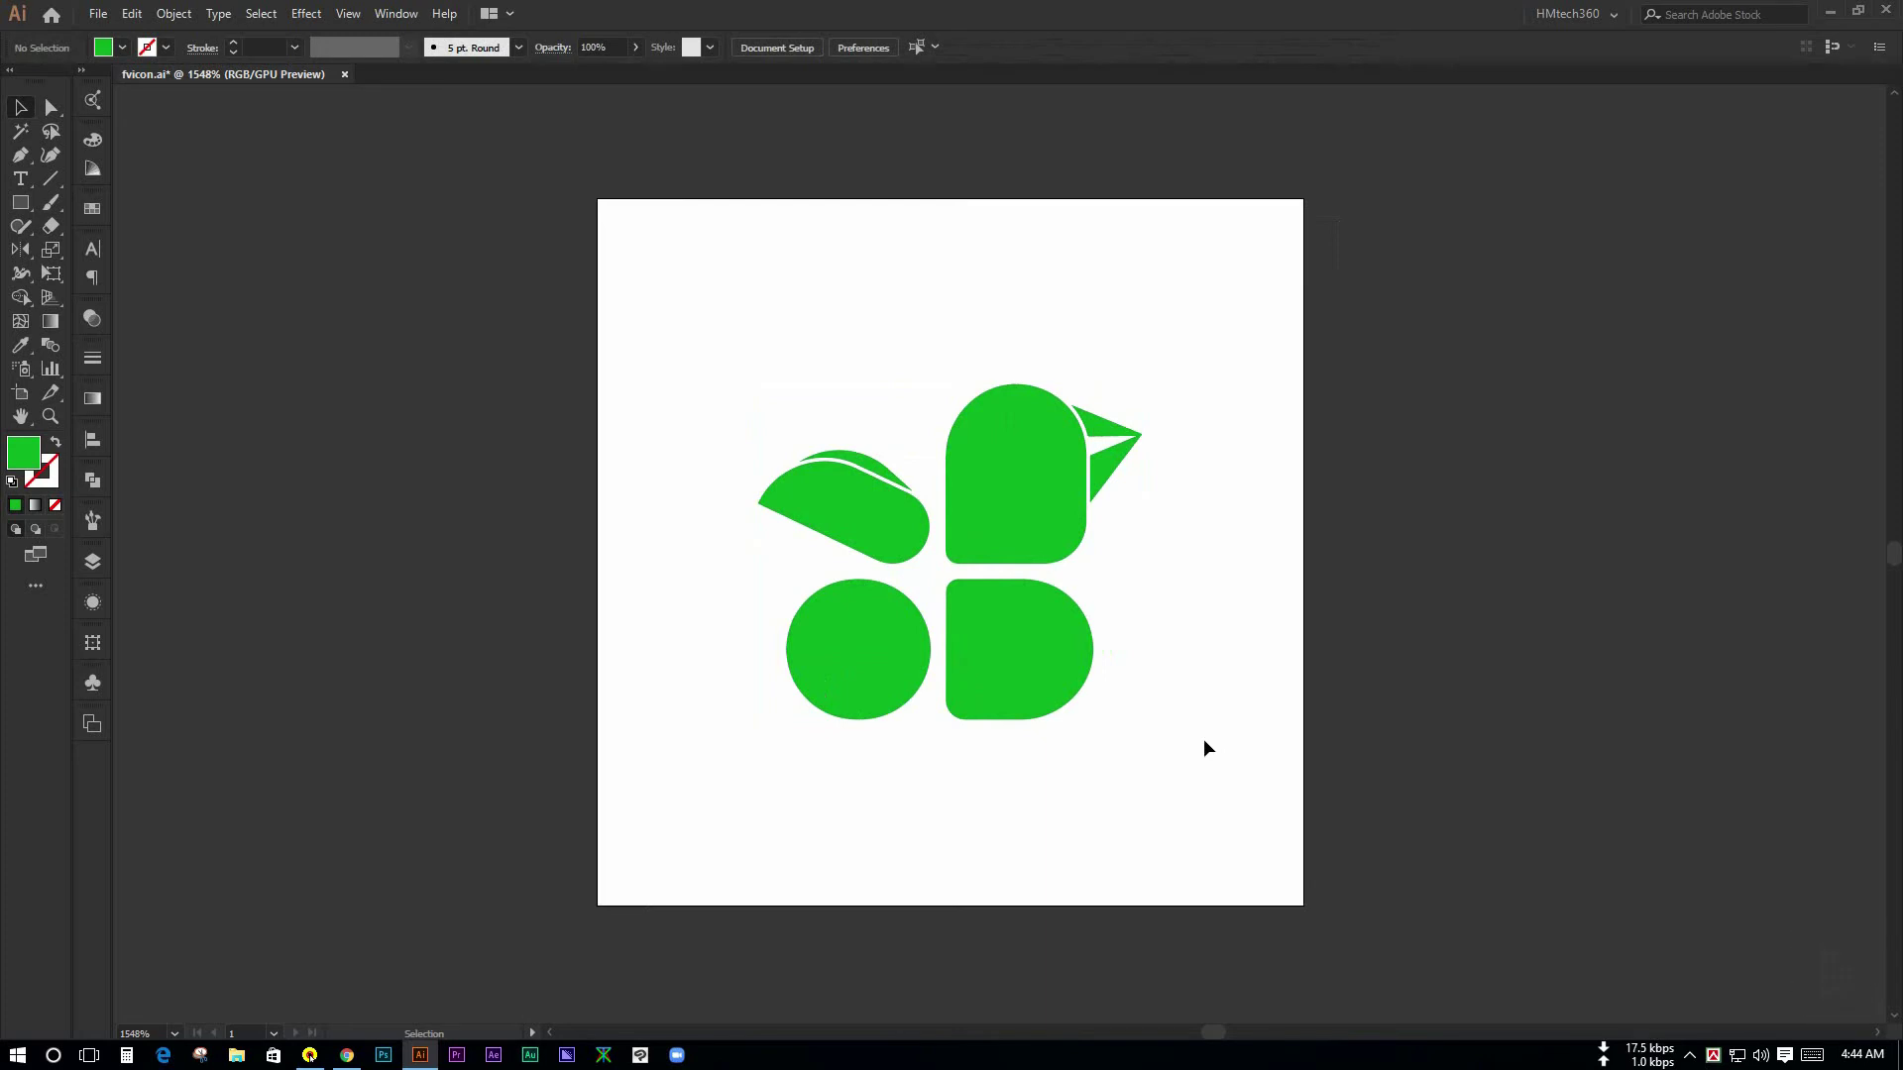
- Move to page 2 of the oushudbarta.com resources listing in Chrome
scroll("down", 3)
left_click(1033, 551)
key("F1")
scroll("down", 3)
left_click(1166, 742)
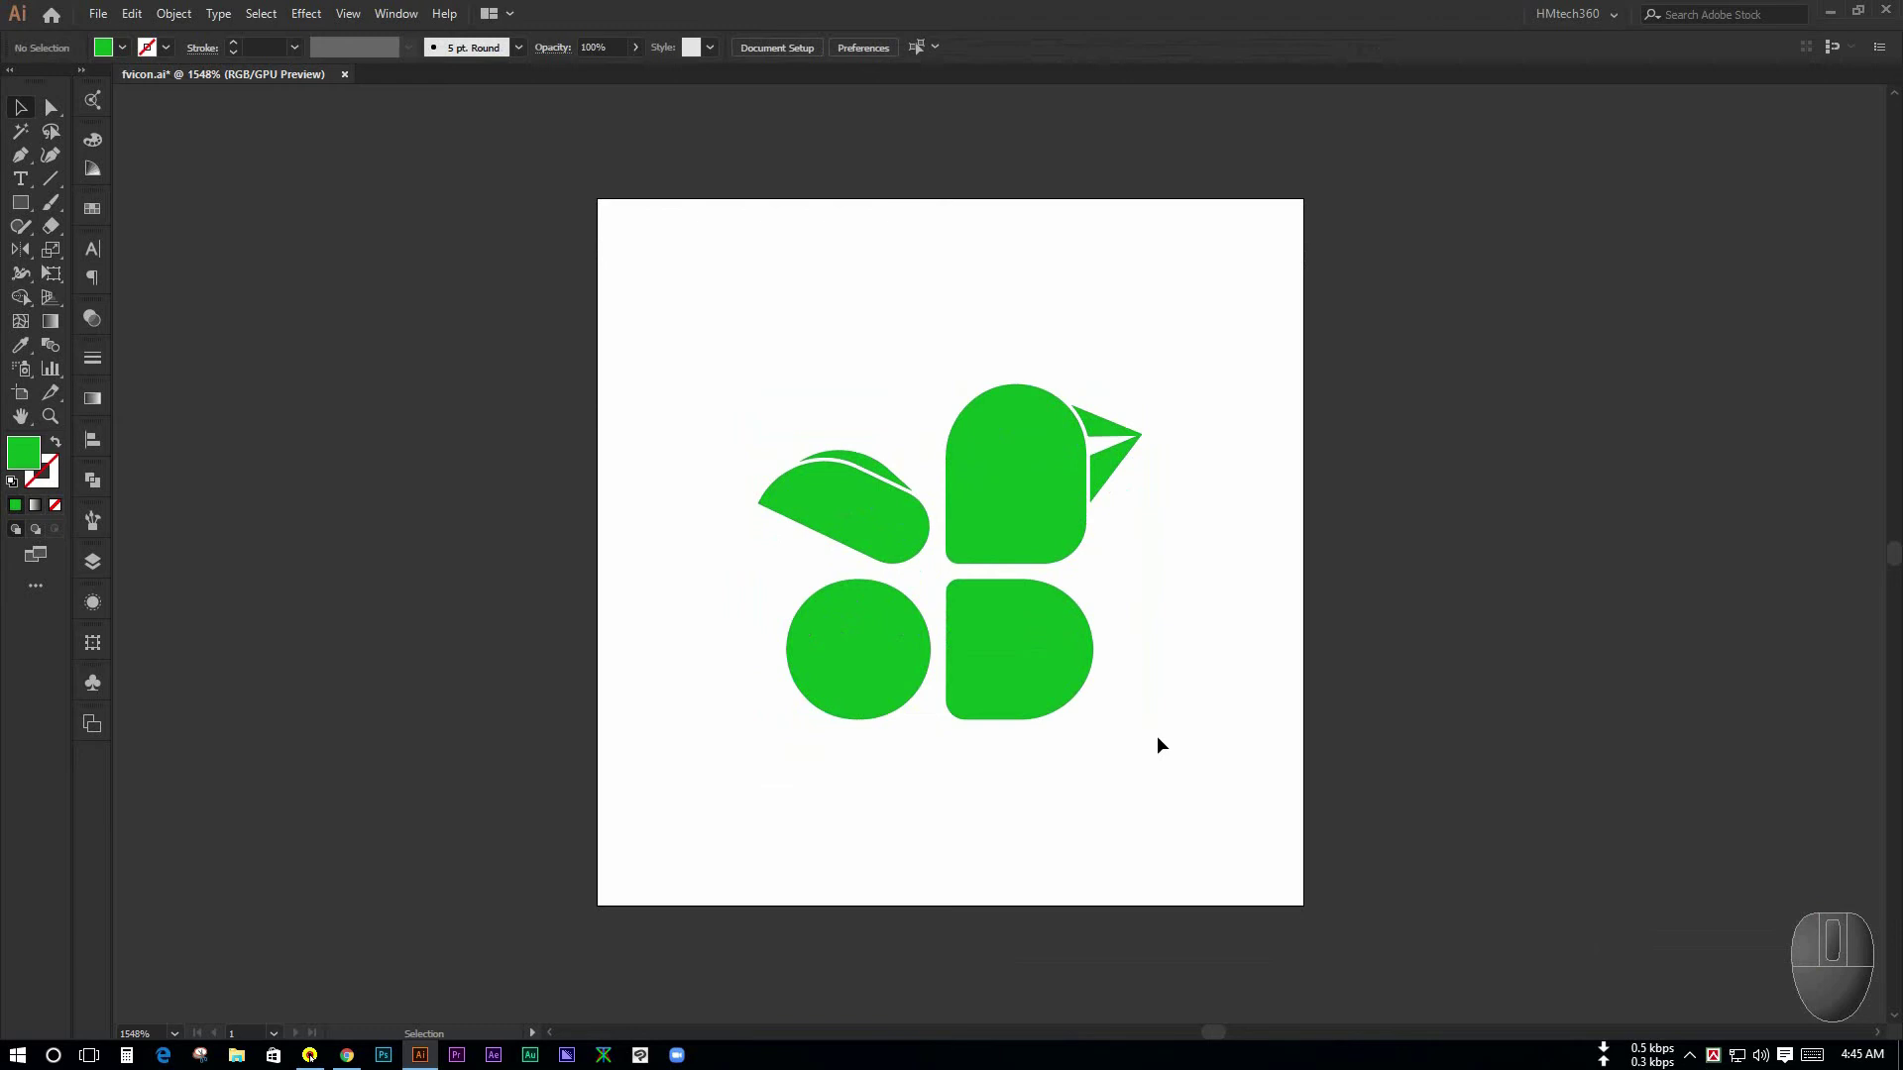
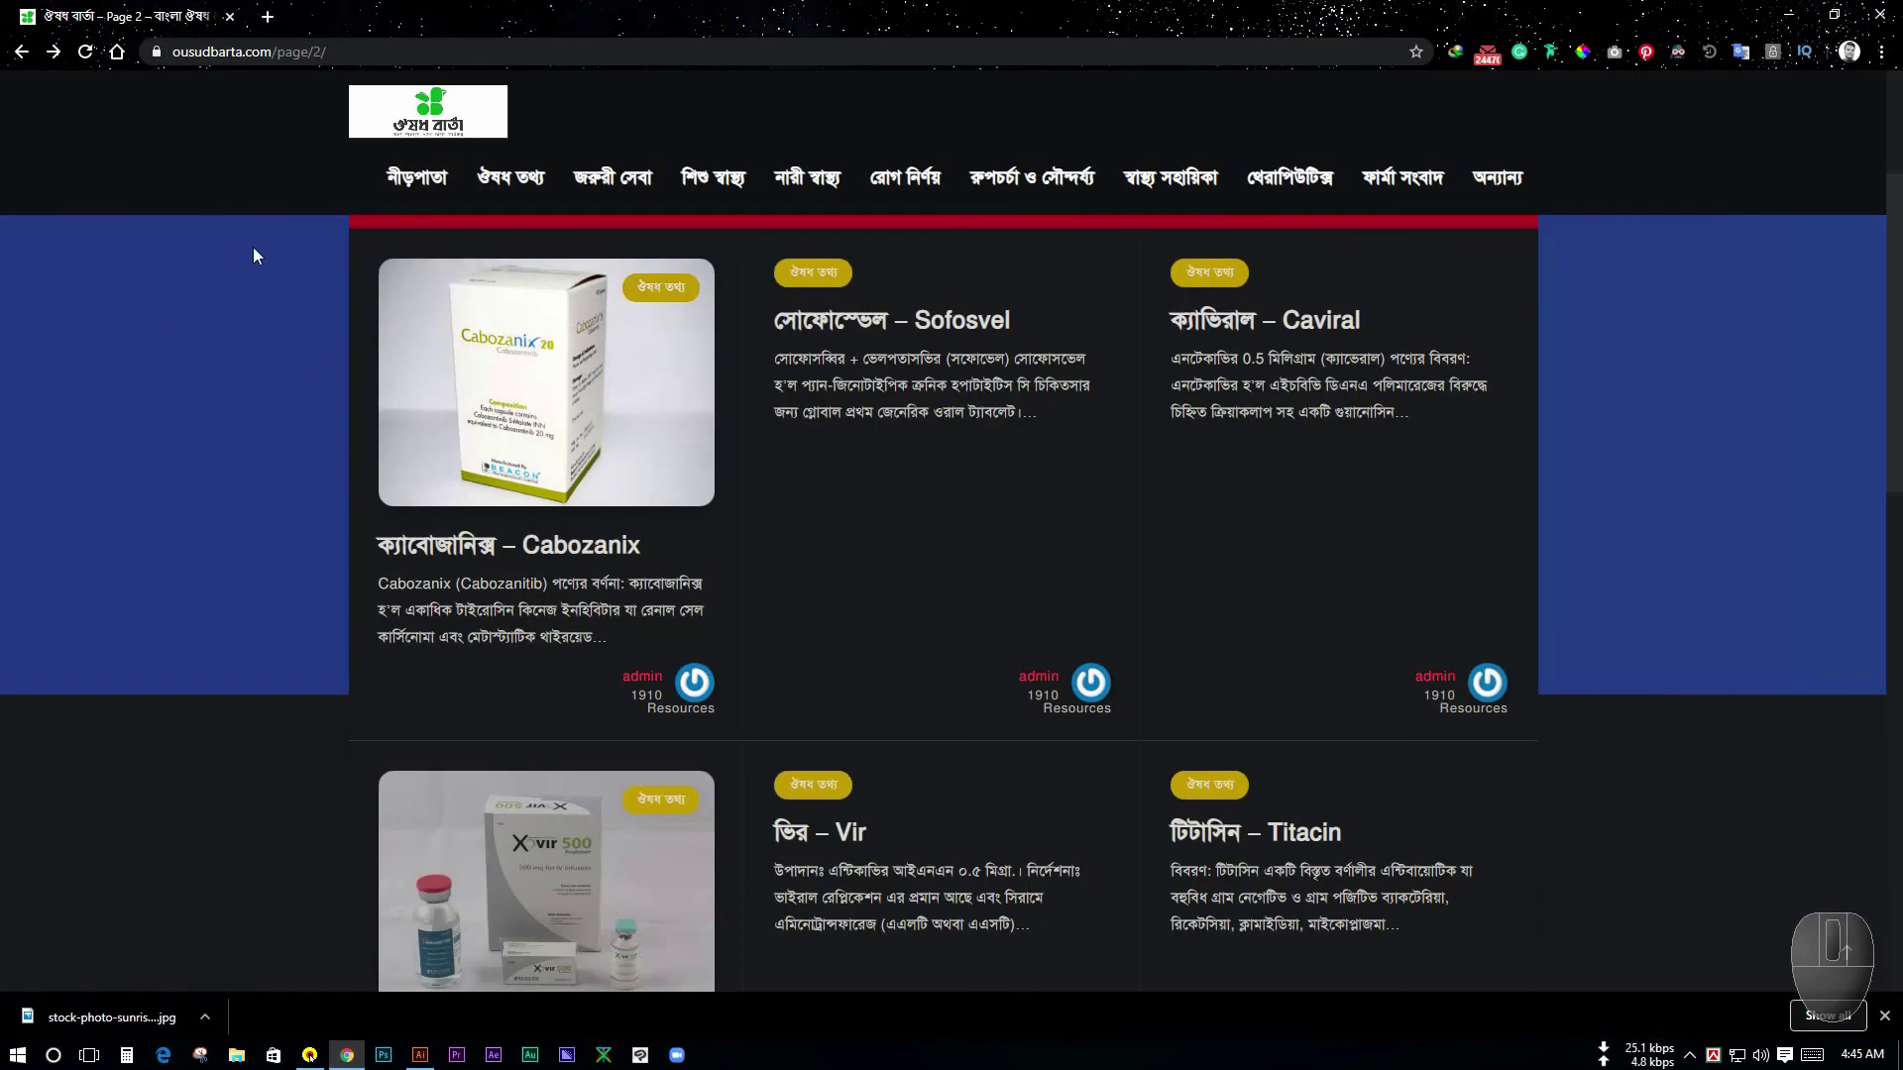
- Browse the listing and open the Cabozanix drug article, skimming its content
scroll("up", 3)
scroll("down", 3)
scroll("up", 3)
scroll("down", 3)
scroll("up", 3)
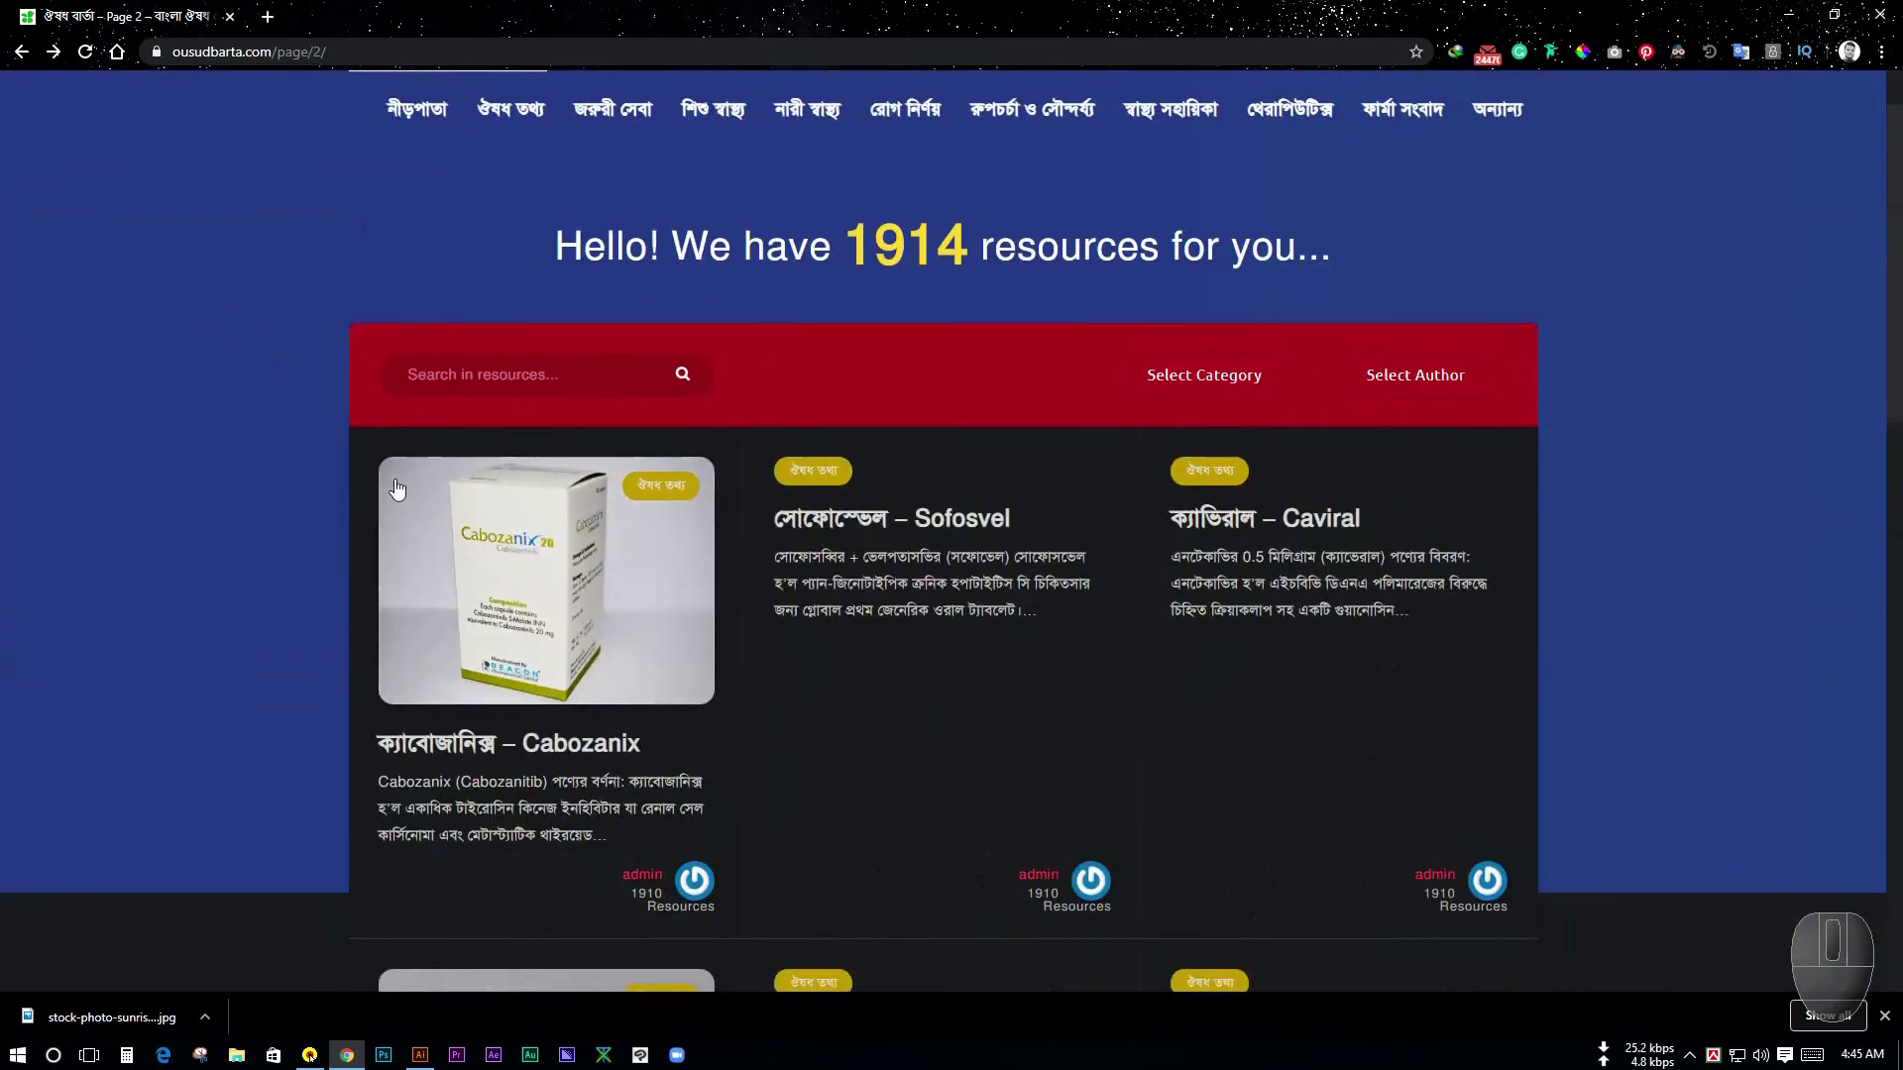
scroll("down", 3)
scroll("down", 3)
scroll("down", 3)
scroll("down", 3)
scroll("up", 3)
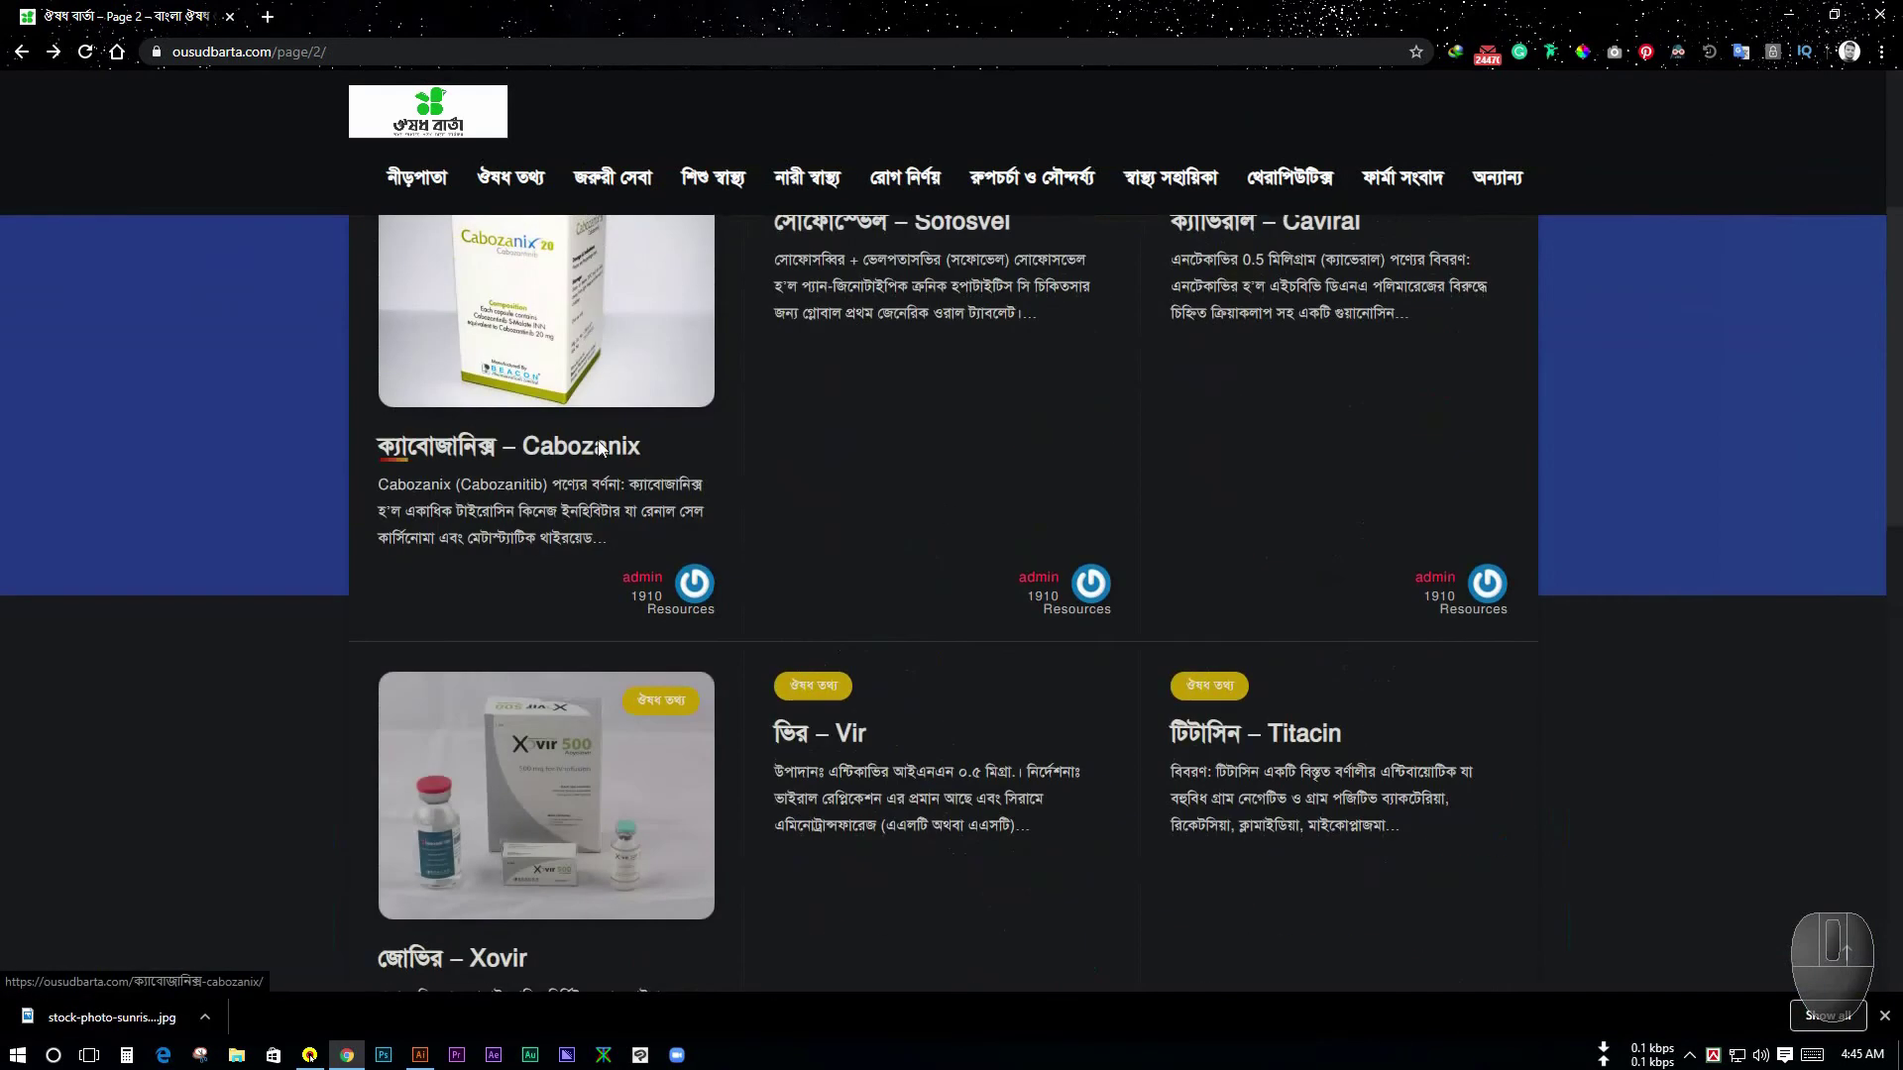
scroll("up", 3)
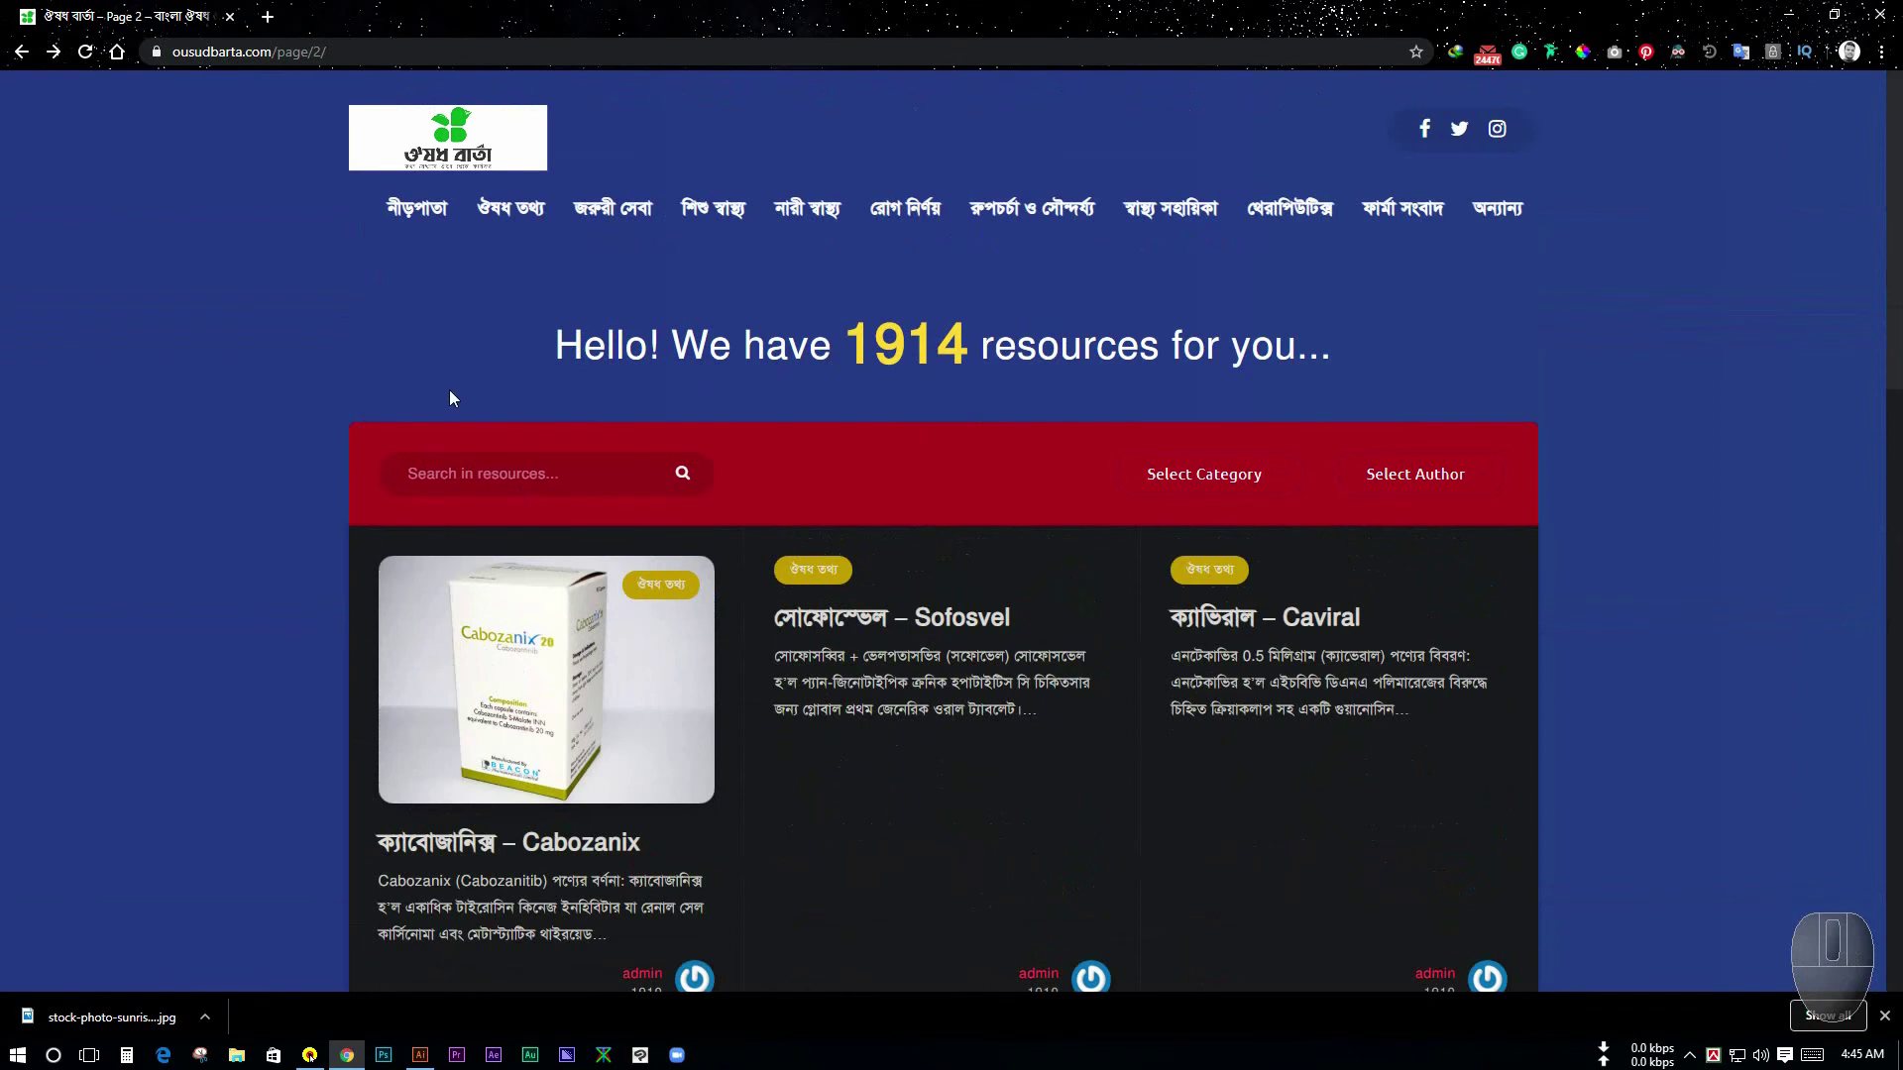
scroll("down", 3)
scroll("up", 3)
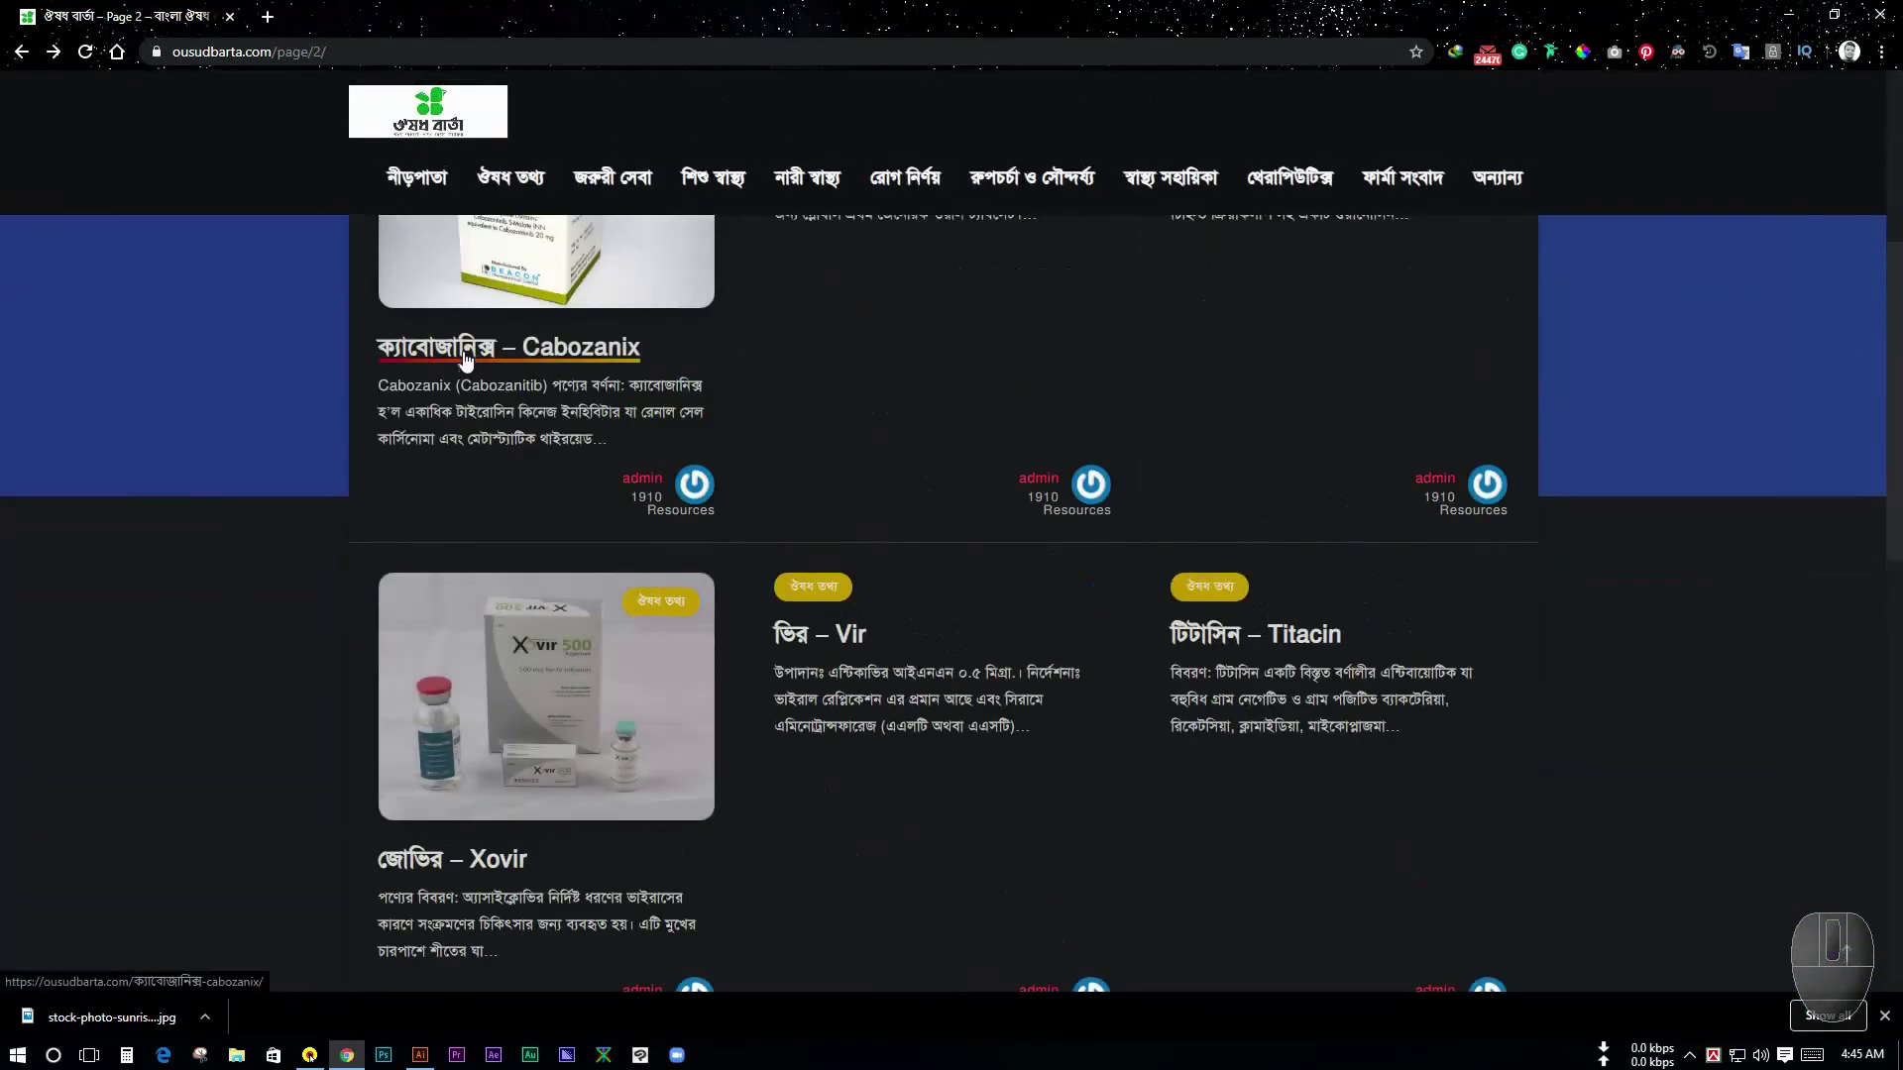
scroll("up", 3)
left_click(452, 563)
scroll("down", 3)
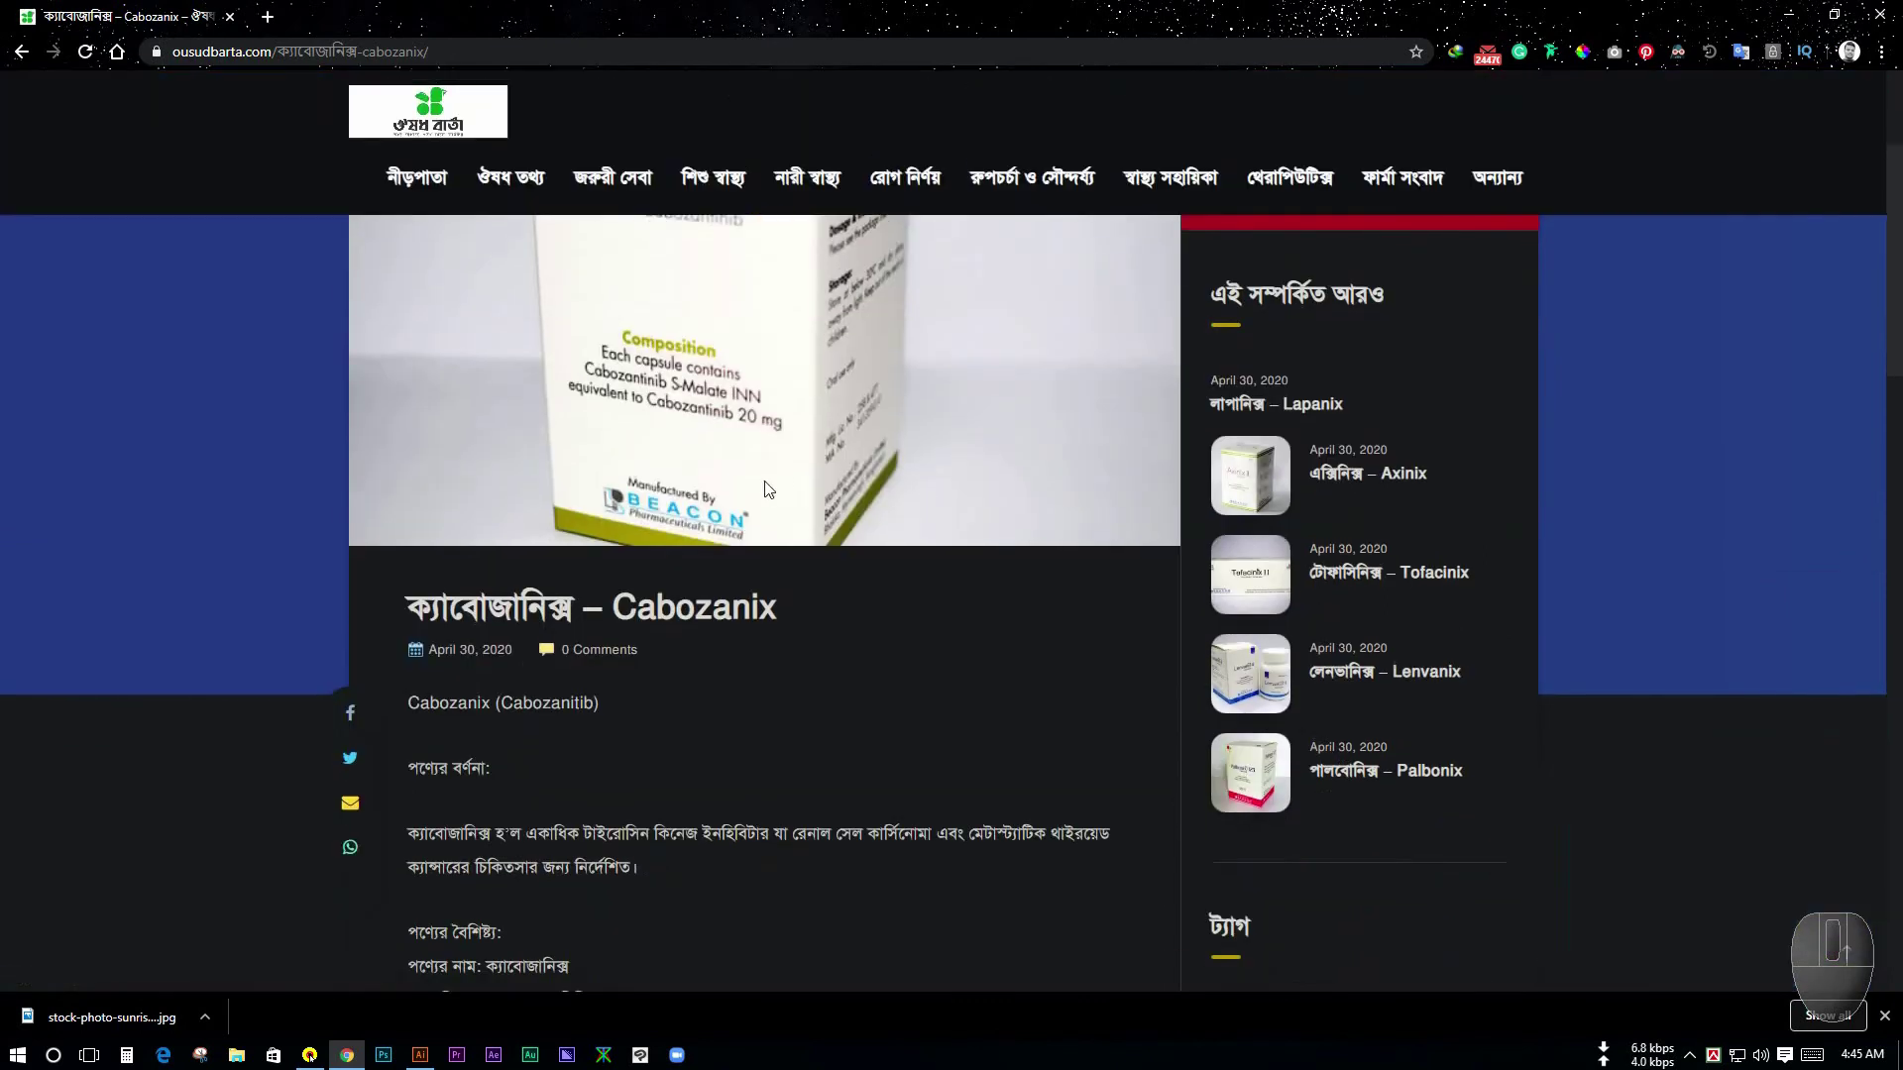
scroll("down", 3)
scroll("up", 3)
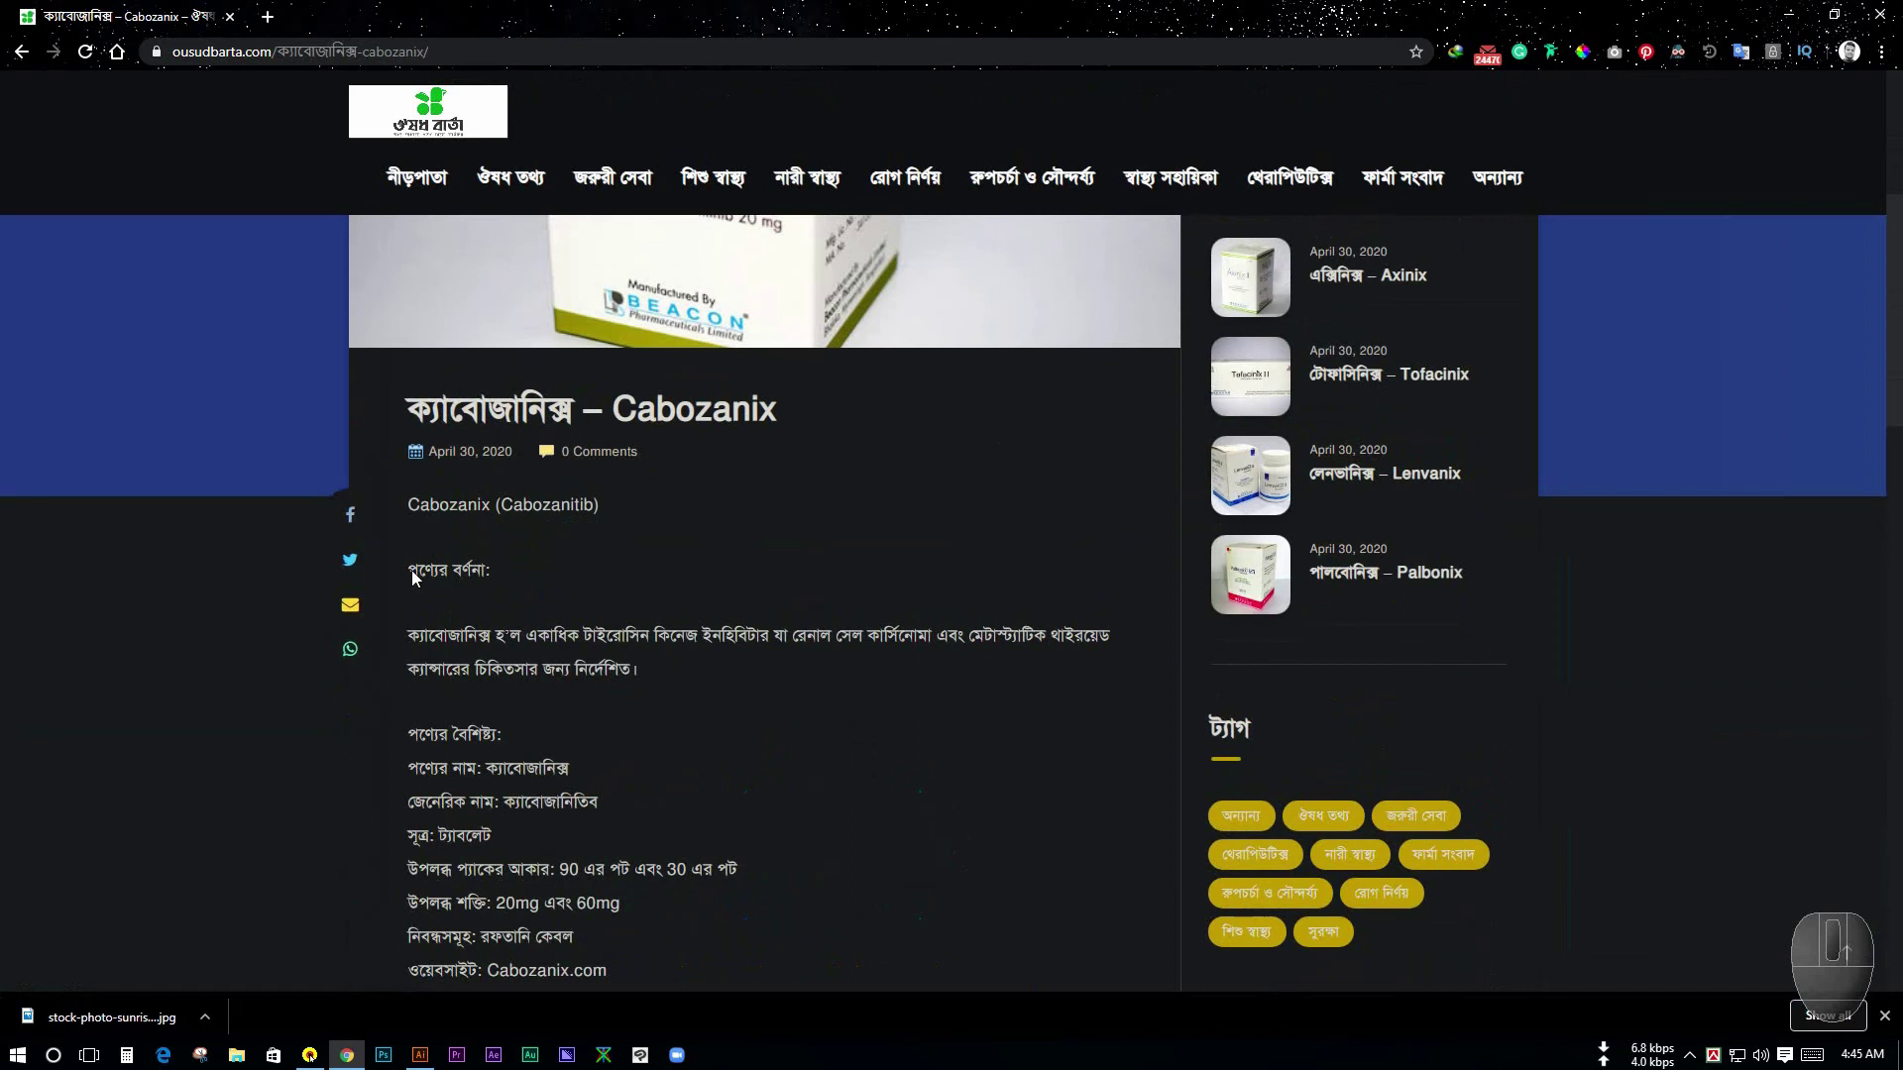
scroll("up", 3)
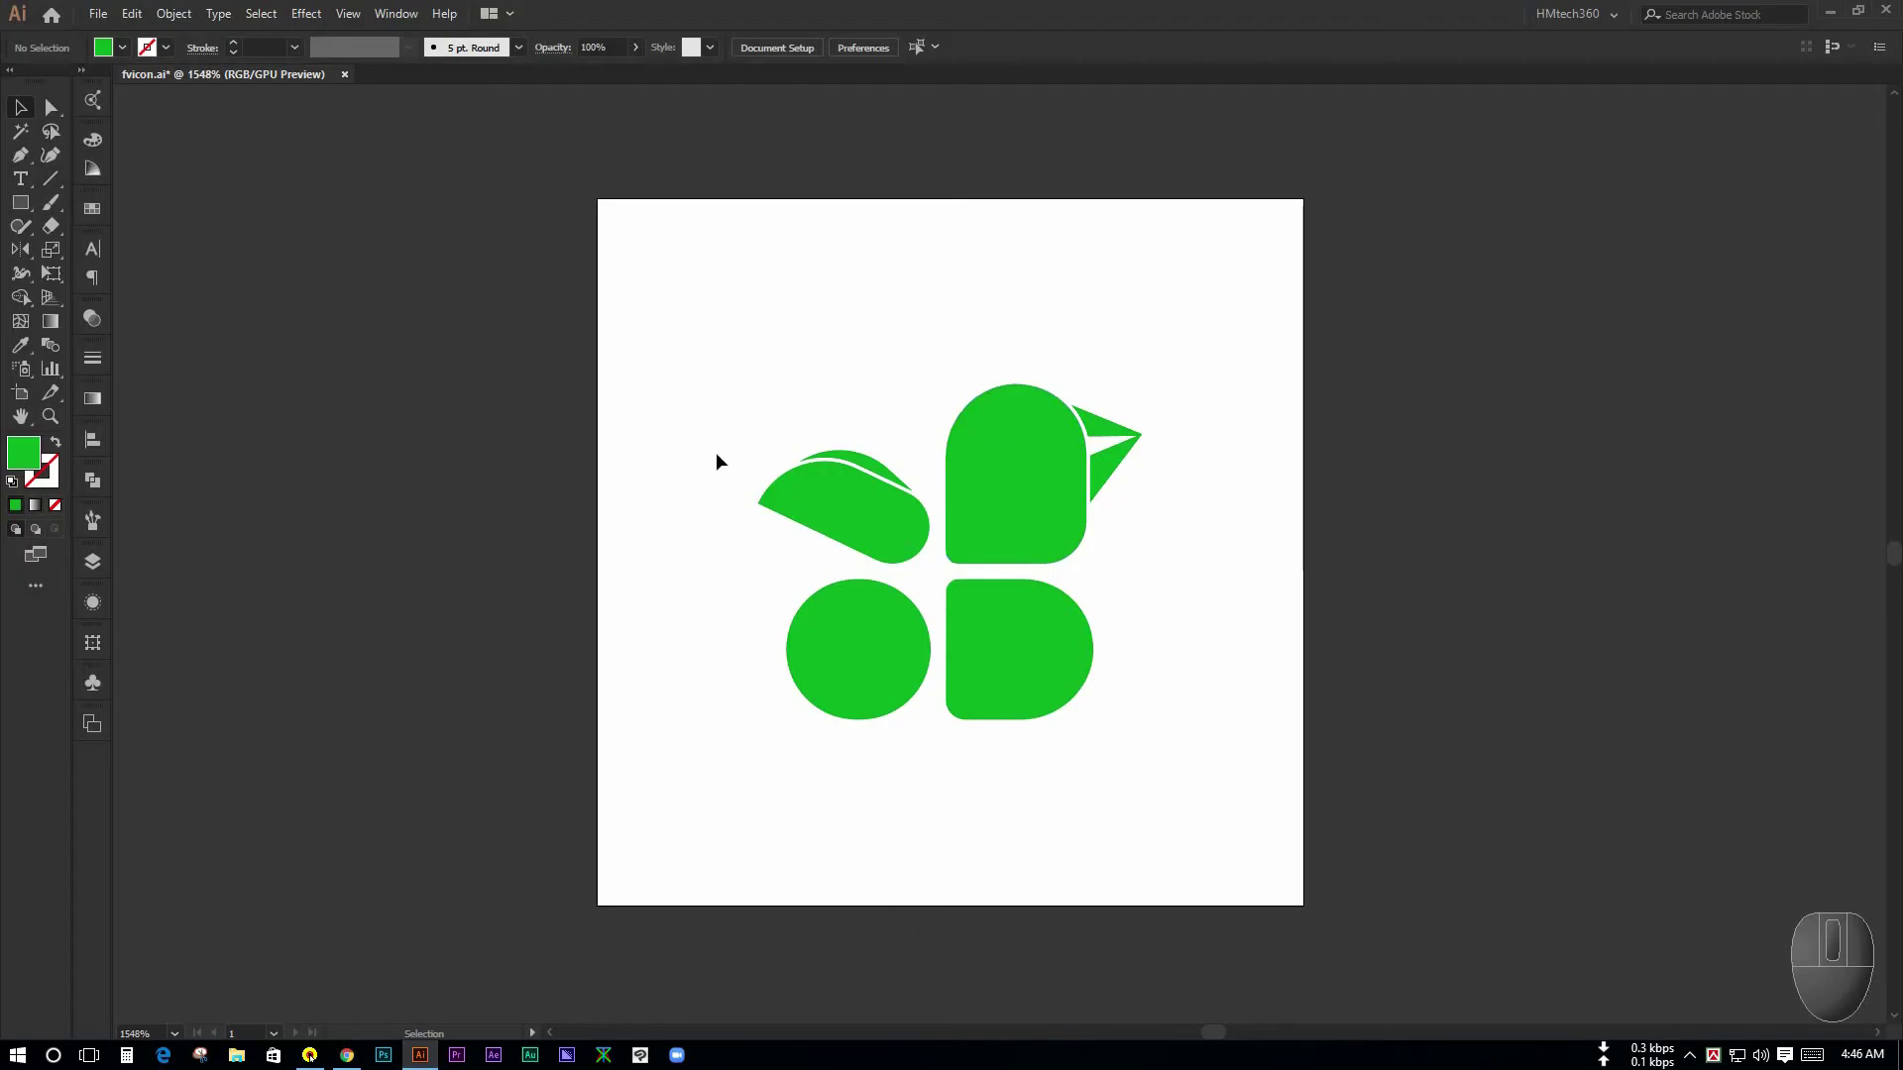
- Zoom in on the green bird favicon, select the whole group, then deselect it
key("ctrl+space")
left_click(1049, 439)
key("space")
left_click(1095, 378)
left_click(978, 473)
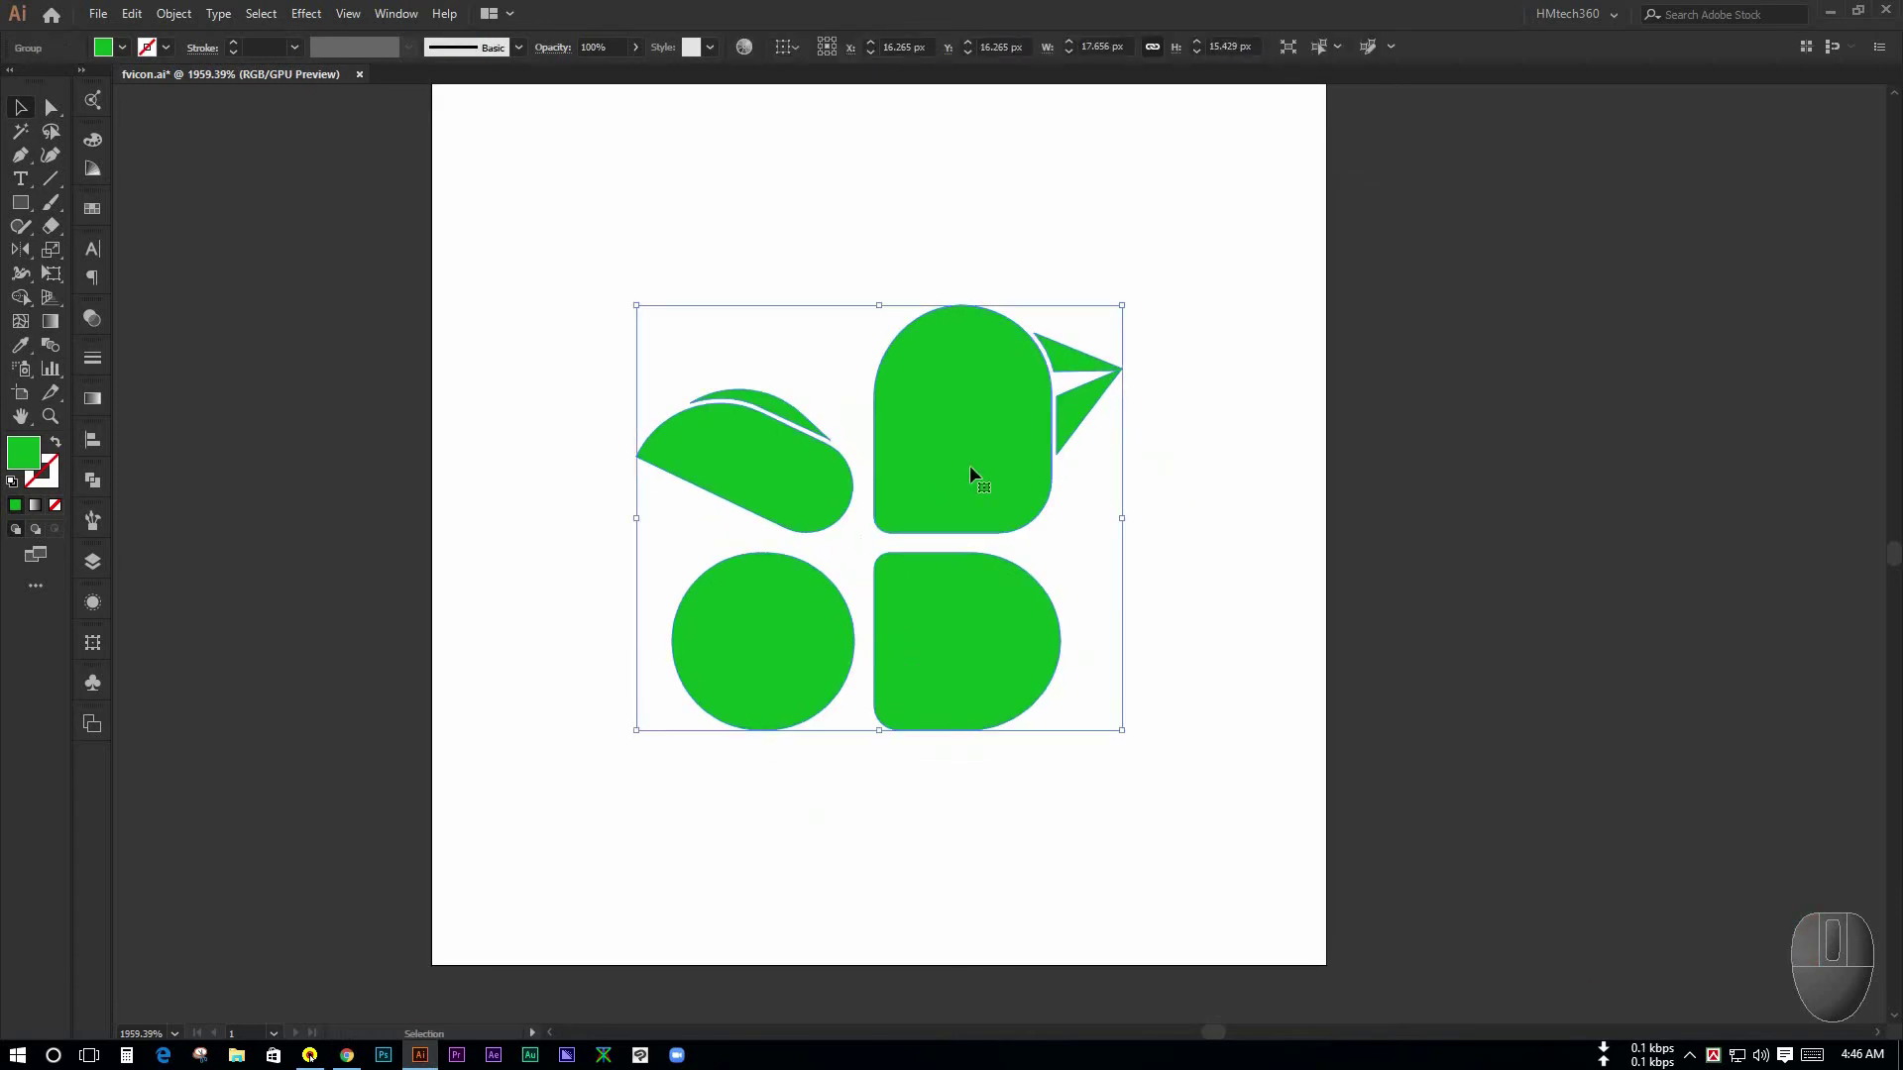
left_click(1250, 651)
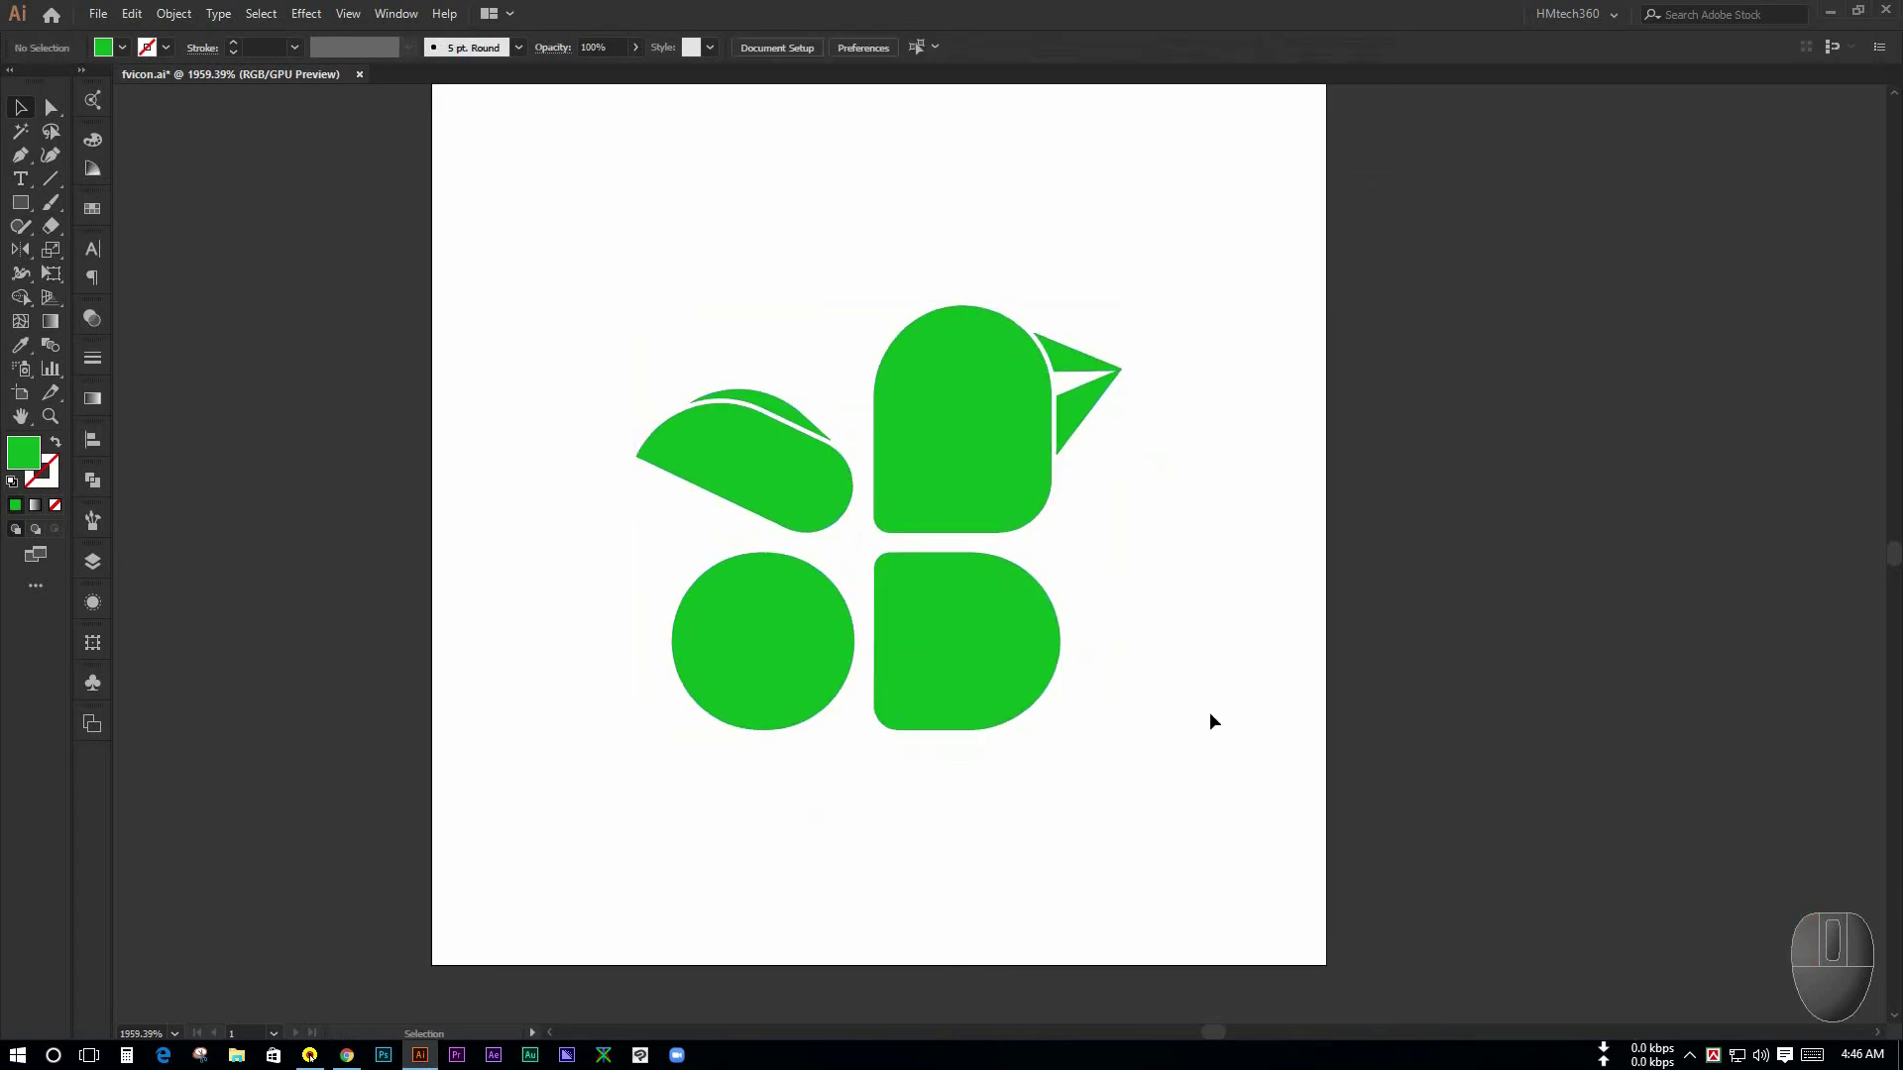
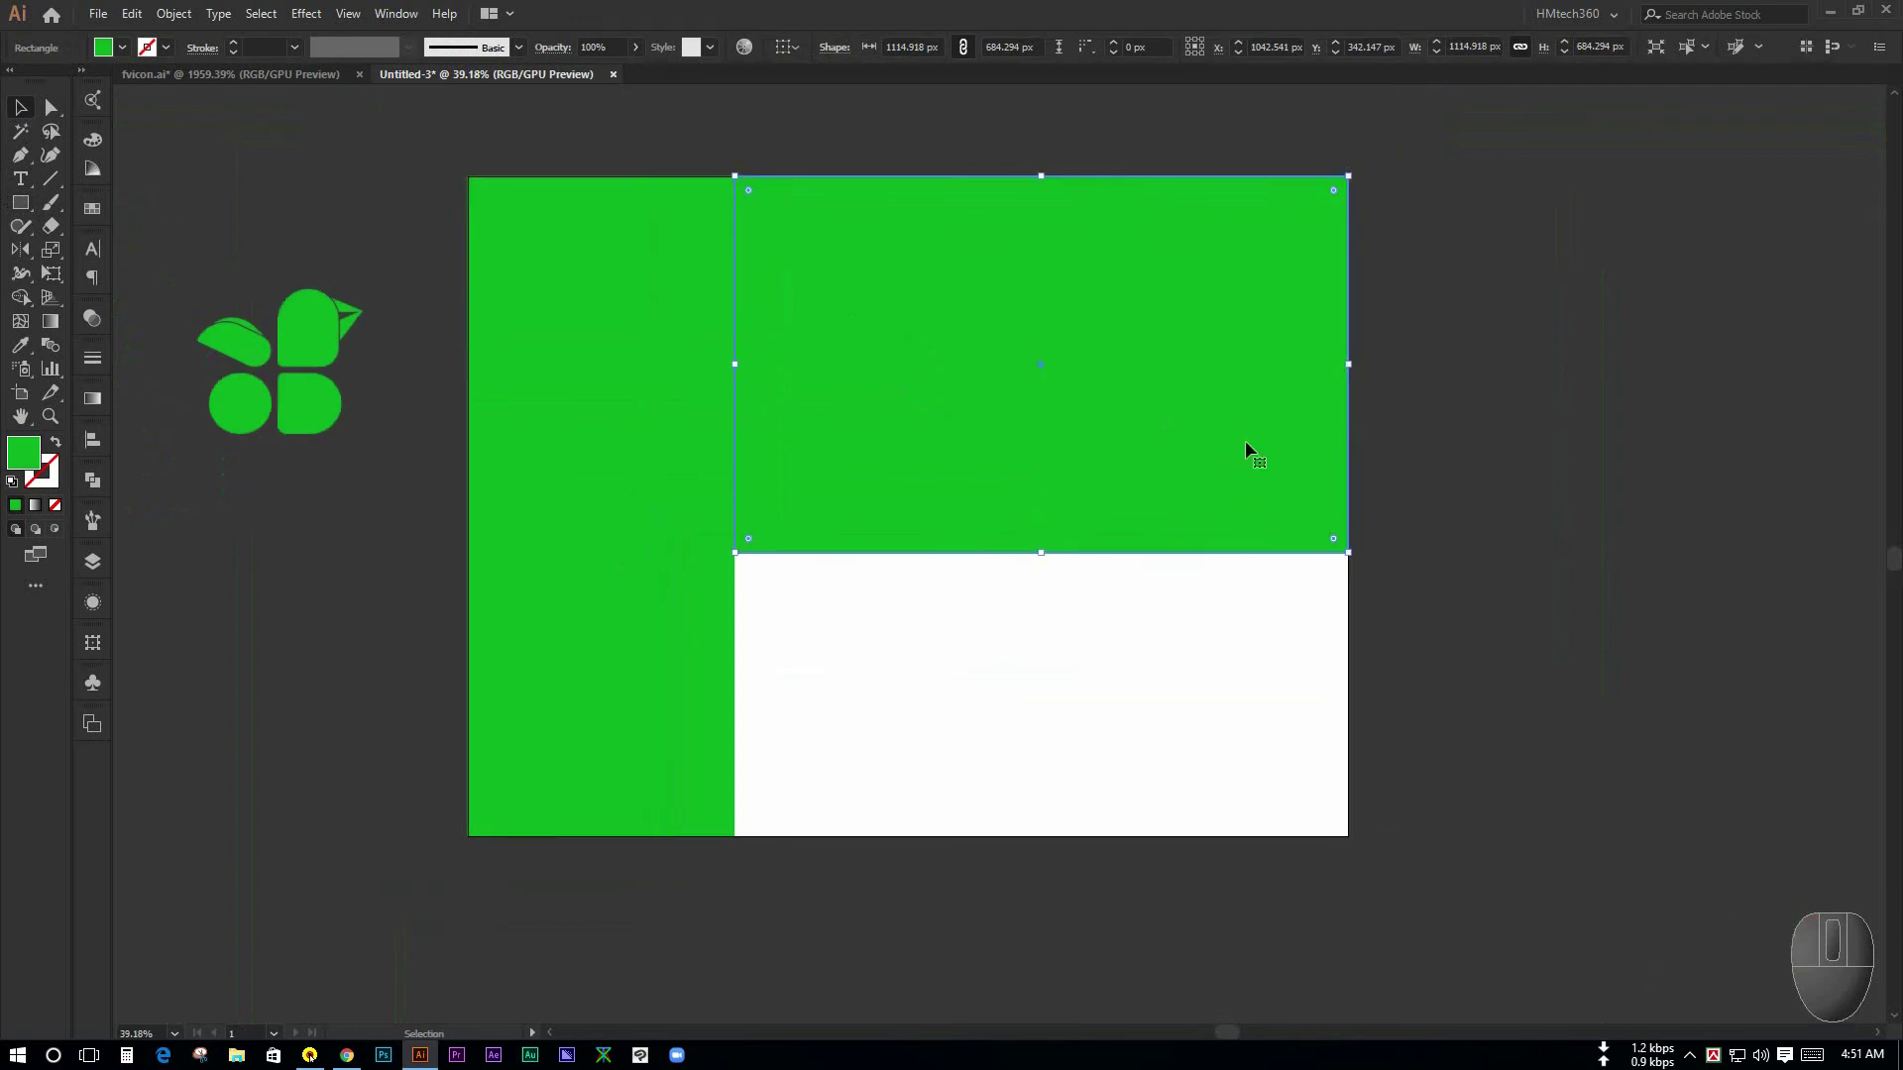
- Alt-drag a copy of the green block to the bottom right and resize it to fit
left_click_drag(1043, 395, 1039, 776)
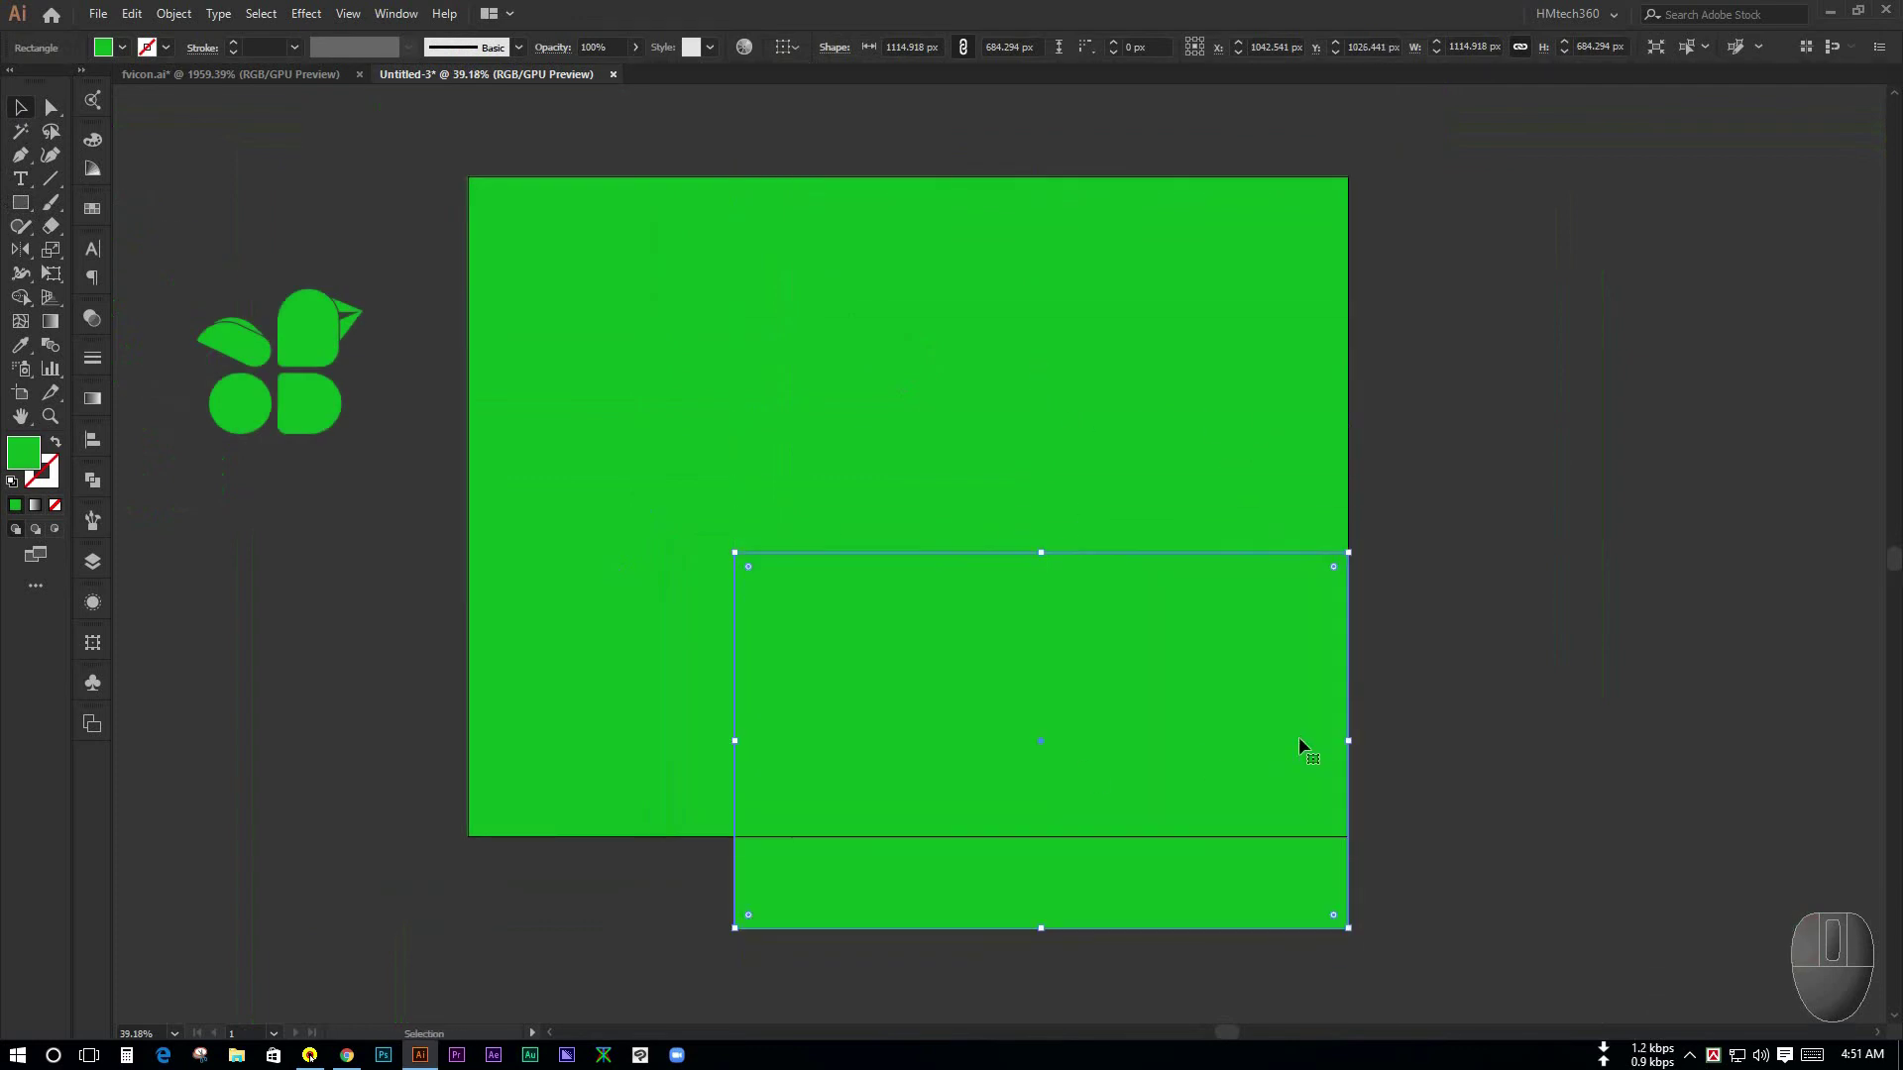
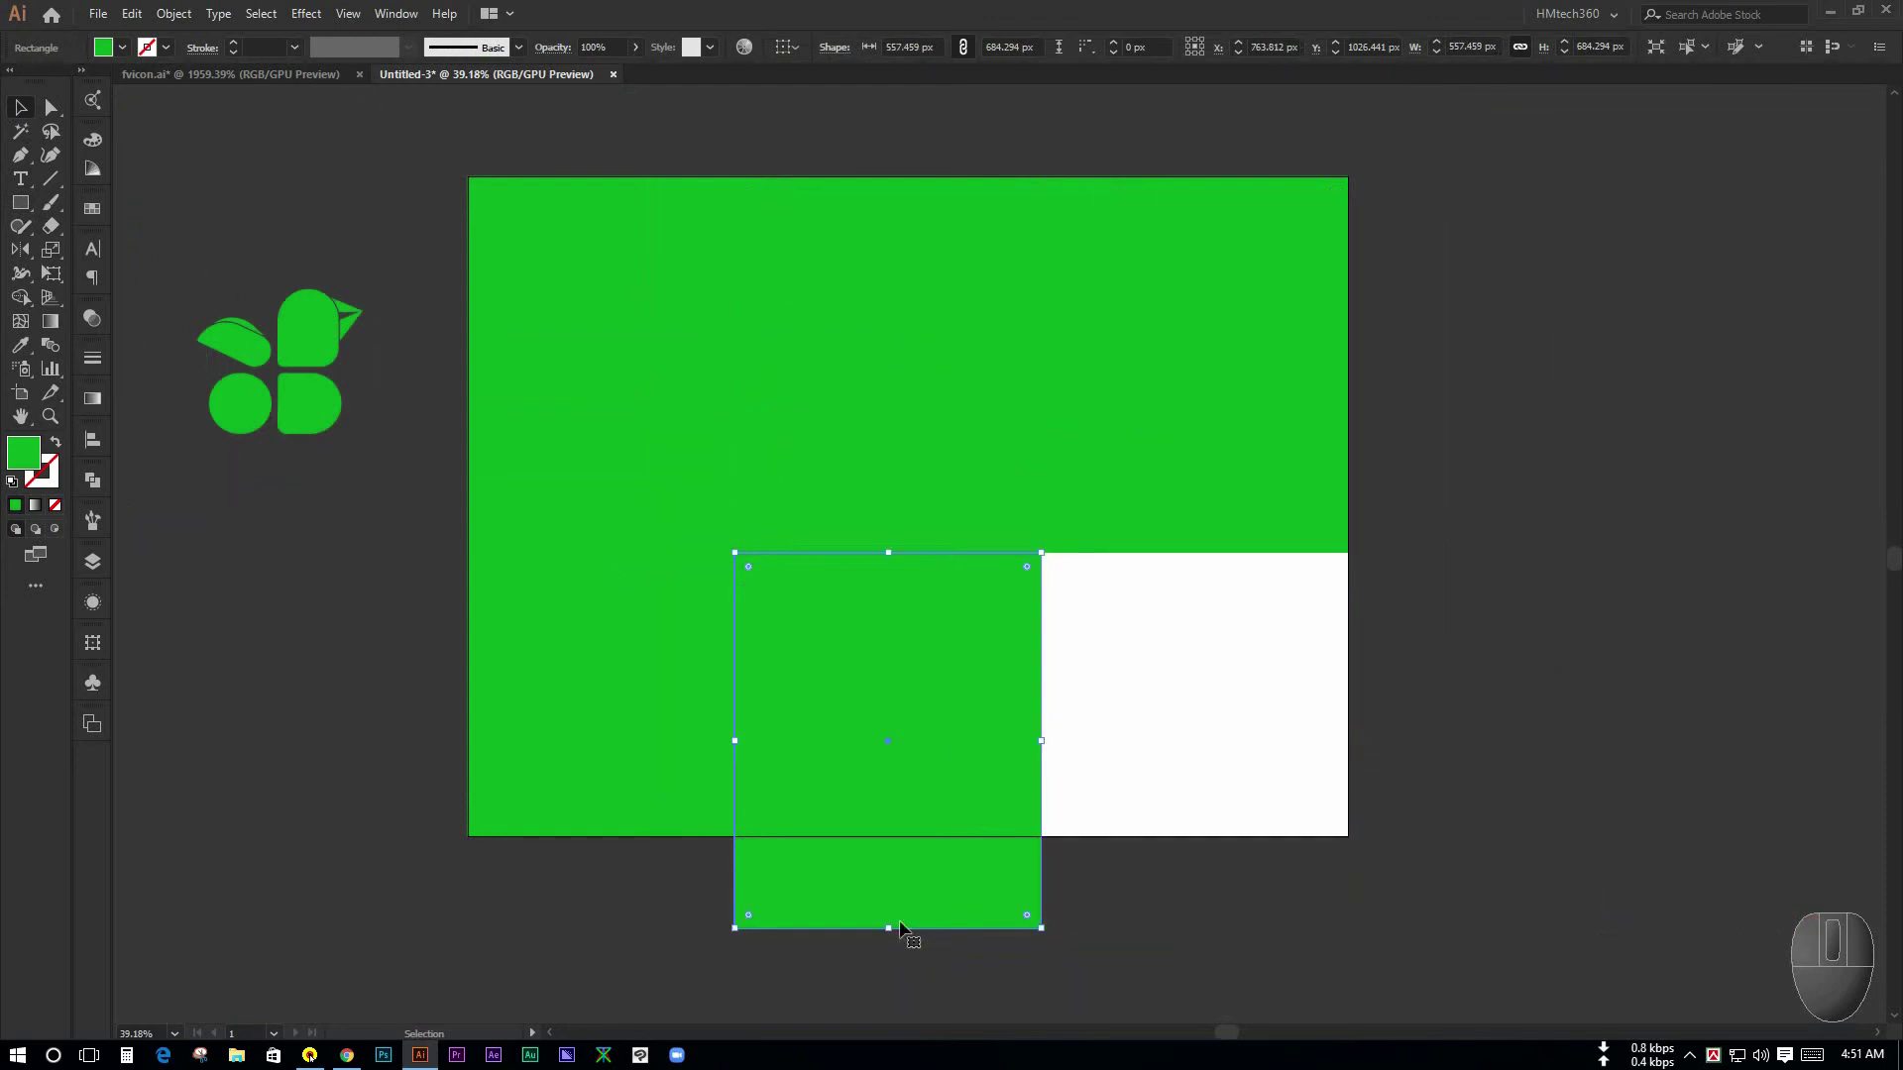
left_click_drag(894, 926, 908, 861)
left_click_drag(855, 659, 1168, 670)
- Place another green block in the bottom right and select the left rectangle for recolouring
left_click(1437, 619)
key("space")
left_click(1457, 526)
left_click(575, 332)
left_click_drag(887, 303, 1112, 691)
key("space")
left_click(1112, 691)
left_click(850, 853)
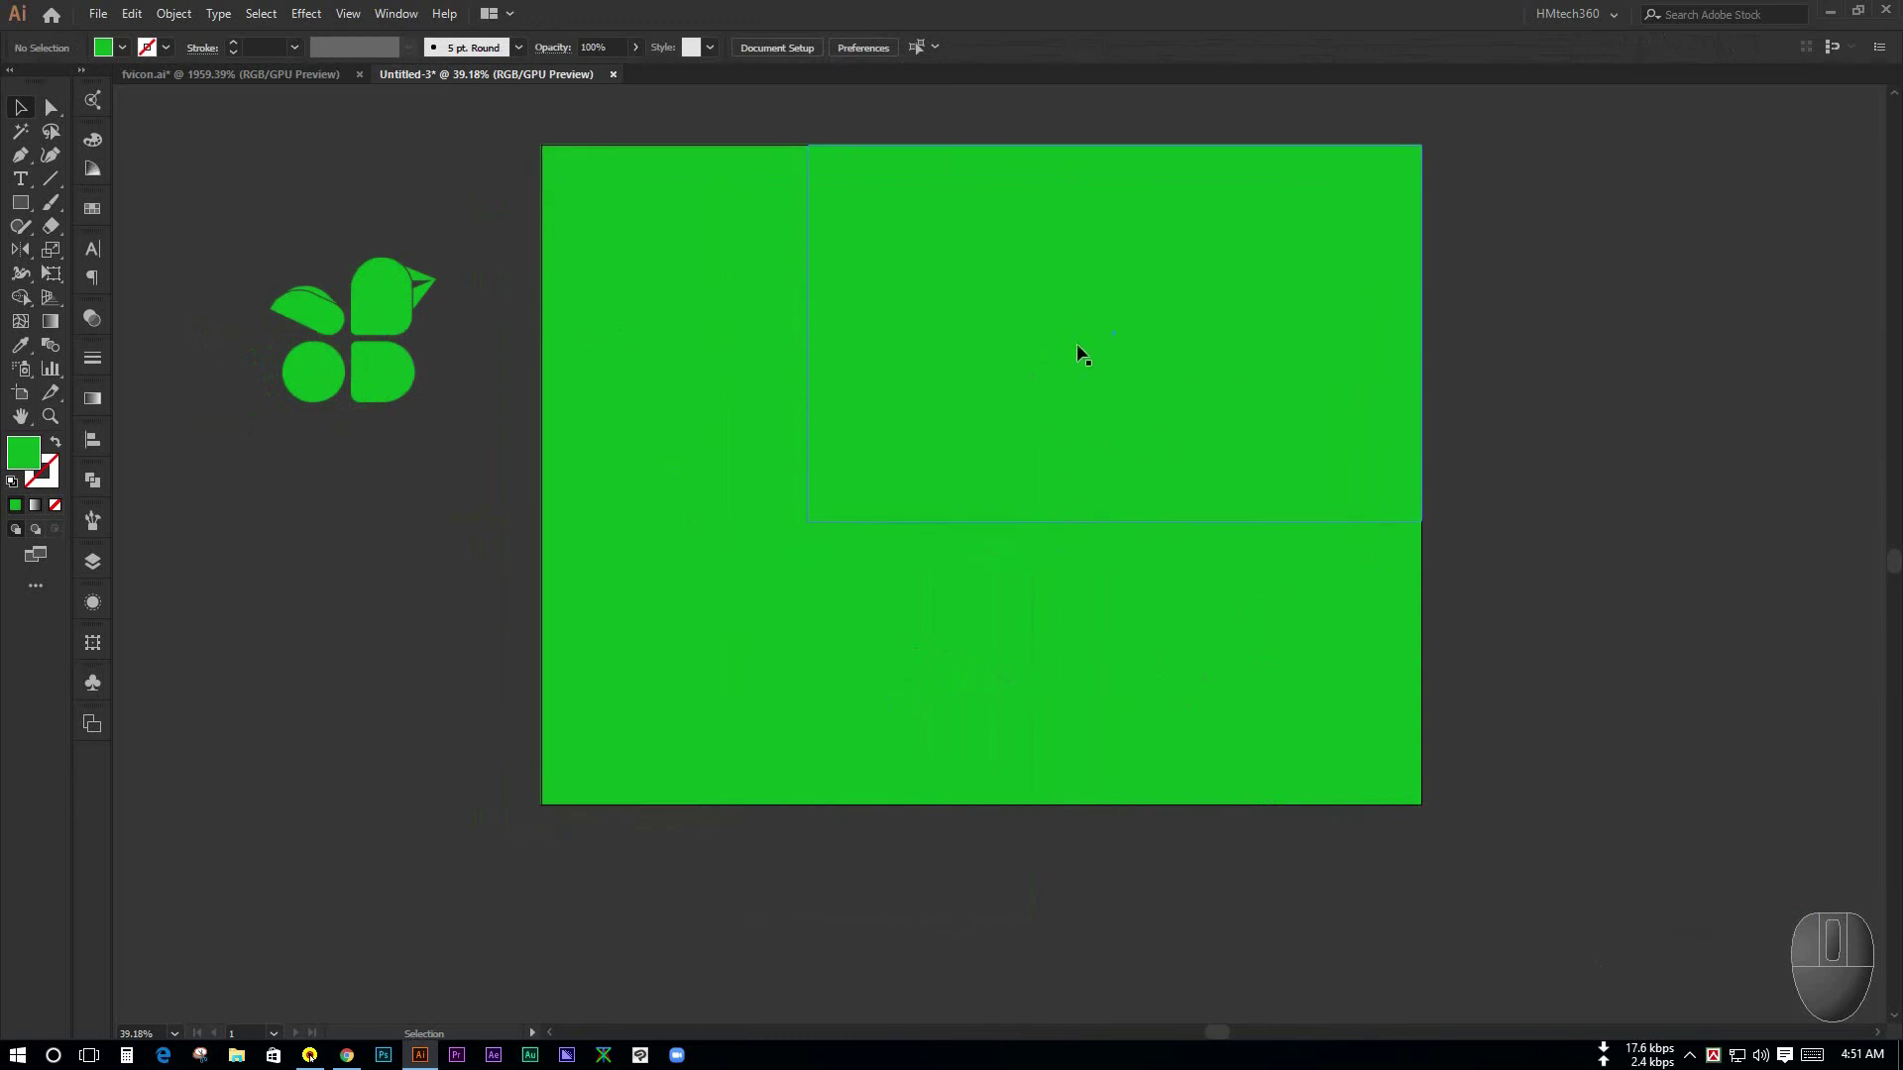
key("F1")
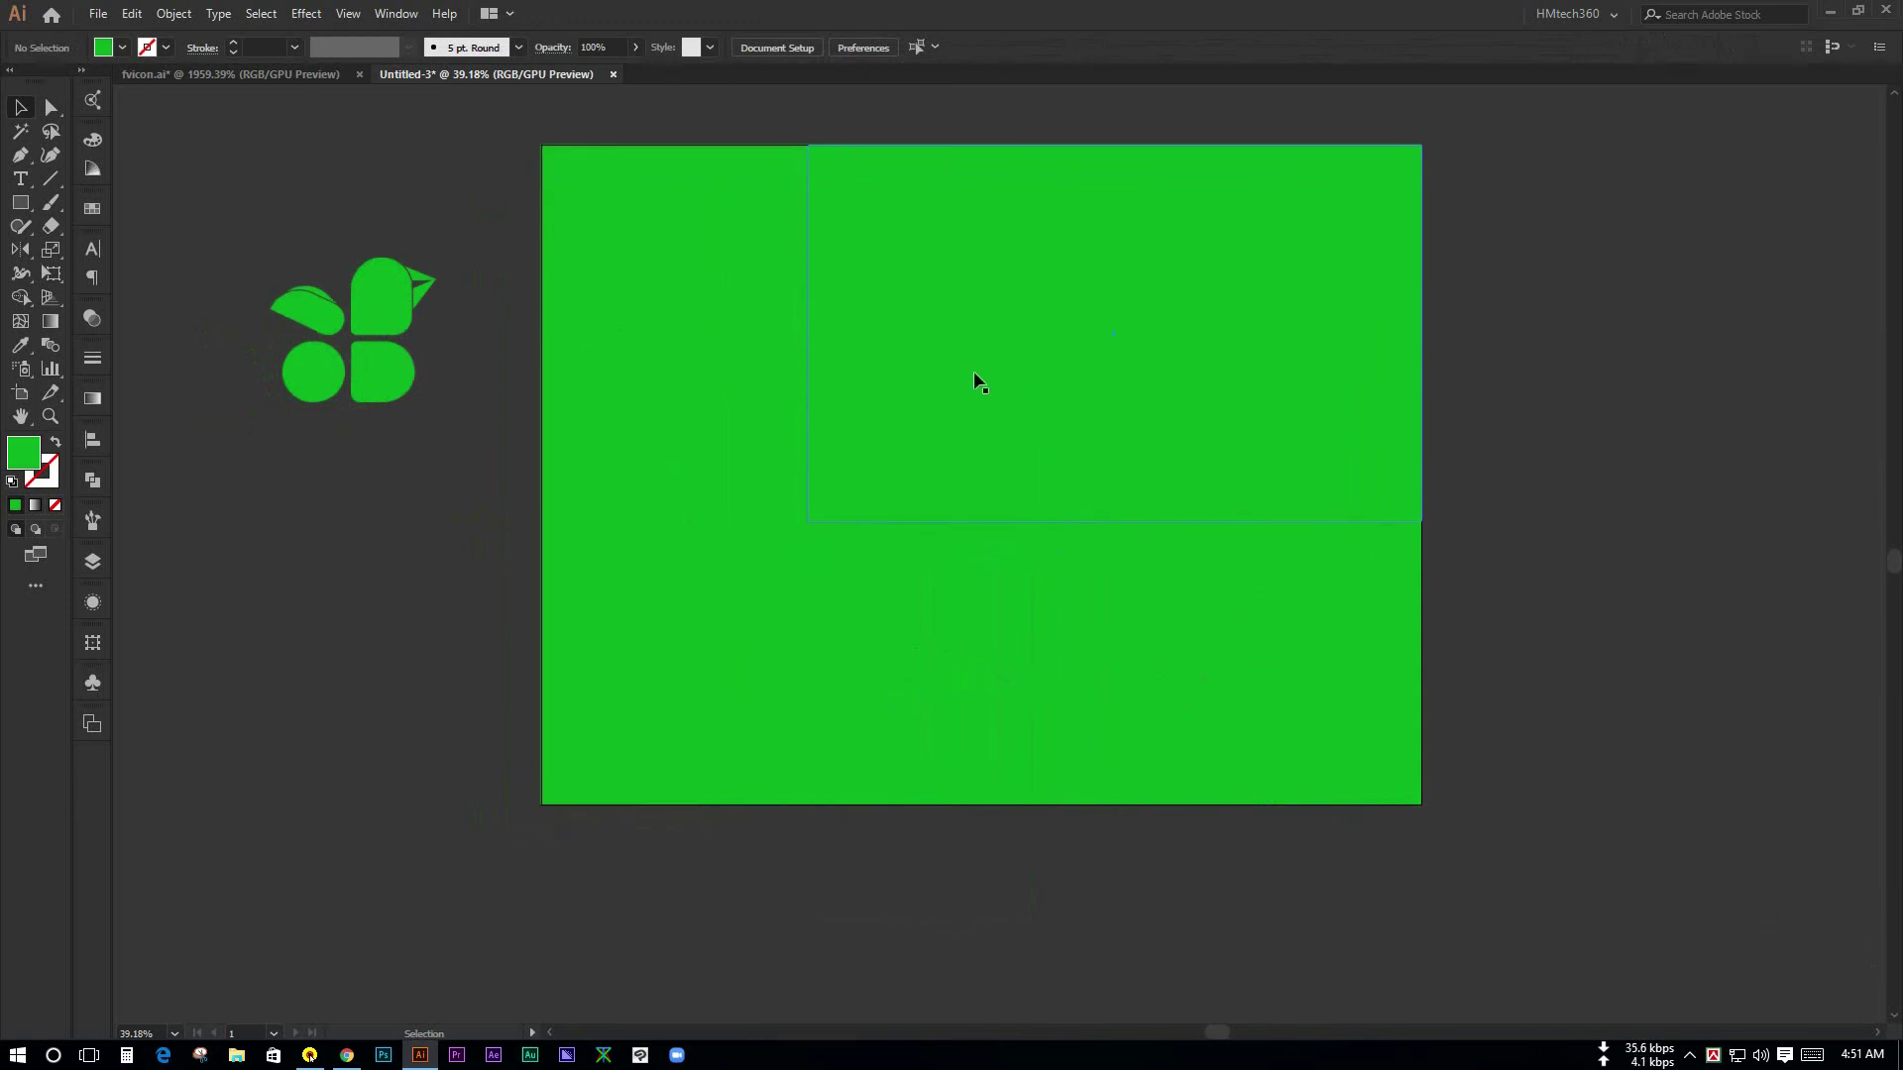
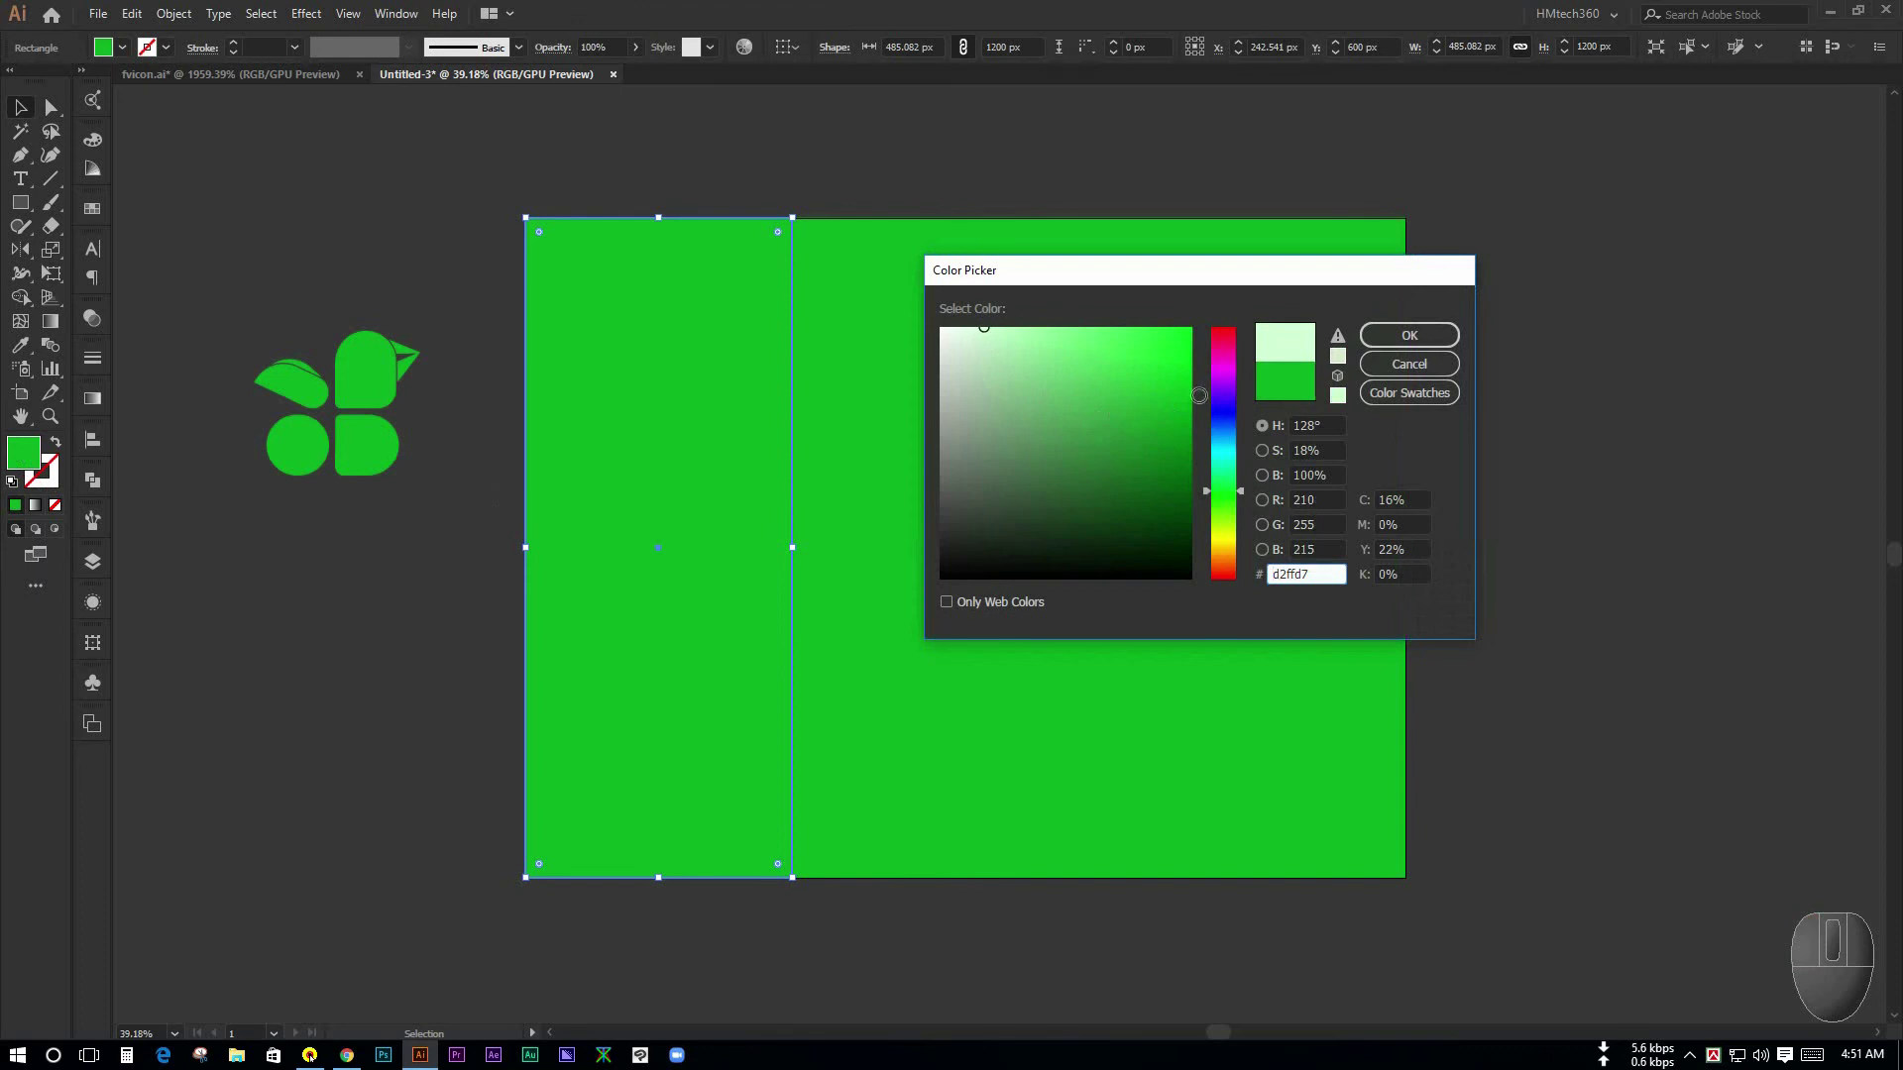
- Give the left column a paler green in the Color Picker and confirm it
left_click_drag(1419, 349, 1571, 348)
left_click(1571, 348)
key("space")
left_click(1611, 399)
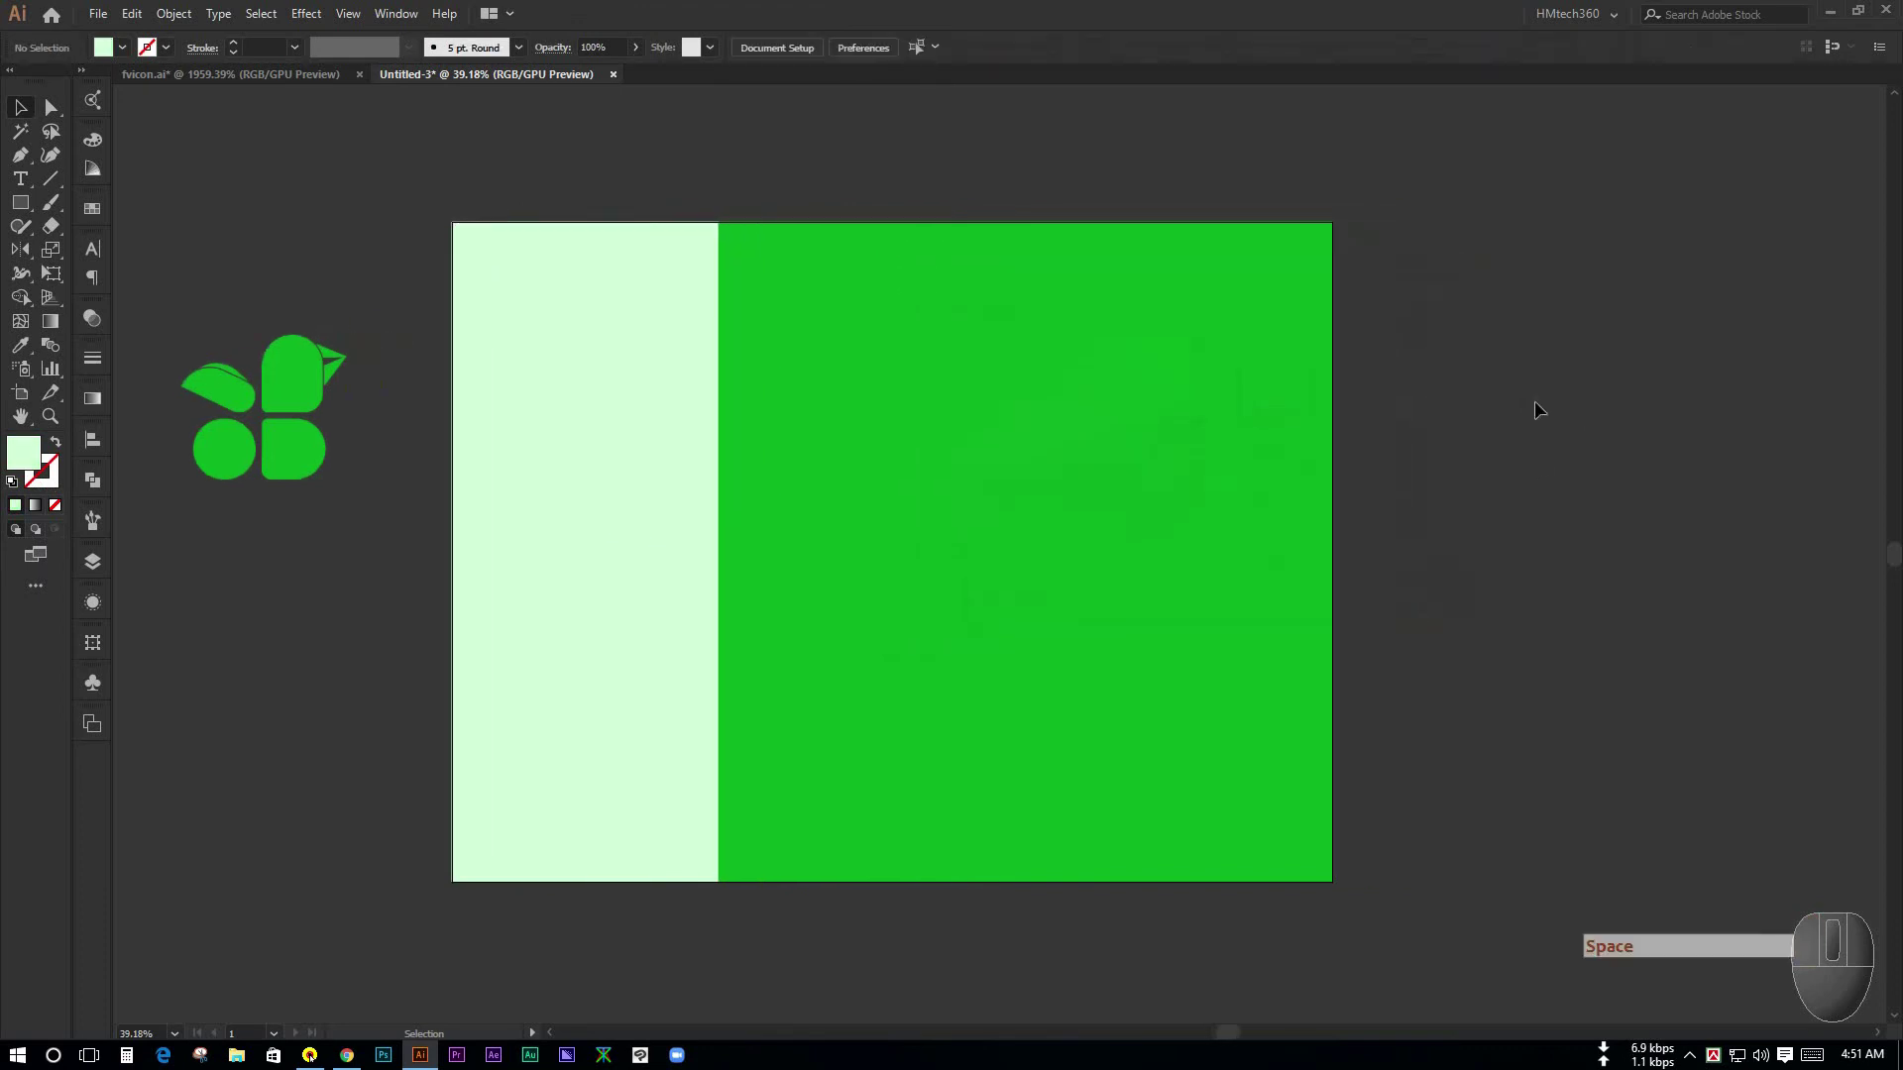
- Tint the top right block to a near-white colour and confirm it
left_click(1079, 388)
left_click_drag(25, 462, 1236, 338)
left_click_drag(1411, 345, 1555, 344)
left_click(1556, 344)
key("space")
left_click(843, 661)
- Adjust the remaining panel colours and select the bottom right green block
left_click_drag(1186, 679, 1526, 626)
key("space")
key("space")
left_click(1510, 498)
left_click(1507, 511)
left_click(1578, 616)
key("space")
left_click_drag(1441, 568, 1416, 640)
left_click(1102, 754)
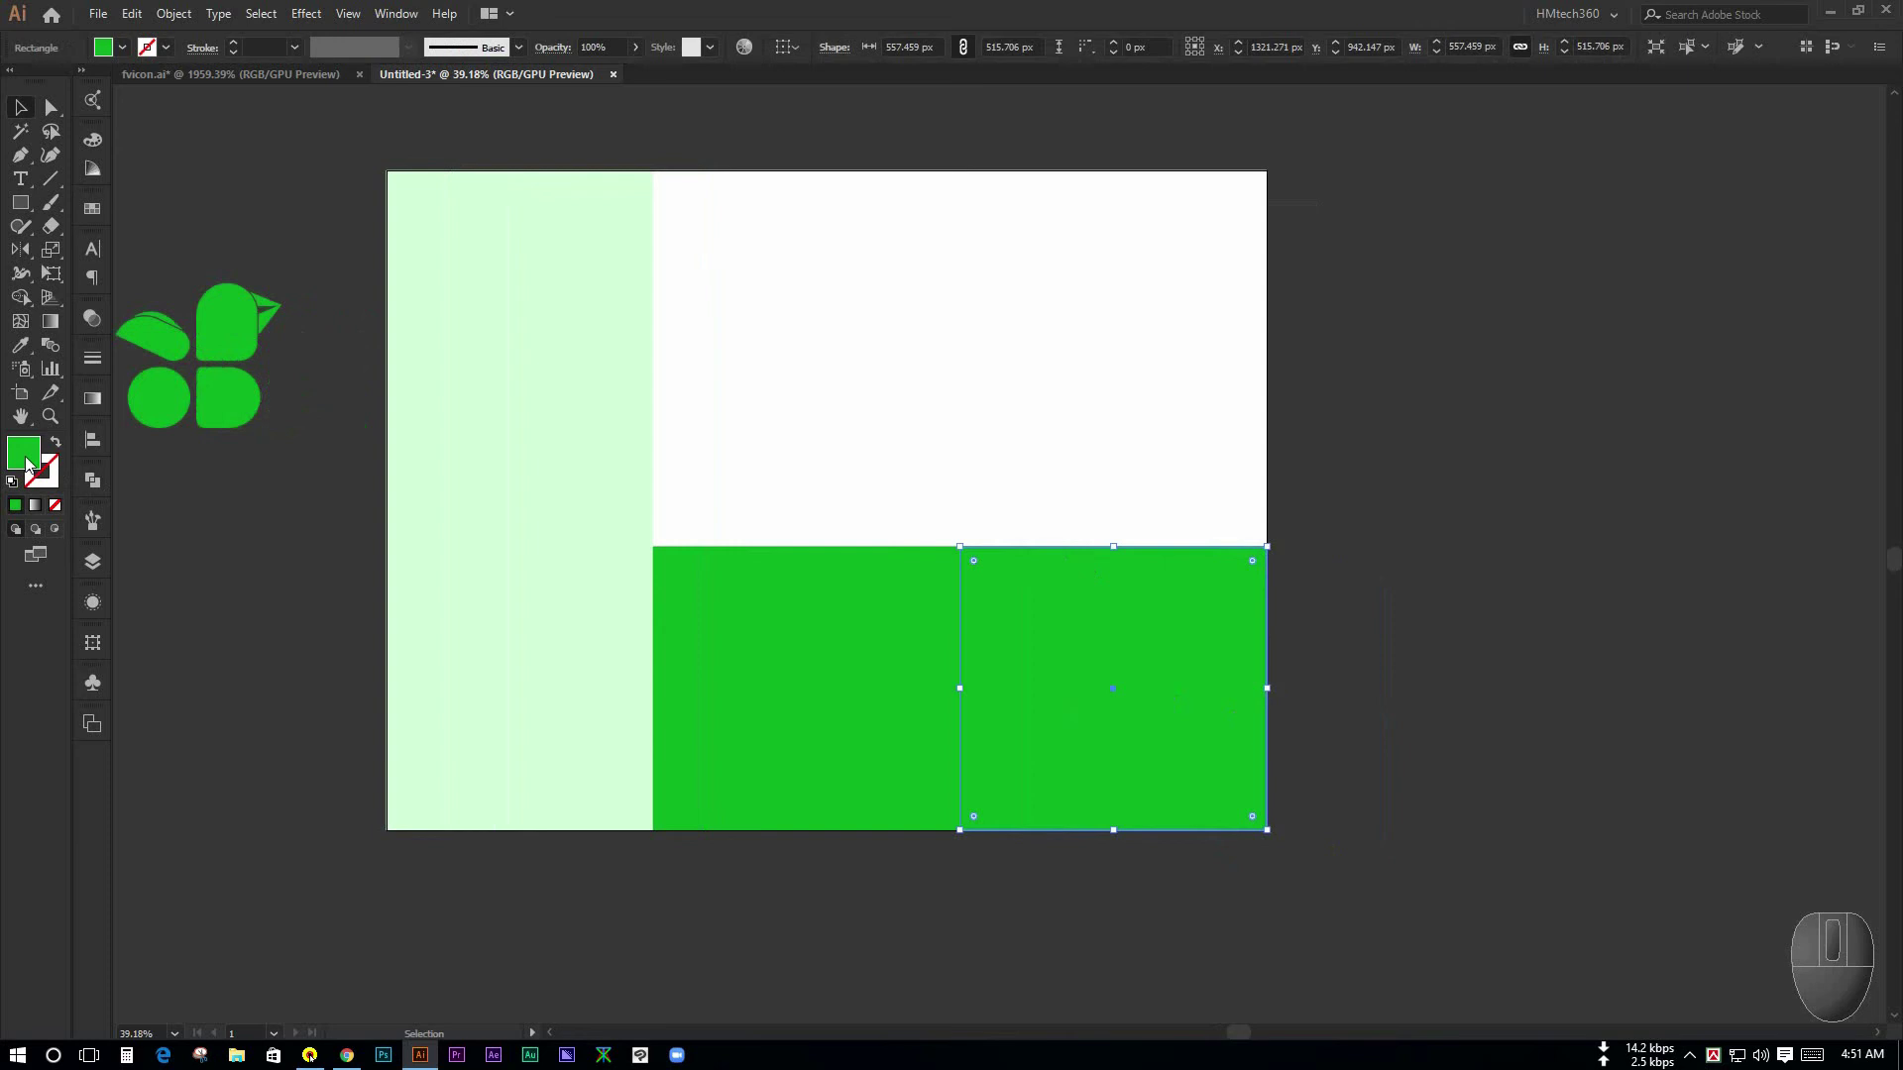
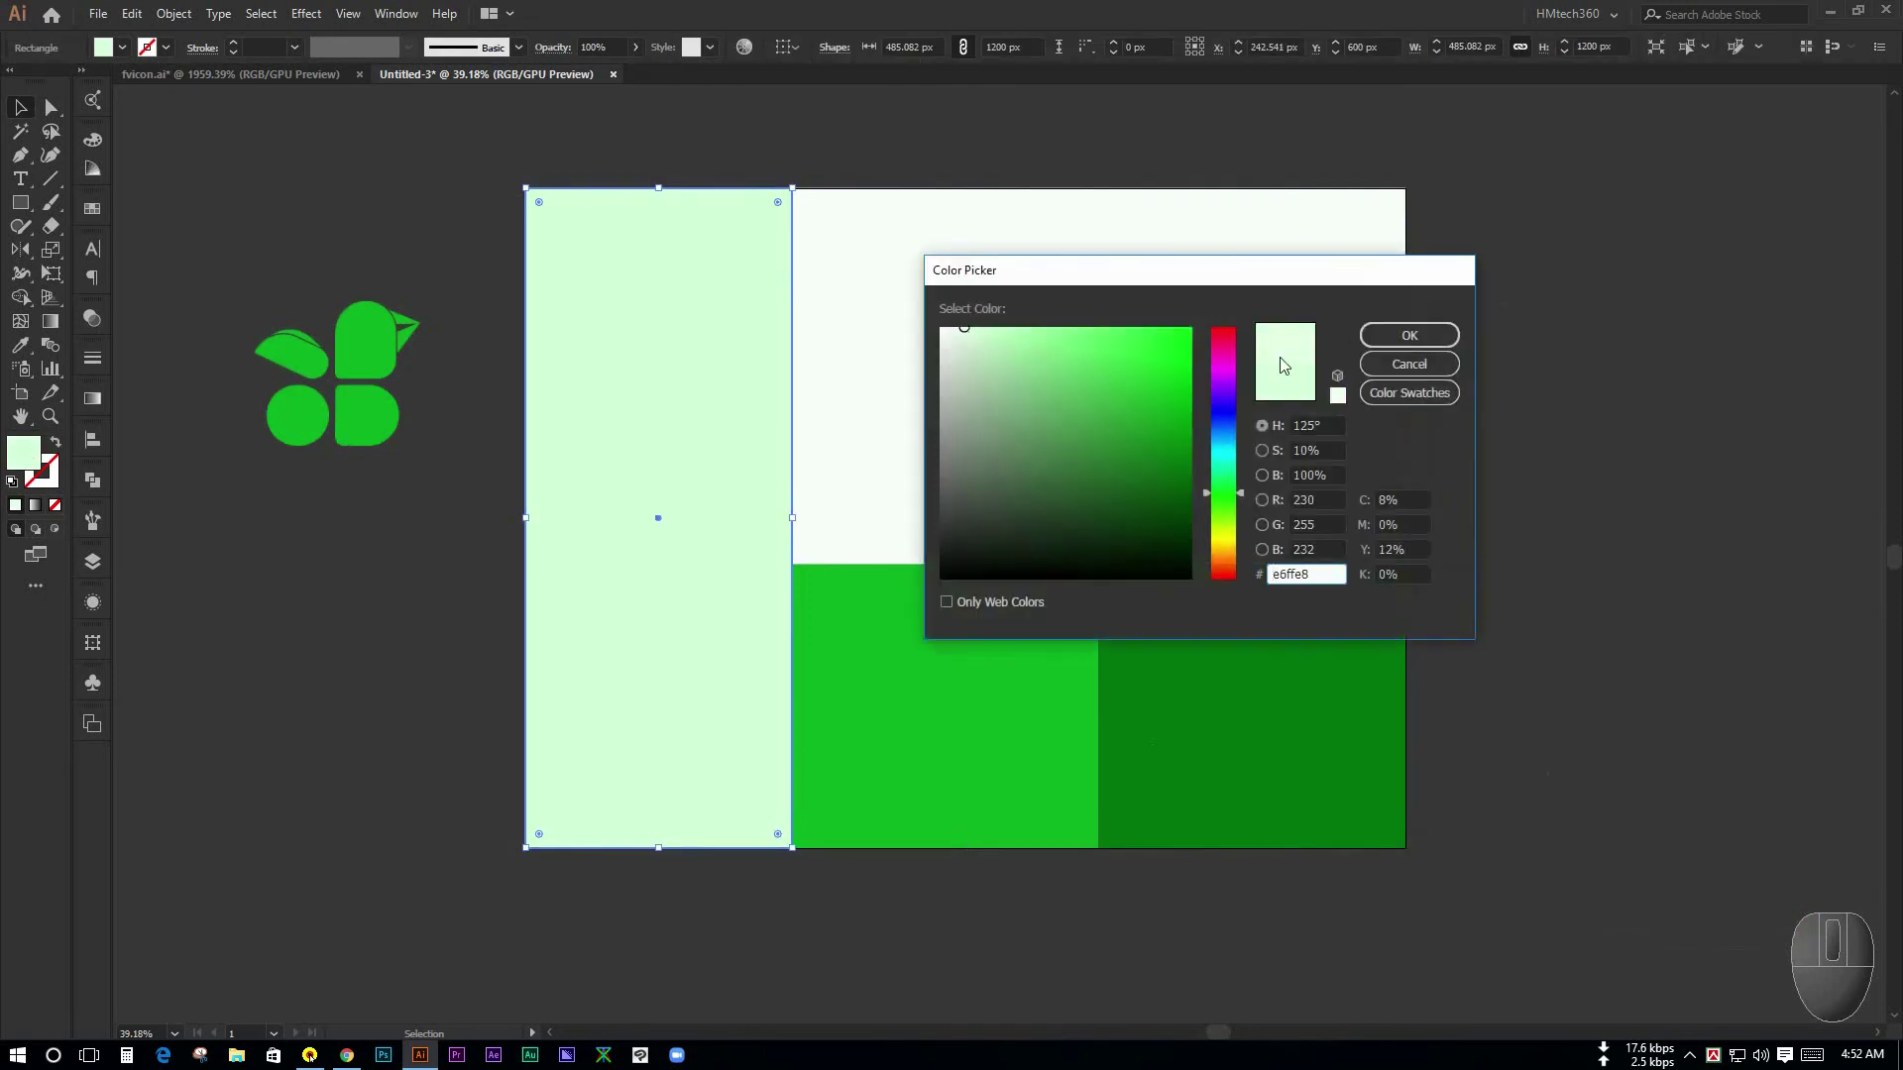
- Fine-tune the left column's pale green, then select the white top-right panel
left_click_drag(1406, 341, 1543, 340)
left_click(1543, 340)
left_click(1610, 444)
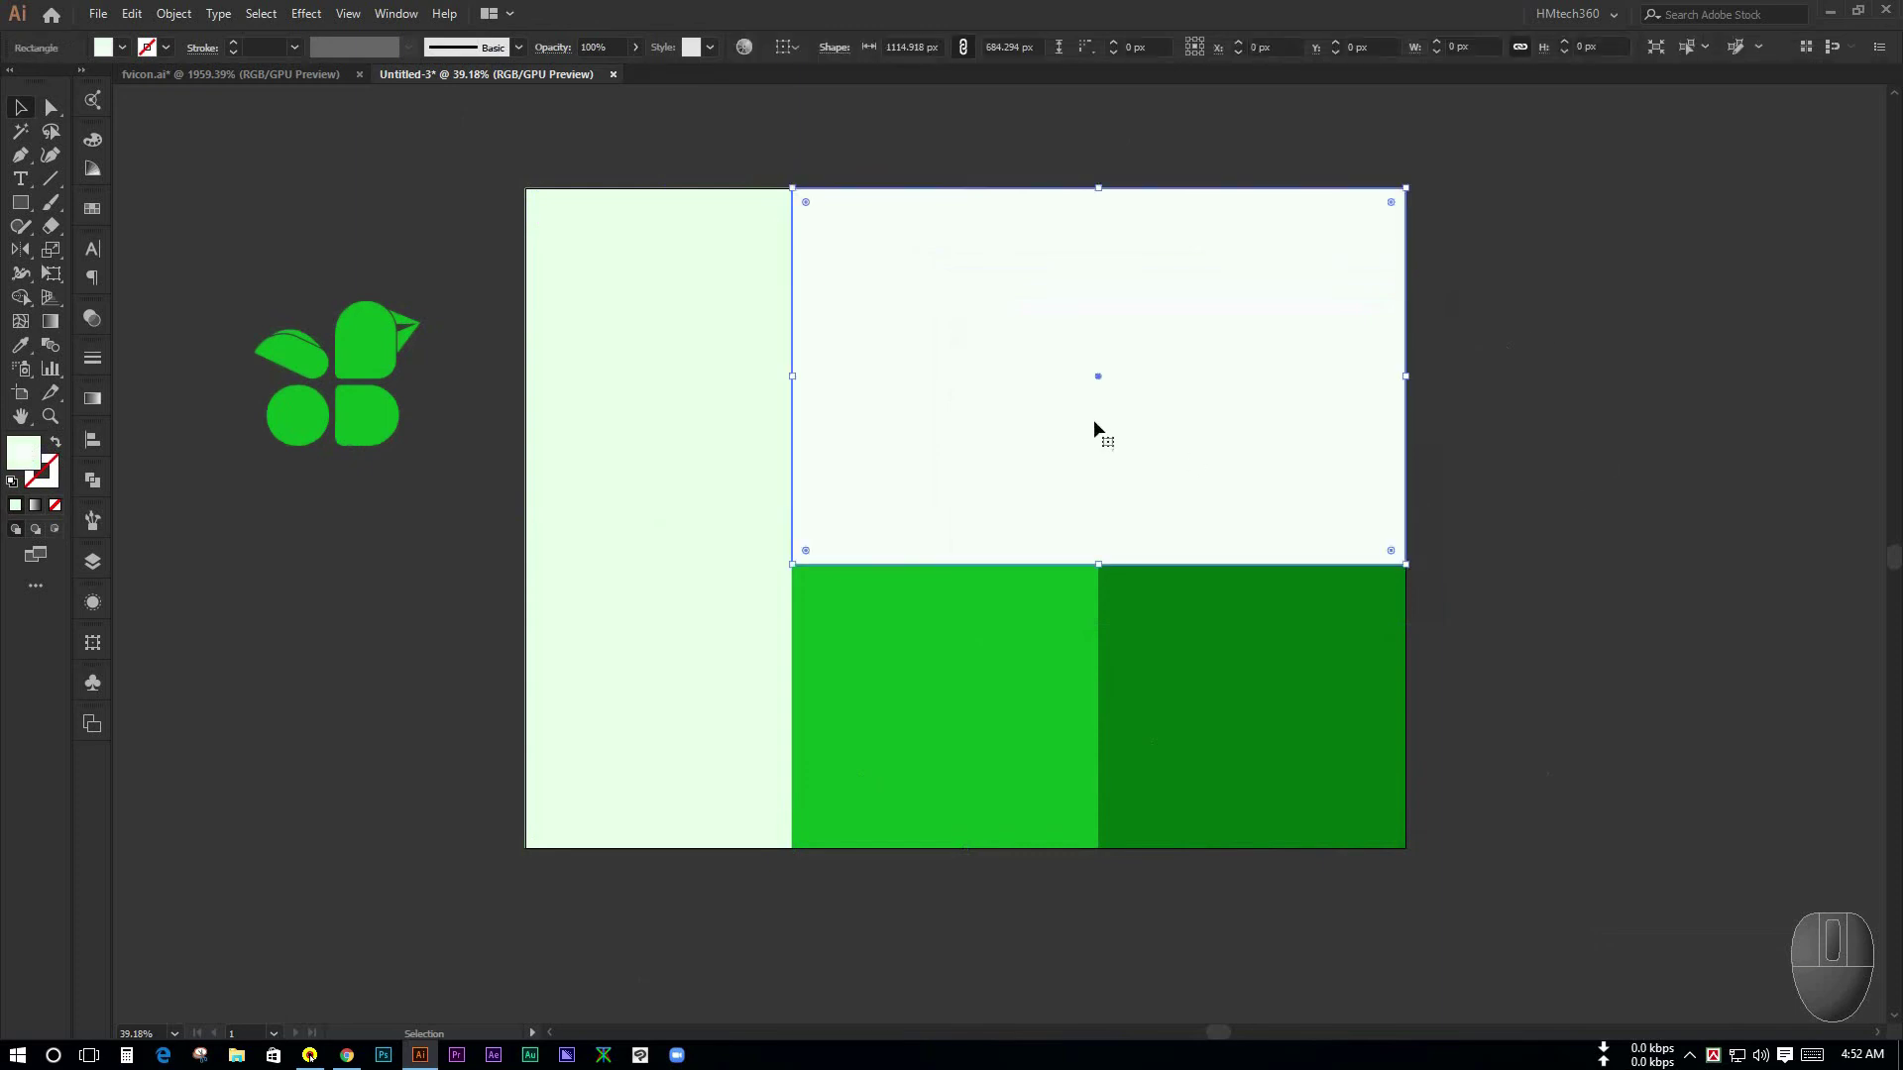
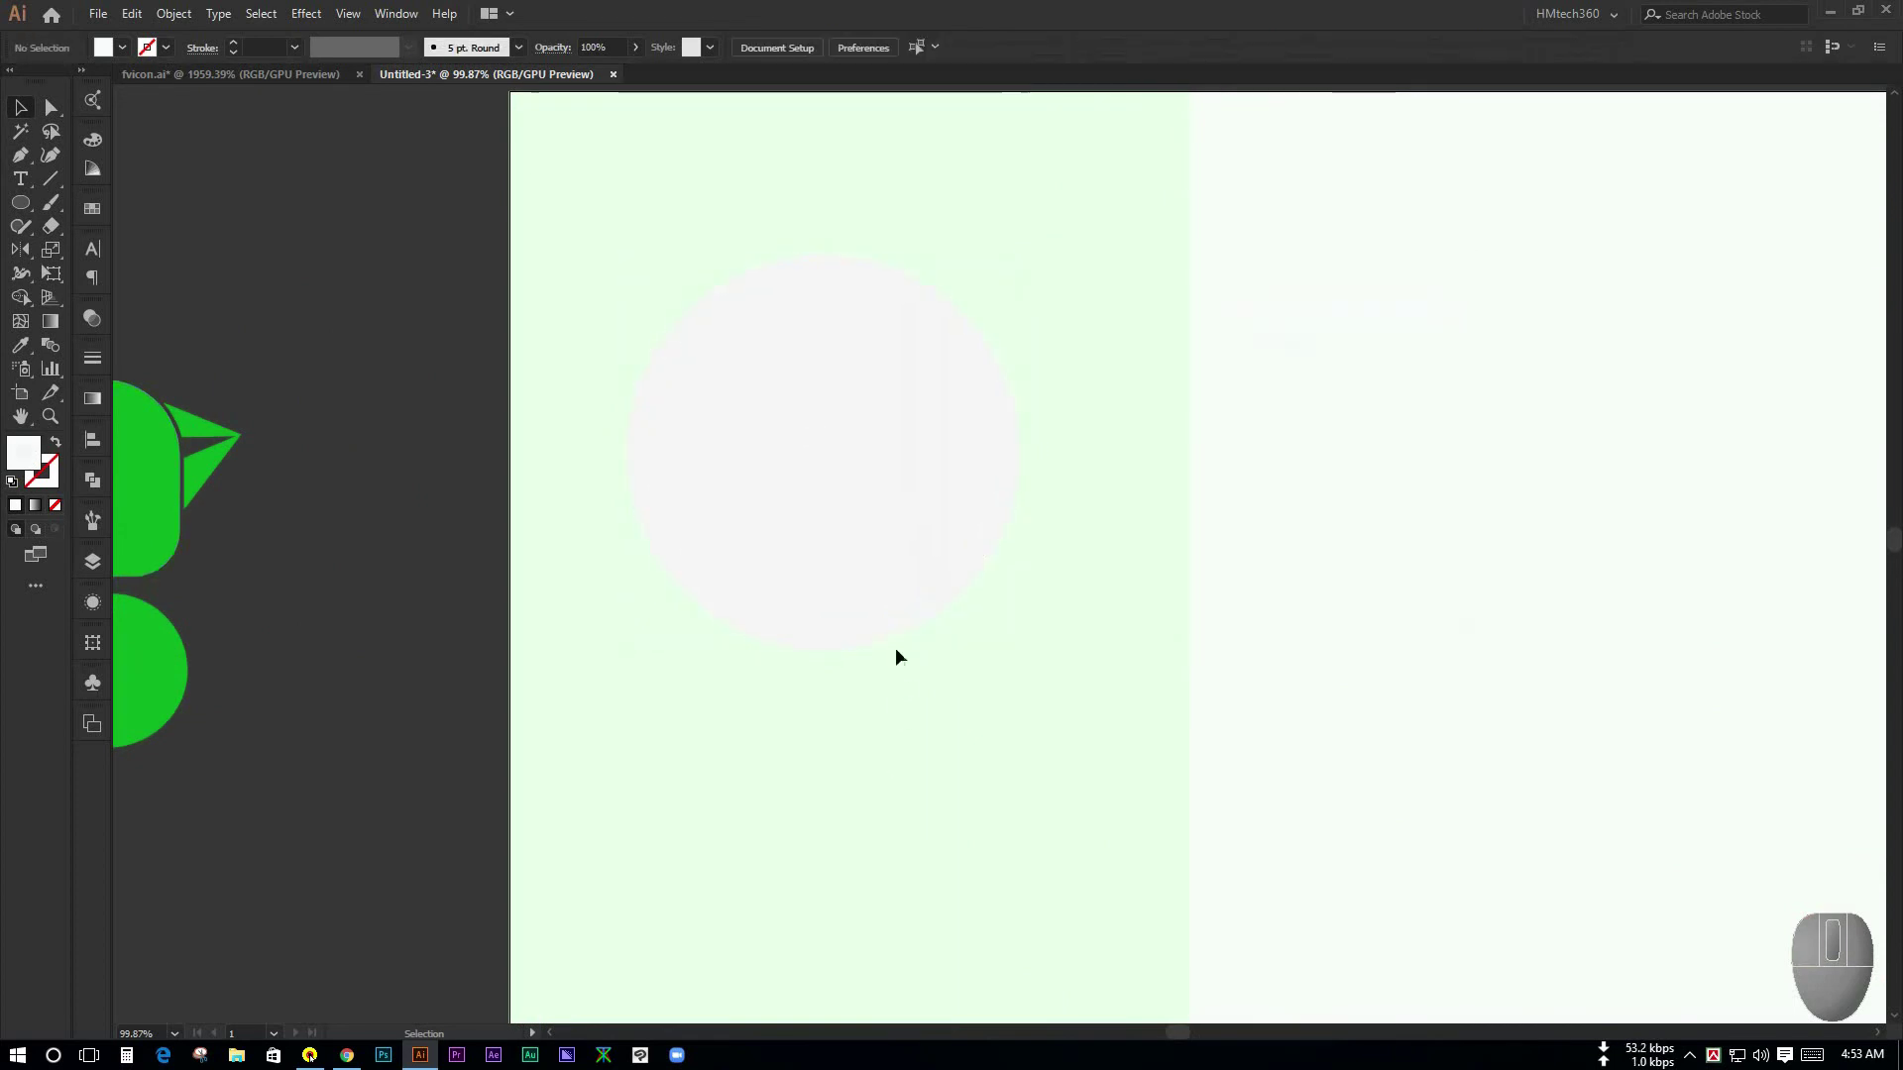
- Select the grey circle and add a 10 px Offset Path outline around it
left_click(895, 636)
left_click_drag(179, 16, 1067, 597)
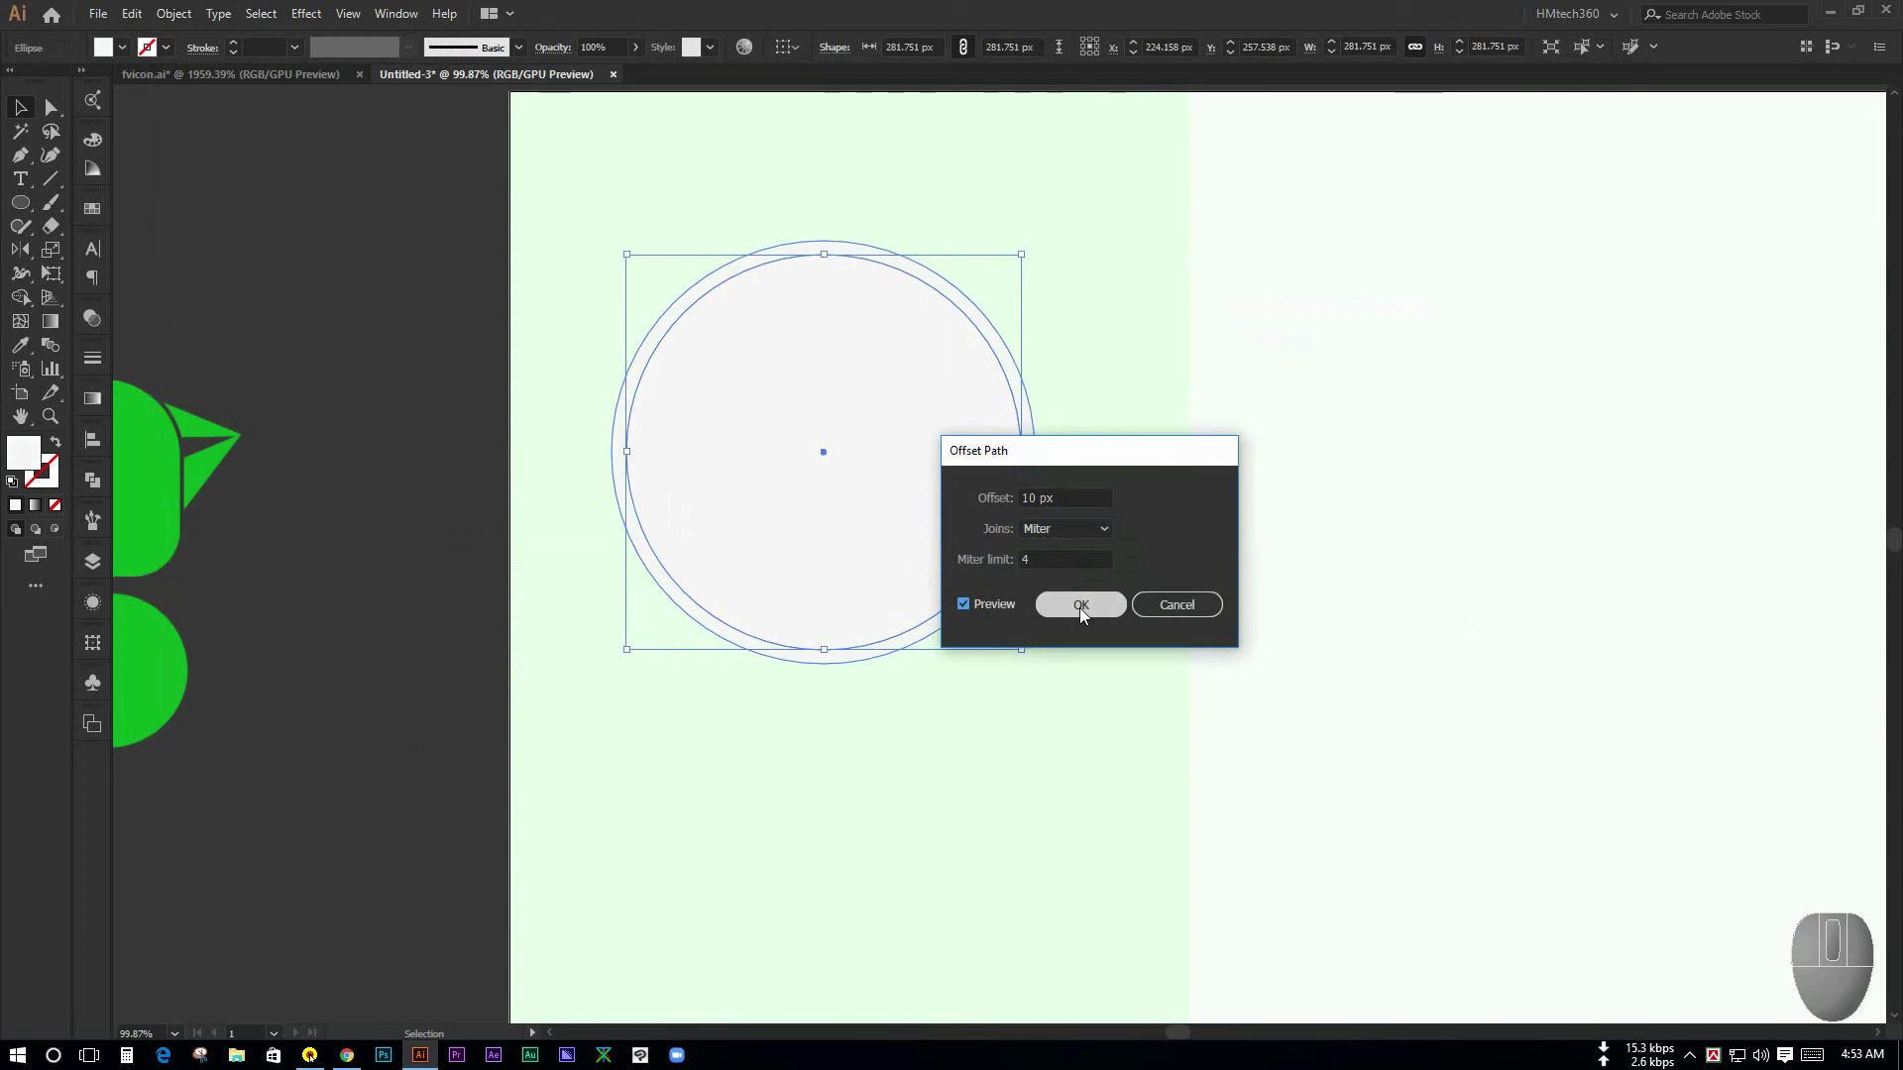
left_click_drag(1086, 611, 552, 633)
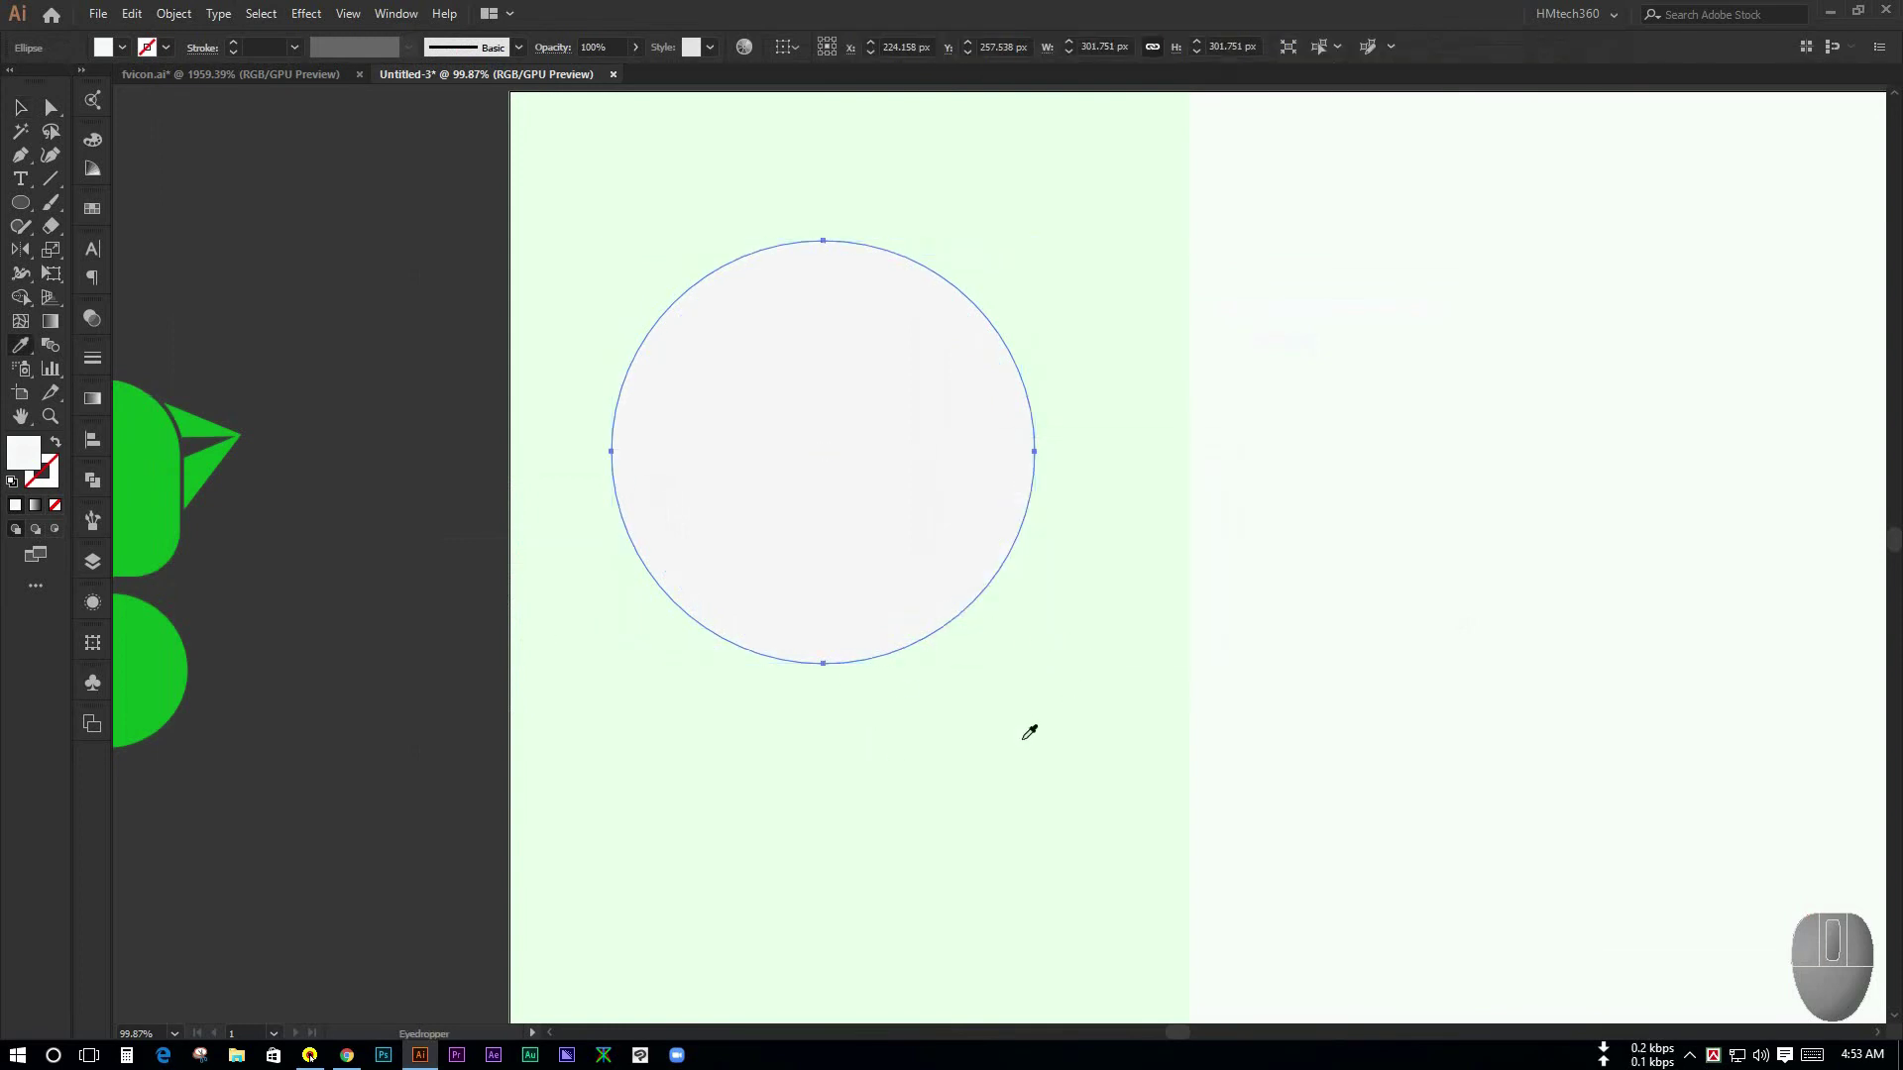
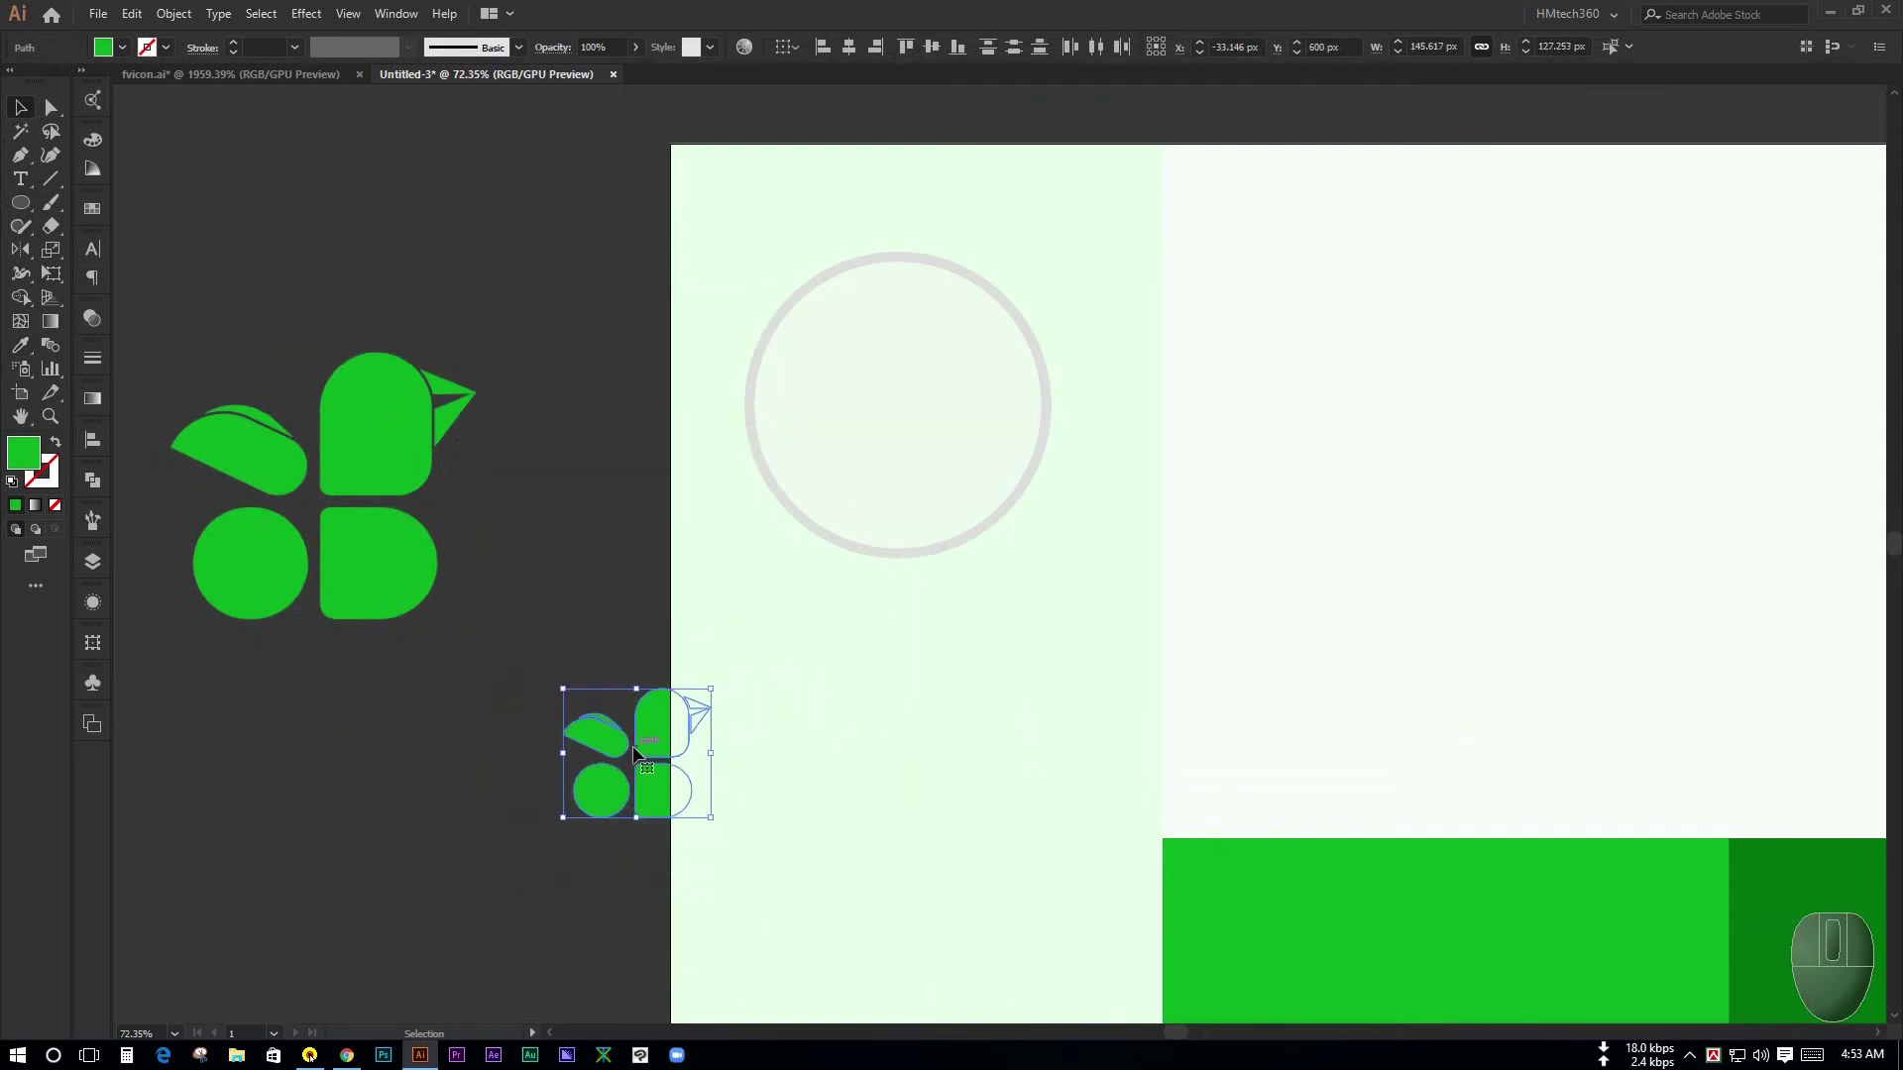
- Group the small logo copy, centre it inside the grey ring badge, deselect and zoom out
key("ctrl+g")
left_click_drag(698, 618, 879, 398)
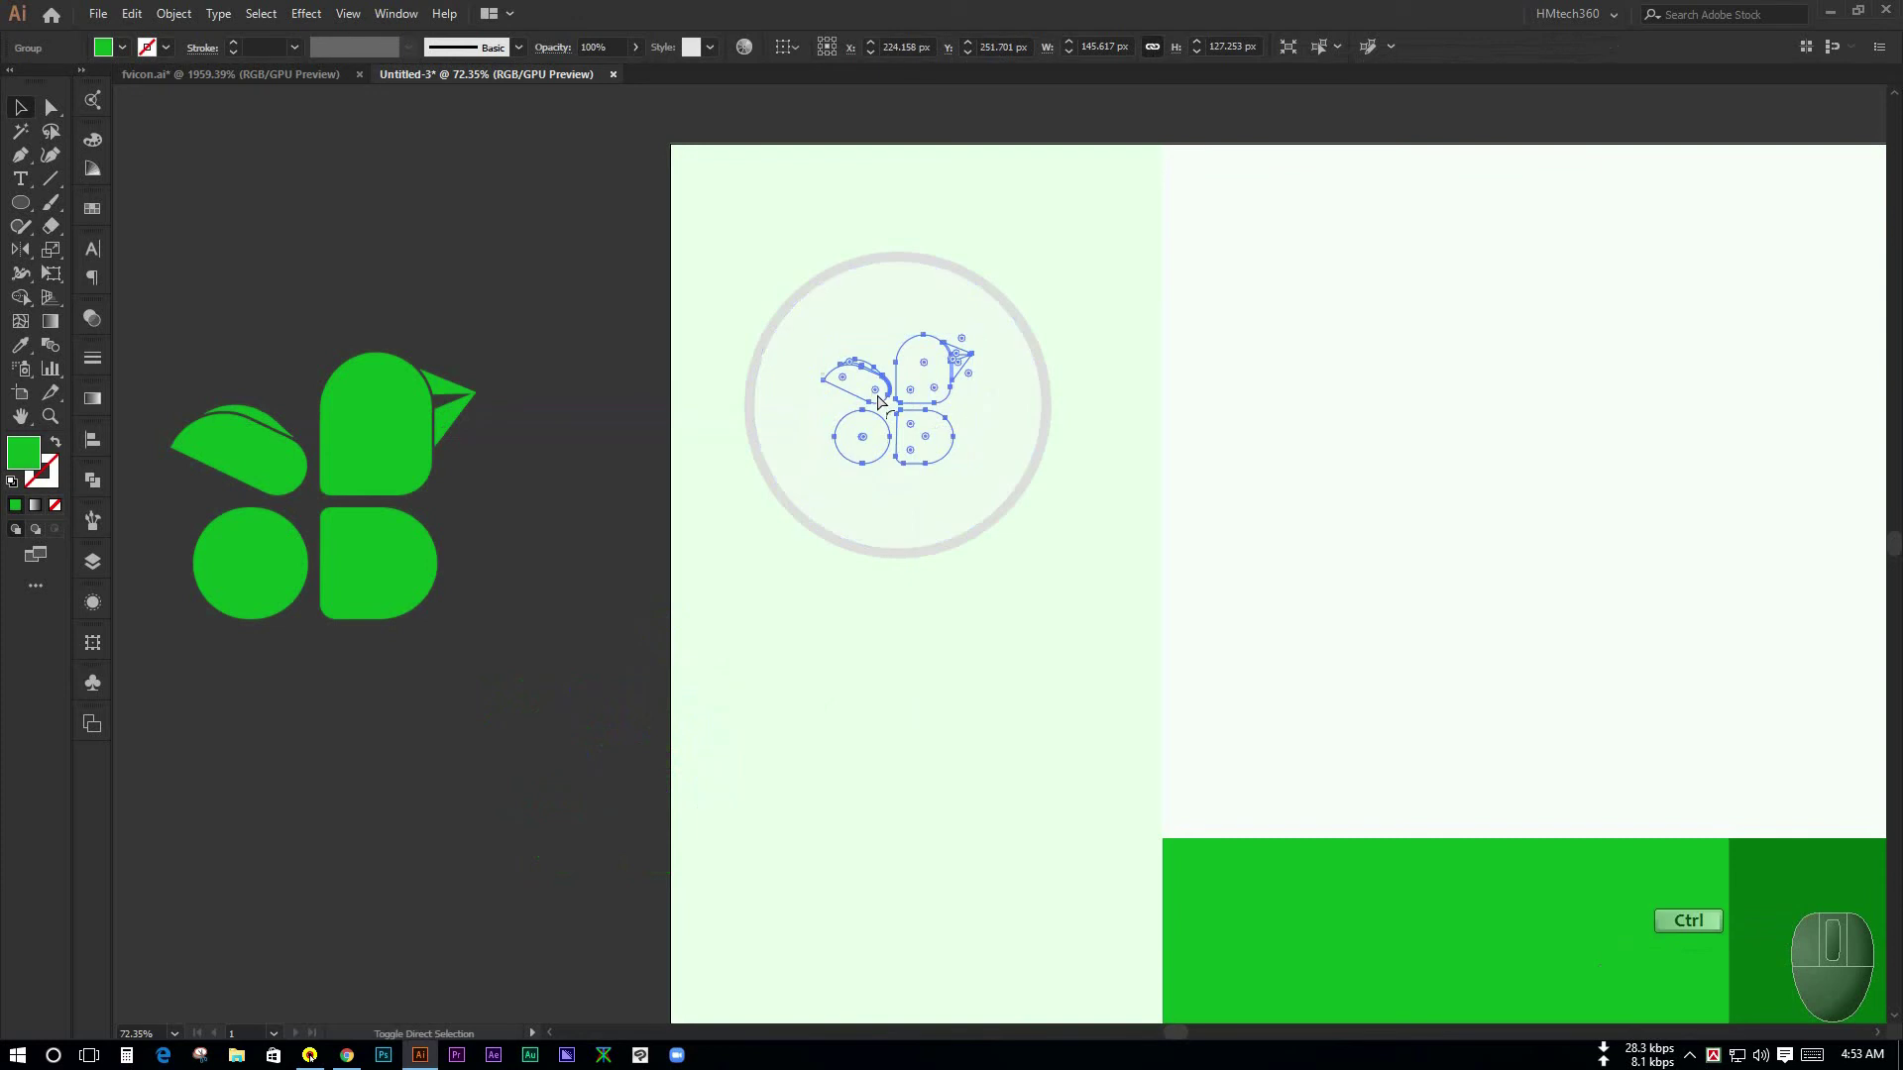
left_click(29, 417)
key("space")
left_click(29, 417)
key("ctrl+space")
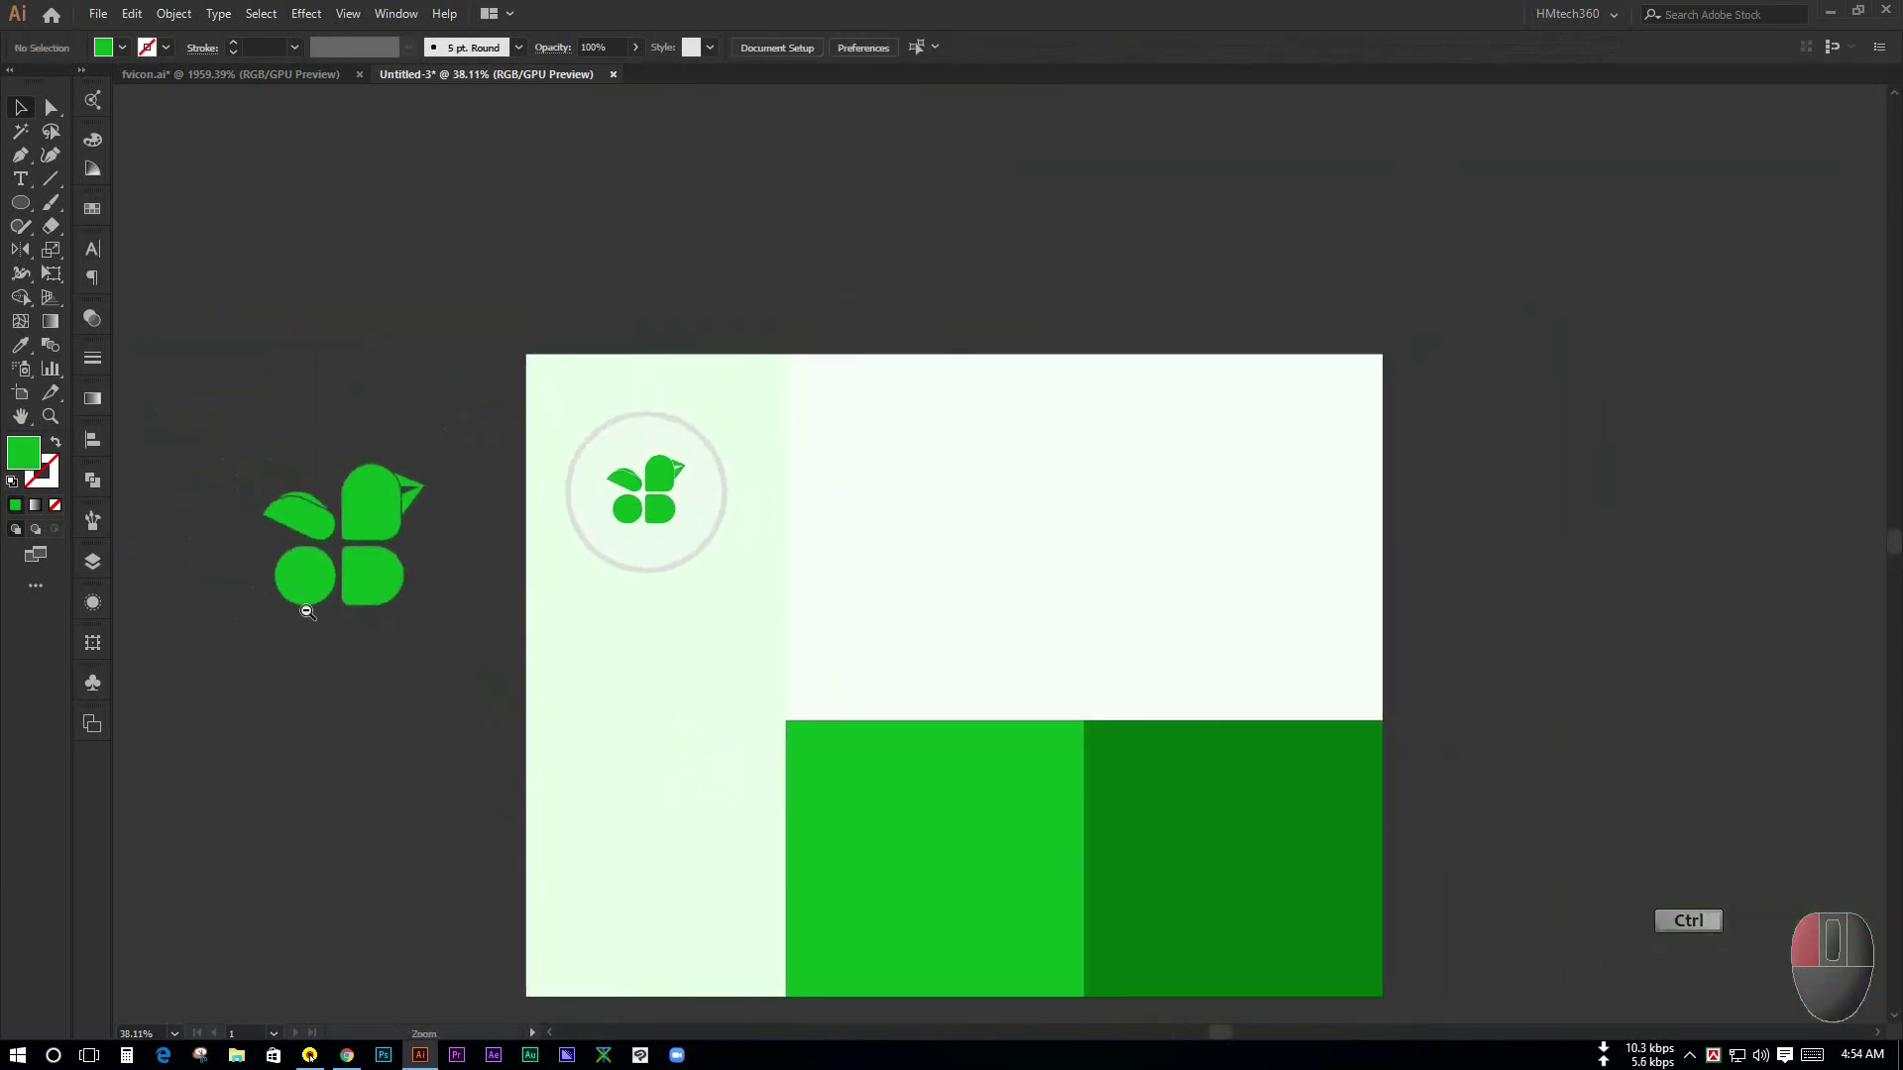
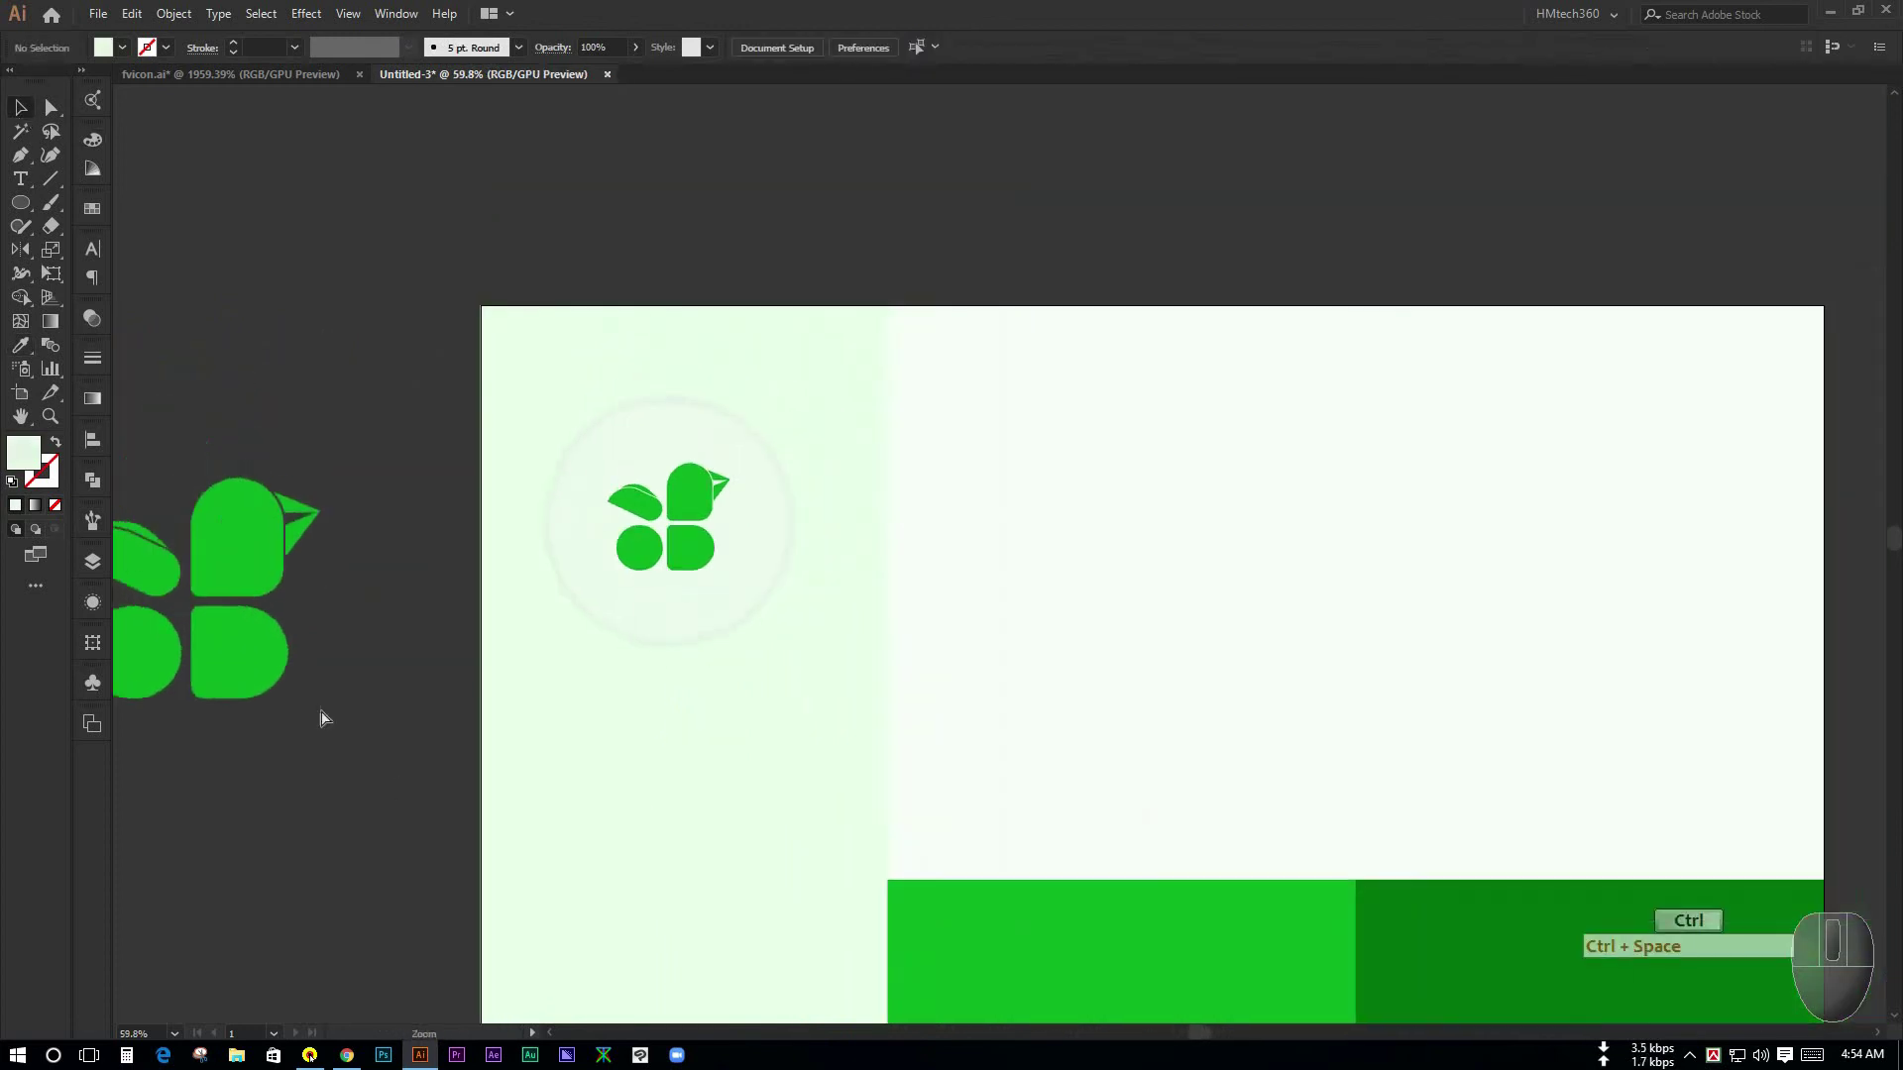
- Select the circular badge and then the bird logo inside it for copying
left_click(419, 766)
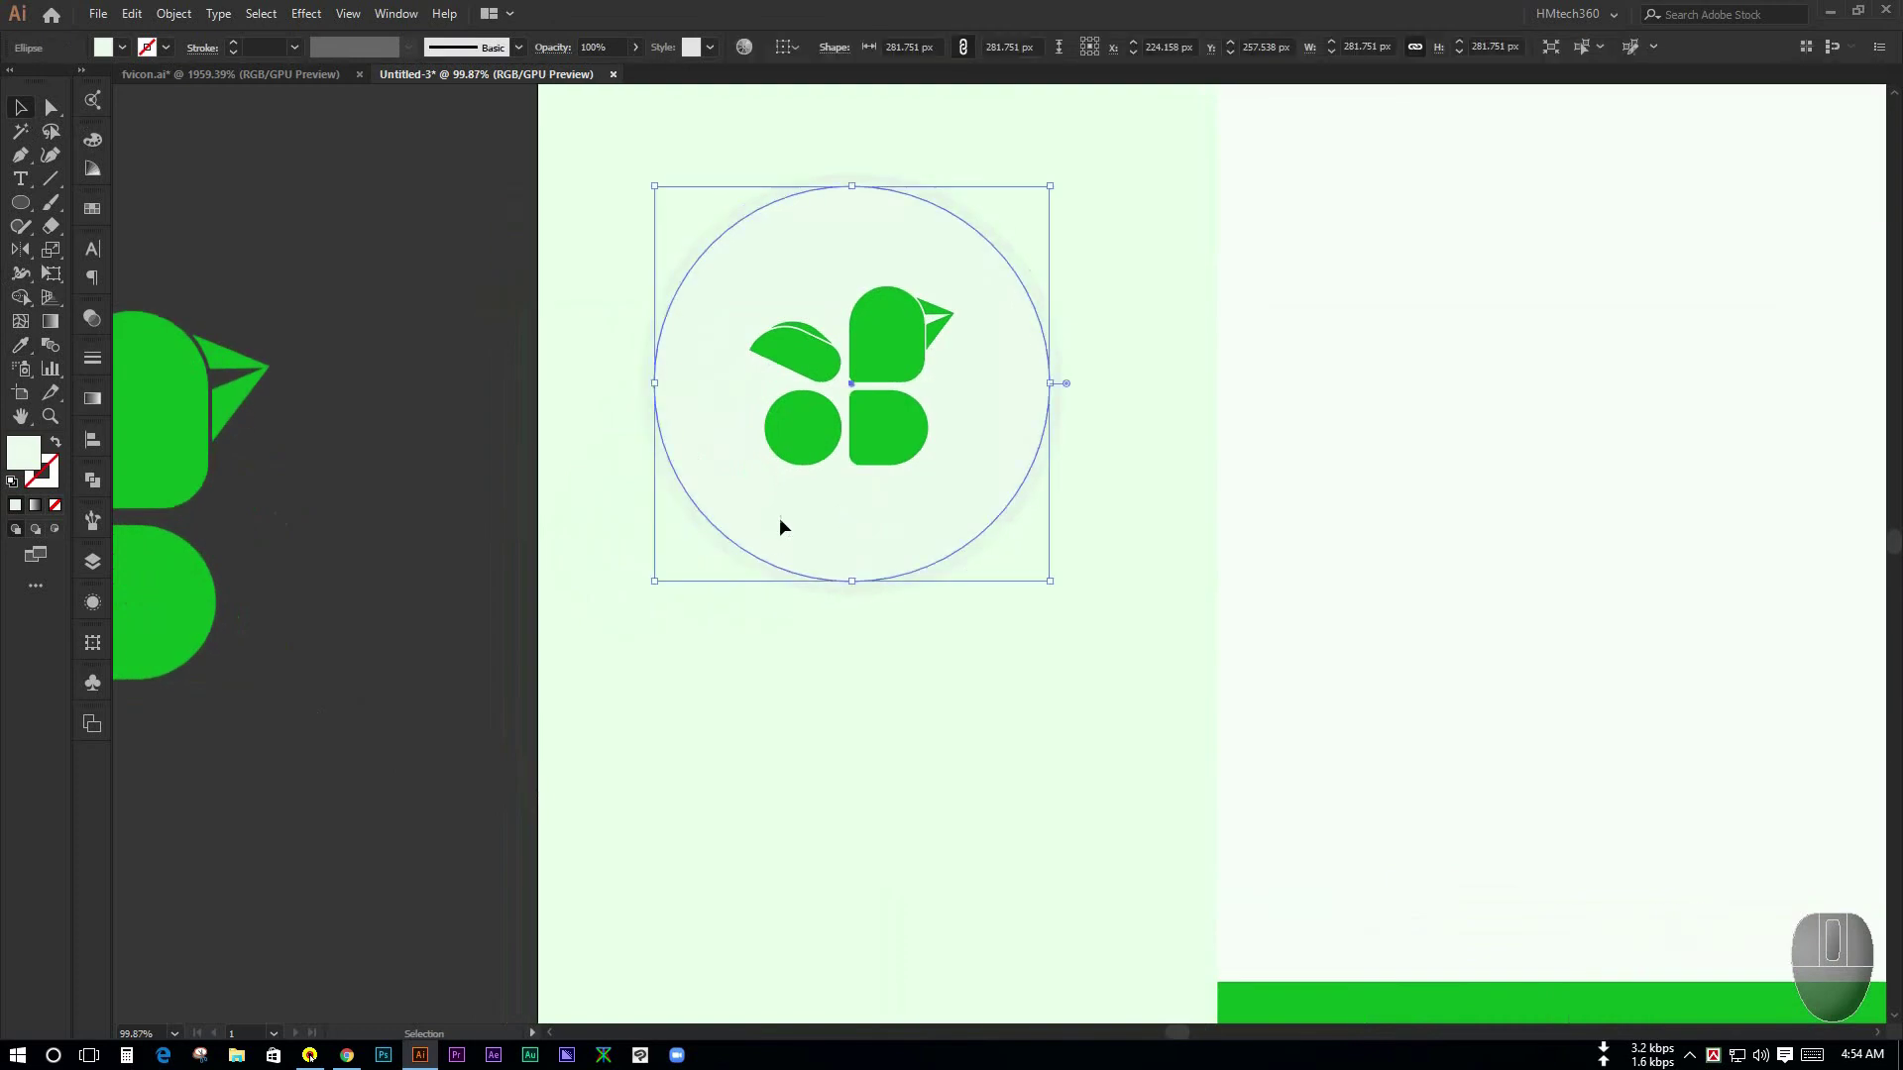
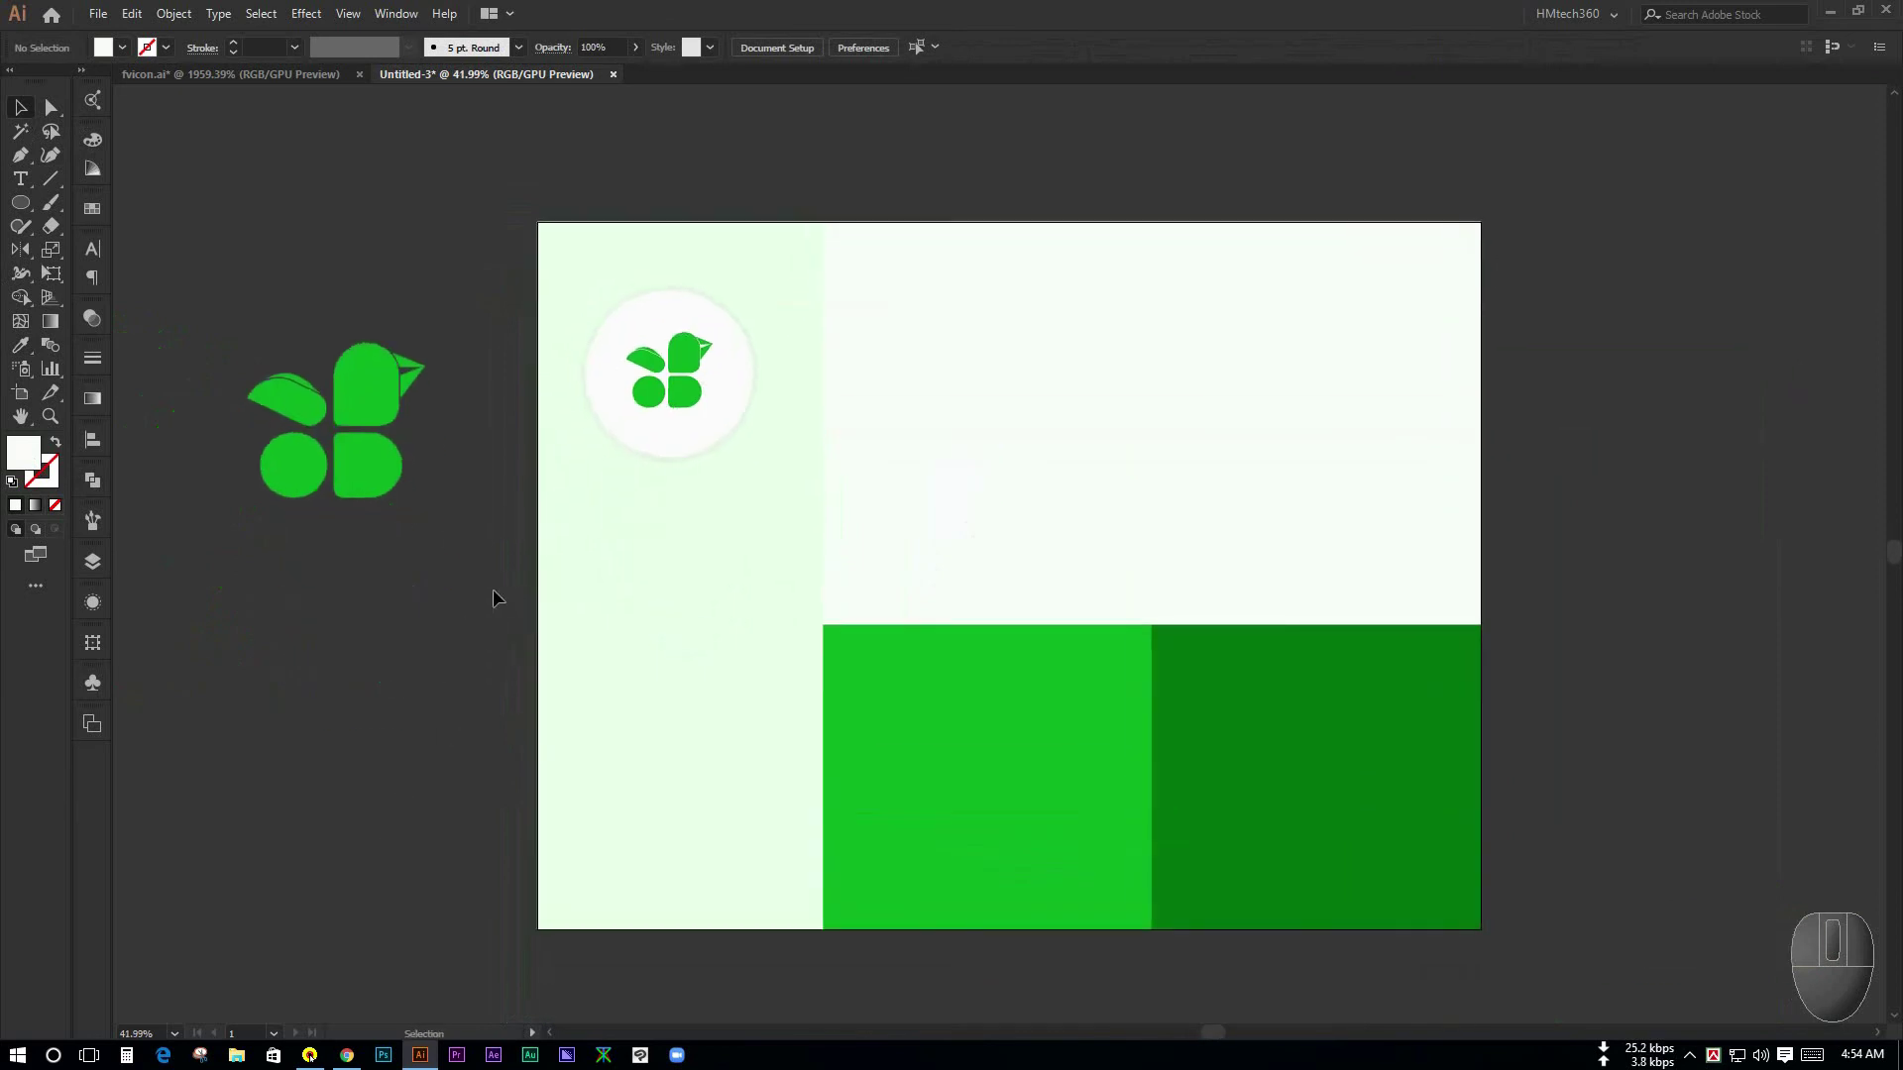
key("space")
left_click(463, 610)
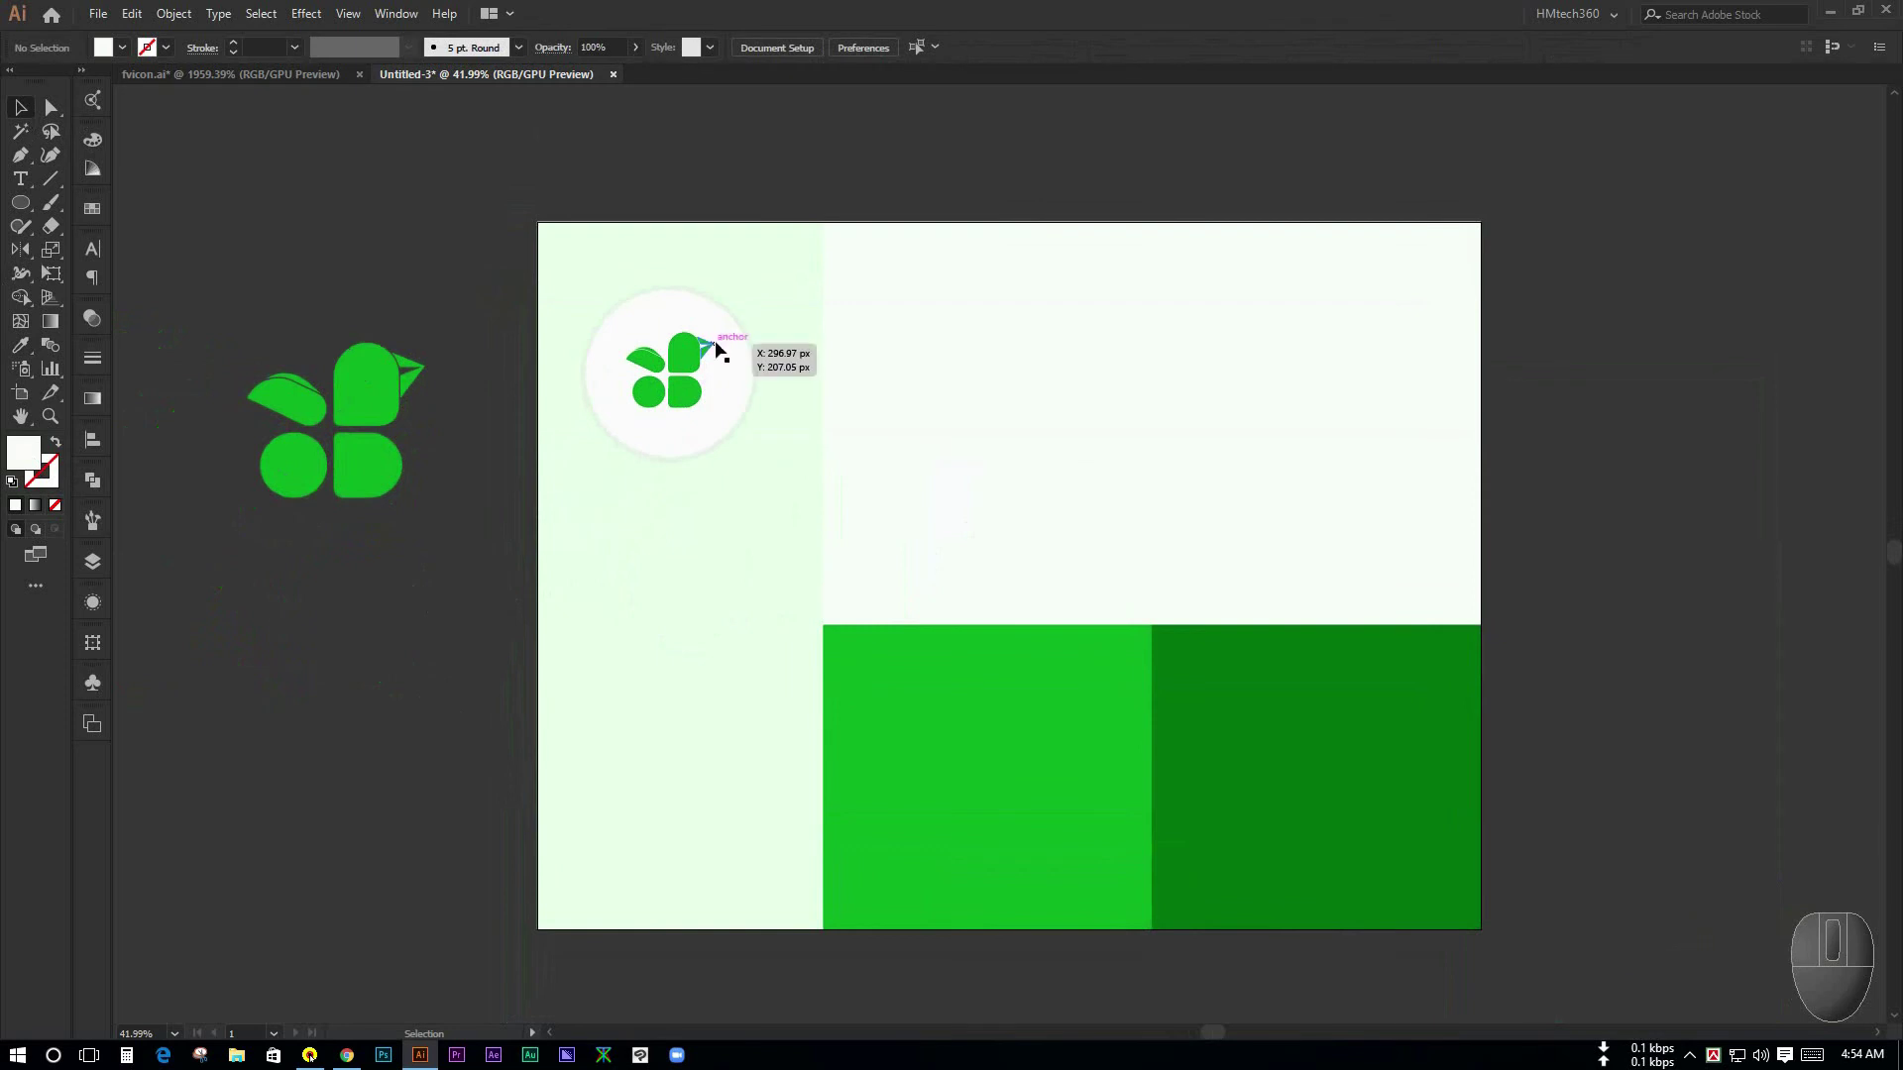
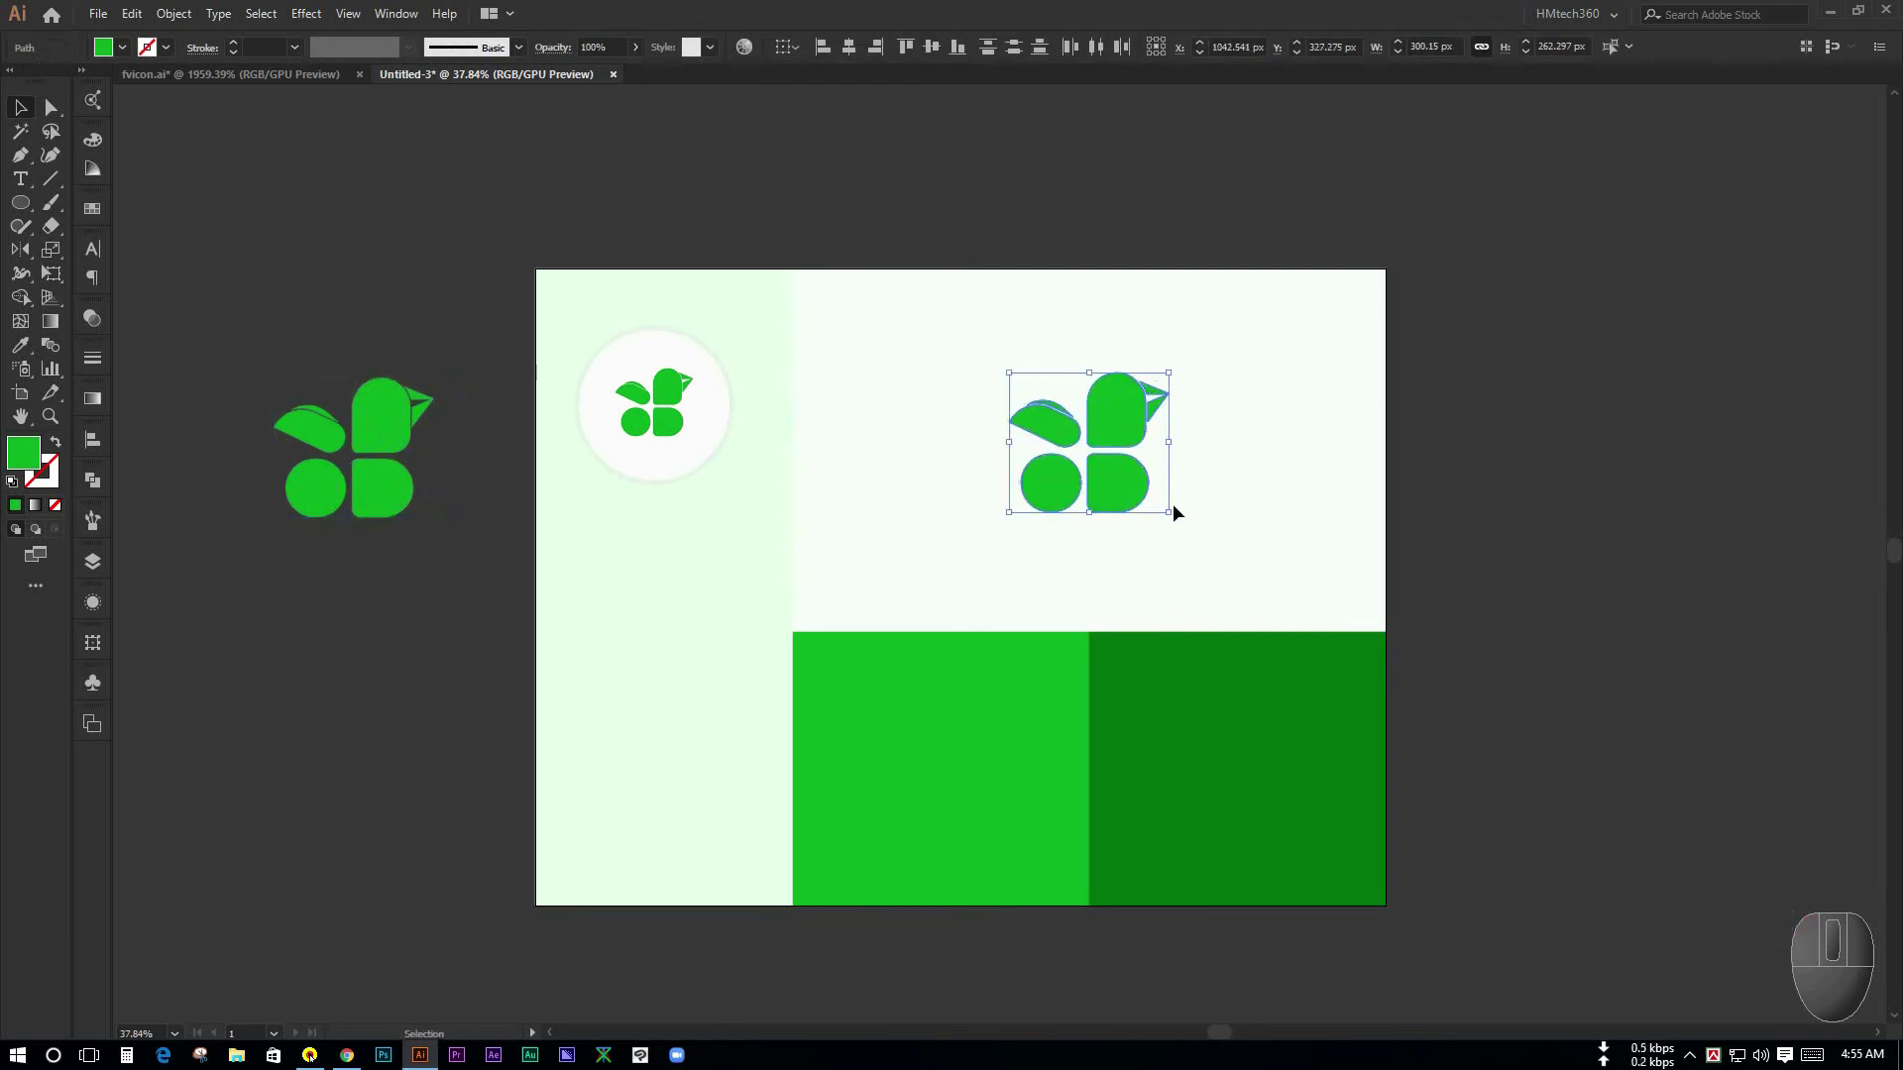
- Group the logo and Direct-select every part of the loose bird logo for the green panels
key("ctrl+g")
left_click(1525, 506)
key("ctrl+space")
left_click_drag(543, 641, 371, 542)
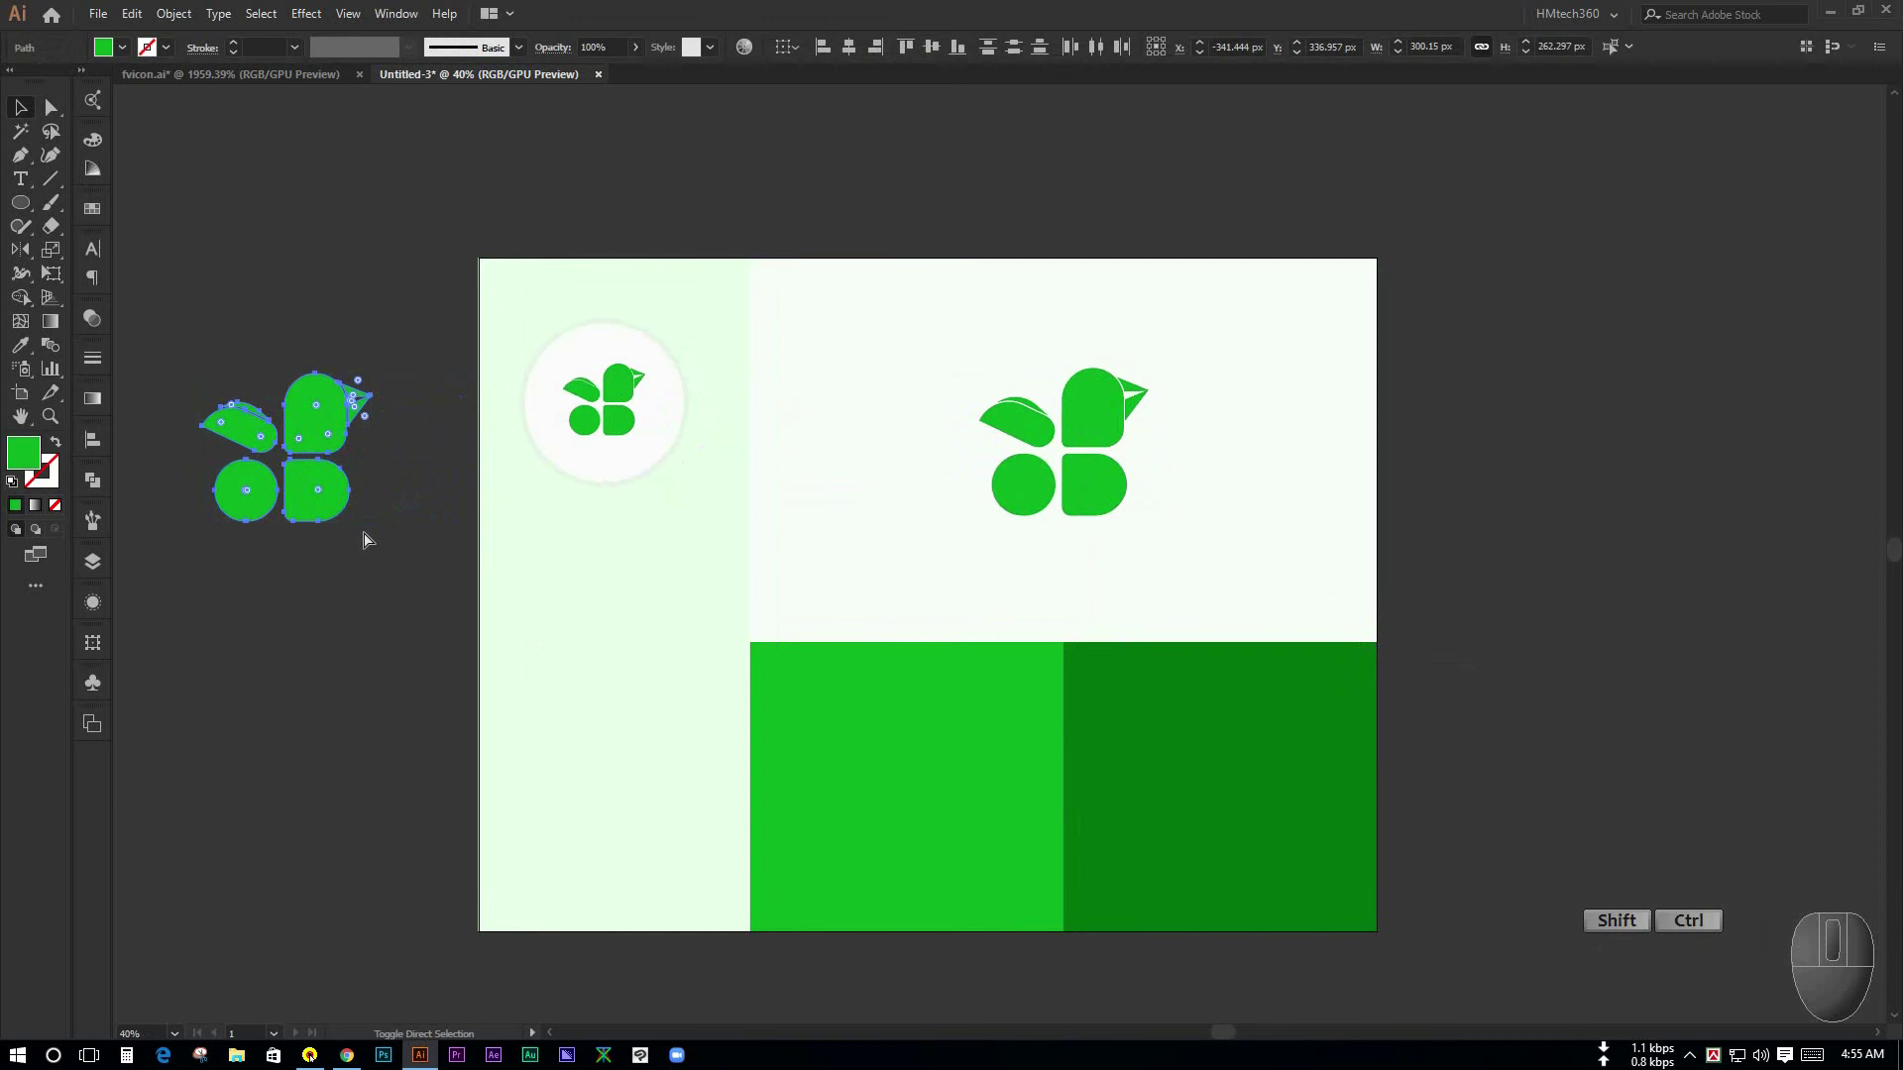
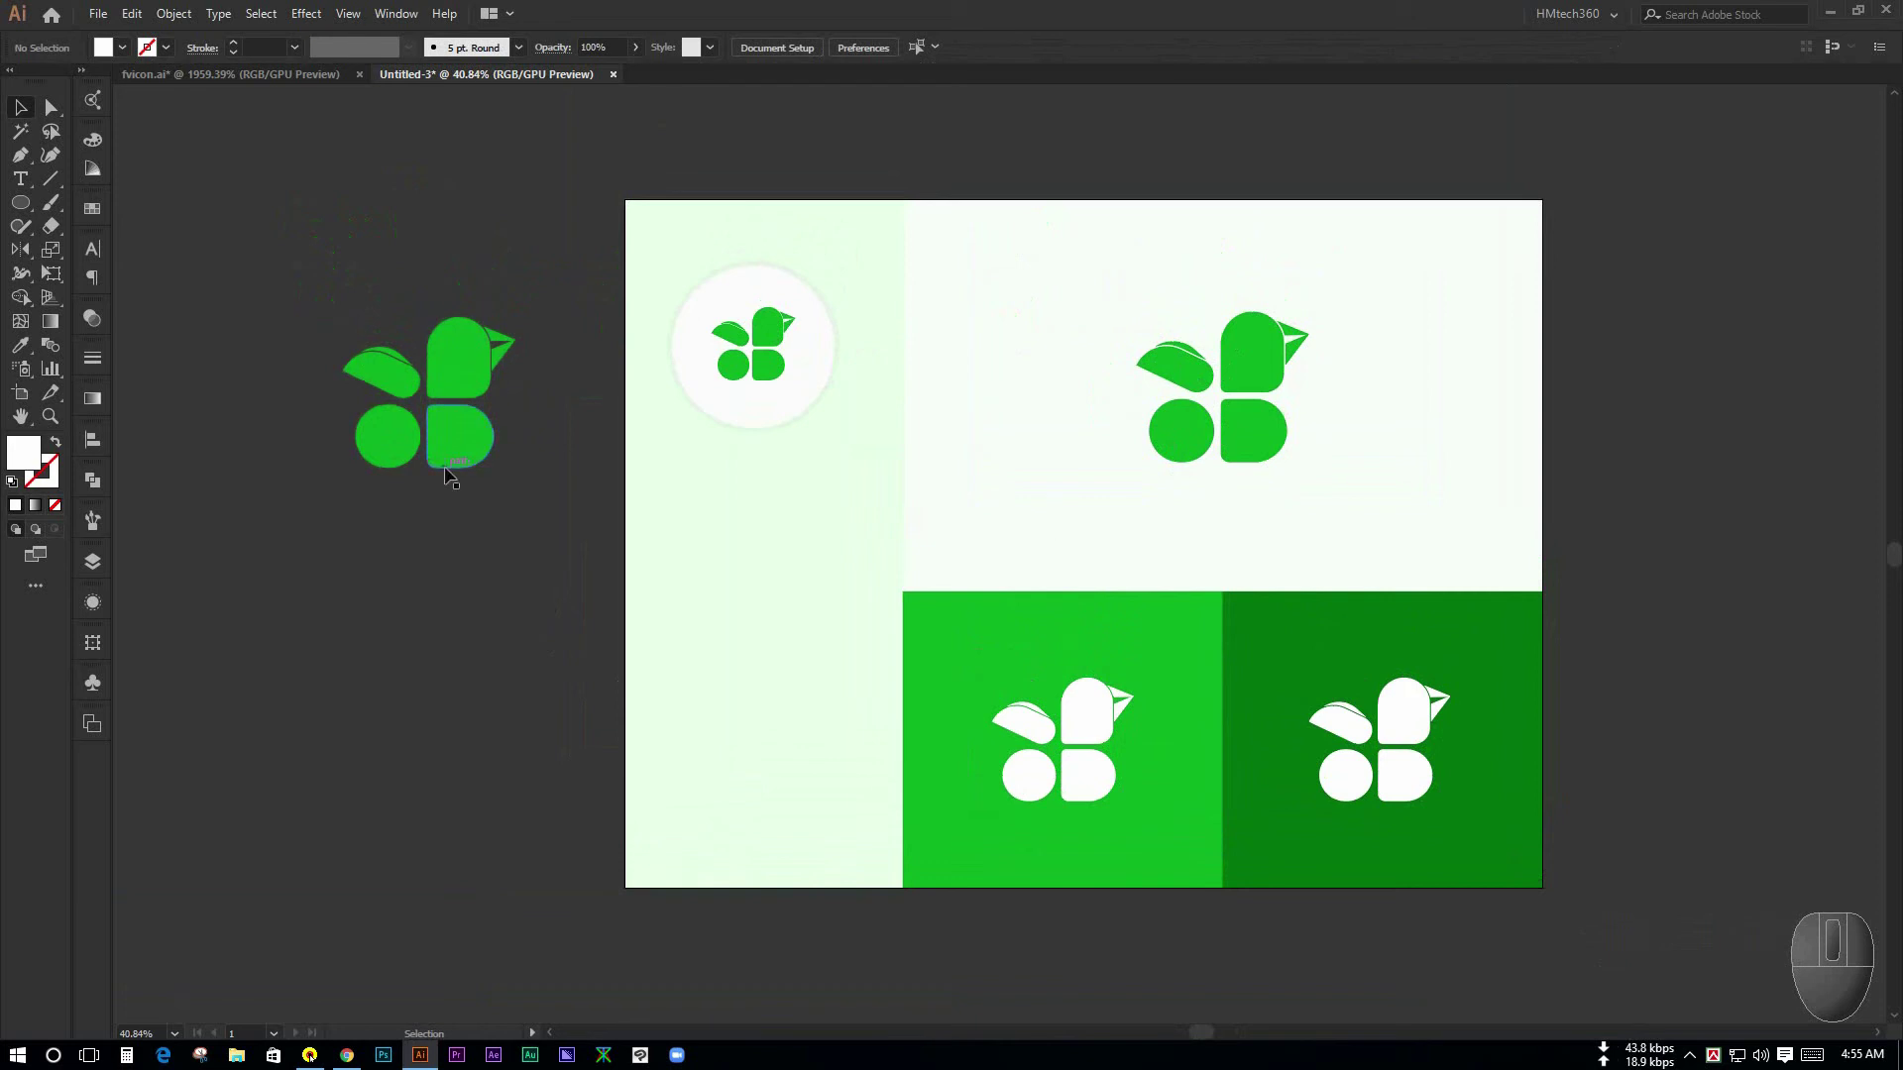
left_click_drag(447, 446, 461, 527)
left_click(452, 536)
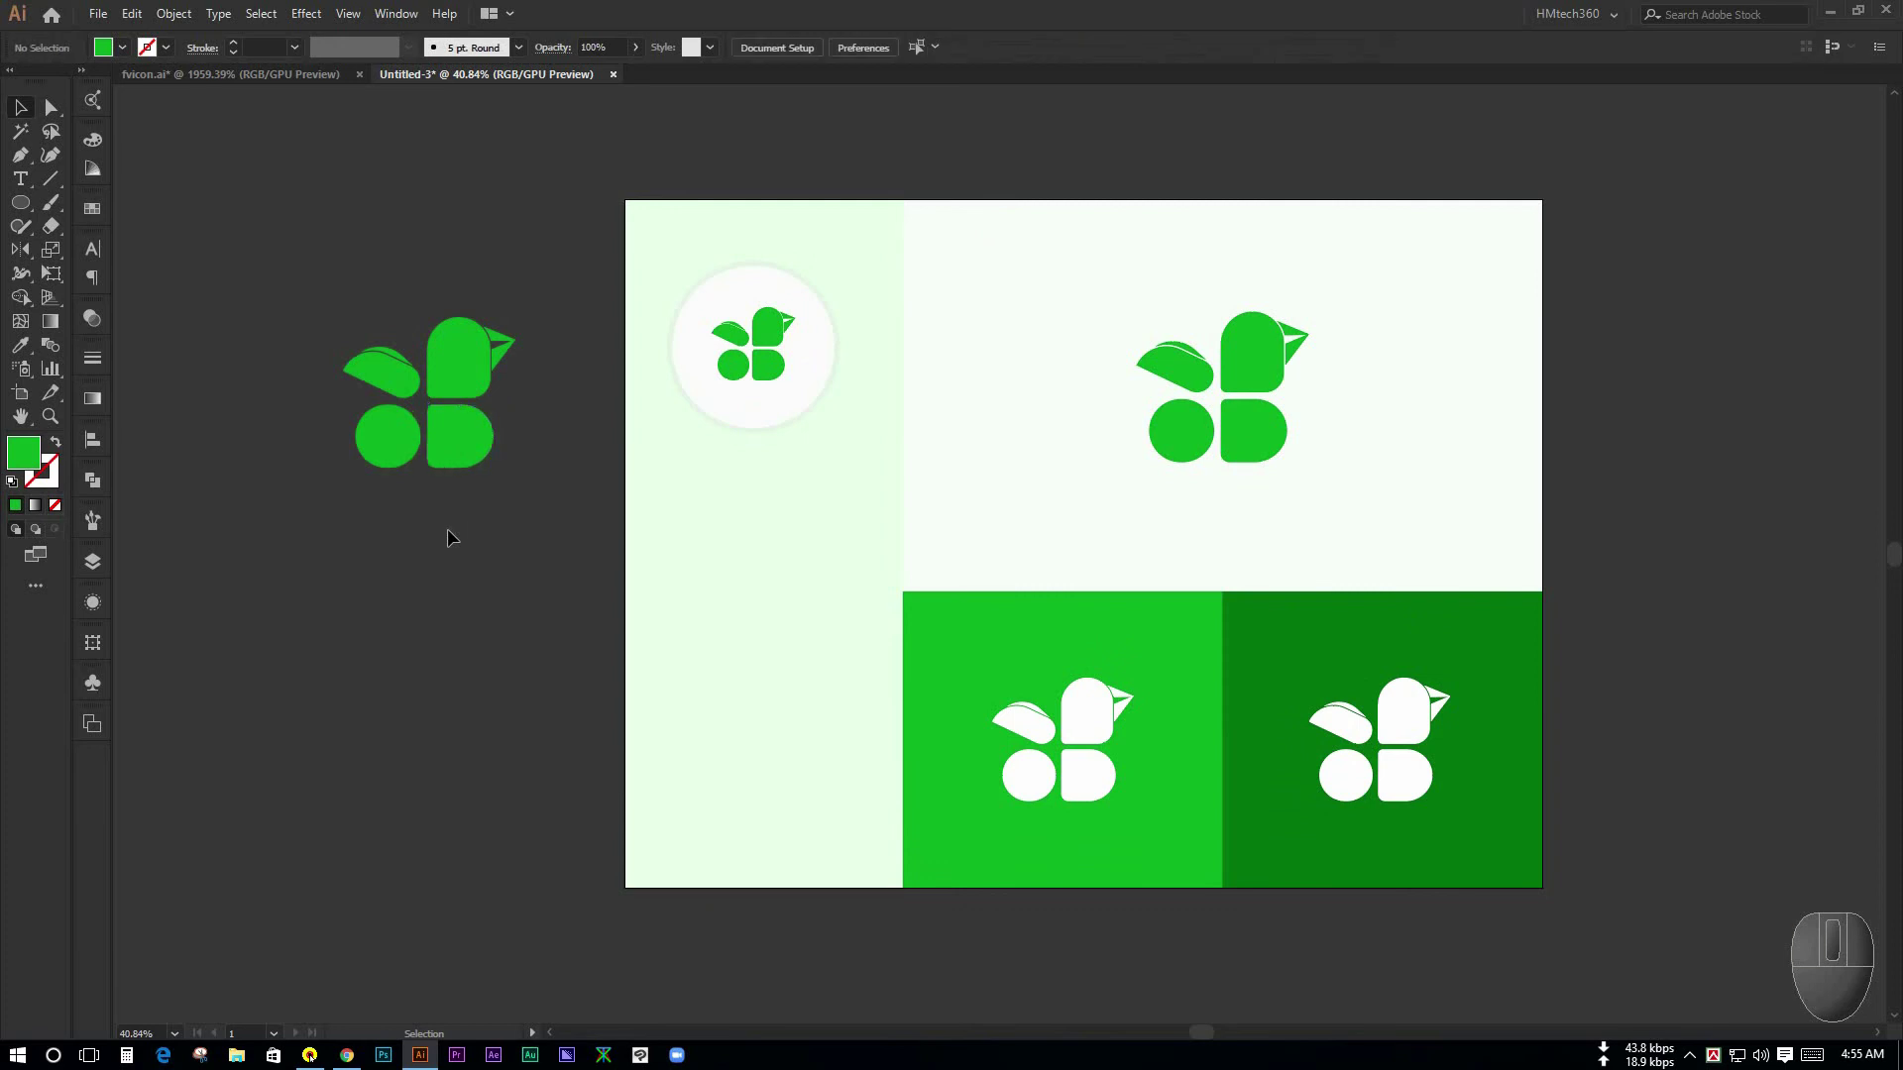
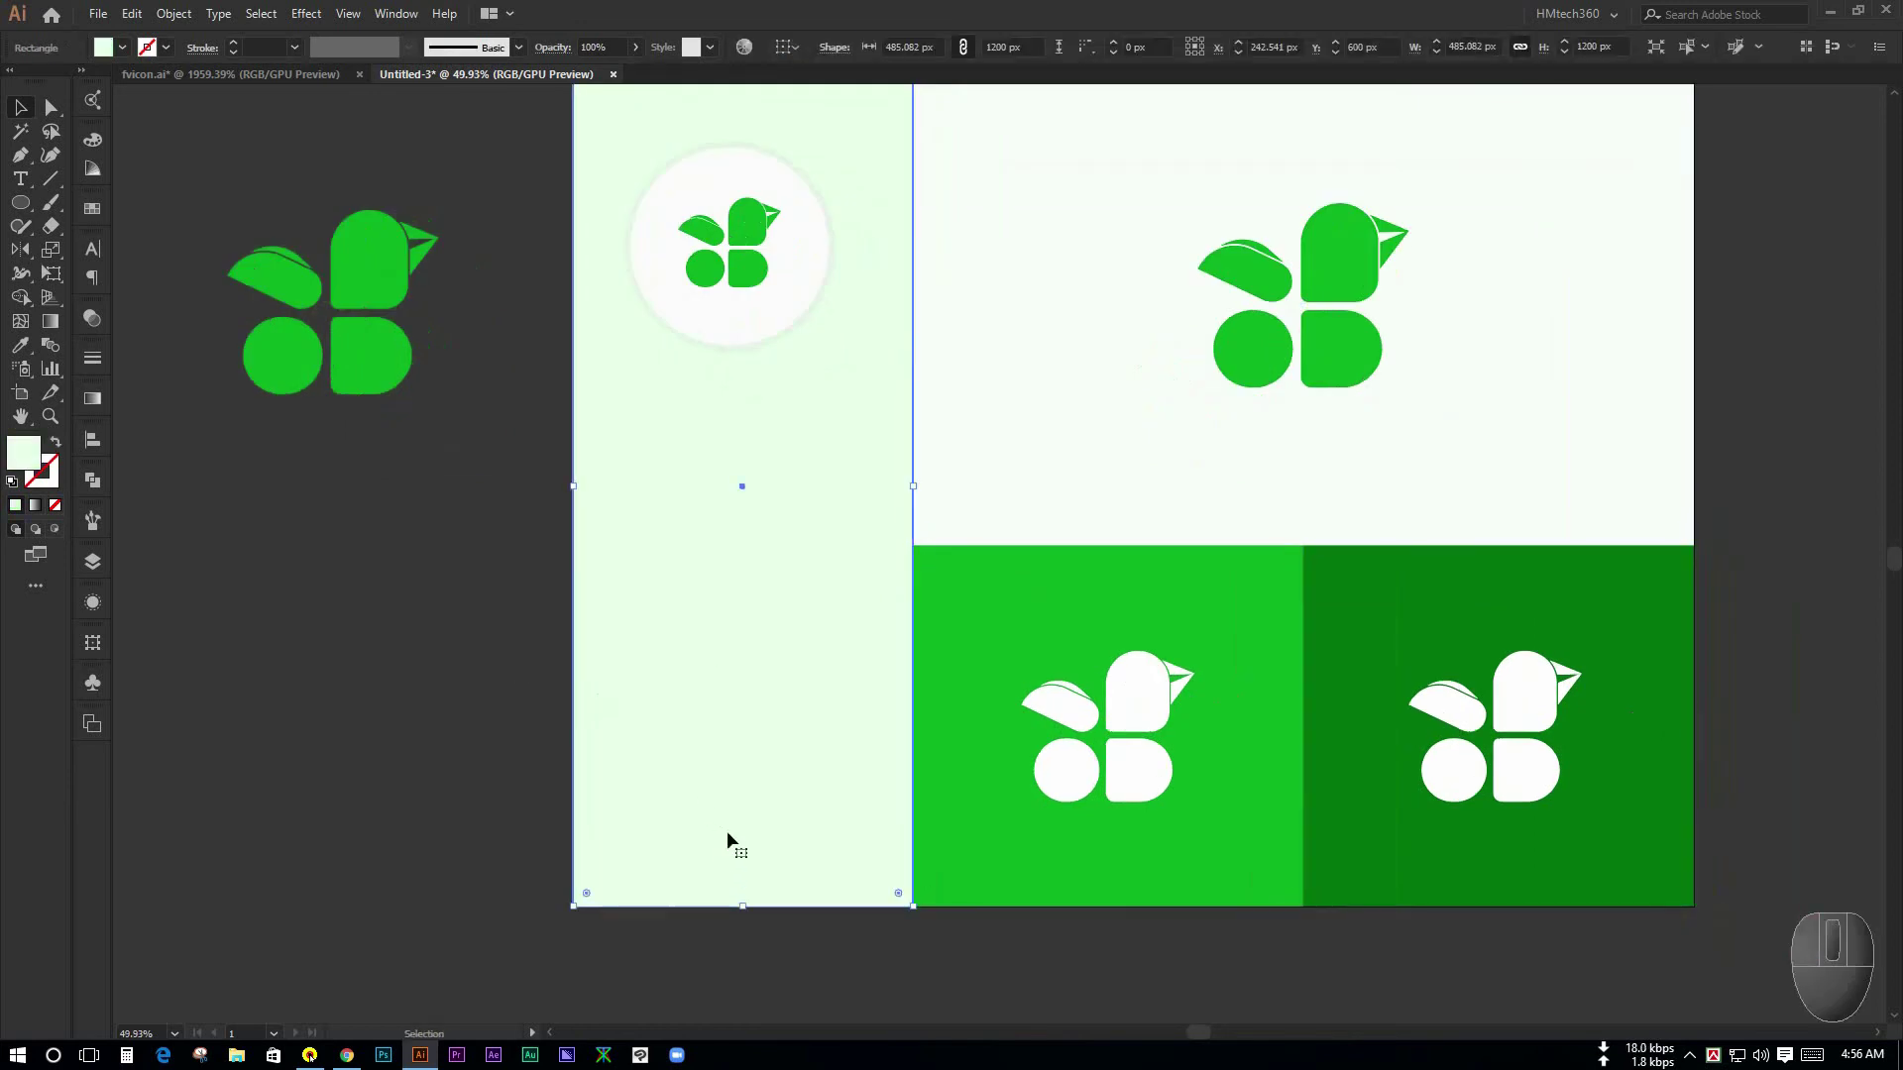
- Duplicate the tall pale green left column and sample a slightly deeper green for the lower-left panel
left_click(411, 814)
left_click(471, 725)
key("space")
left_click(714, 622)
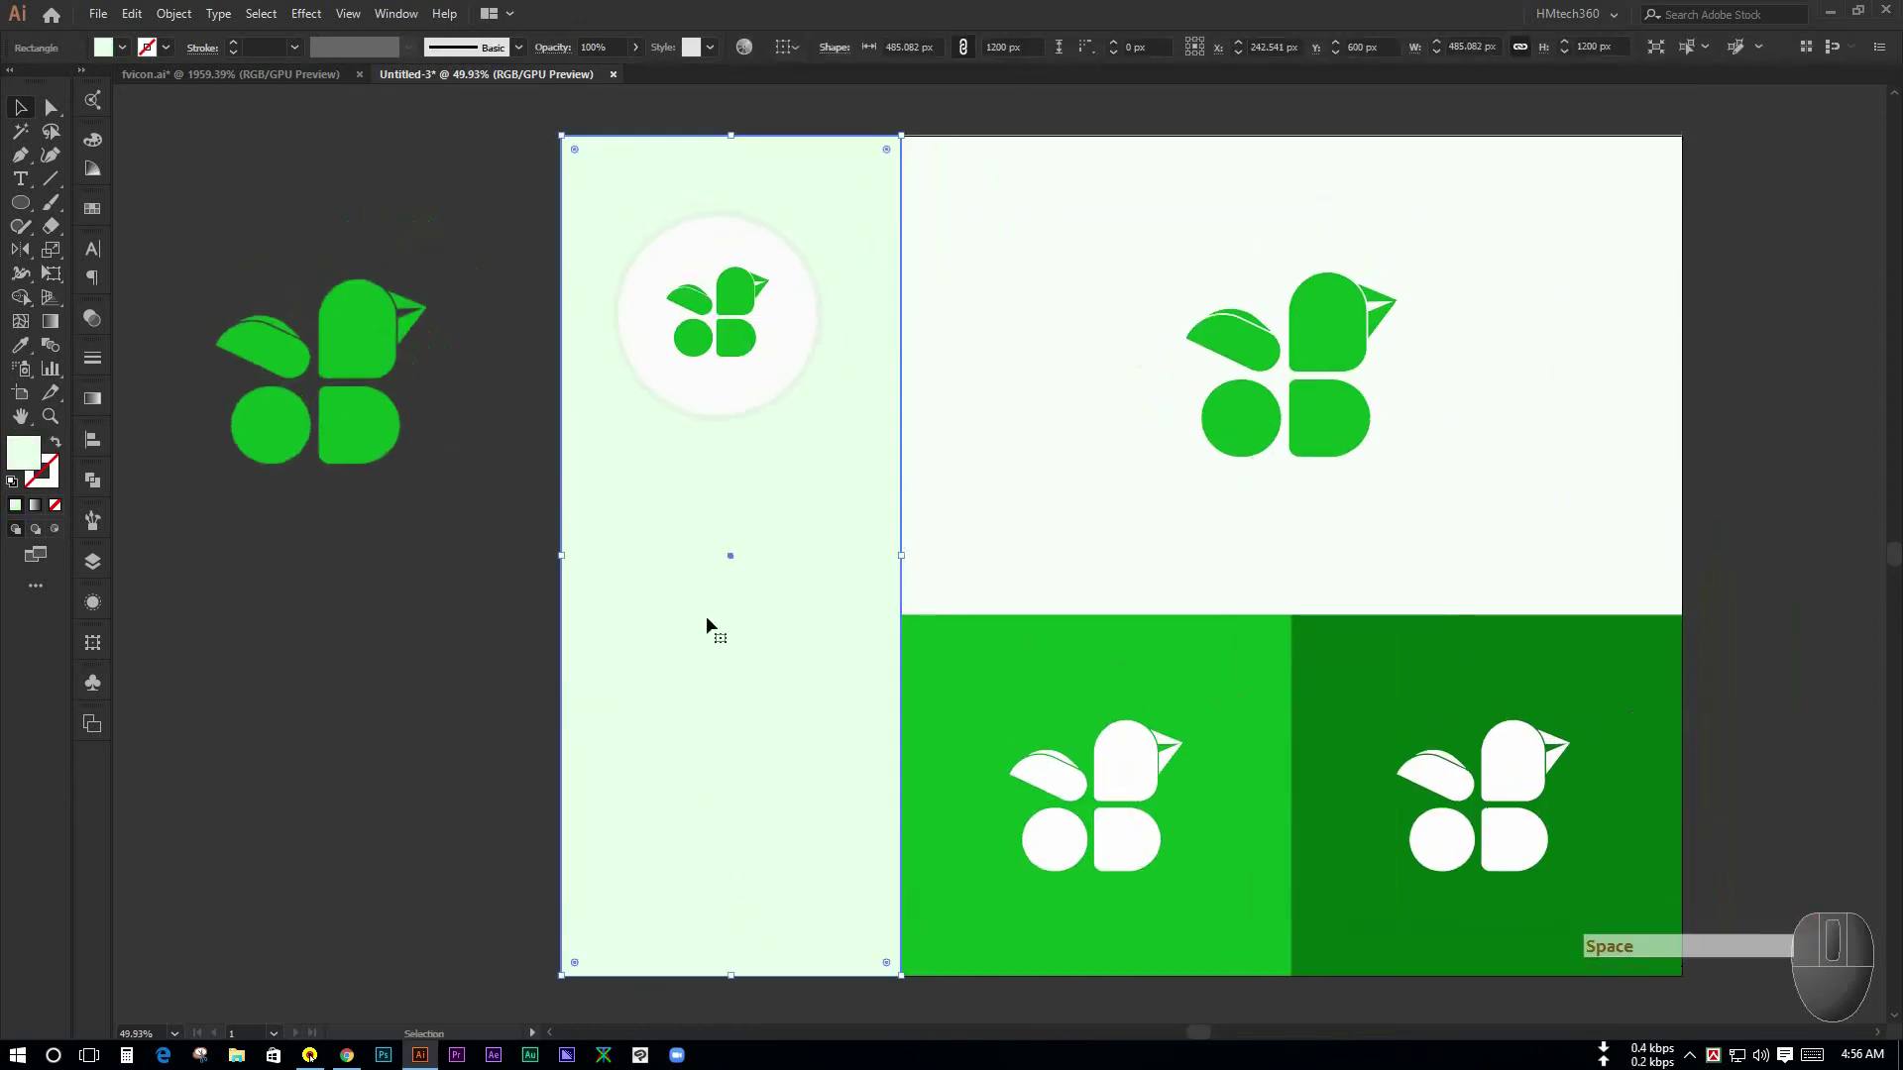
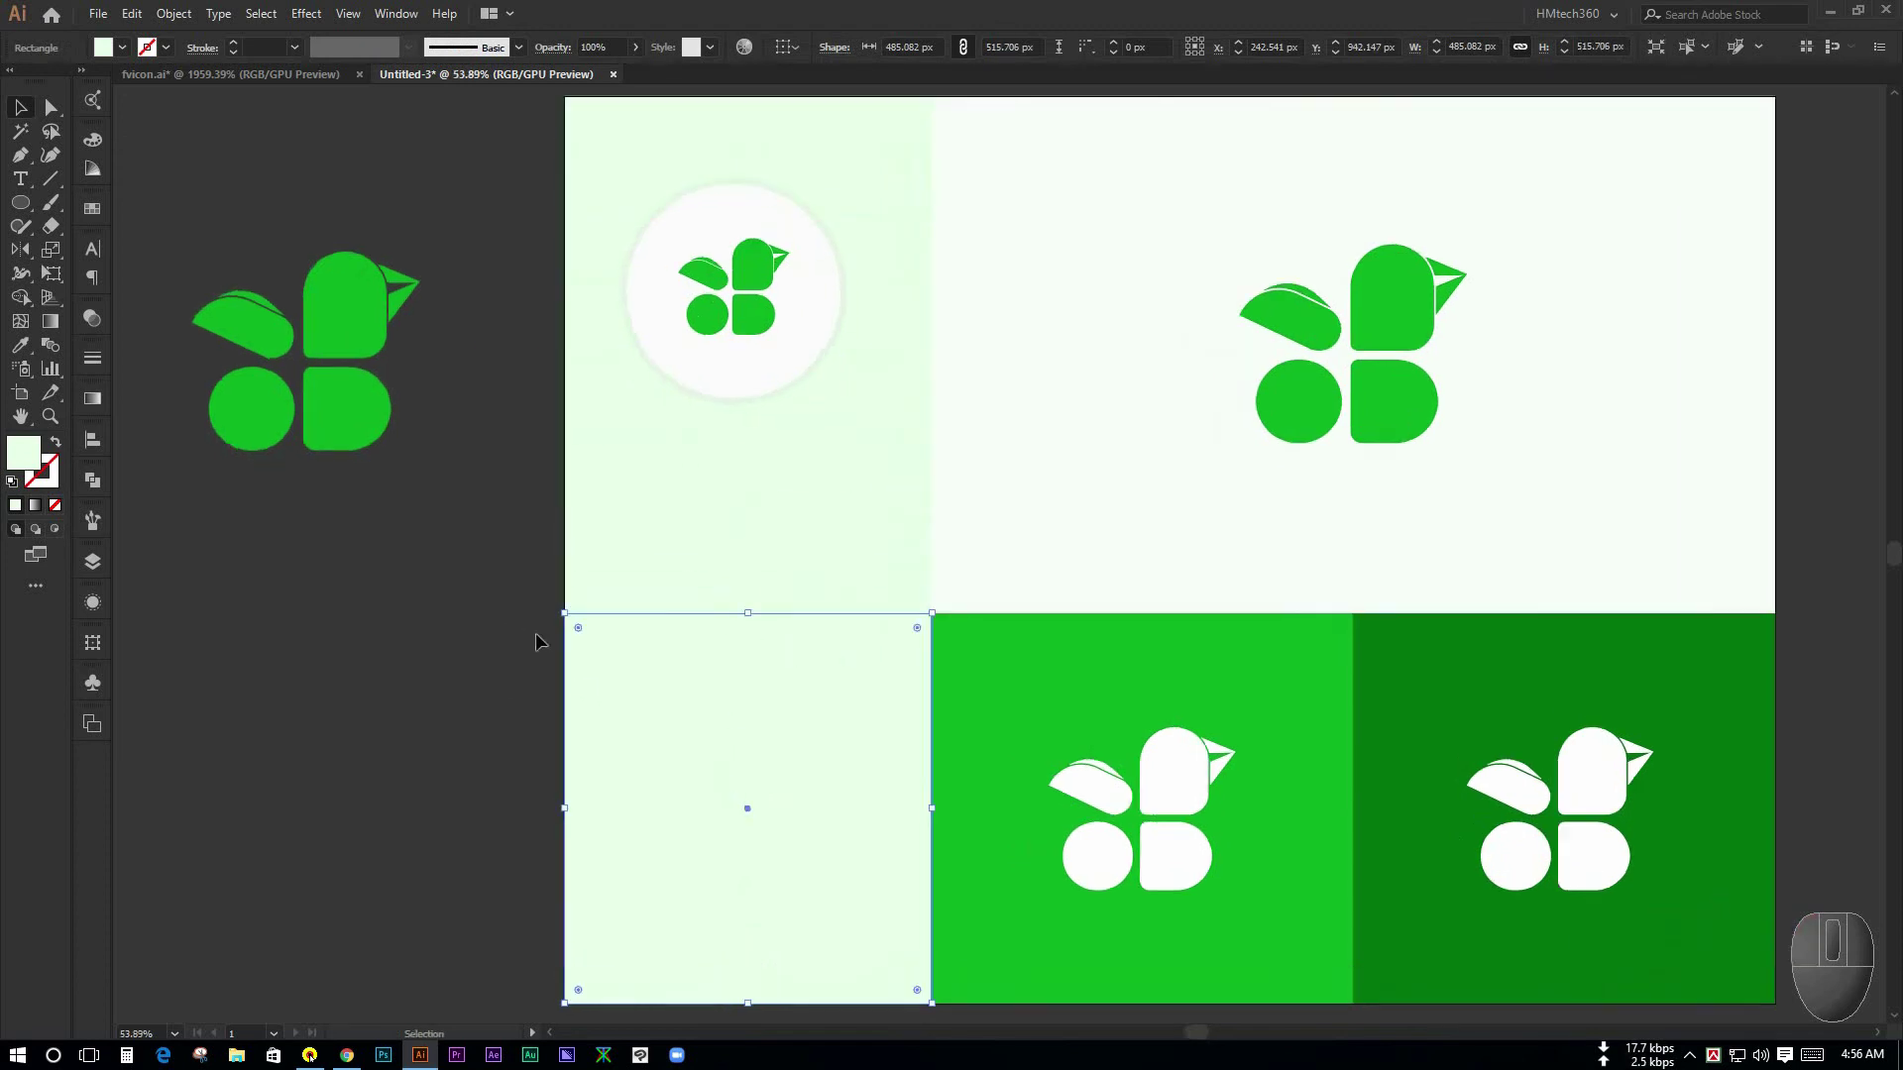
key("[")
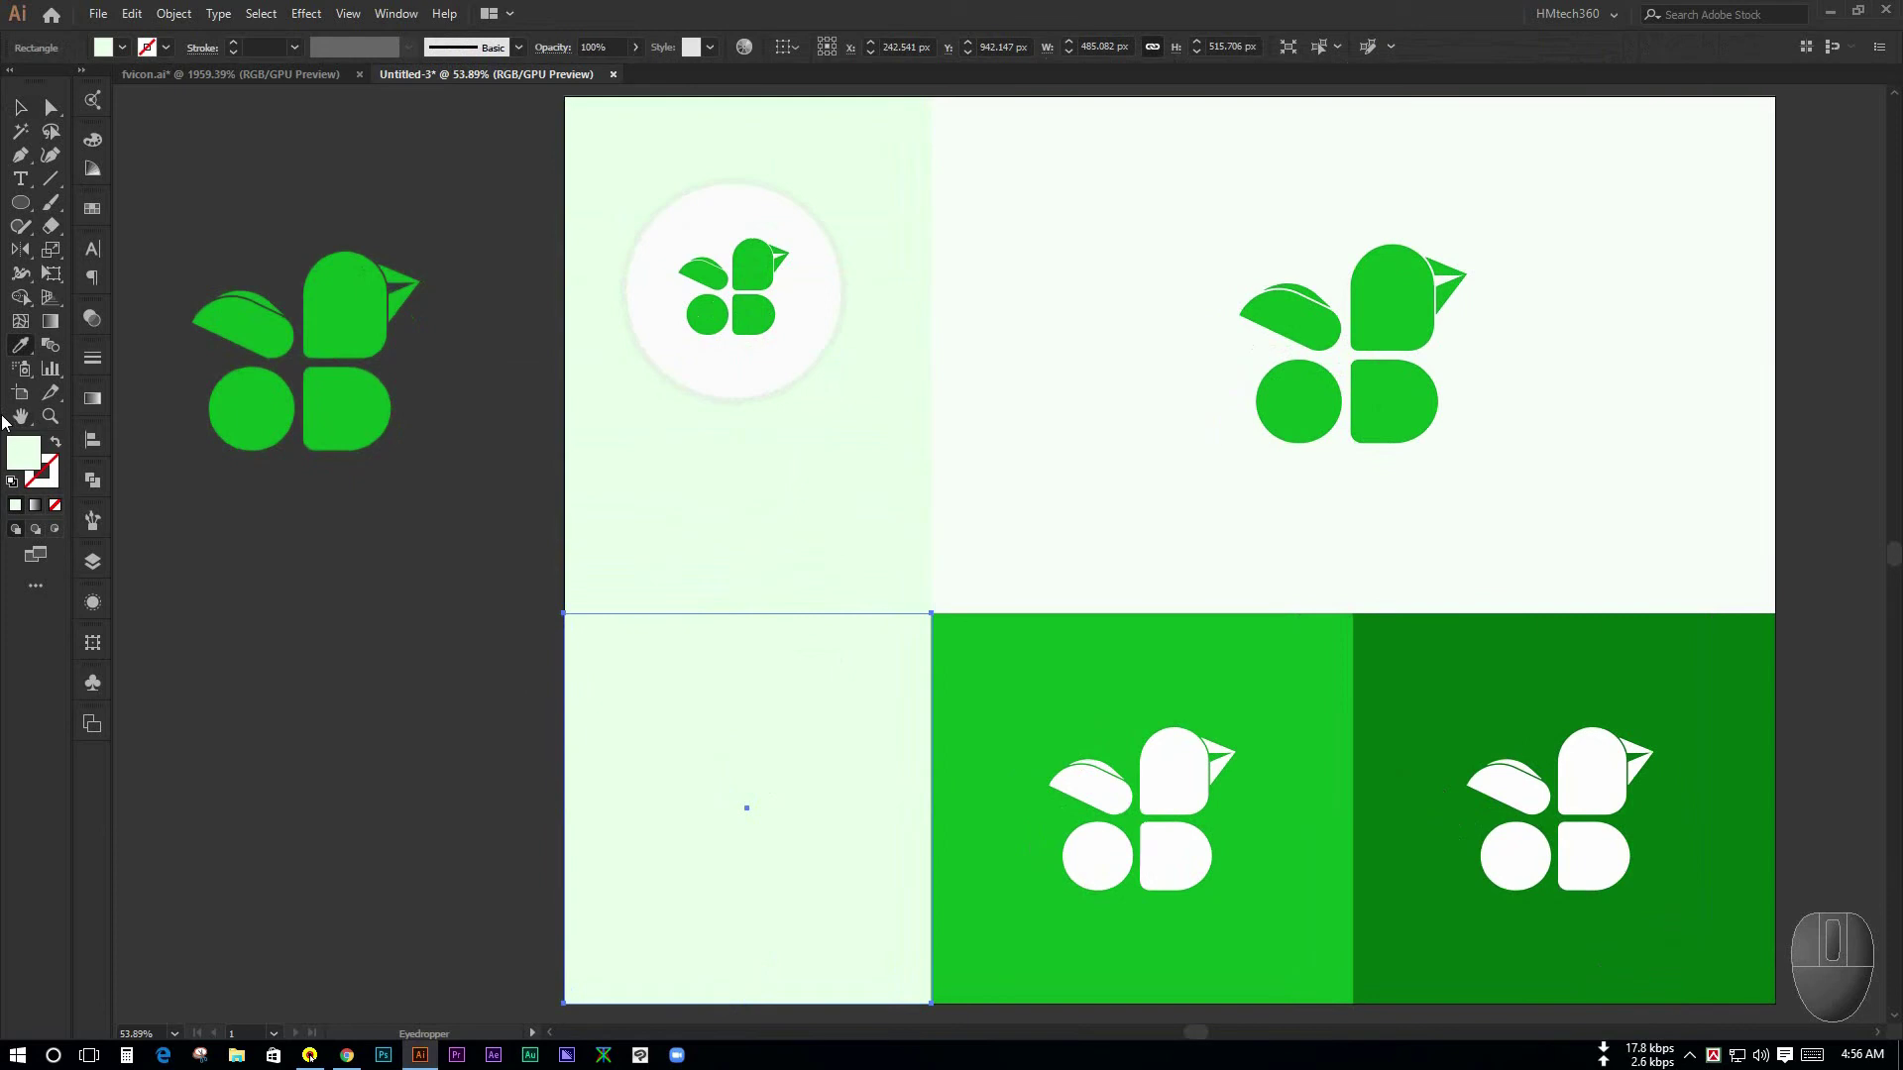
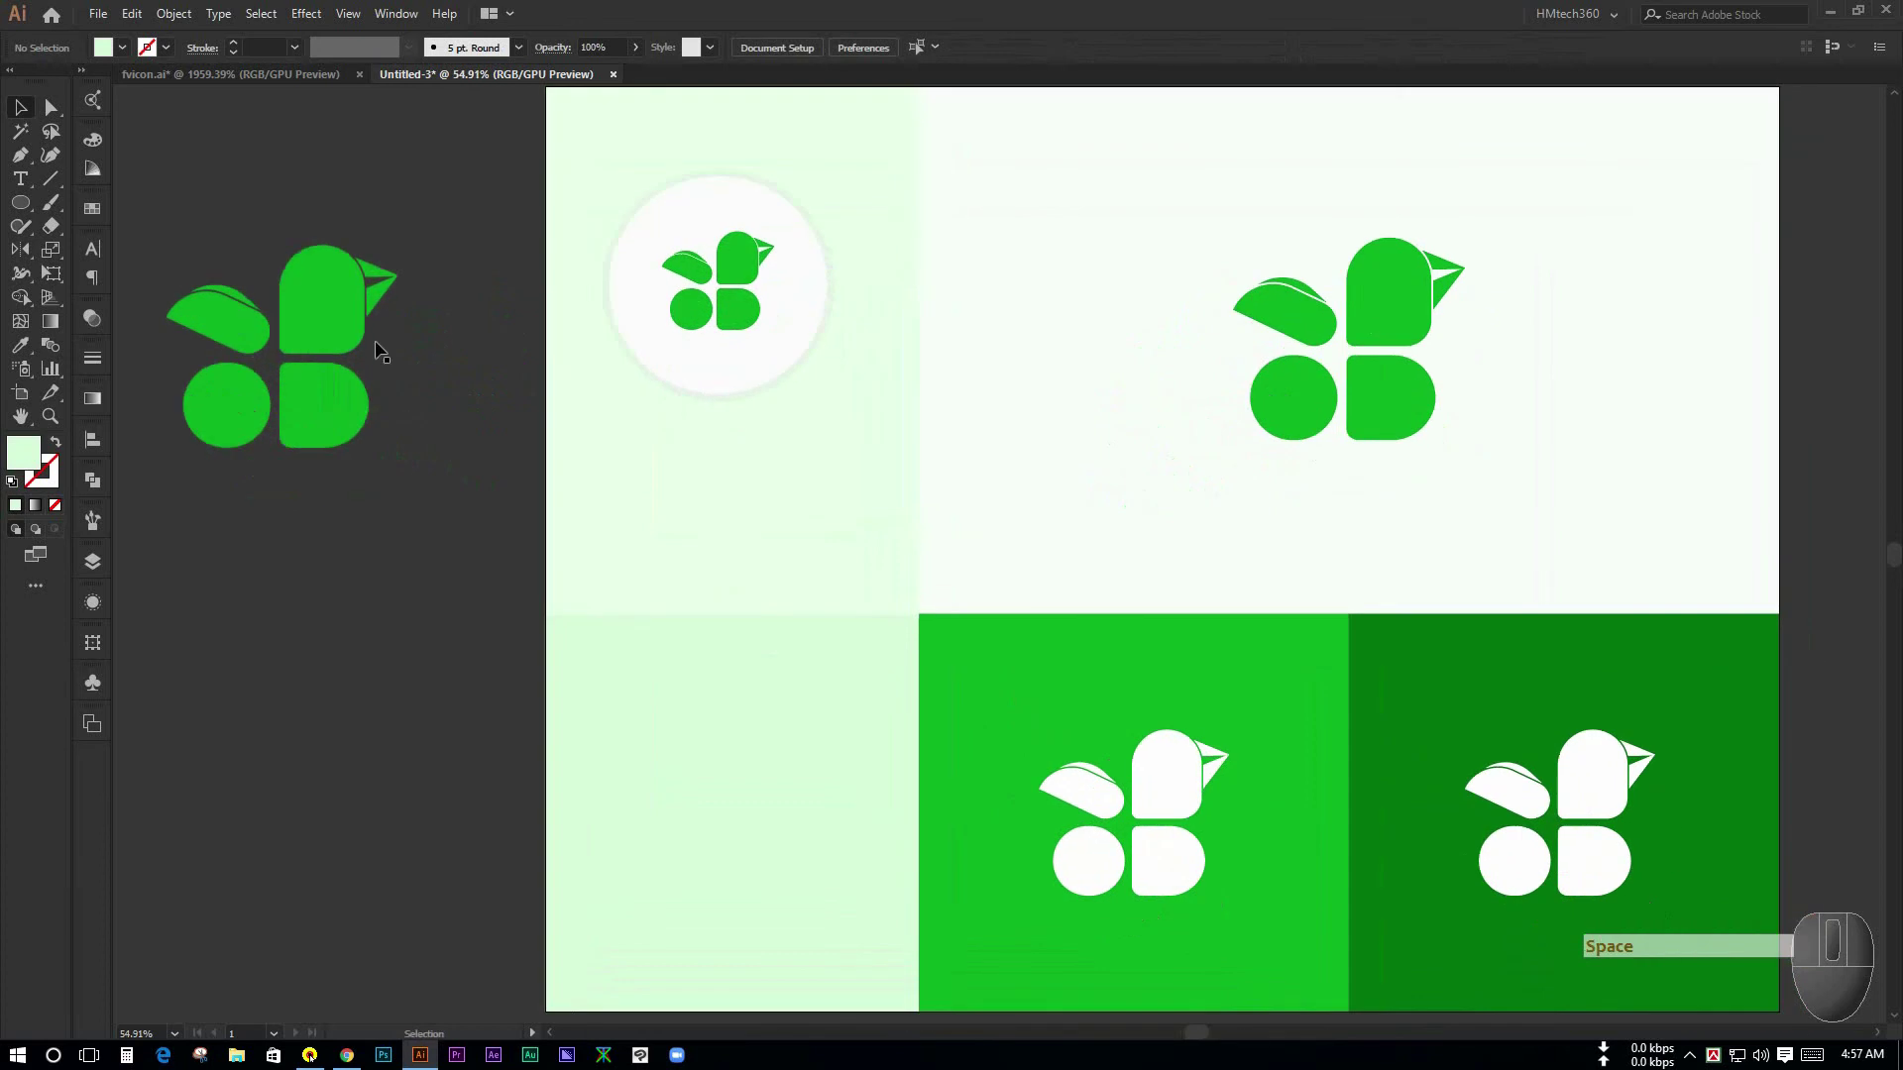
- Deselect everything and start a text object beneath the circle badge for OUSUDBARTA
key("space")
left_click(459, 433)
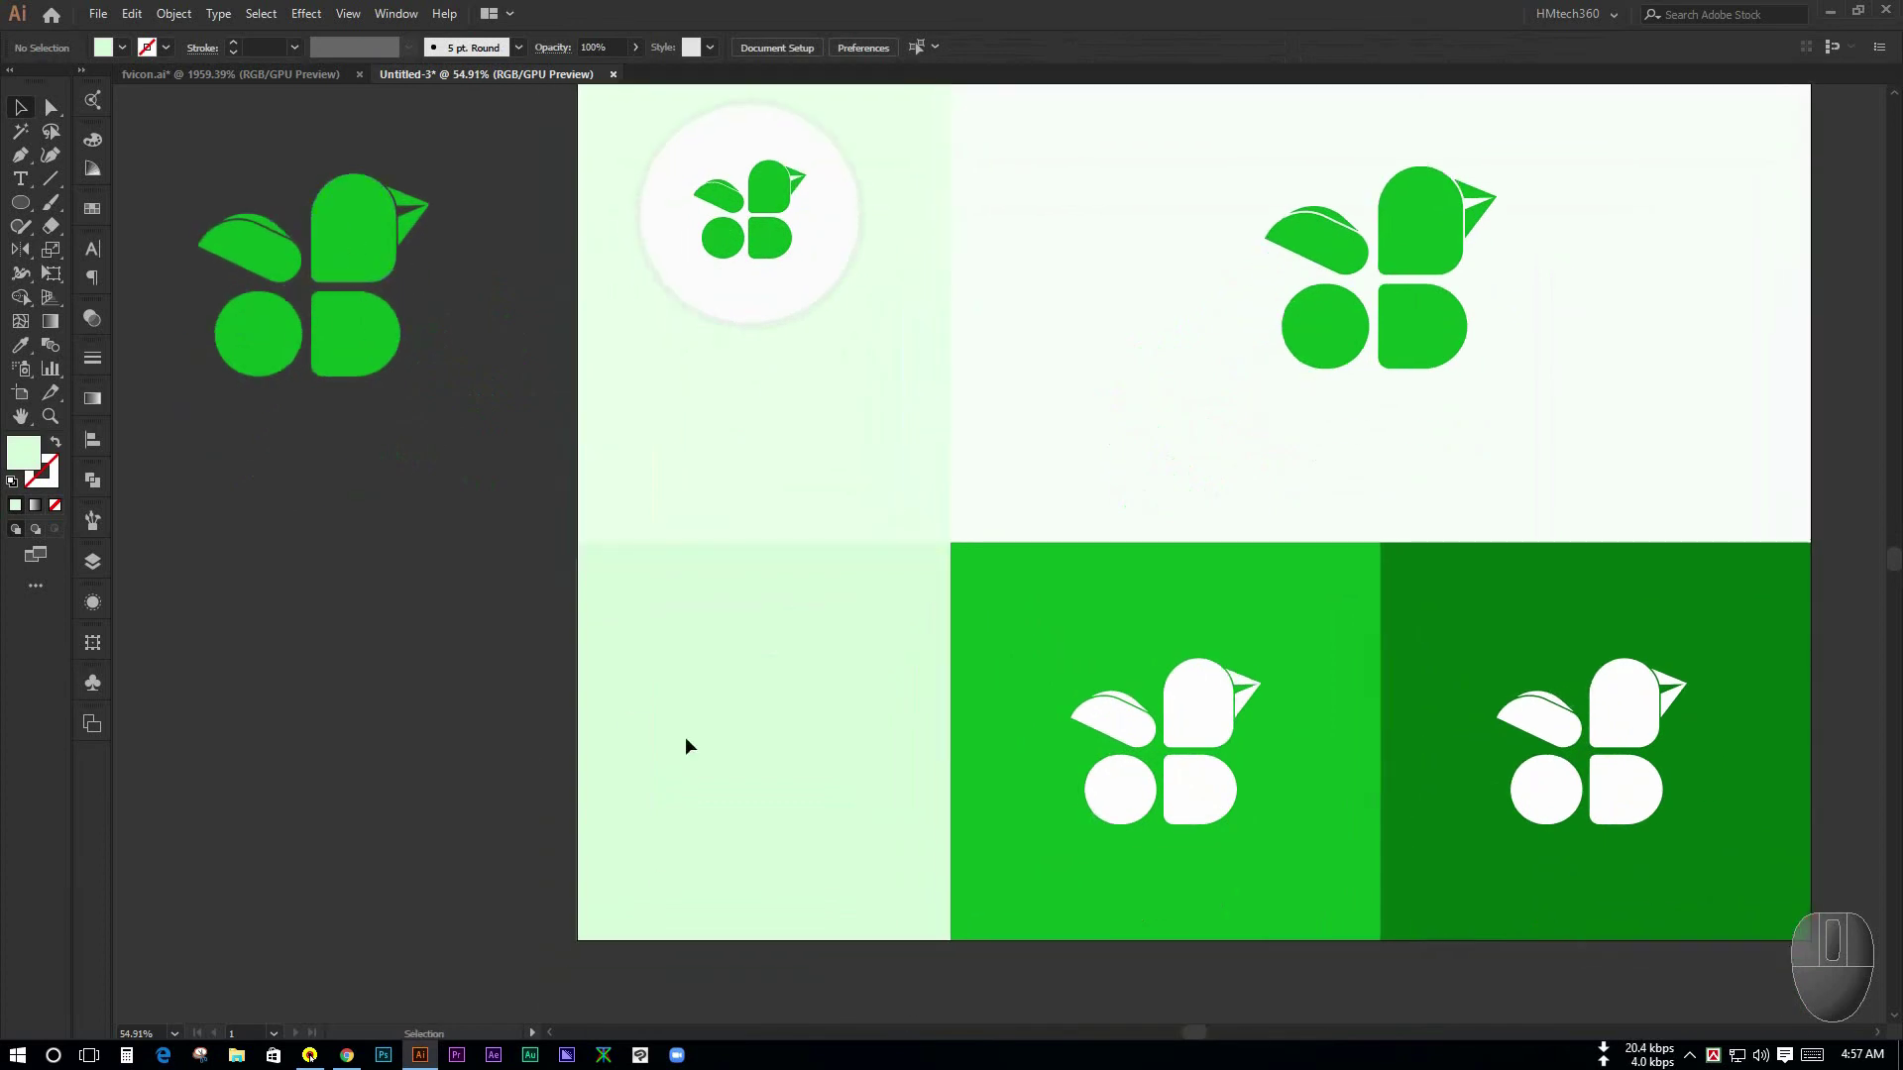
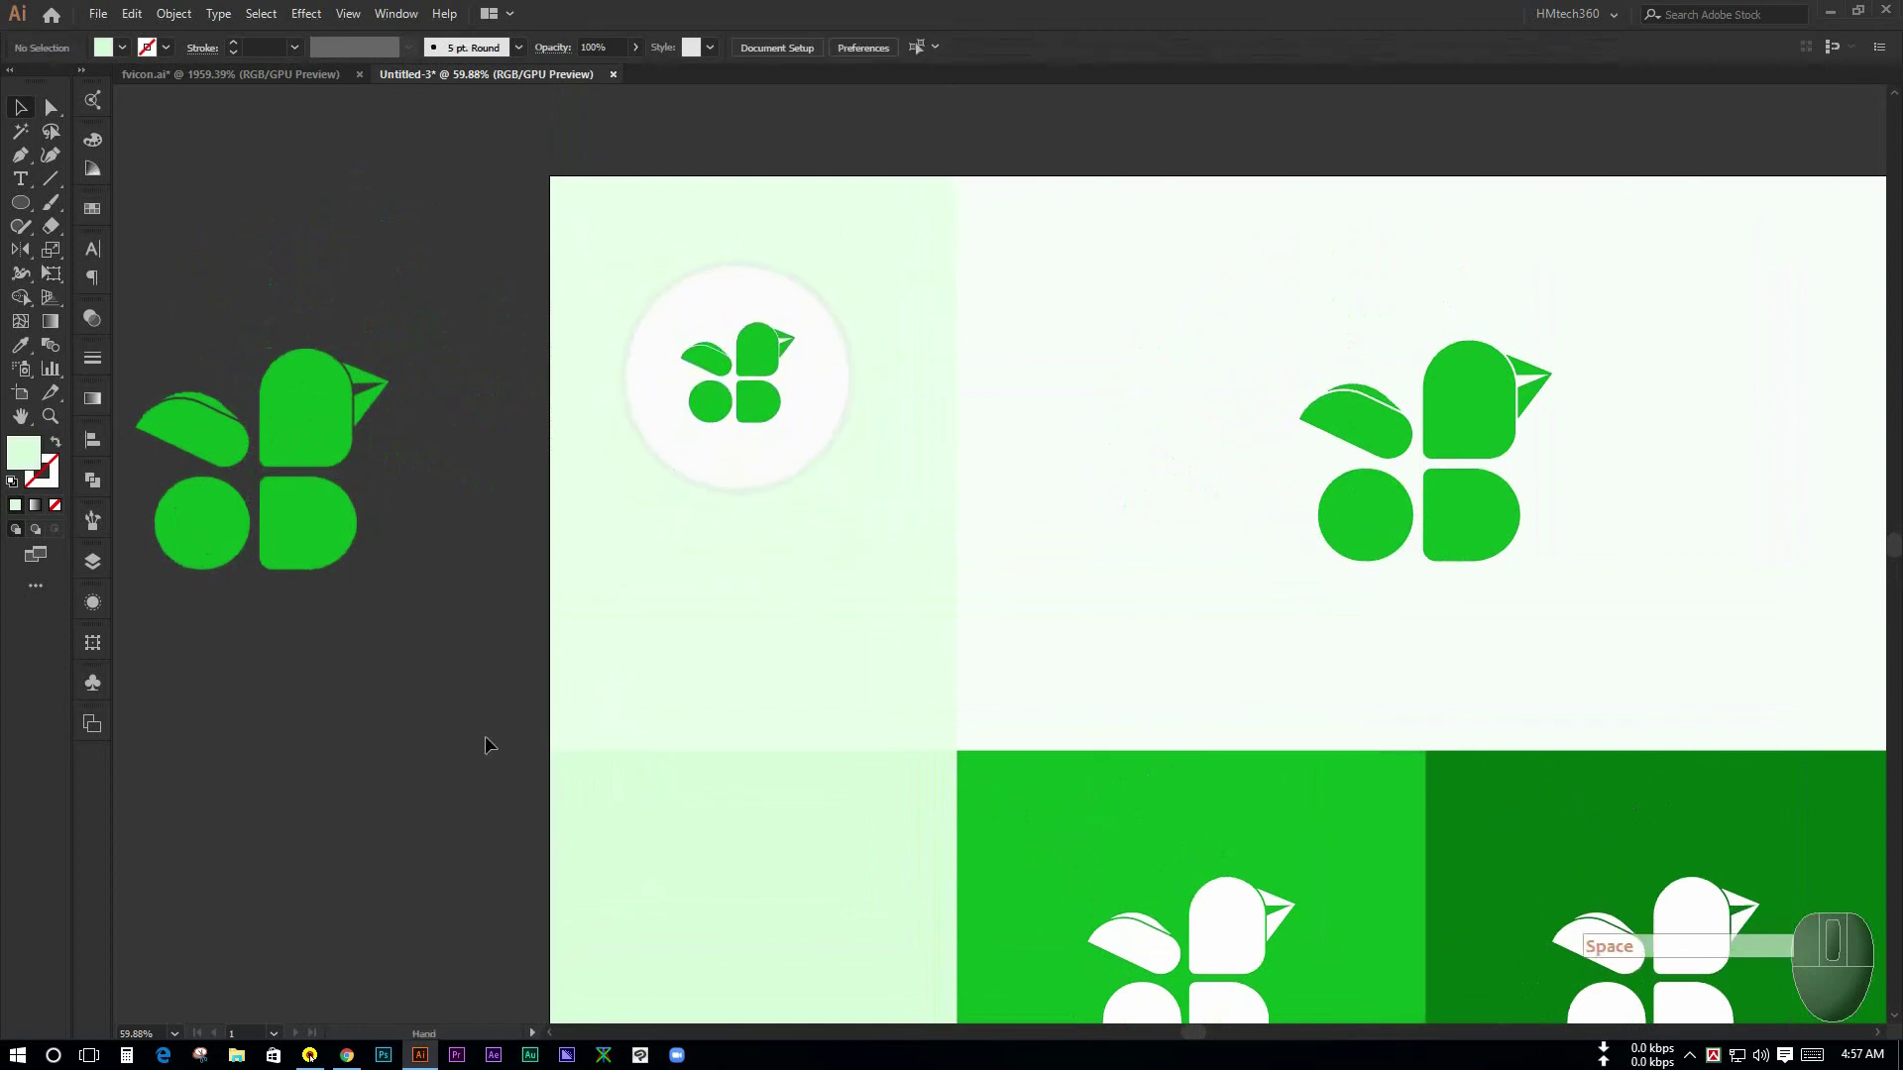
left_click(490, 750)
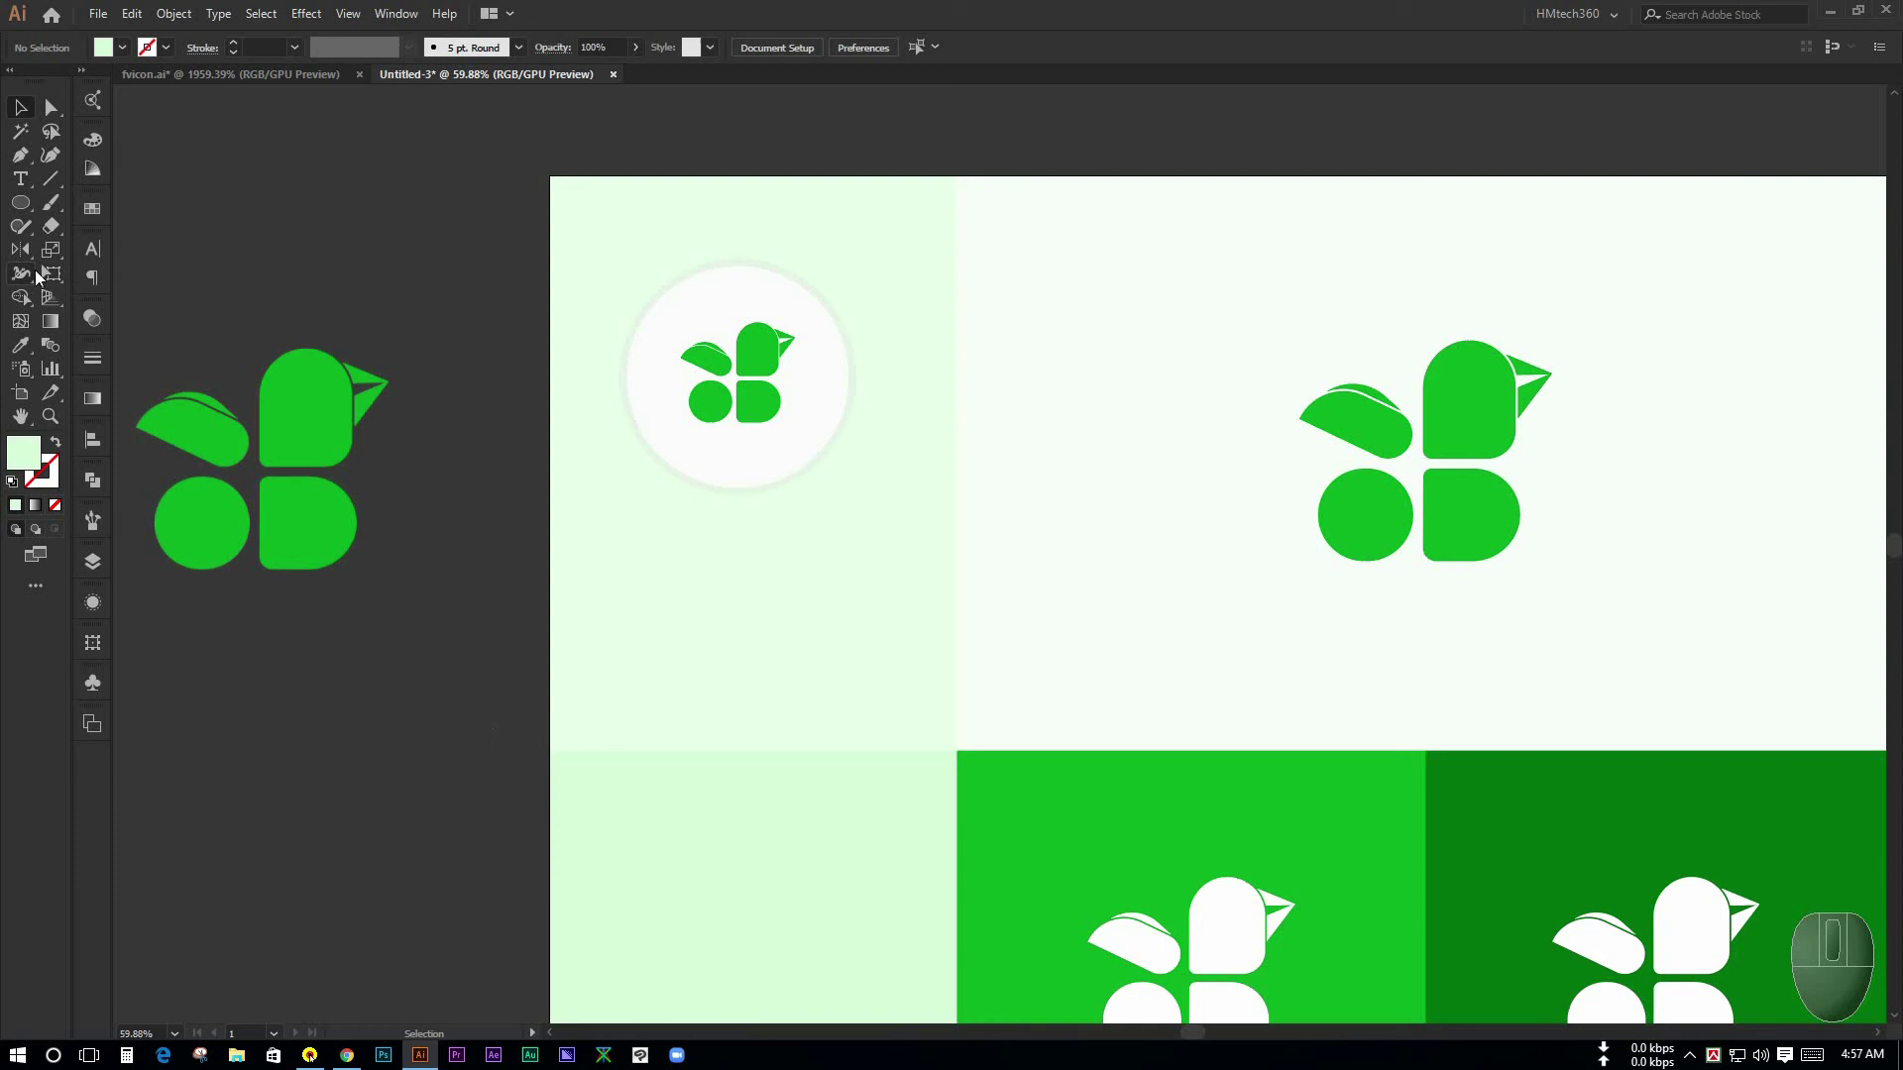
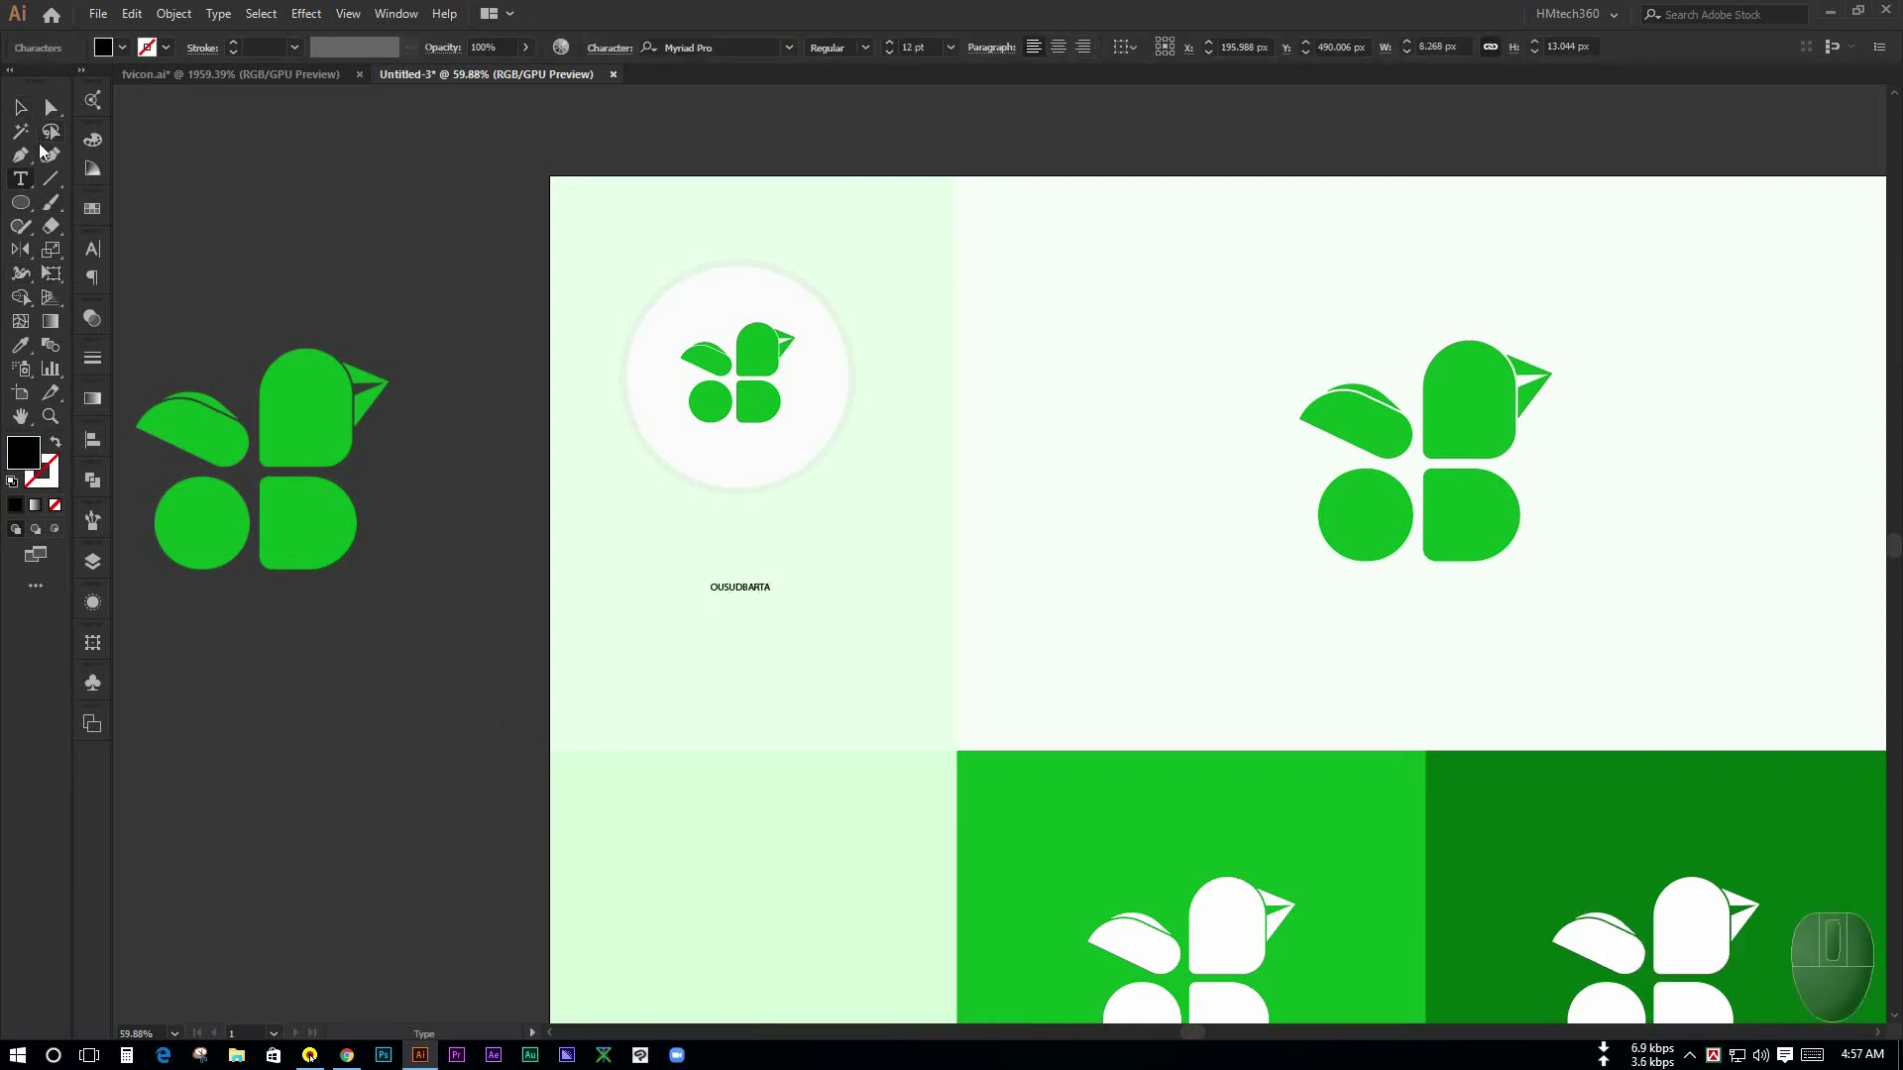
- Select the OUSUDBARTA text and search the font field for Montserrat
left_click(776, 625)
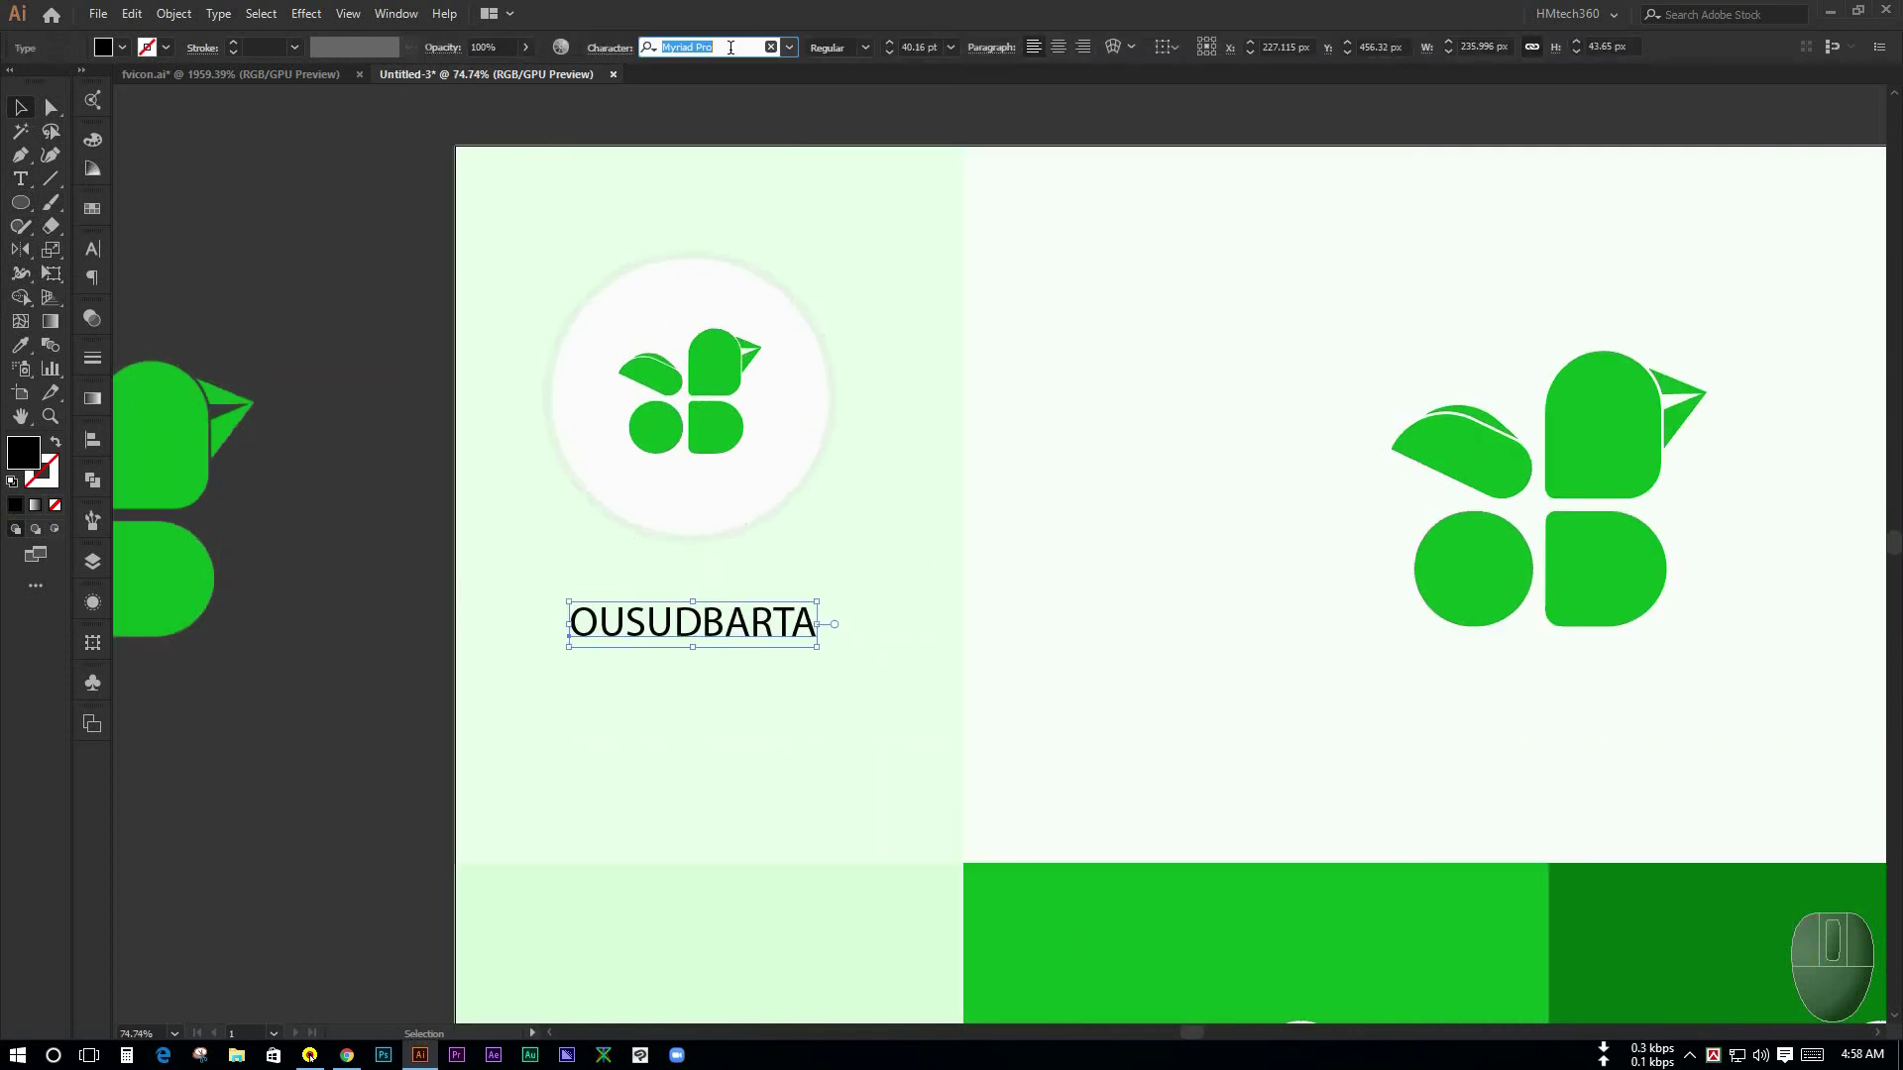
key("m")
key("o")
key("n")
key("t")
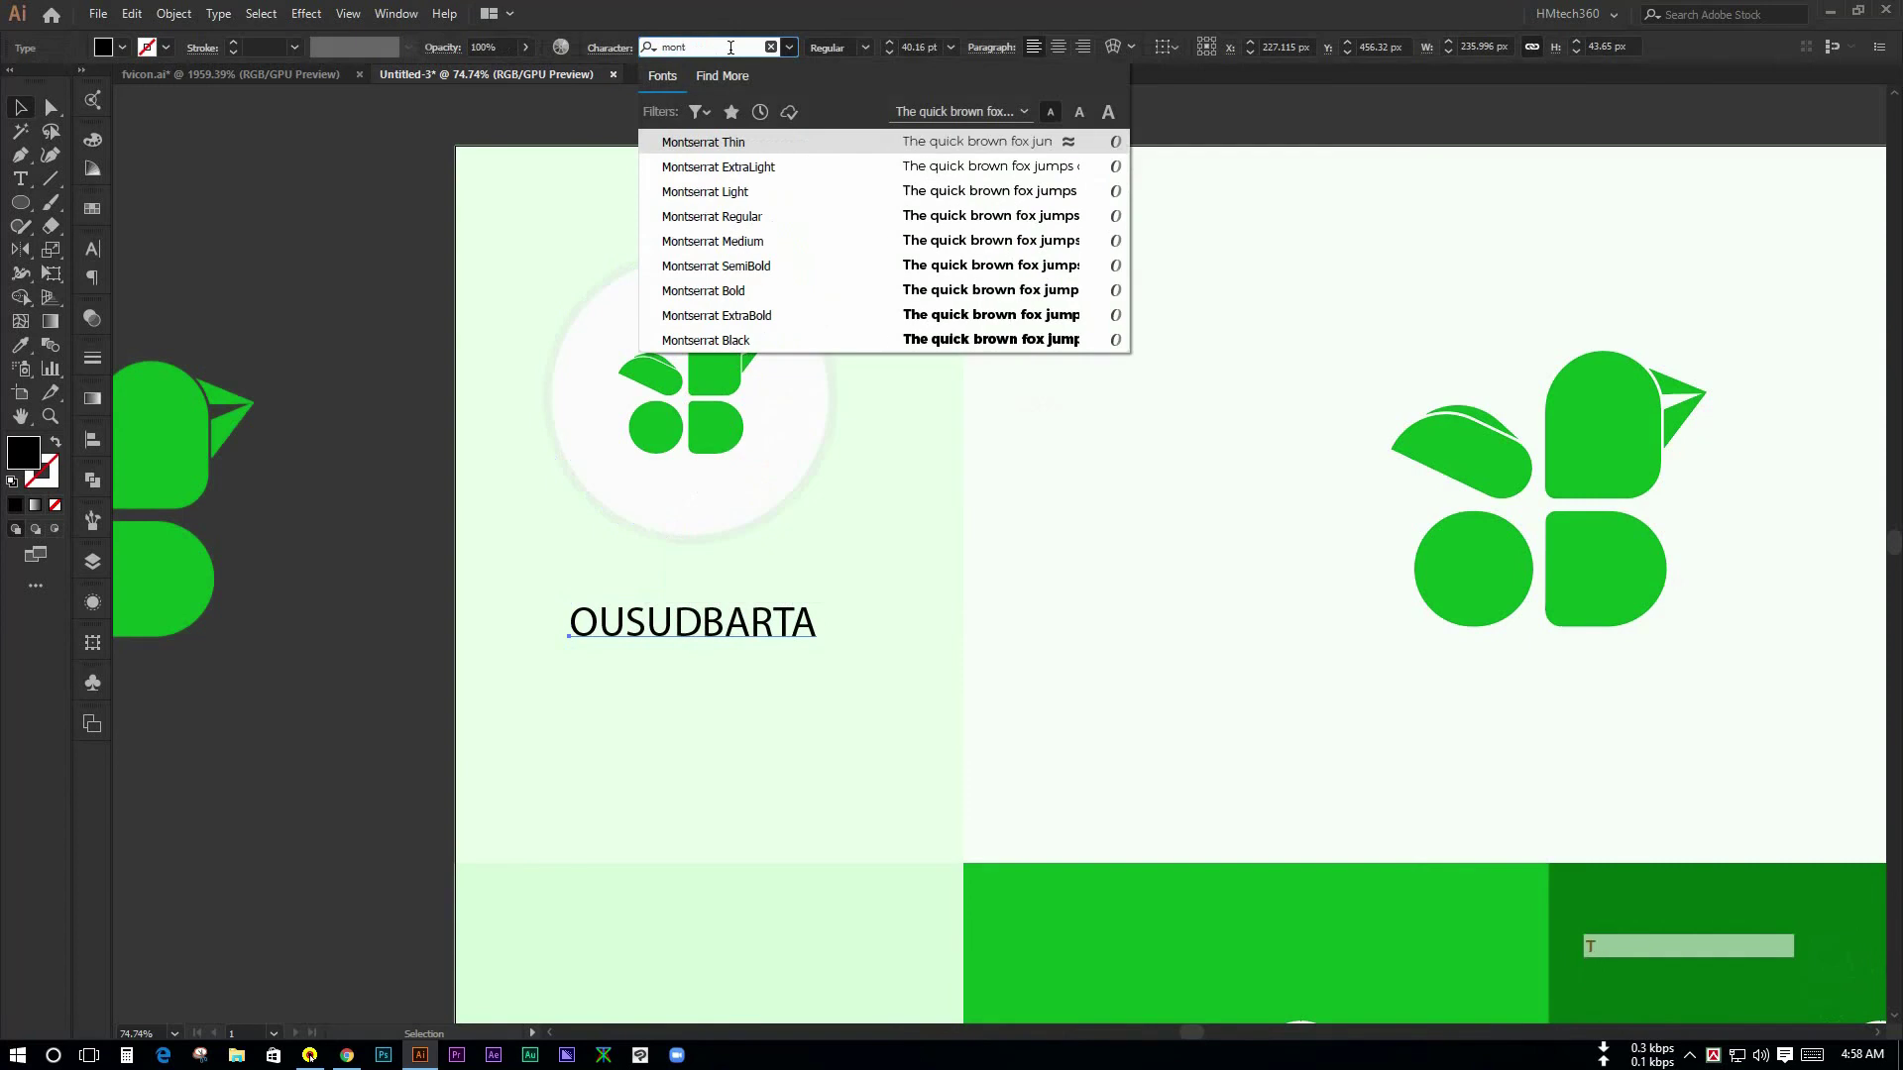
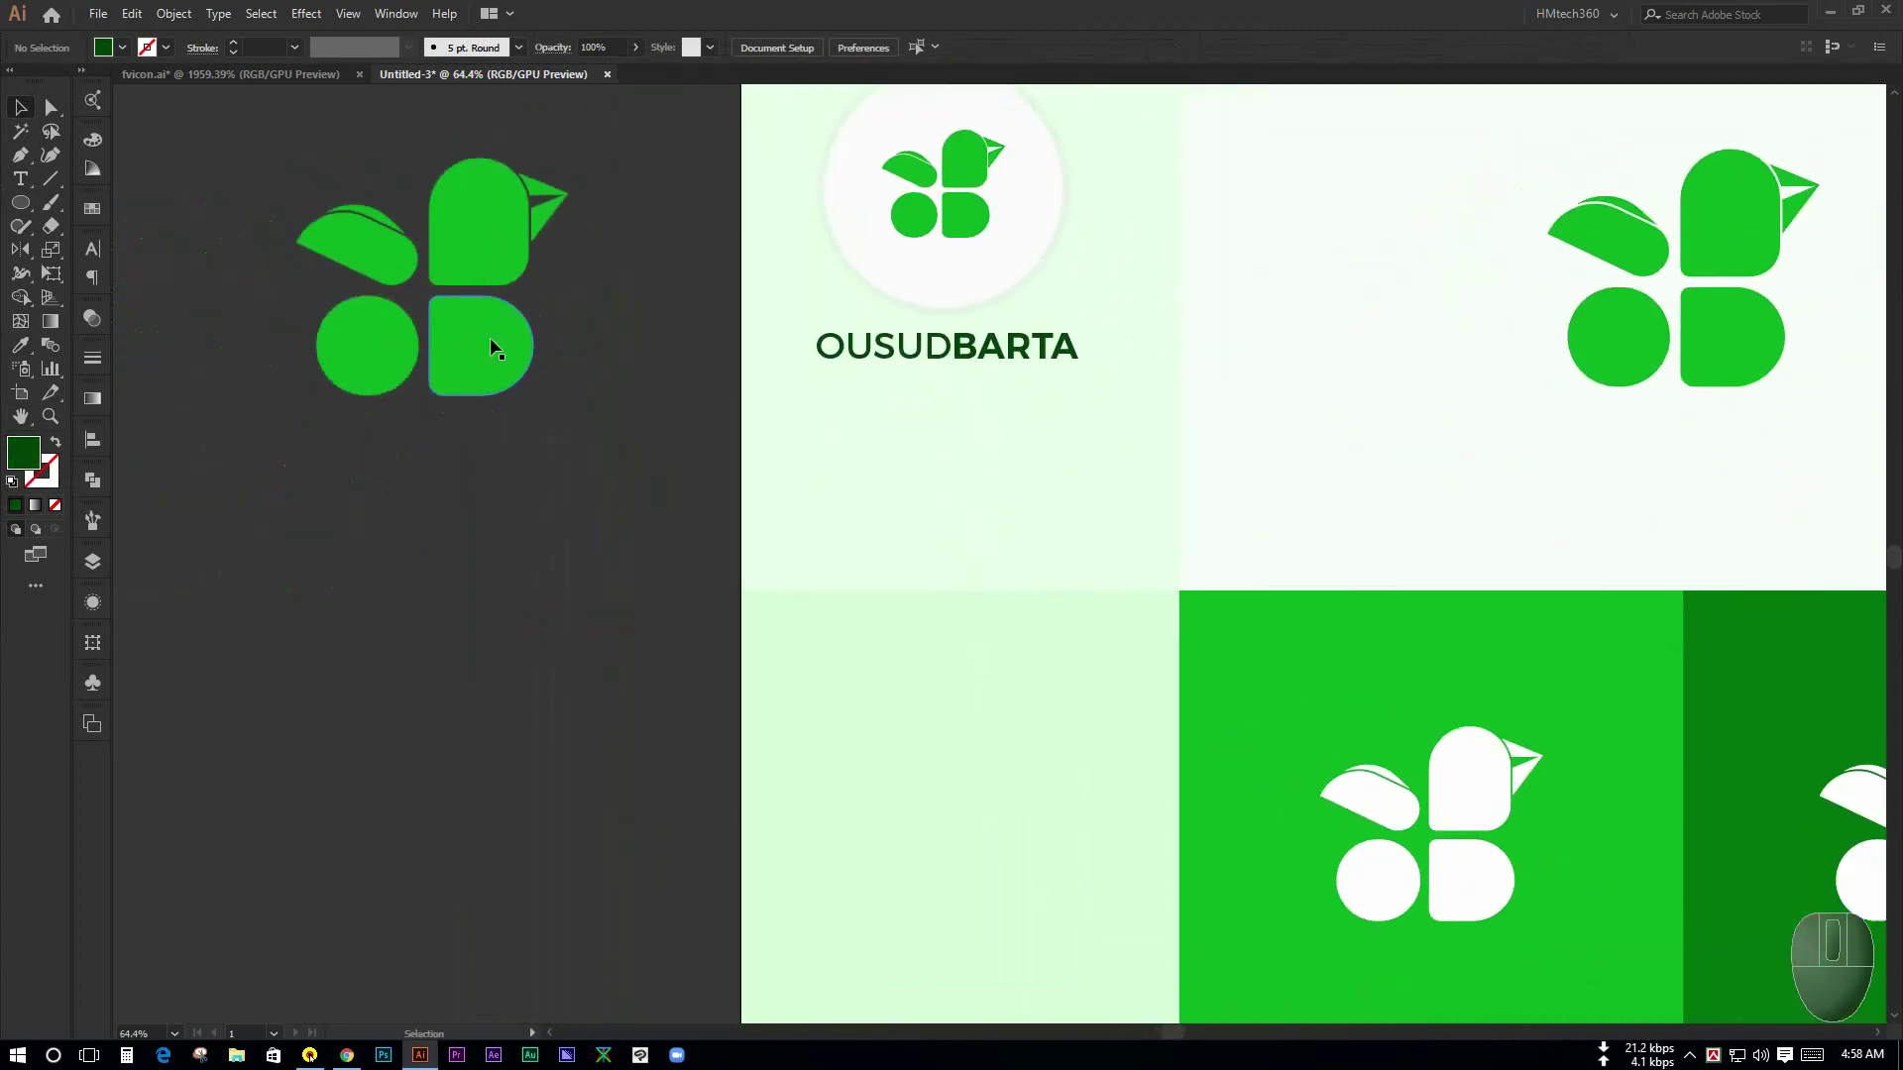
- Start a new LOGO HISTORY heading with the Type tool on the lower-left panel
key("space")
left_click(602, 528)
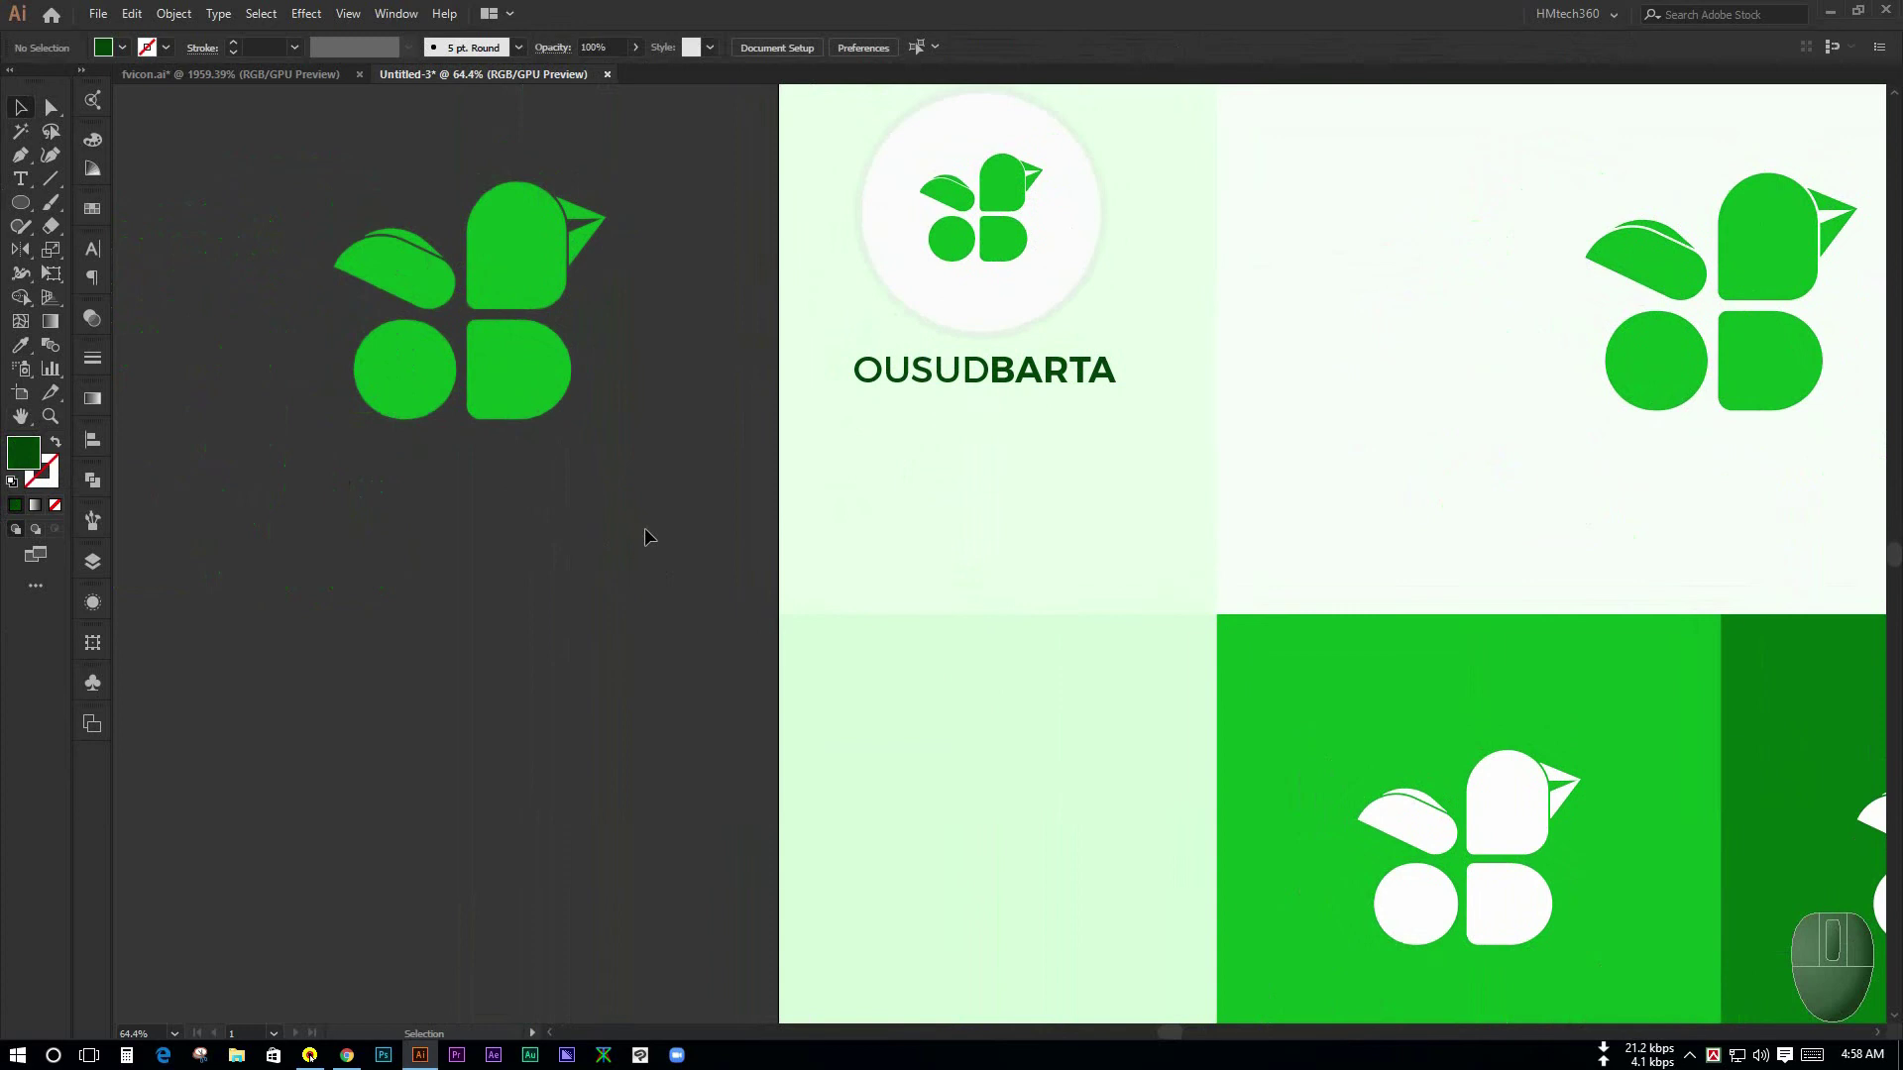
key("ctrl+space")
left_click(667, 550)
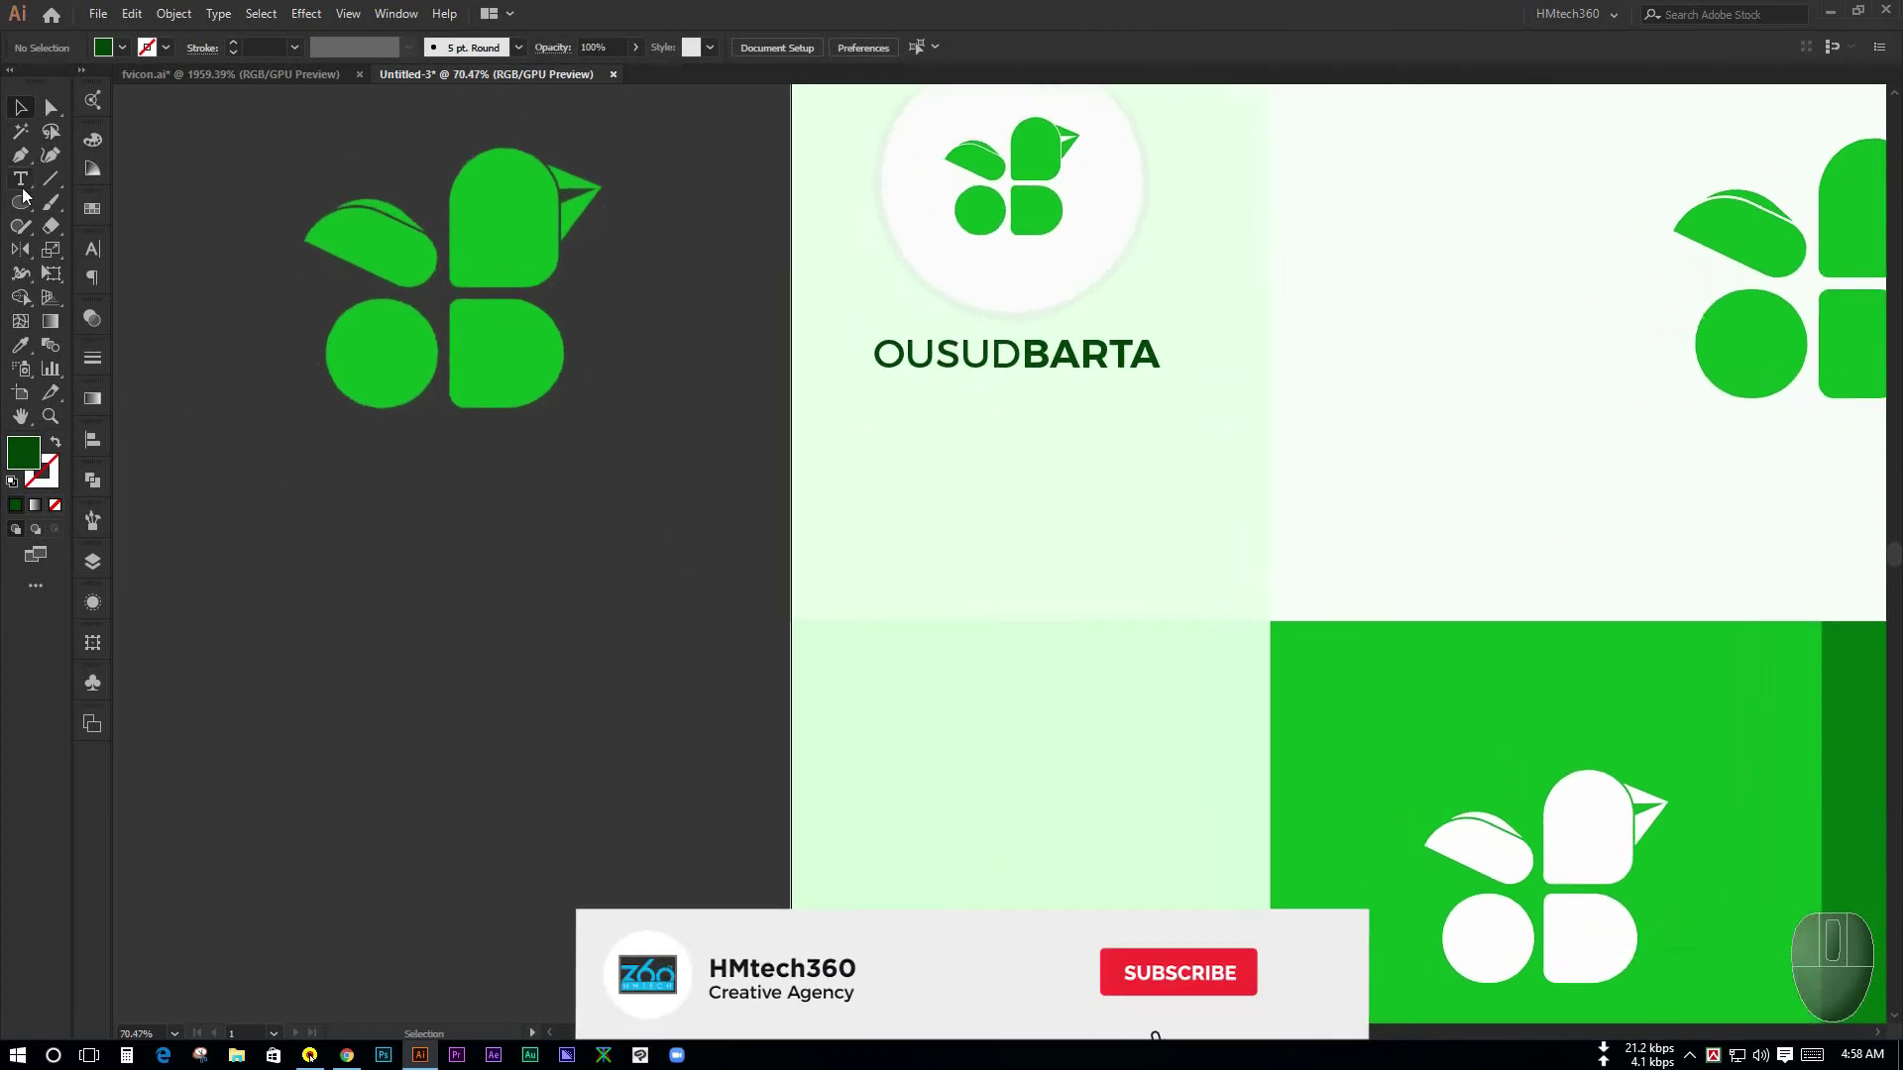
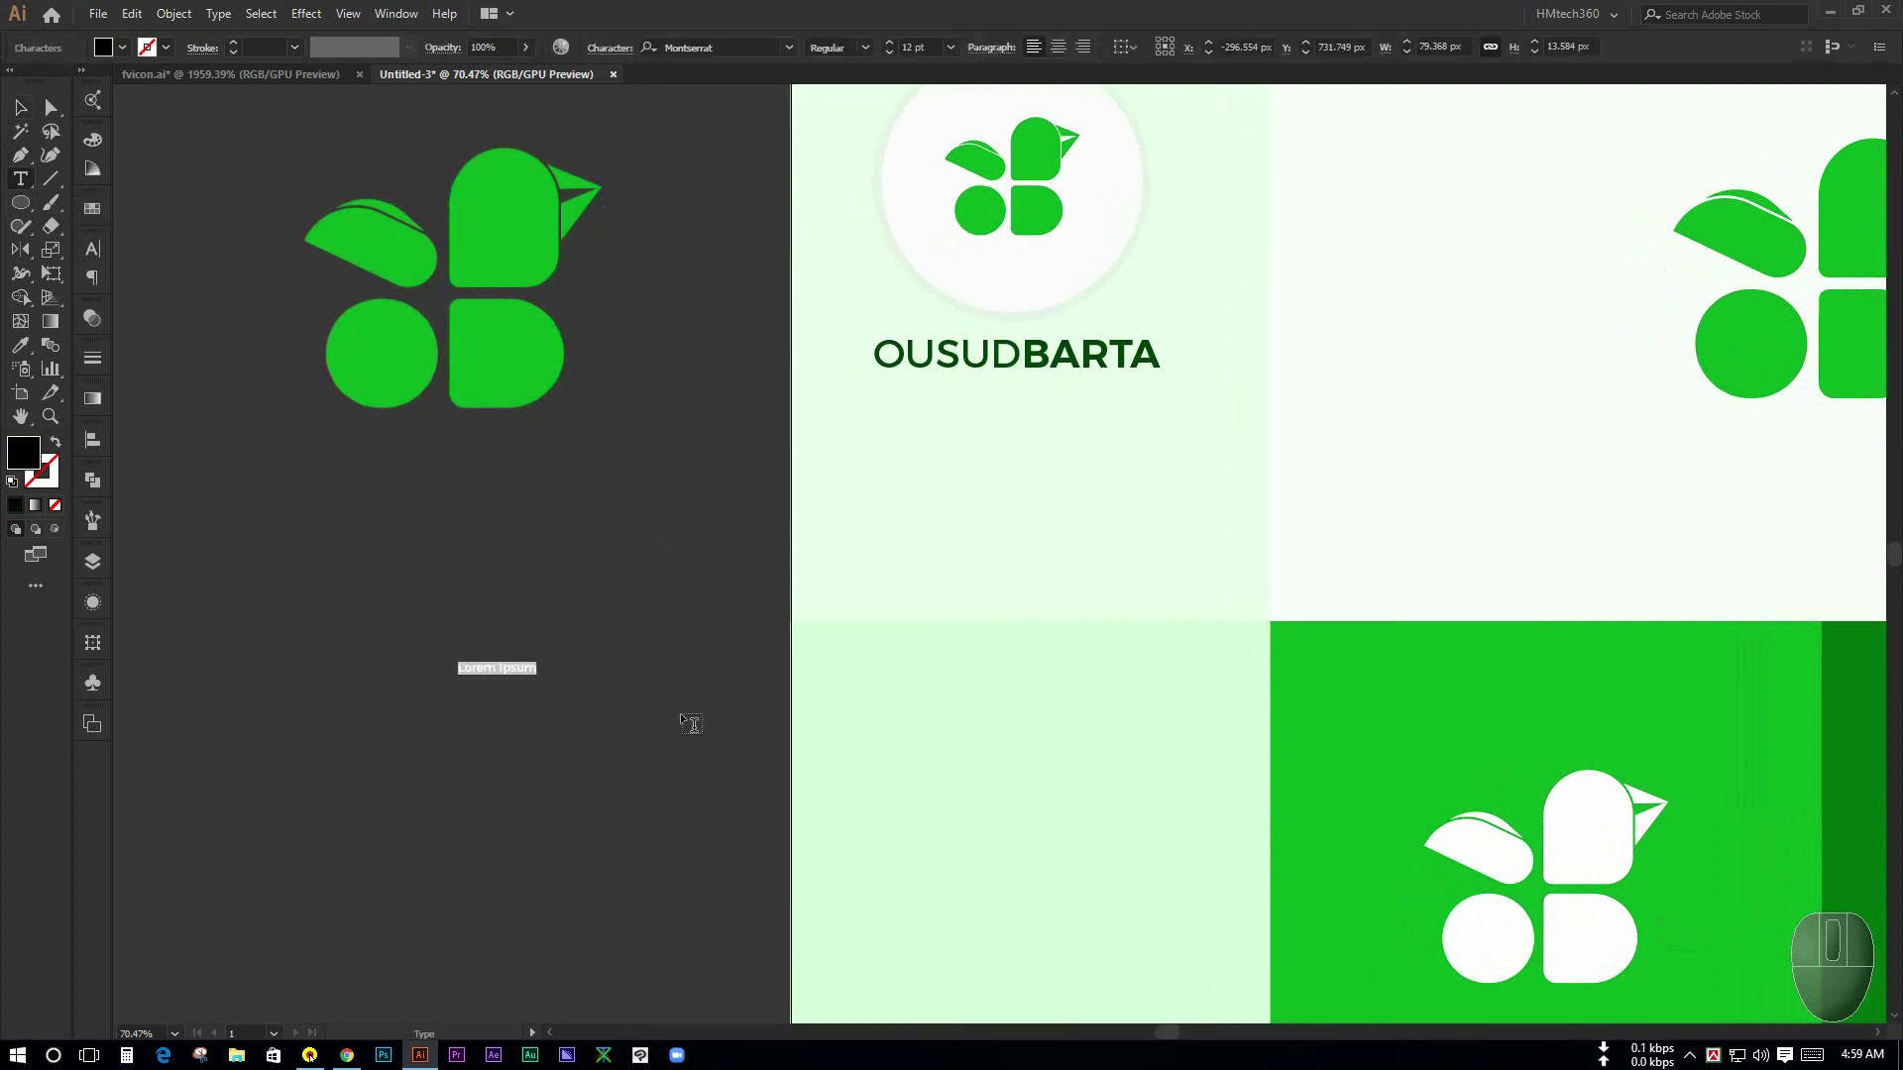
key("shift+l")
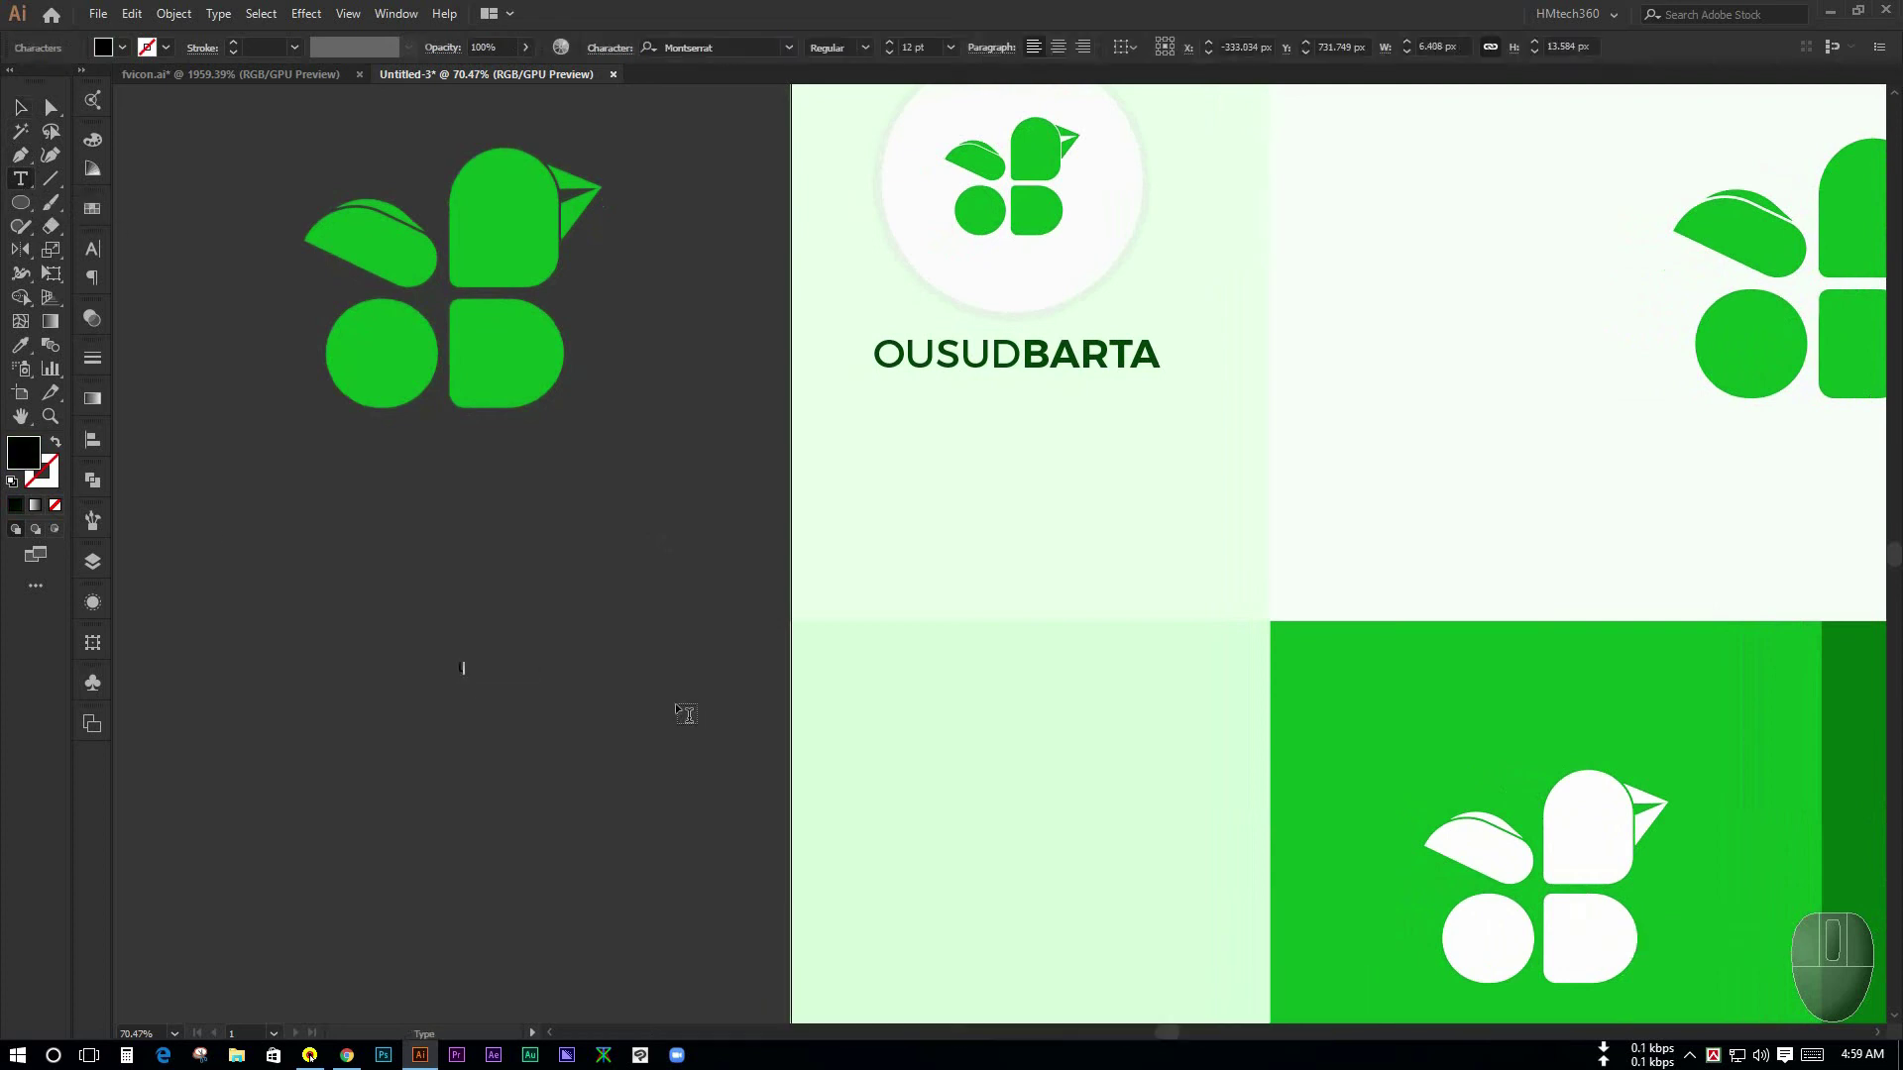
key("BackSpace")
key("BackSpace")
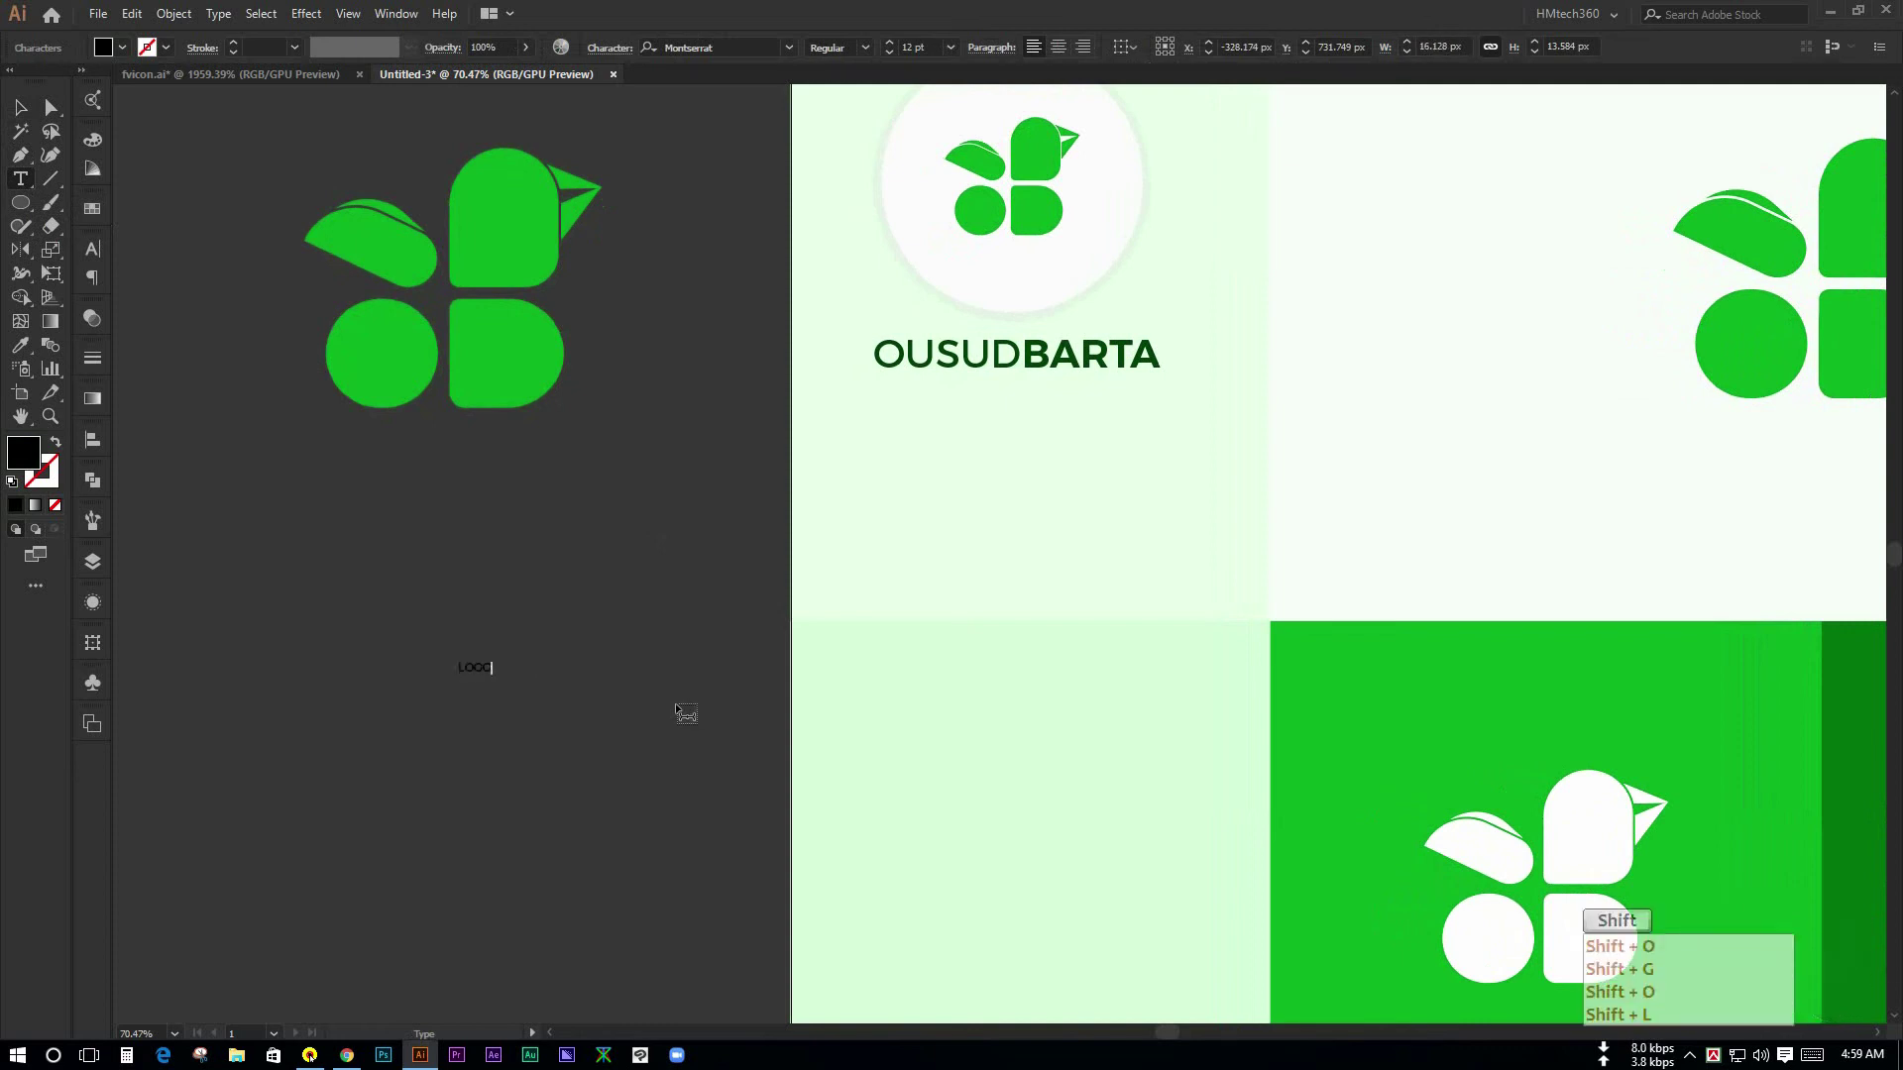
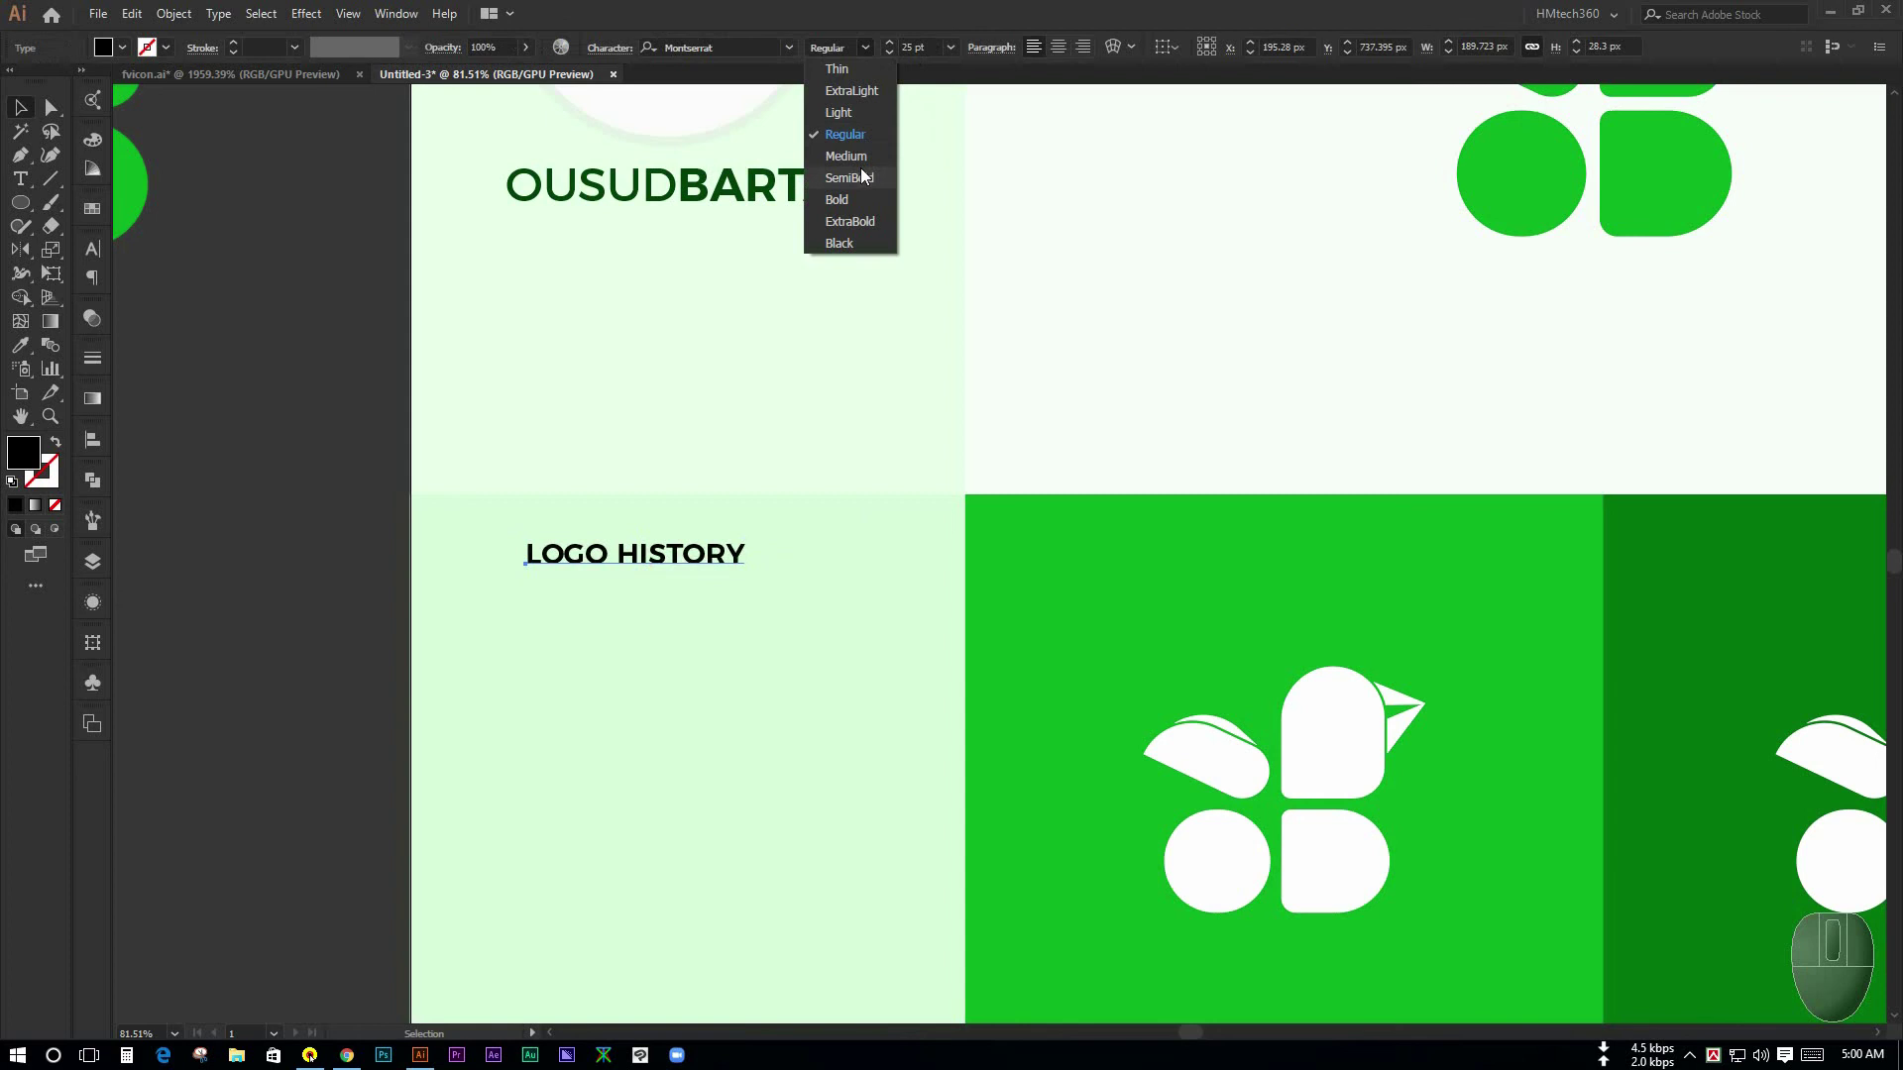
- Place the heading in the lower-left rectangle and give it a heavier Montserrat weight
left_click_drag(868, 172, 714, 561)
key("ctrl+space")
left_click(711, 557)
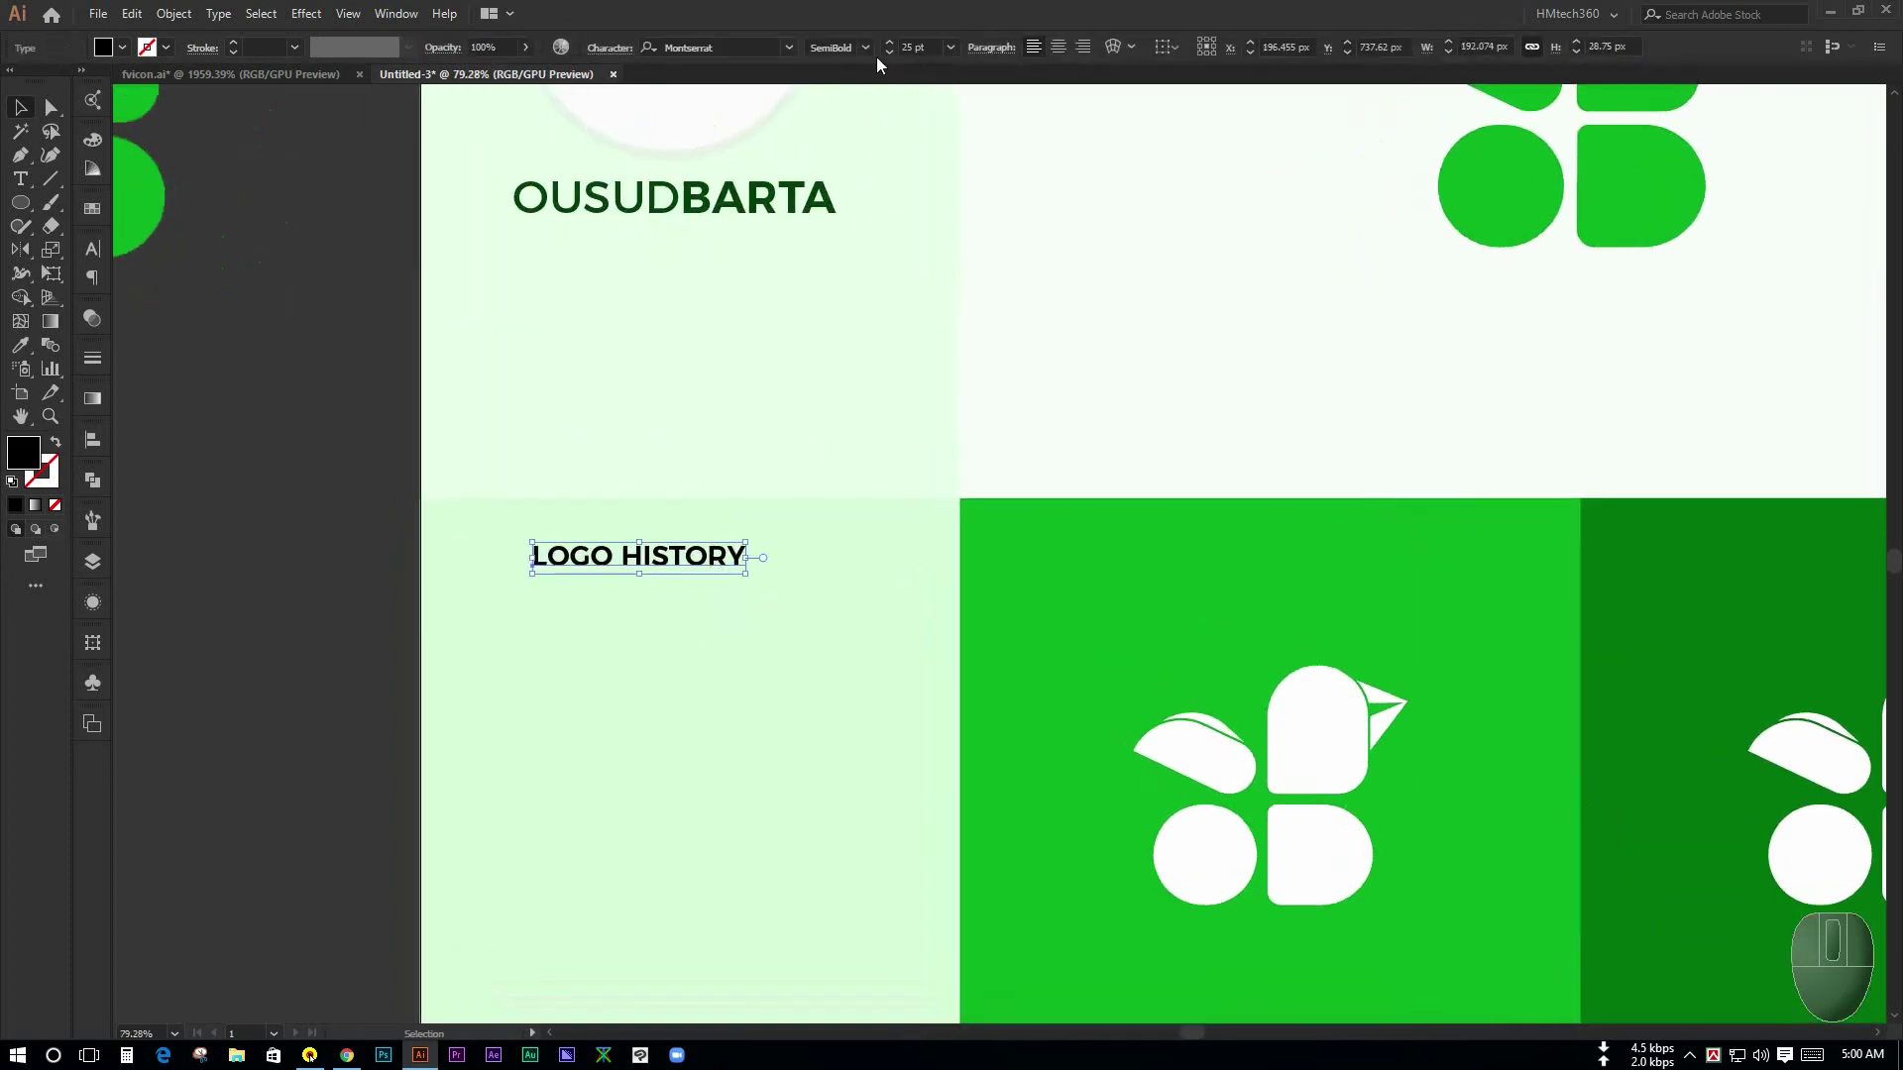
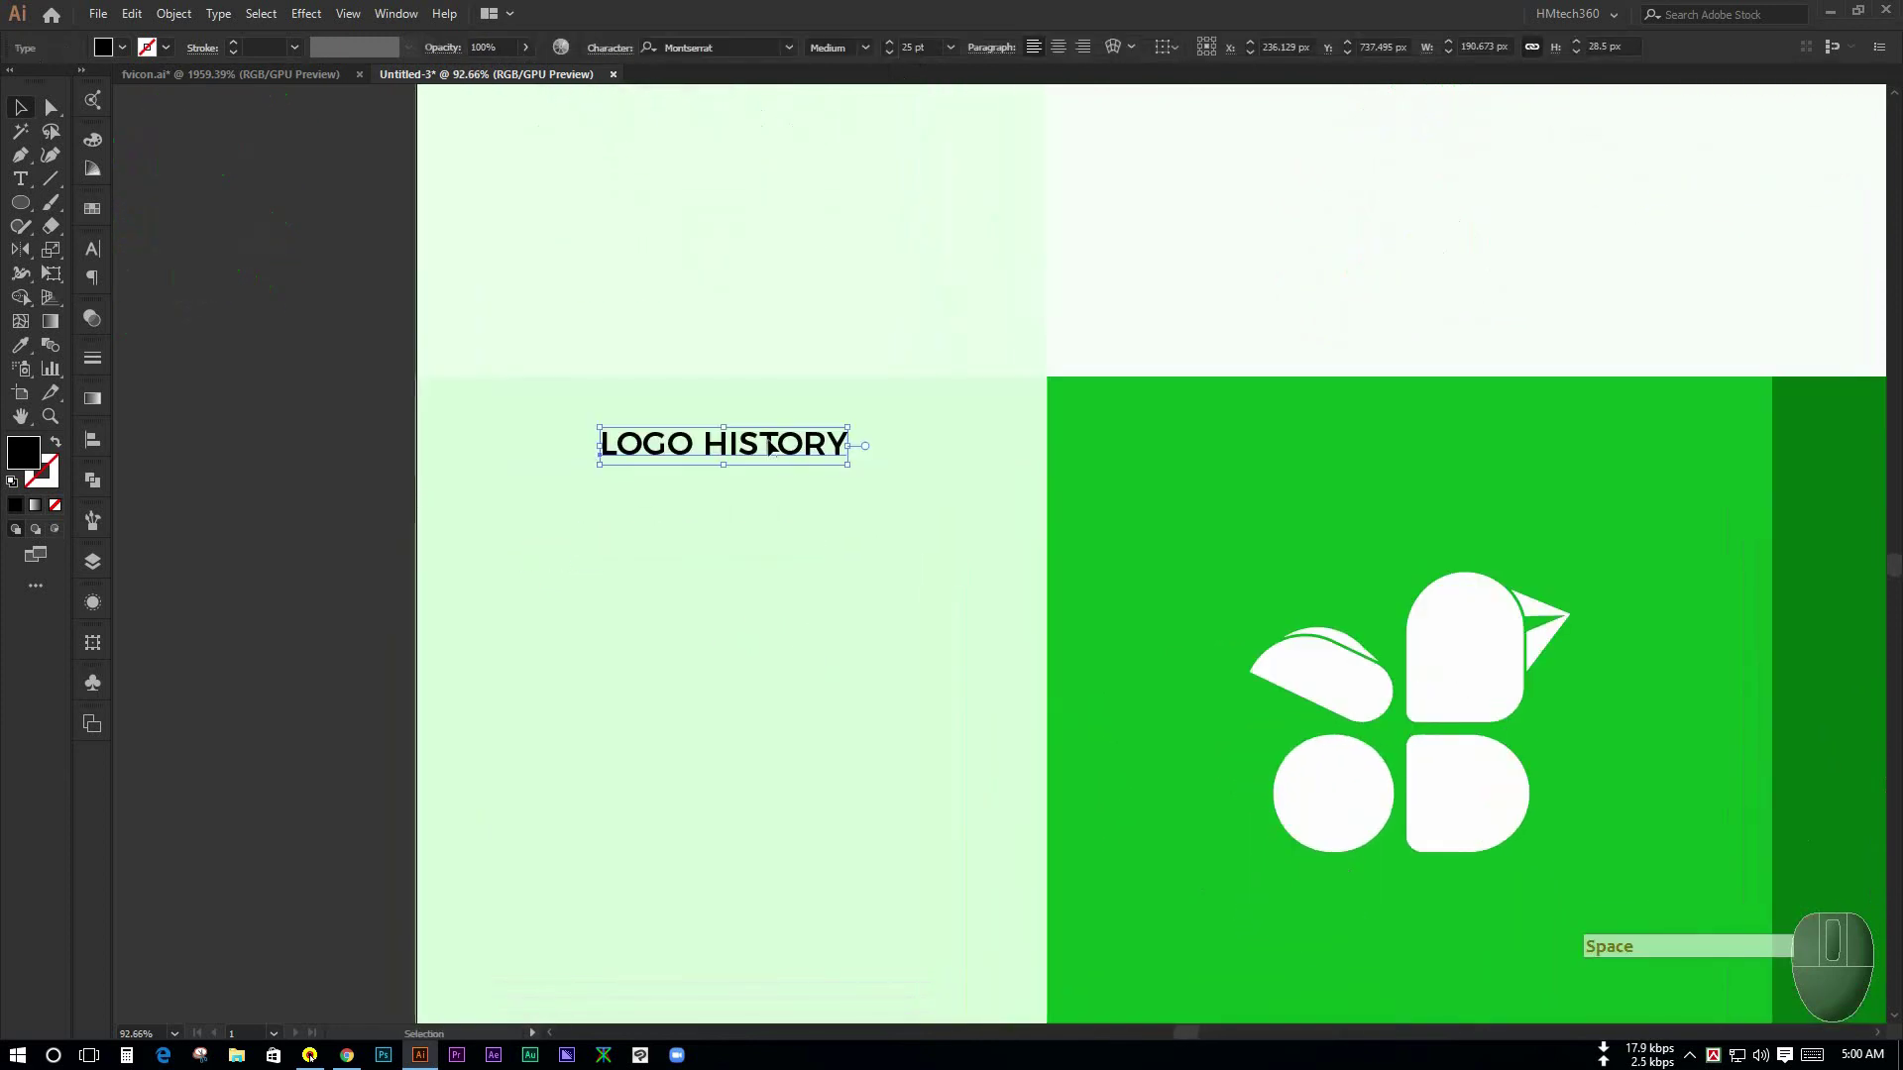
- Bring small copies of the favicon pieces under the LOGO HISTORY heading
key("ctrl+space")
left_click(880, 534)
key("space")
left_click(475, 475)
left_click(604, 348)
left_click_drag(560, 173, 594, 398)
left_click(581, 365)
key("space")
left_click(954, 793)
left_click(803, 618)
left_click(760, 632)
double_click(512, 474)
key("space")
- Group the circle-and-D and bird parts, spread them into one aligned row and select both
left_click_drag(475, 435, 650, 530)
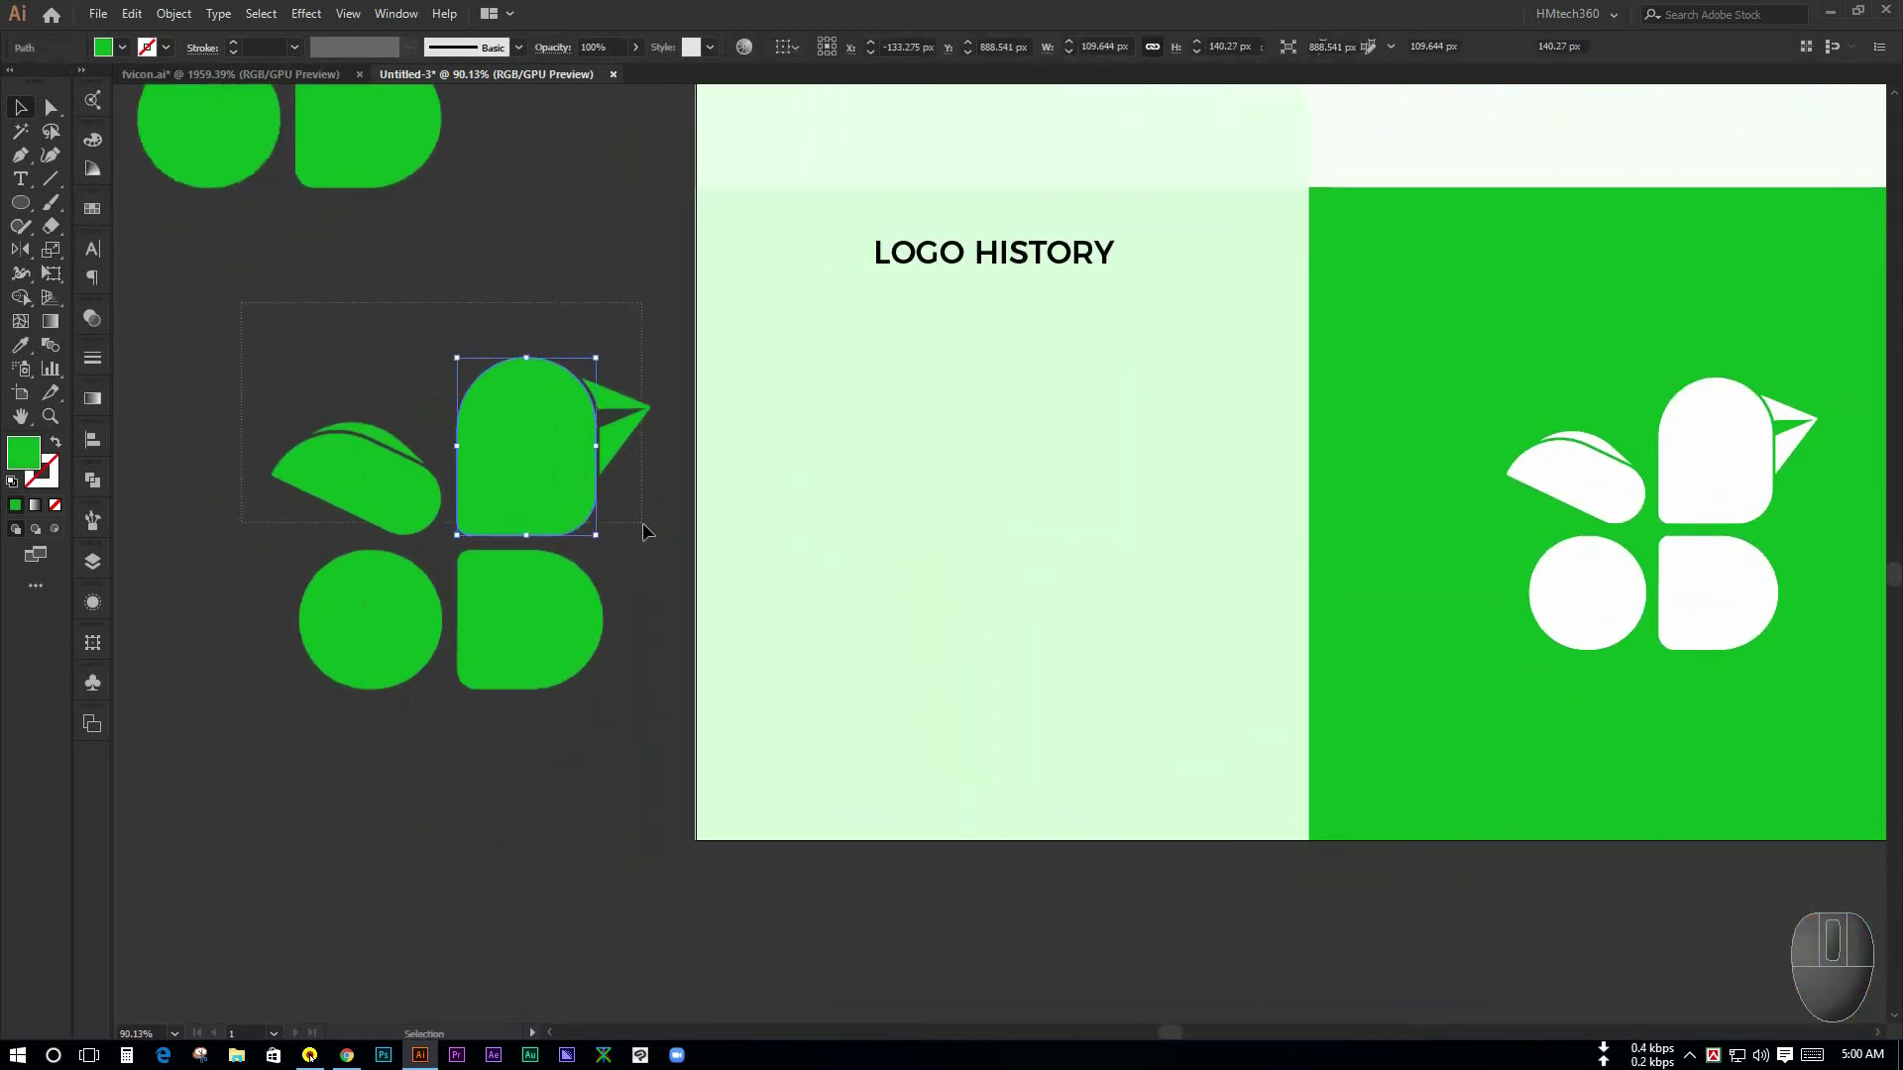
key("ctrl+g")
left_click(274, 586)
key("ctrl+g")
left_click(628, 786)
left_click_drag(498, 634, 364, 619)
left_click_drag(595, 486, 754, 548)
left_click(755, 548)
left_click(368, 542)
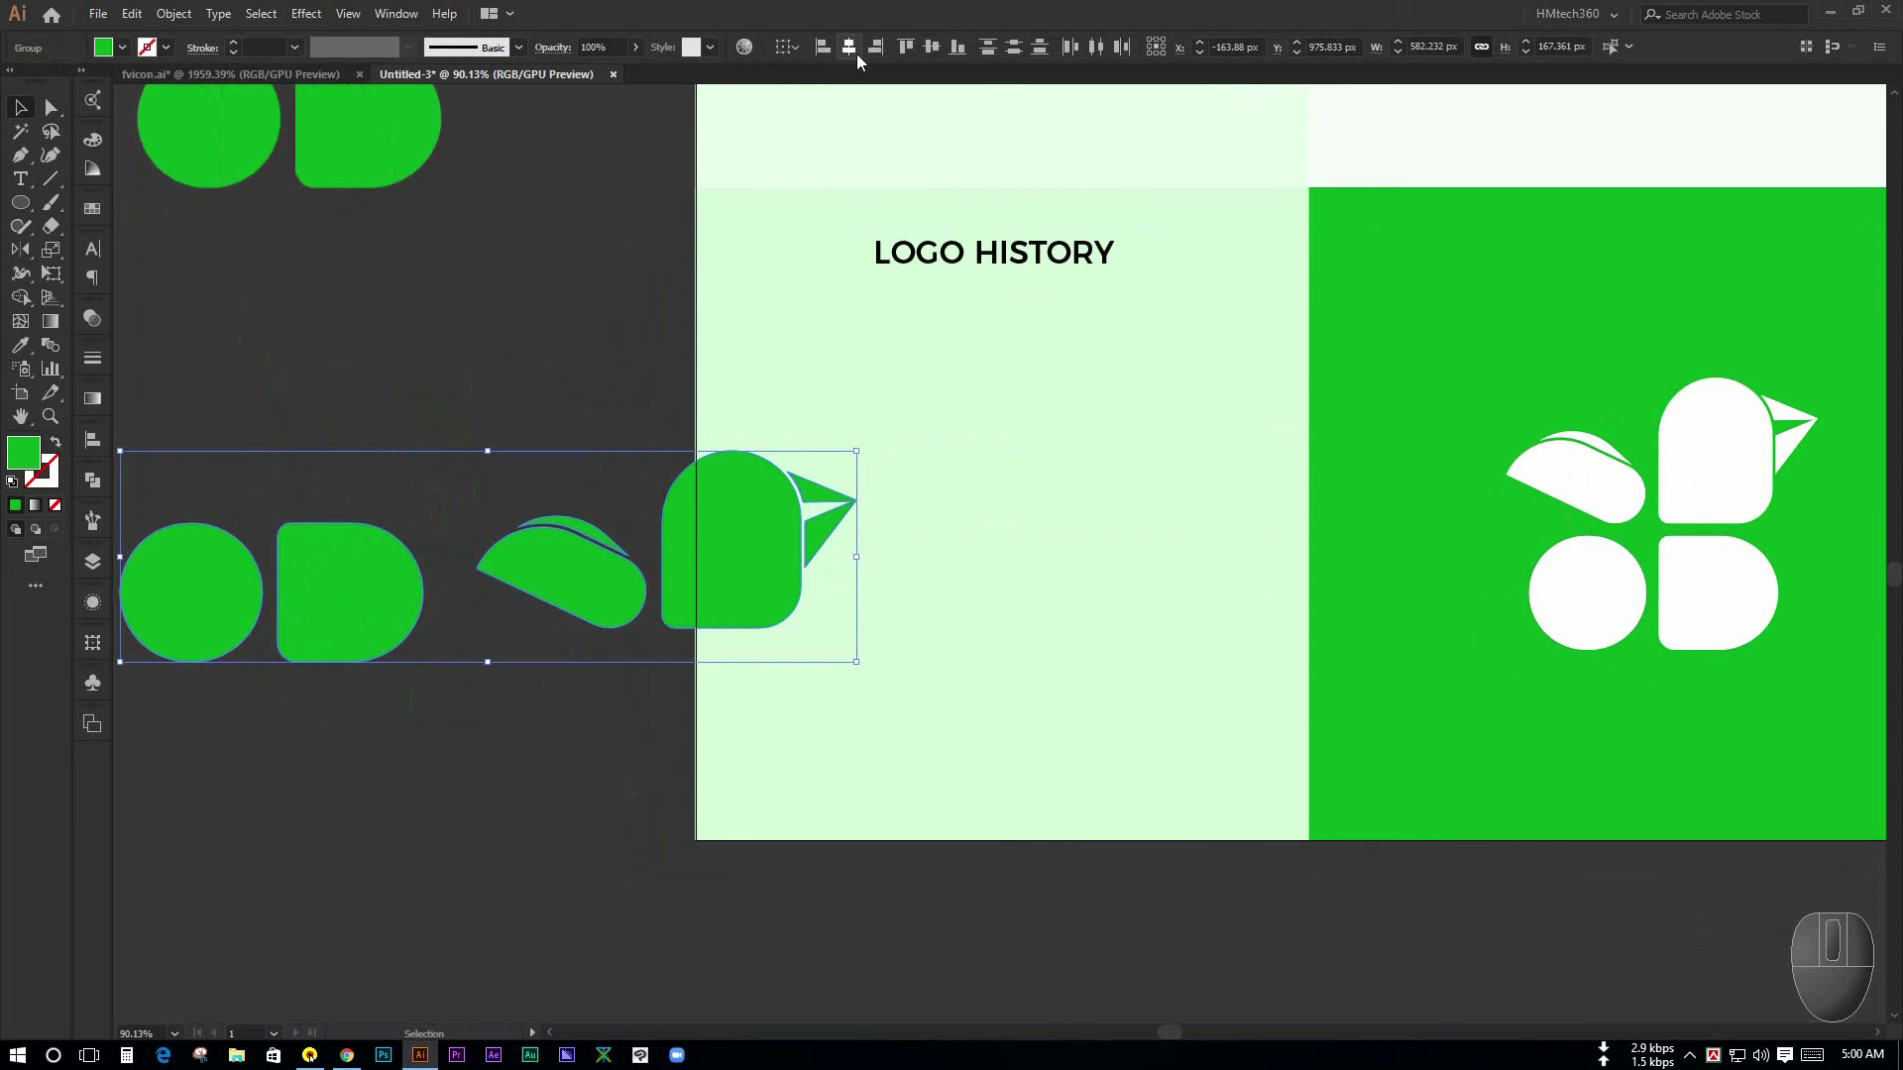
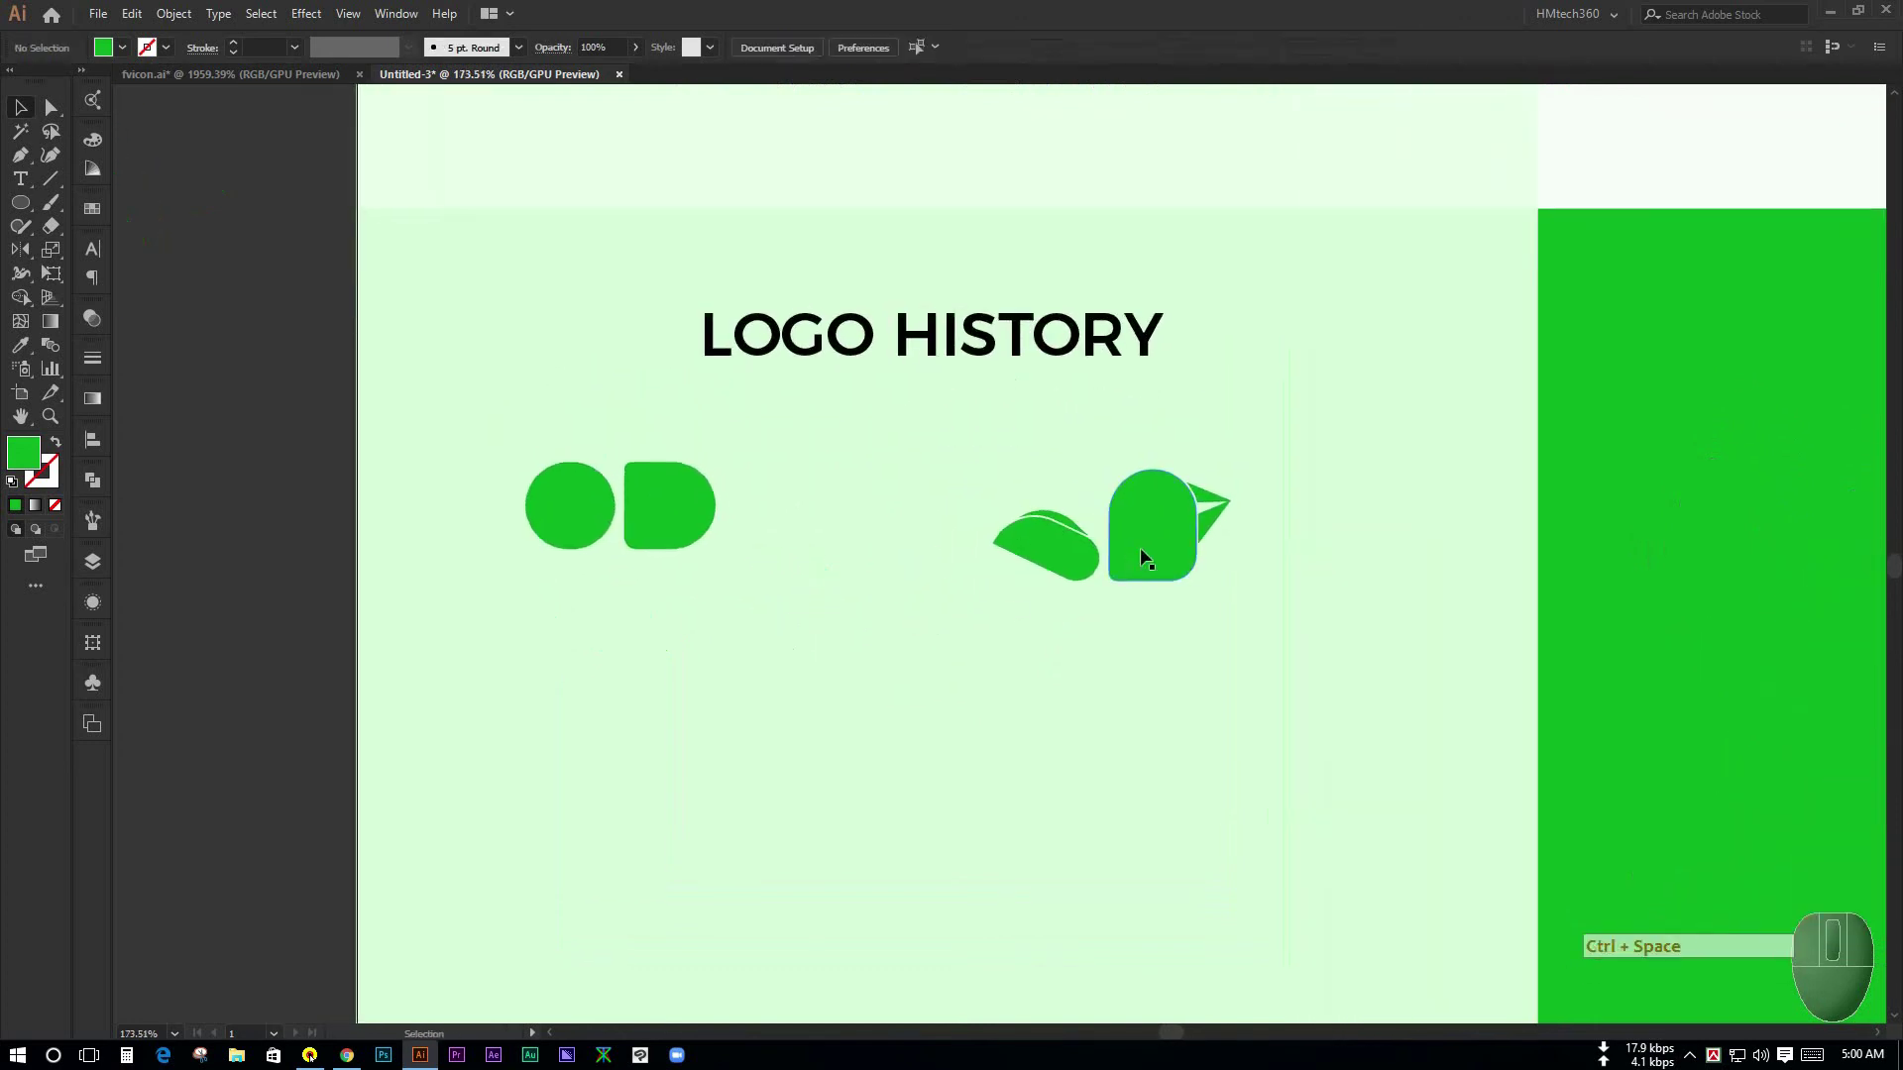
left_click(733, 589)
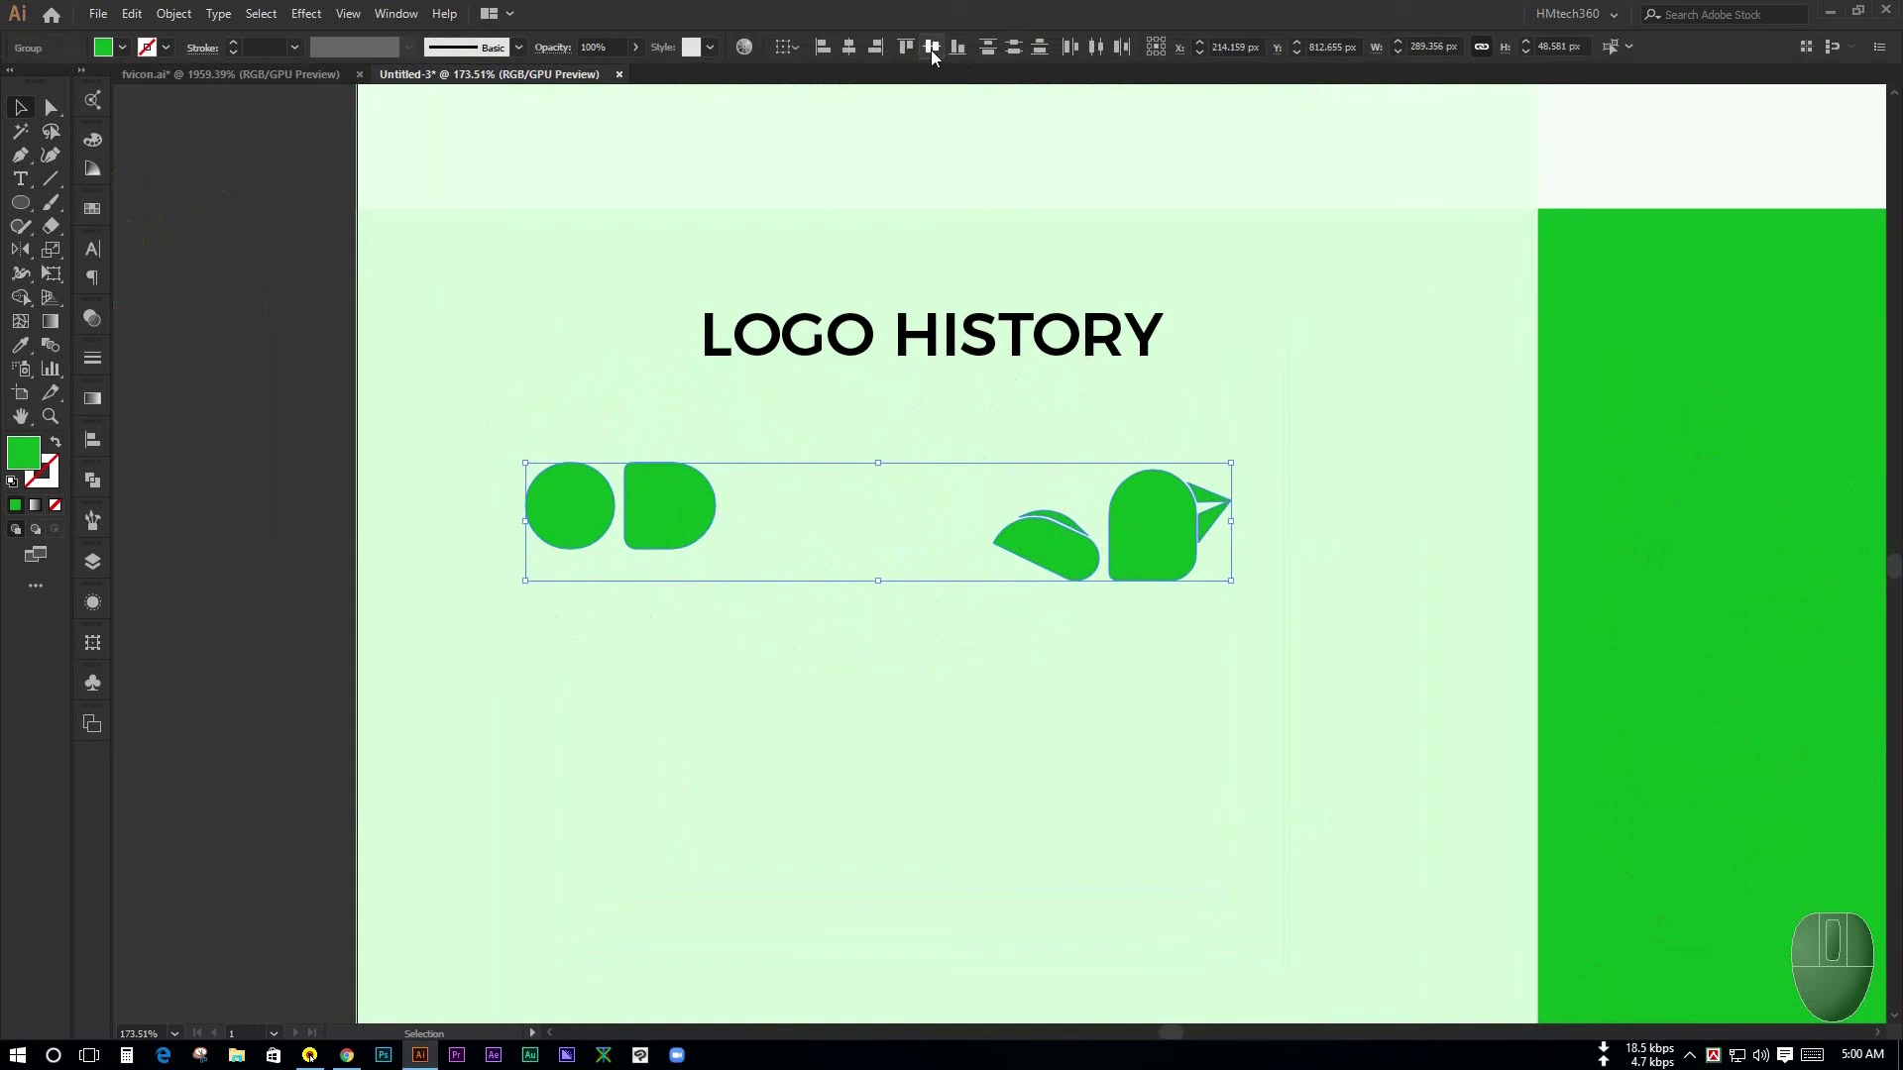
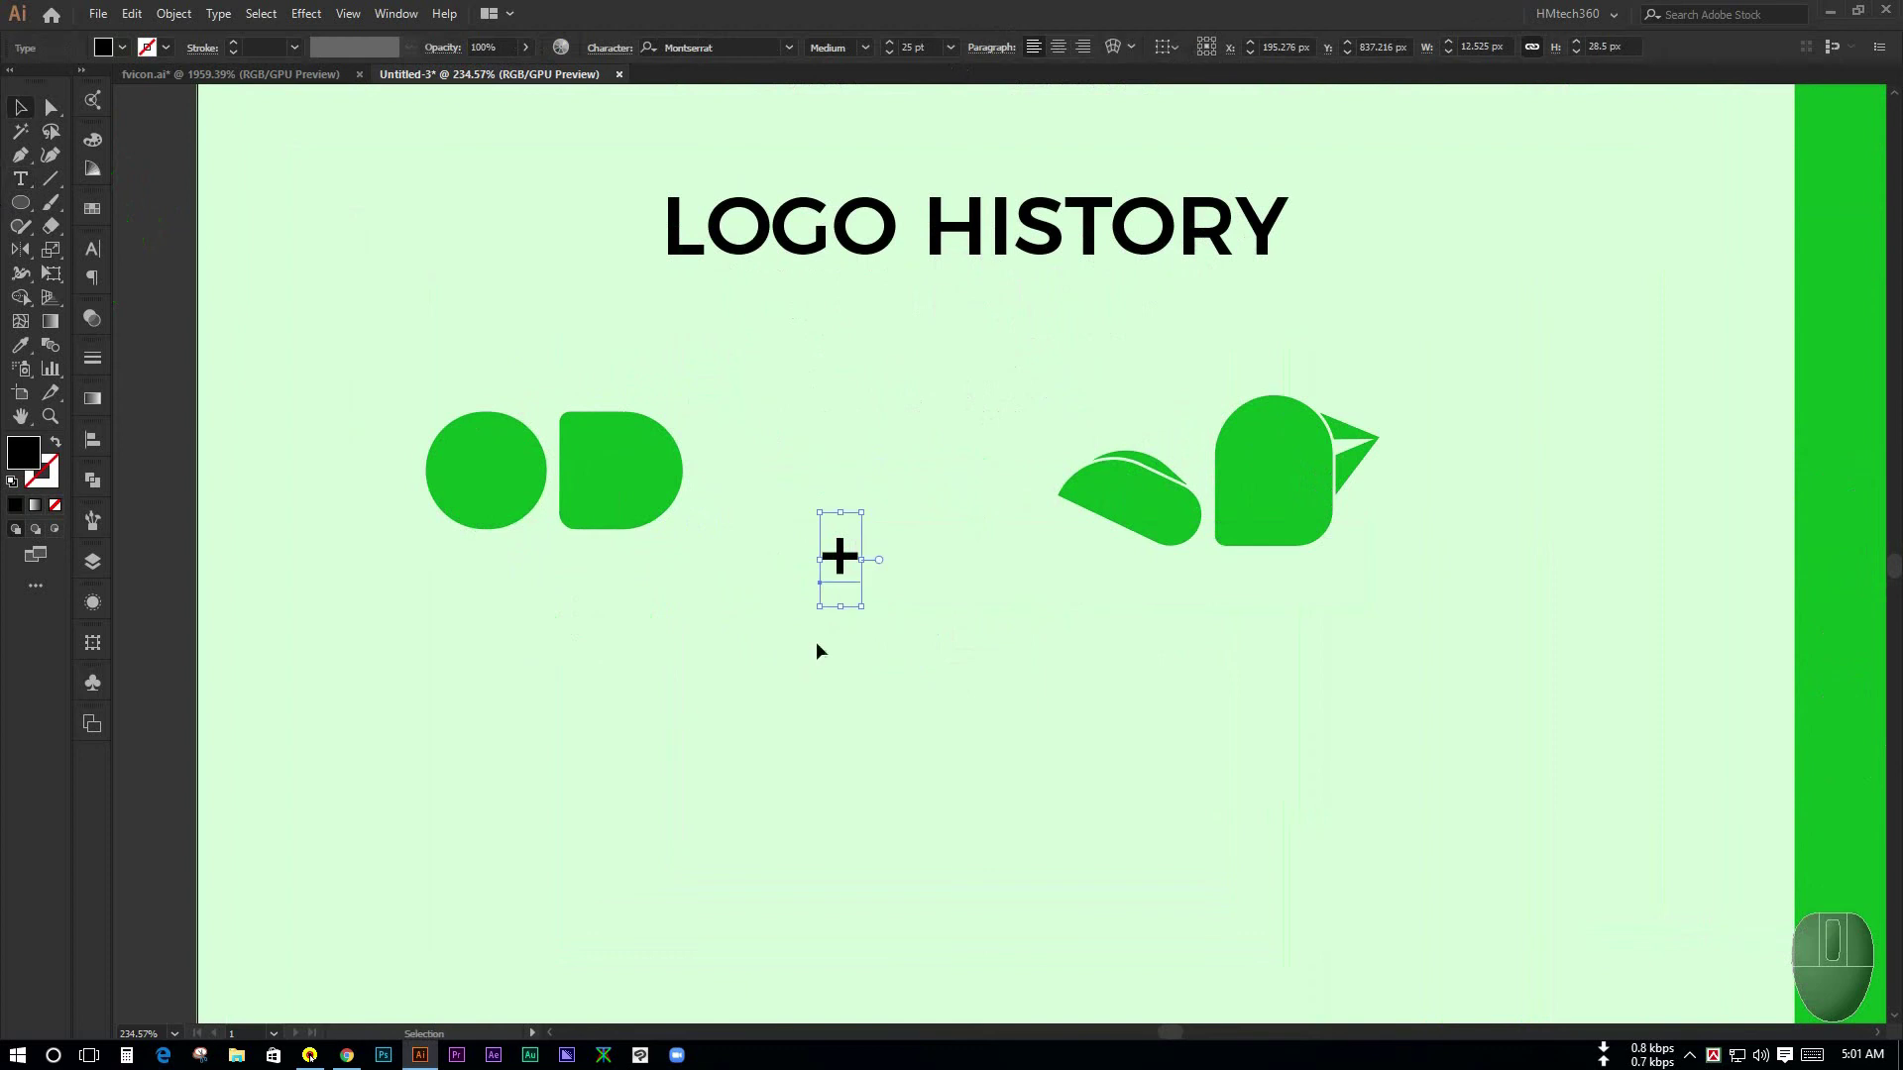
- Select the plus sign between the two logo parts and zoom in on it
left_click(849, 577)
key("ctrl+space")
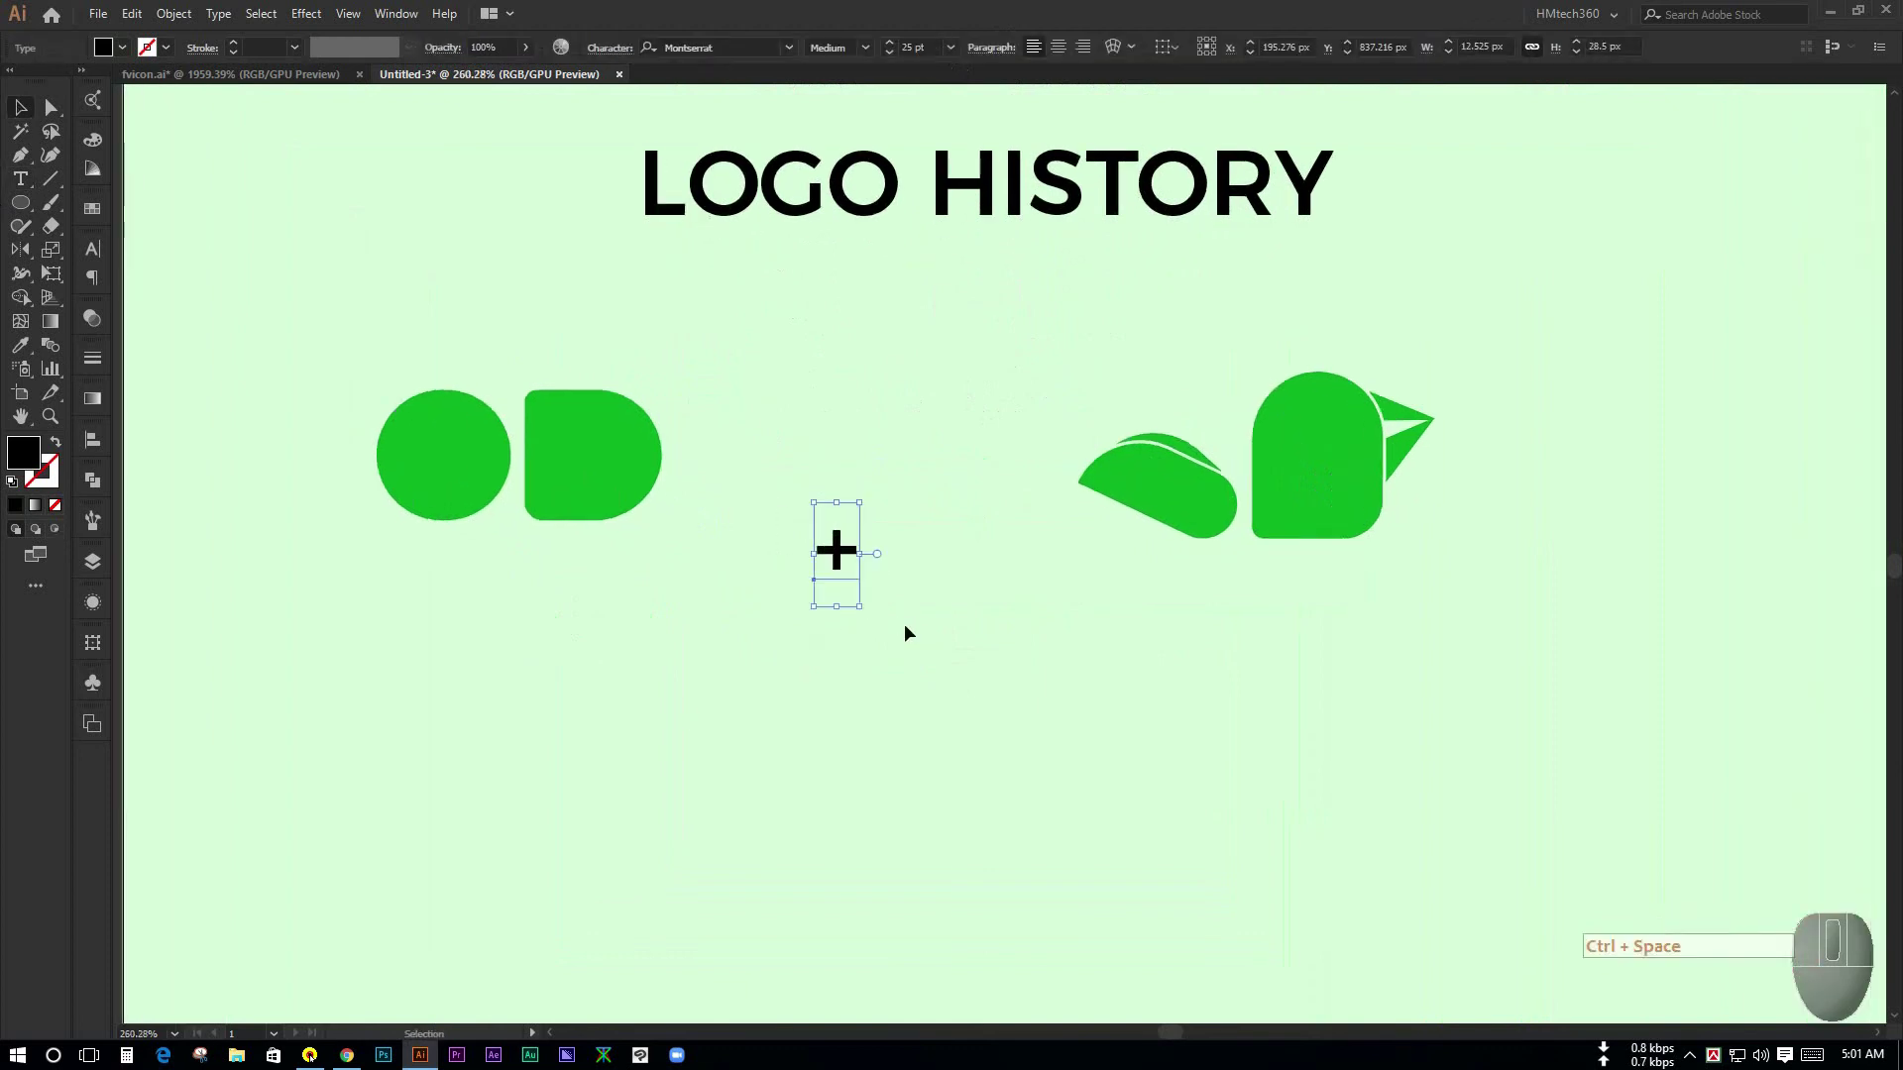
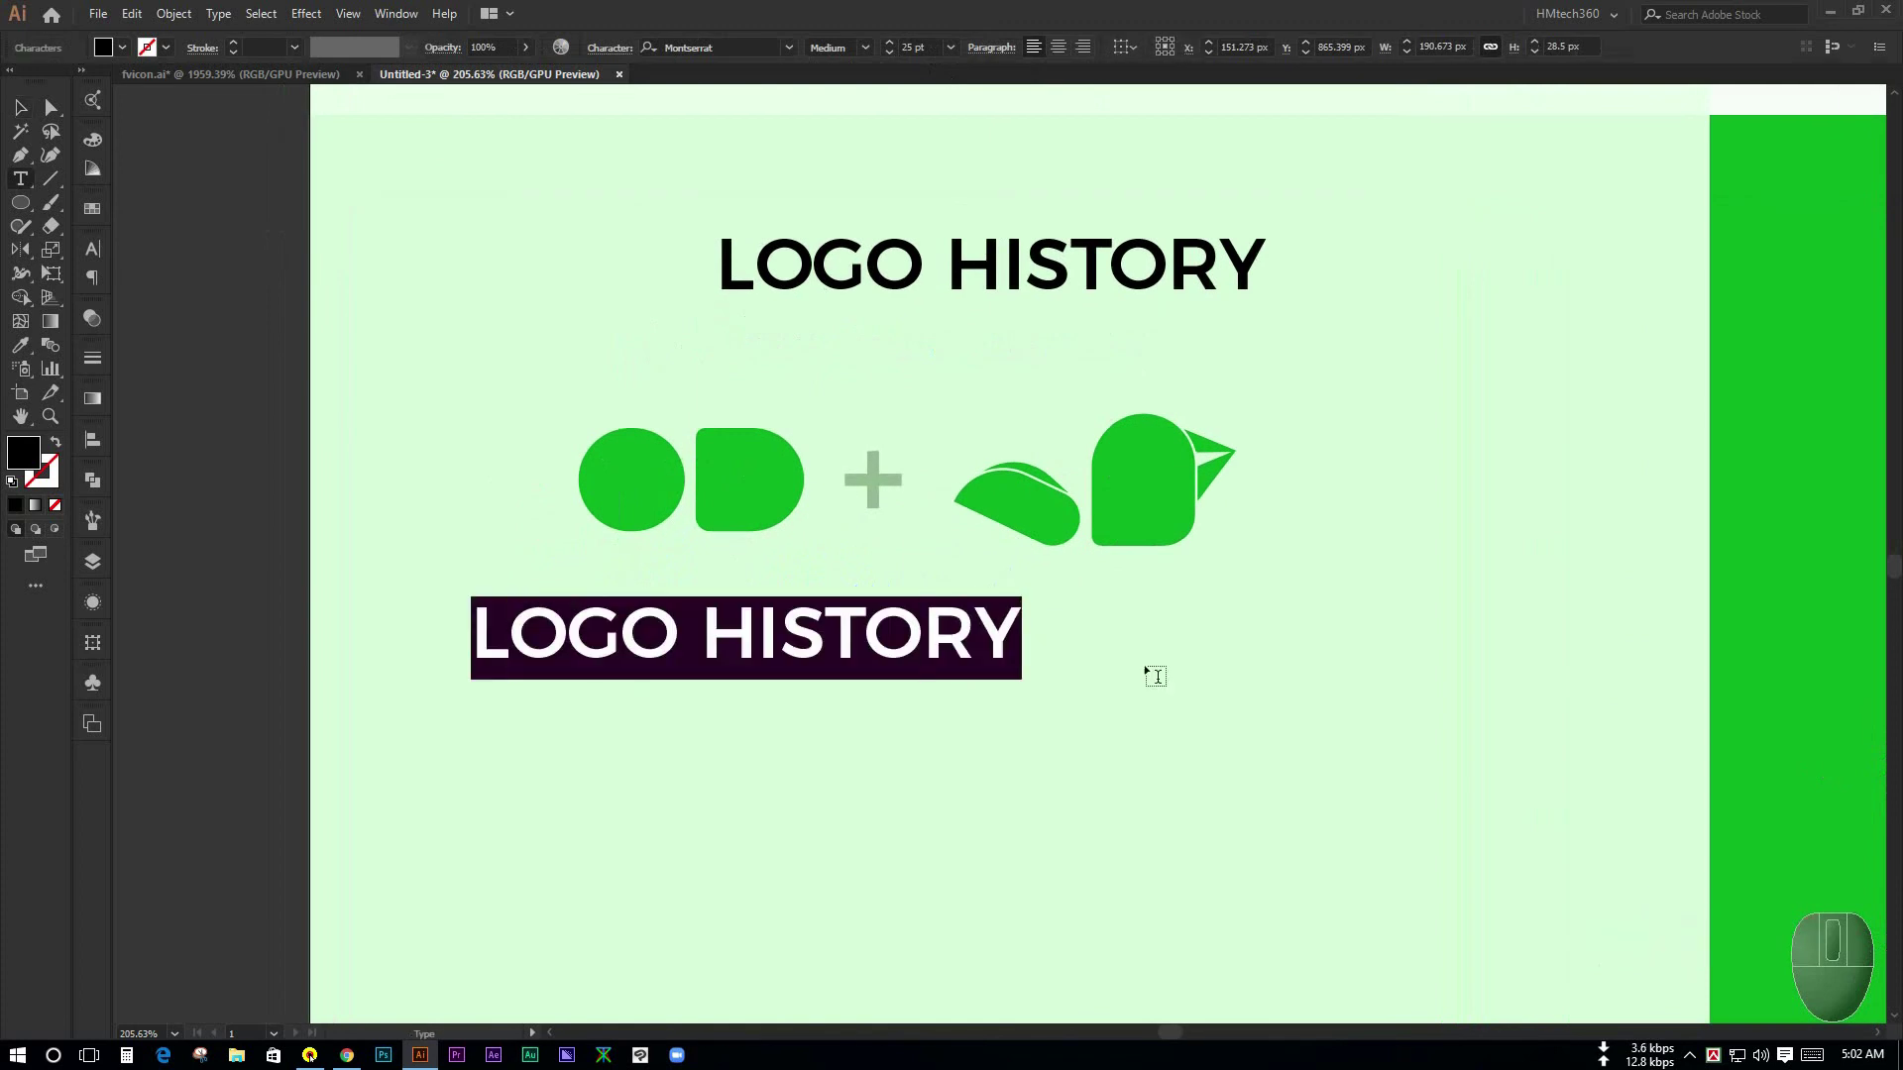
- Retype the copied heading as MEDICINE
key("shift+m")
key("e")
key("BackSpace")
key("Caps_Lock")
key("e")
key("d")
type("I C I D")
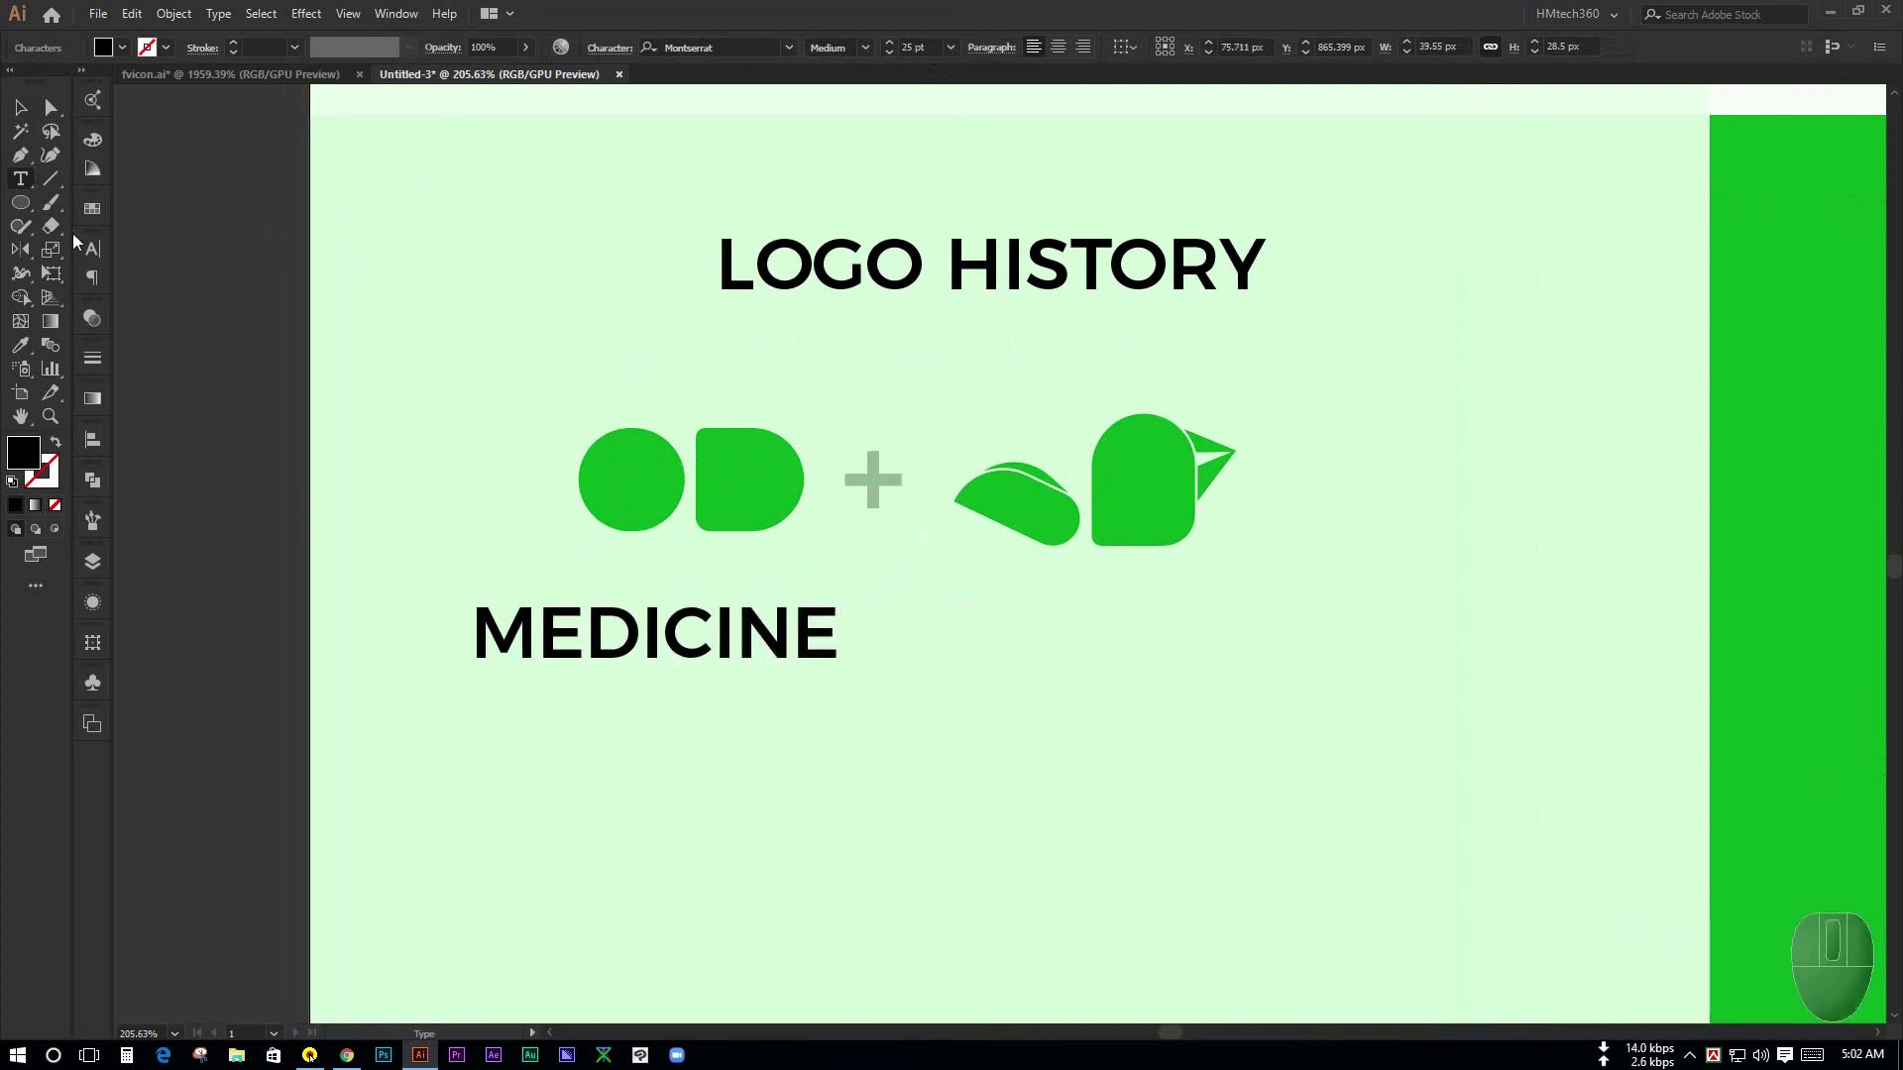
left_click(23, 105)
- Set MEDICINE to 16 pt and take a copy of it for a second line
left_click(779, 862)
left_click(693, 712)
key("ctrl+space")
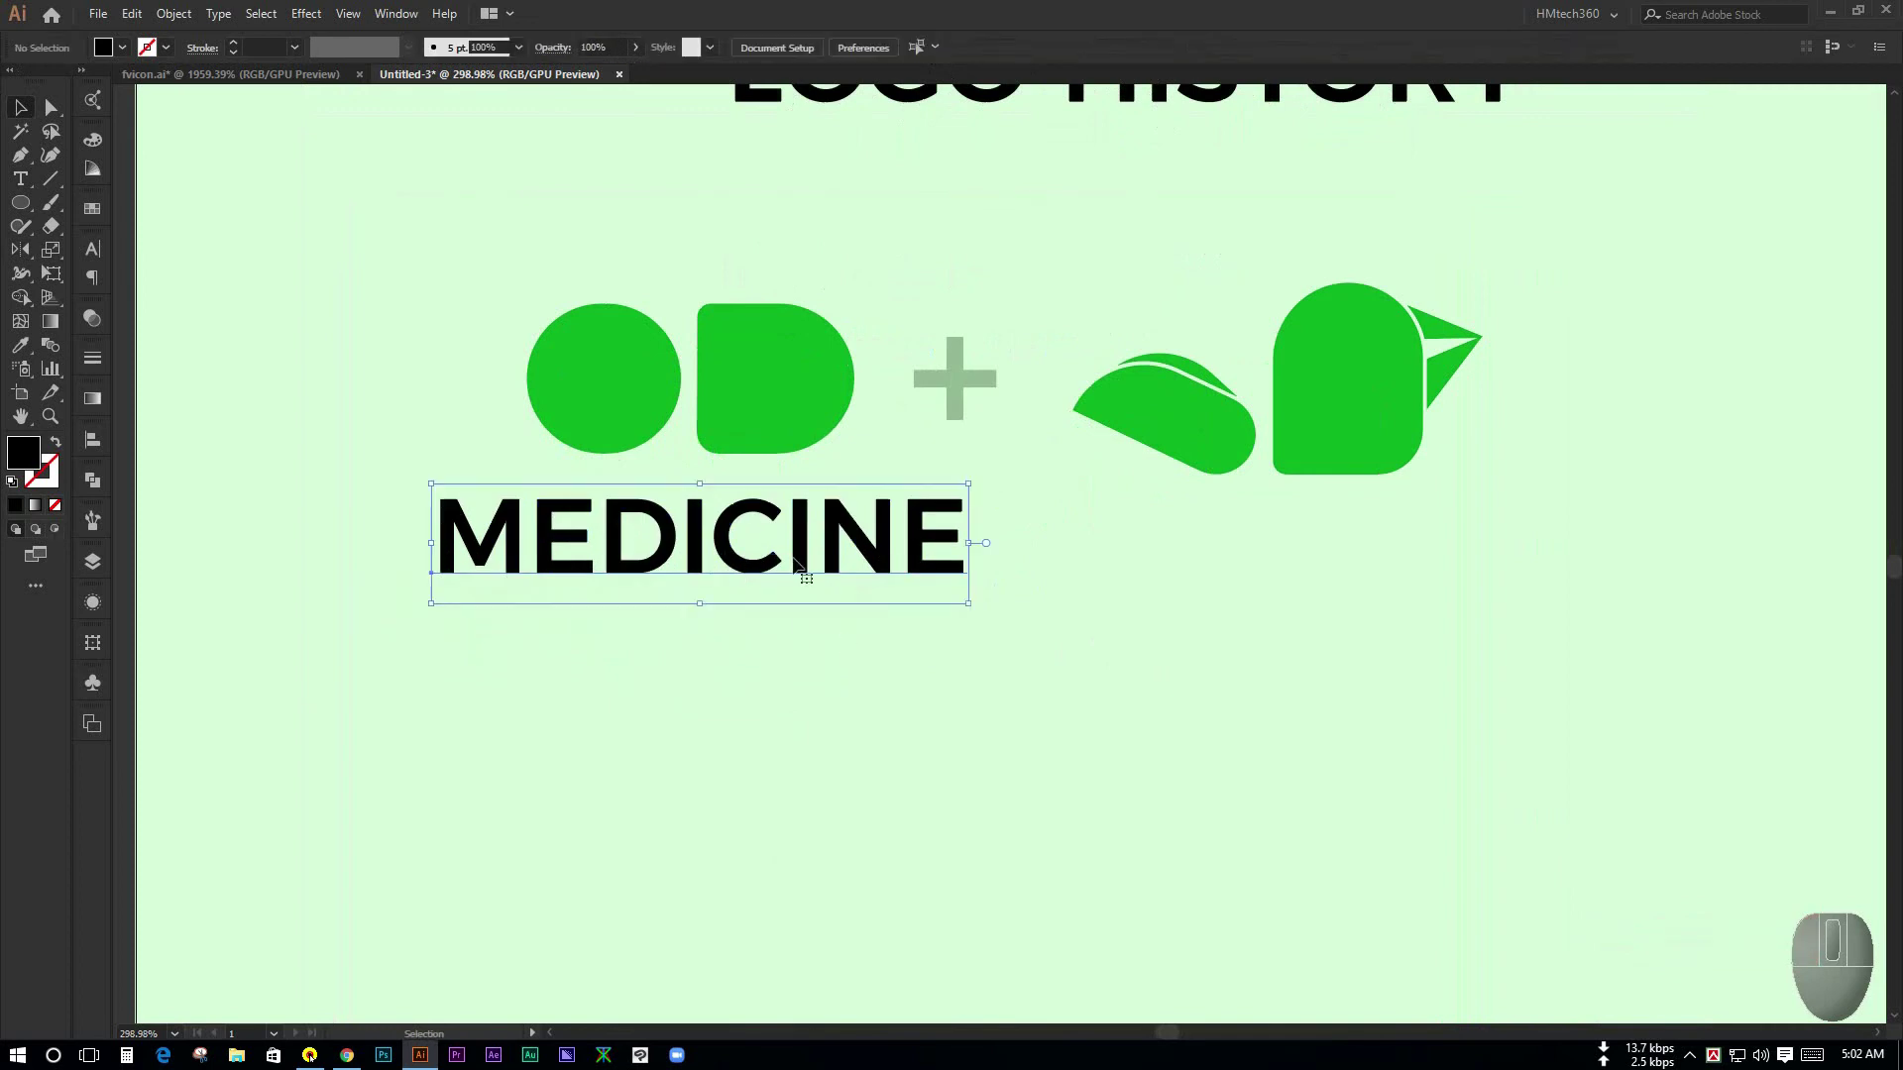
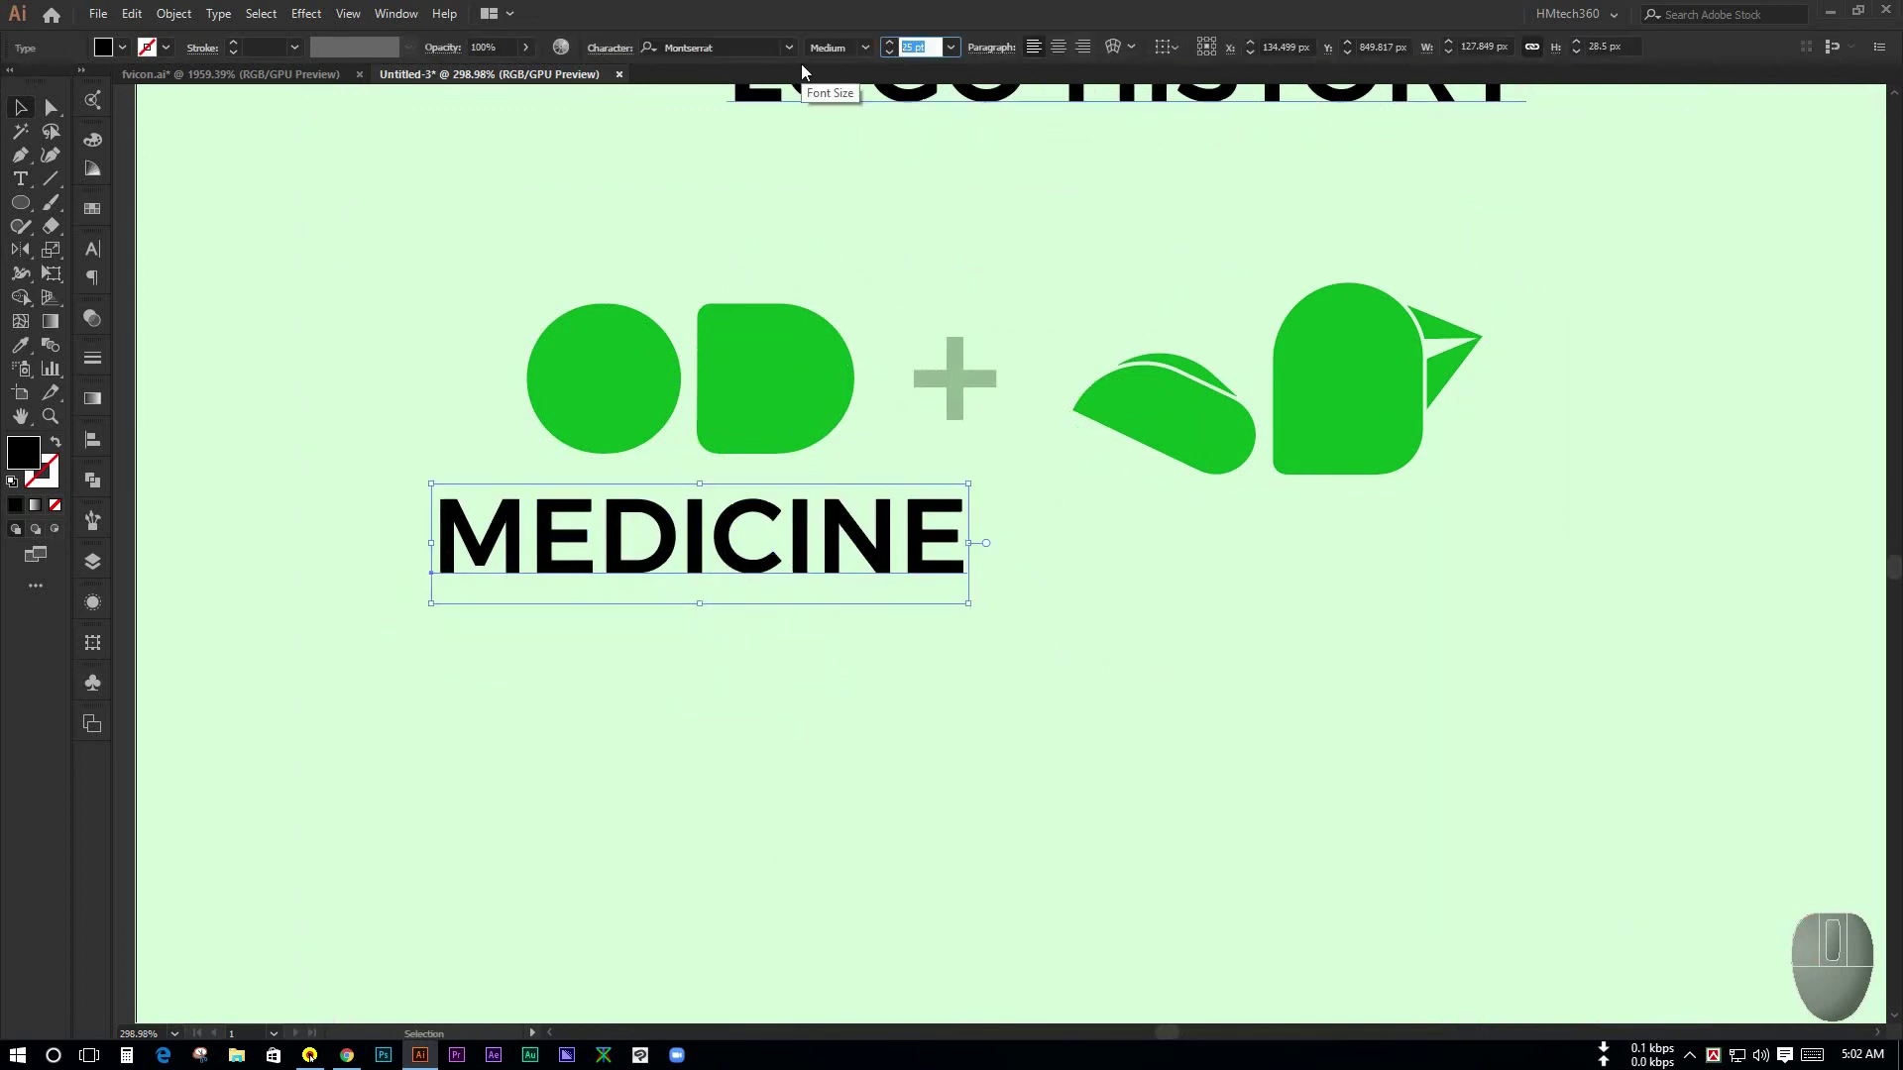
key("KP_1")
key("KP_6")
key("Return")
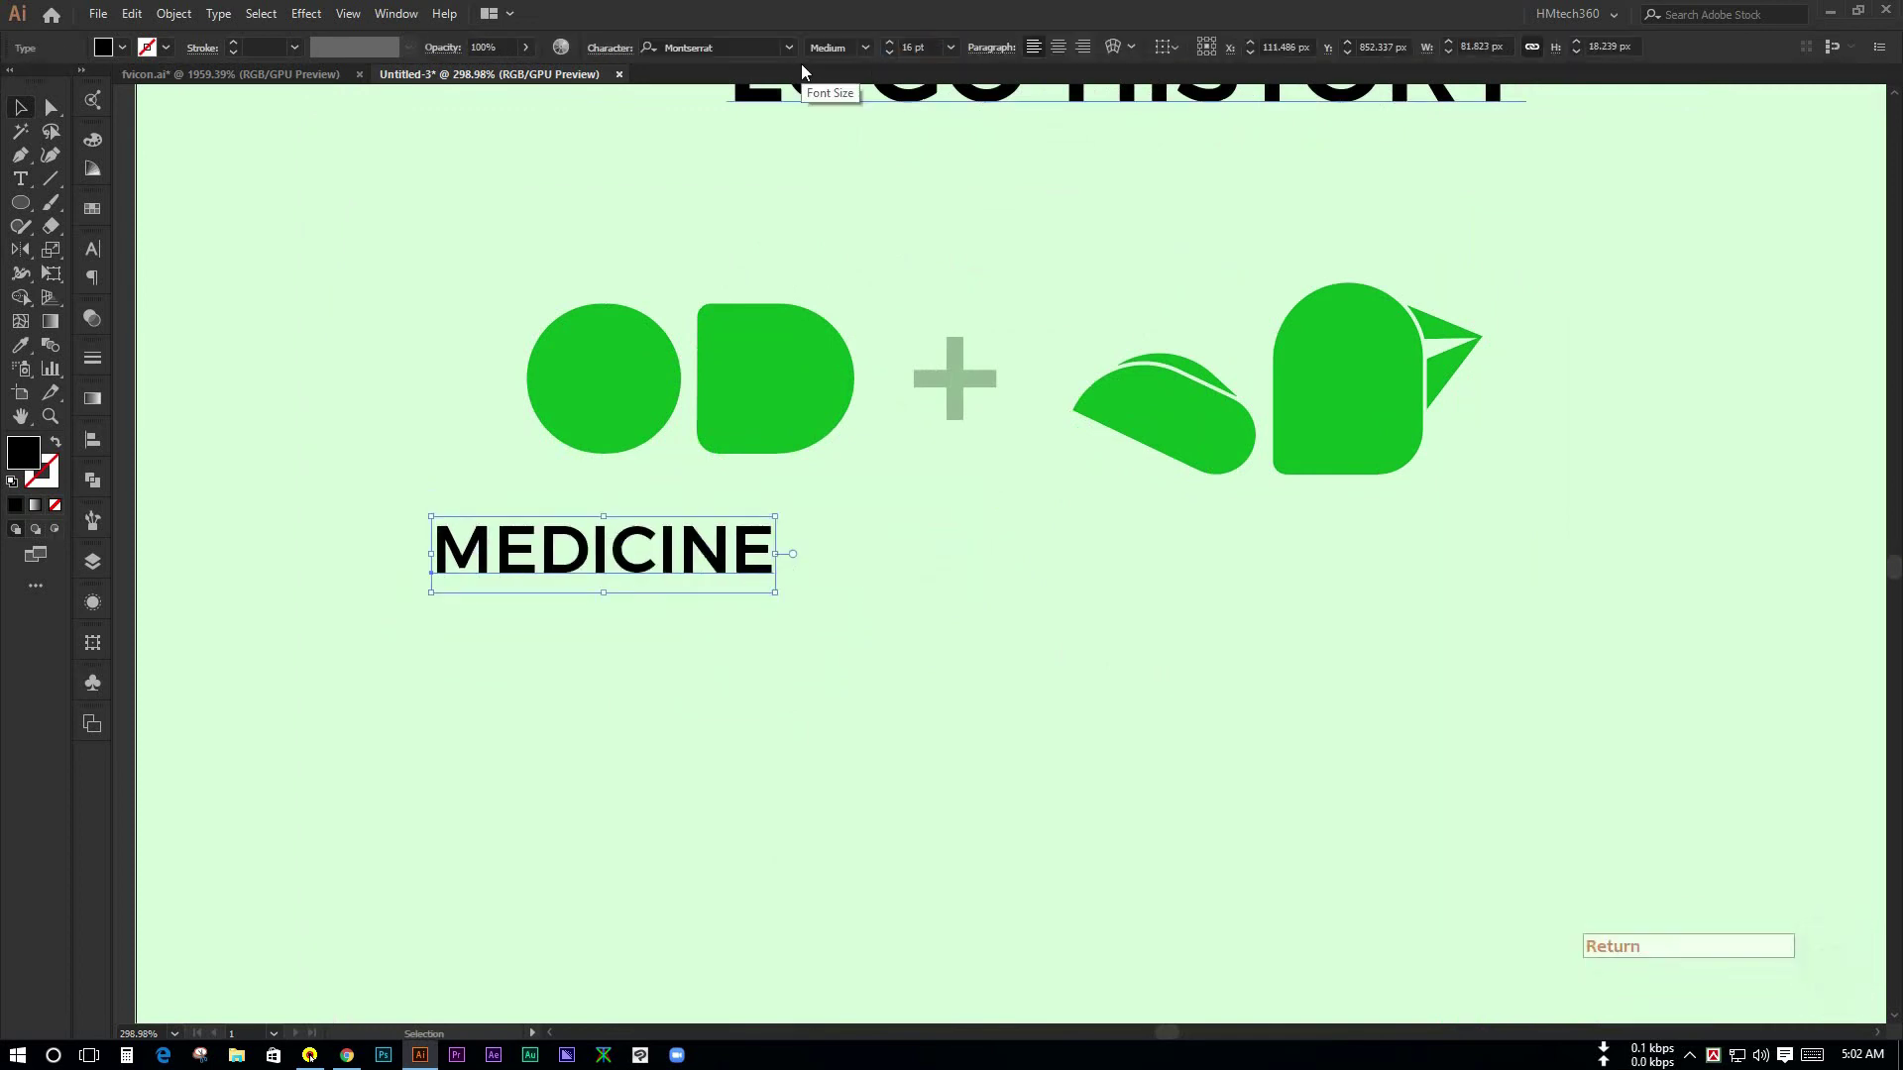
left_click(811, 612)
left_click(656, 565)
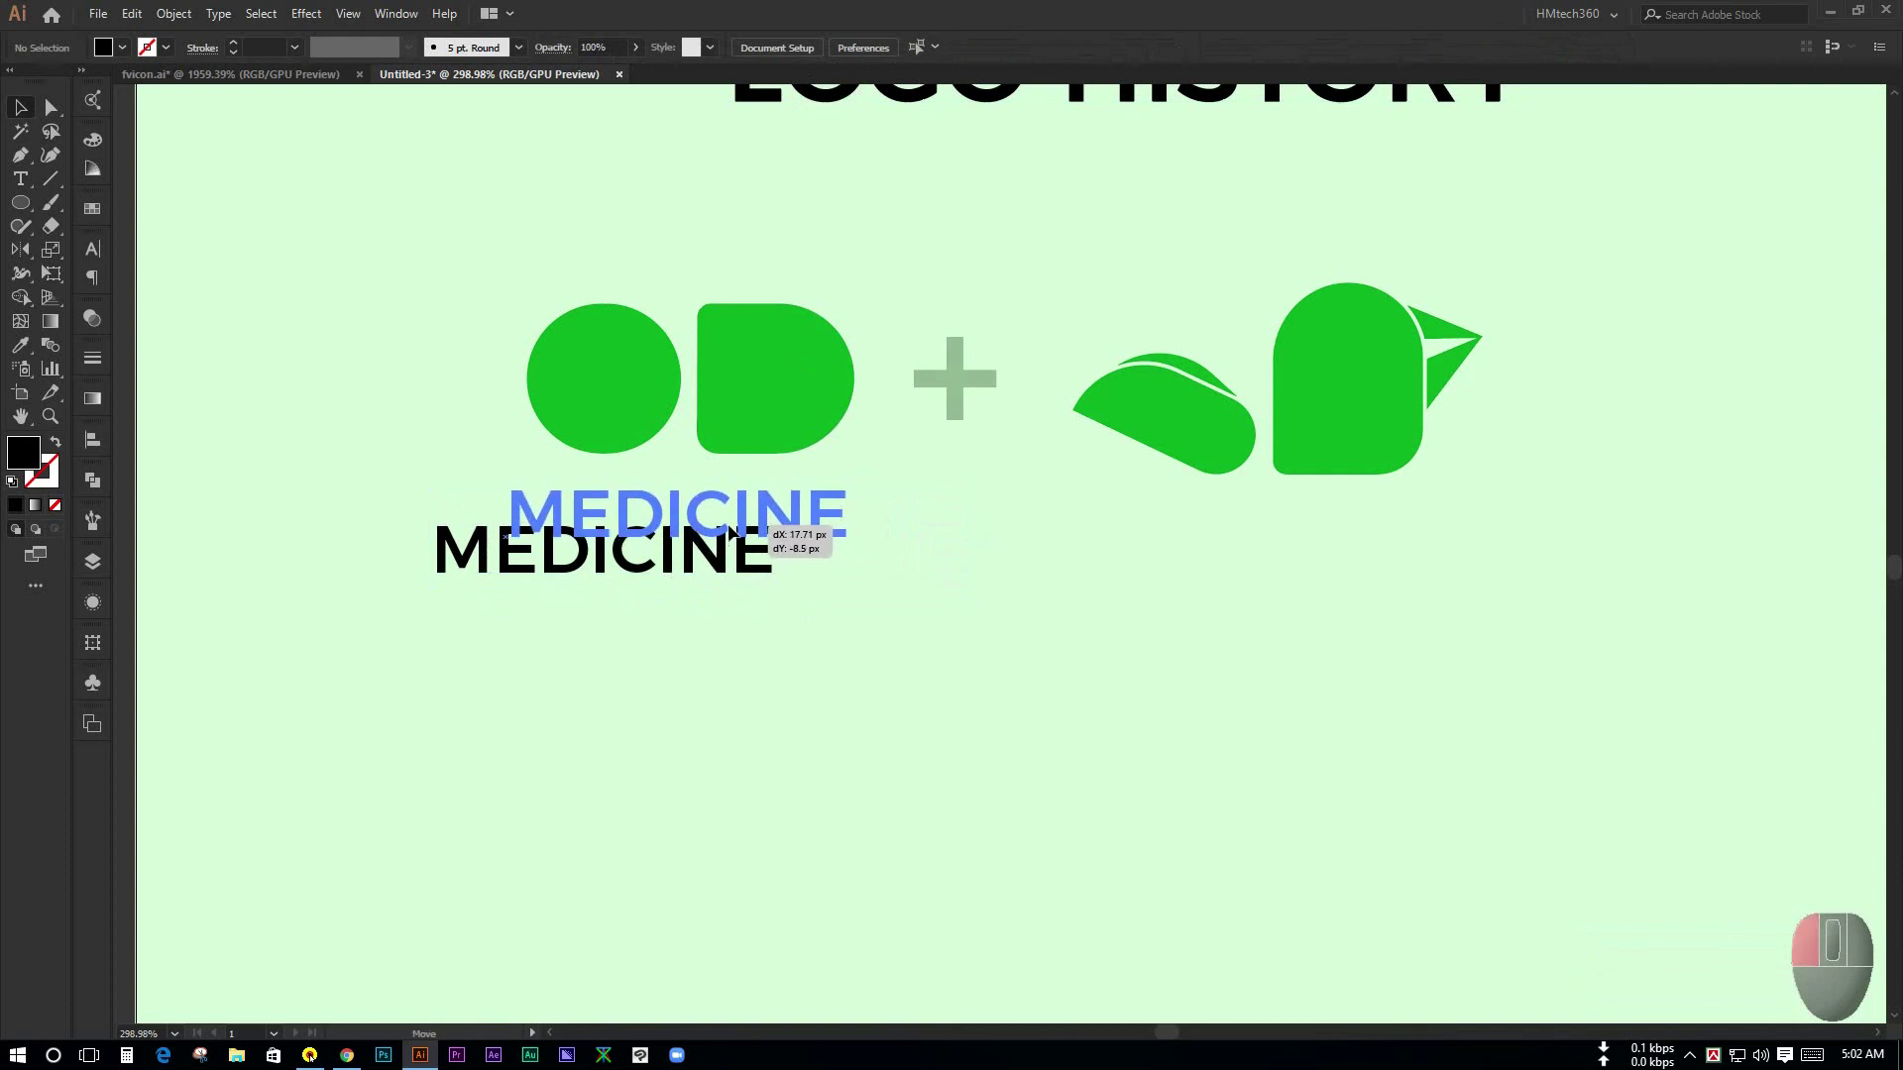
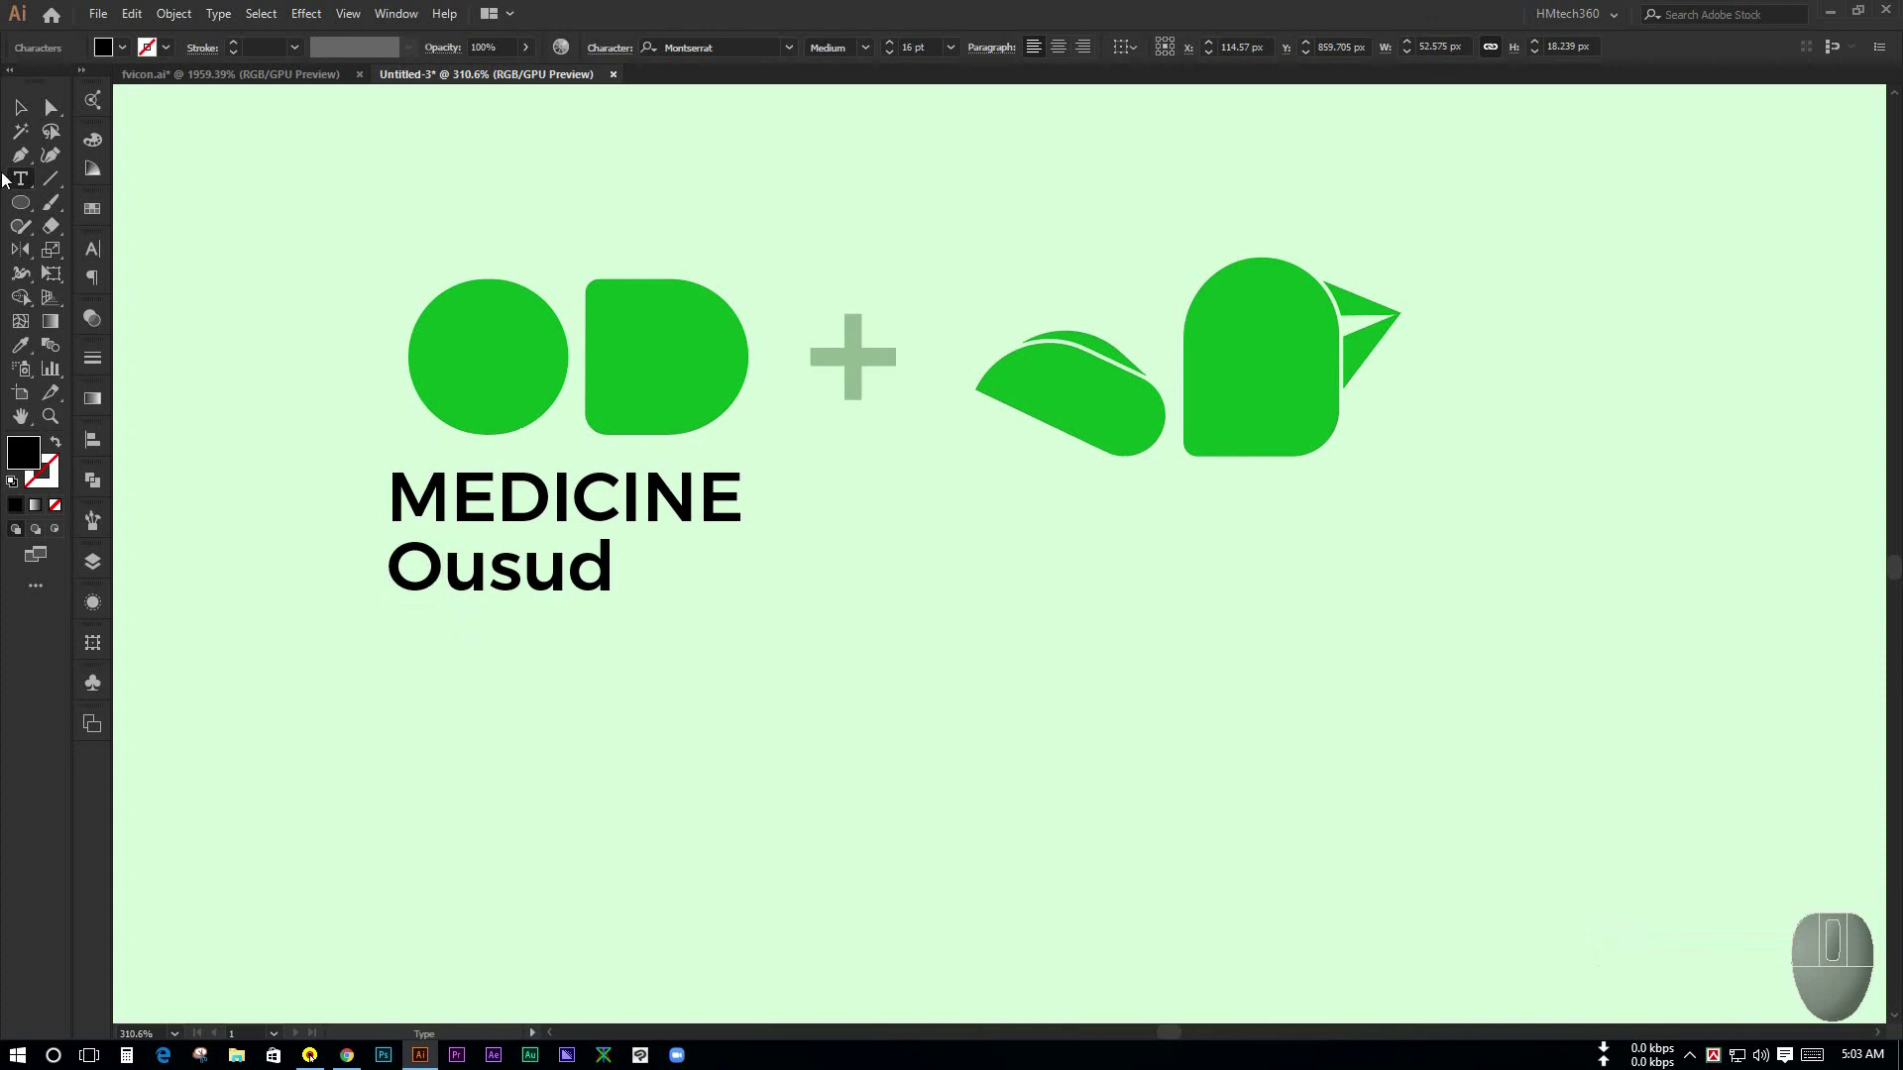
- Set the Ousud line beneath MEDICINE to 12 pt
left_click(879, 51)
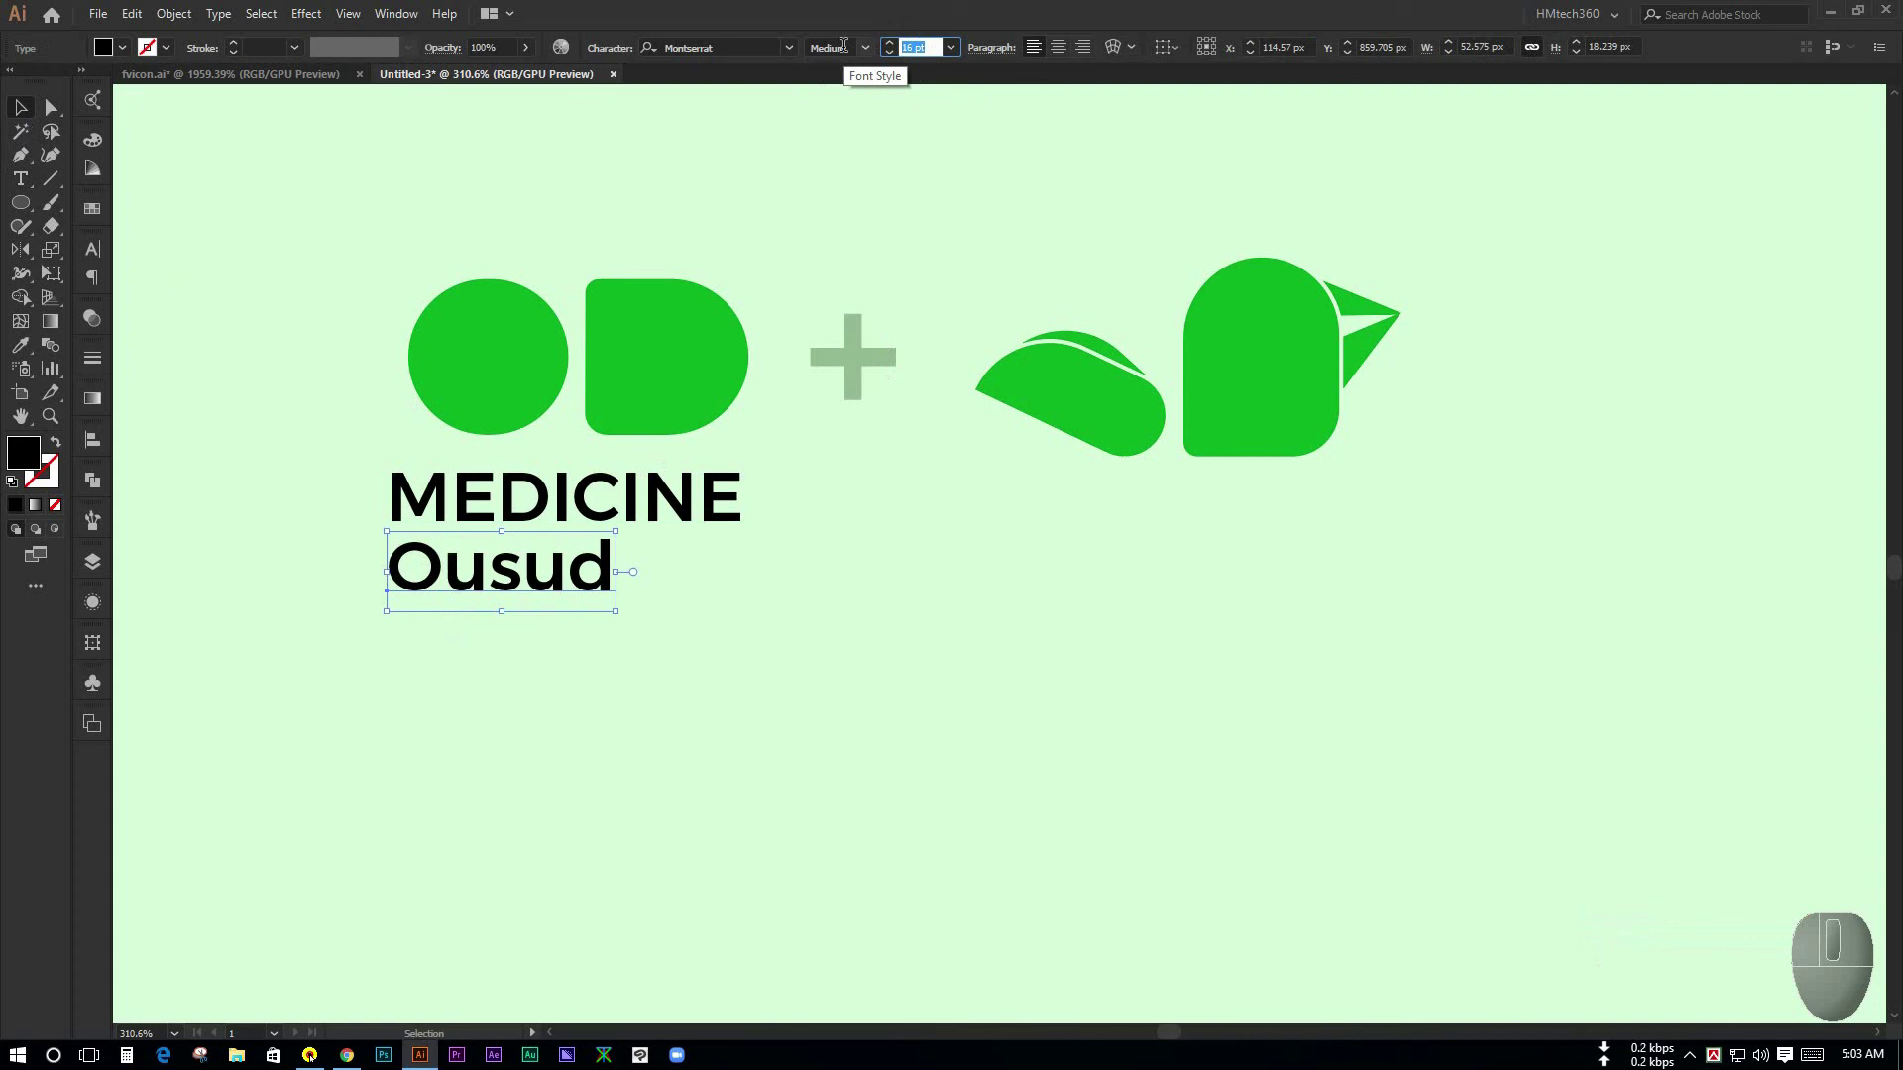
key("KP_1")
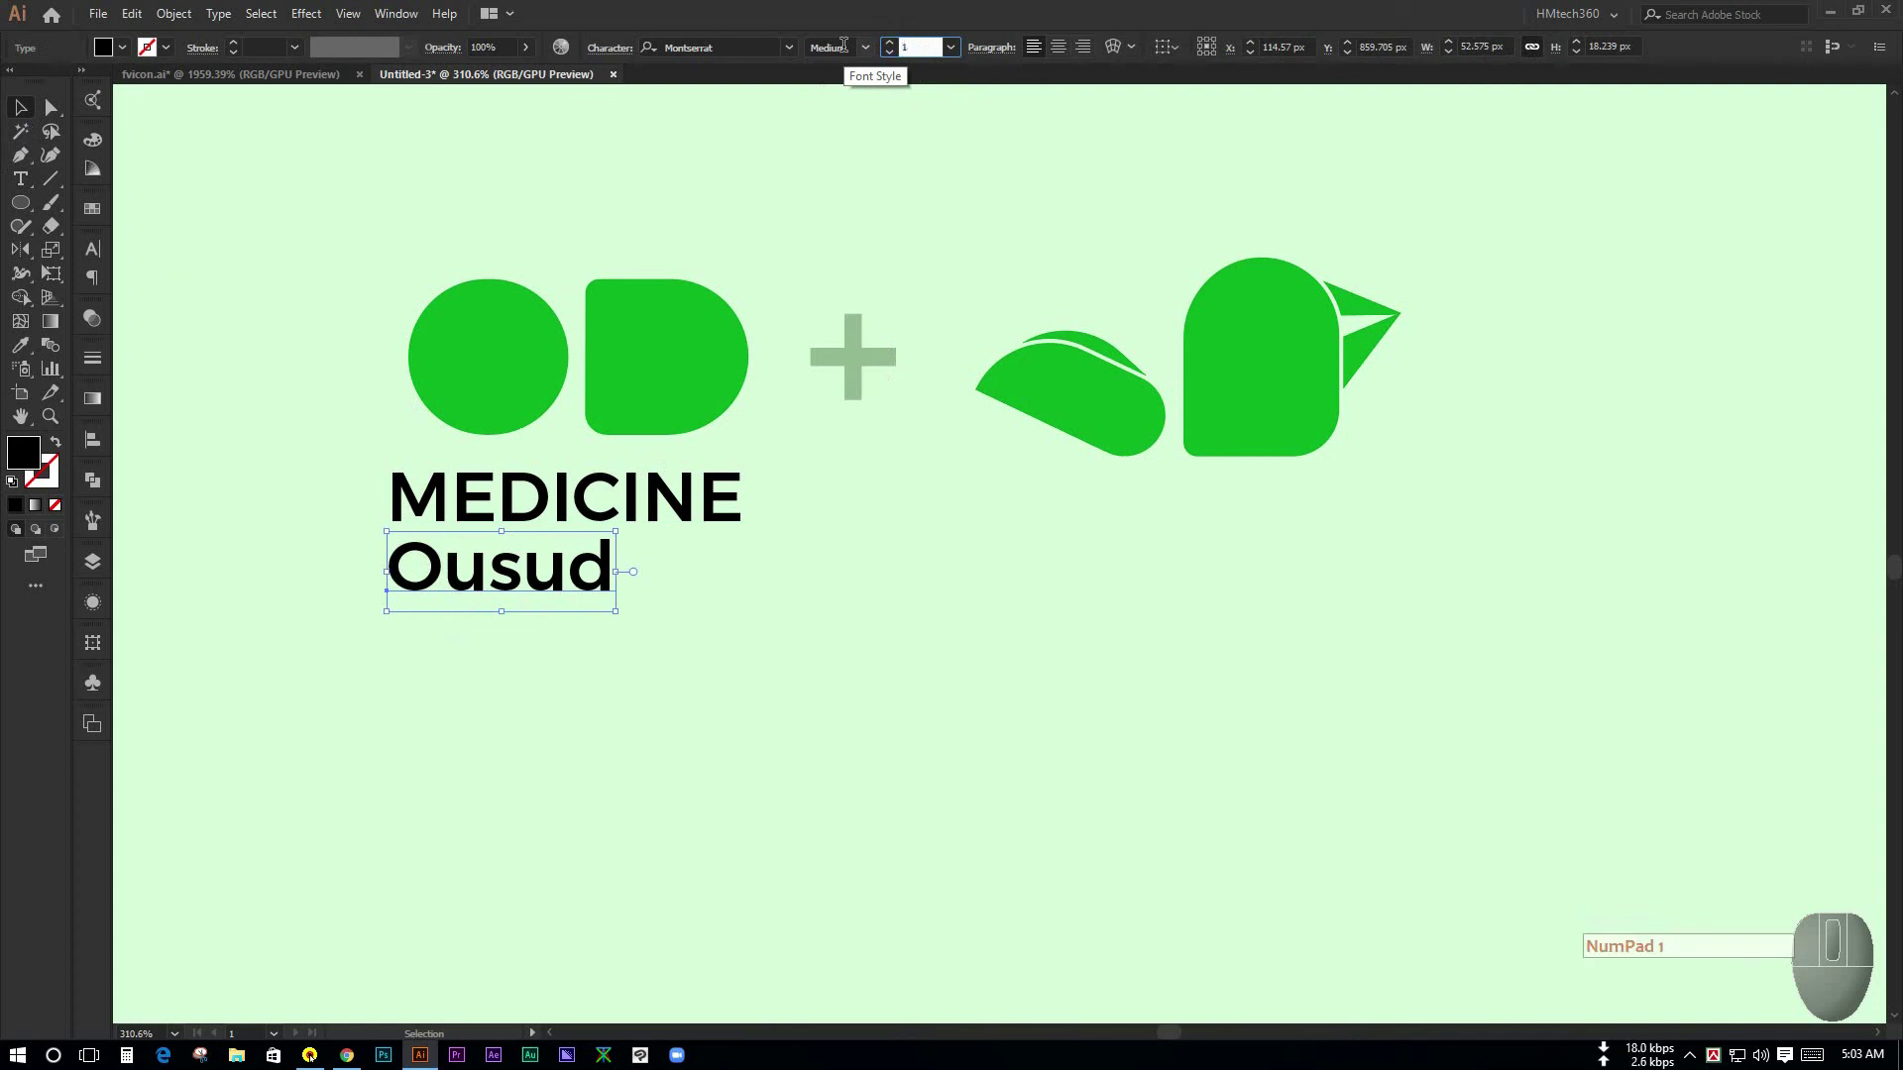
key("KP_2")
key("Return")
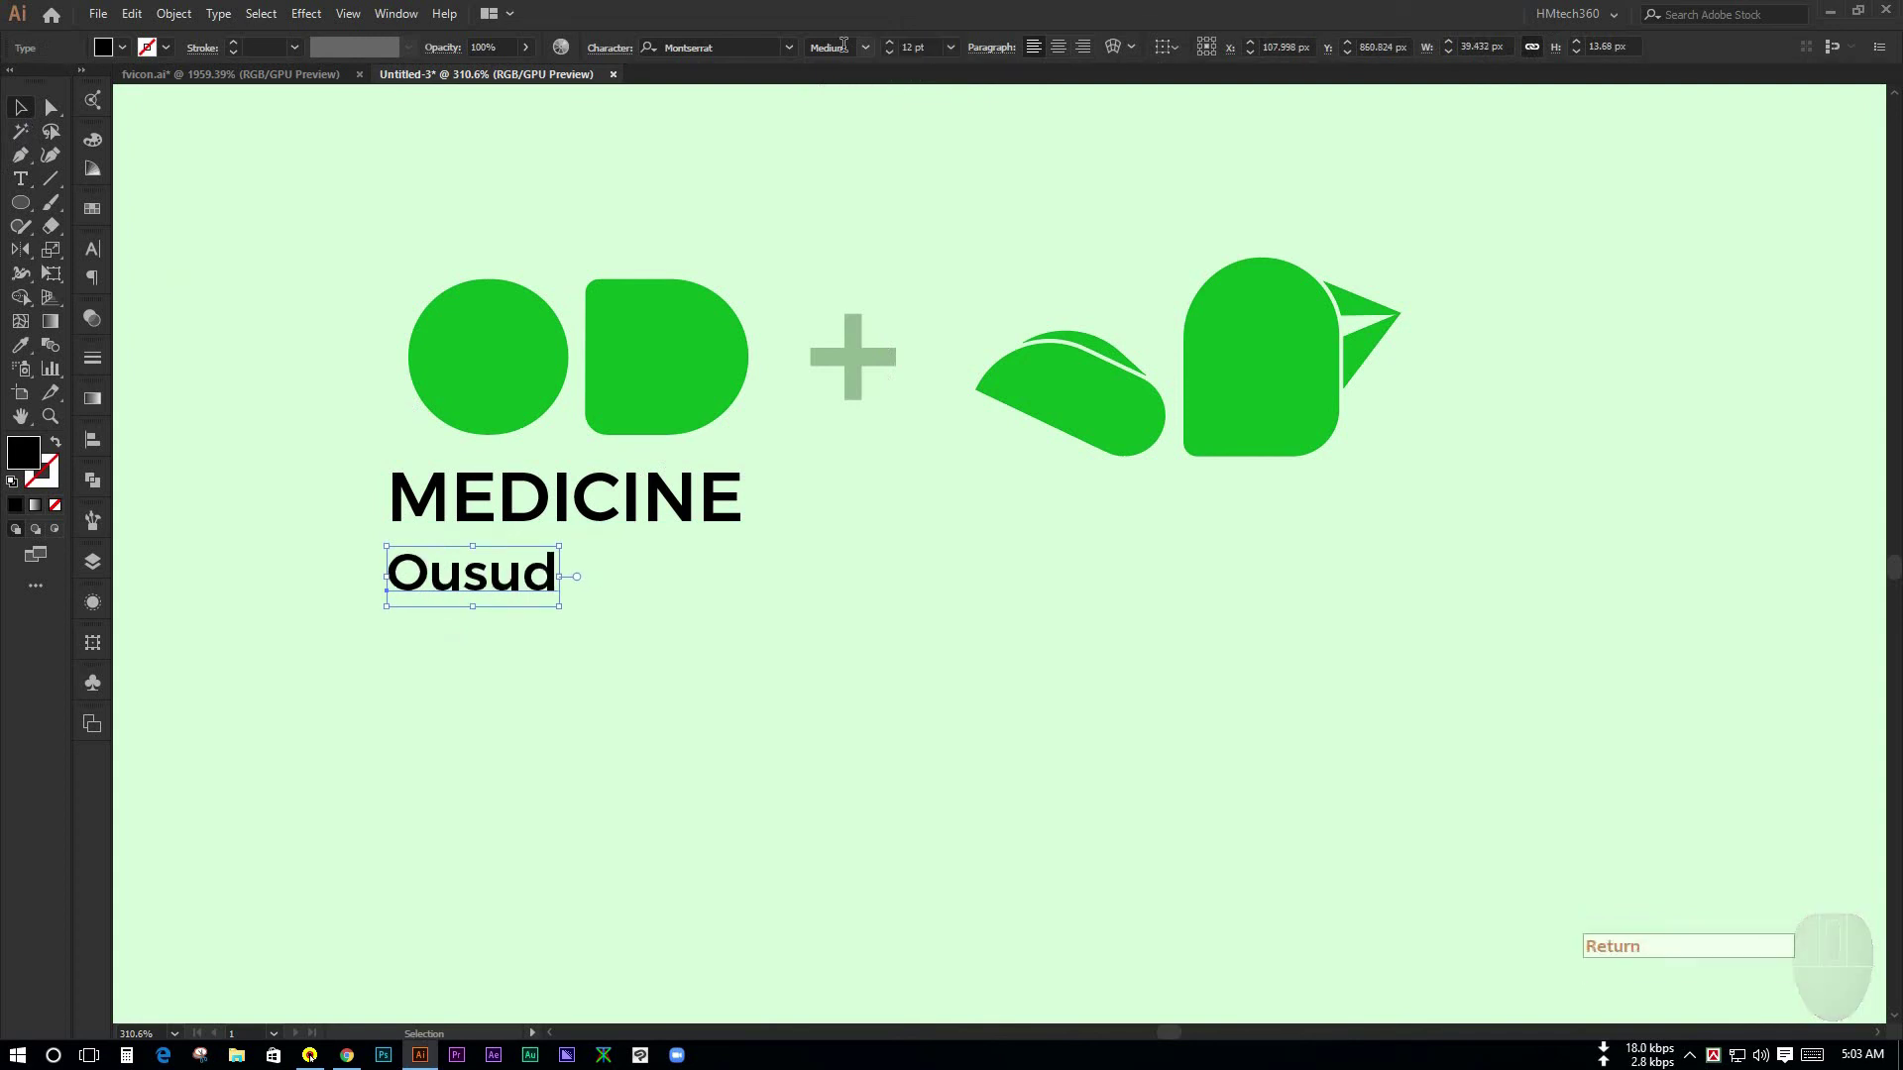
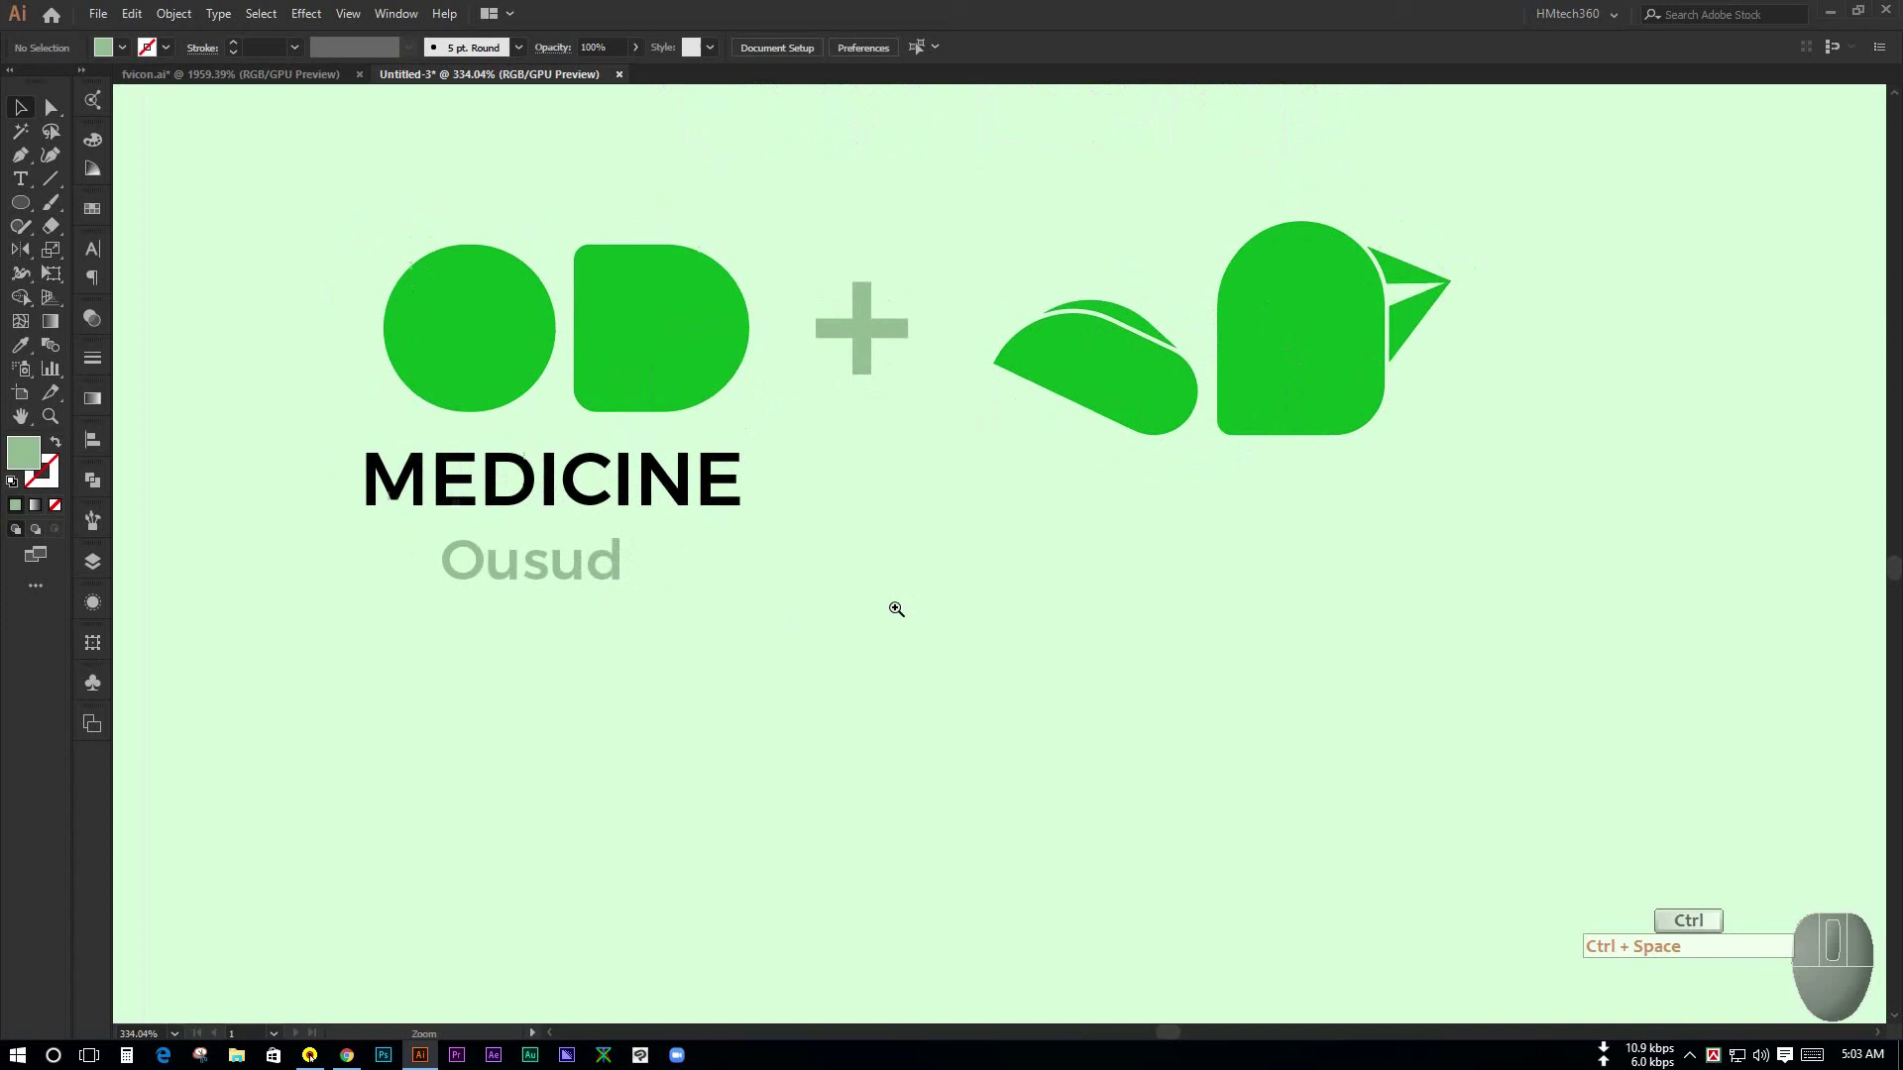
- Copy the MEDICINE and Ousud labels to sit under the bird logo part
left_click(600, 584)
key("space")
left_click(935, 598)
left_click(300, 674)
left_click_drag(421, 457, 1107, 509)
left_click_drag(1224, 557, 1149, 512)
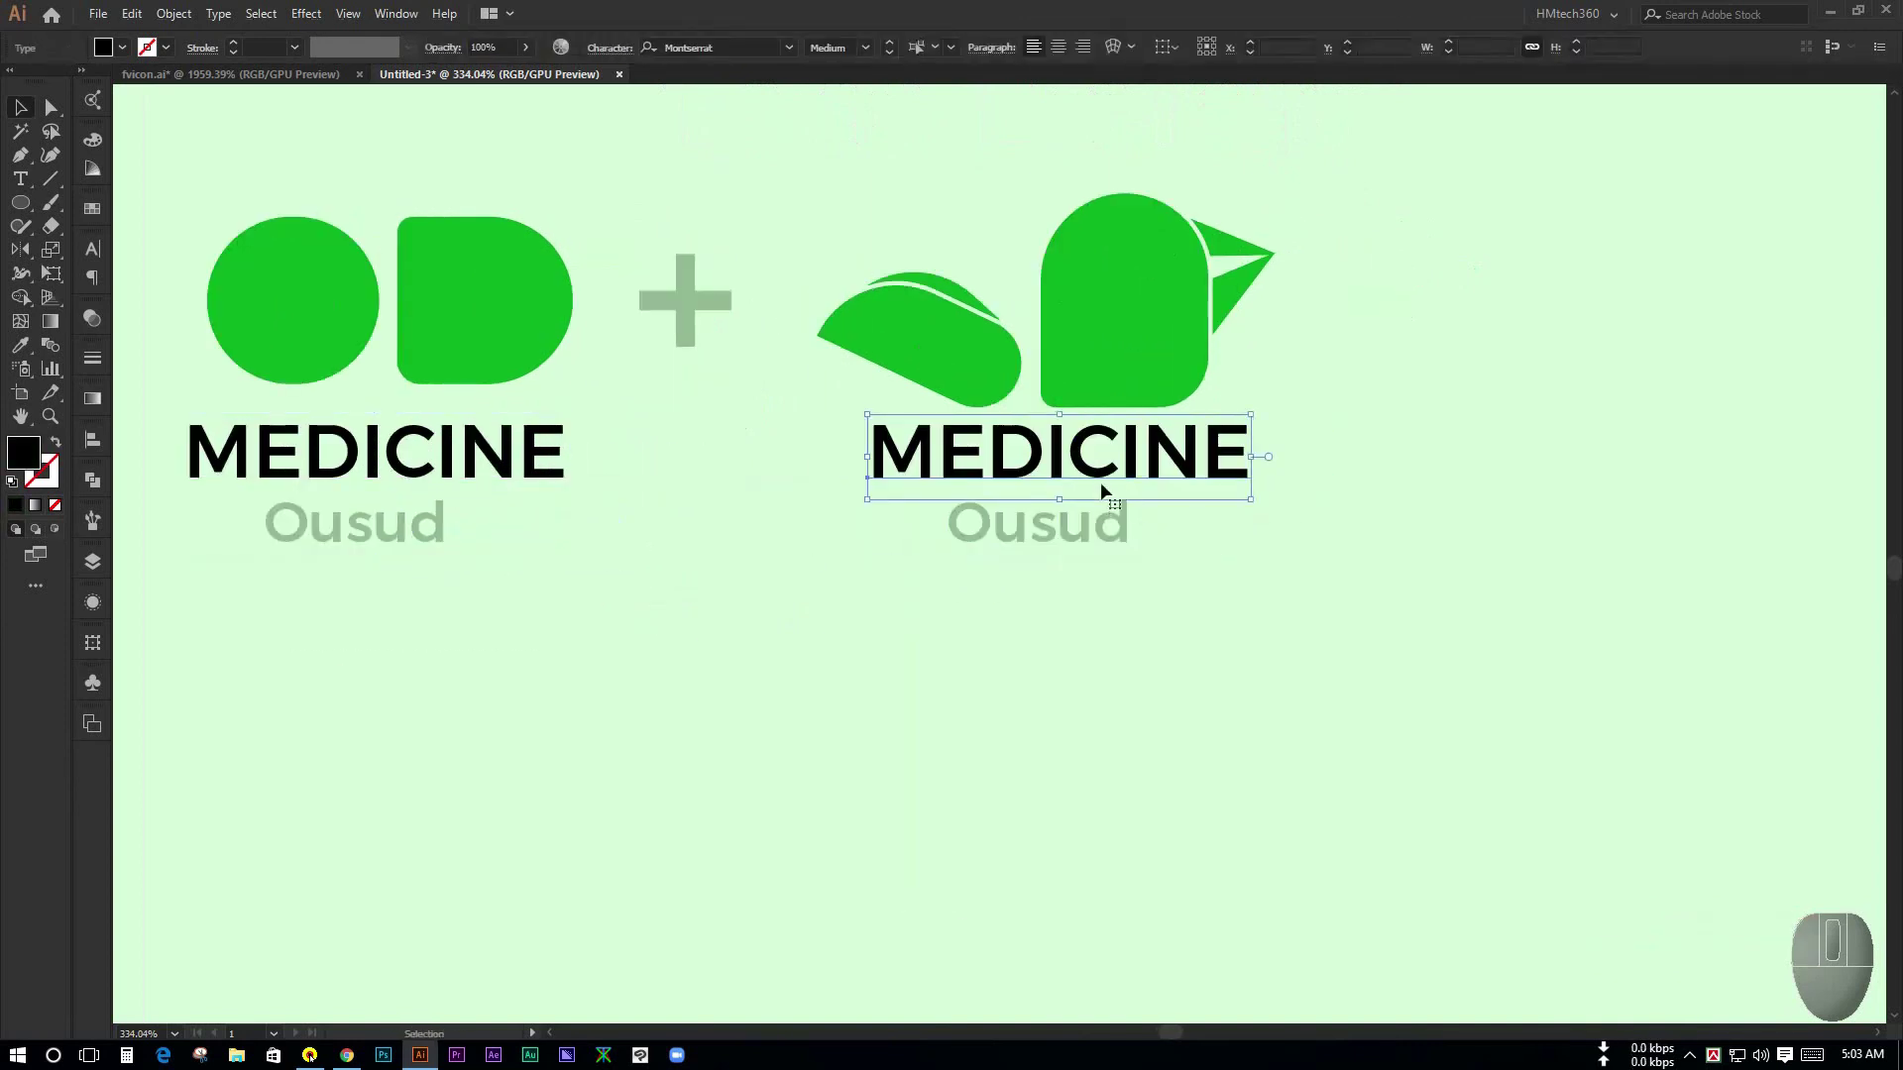
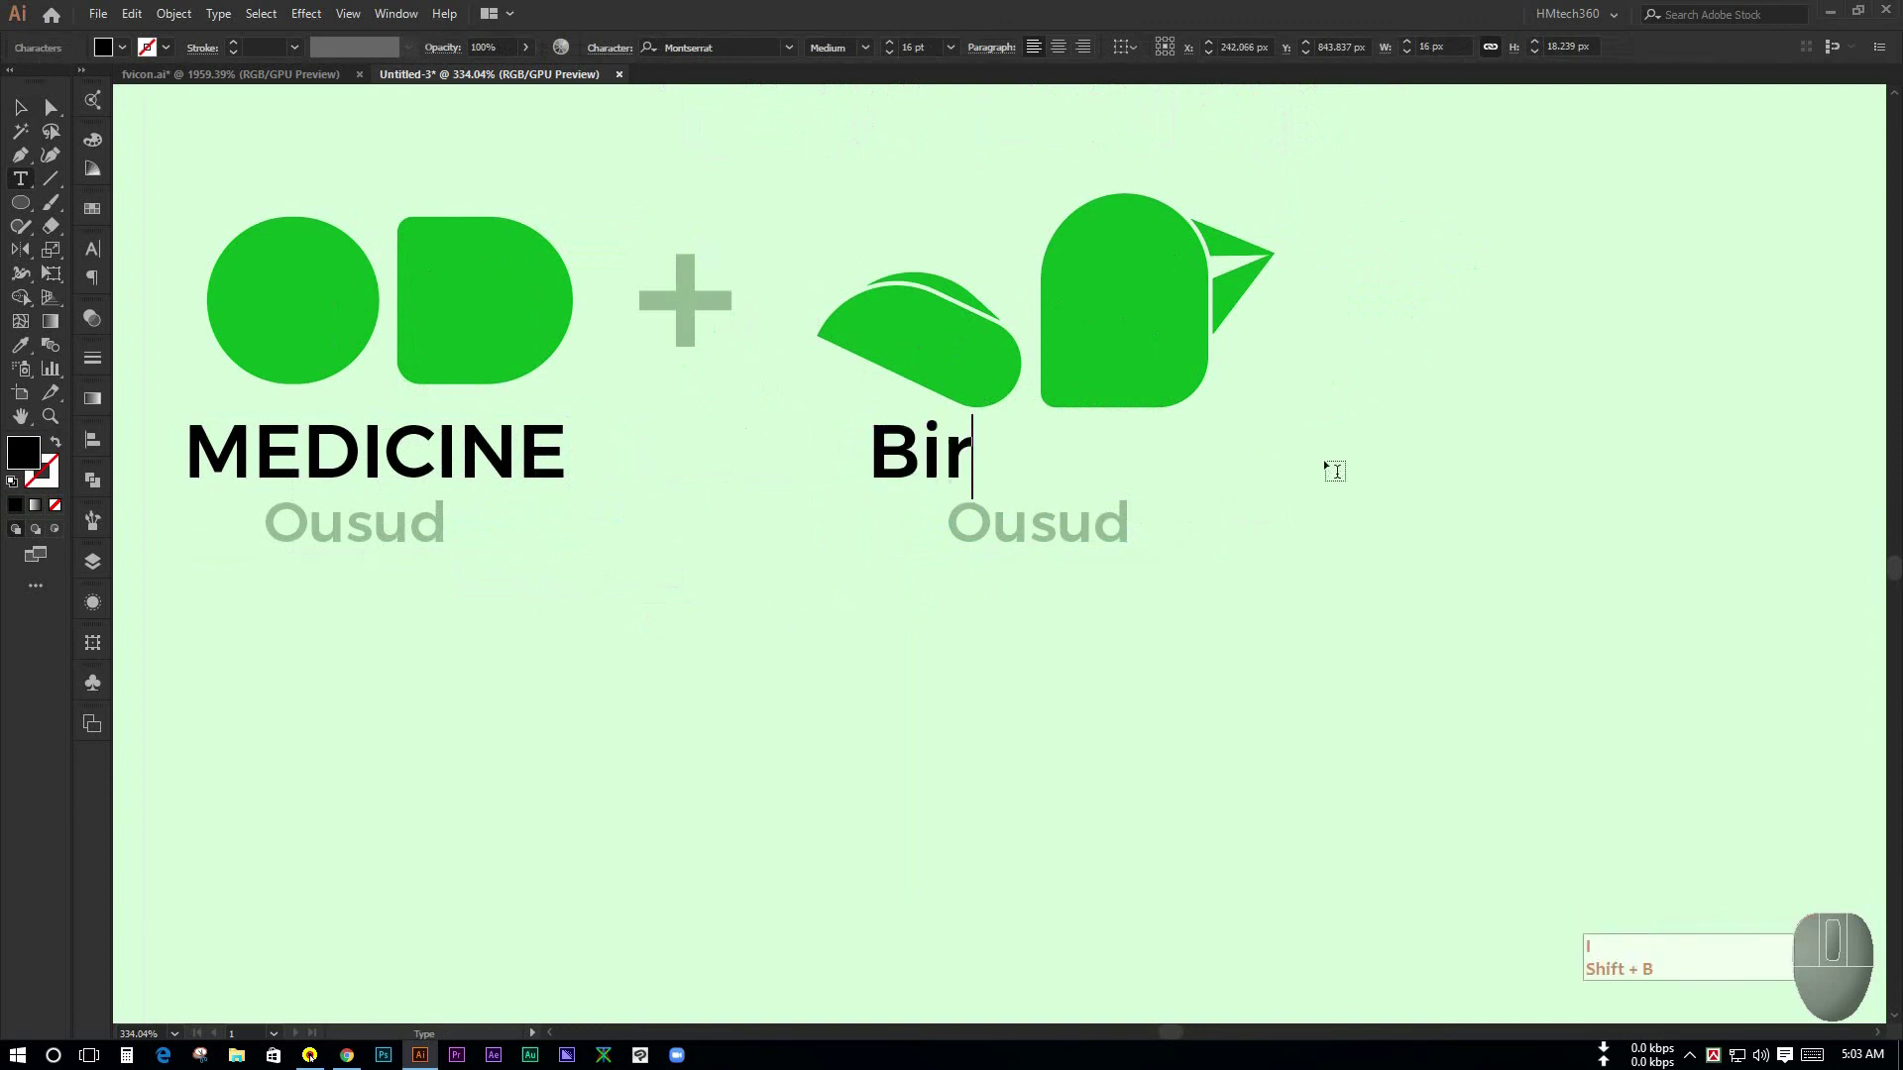
- Retype the copied label as BIRD and start editing its subtitle
key("BackSpace")
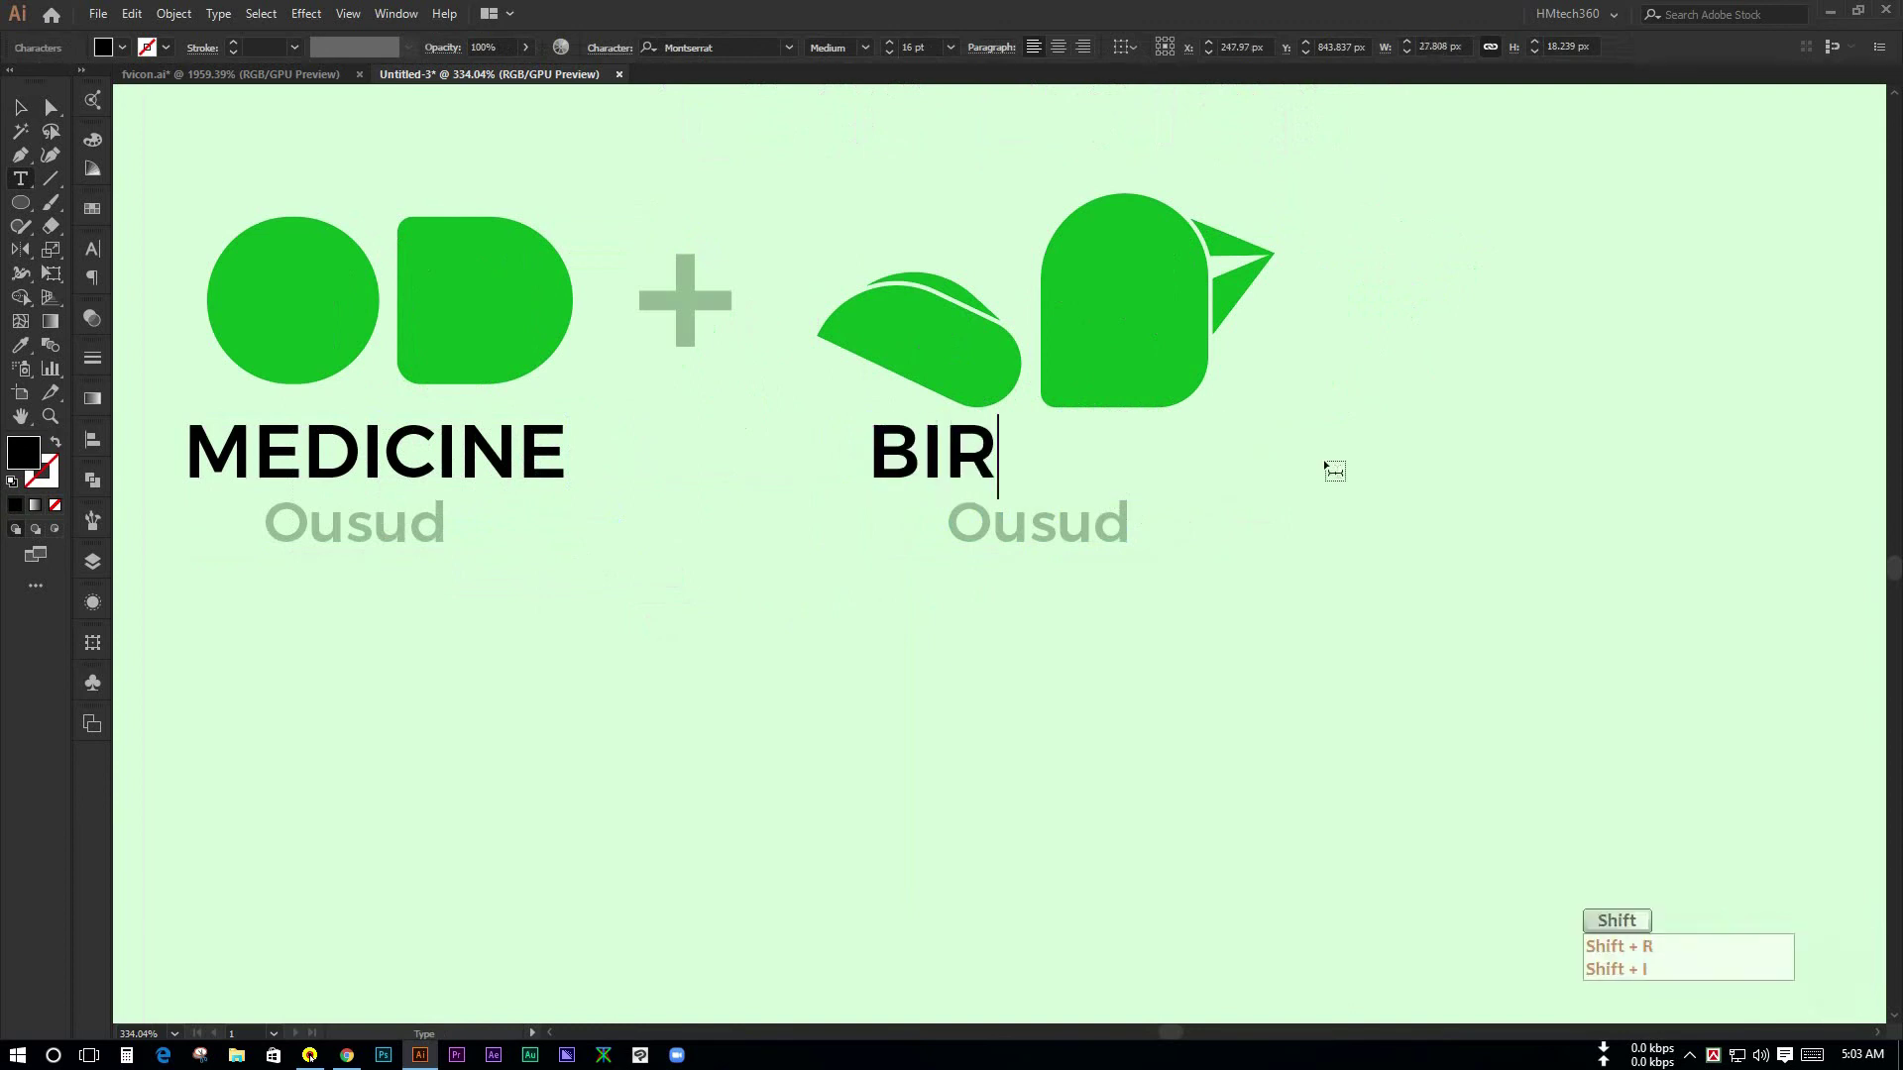
scroll("up", 3)
double_click(935, 743)
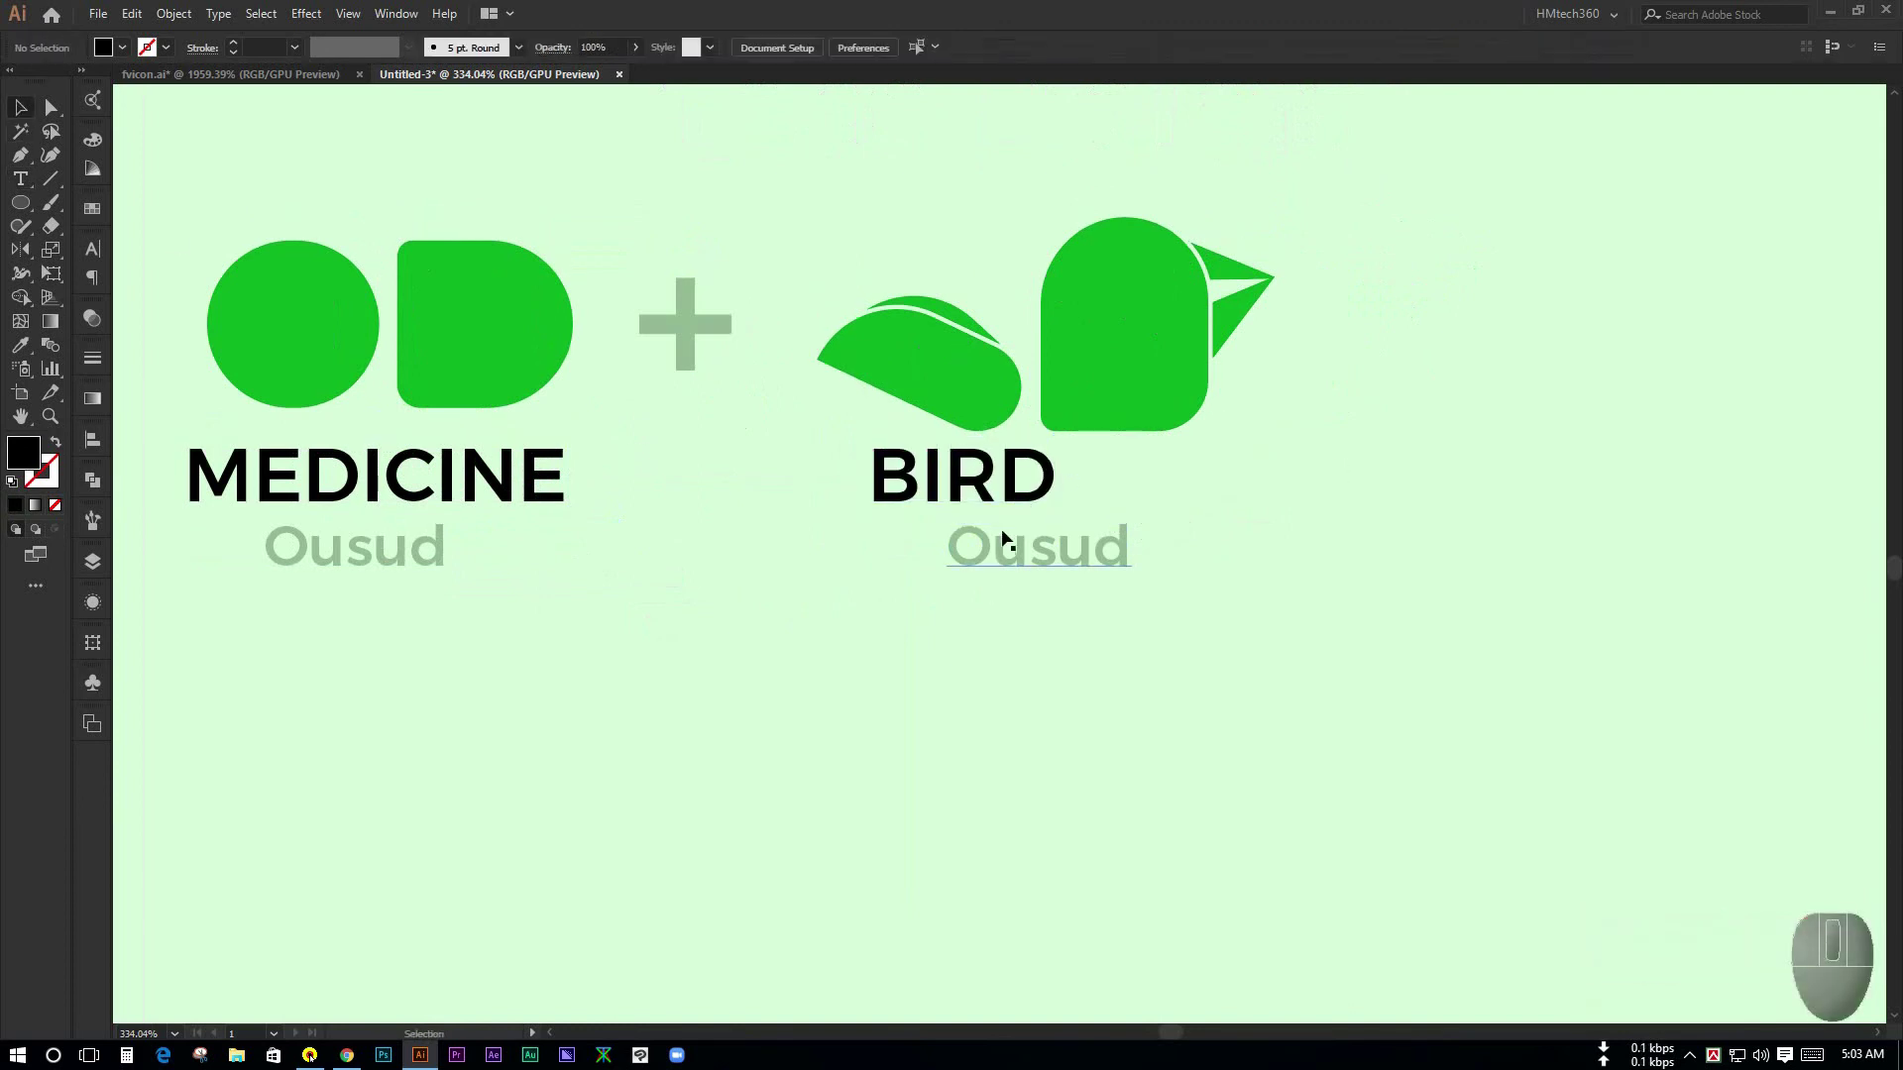
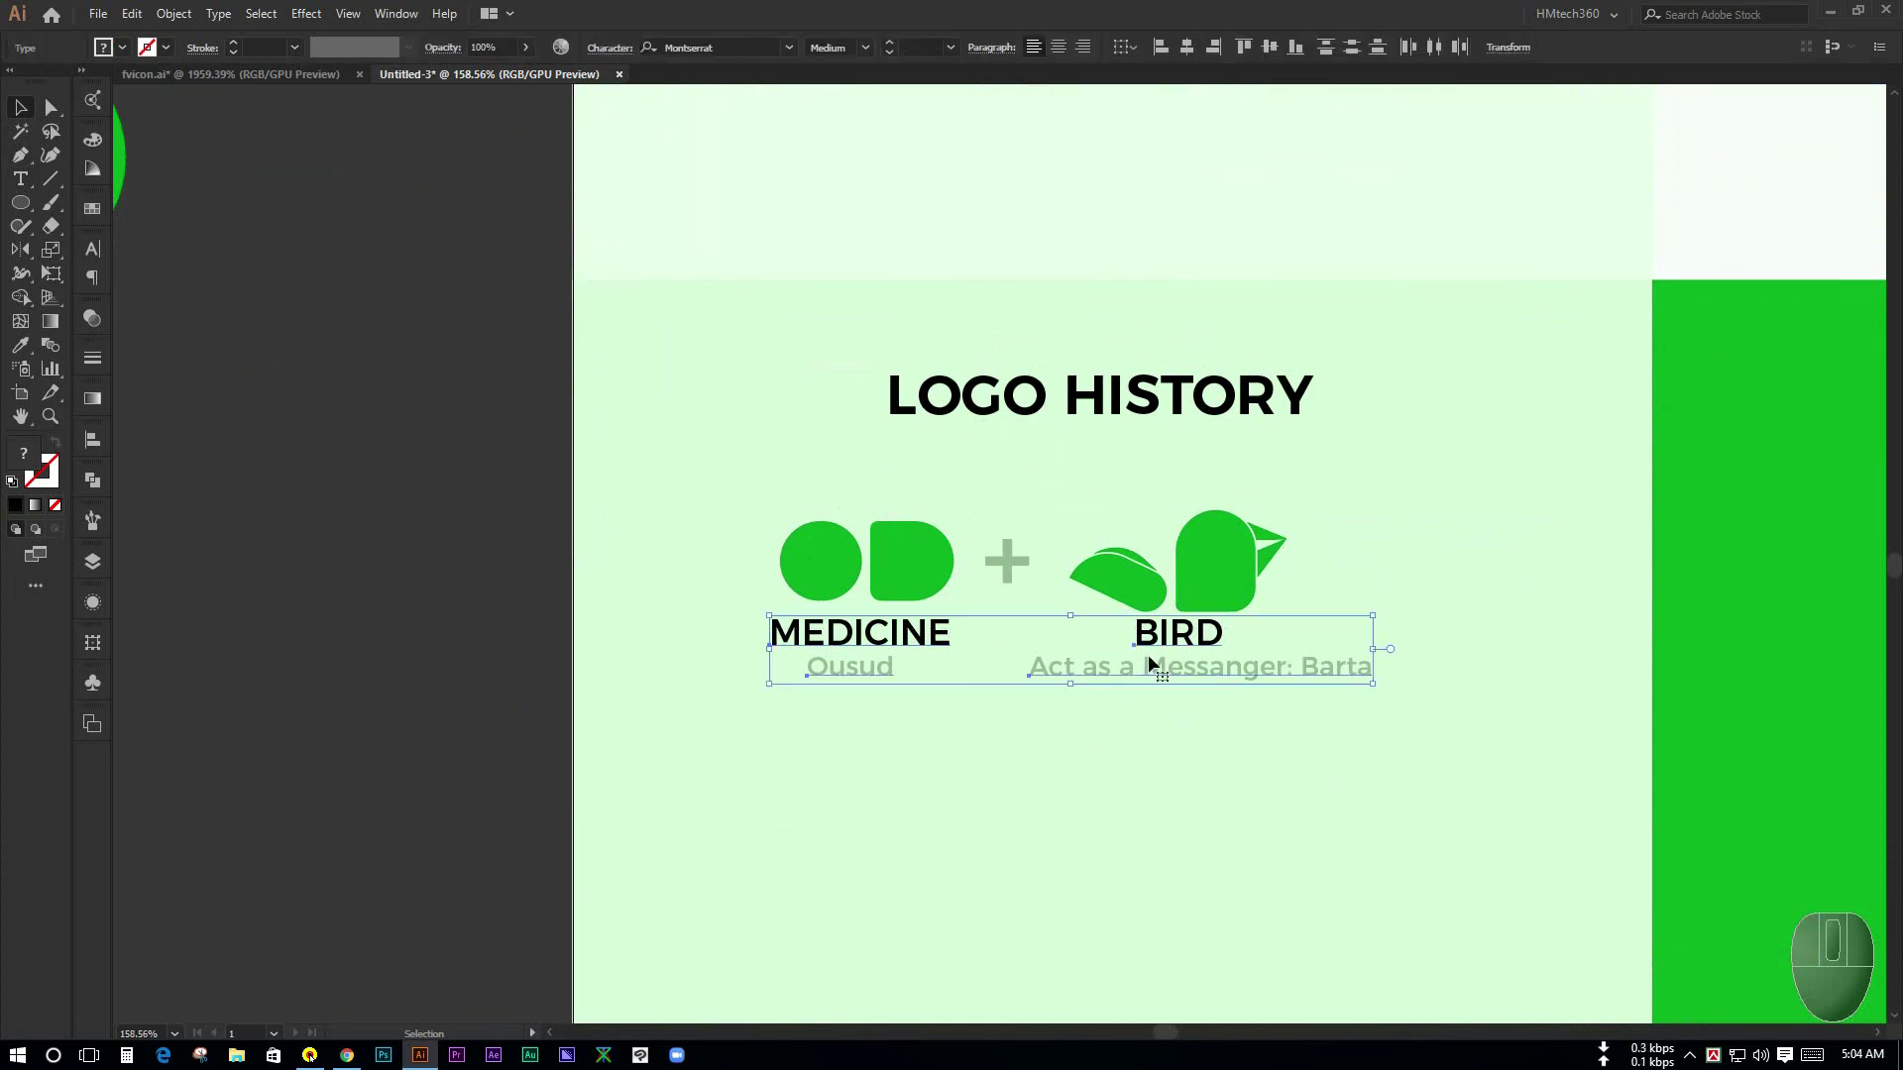
- Select both label rows and move them slightly lower, away from the logo shapes
left_click_drag(1003, 741, 1235, 585)
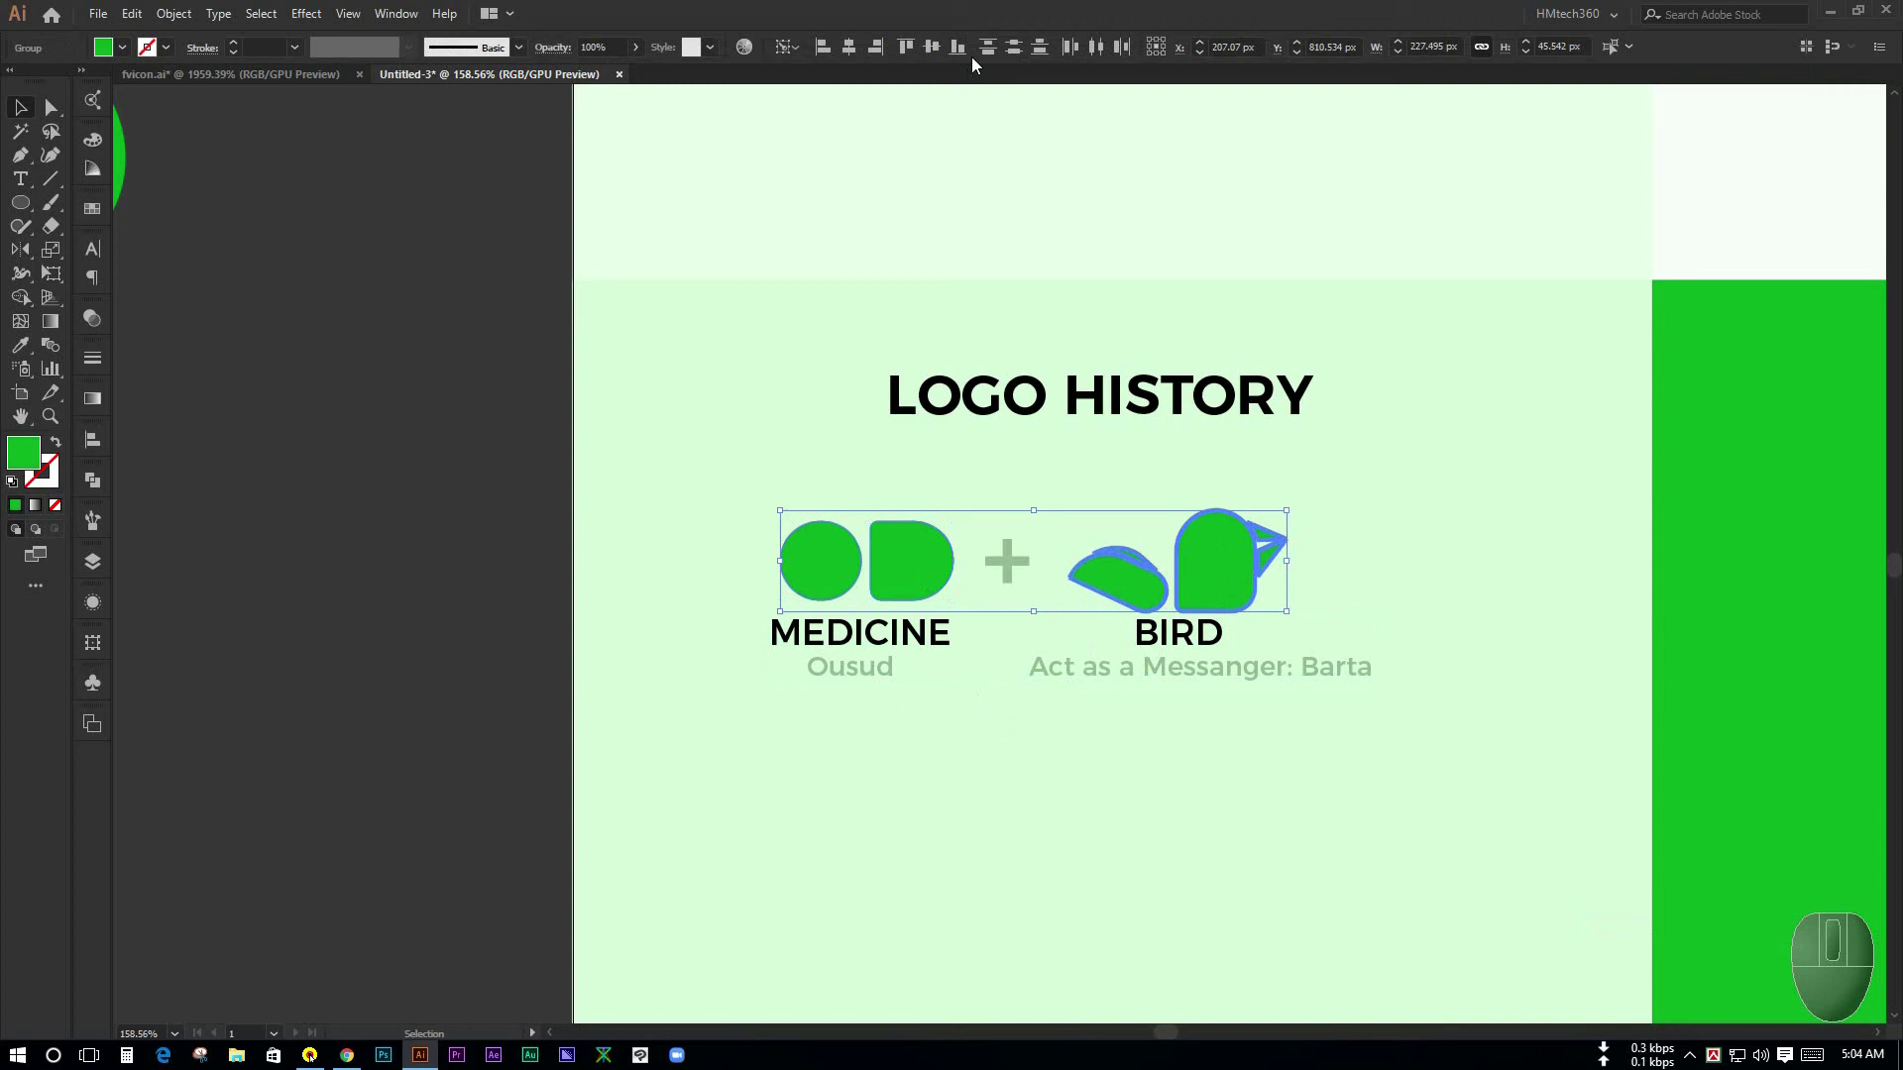
left_click(963, 53)
left_click_drag(1210, 780, 1426, 798)
left_click(1171, 635)
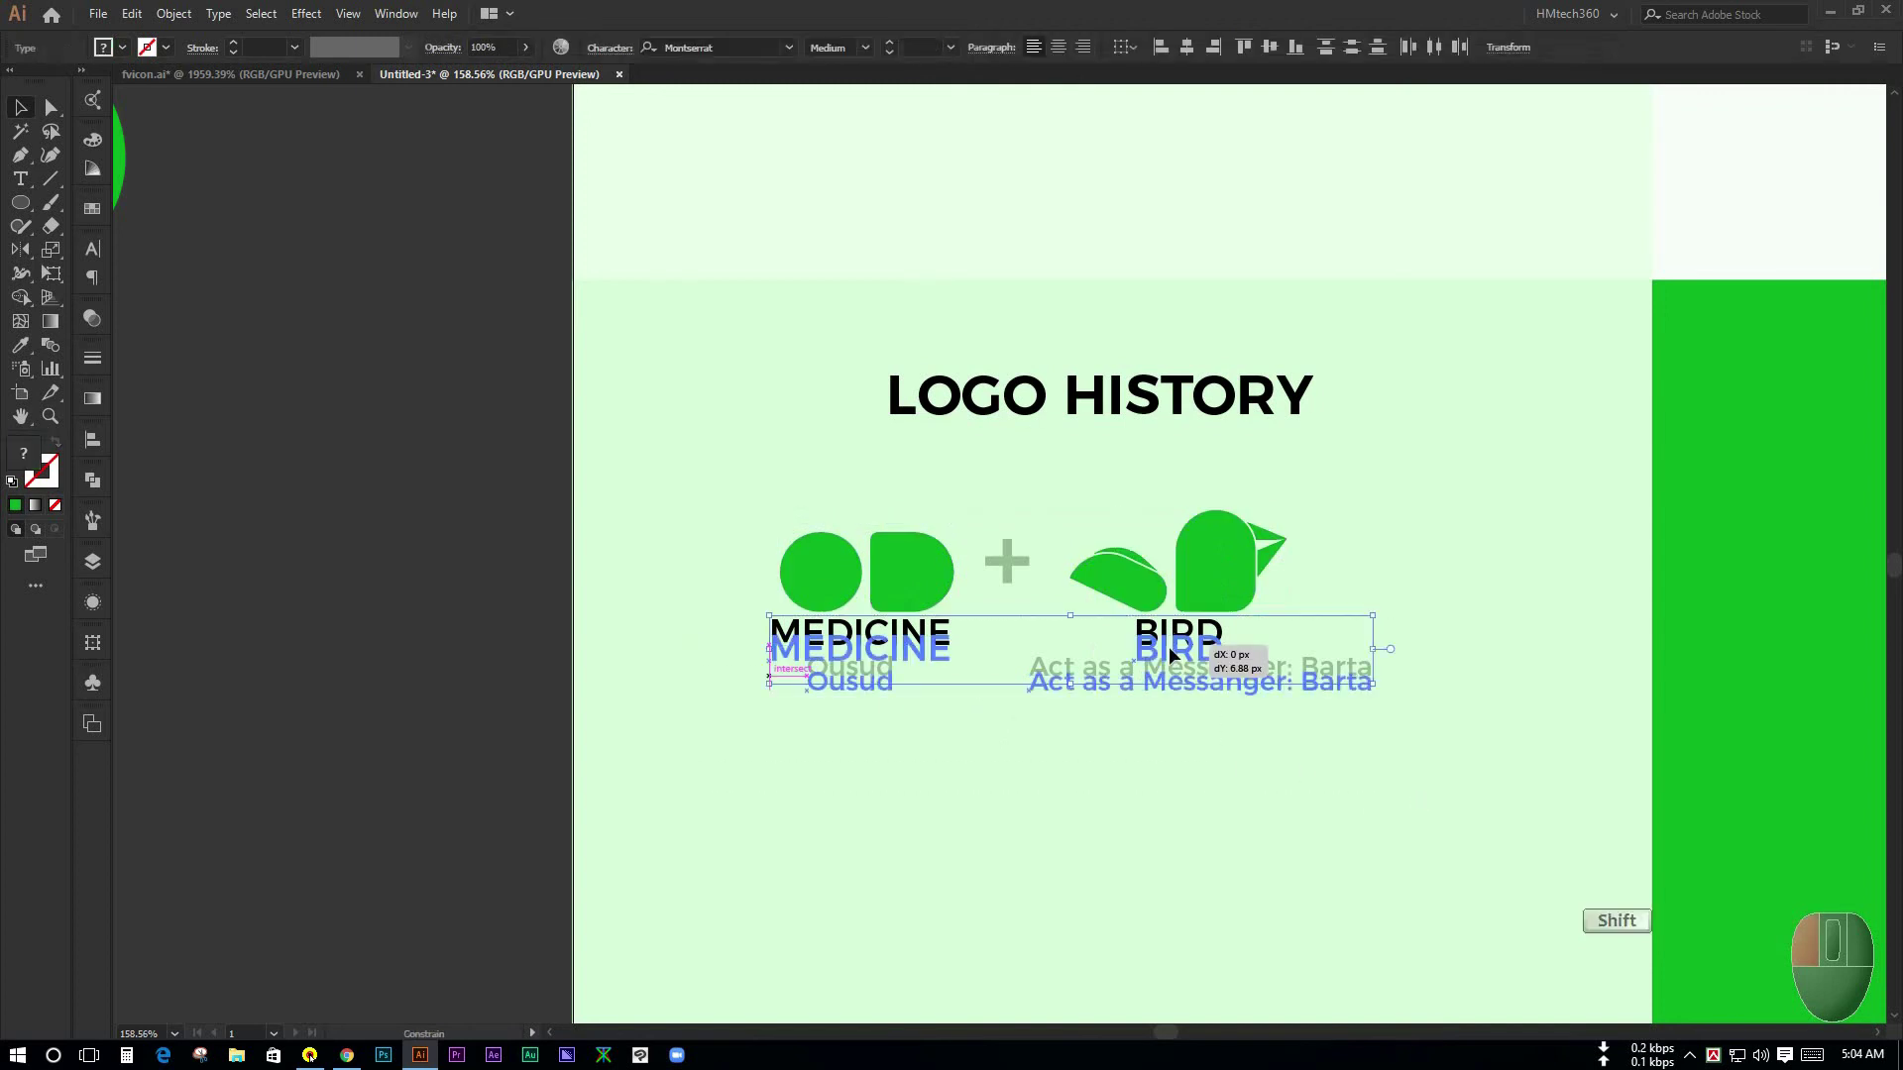
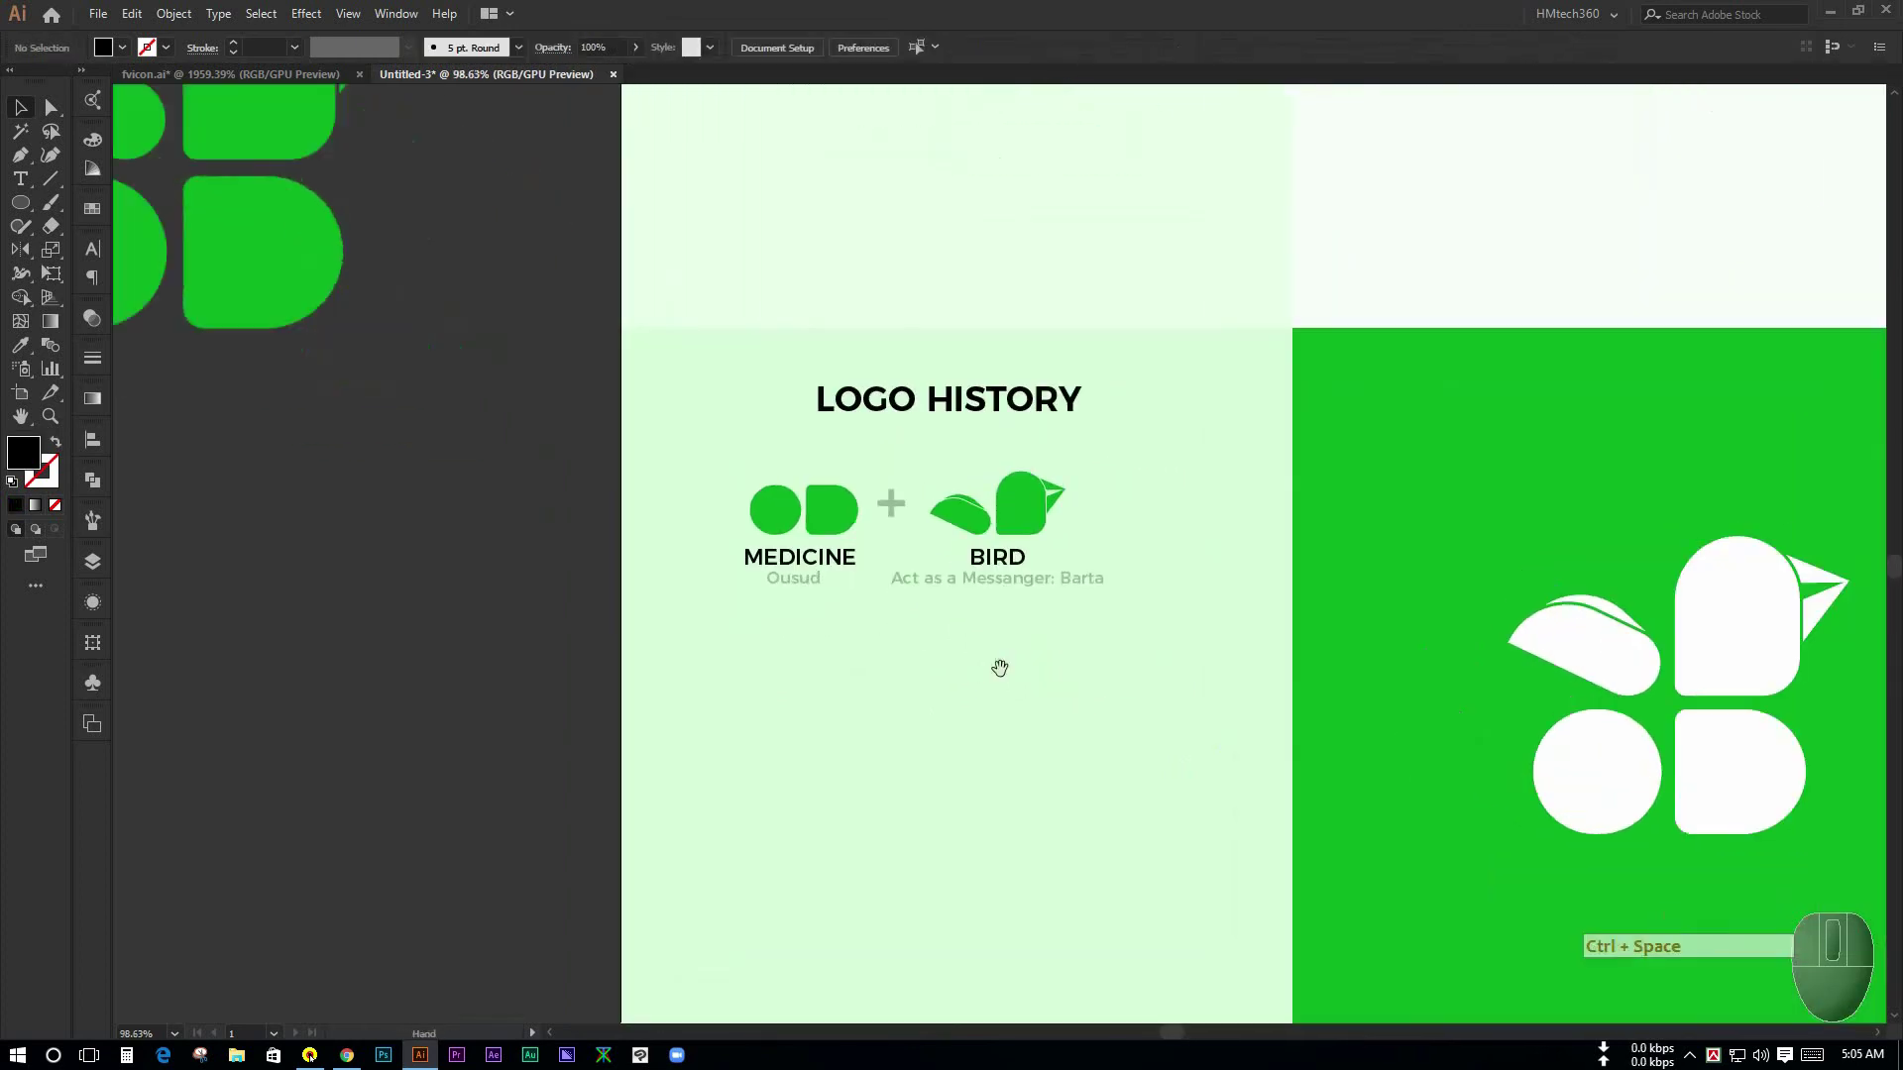
- Draw a small green colour square below the logo history labels
key("ctrl+space")
left_click(1032, 678)
key("space")
left_click(1005, 660)
left_click(964, 710)
key("ctrl+space")
left_click(953, 711)
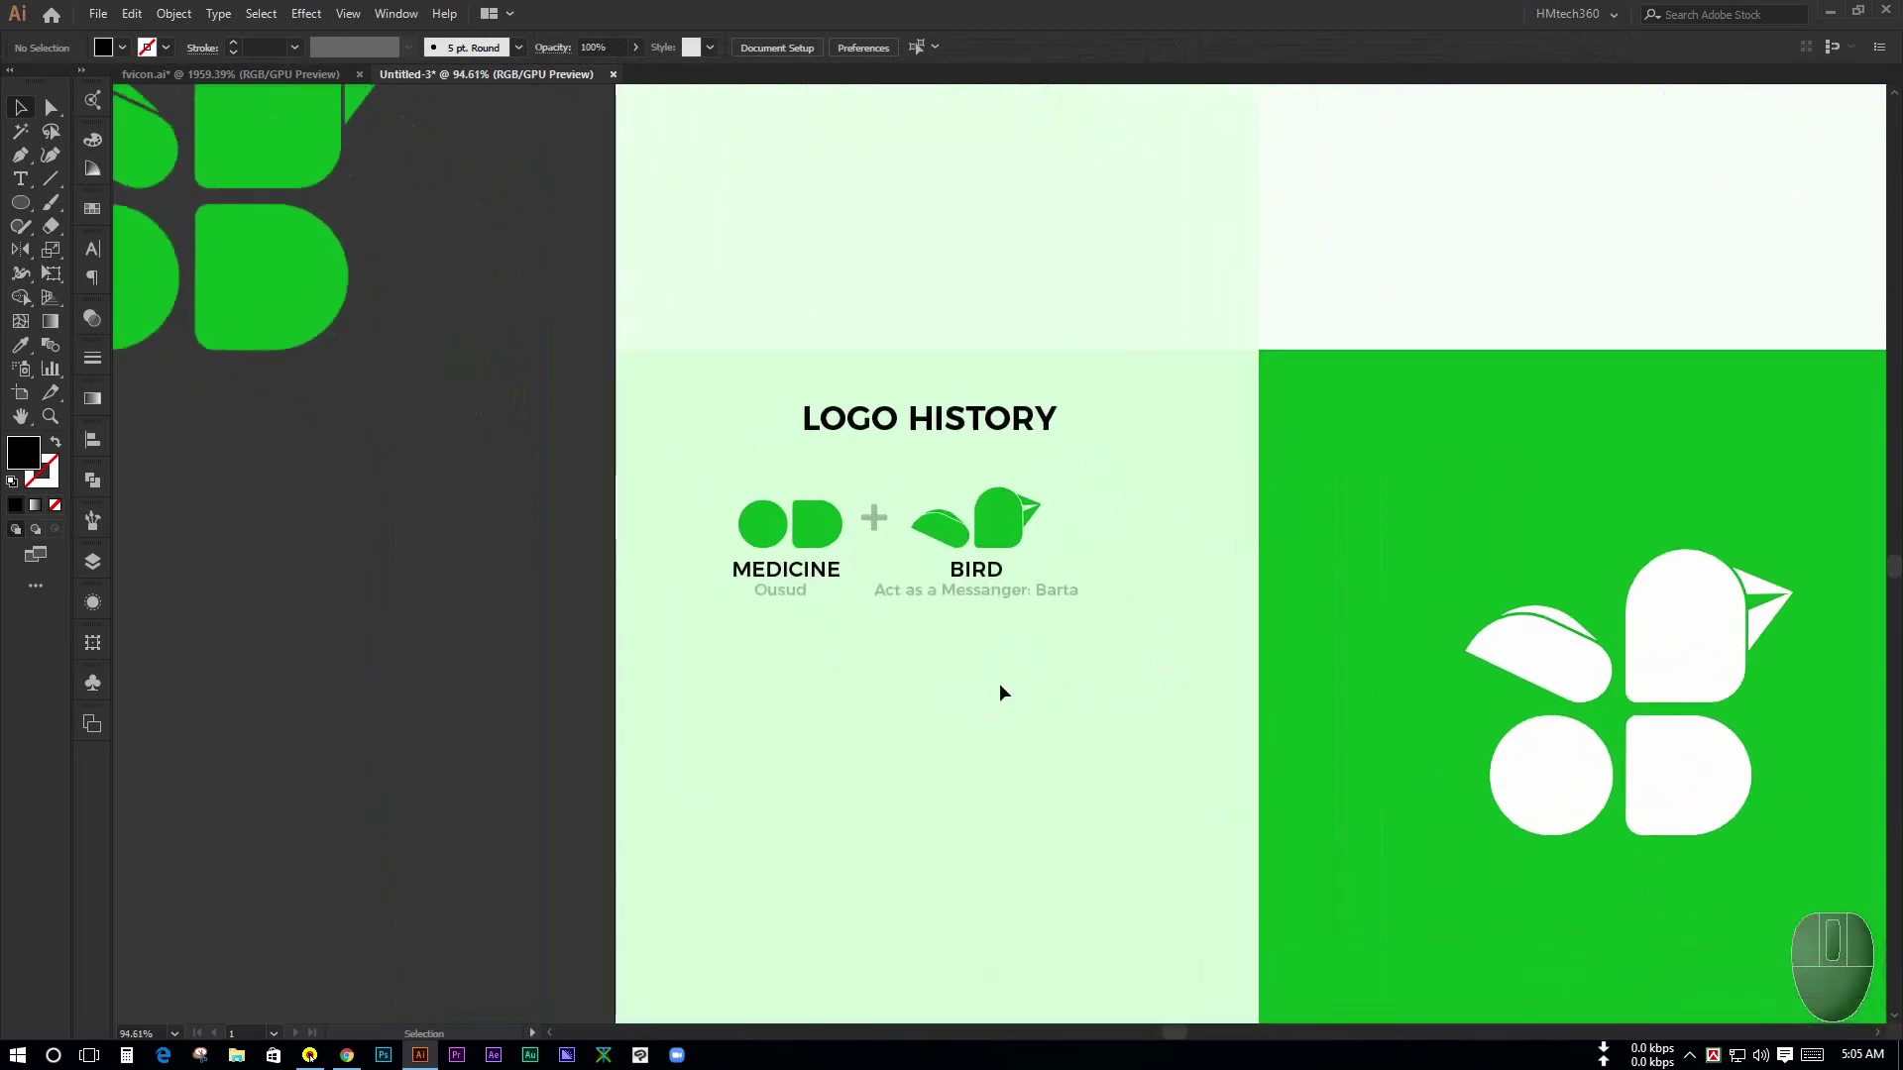
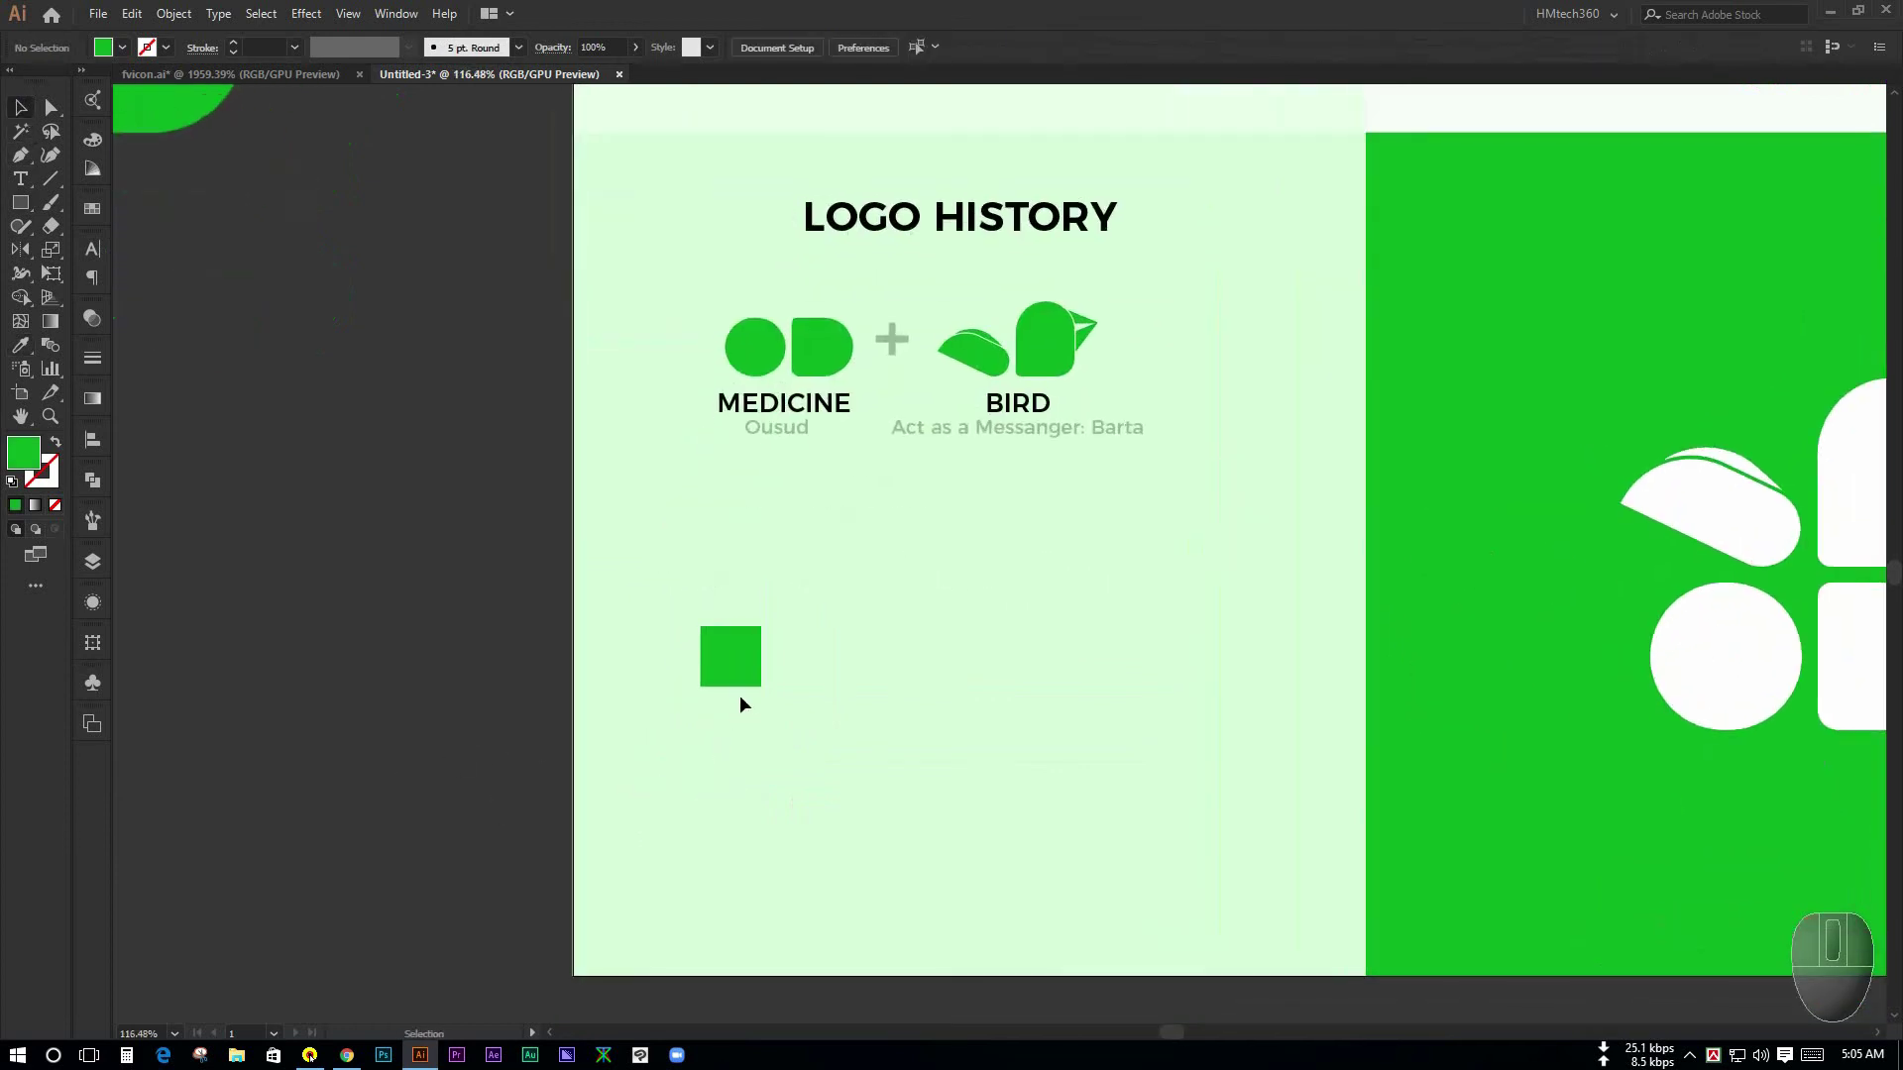
- Match the square to the logo green and add the COLOR DETAILS heading above it
left_click(752, 652)
left_click(865, 703)
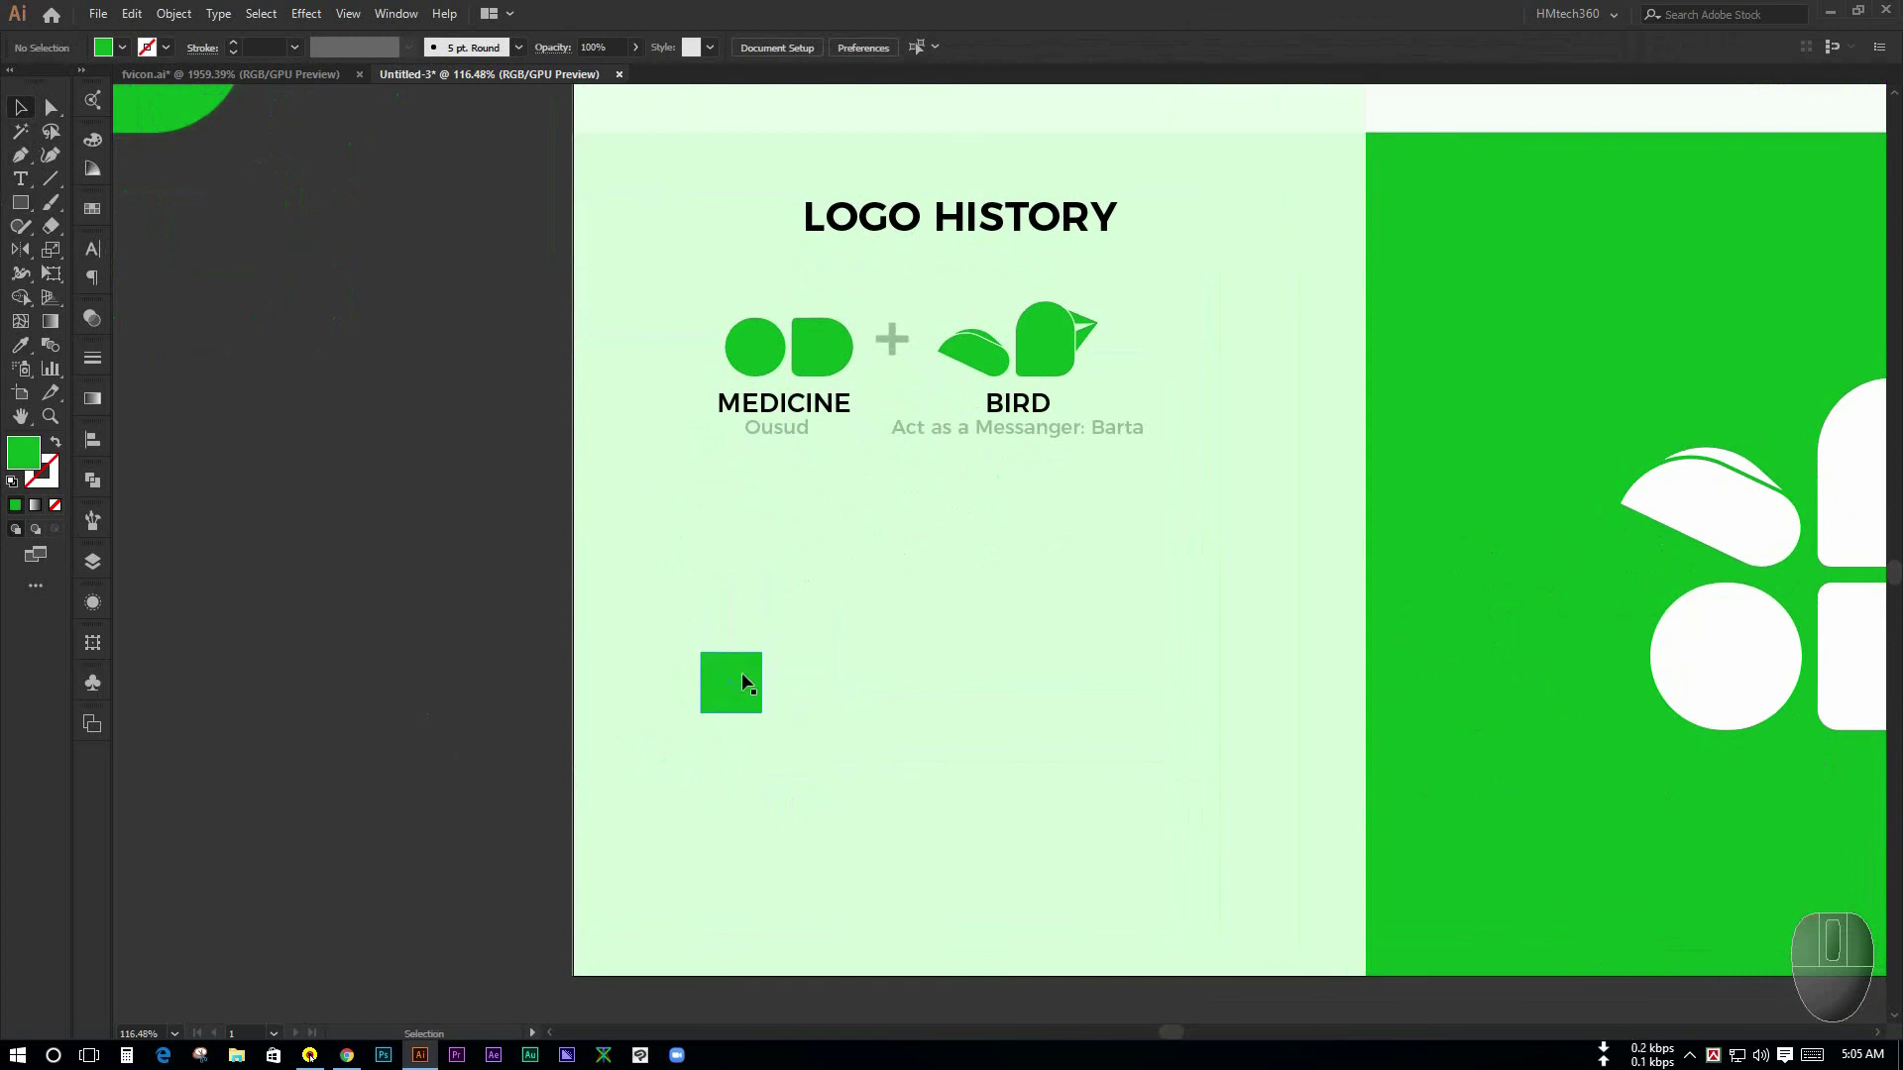
key("space")
left_click(860, 672)
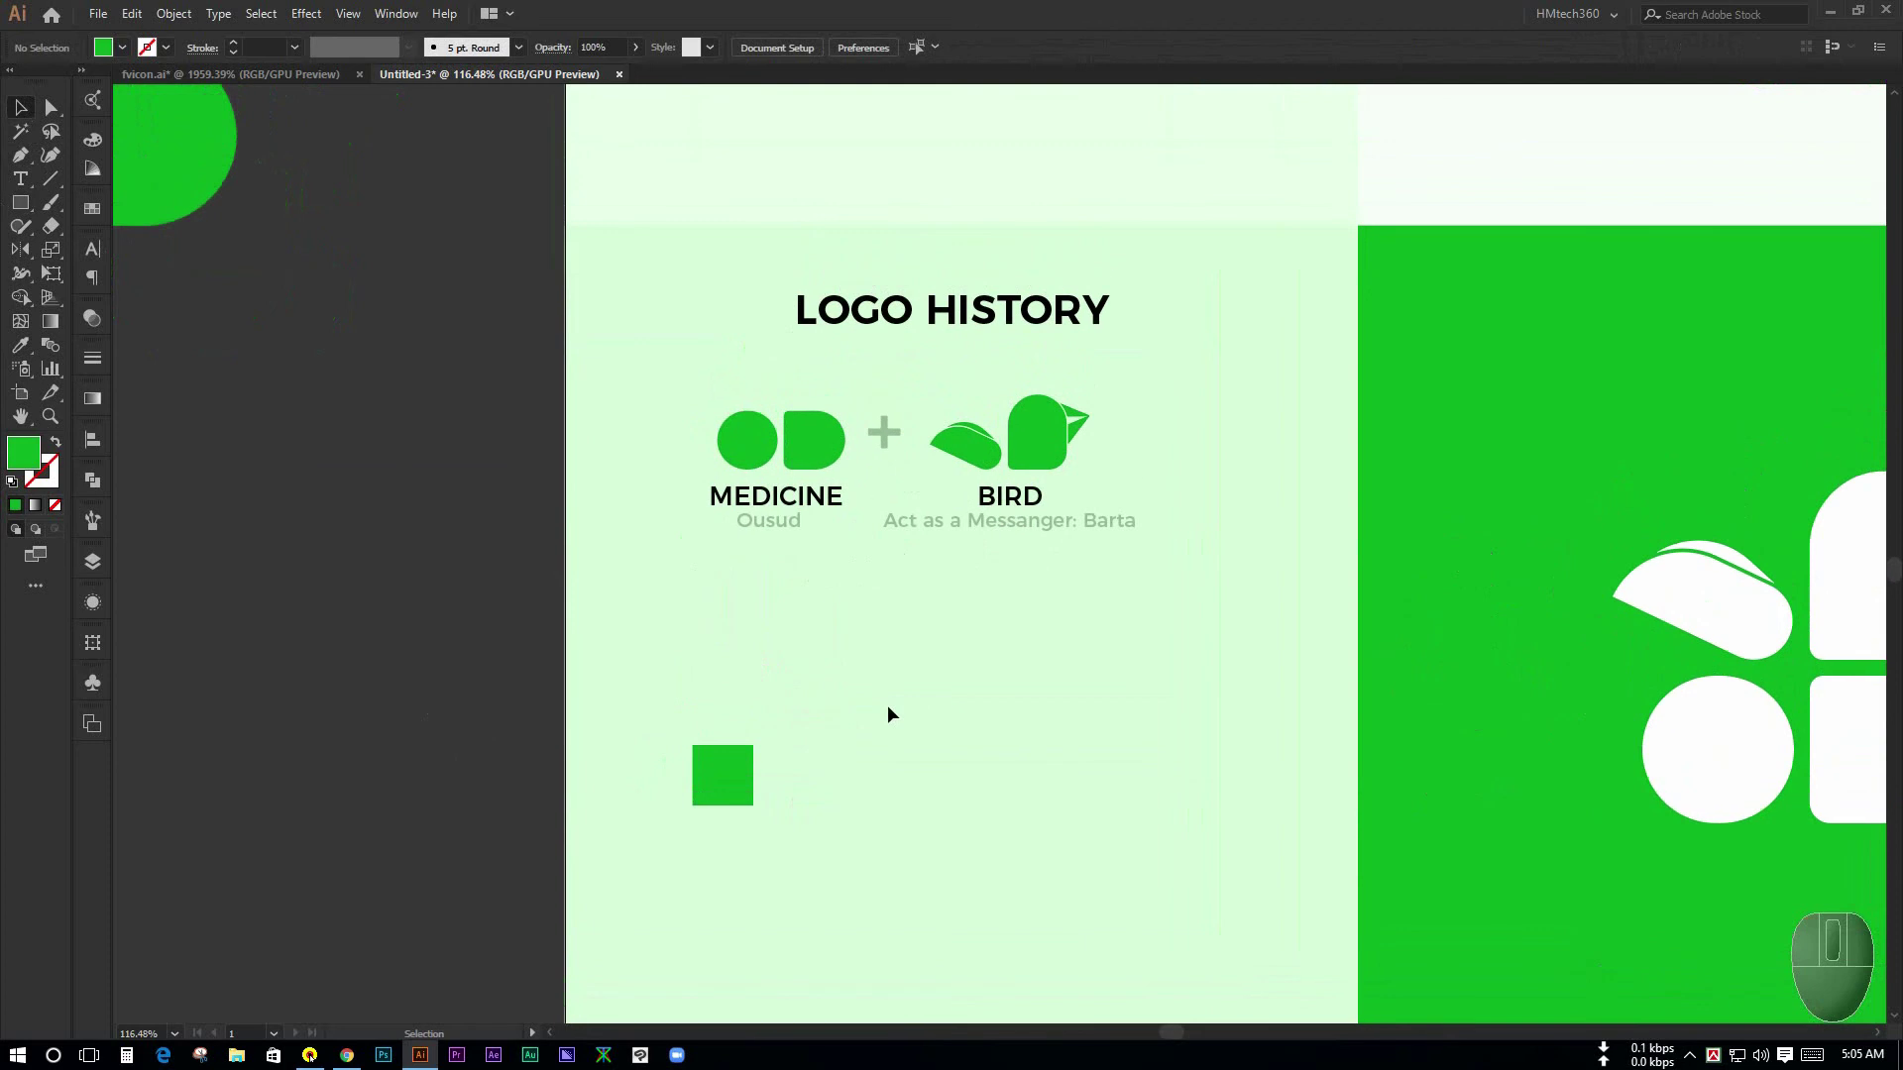
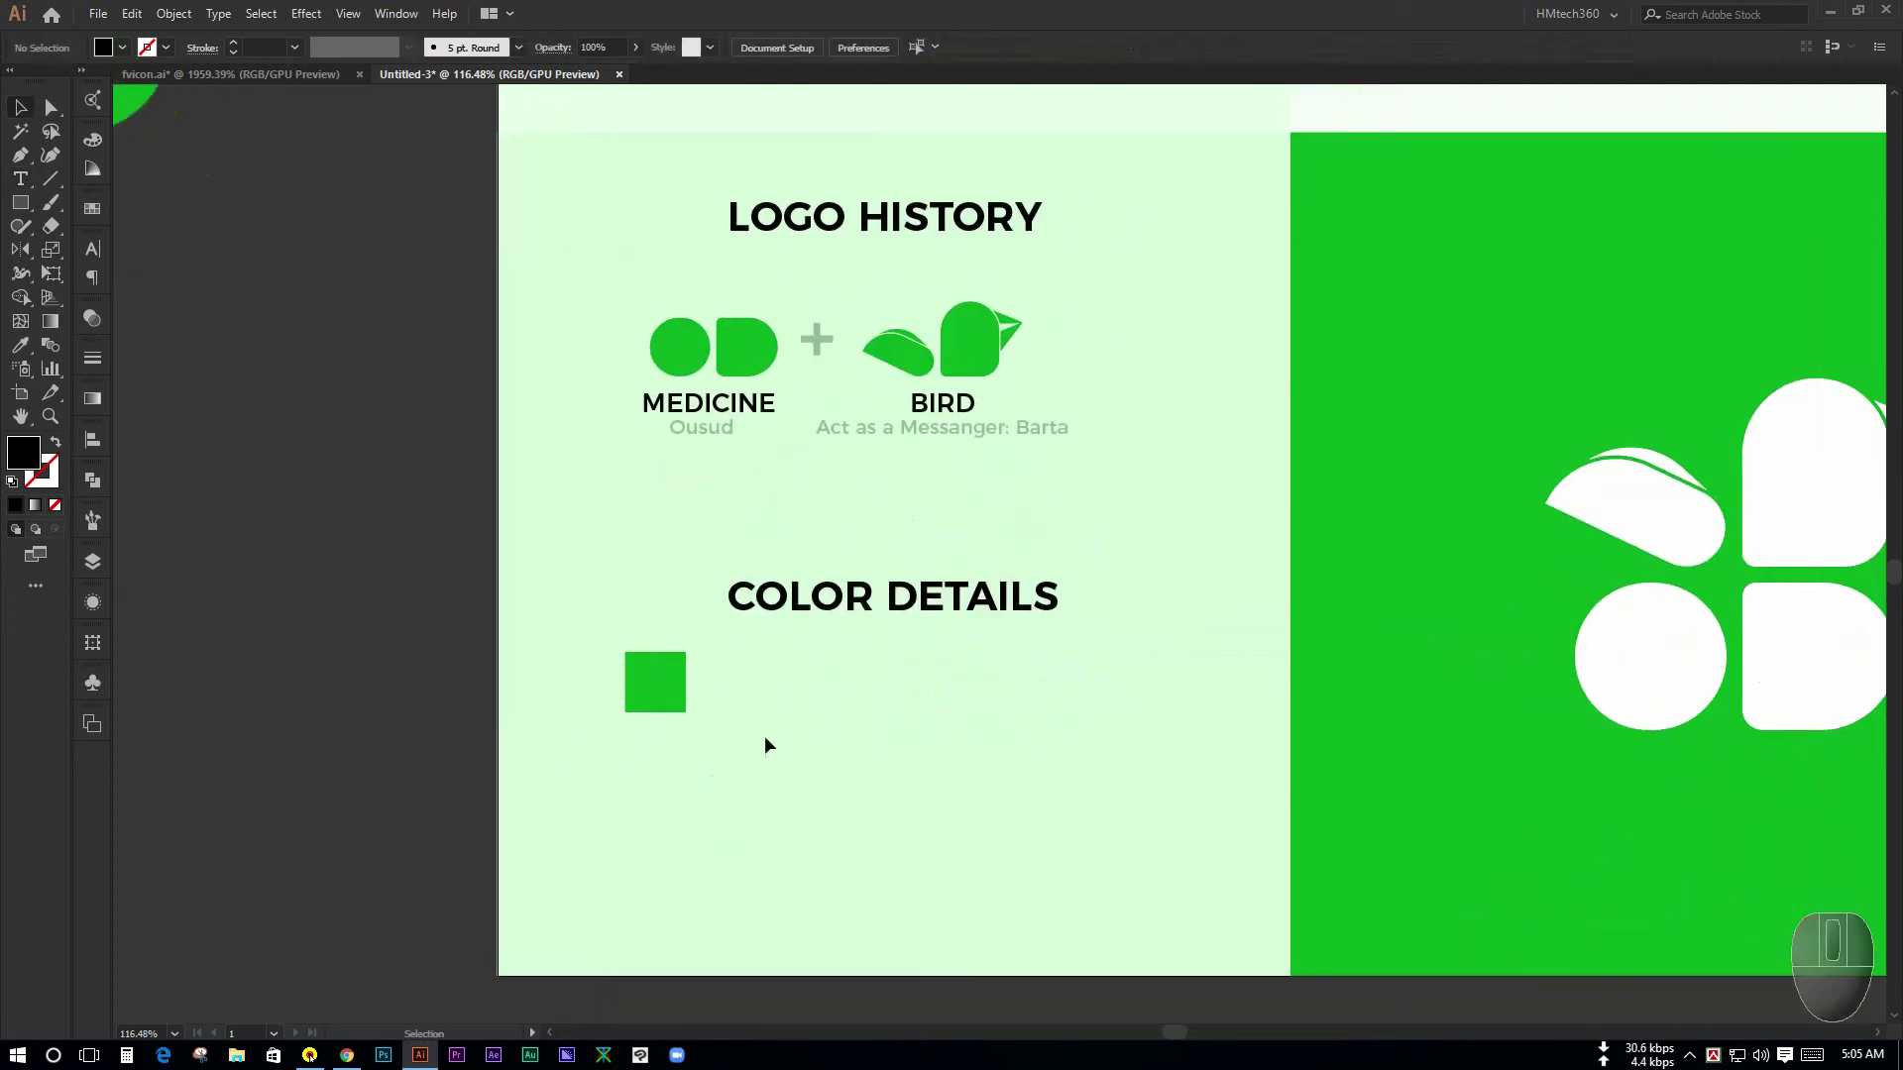
- Blend the two green squares into five graduated swatches with 3 steps and expand them
key("space")
left_click(815, 715)
left_click(856, 605)
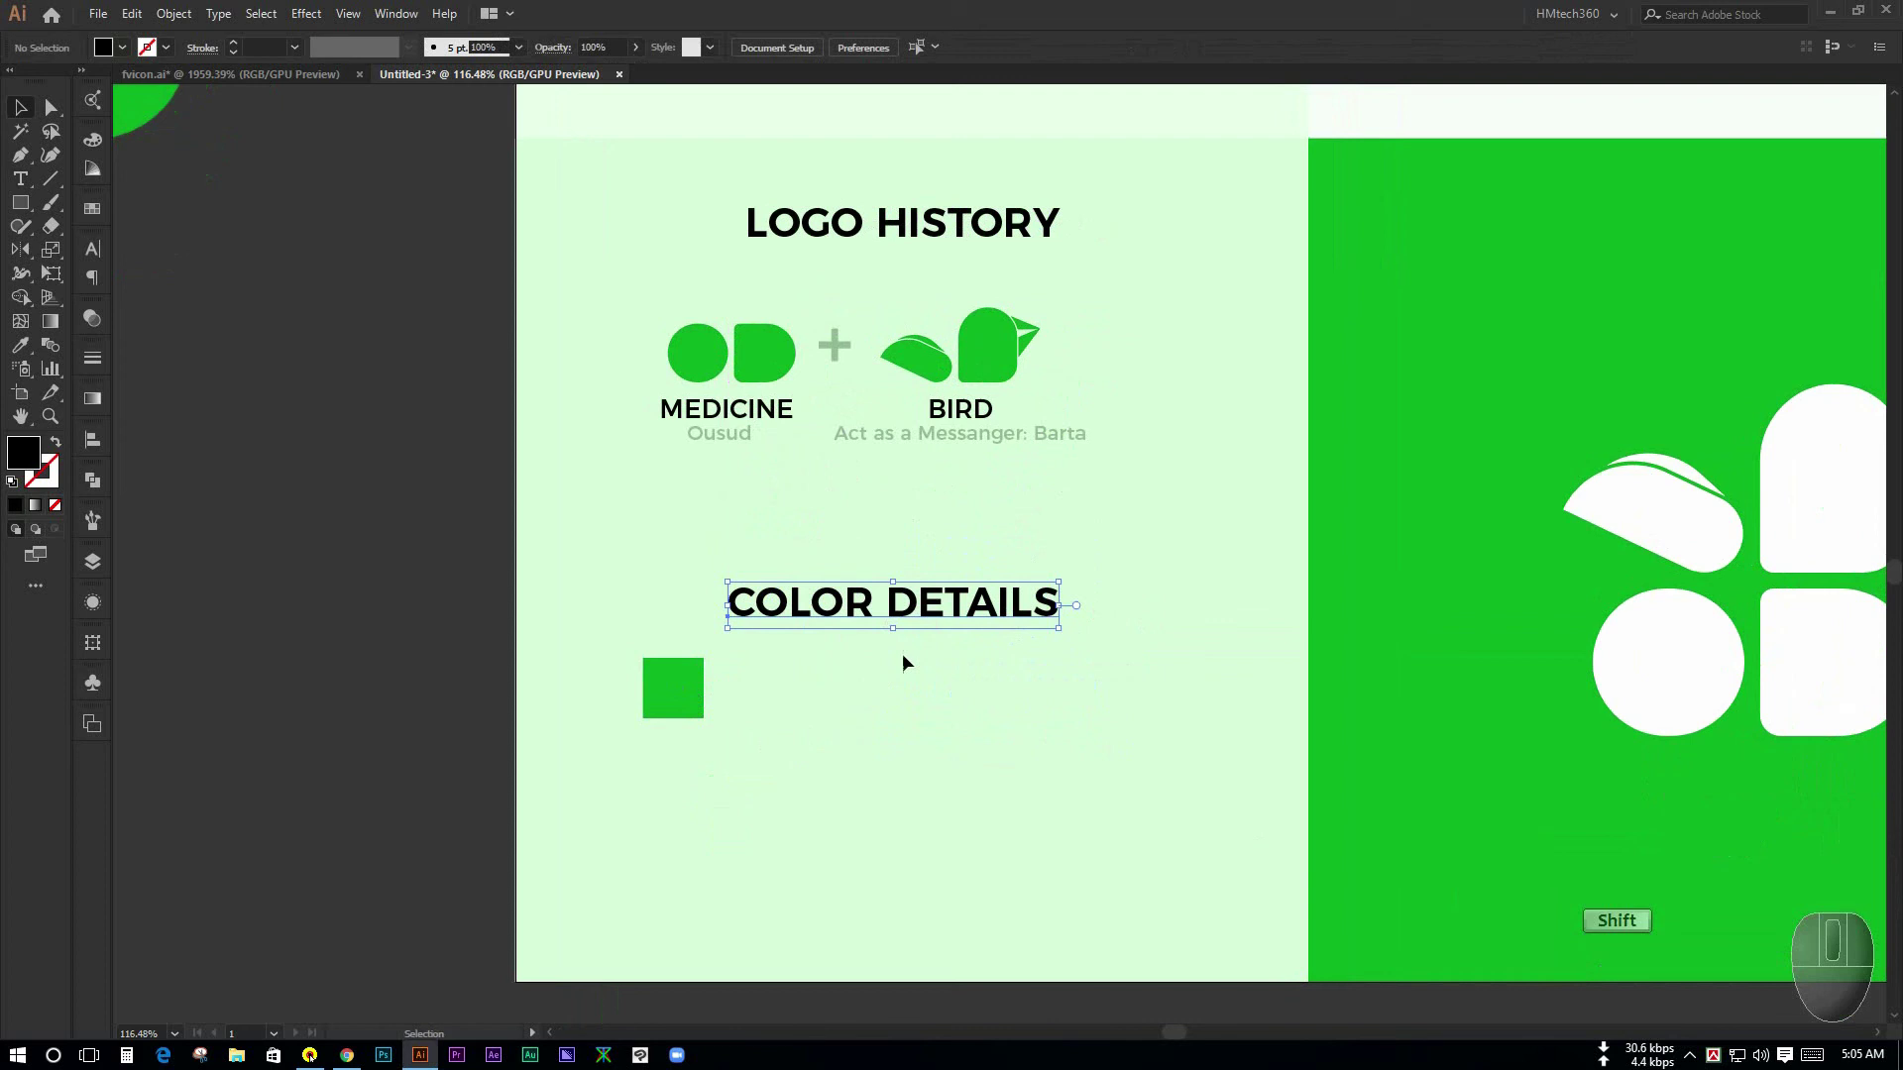
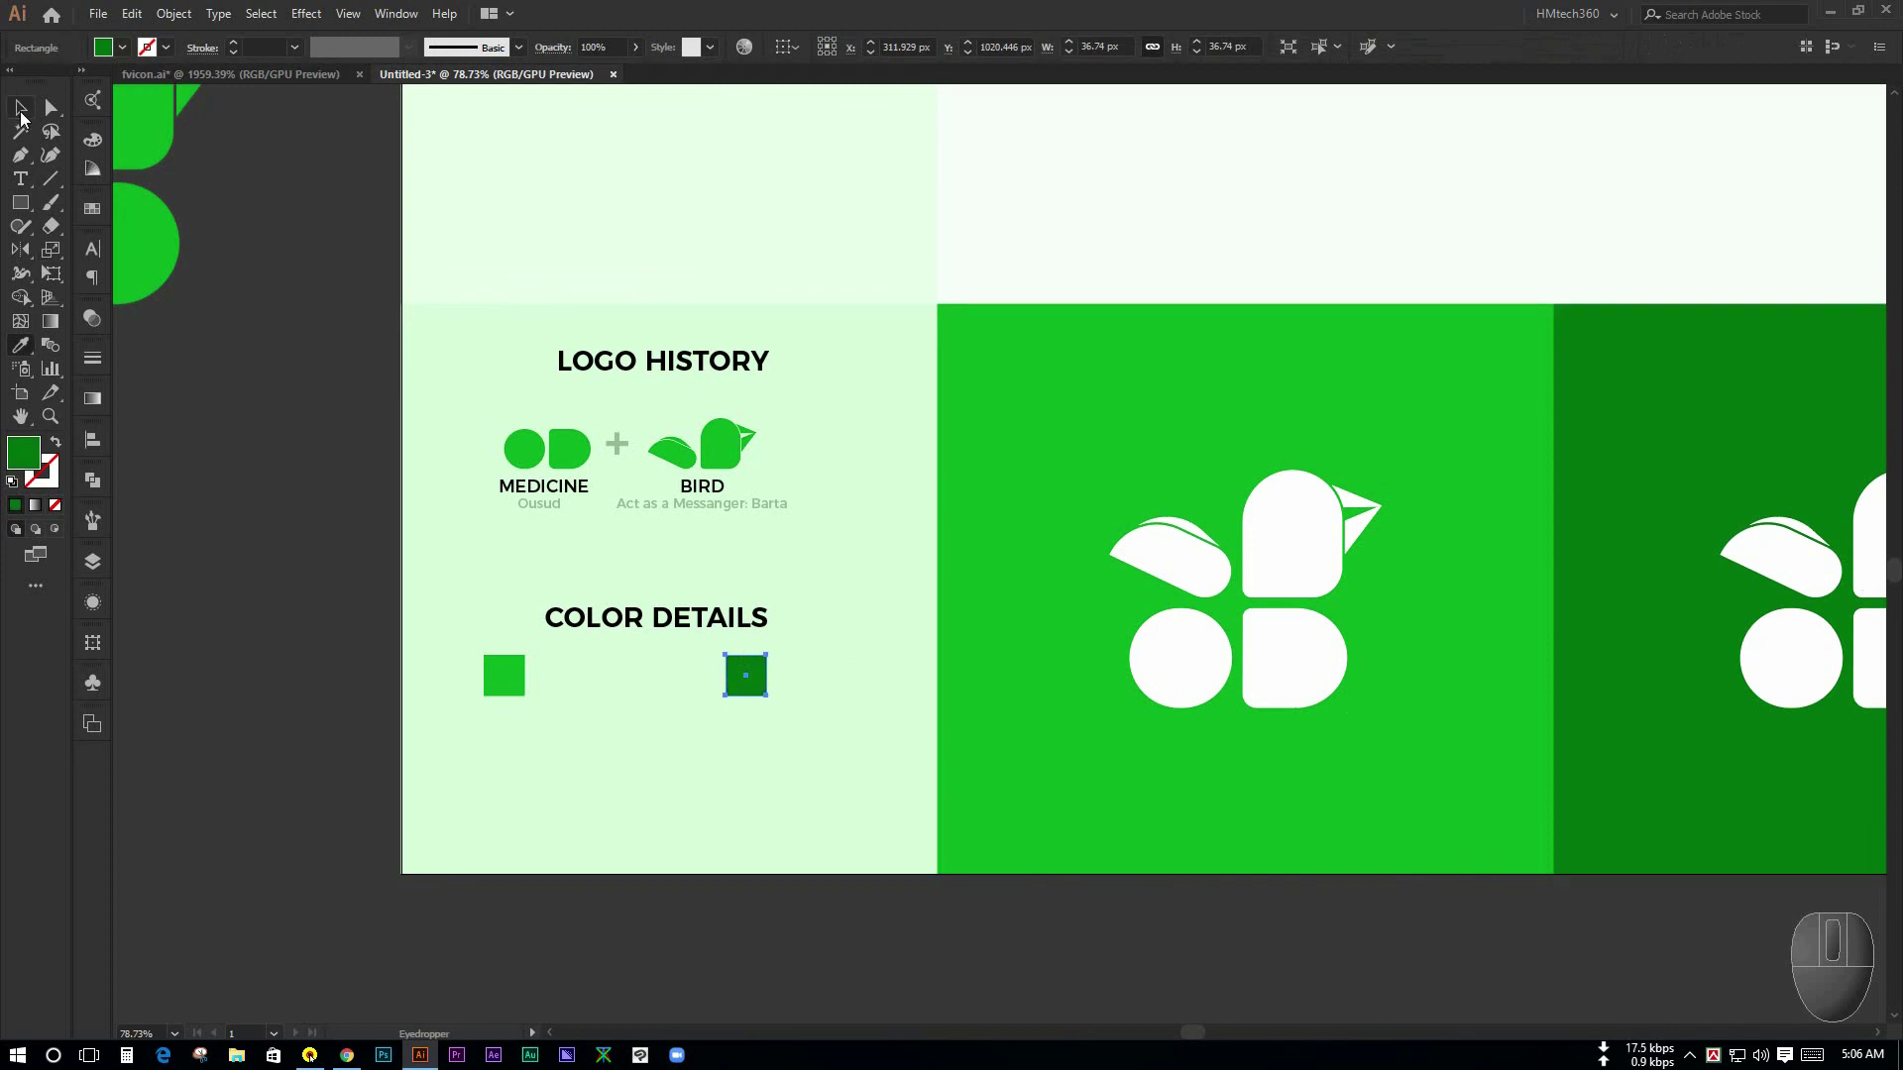
left_click(569, 786)
key("ctrl+space")
left_click(655, 768)
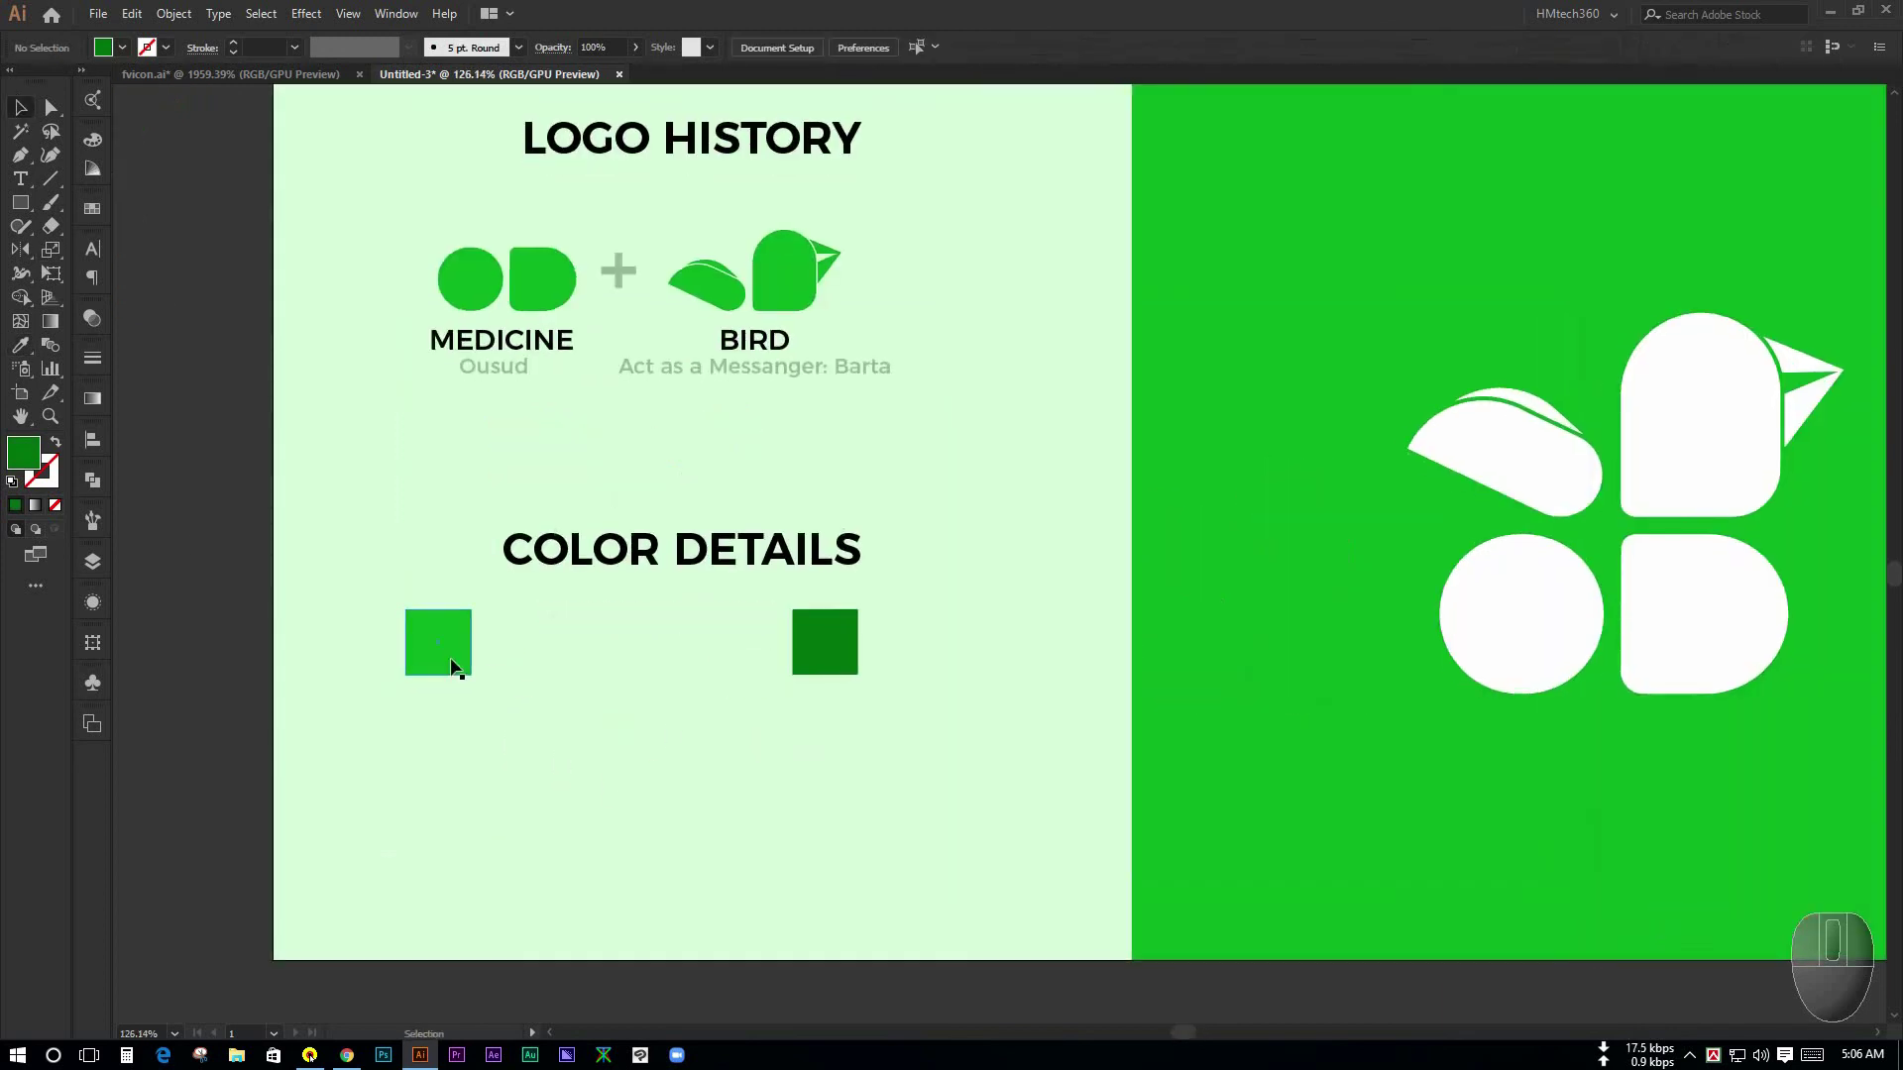
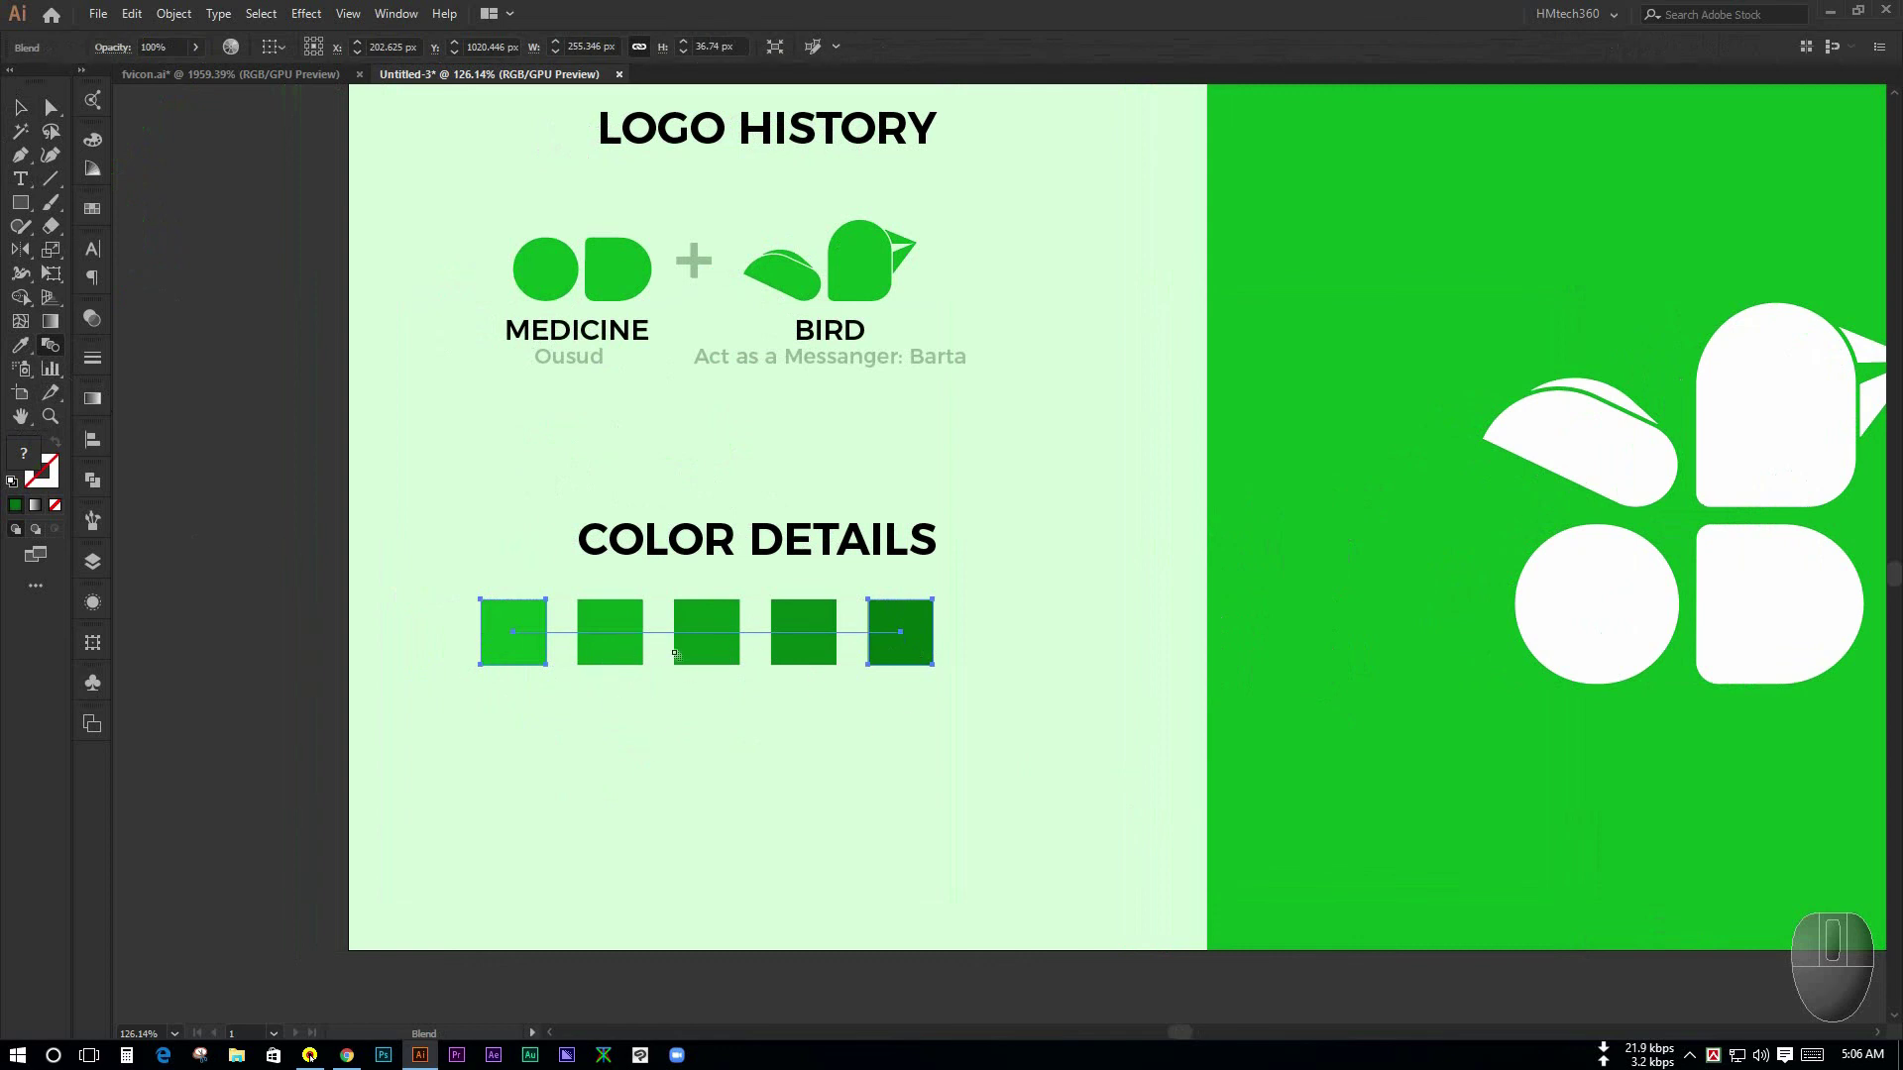
left_click(27, 116)
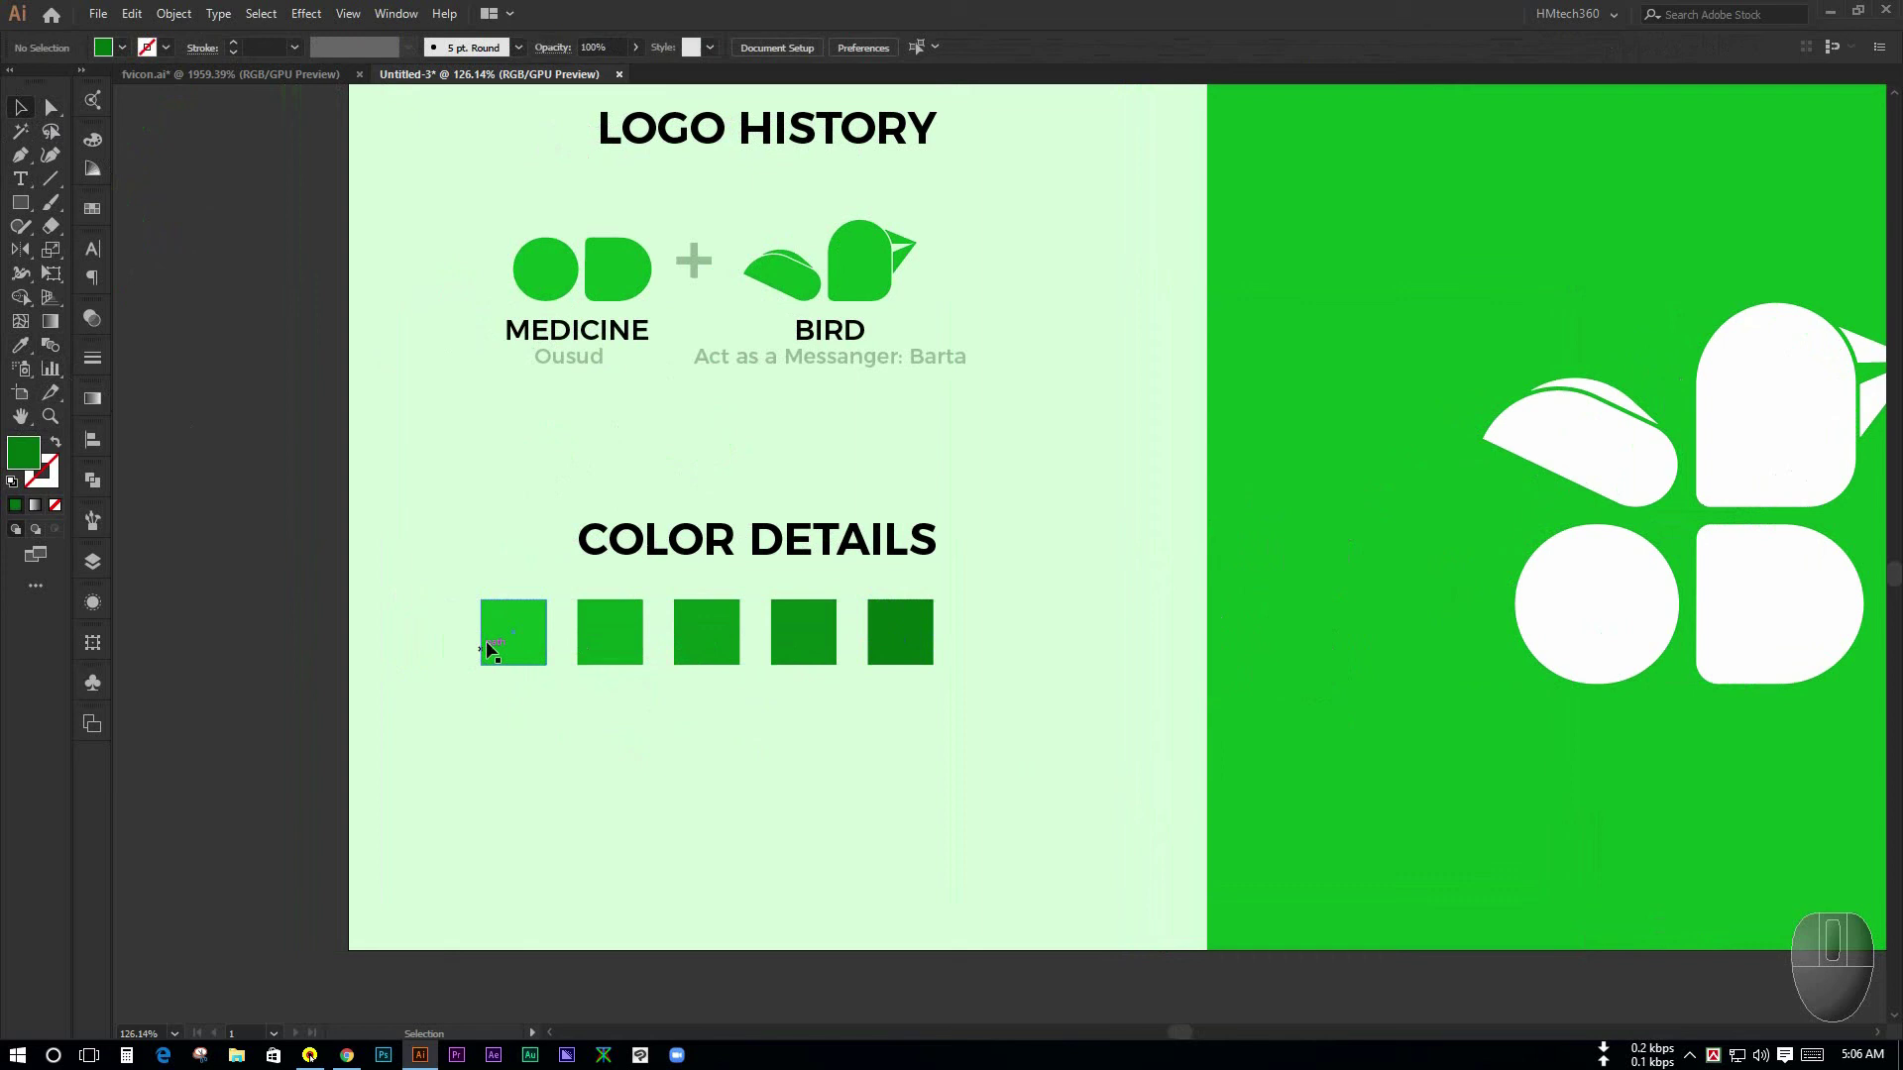
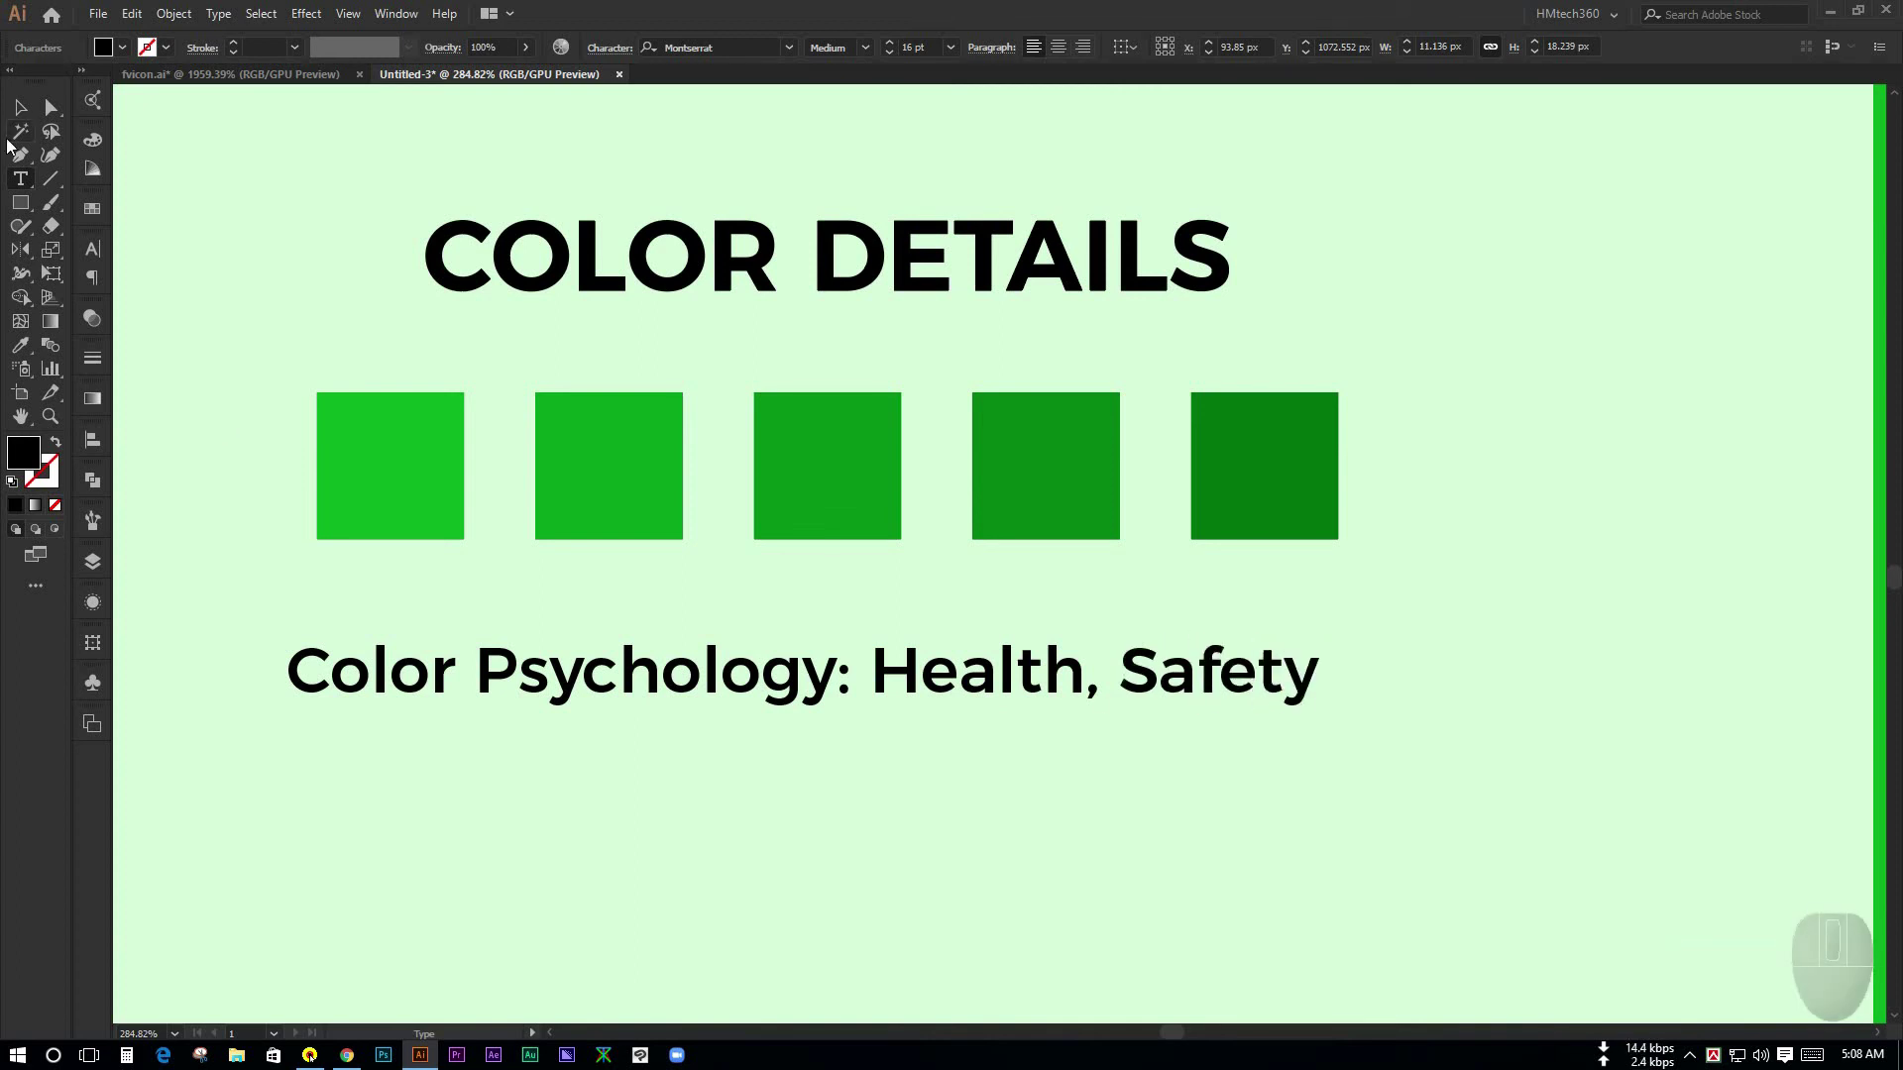
- Finish the caption and centre it horizontally with the heading and swatch row
left_click(27, 110)
left_click(804, 837)
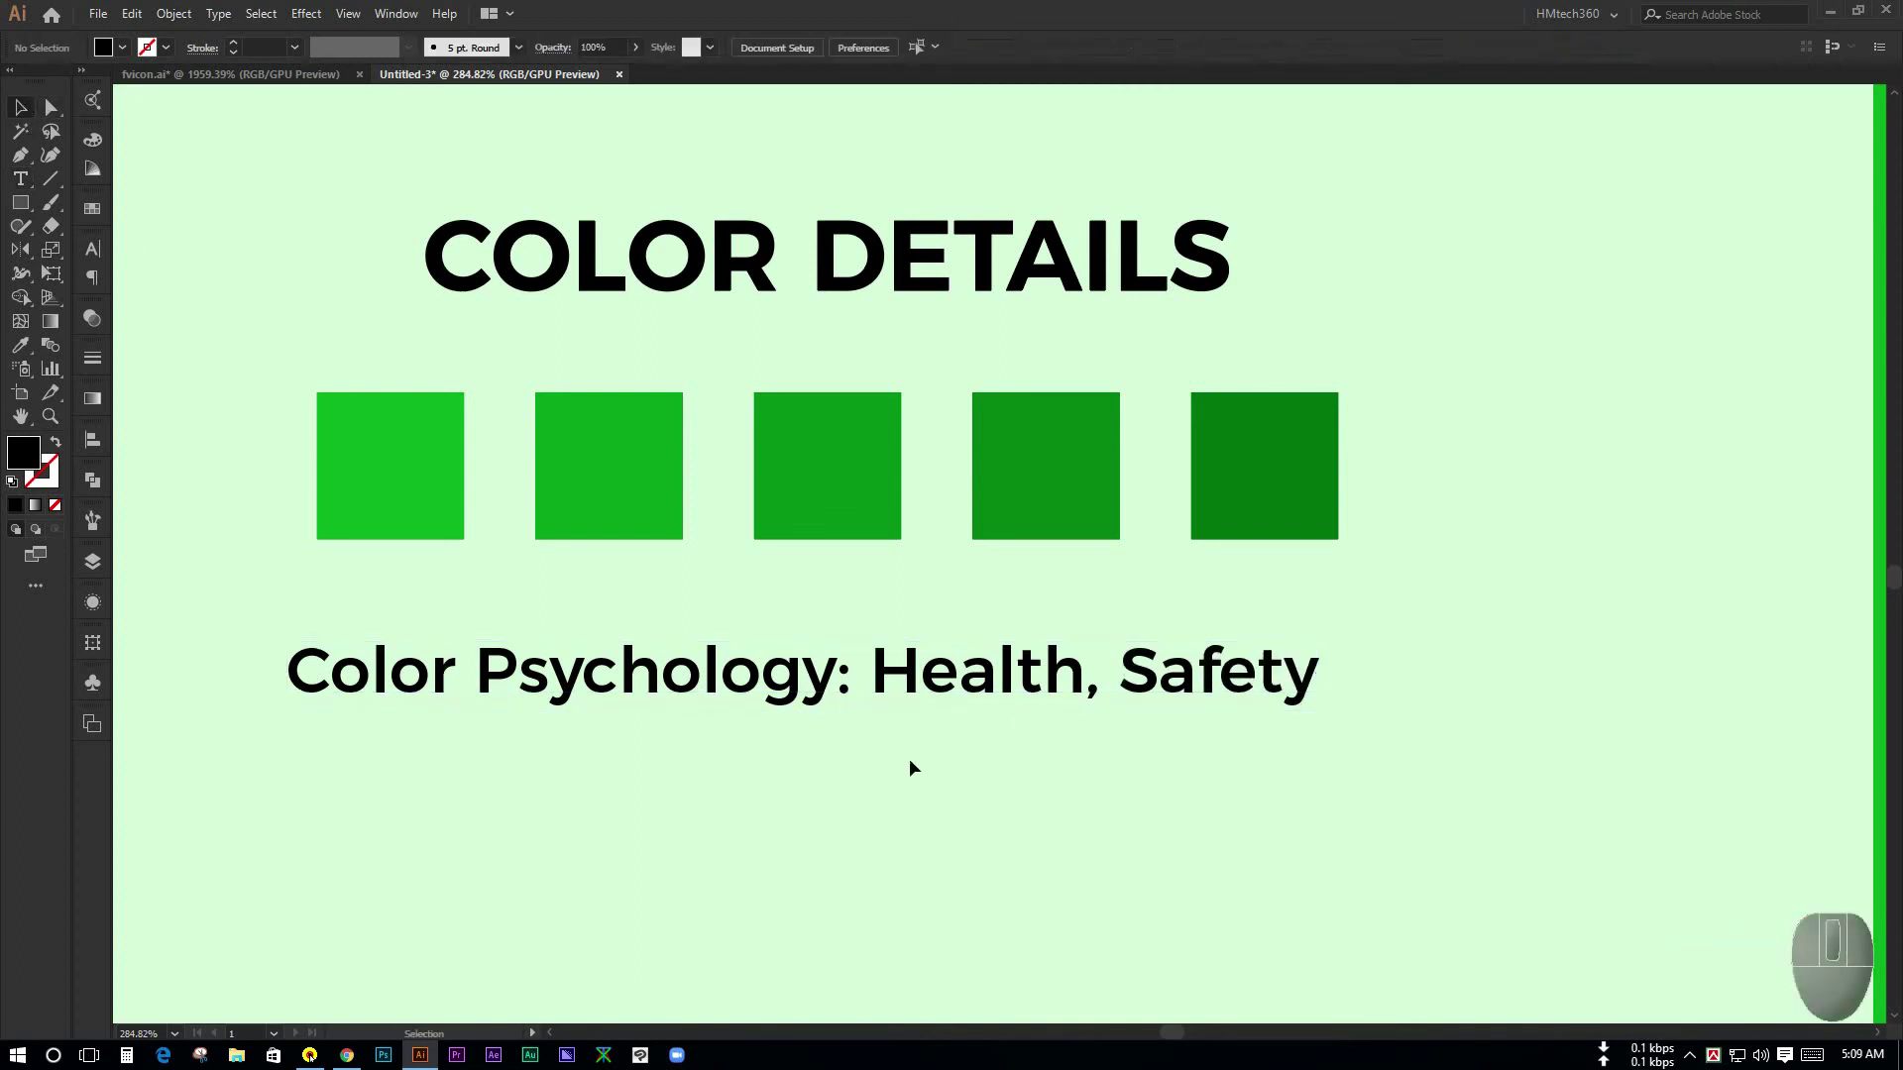
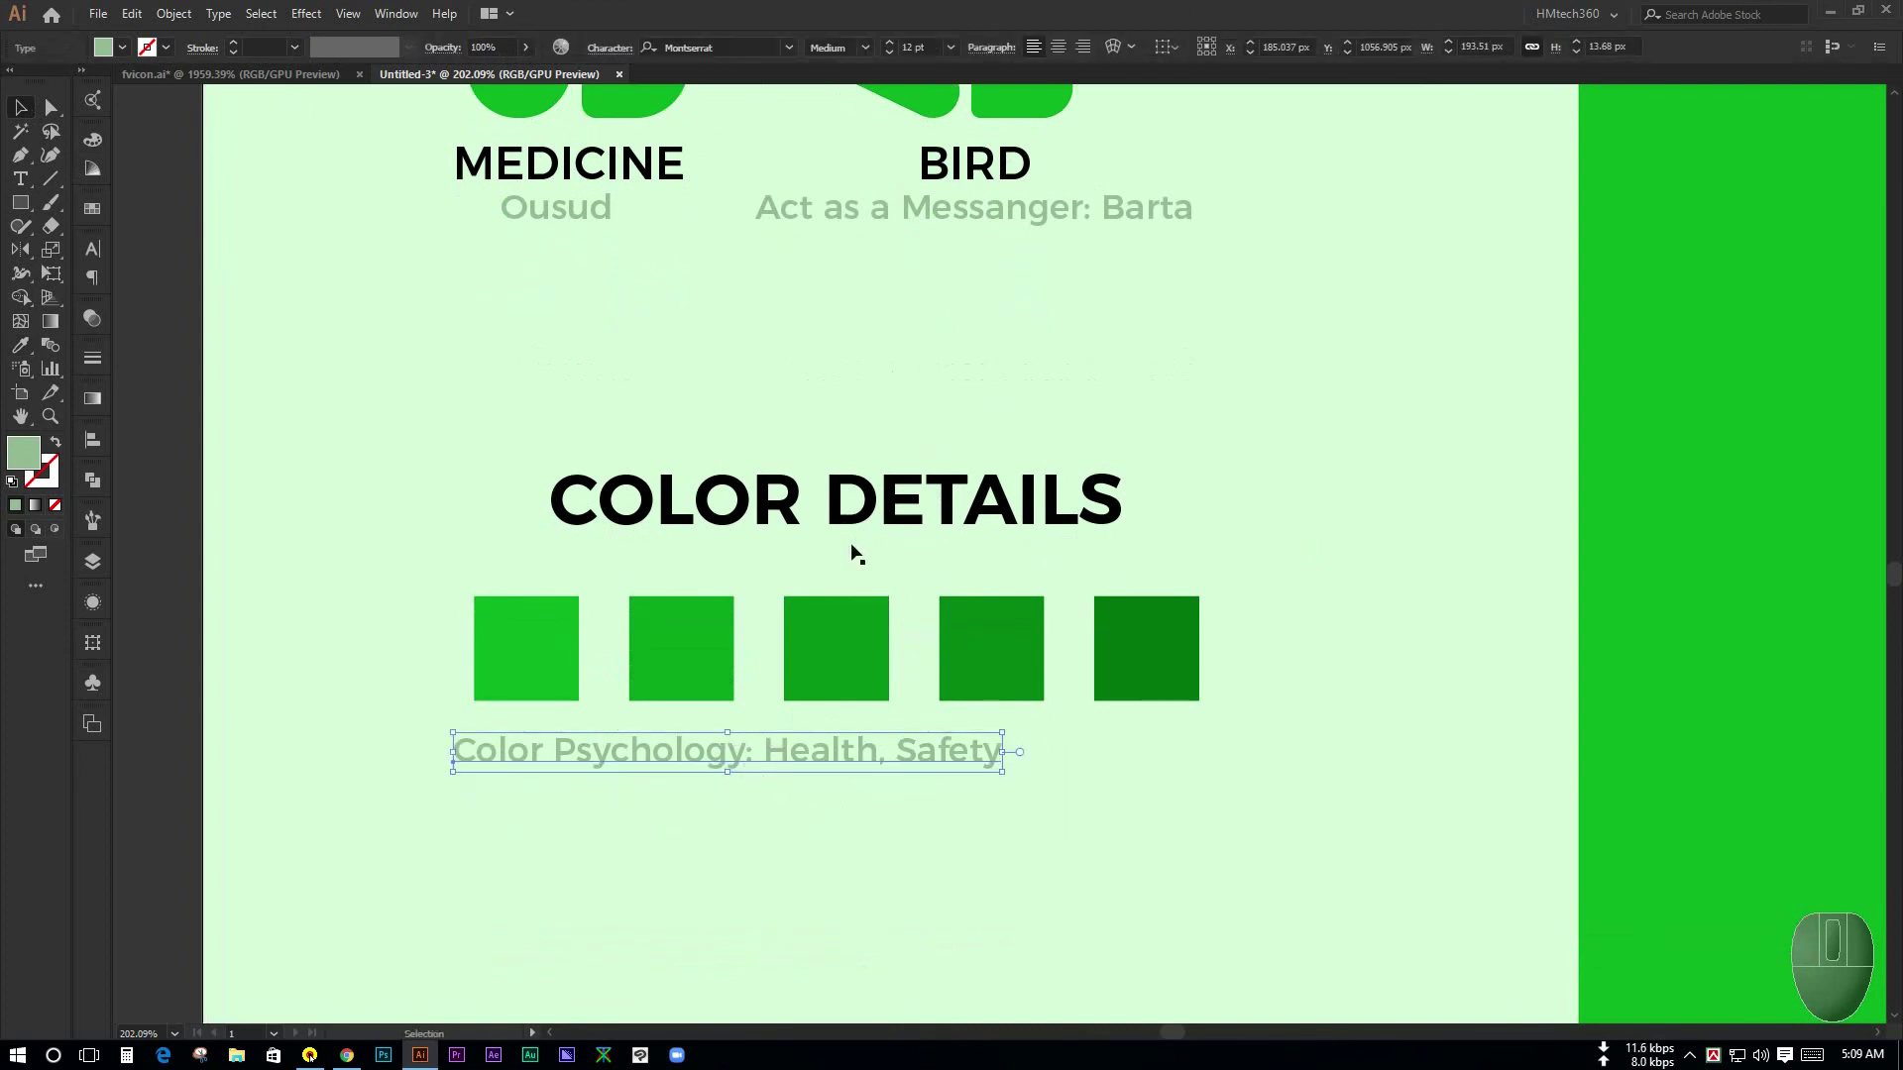
left_click_drag(1193, 54, 1296, 419)
key("ctrl+z")
left_click(888, 502)
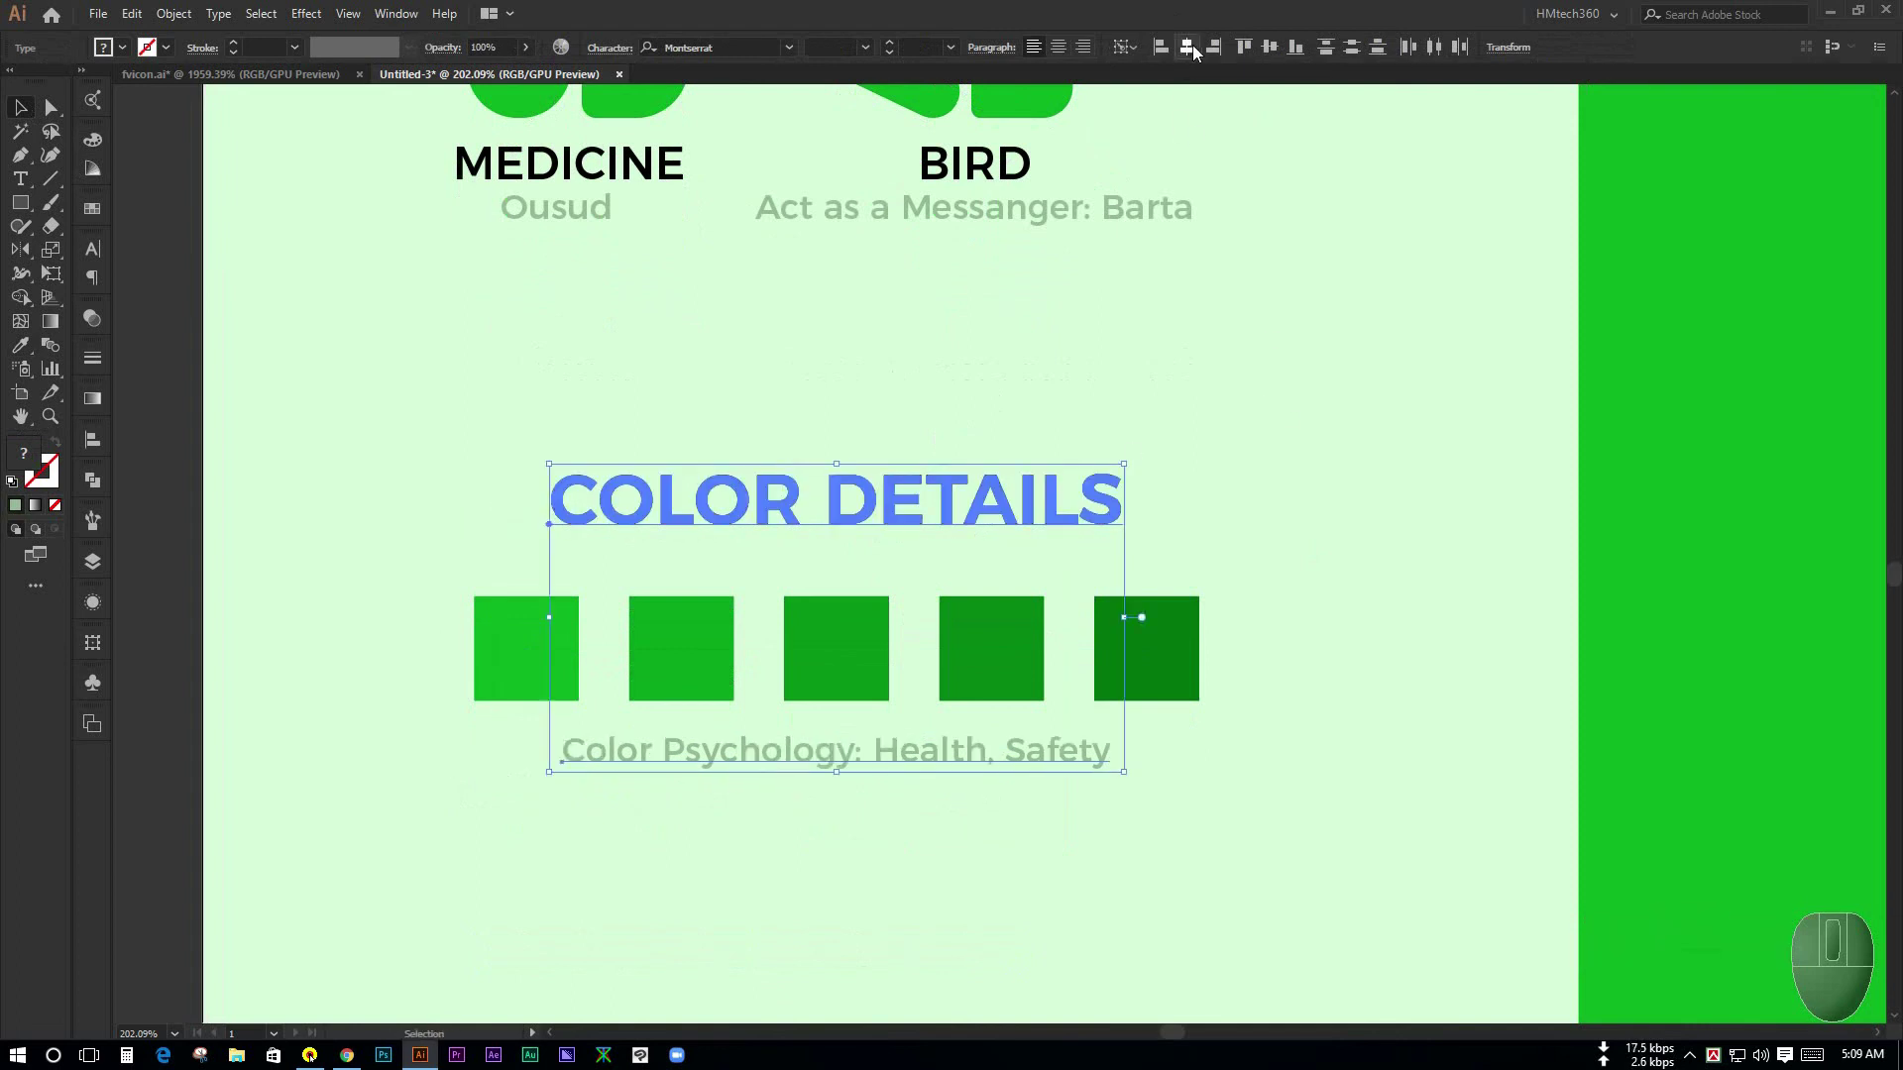
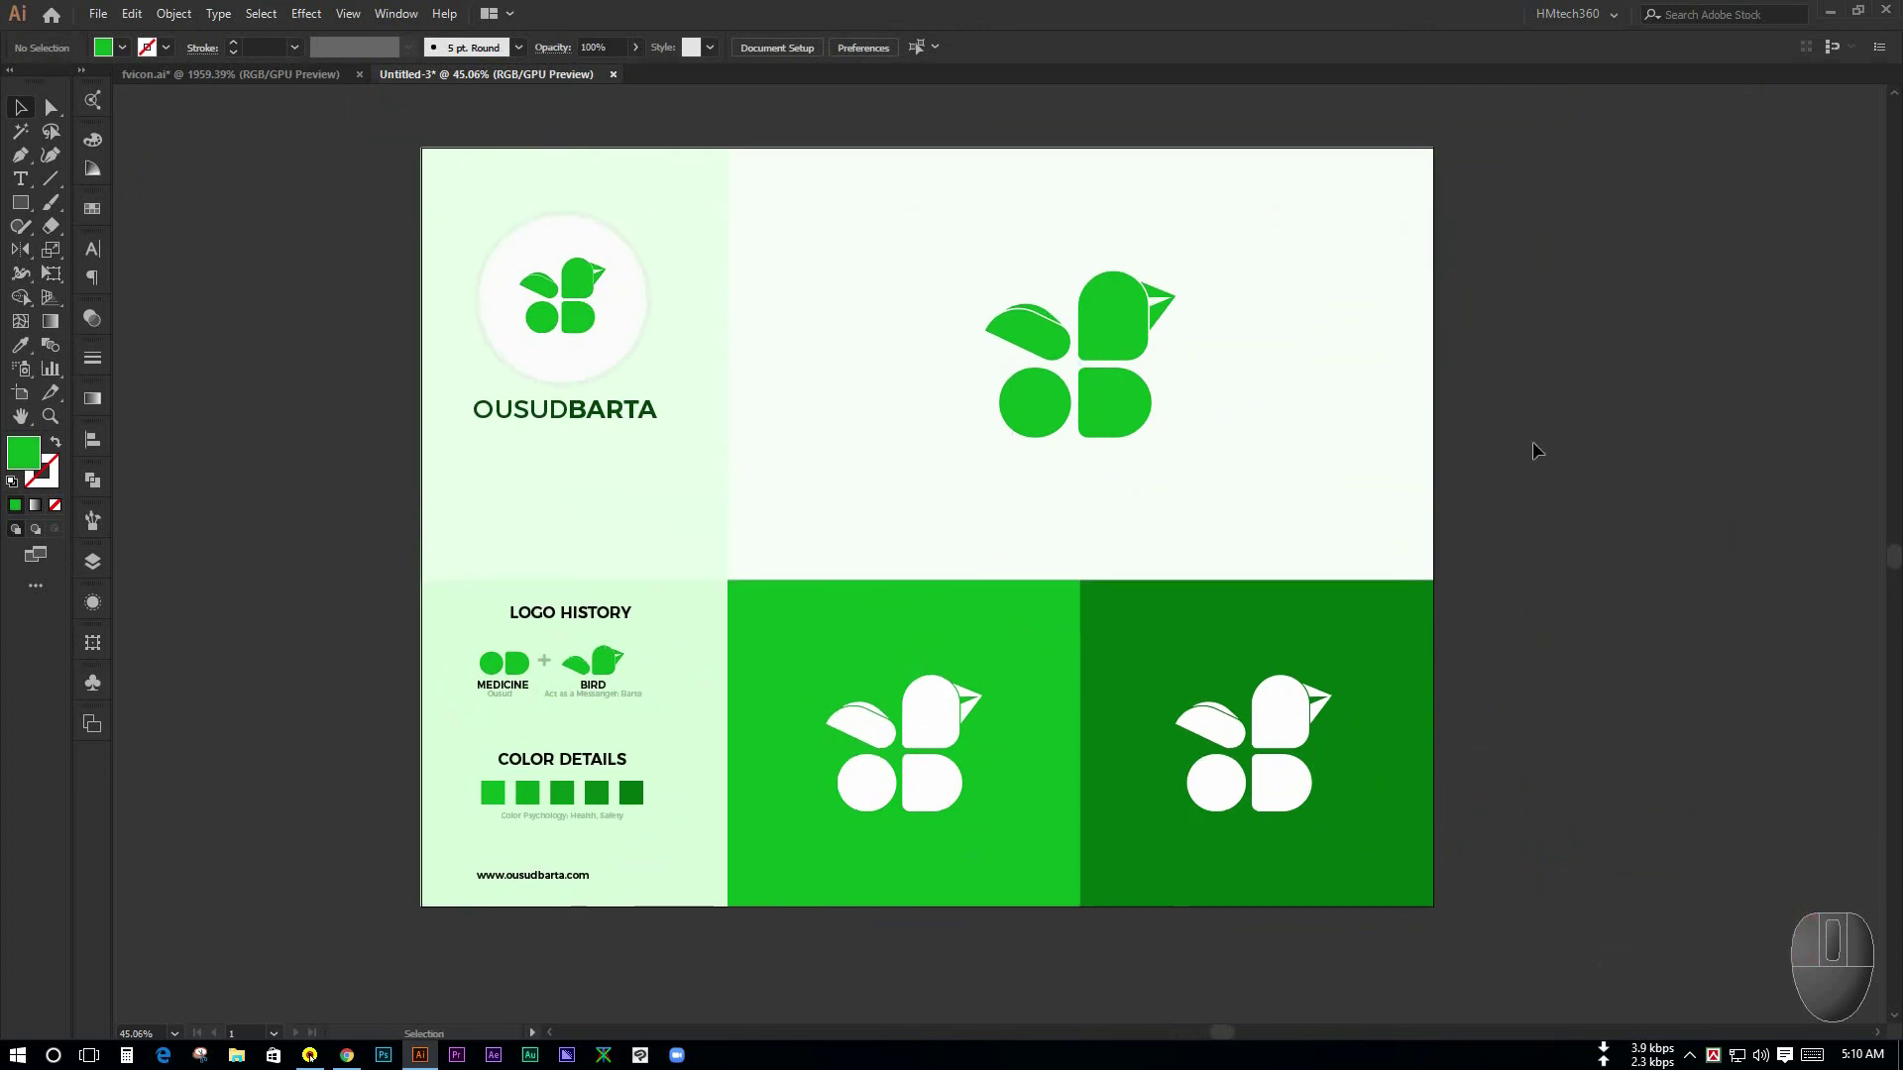
- Zoom out over the layout and clear the selection before bringing up the colour settings
key("space")
left_click(738, 774)
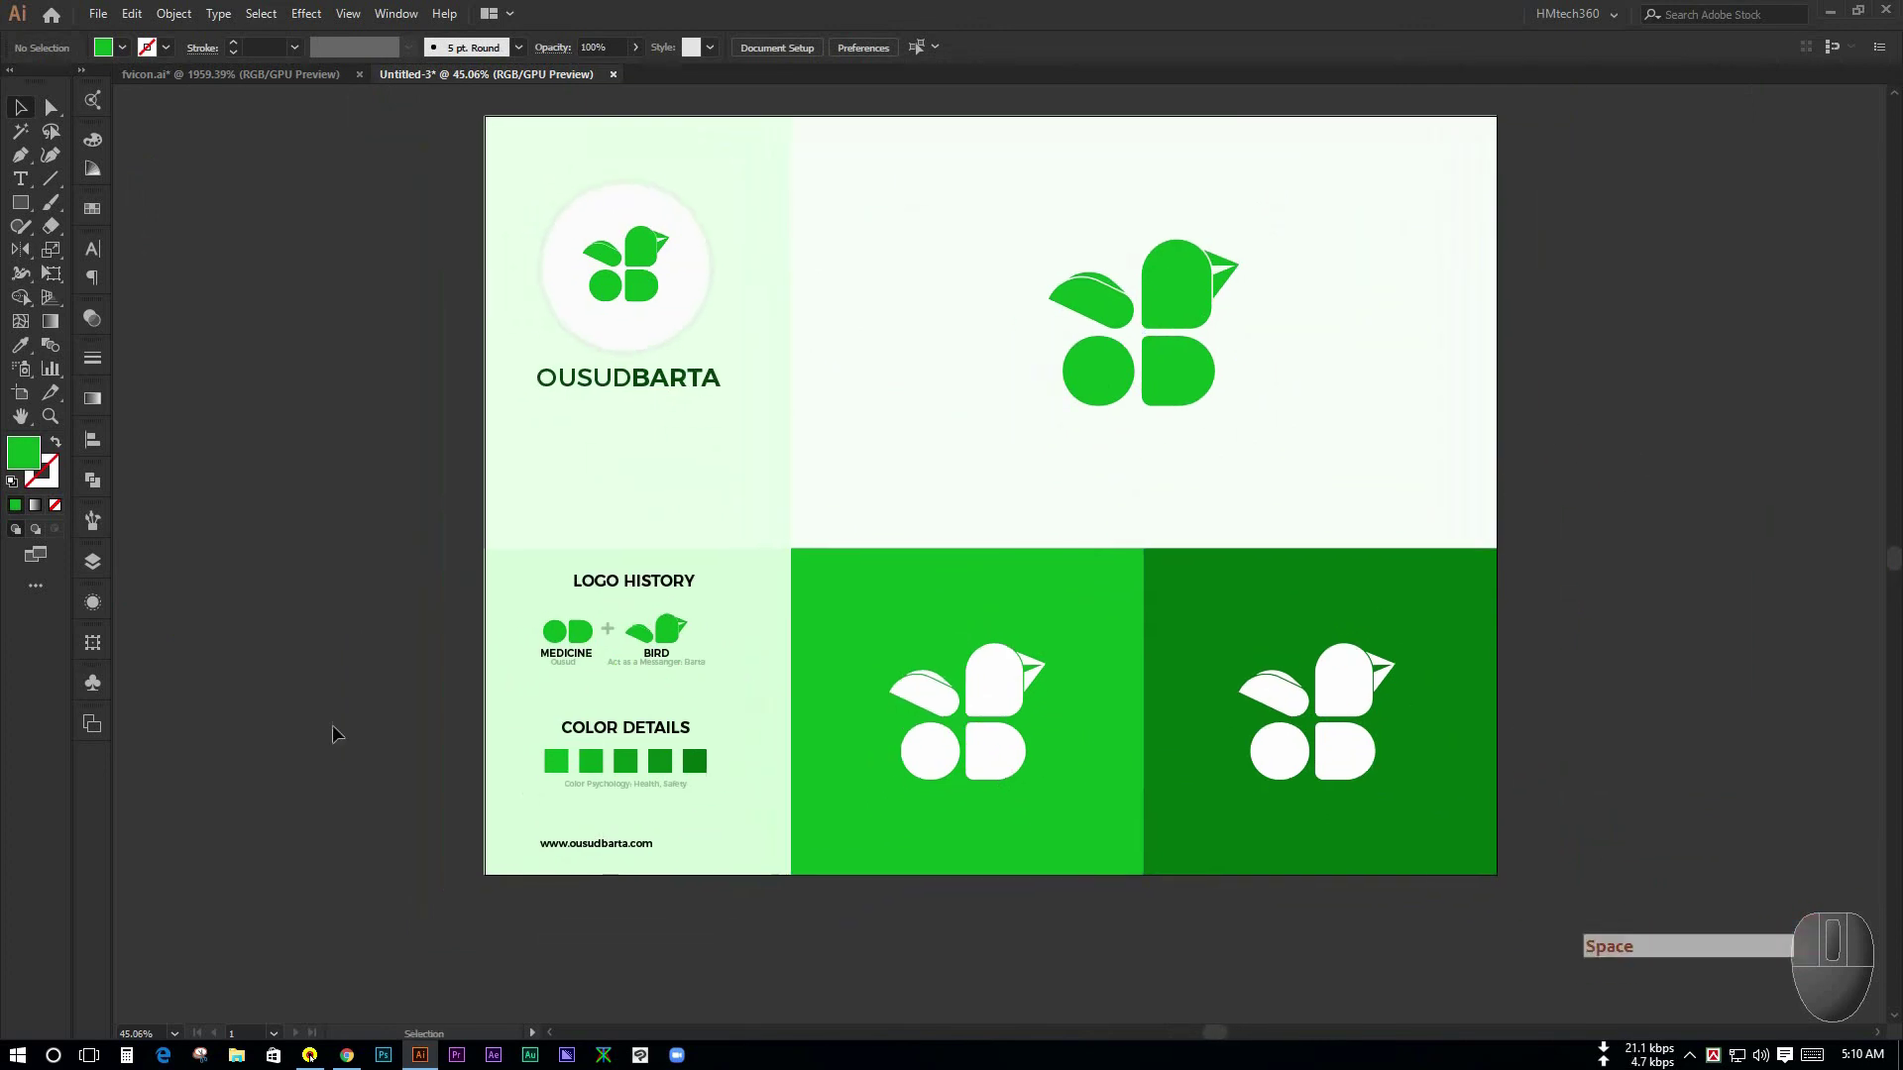
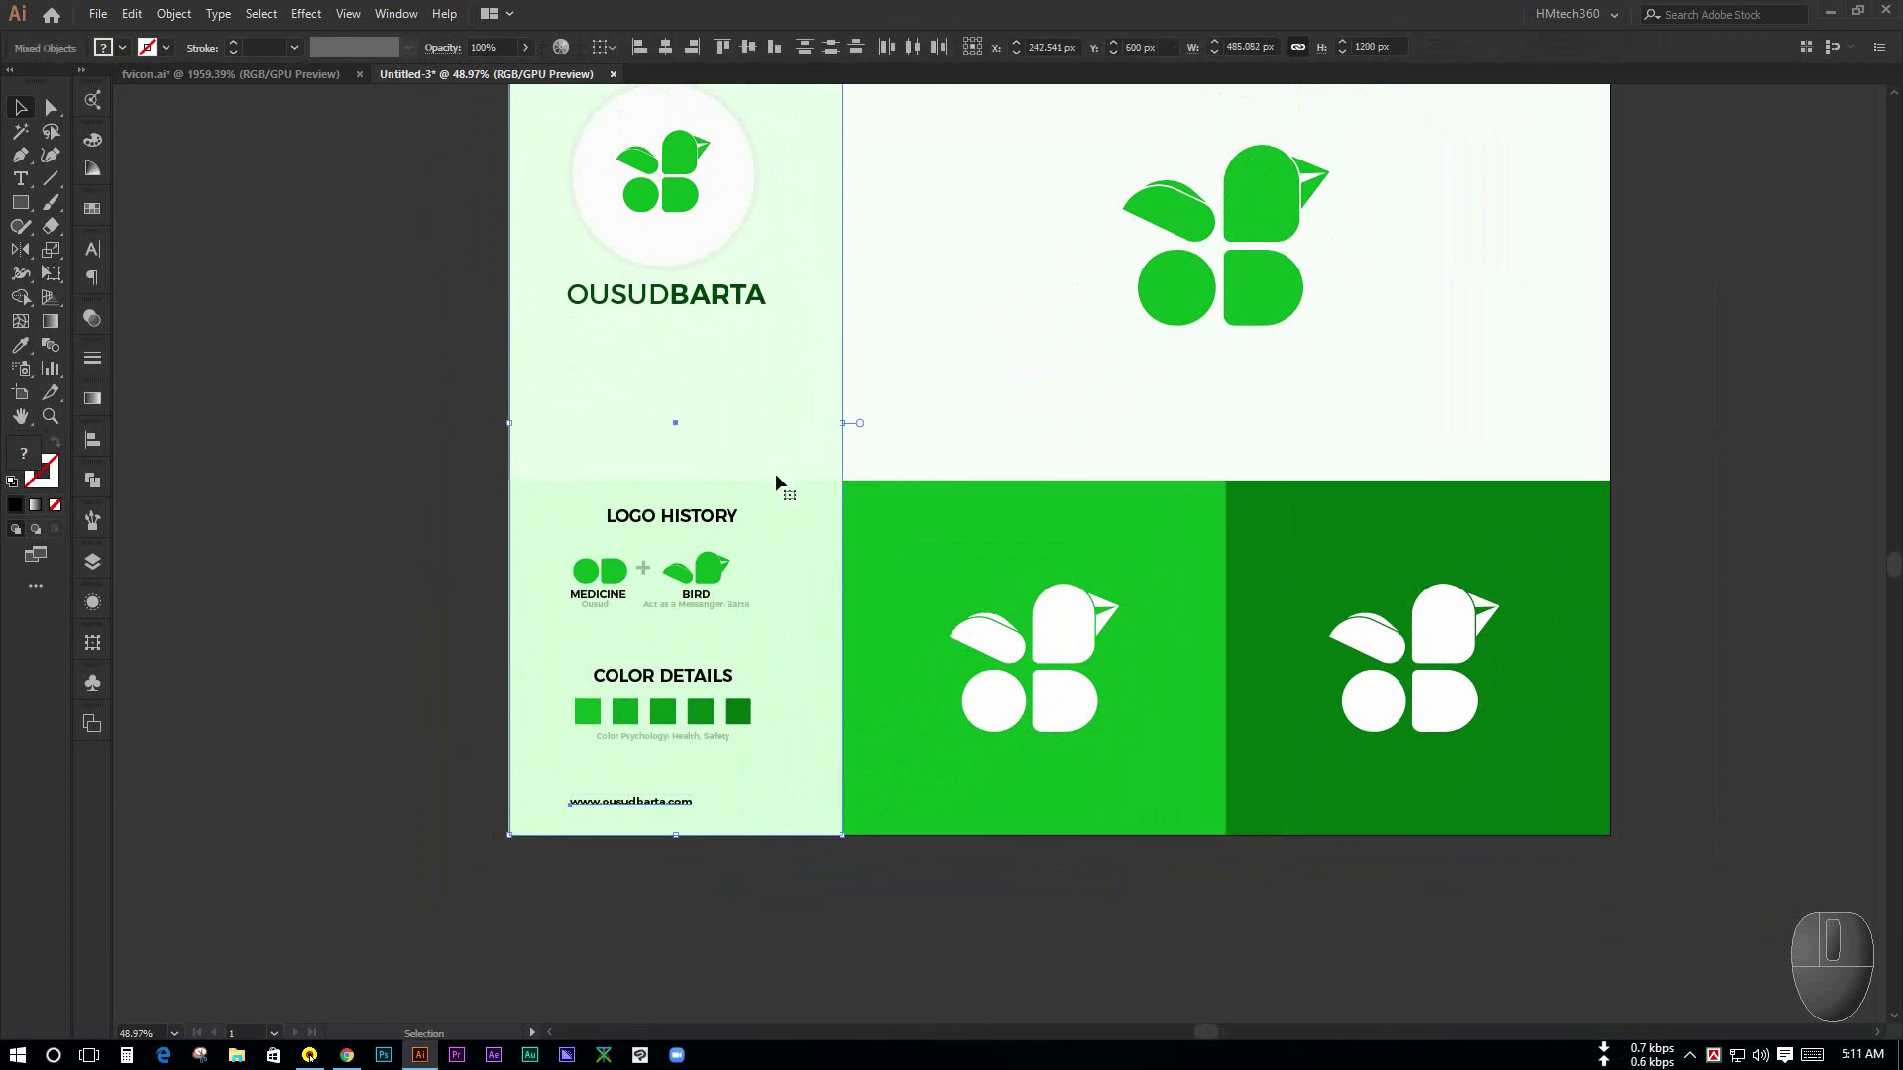
left_click(630, 890)
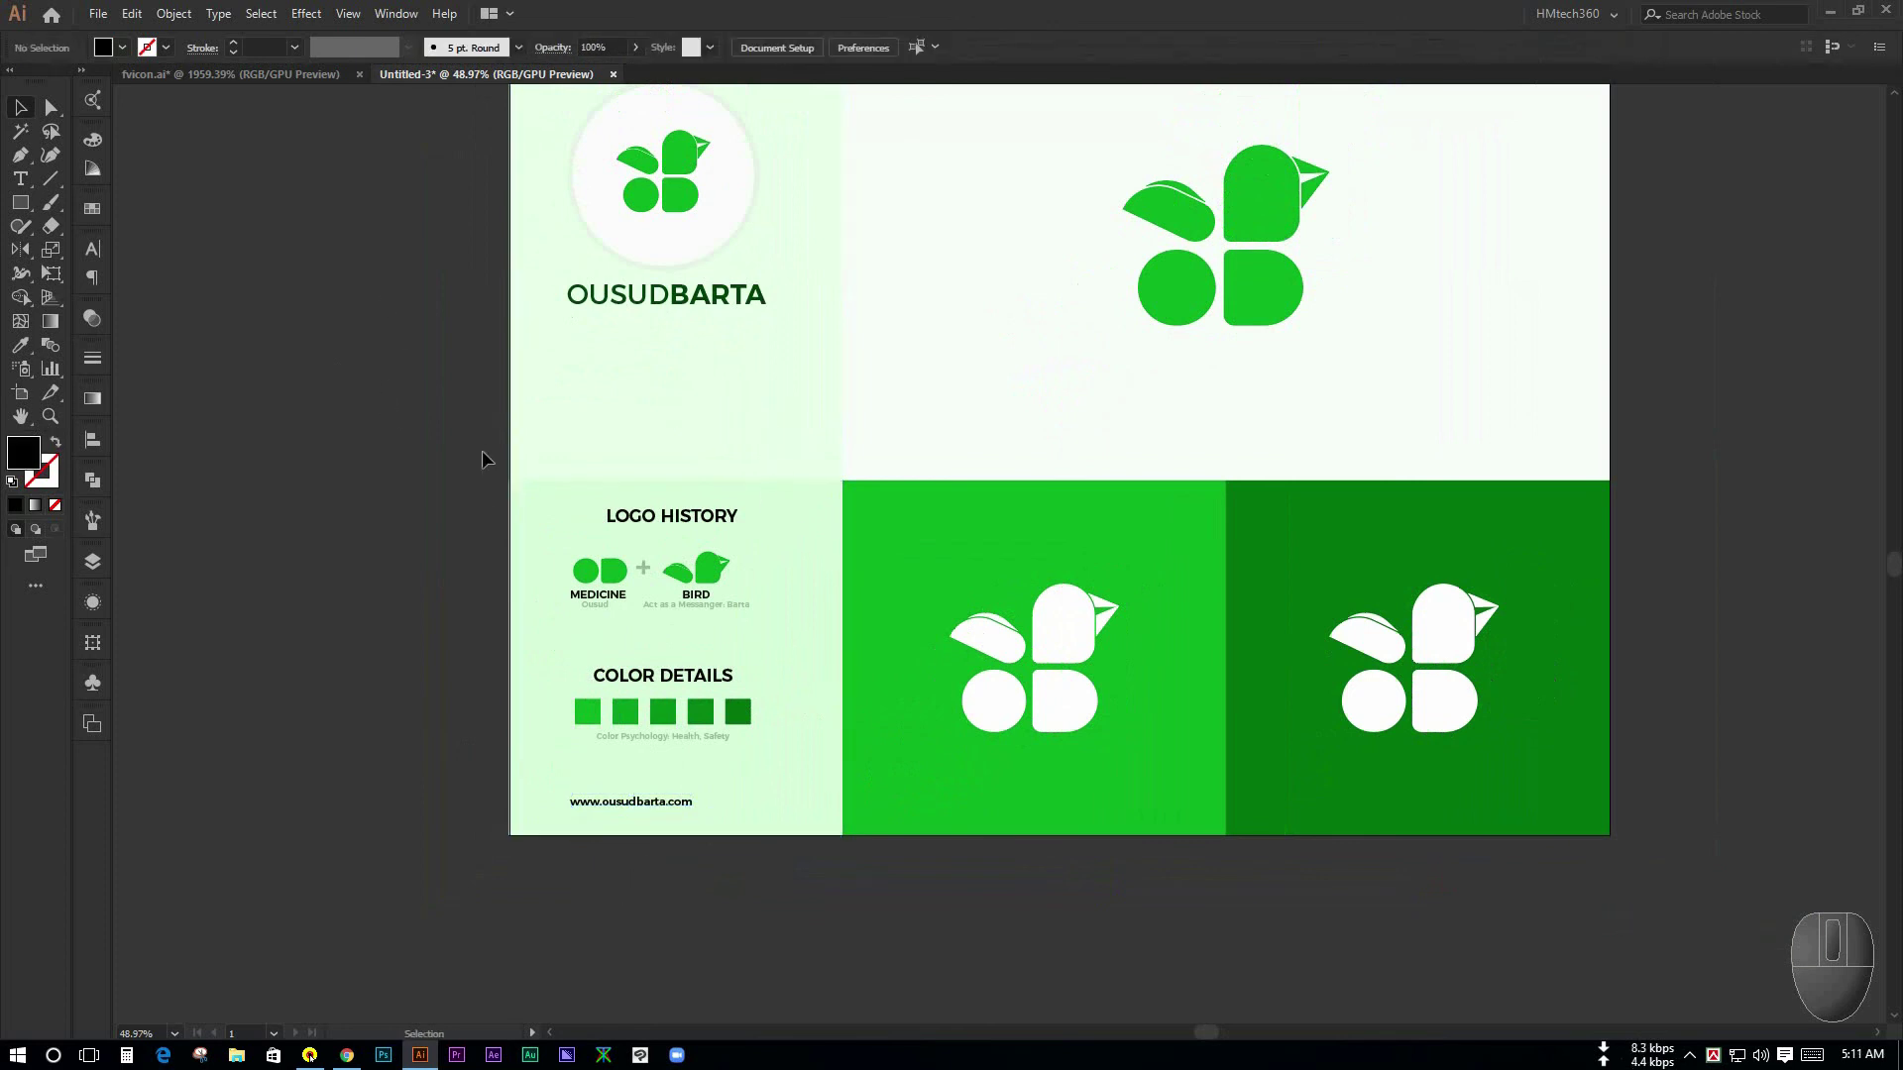
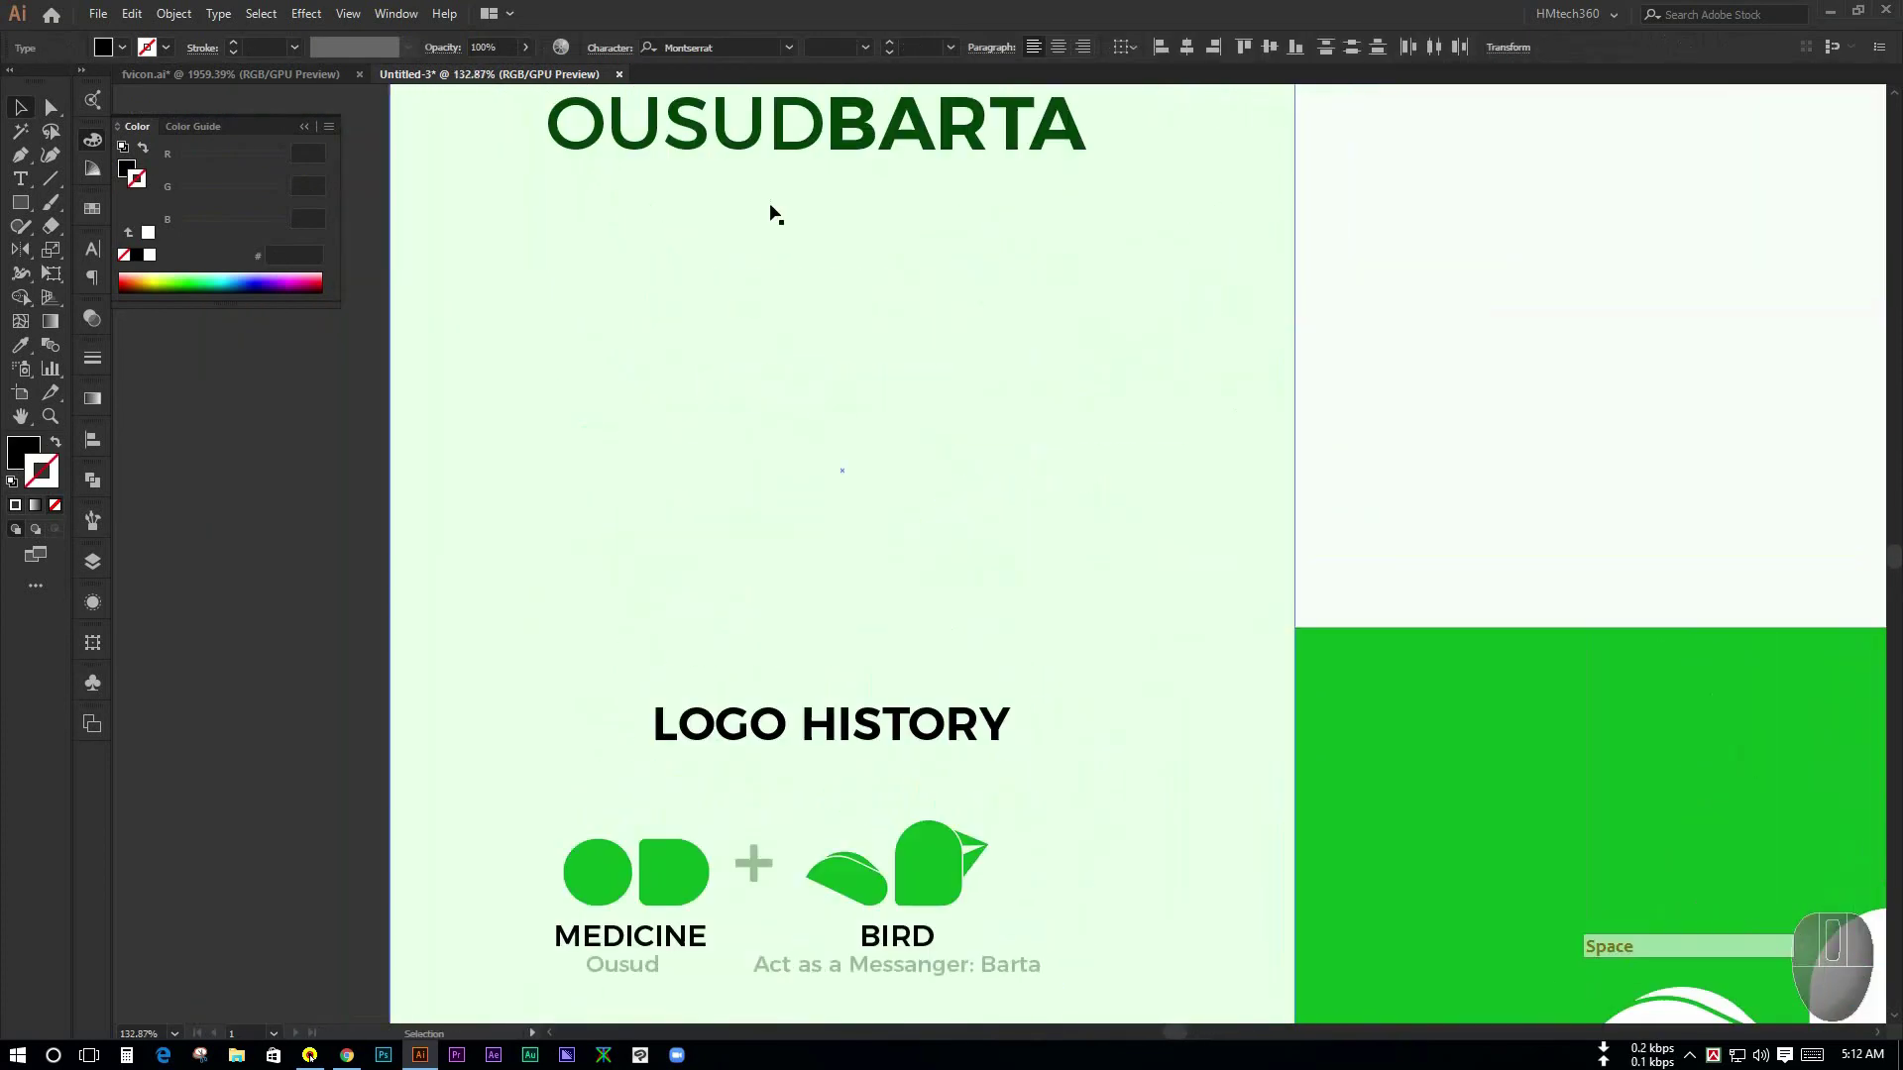
- Copy the dark green hex 004208 from the OUSUDBARTA brand name's fill
key("ctrl+space")
left_click(363, 534)
left_click_drag(625, 258, 18, 457)
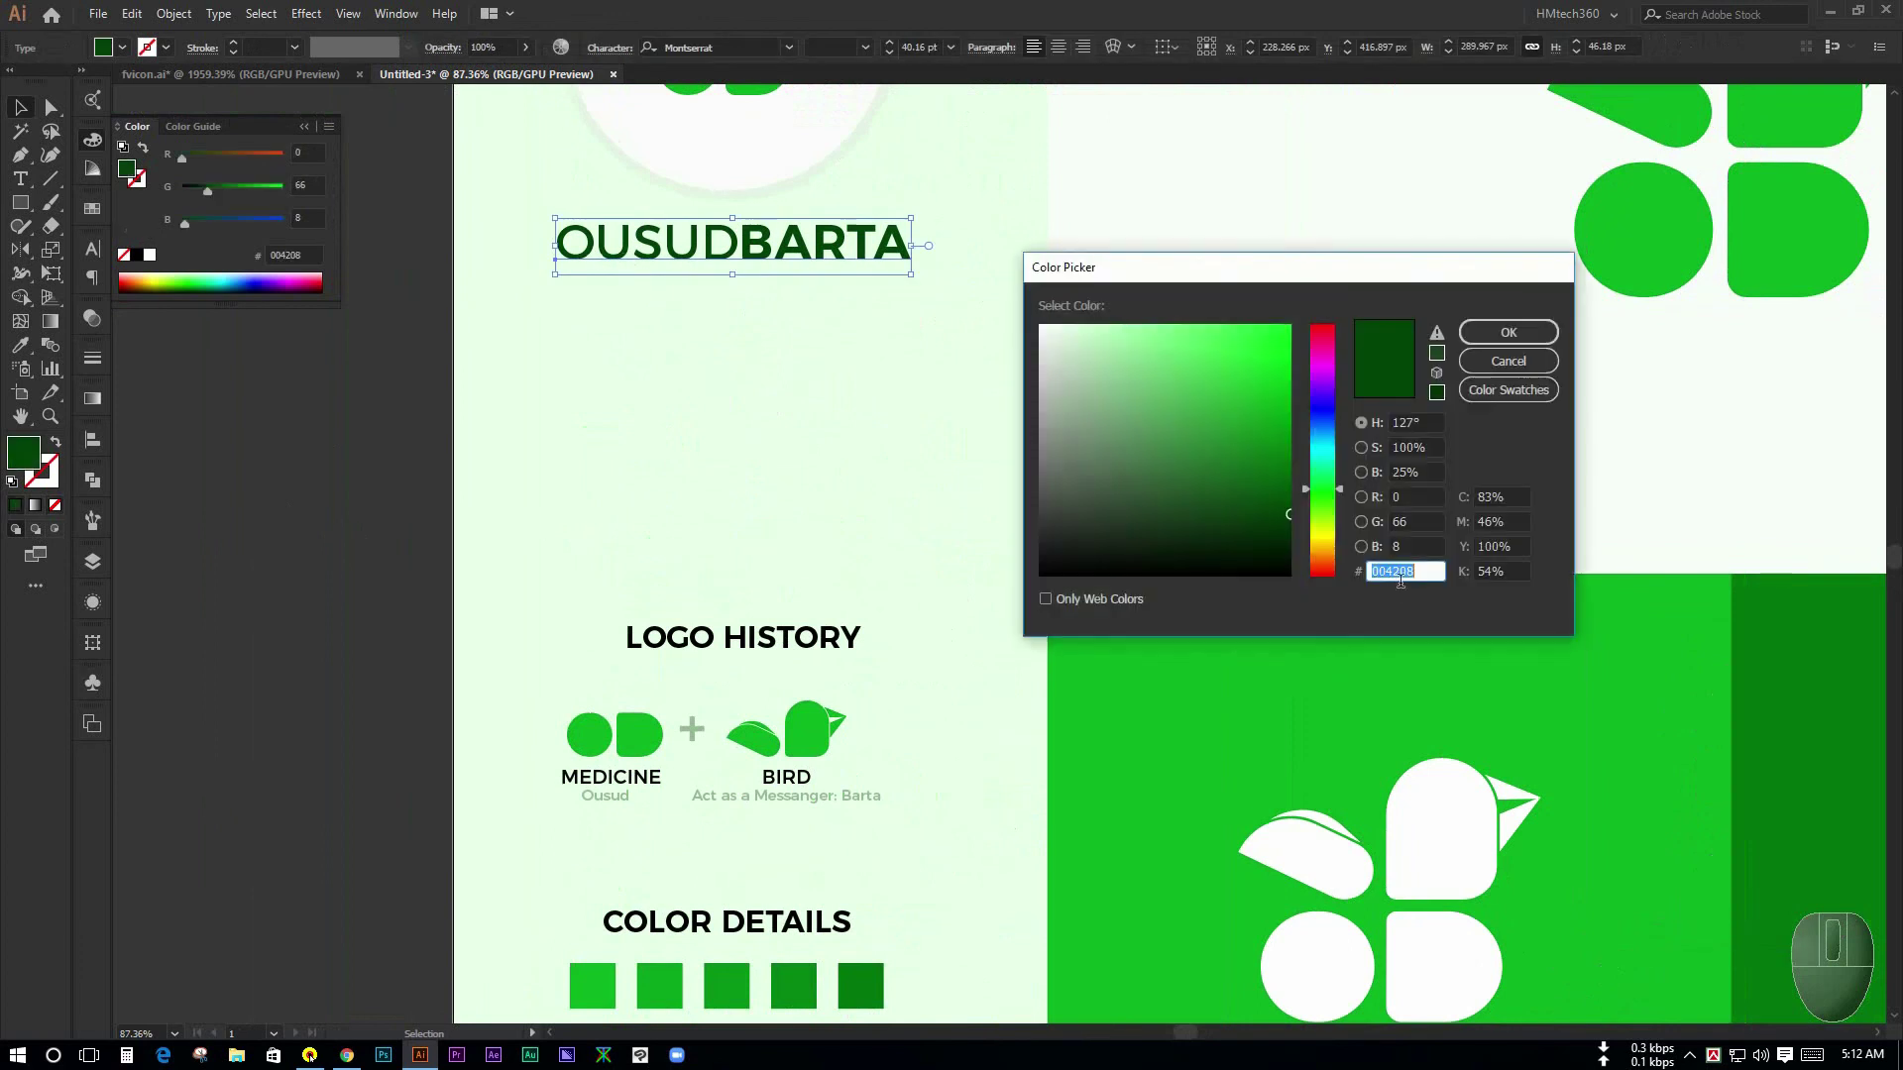
key("ctrl+c")
key("space")
- Paste 004208 as the fill for the headings, icon labels and website text
left_click(370, 674)
left_click(848, 401)
left_click_drag(713, 536, 85, 443)
left_click(36, 457)
key("ctrl+v")
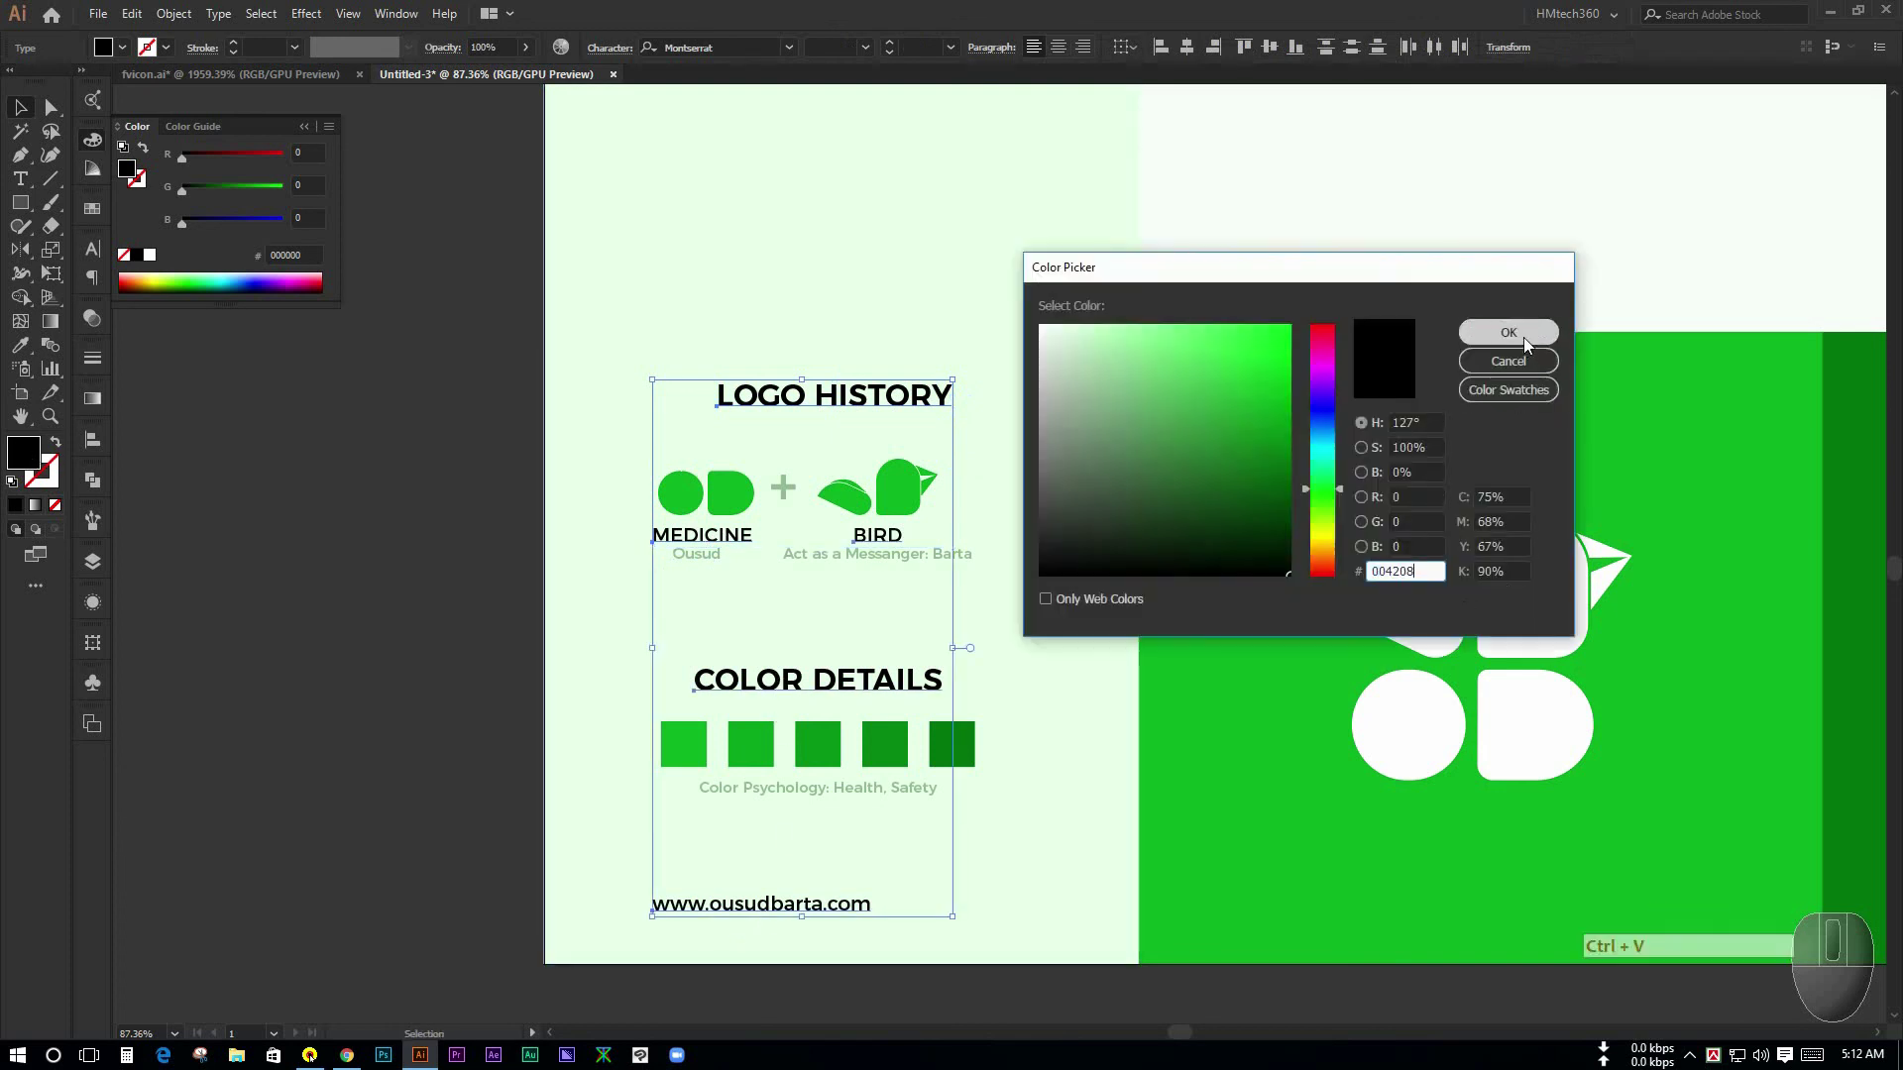
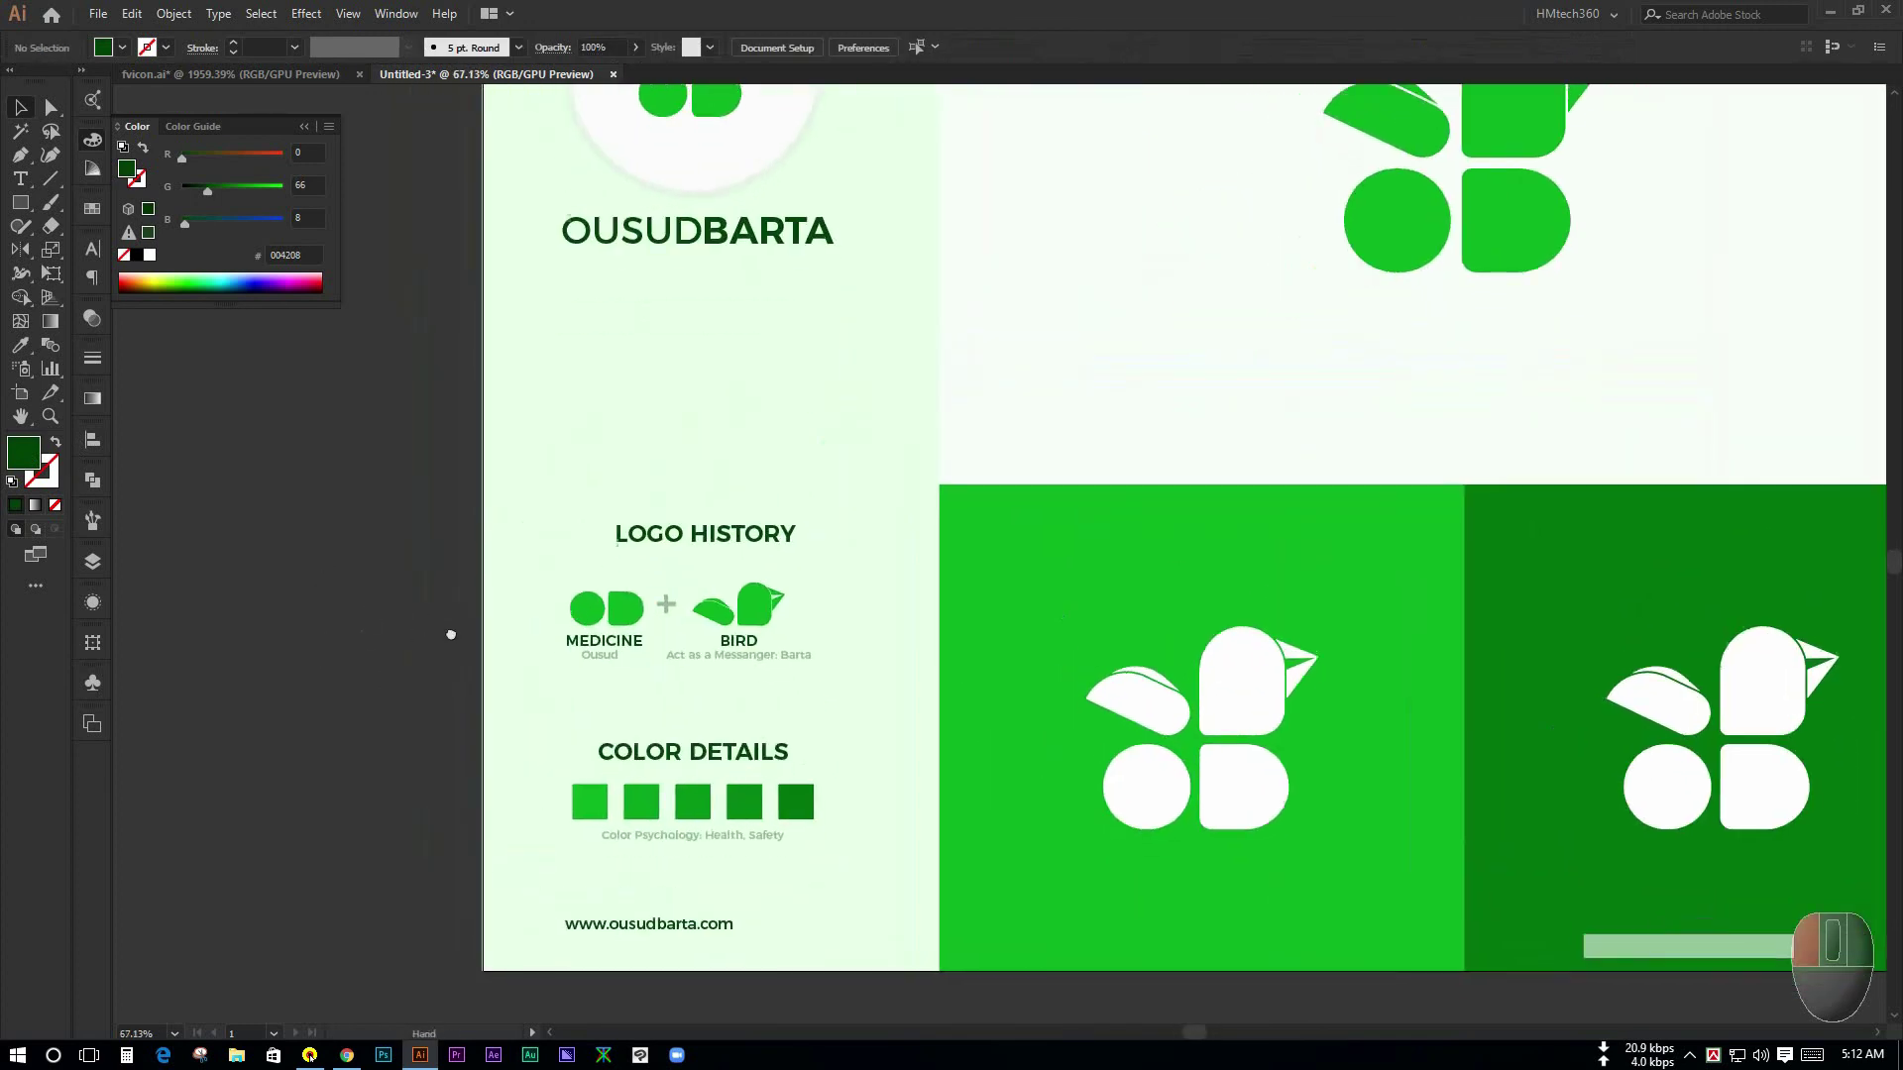
- Move the Bird icon group further right, away from the Medicine icon
left_click(1027, 508)
left_click(1285, 485)
key("ctrl+space")
left_click(816, 639)
left_click_drag(645, 637, 644, 536)
left_click(750, 732)
left_click_drag(912, 504, 1030, 608)
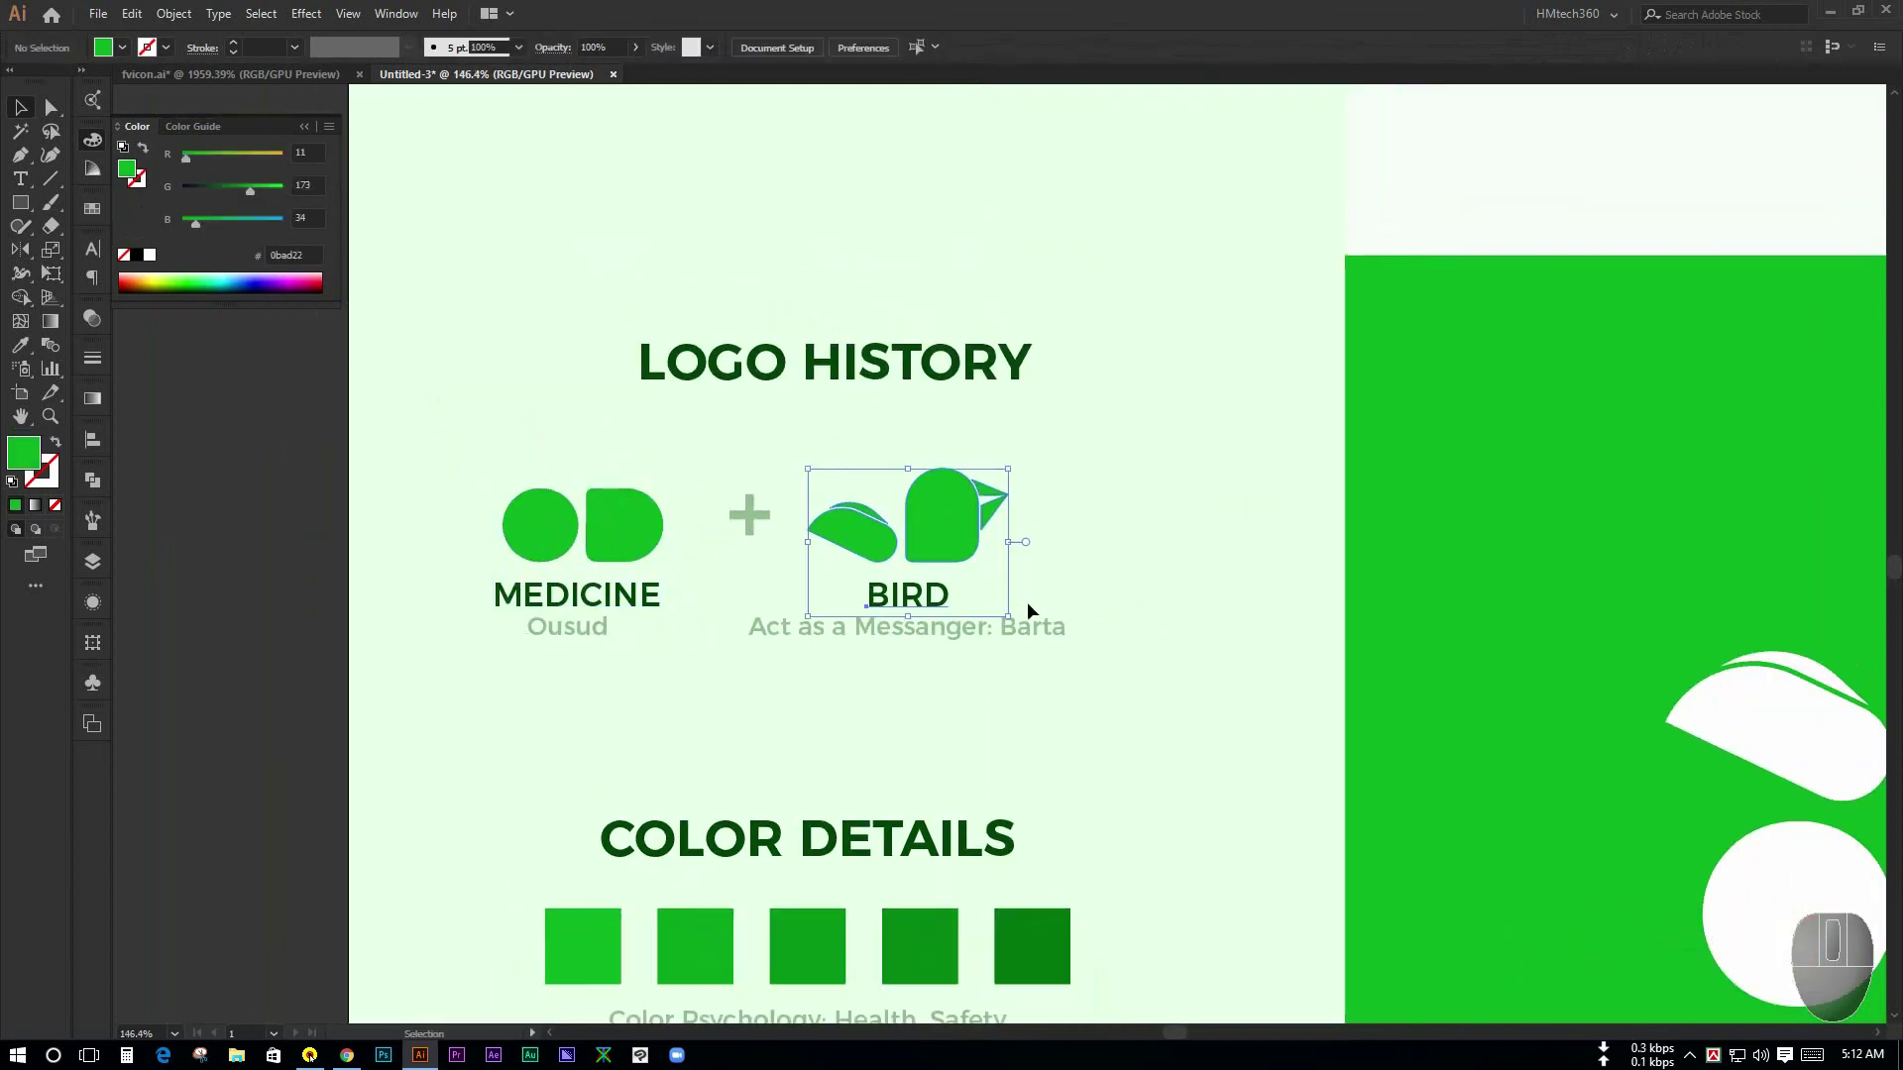
left_click_drag(829, 455, 969, 534)
left_click(1011, 531)
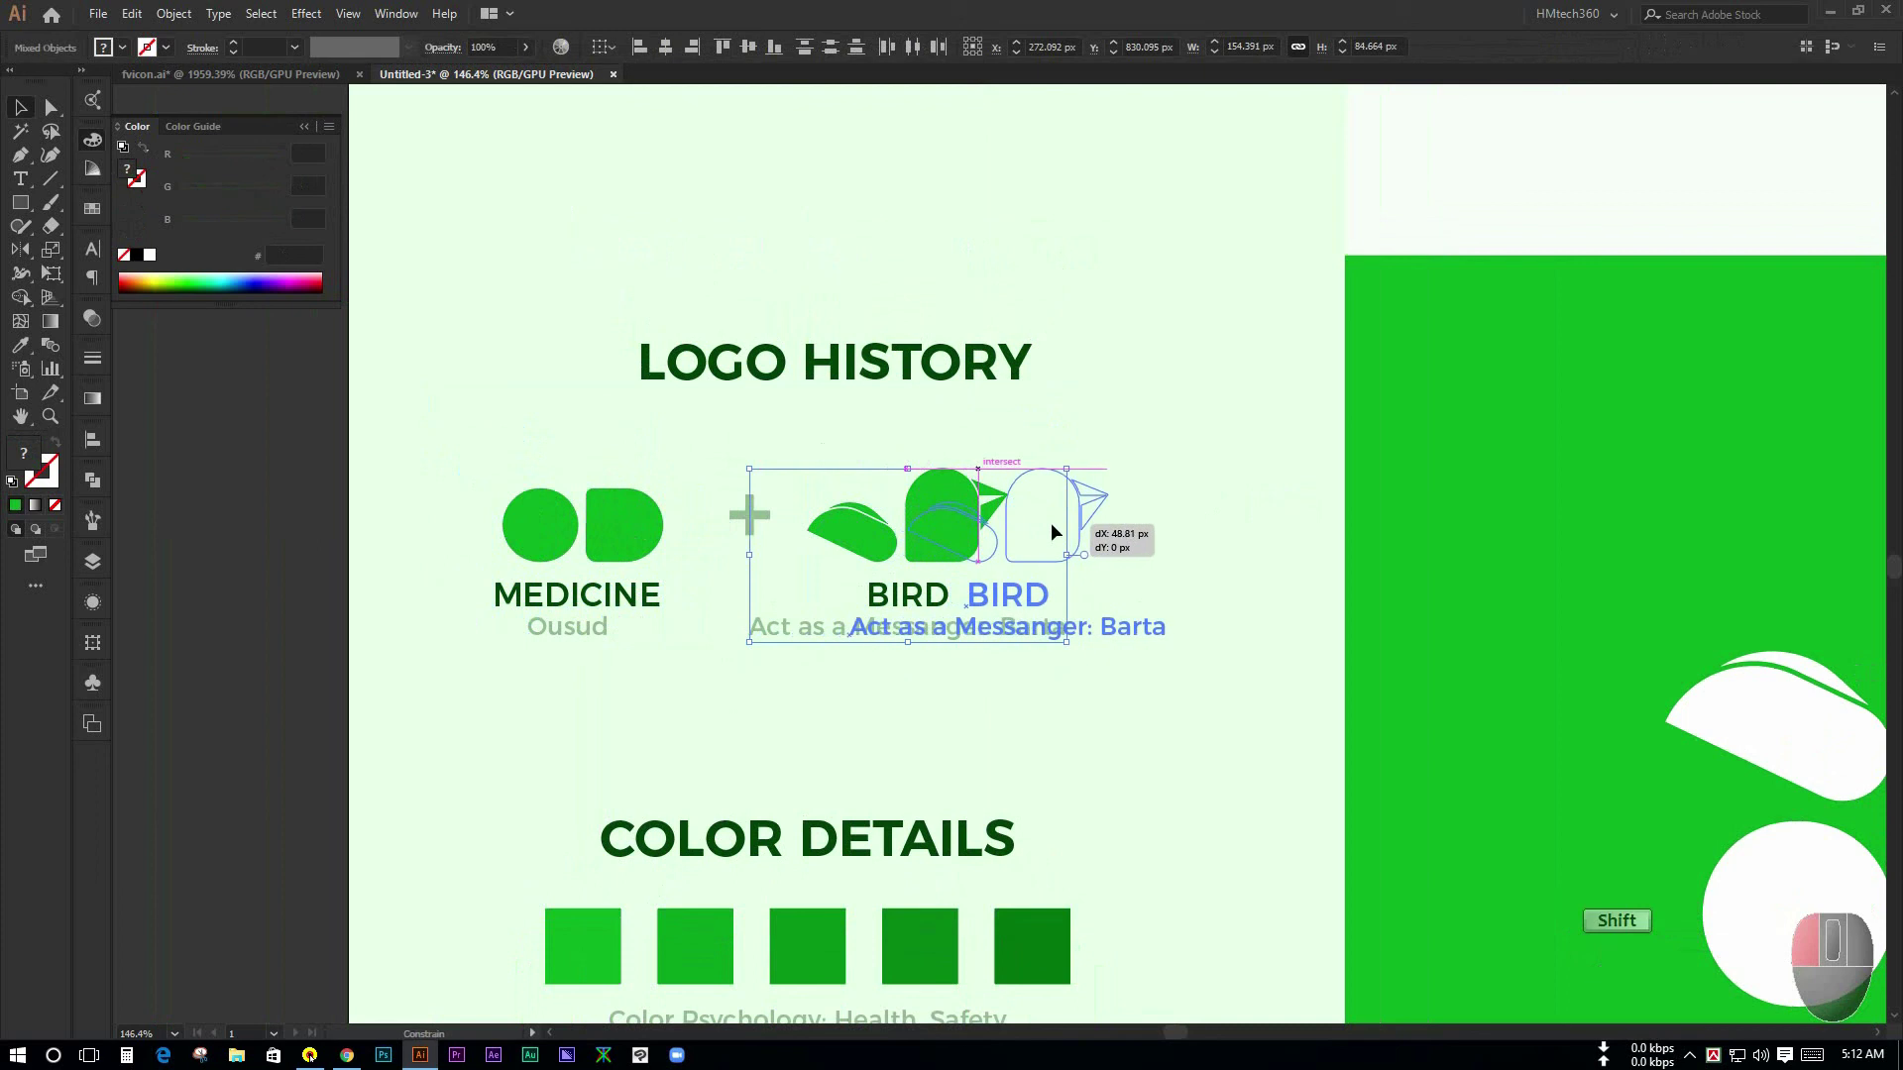
left_click(775, 521)
left_click(824, 586)
- Adjust the positions of the icons and labels in the Logo History row
key("ctrl+space")
left_click(861, 575)
left_click_drag(1087, 672, 1158, 612)
left_click(1098, 546)
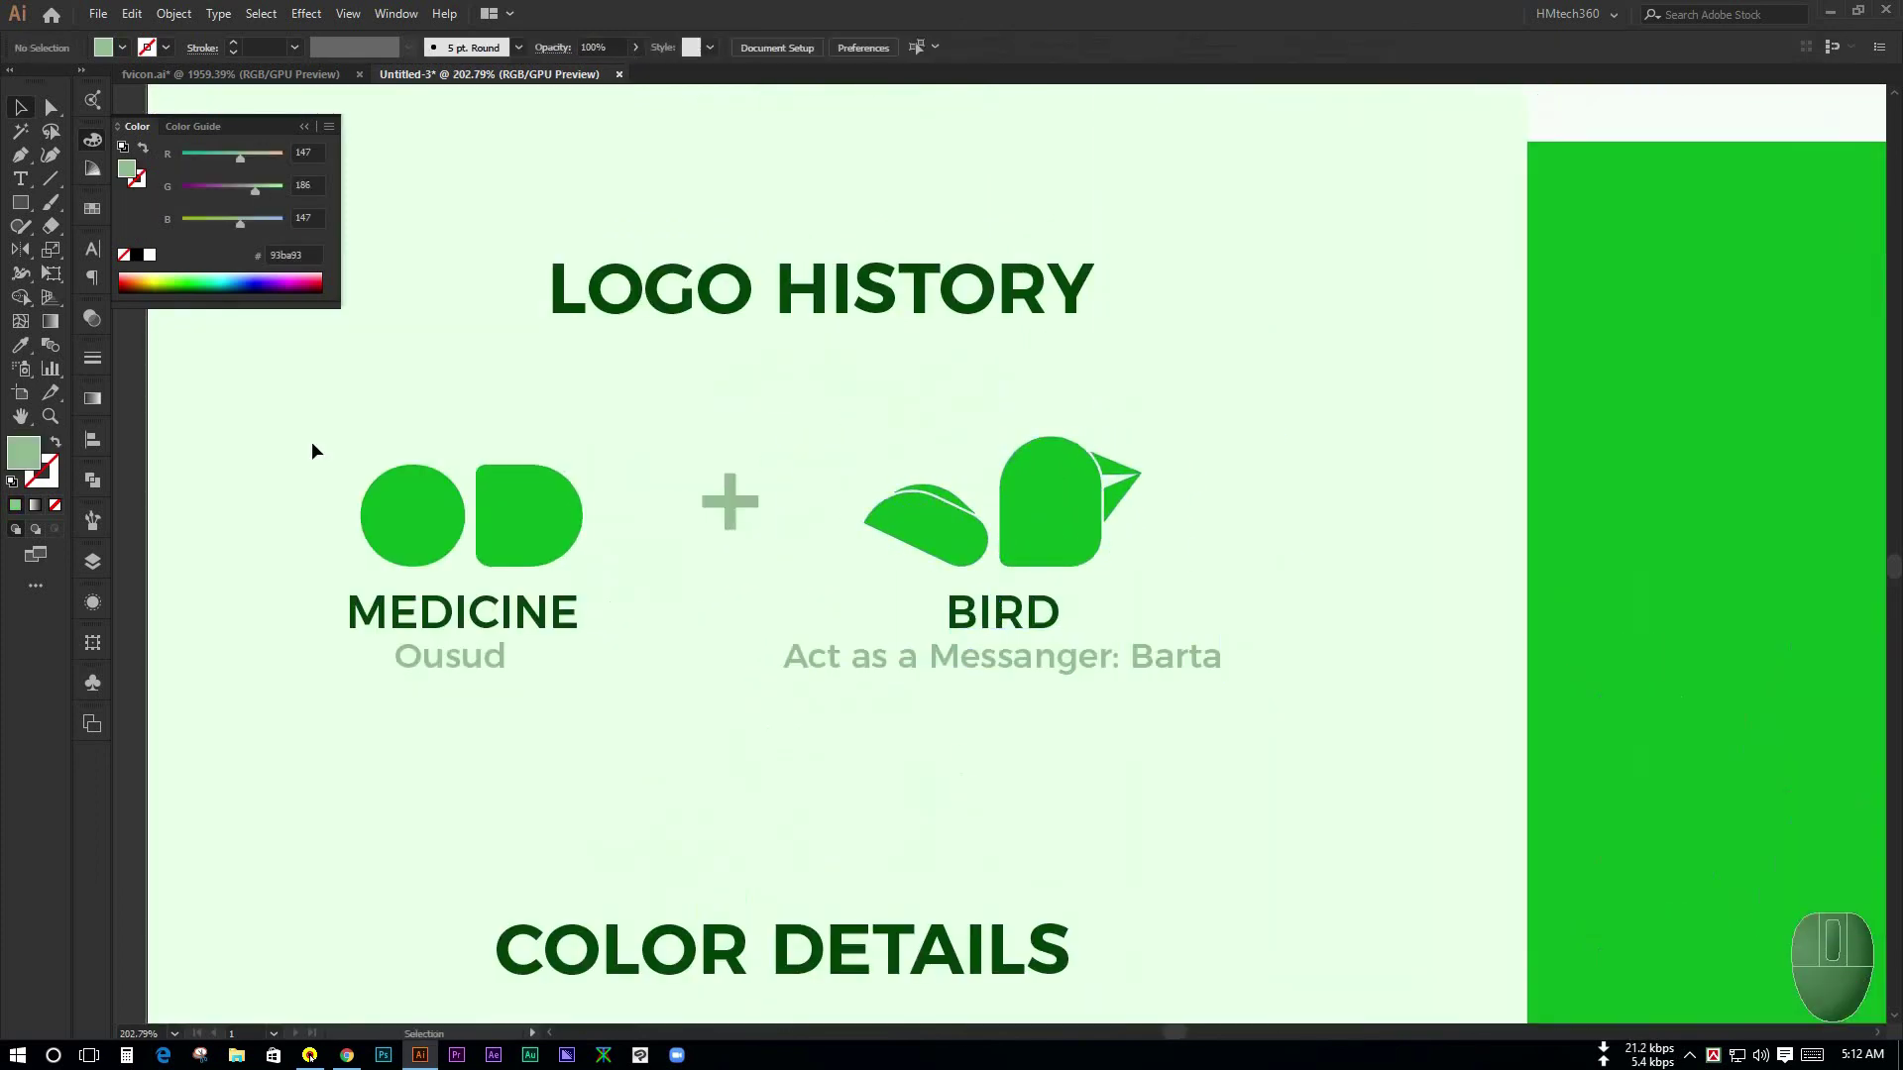
left_click(853, 762)
left_click(1021, 630)
left_click(817, 733)
left_click(999, 678)
key("space")
left_click(941, 416)
- Select the Medicine and Bird icon shapes and align them along their bottom edges
left_click_drag(678, 50, 738, 783)
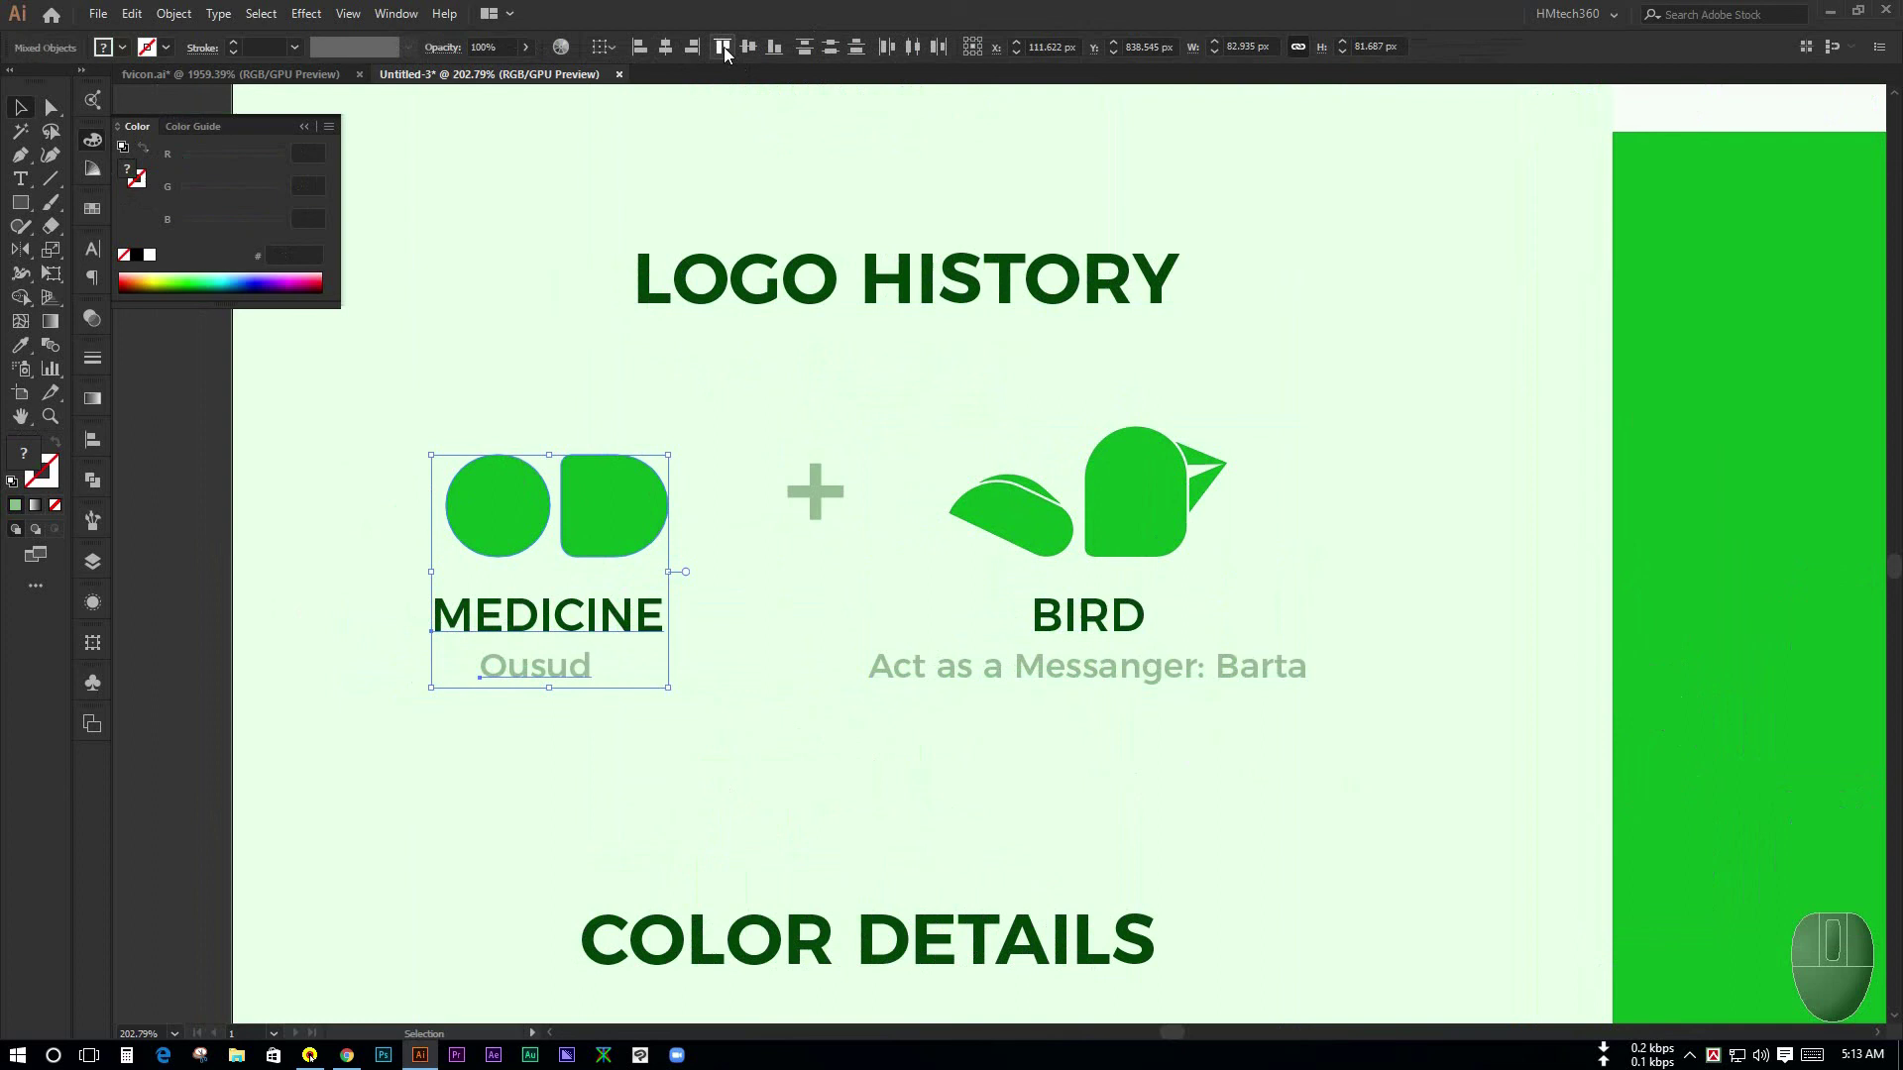
left_click_drag(669, 49, 748, 637)
left_click_drag(417, 431, 697, 527)
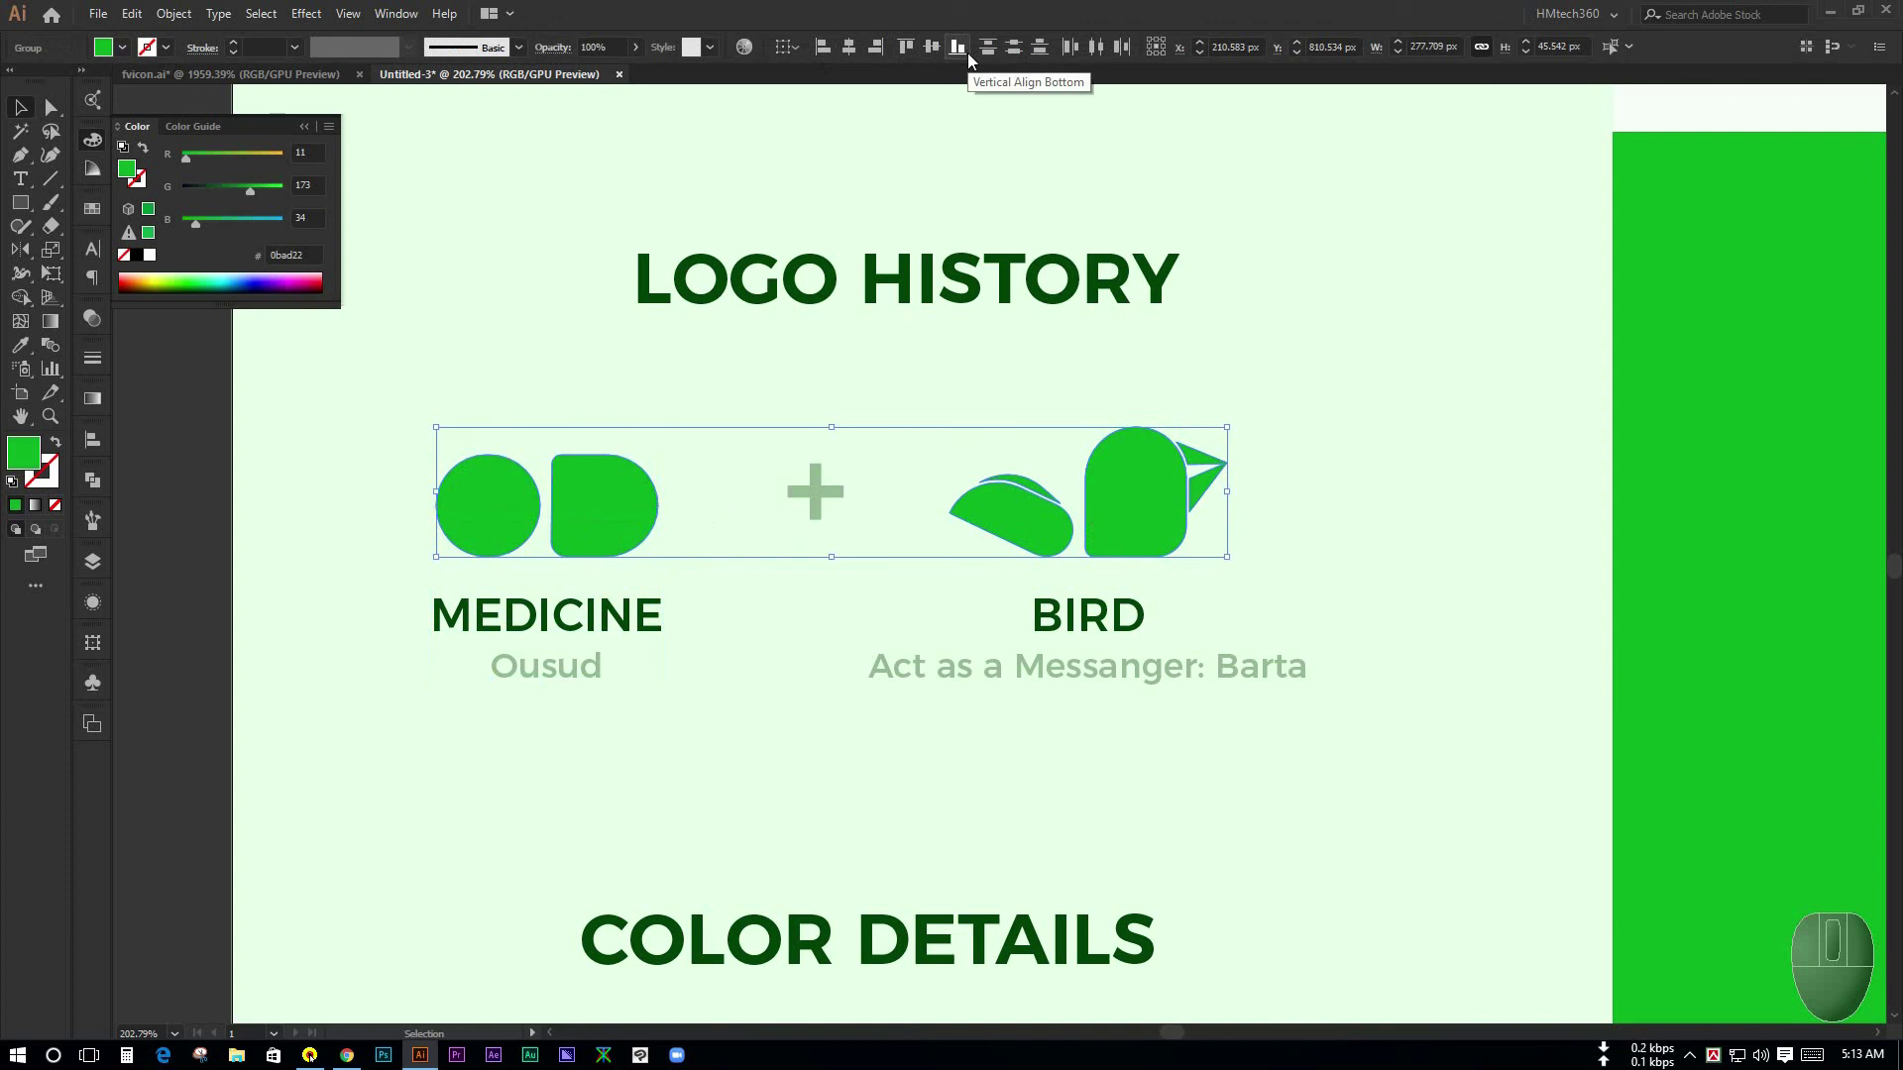
left_click_drag(973, 58, 818, 505)
left_click(851, 608)
- Group the Medicine icon, the Bird icon and their labels into units with Ctrl+G
left_click_drag(623, 506, 350, 440)
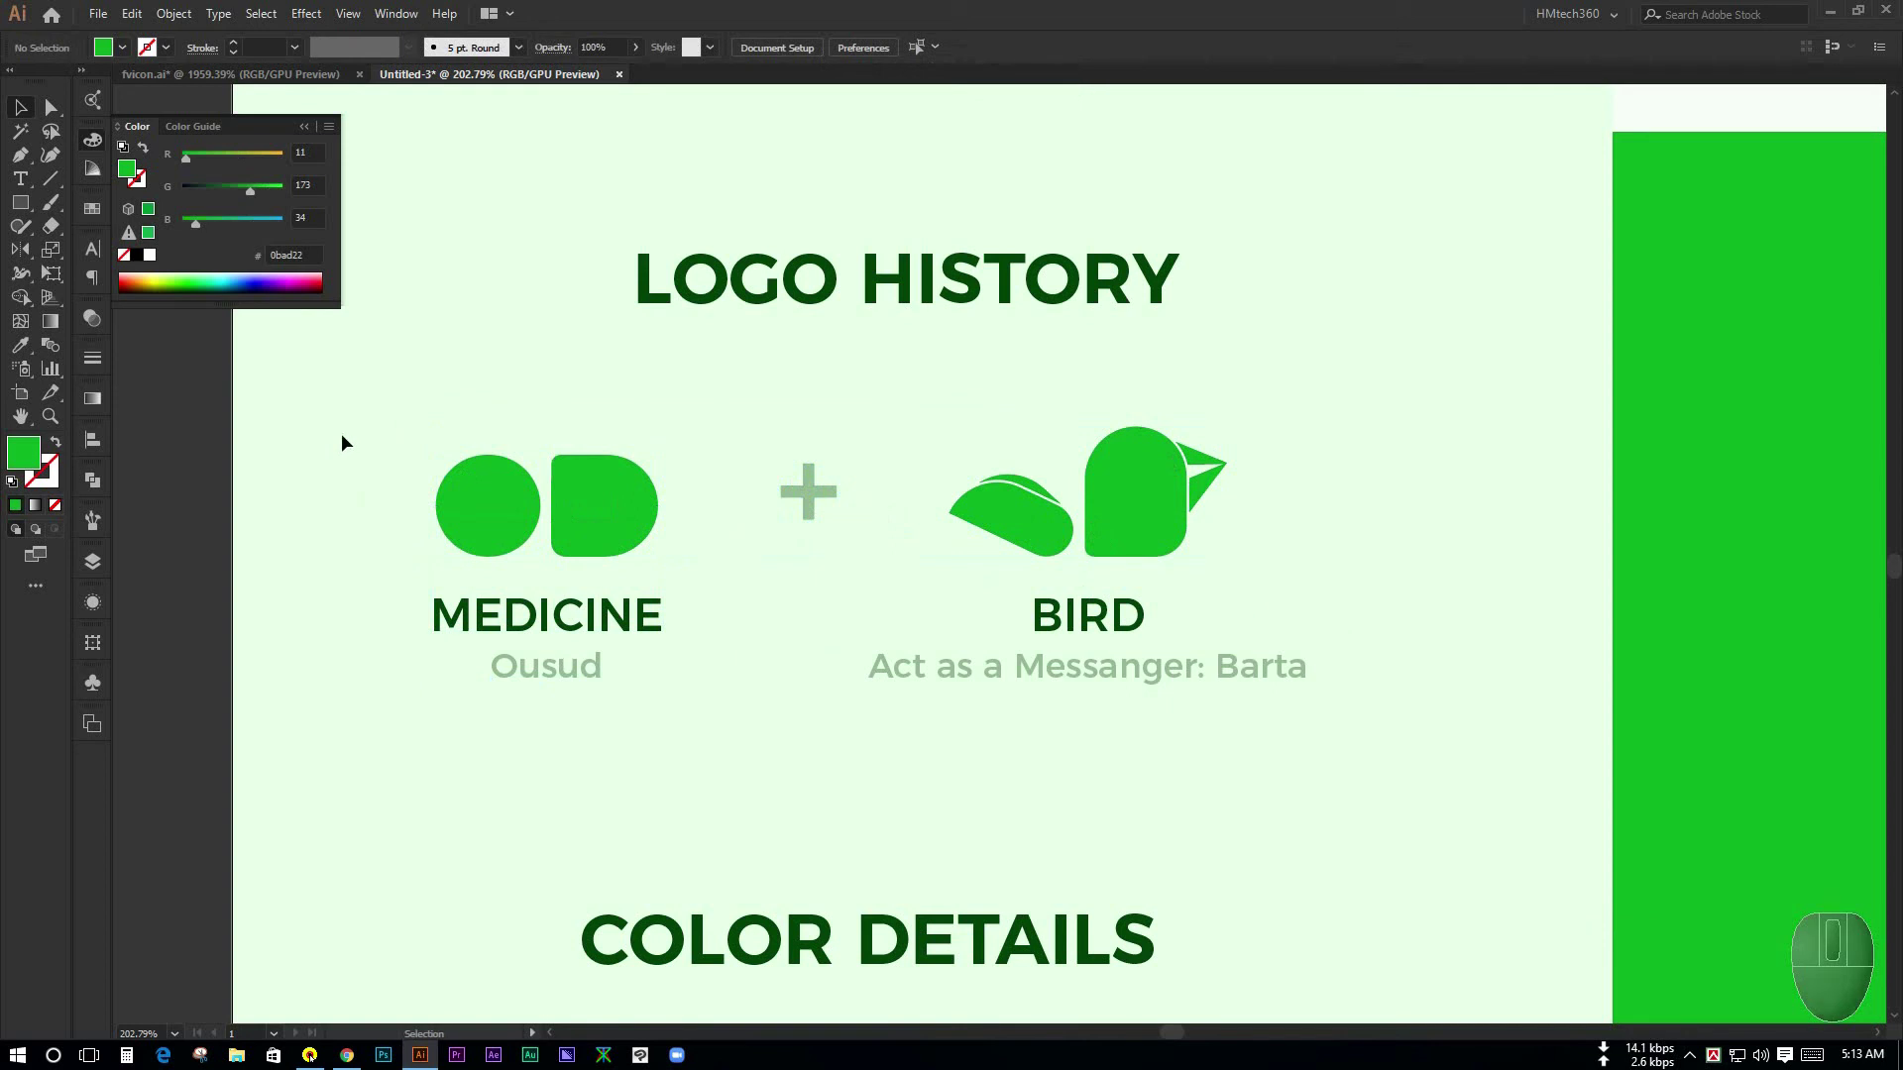
left_click_drag(382, 432, 790, 791)
left_click(402, 472)
key("ctrl+g")
left_click(959, 511)
key("ctrl+g")
left_click(1387, 798)
left_click(660, 508)
key("ctrl+g")
left_click(488, 465)
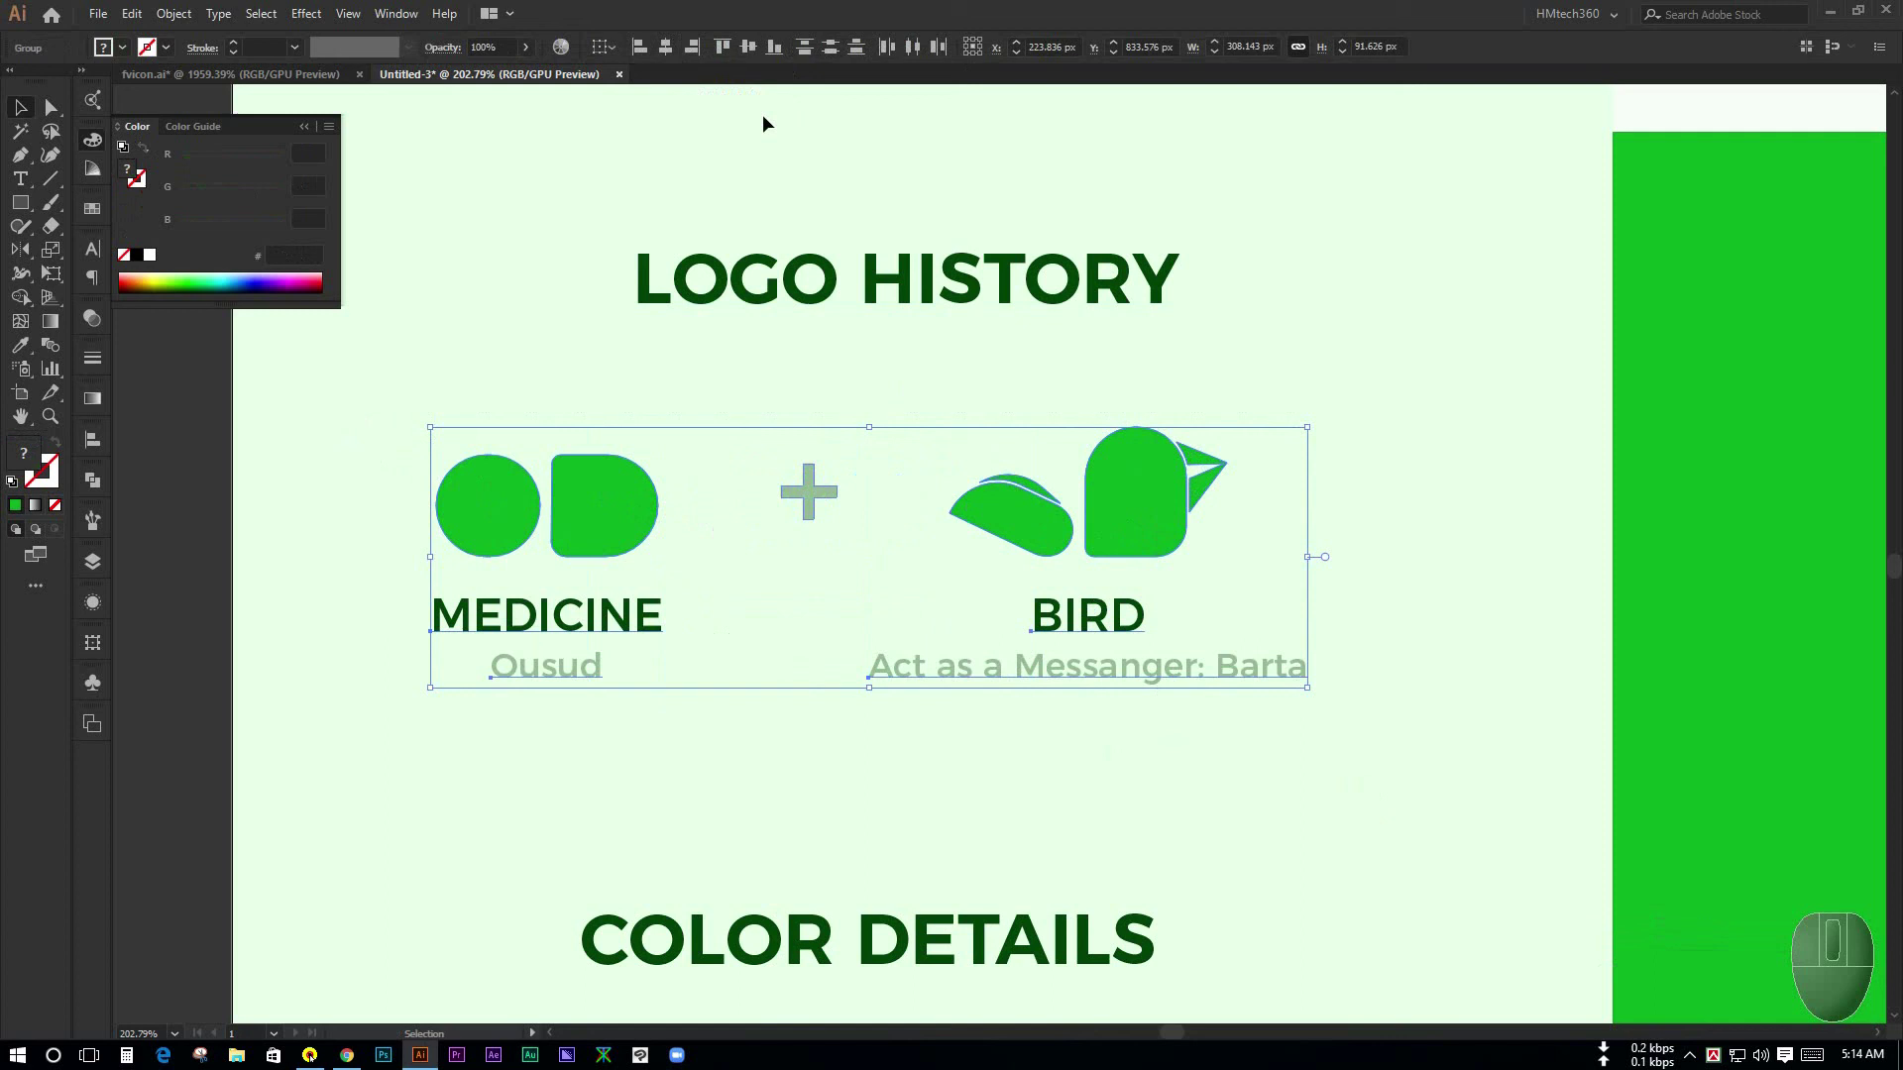
- Undo a stray change and fine-tune the Logo History icon row, nudging it left
left_click_drag(674, 53, 888, 679)
key("ctrl+z")
left_click(763, 656)
left_click_drag(808, 499, 810, 579)
key("ctrl+space")
left_click(810, 579)
left_click(976, 591)
left_click(884, 567)
left_click(798, 426)
key("ctrl+space")
left_click(990, 611)
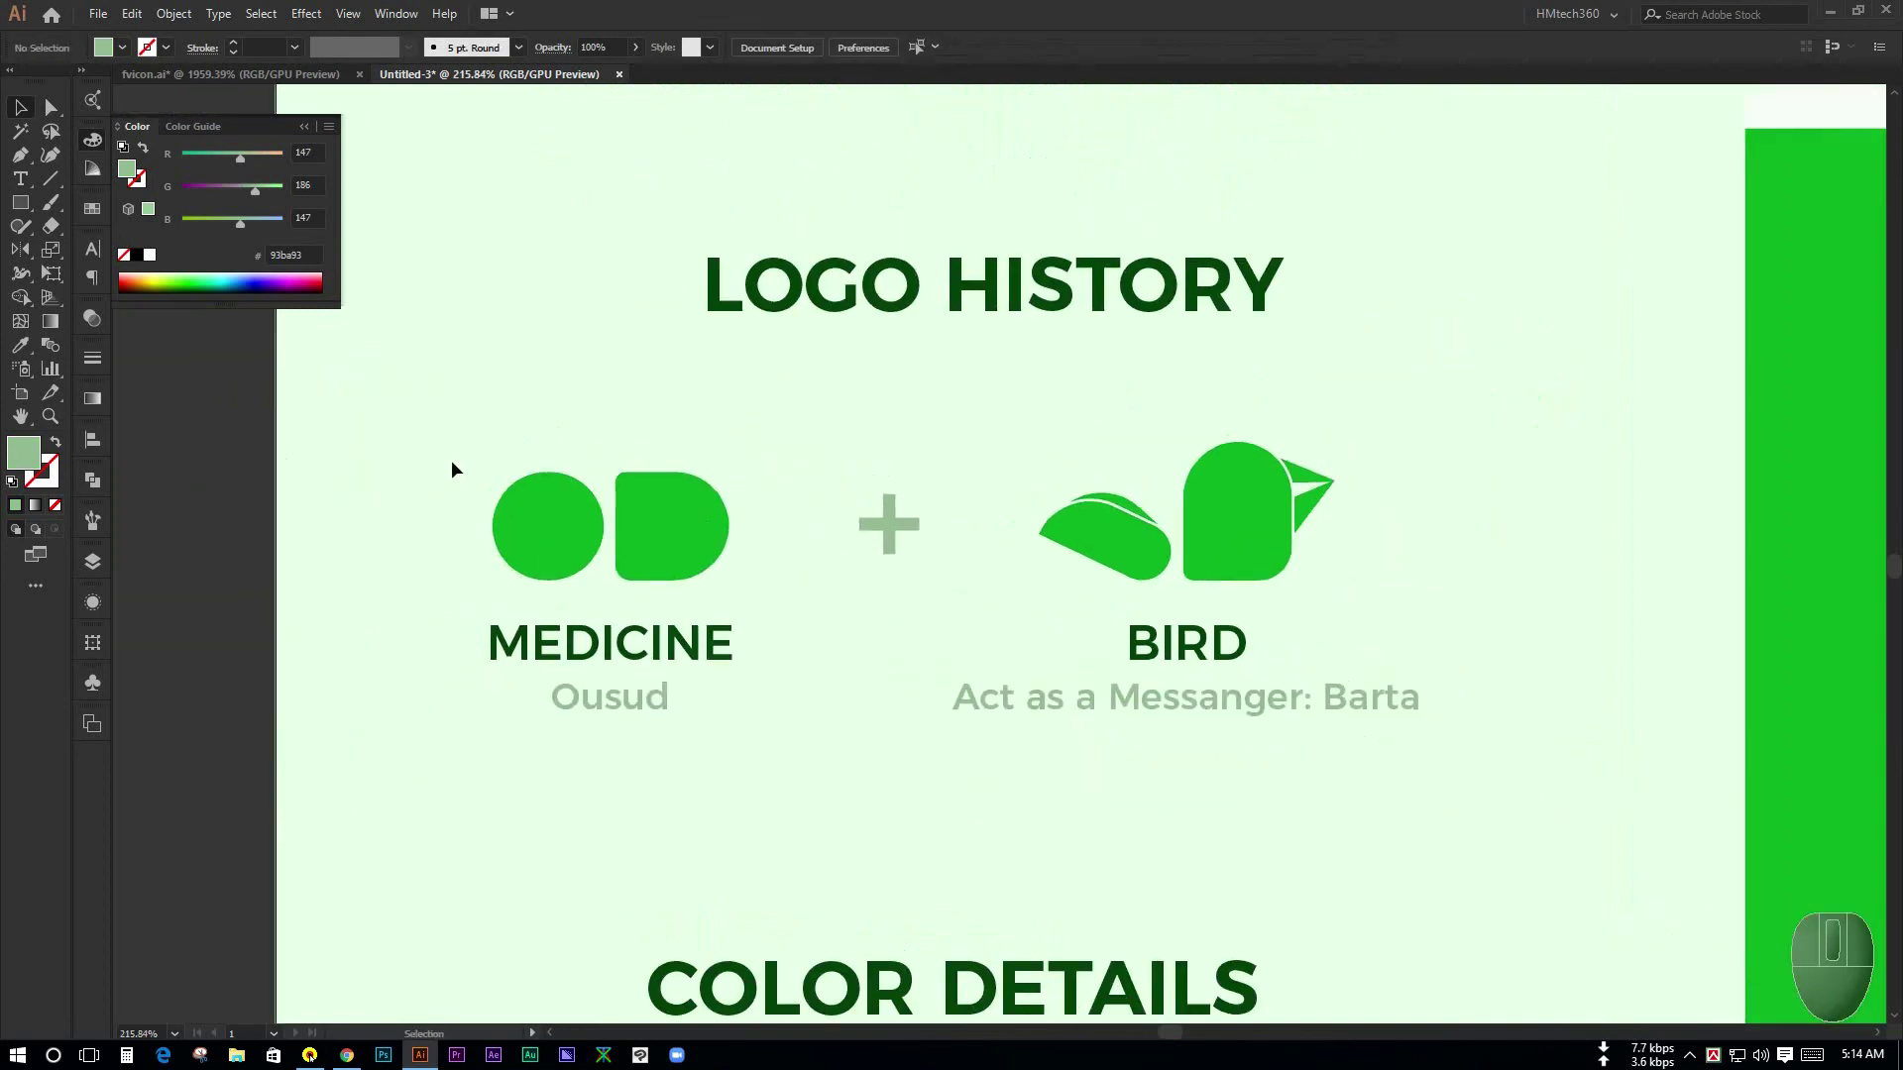
key("Left")
left_click(887, 614)
left_click(648, 576)
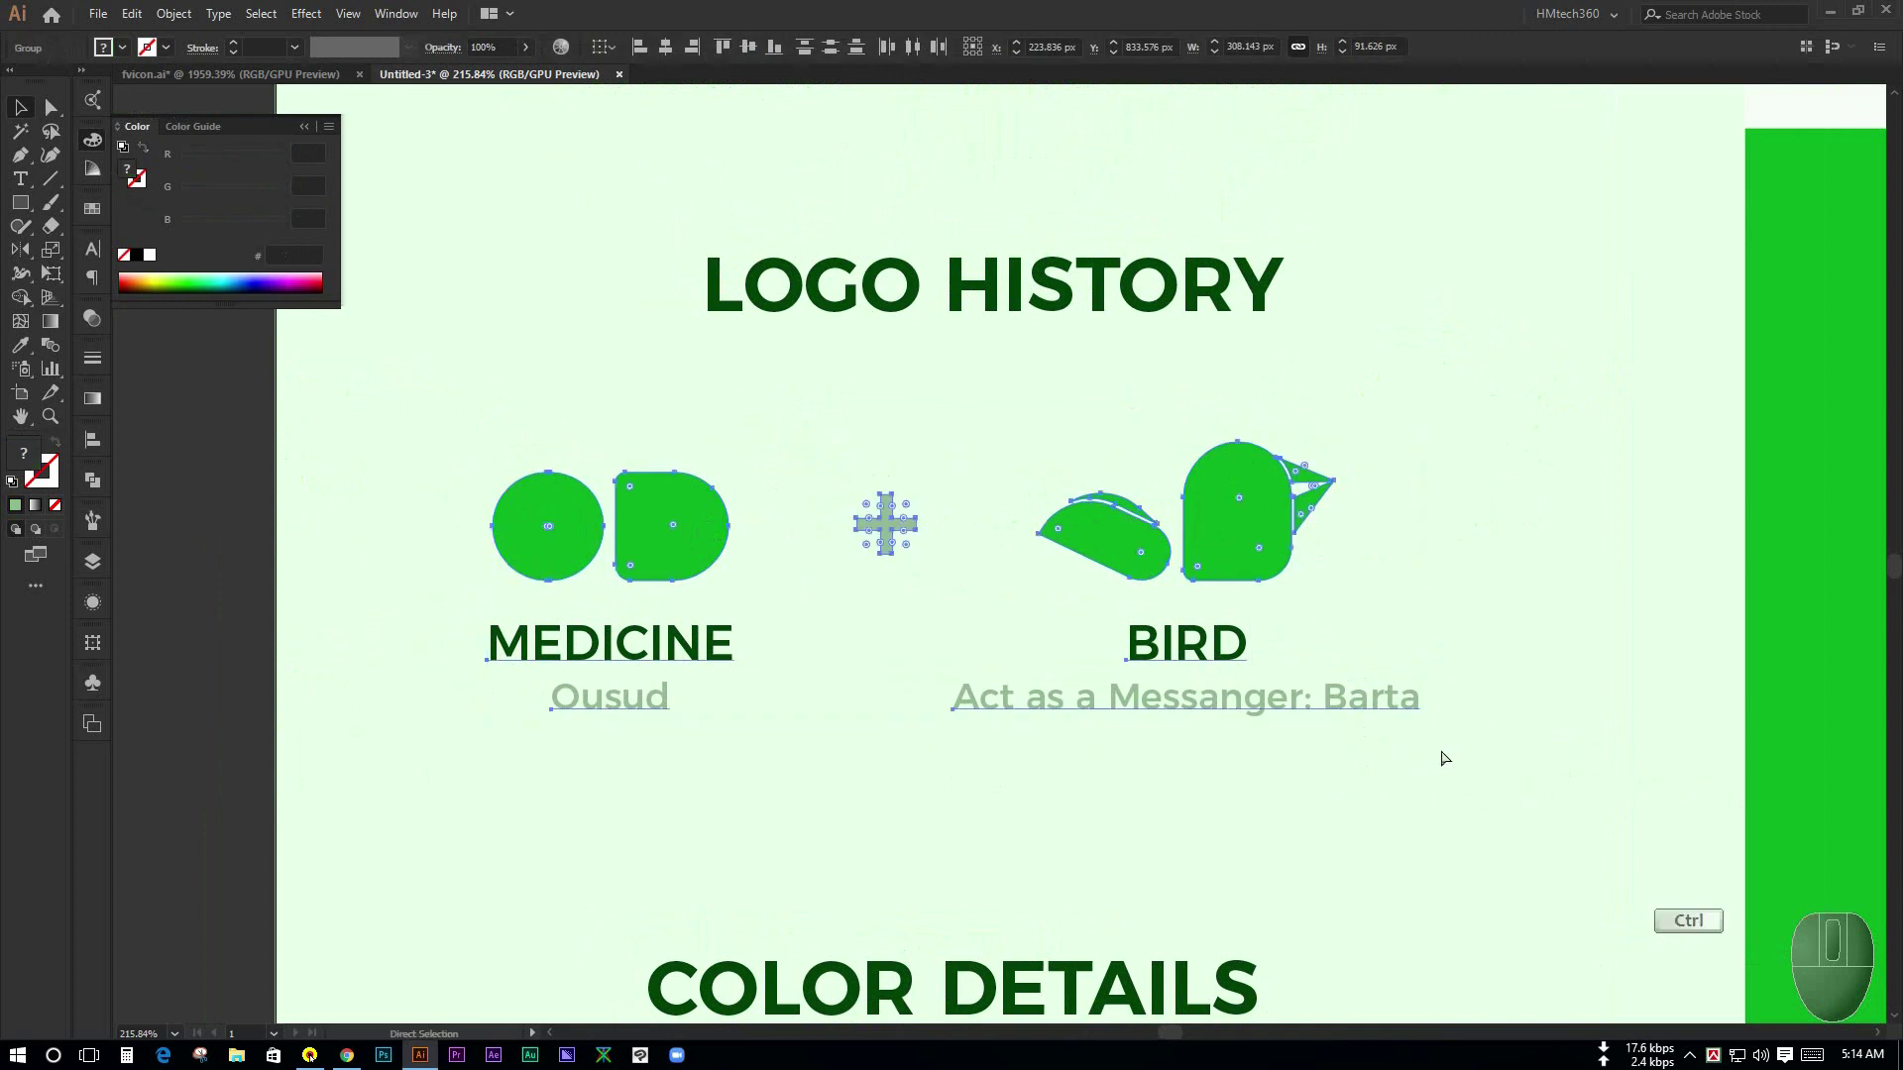
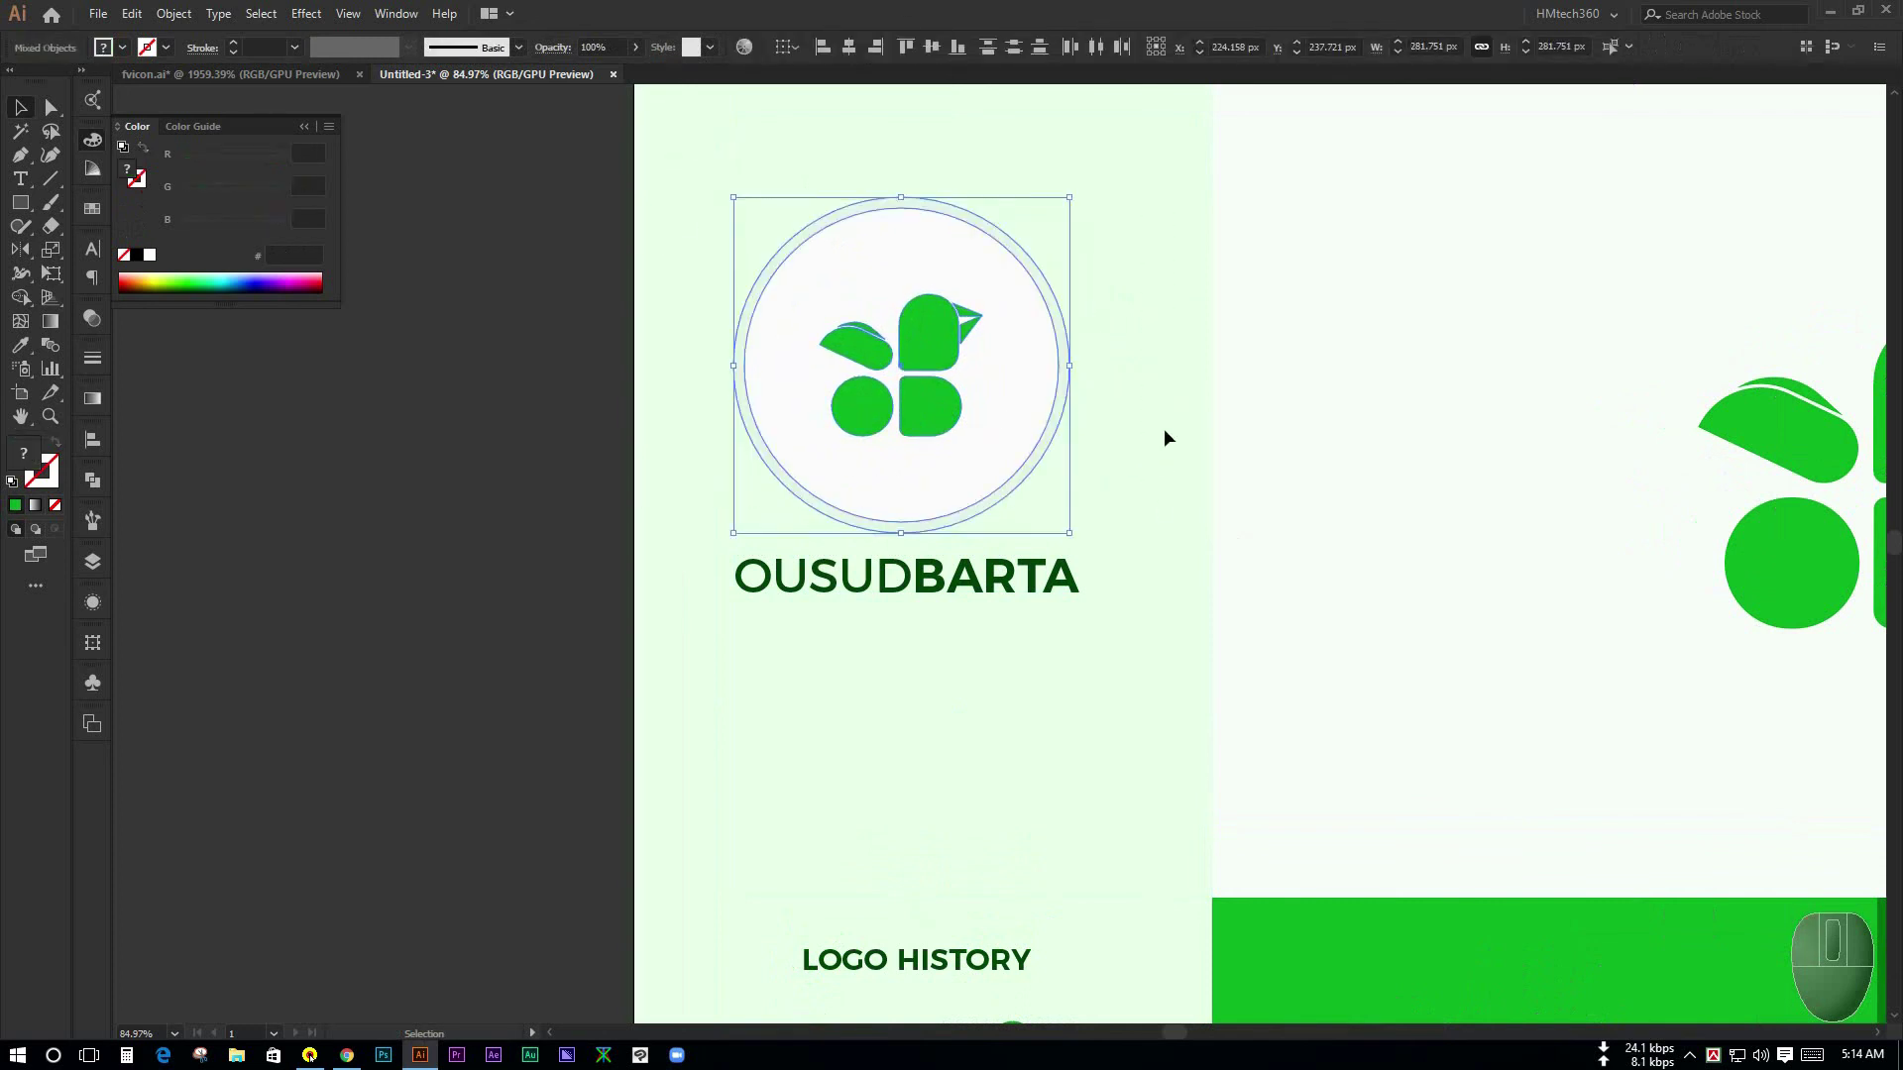
- Group the Logo History content and unlock all objects on the board
key("ctrl+g")
left_click(1172, 438)
left_click(1005, 594)
left_click_drag(674, 52, 956, 597)
left_click_drag(1010, 676, 1106, 701)
left_click(1109, 699)
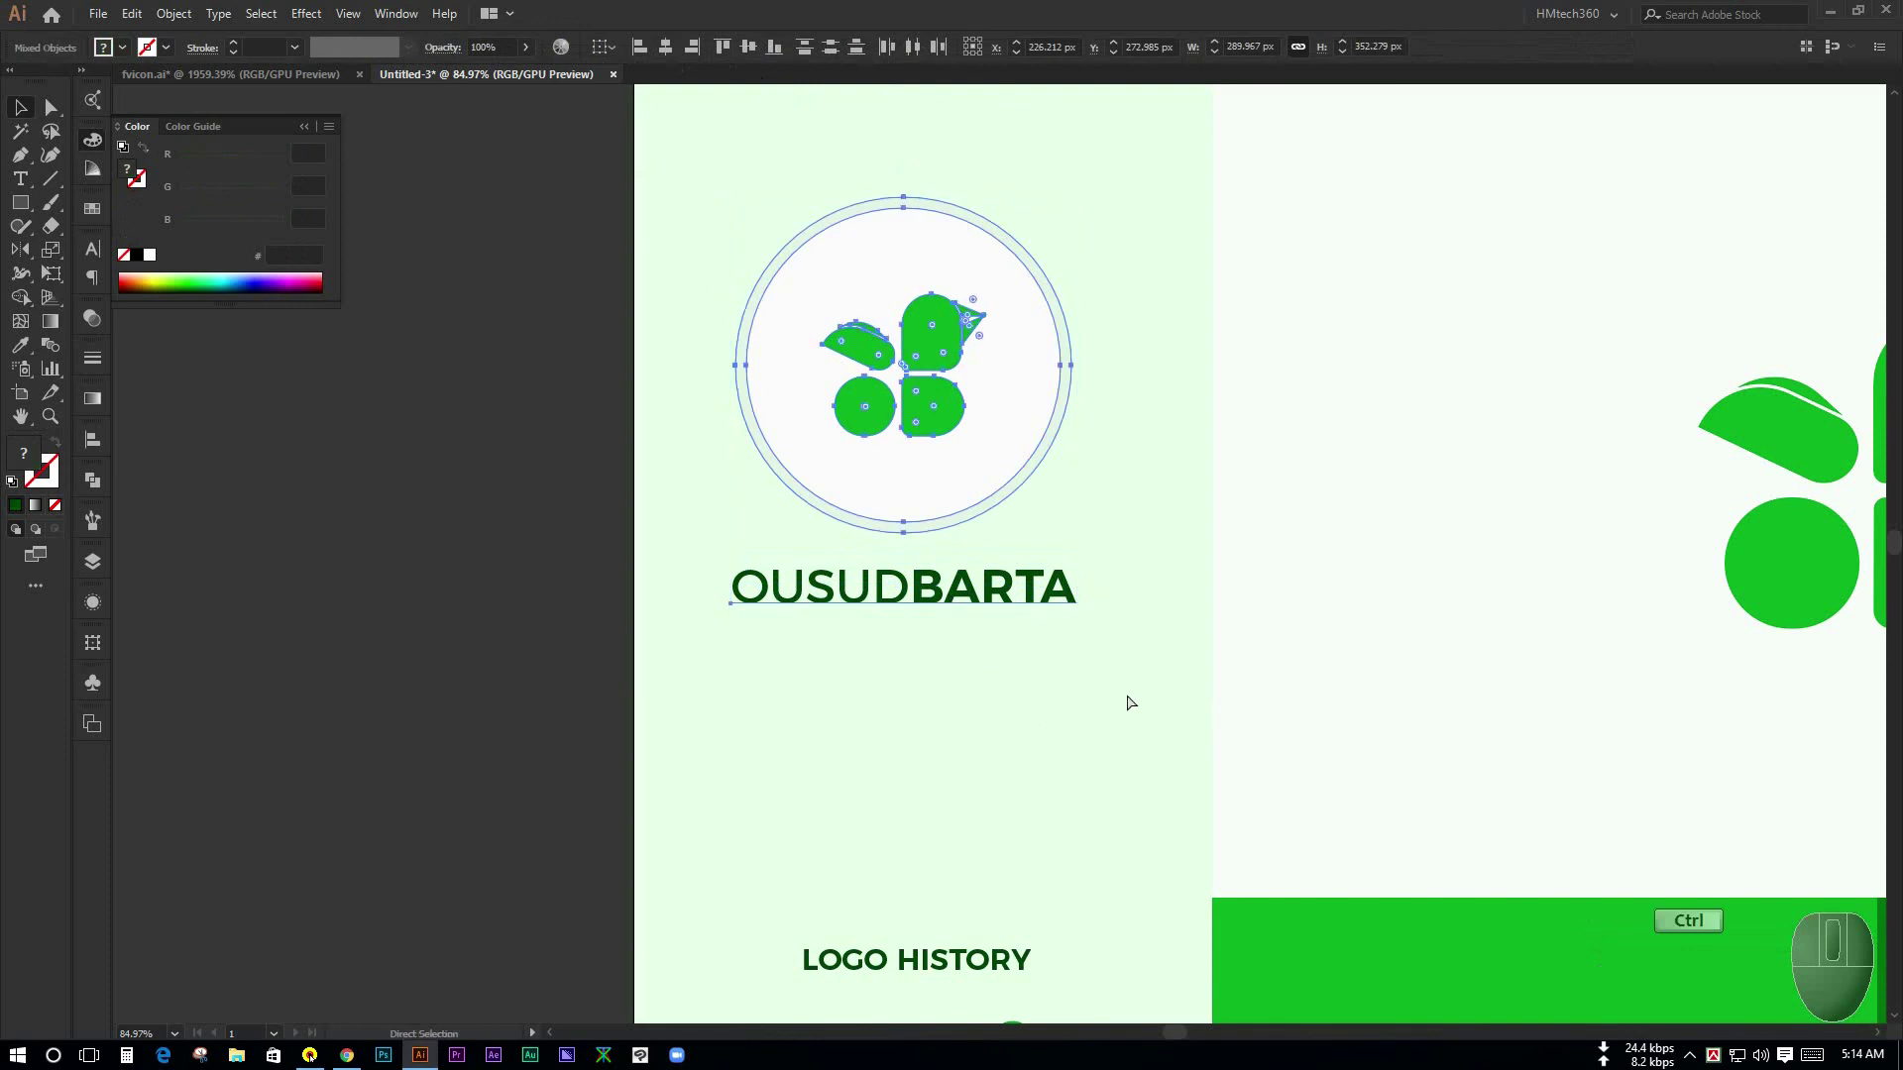
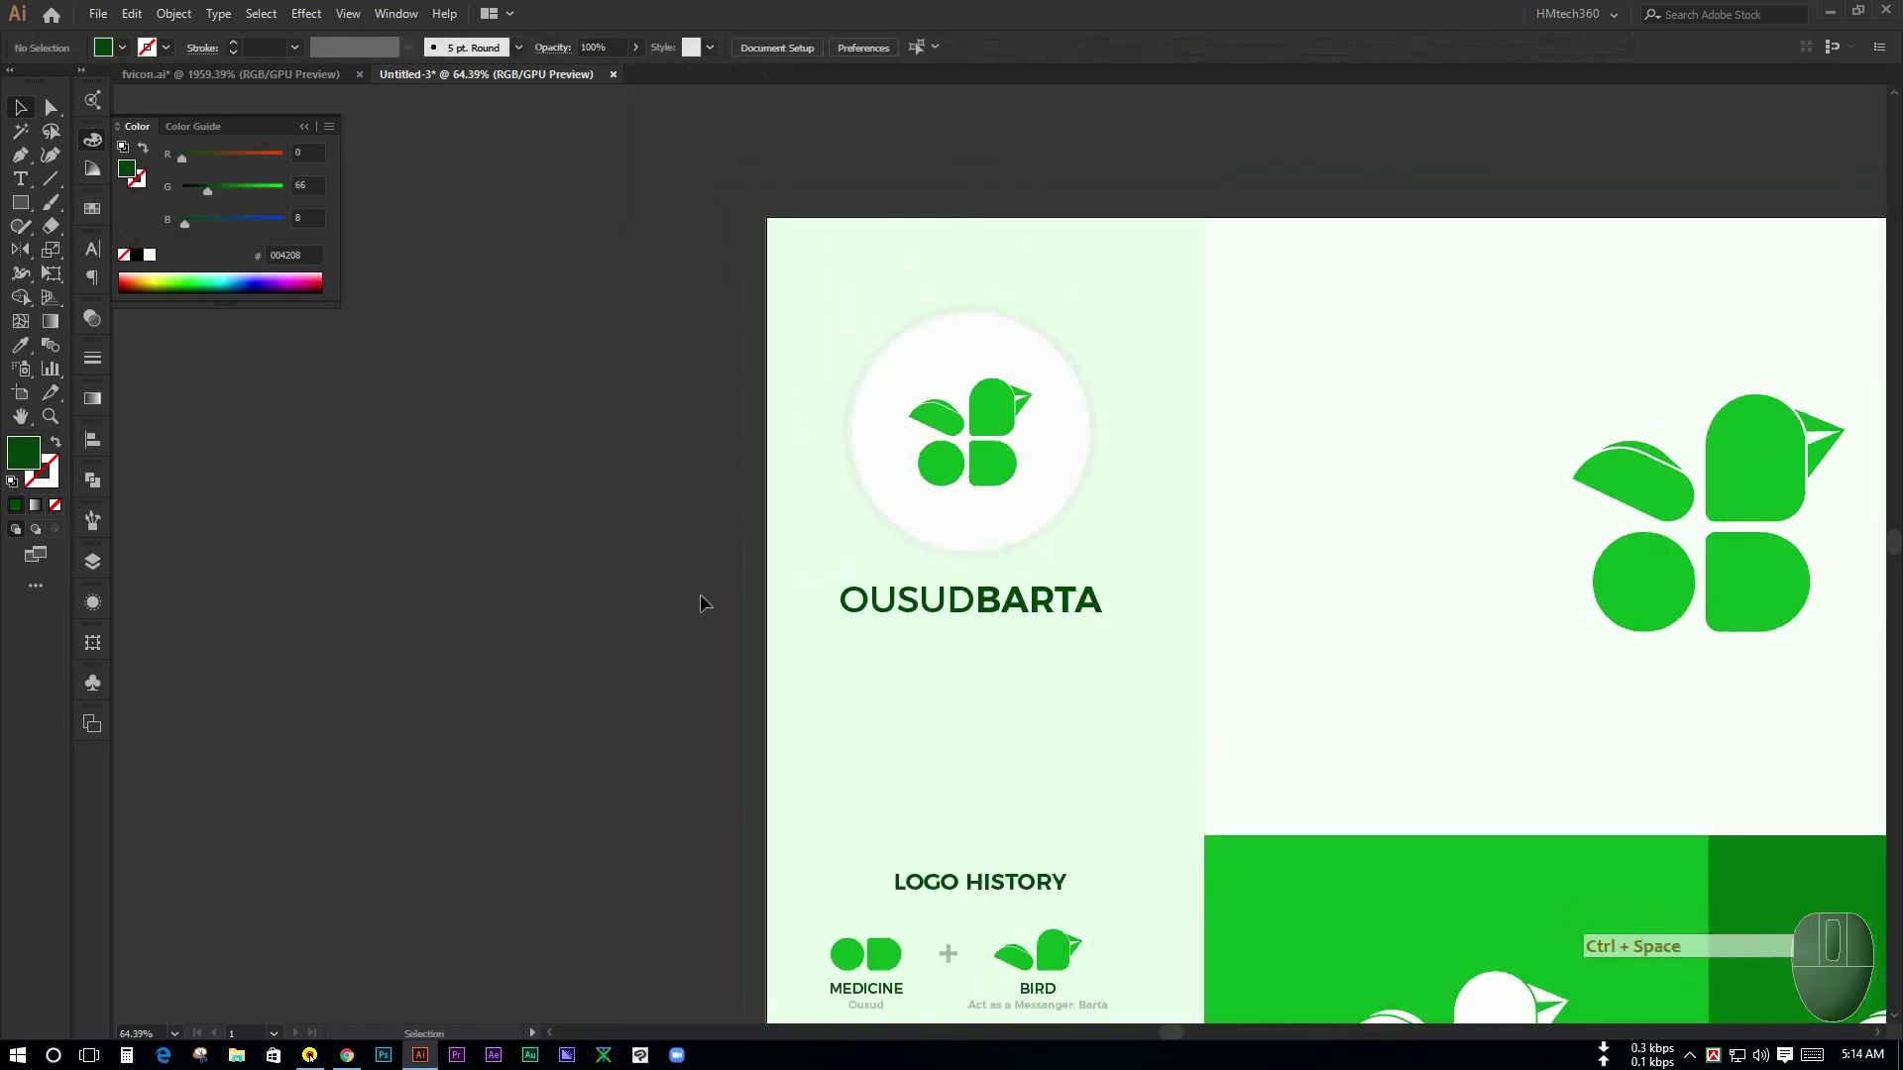
key("ctrl+alt+2")
key("space")
- Select the left panel with its logo history, colour details and website groups and centre them horizontally
left_click_drag(857, 572, 1133, 252)
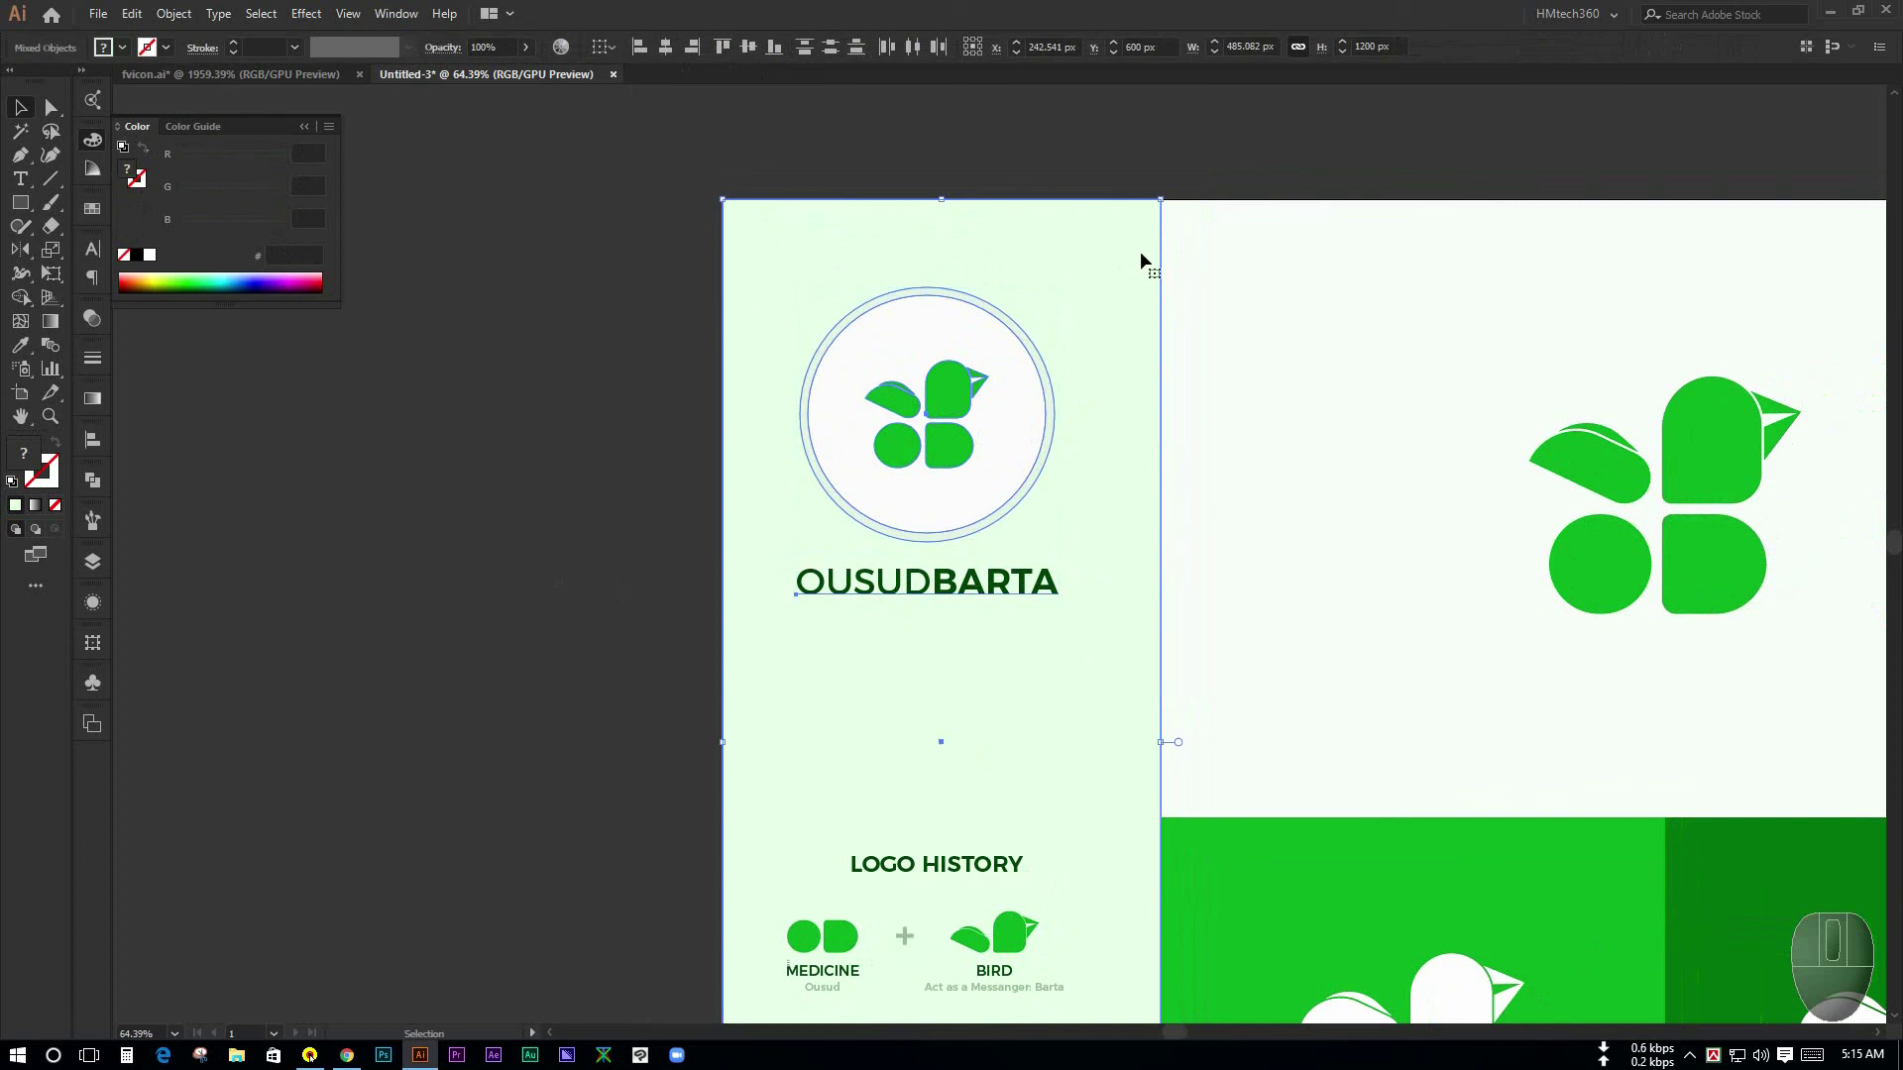
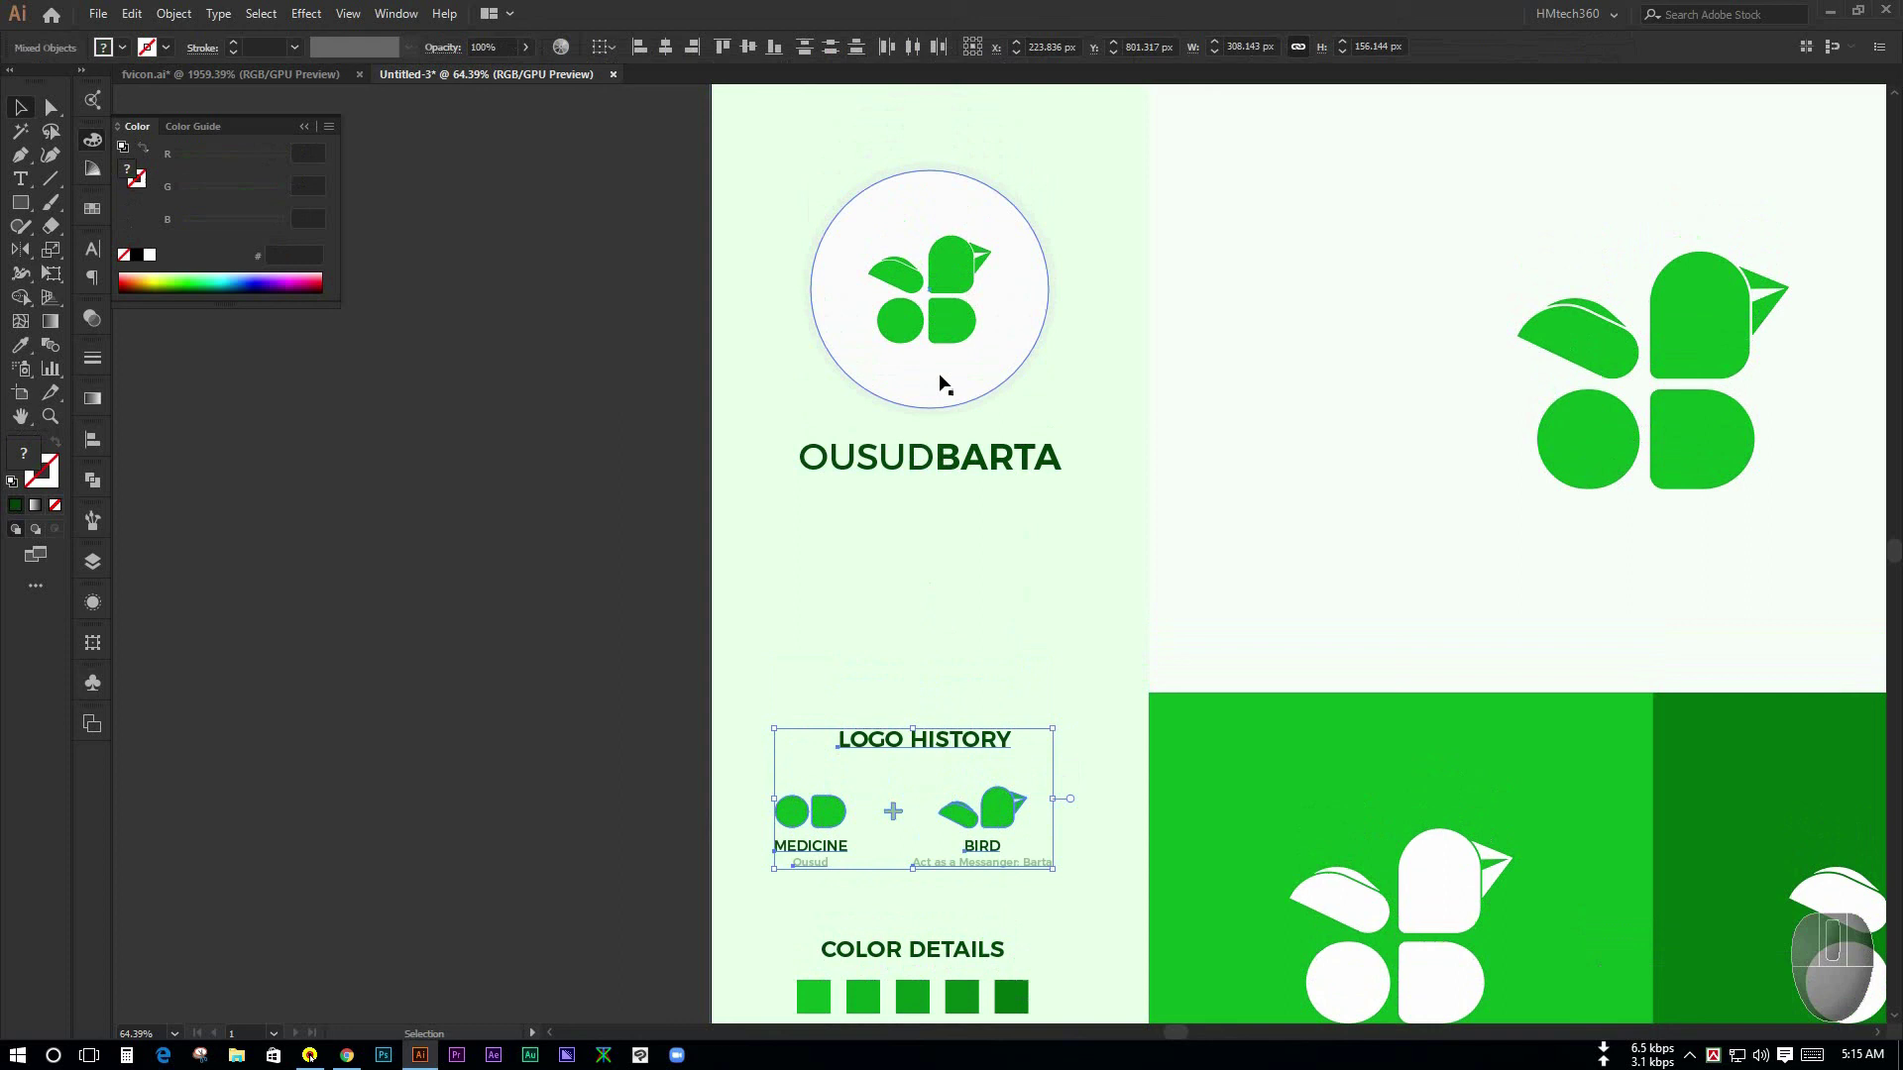
left_click(972, 583)
left_click_drag(466, 638, 907, 822)
key("space")
left_click(985, 821)
left_click_drag(698, 548, 536, 438)
left_click_drag(532, 374, 1051, 926)
left_click(1020, 352)
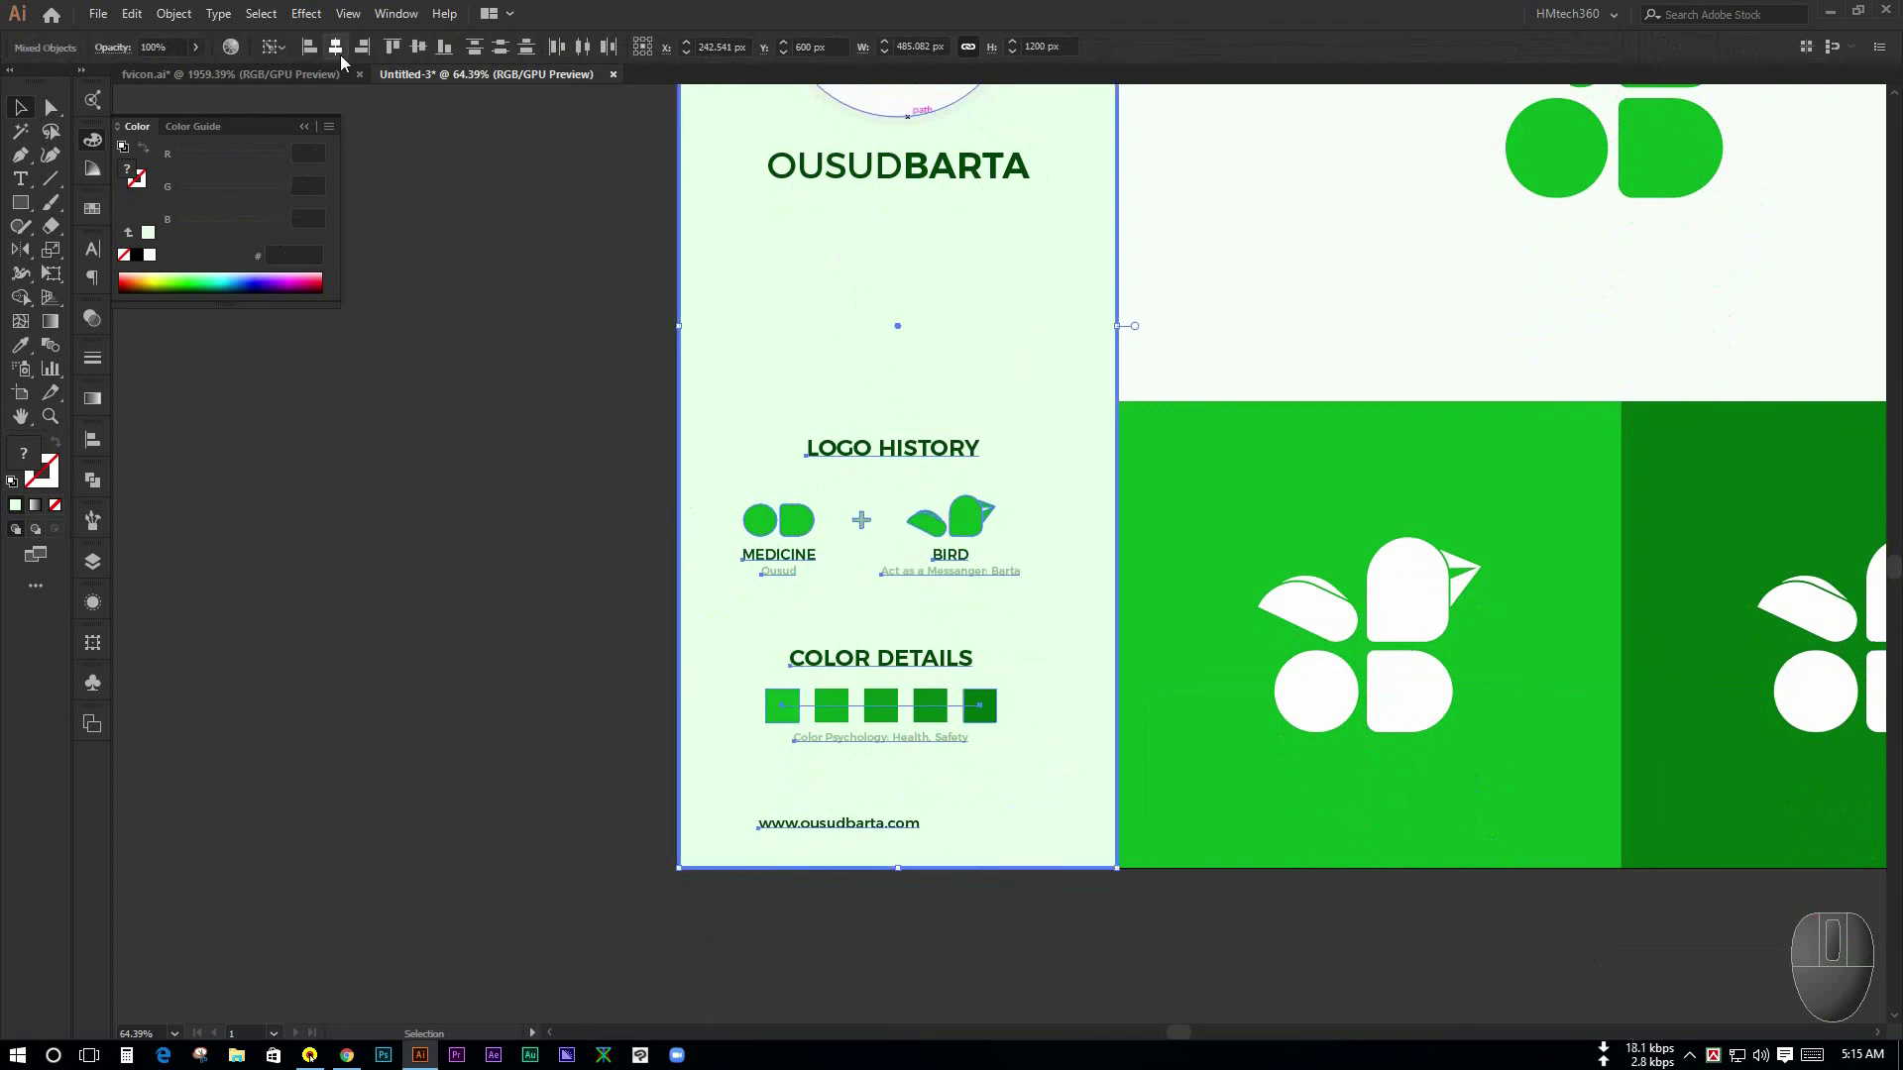
- Nudge COLOR DETAILS slightly up and LOGO HISTORY slightly down, then select the left panel content
left_click(540, 579)
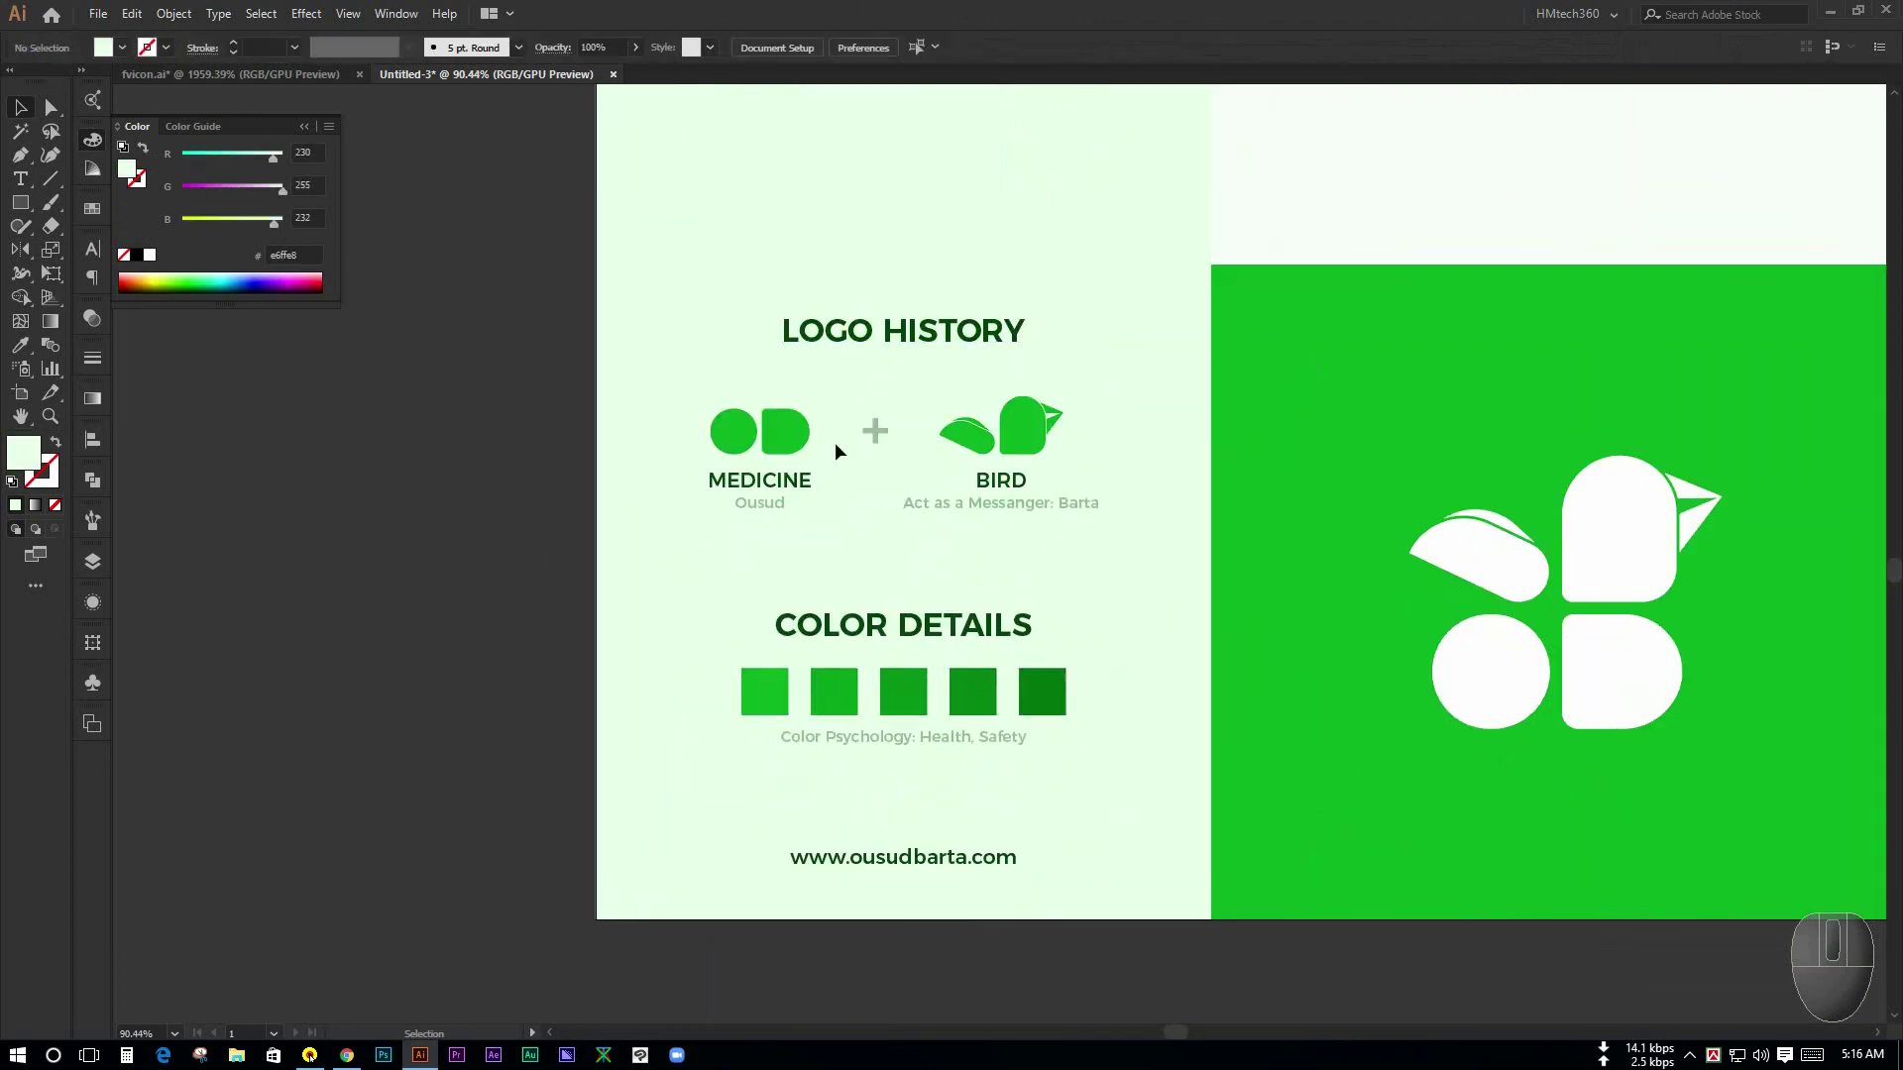
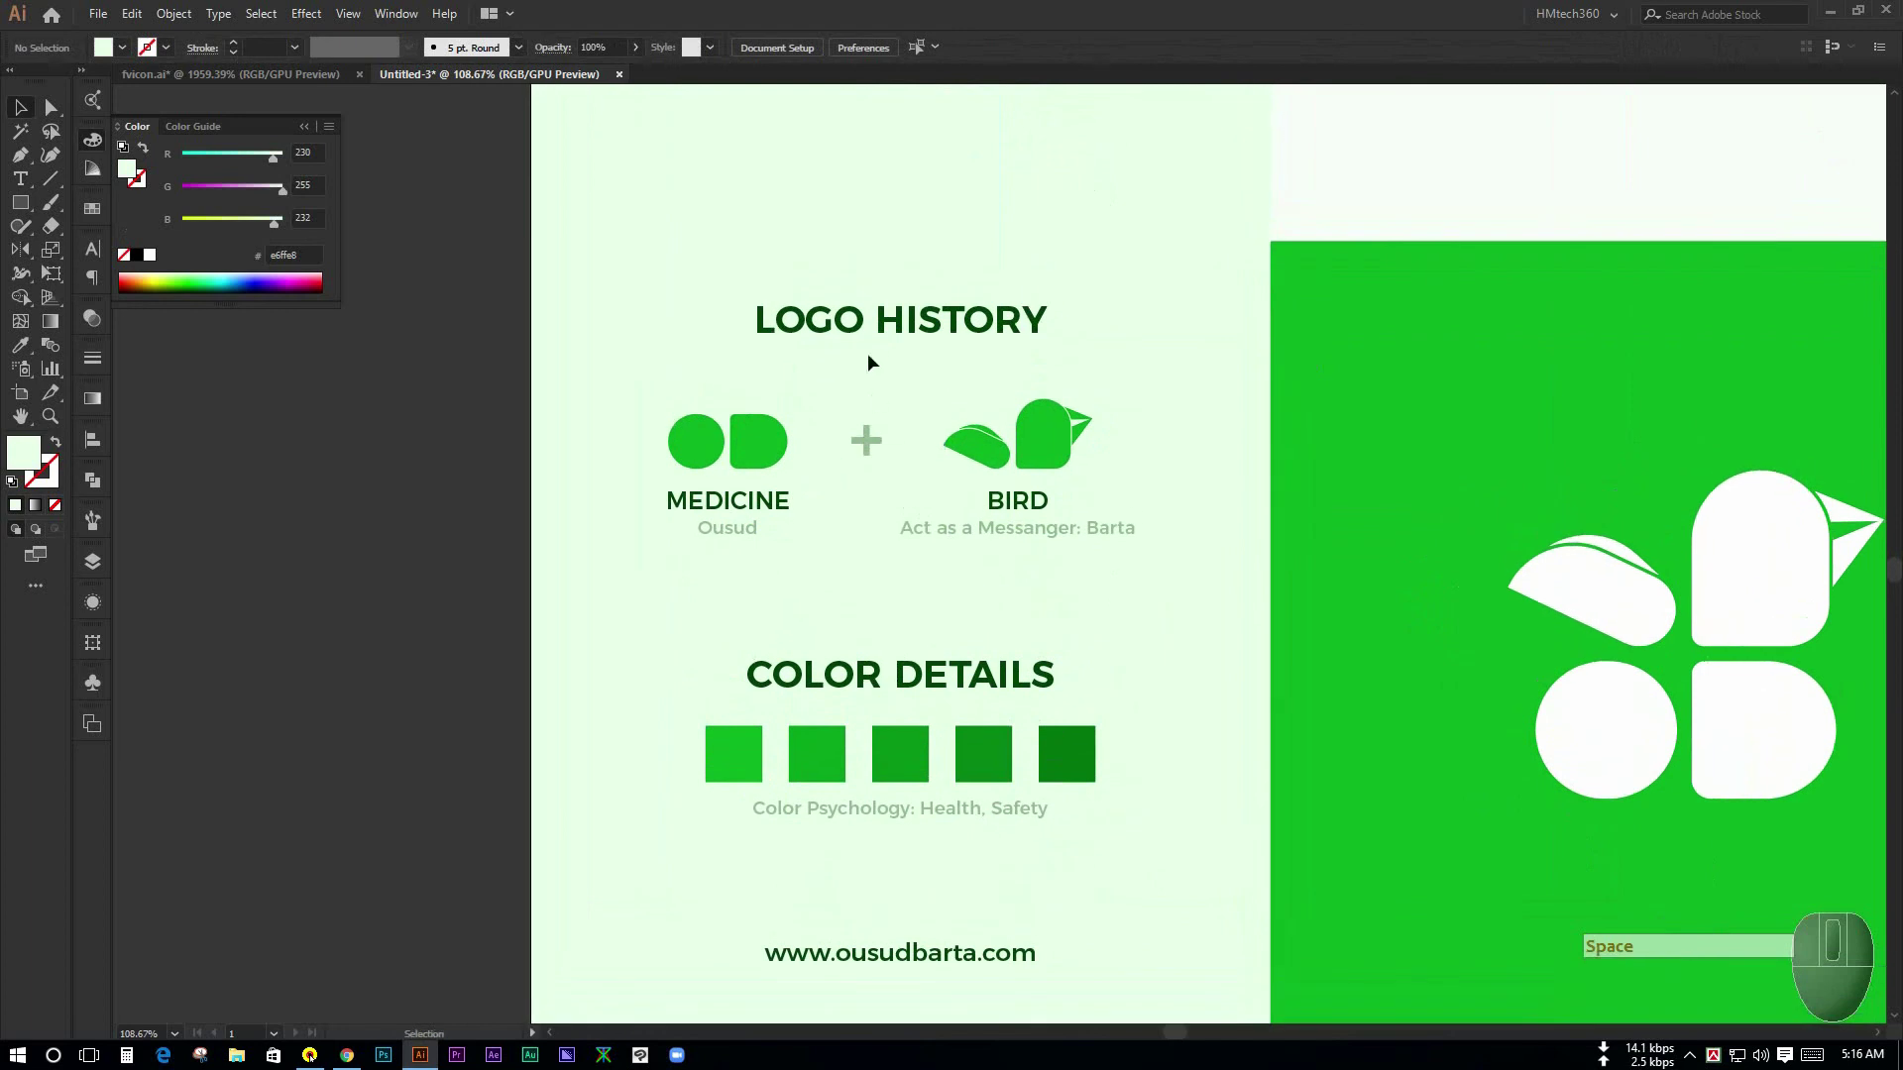
left_click(1042, 607)
left_click(905, 362)
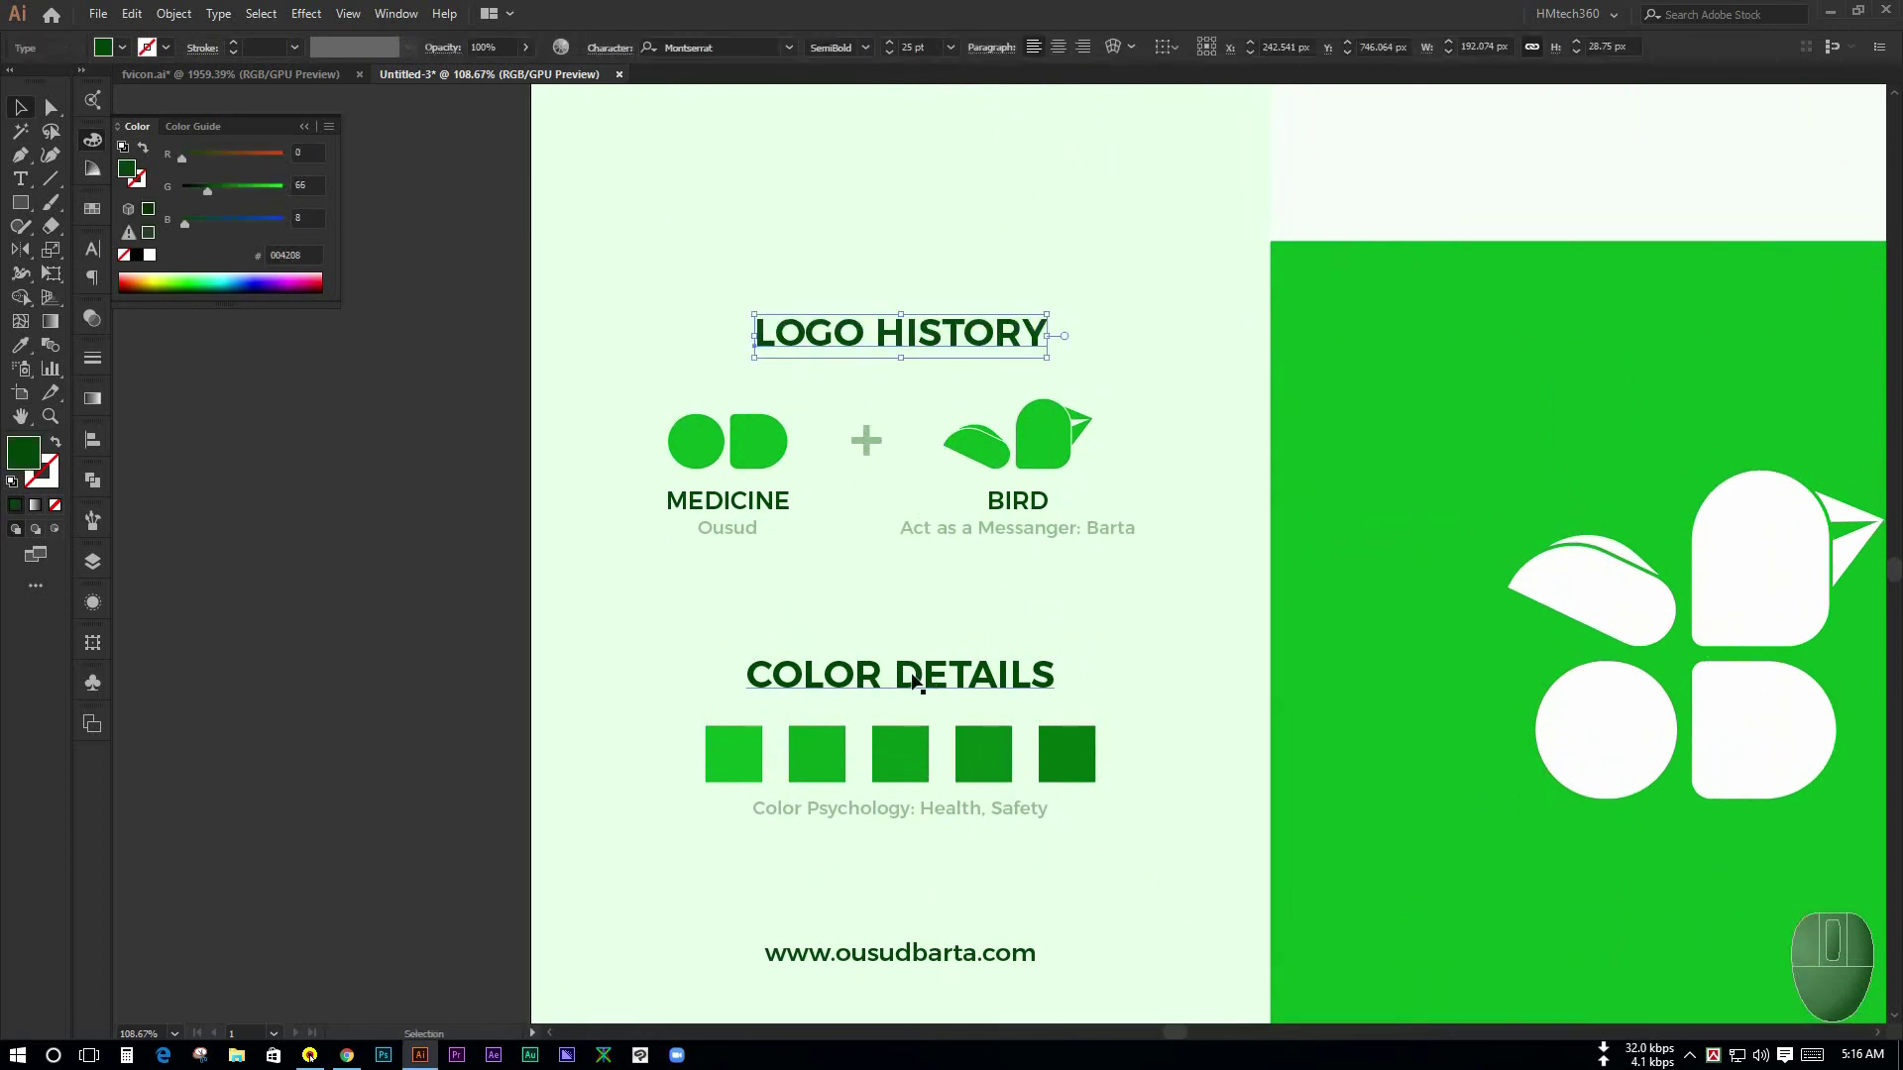
left_click(909, 683)
left_click(1099, 650)
left_click(849, 344)
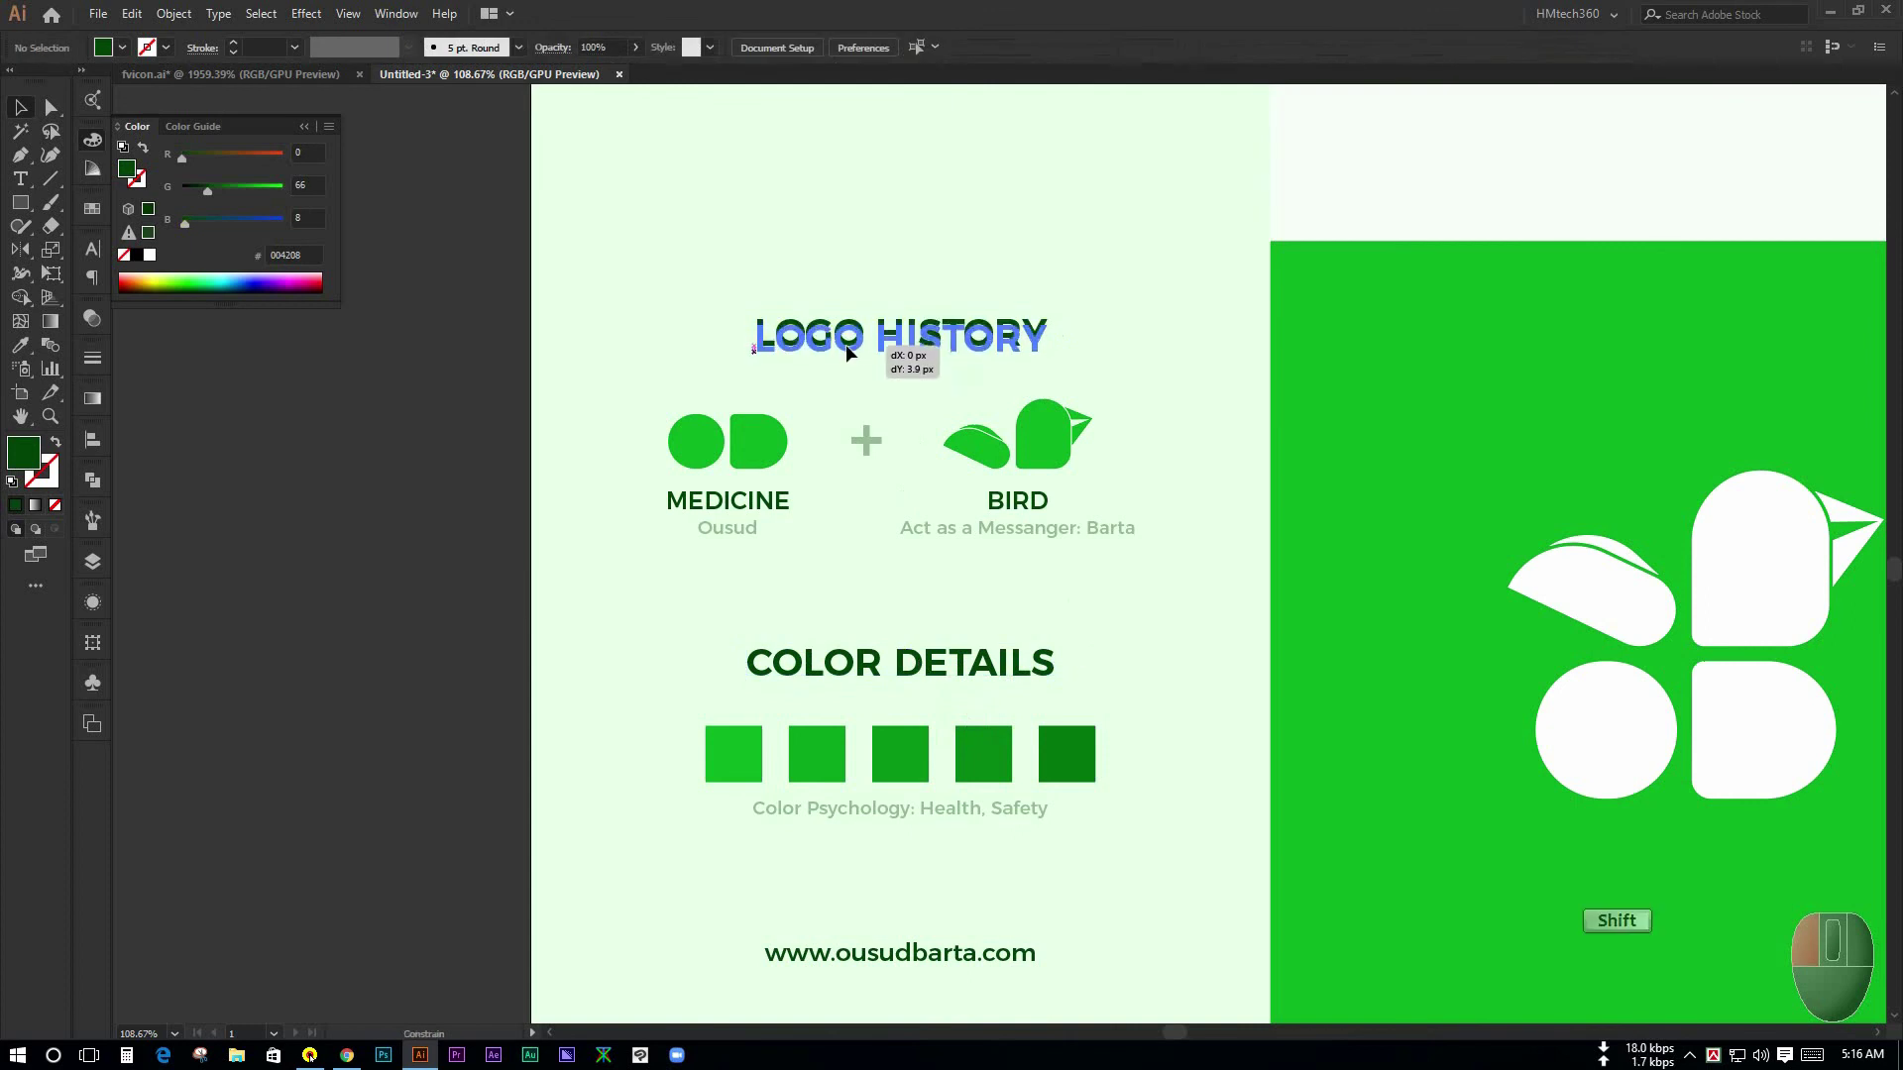
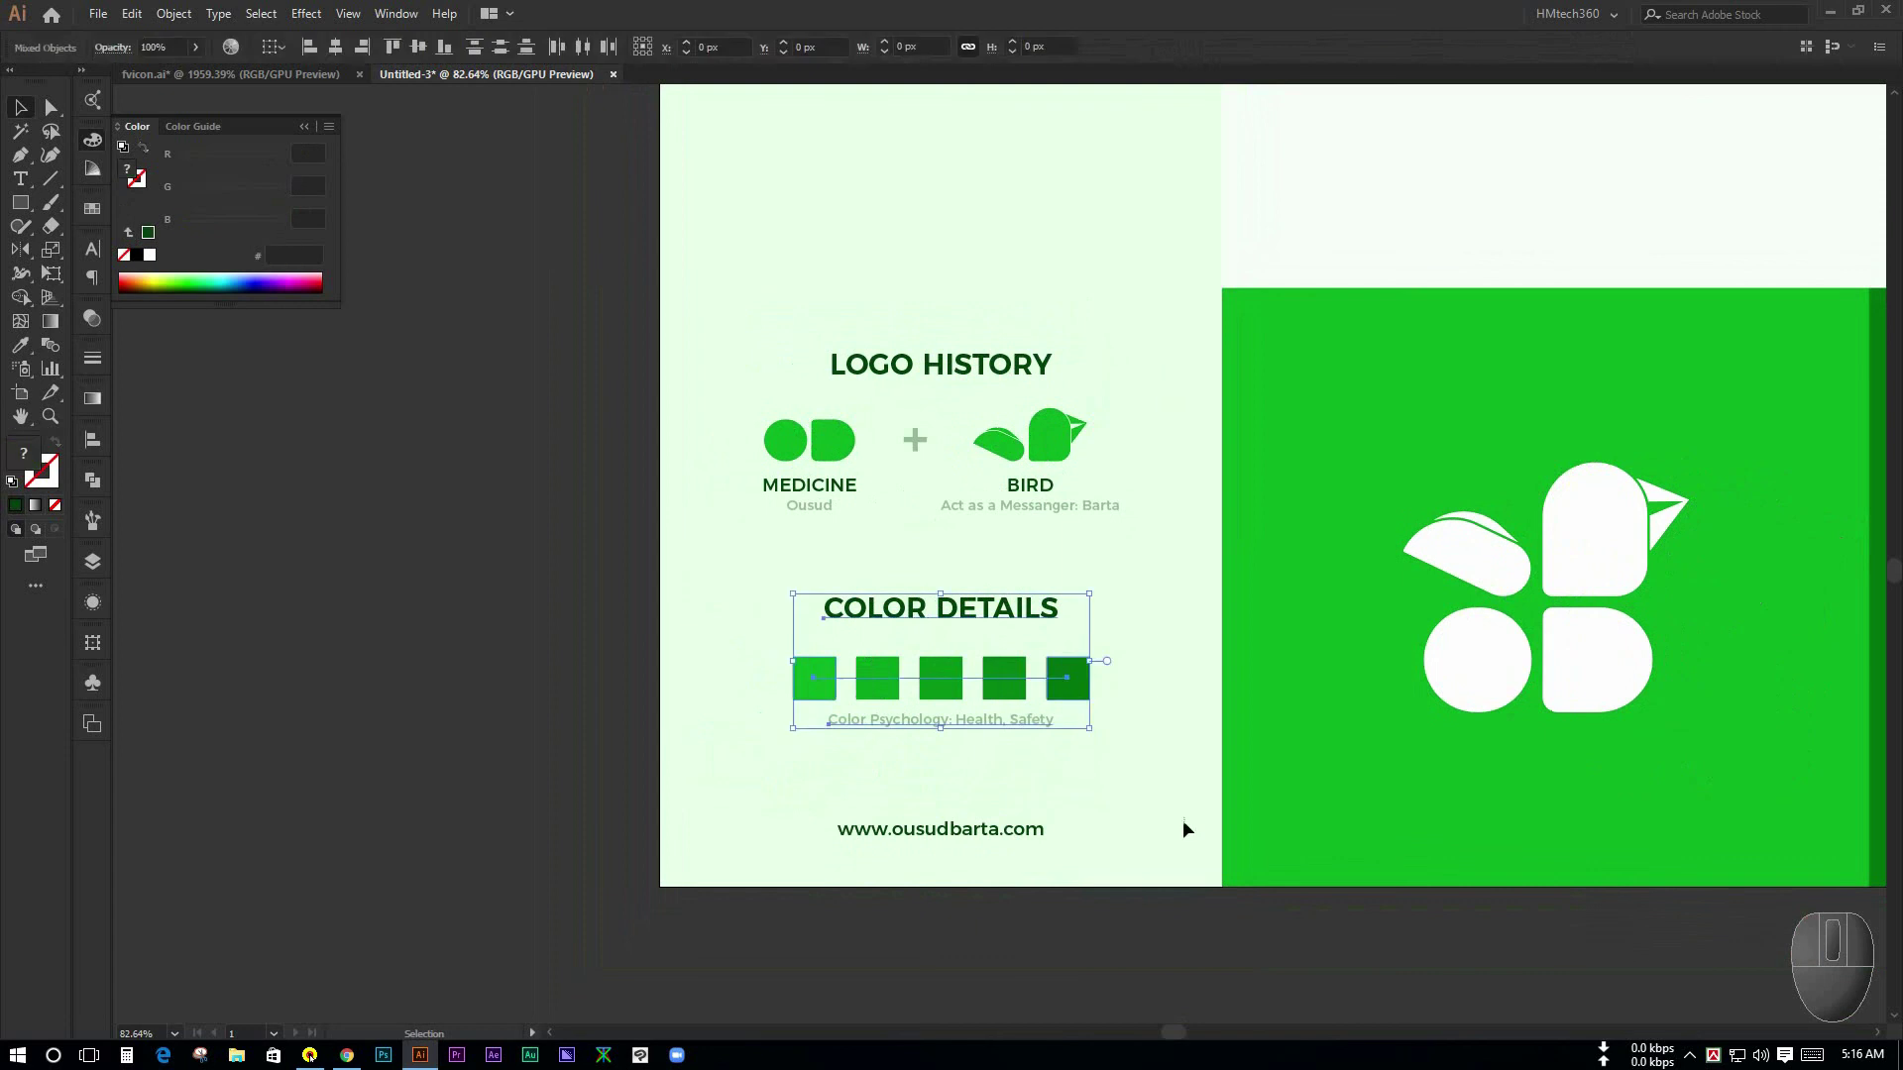
left_click(988, 837)
left_click(763, 387)
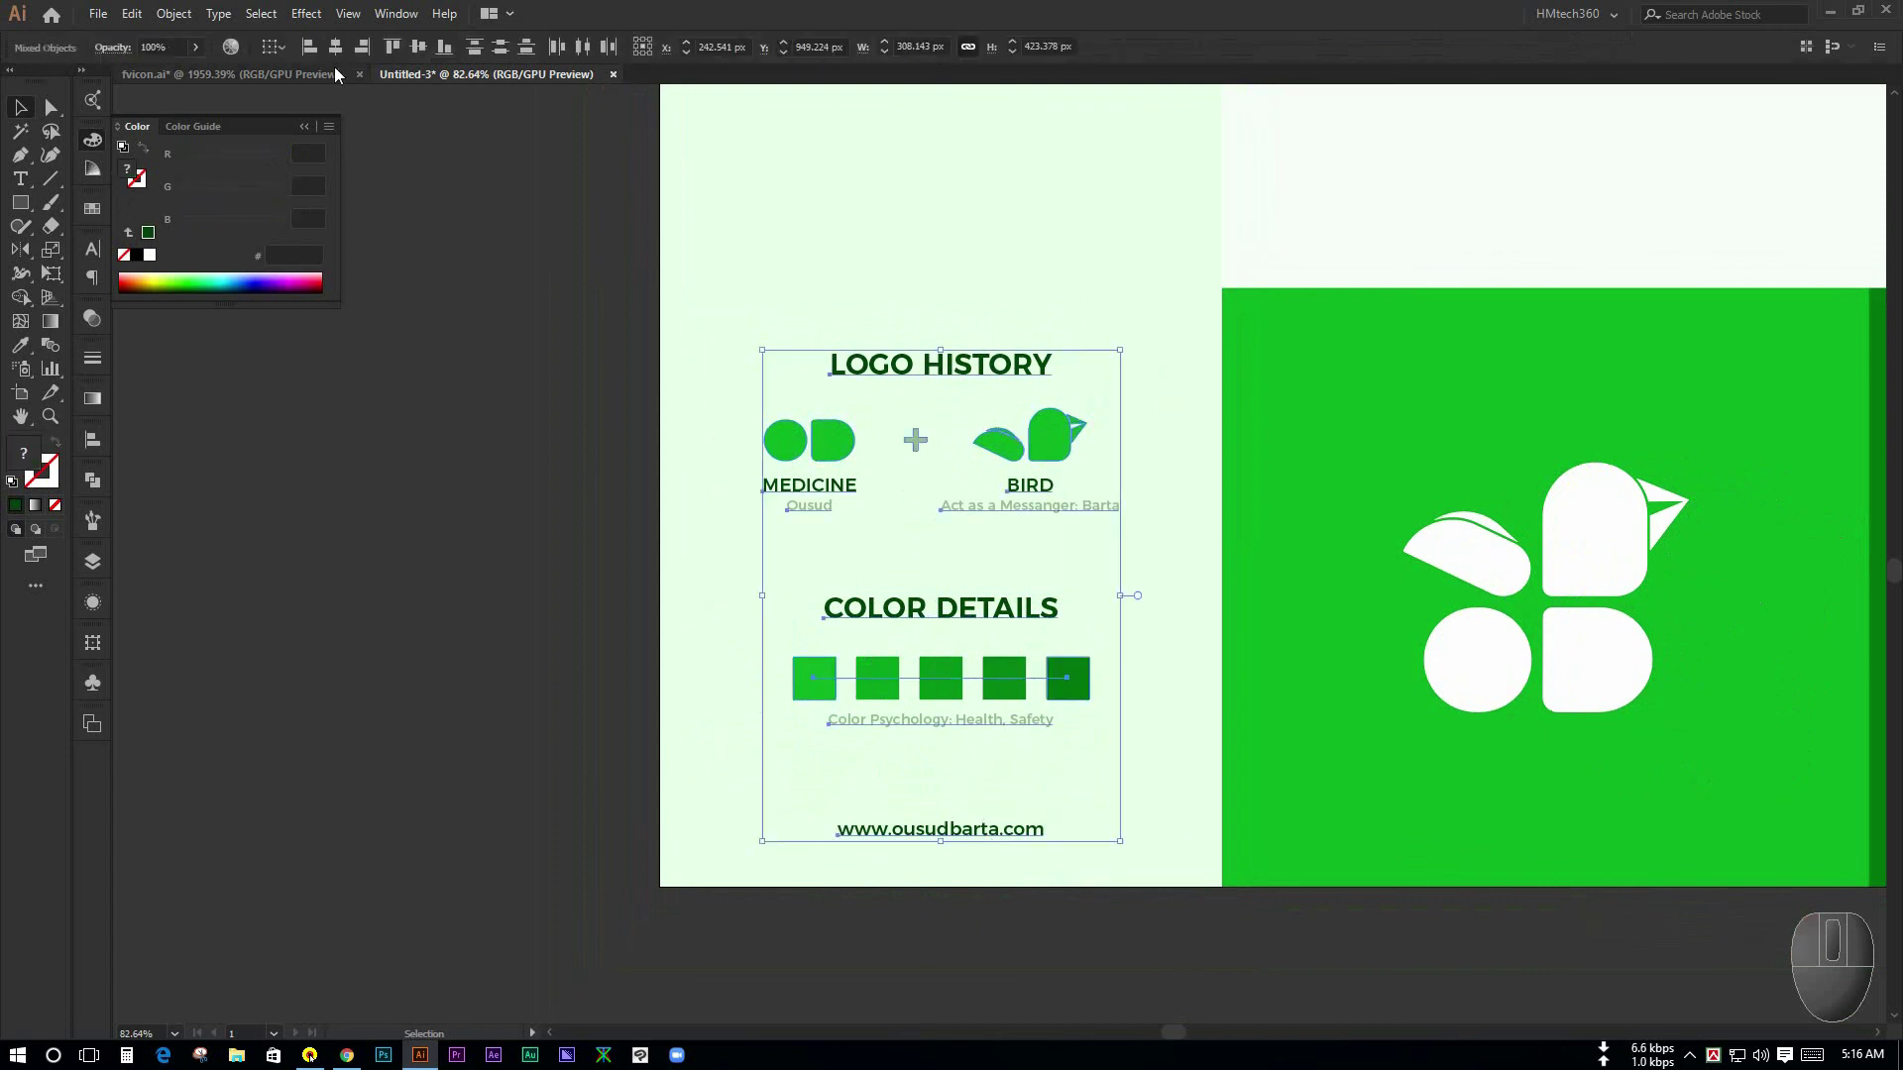
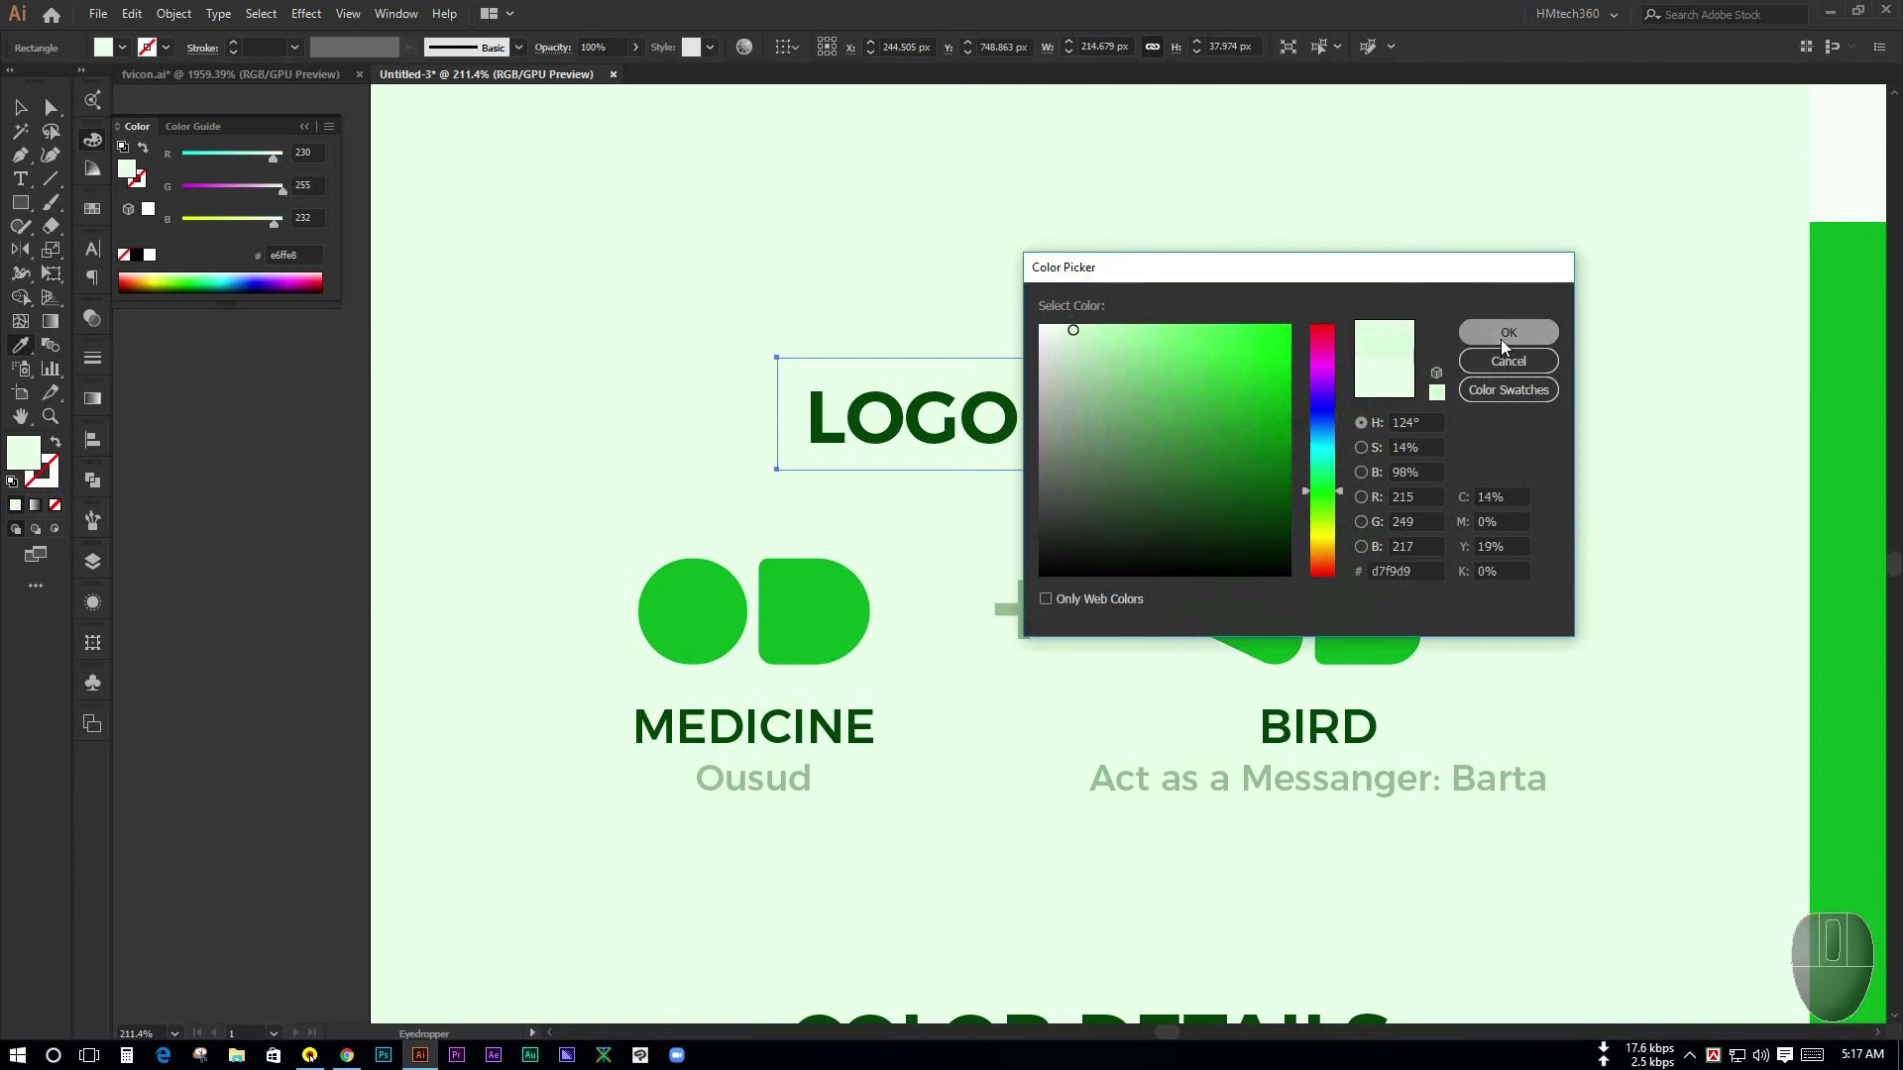
- Confirm the pale green fill for the box behind the LOGO HISTORY heading
left_click(20, 117)
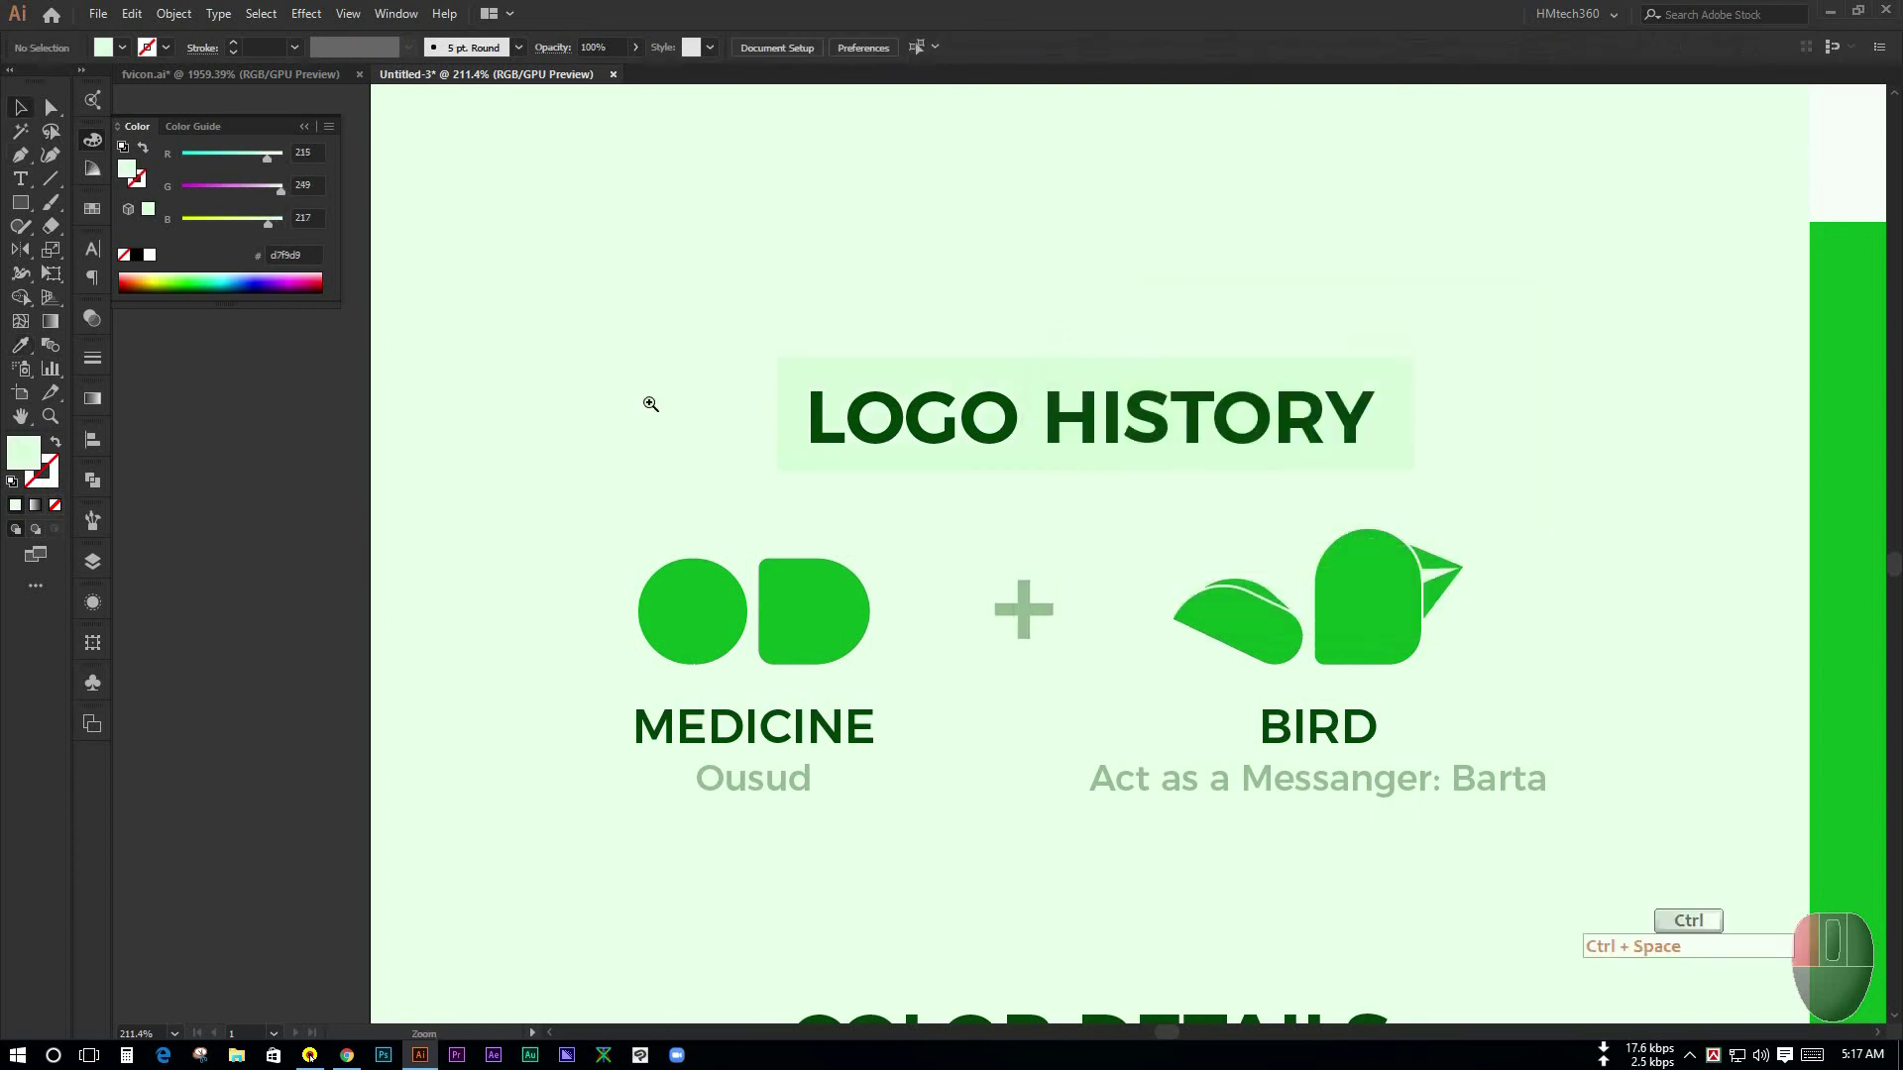
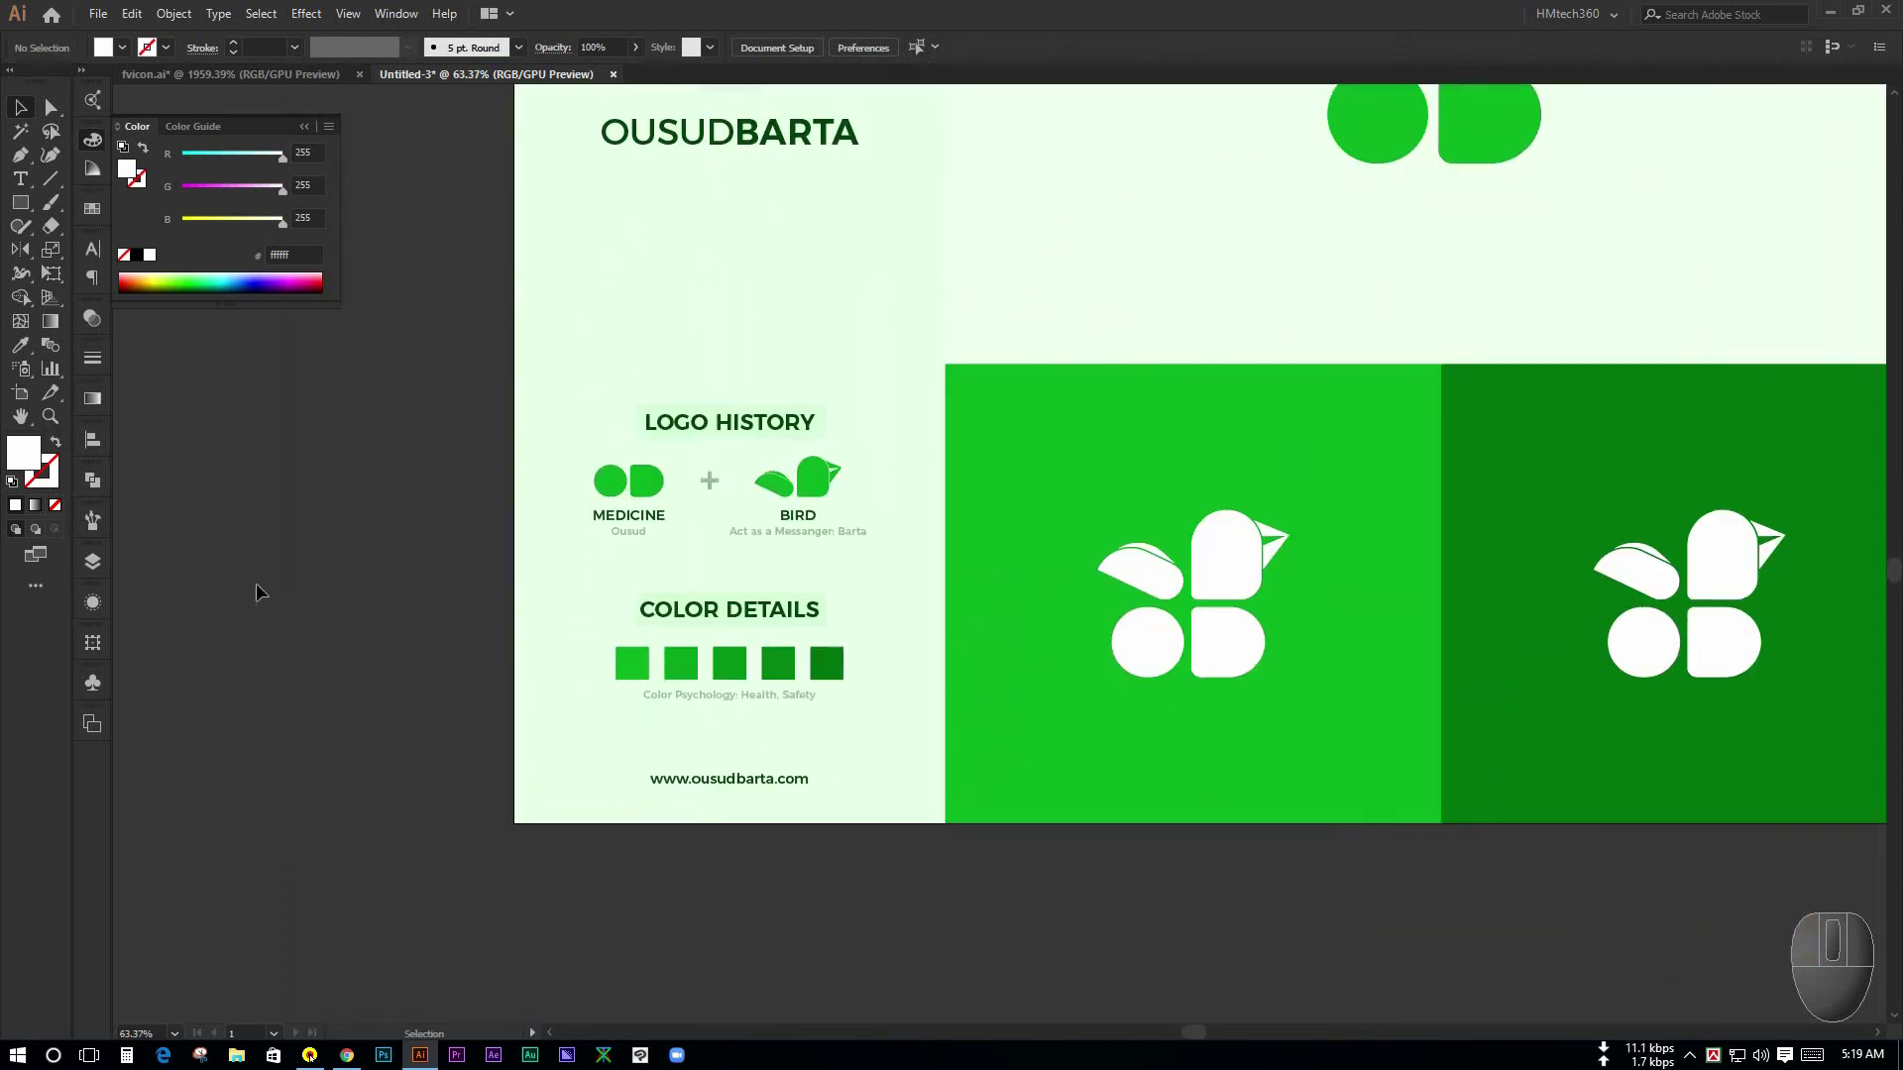
- Deselect and zoom out to view the whole presentation board
left_click(320, 571)
key("ctrl+space")
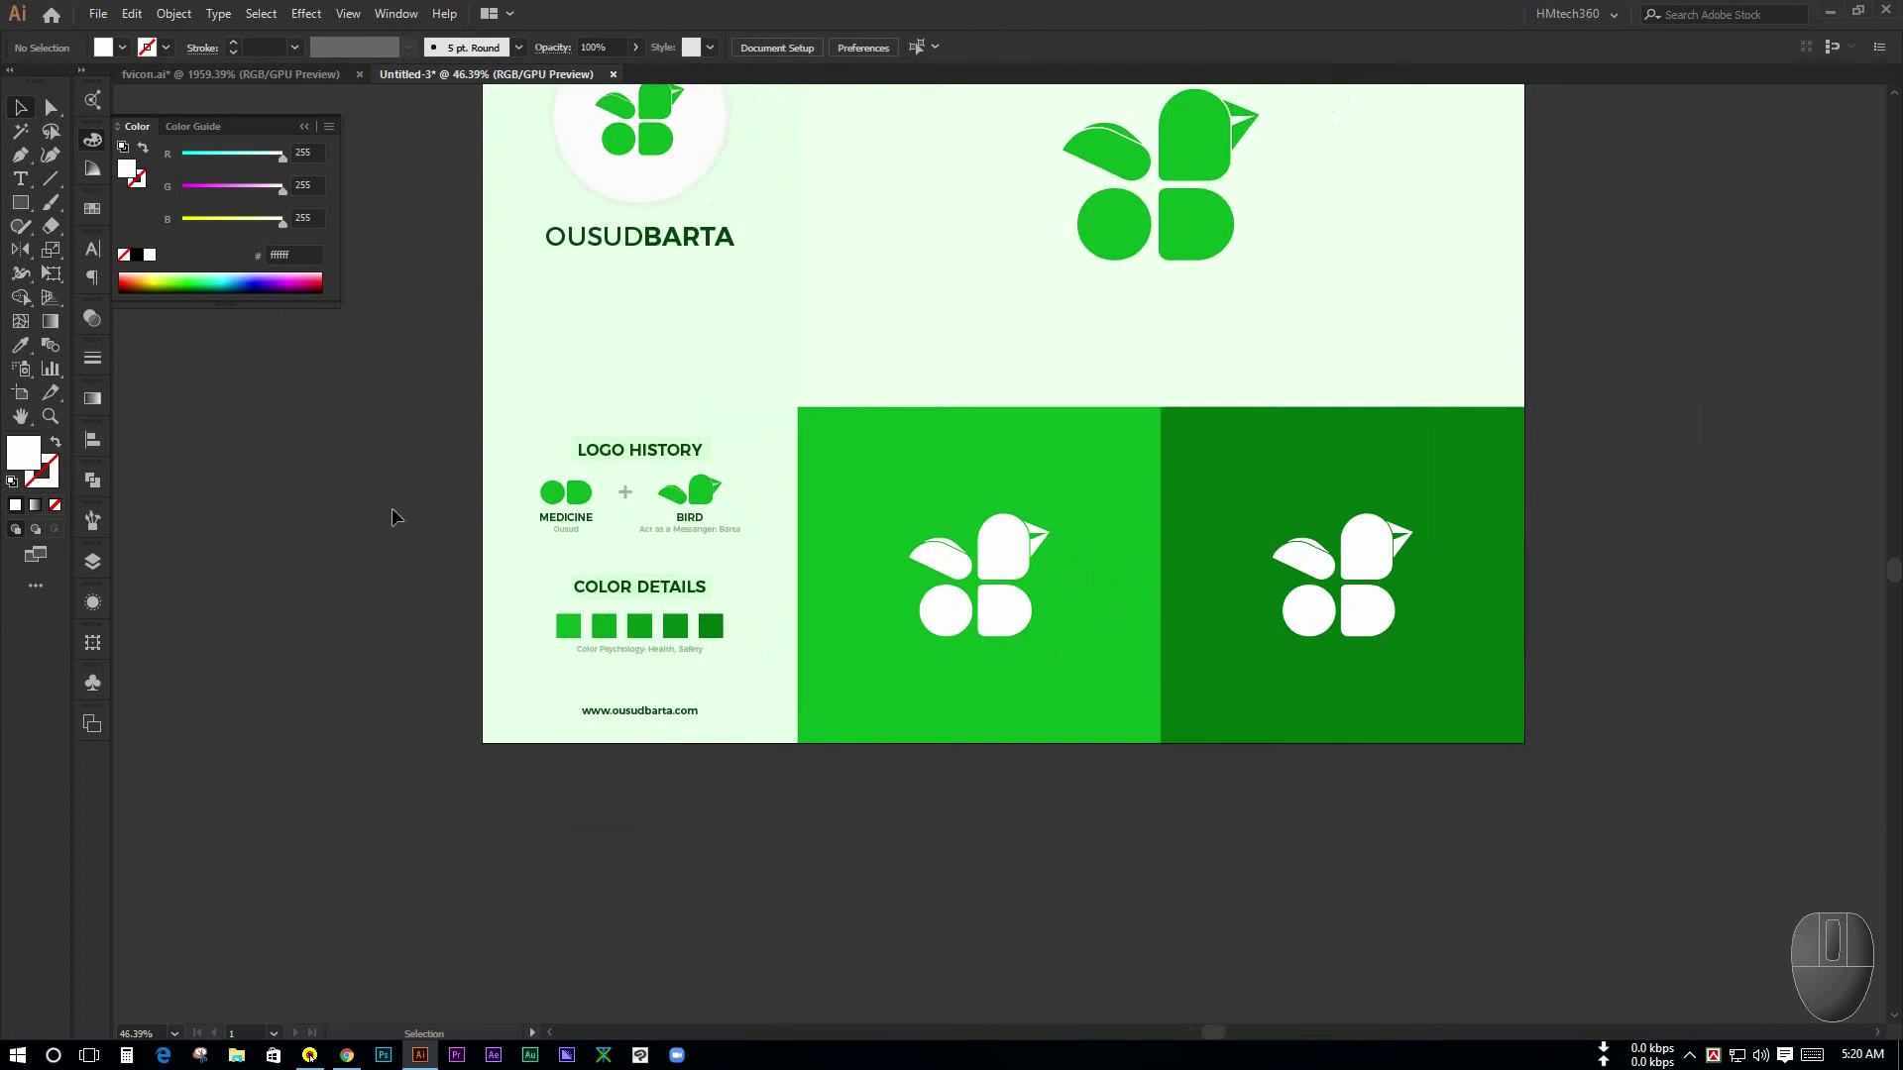
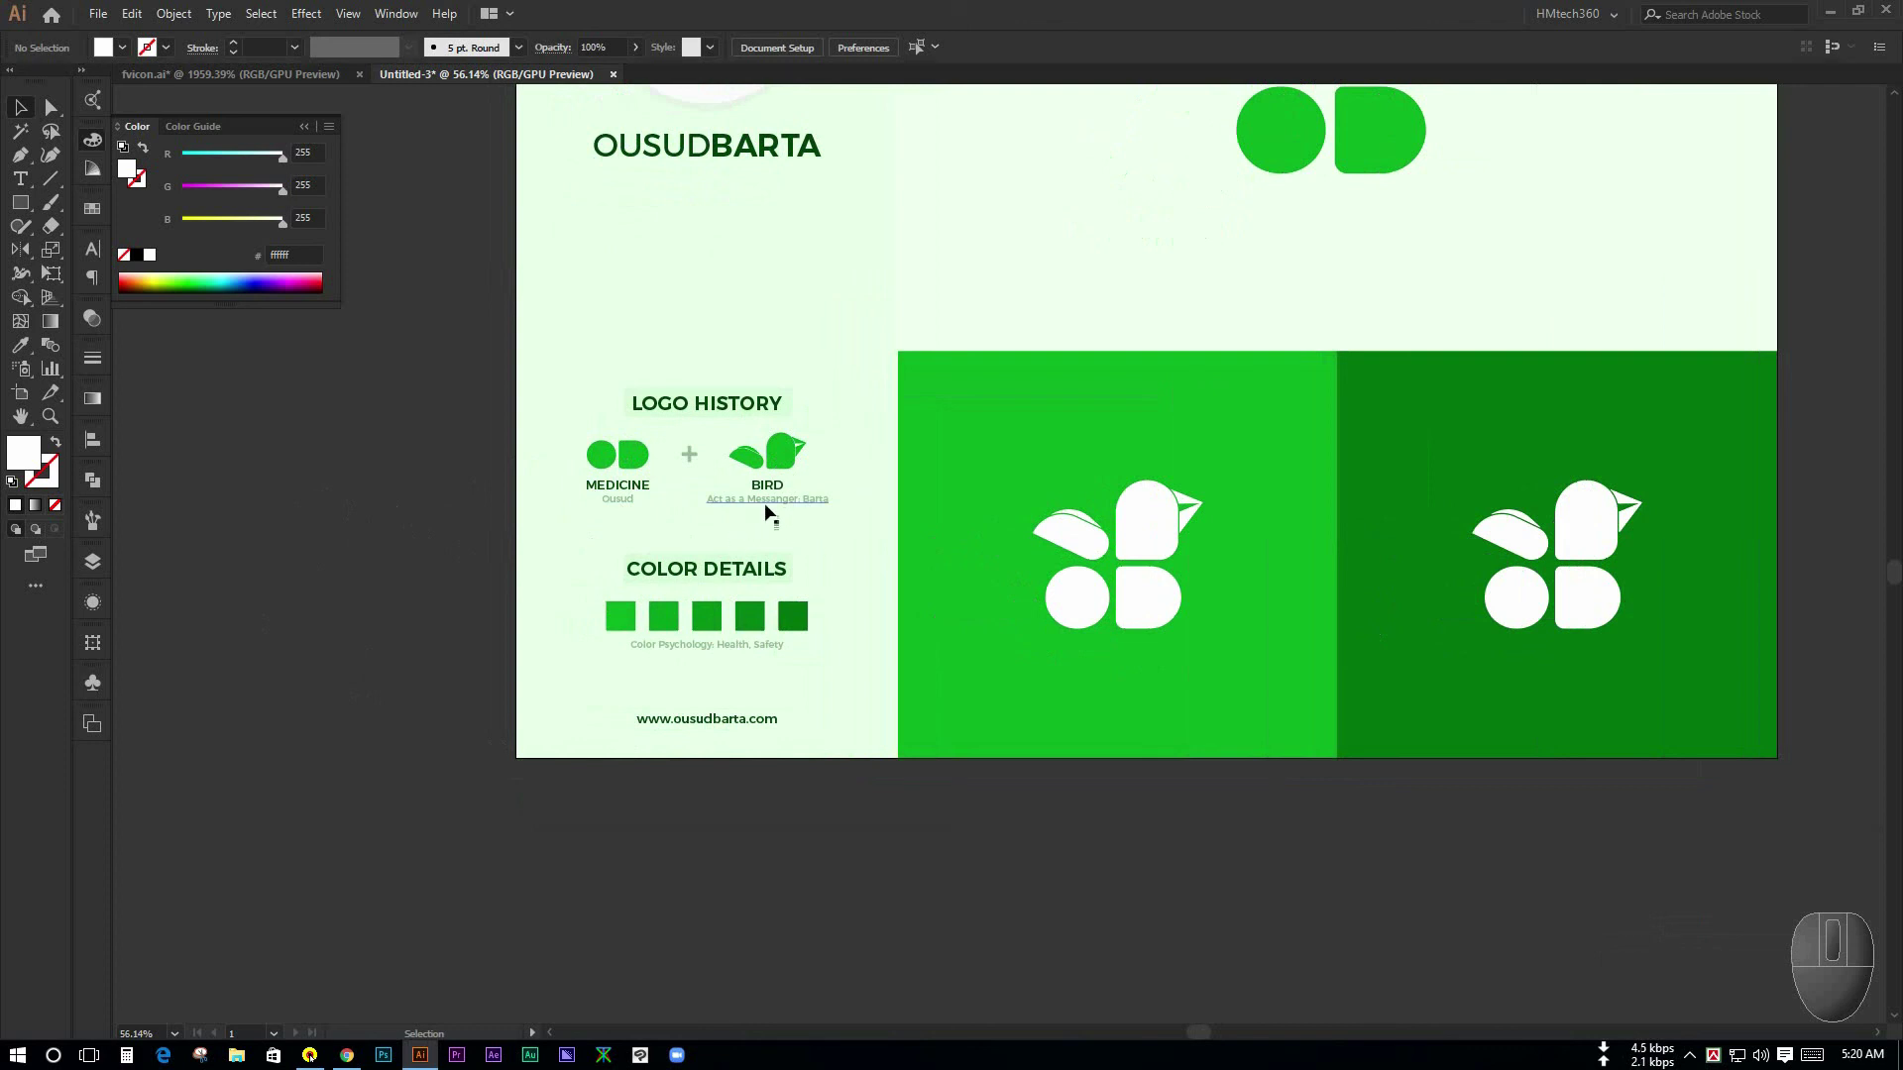
key("space")
left_click(452, 461)
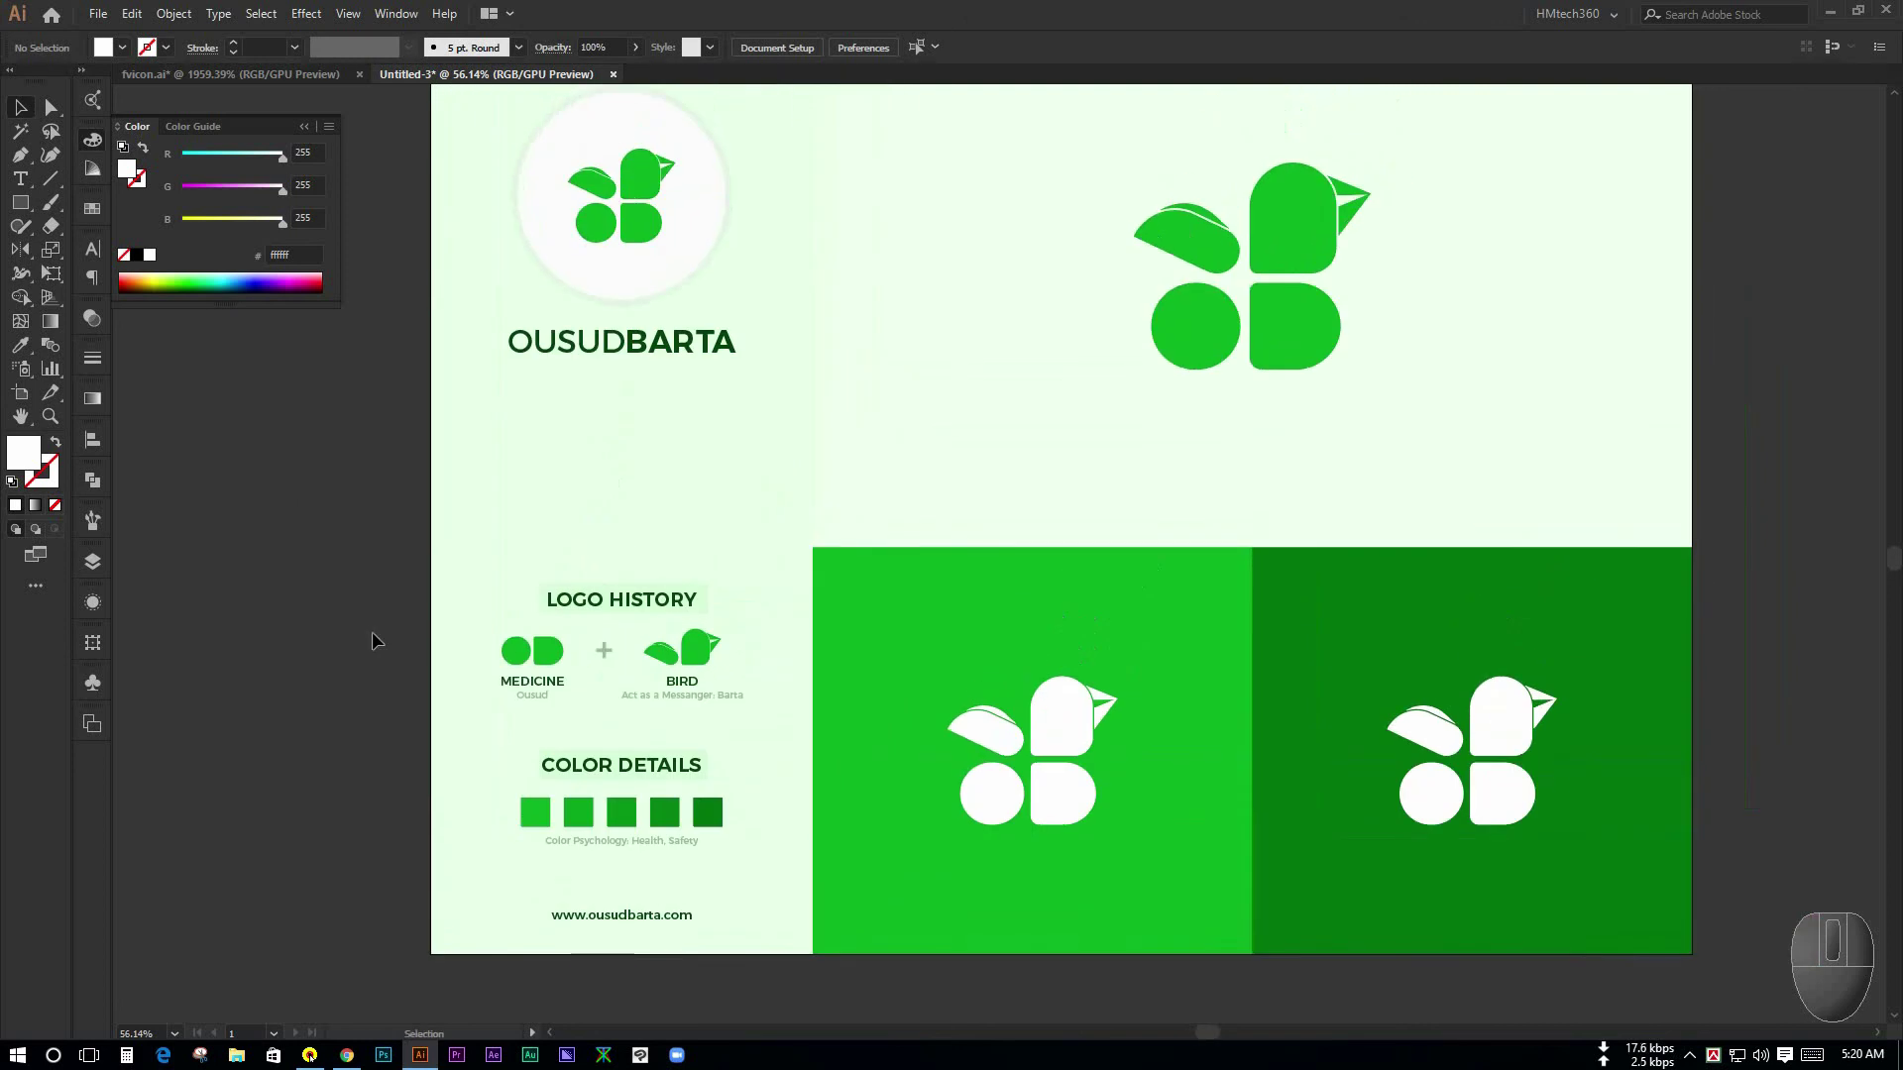
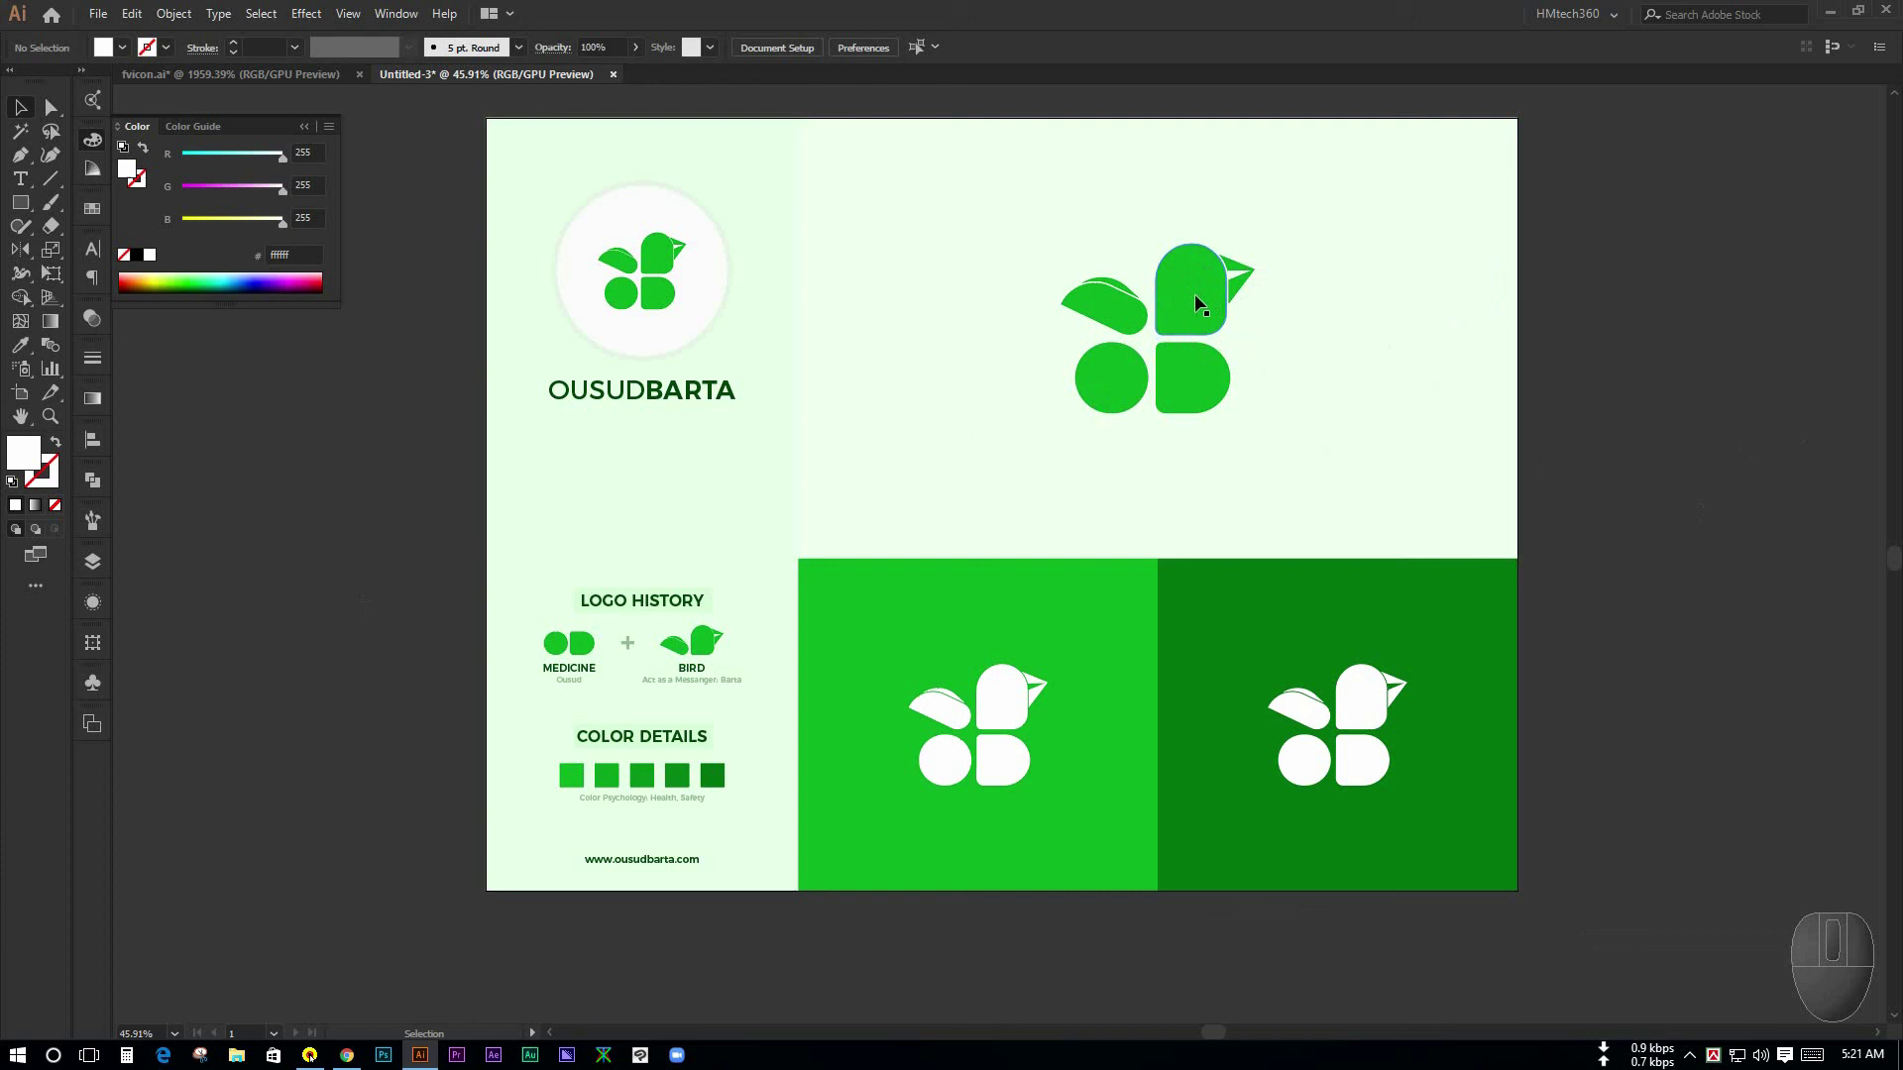
- Inspect the large green logo and its dark green square, then switch to the browser
left_click(1694, 447)
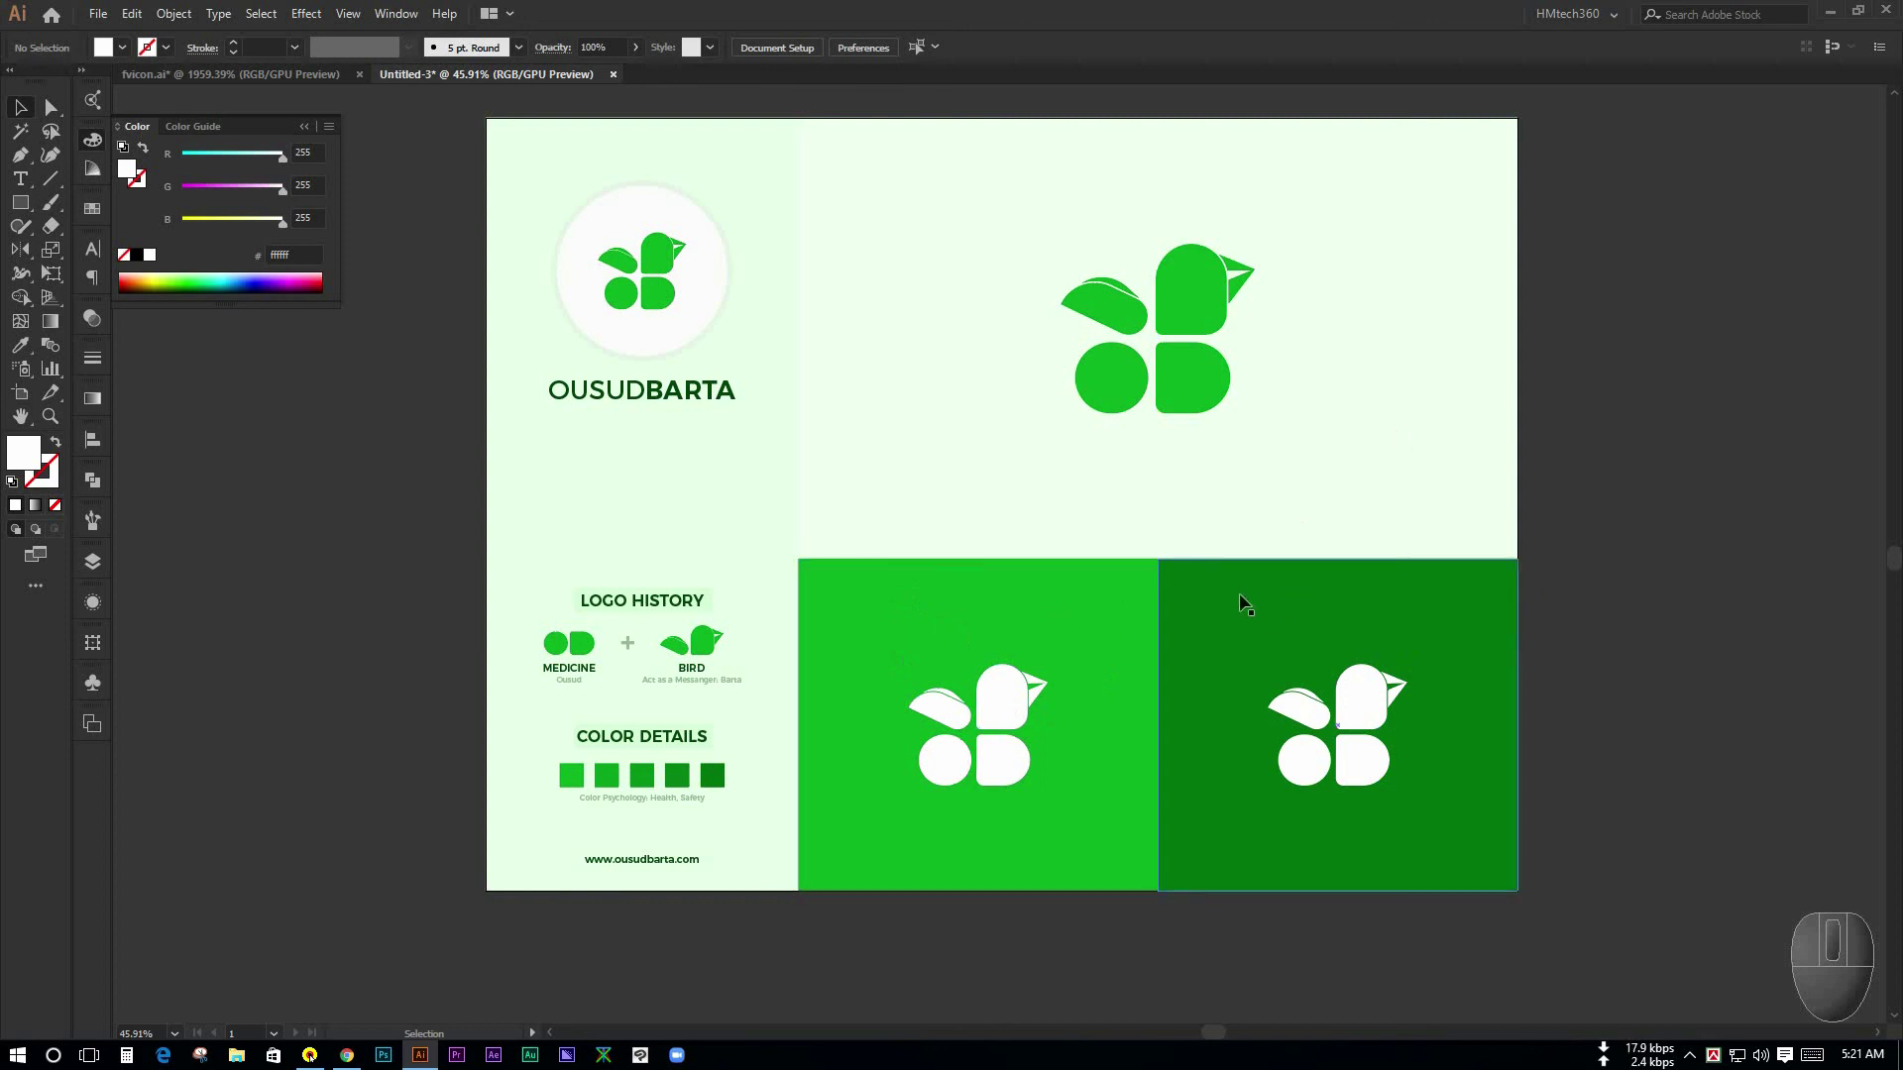
left_click(1652, 618)
key("space")
left_click(1643, 572)
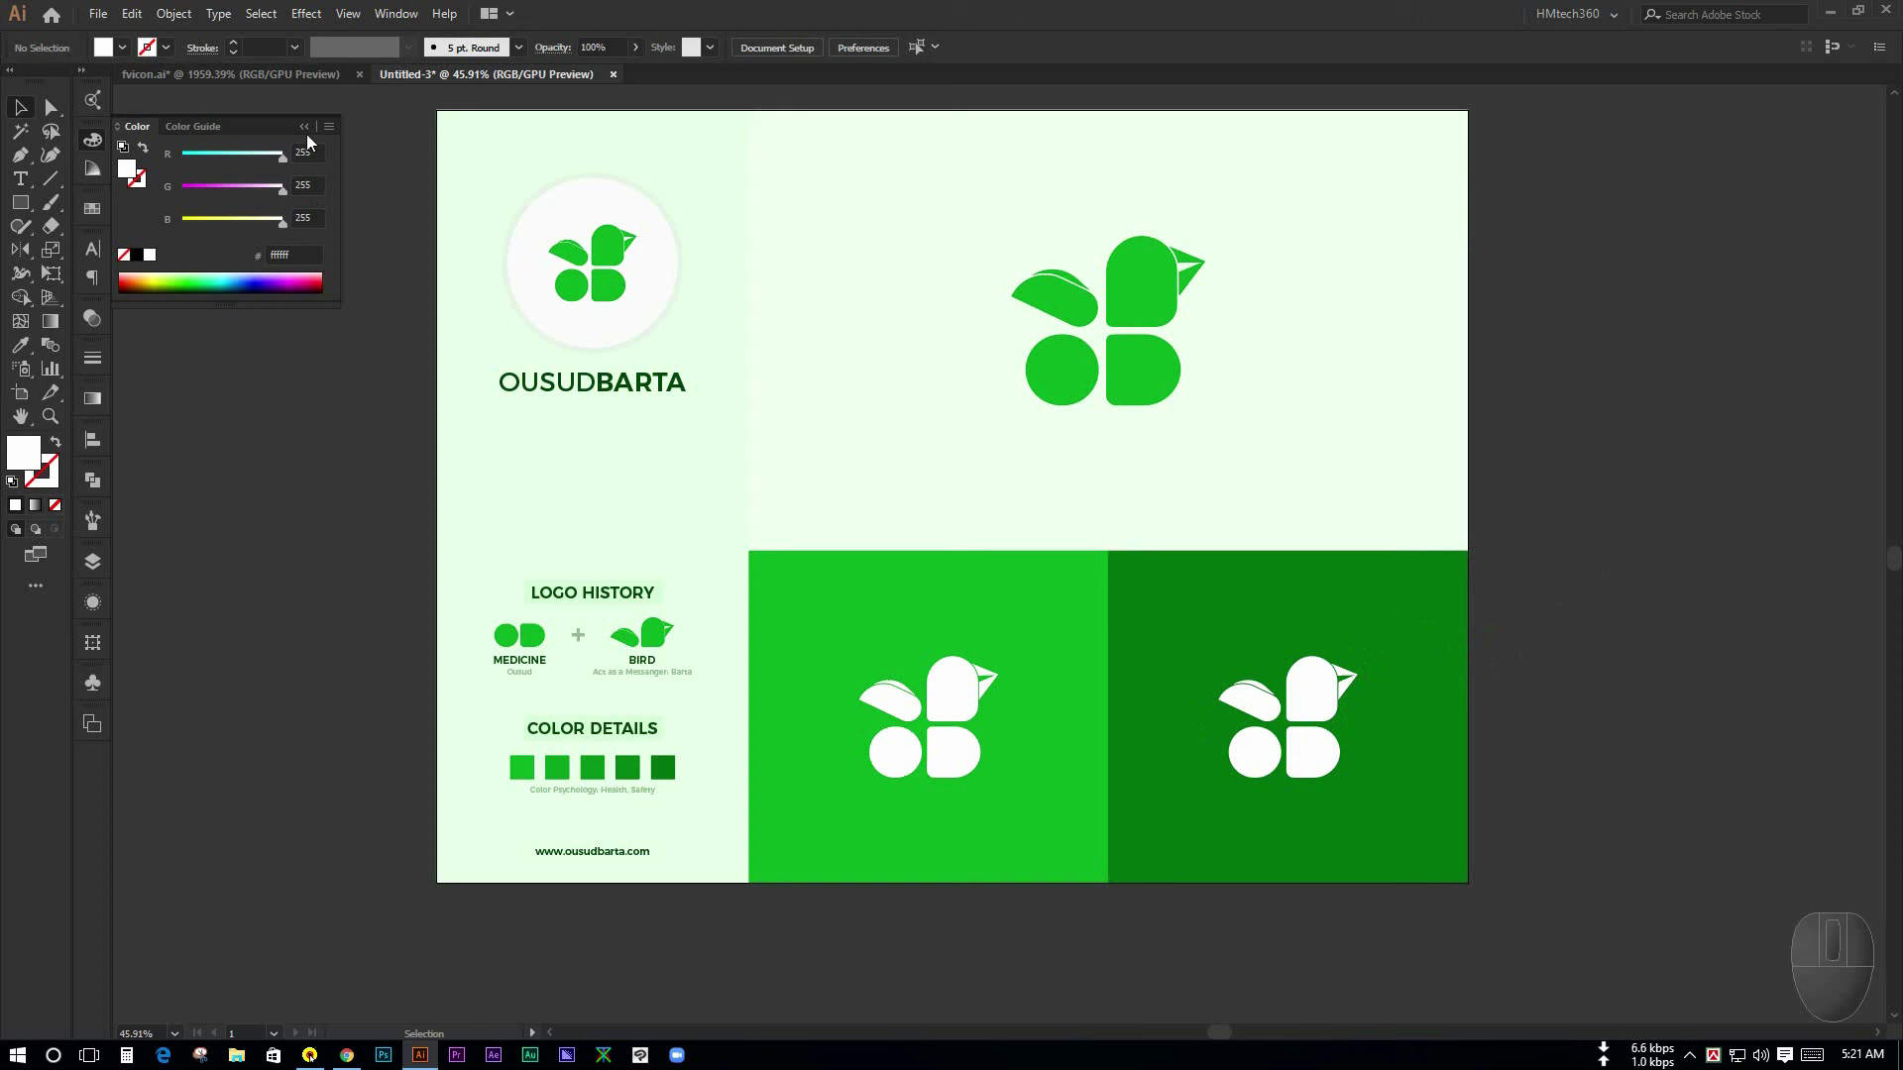
left_click_drag(309, 134, 366, 388)
key("space")
key("ctrl+KP_0")
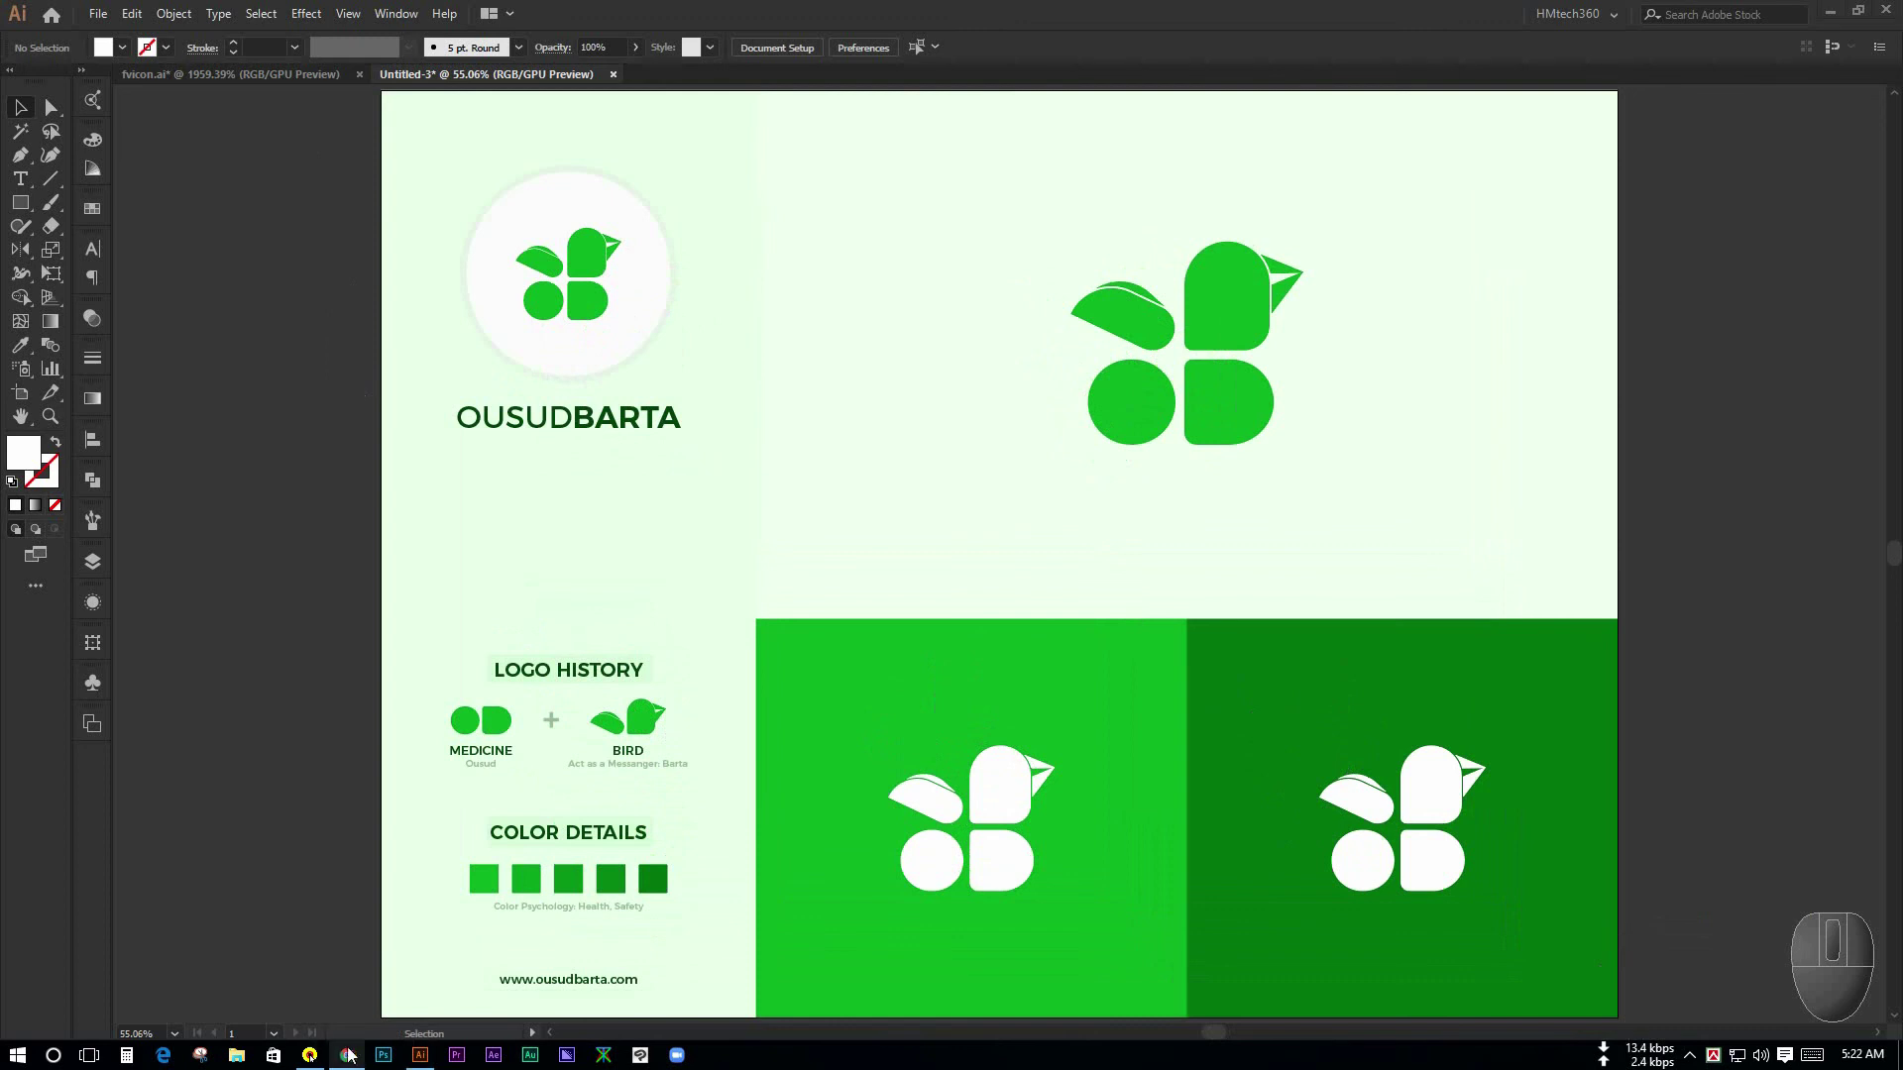
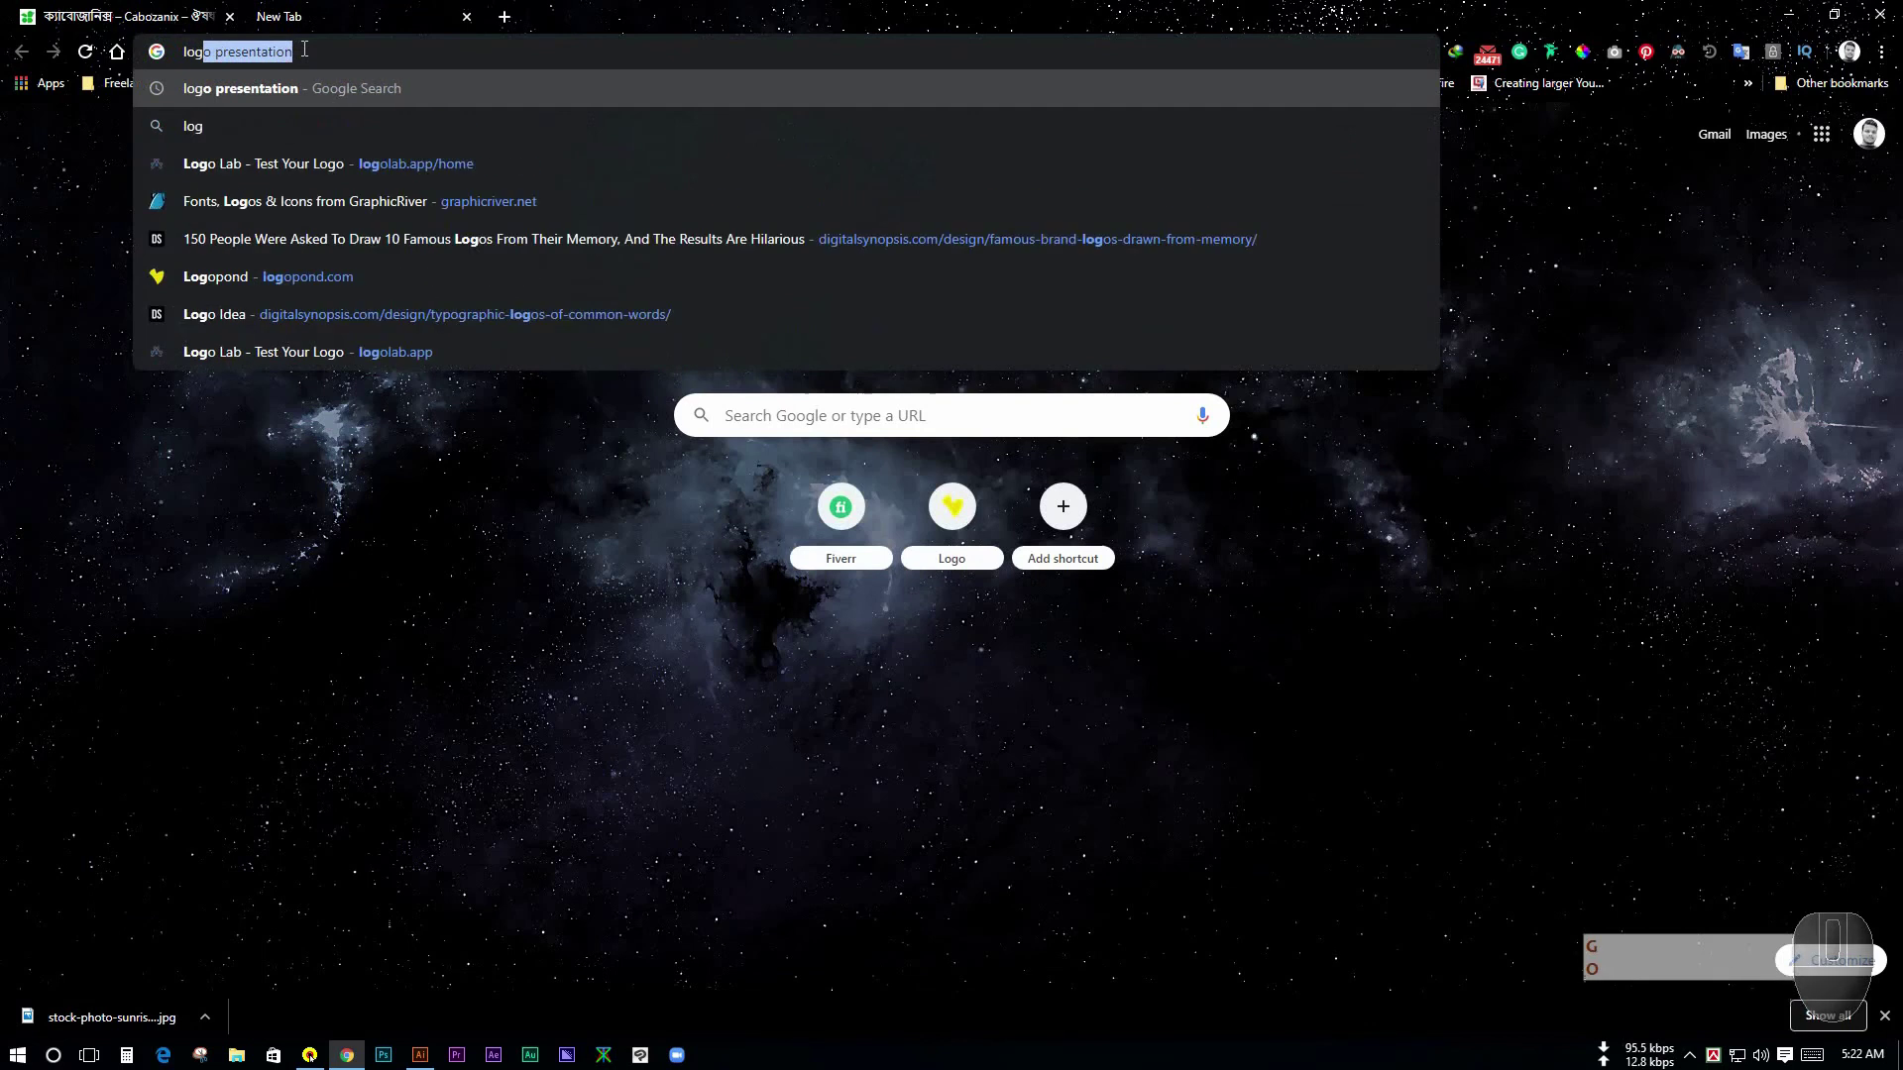
- Load logolab.app in Chrome and scroll down its home page
key("Return")
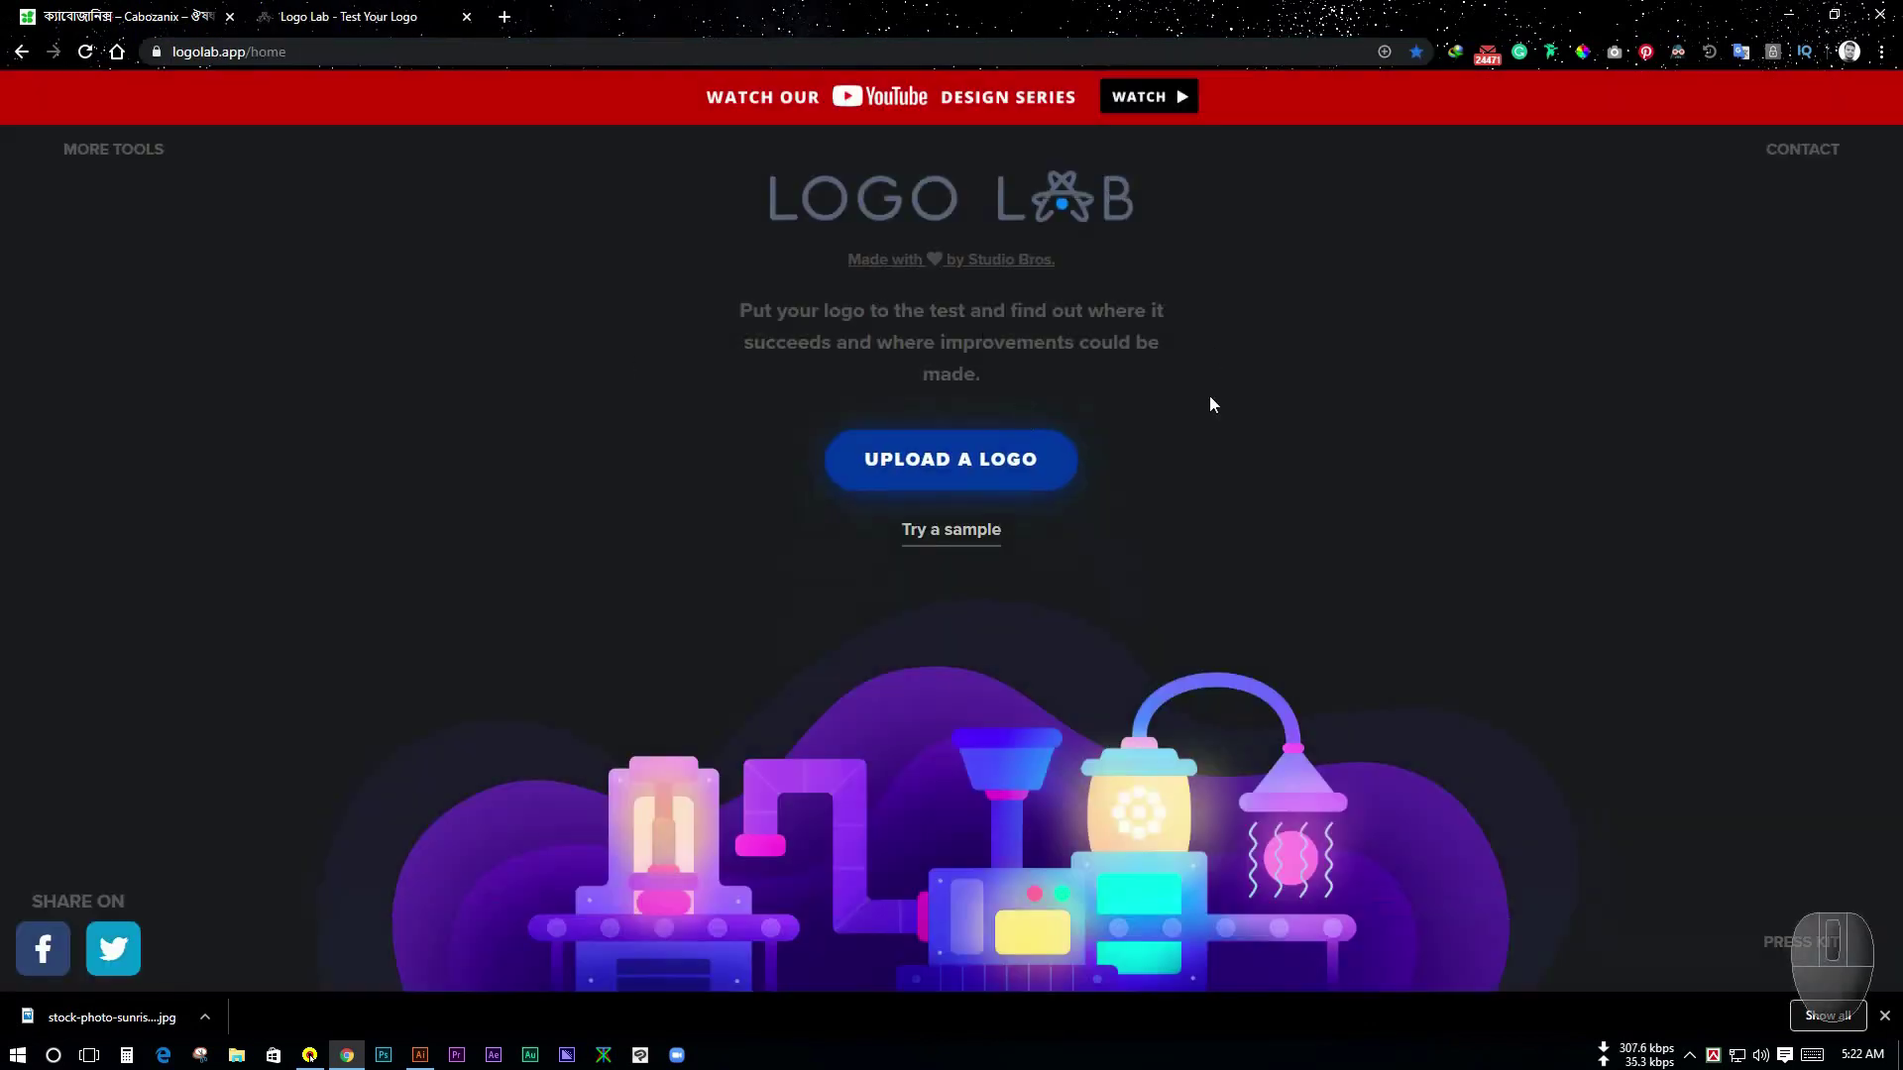
scroll("down", 3)
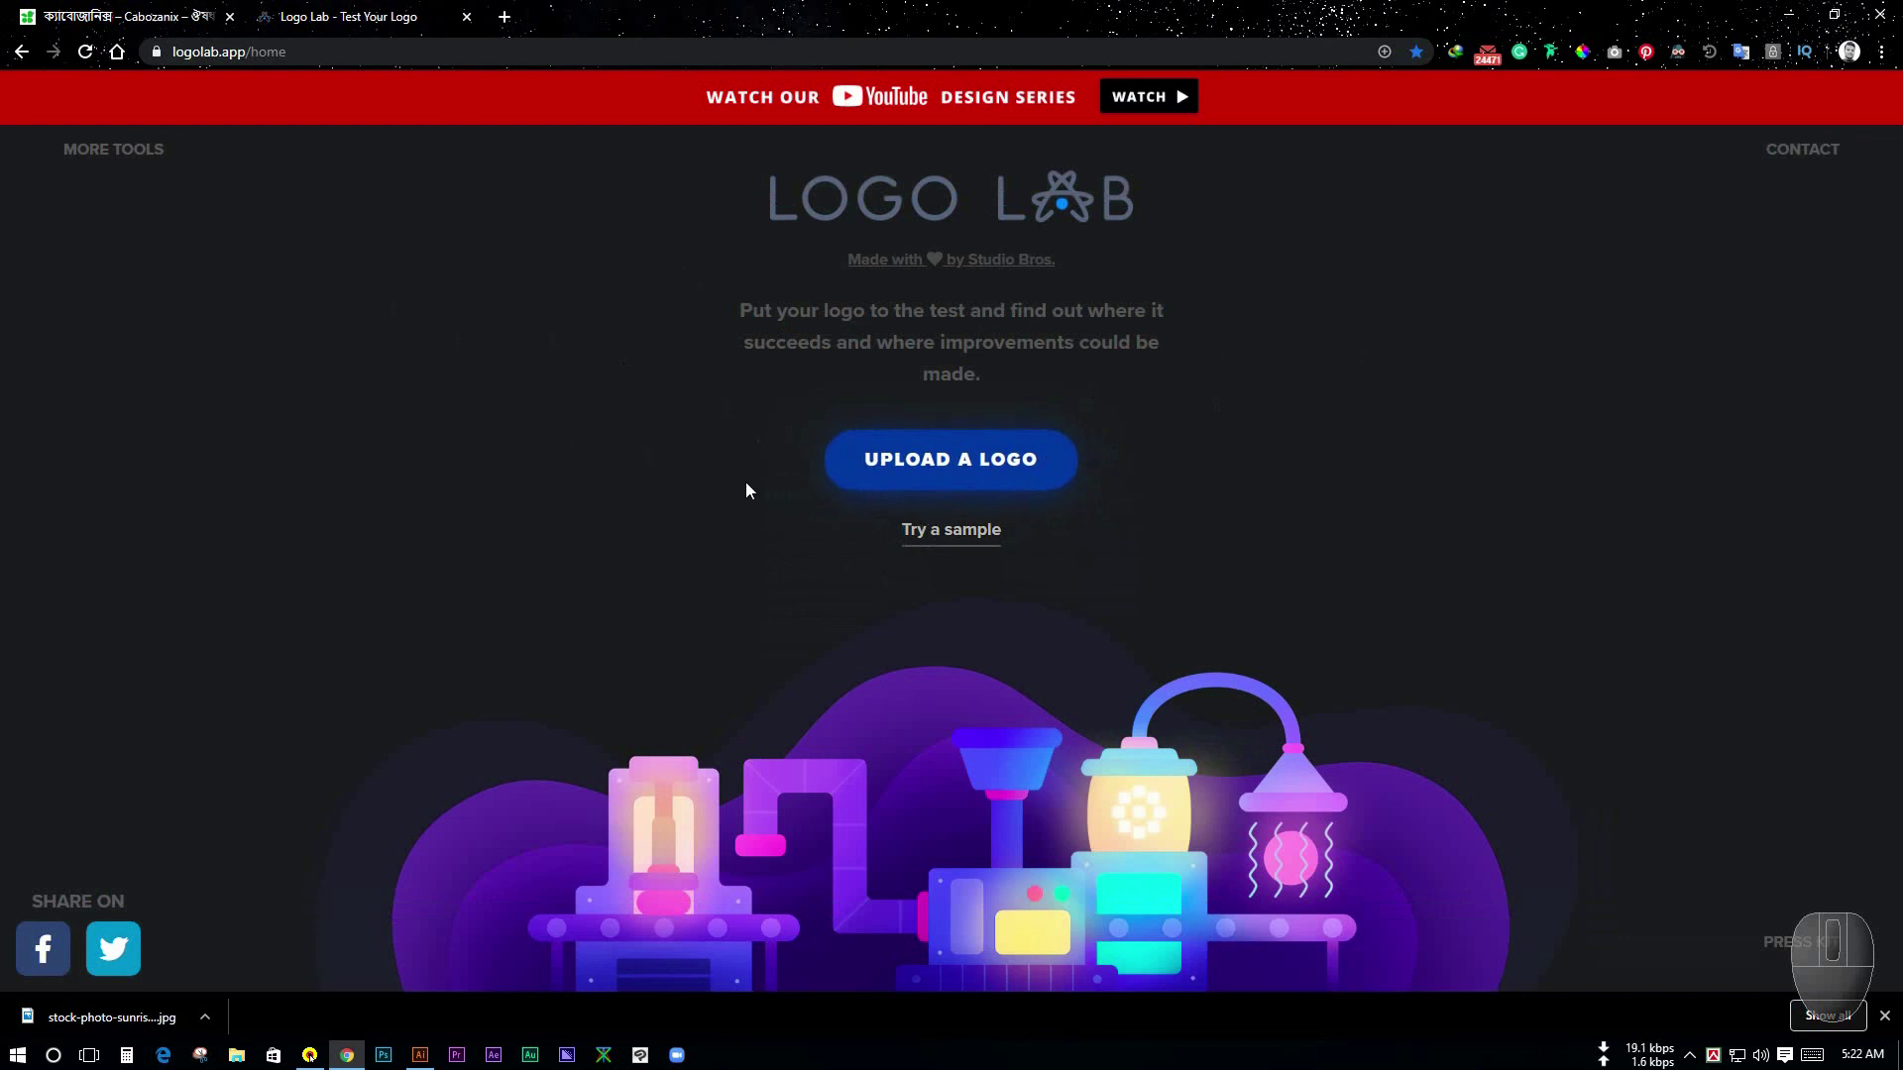
scroll("down", 3)
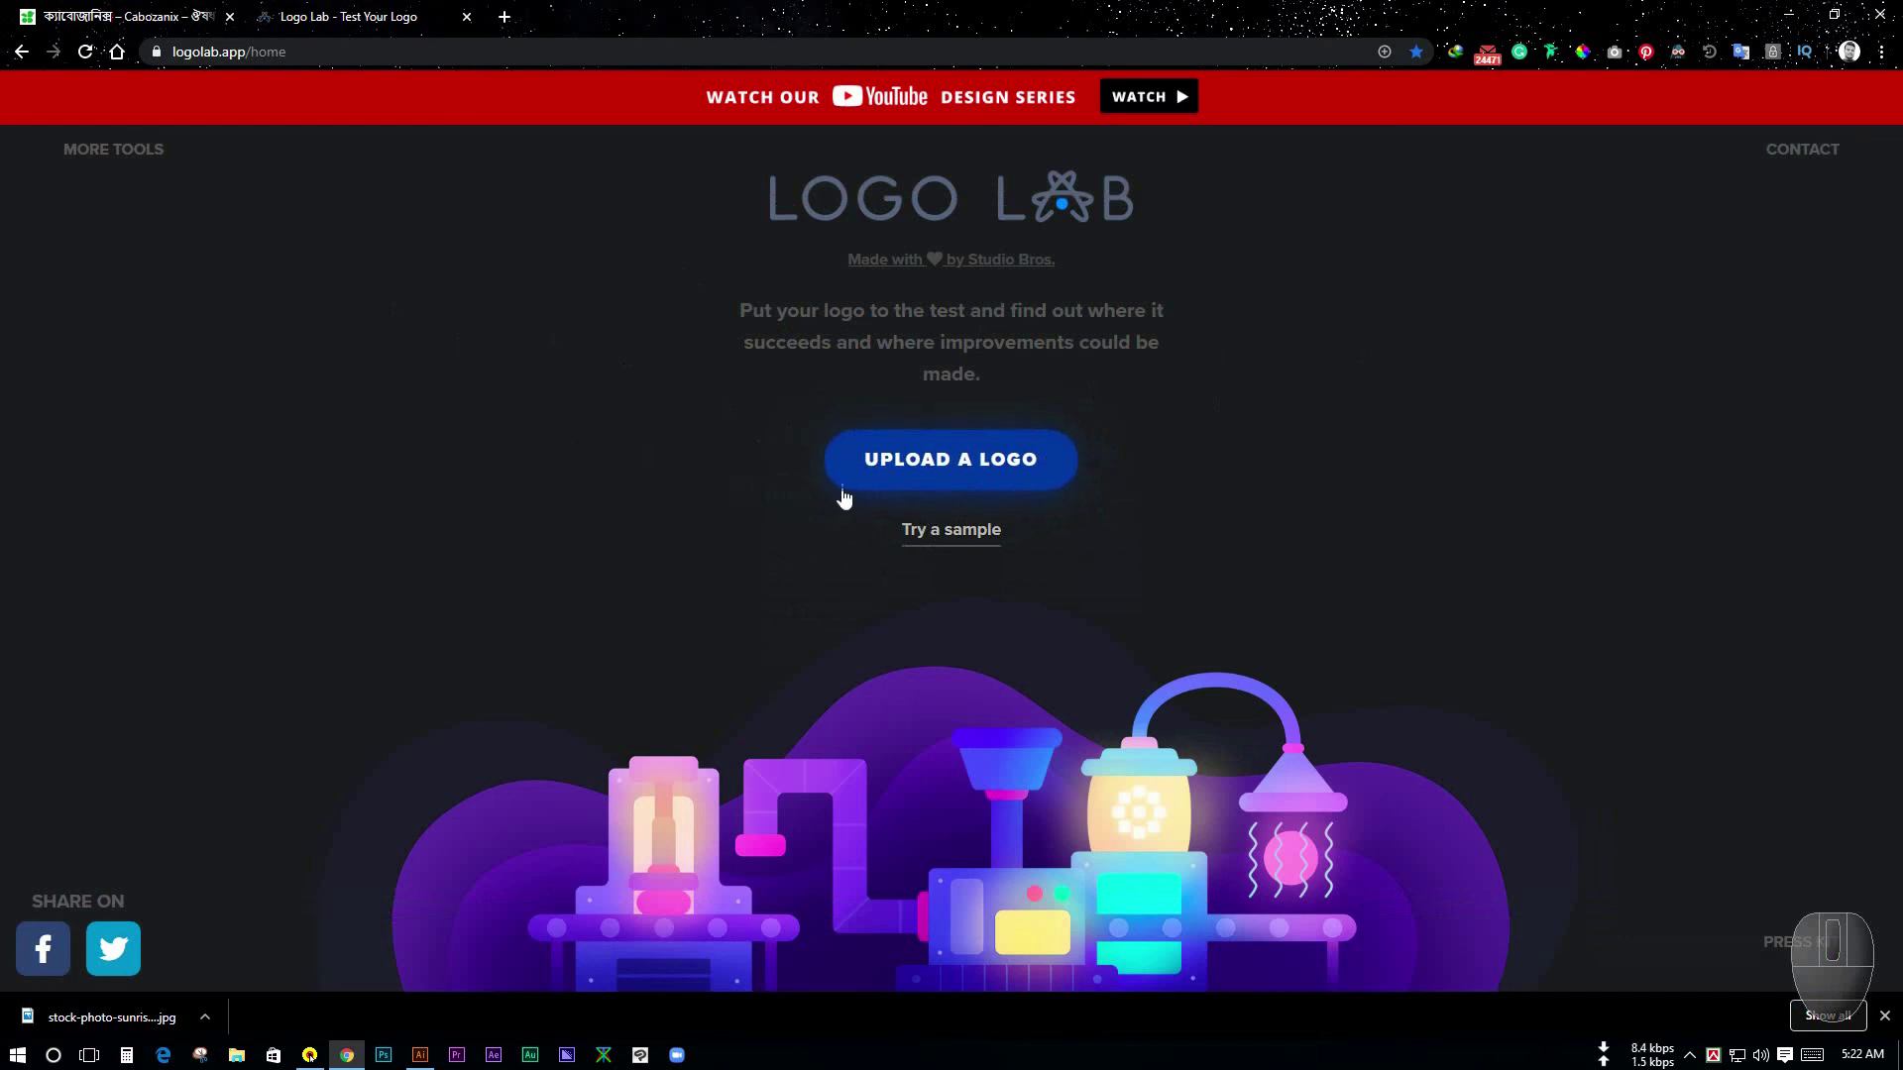
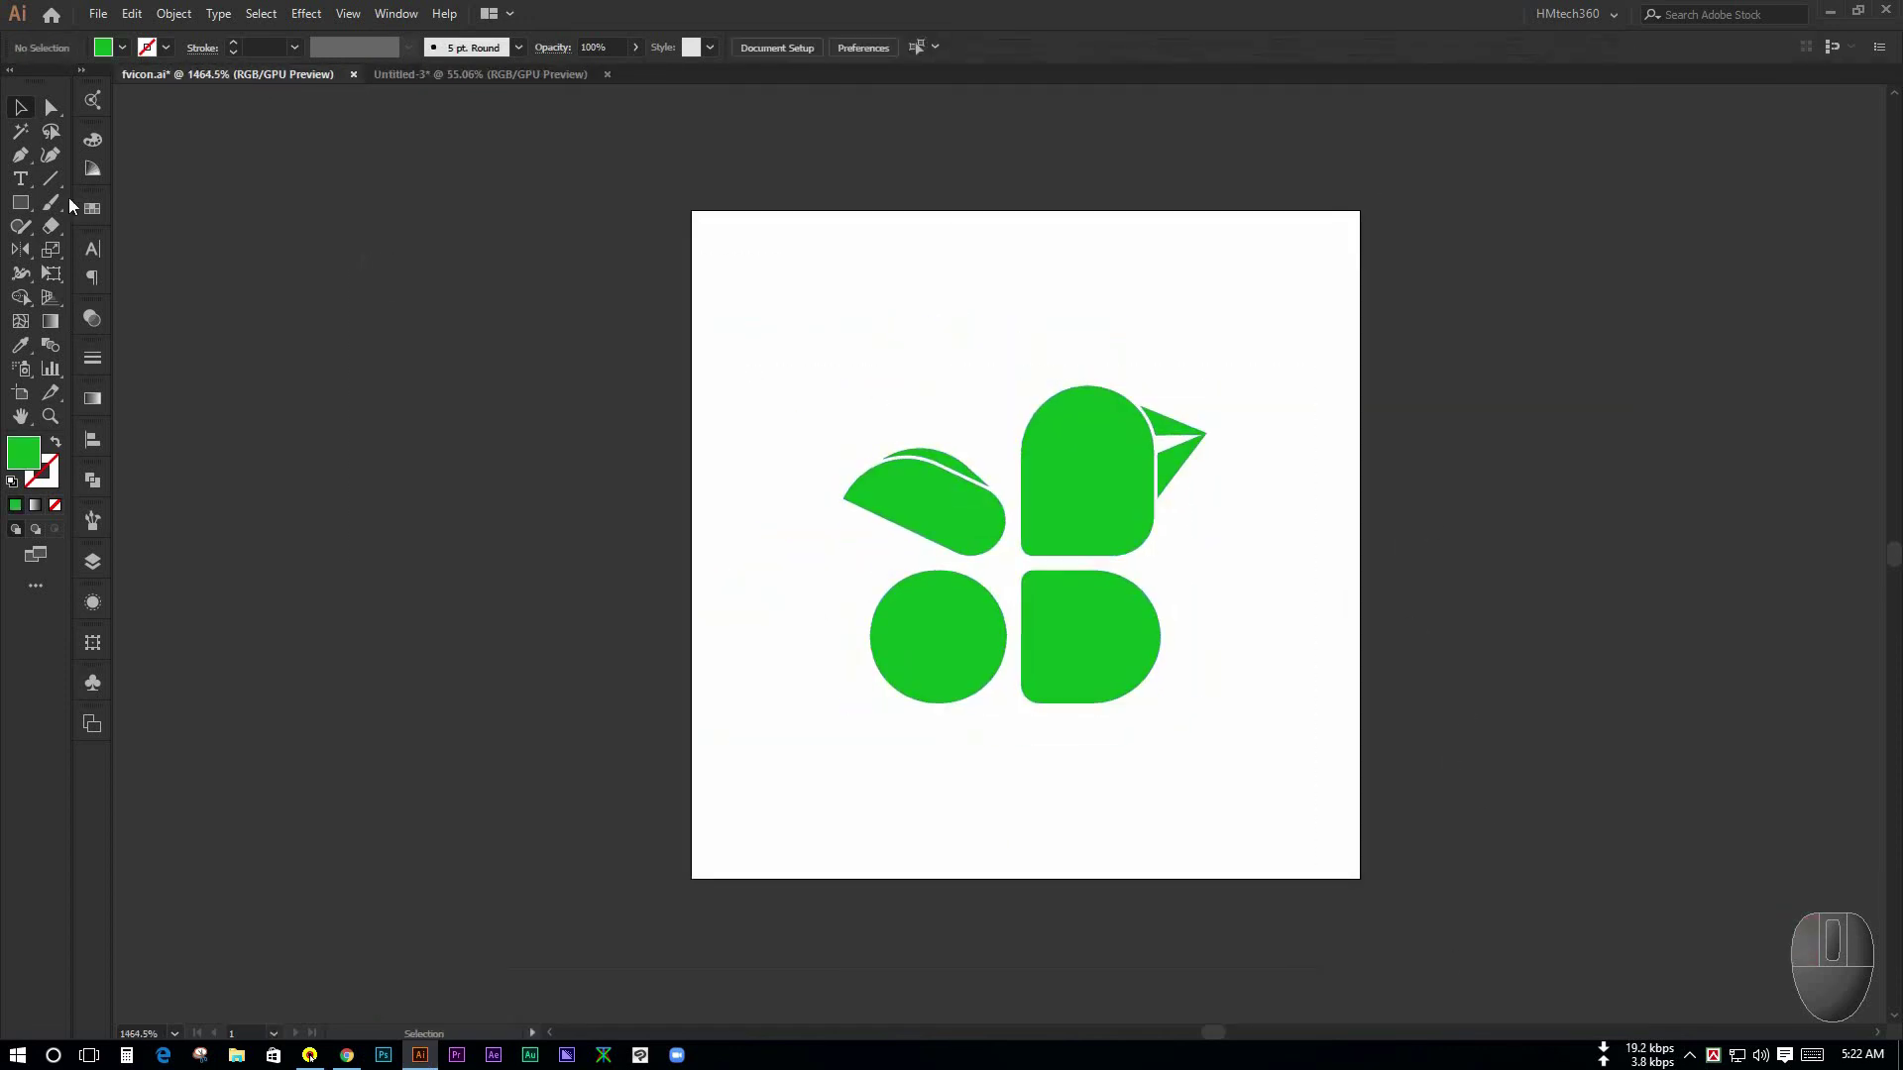
- Export the favicon via File > Export As as a PNG with transparent background
left_click_drag(112, 7, 277, 372)
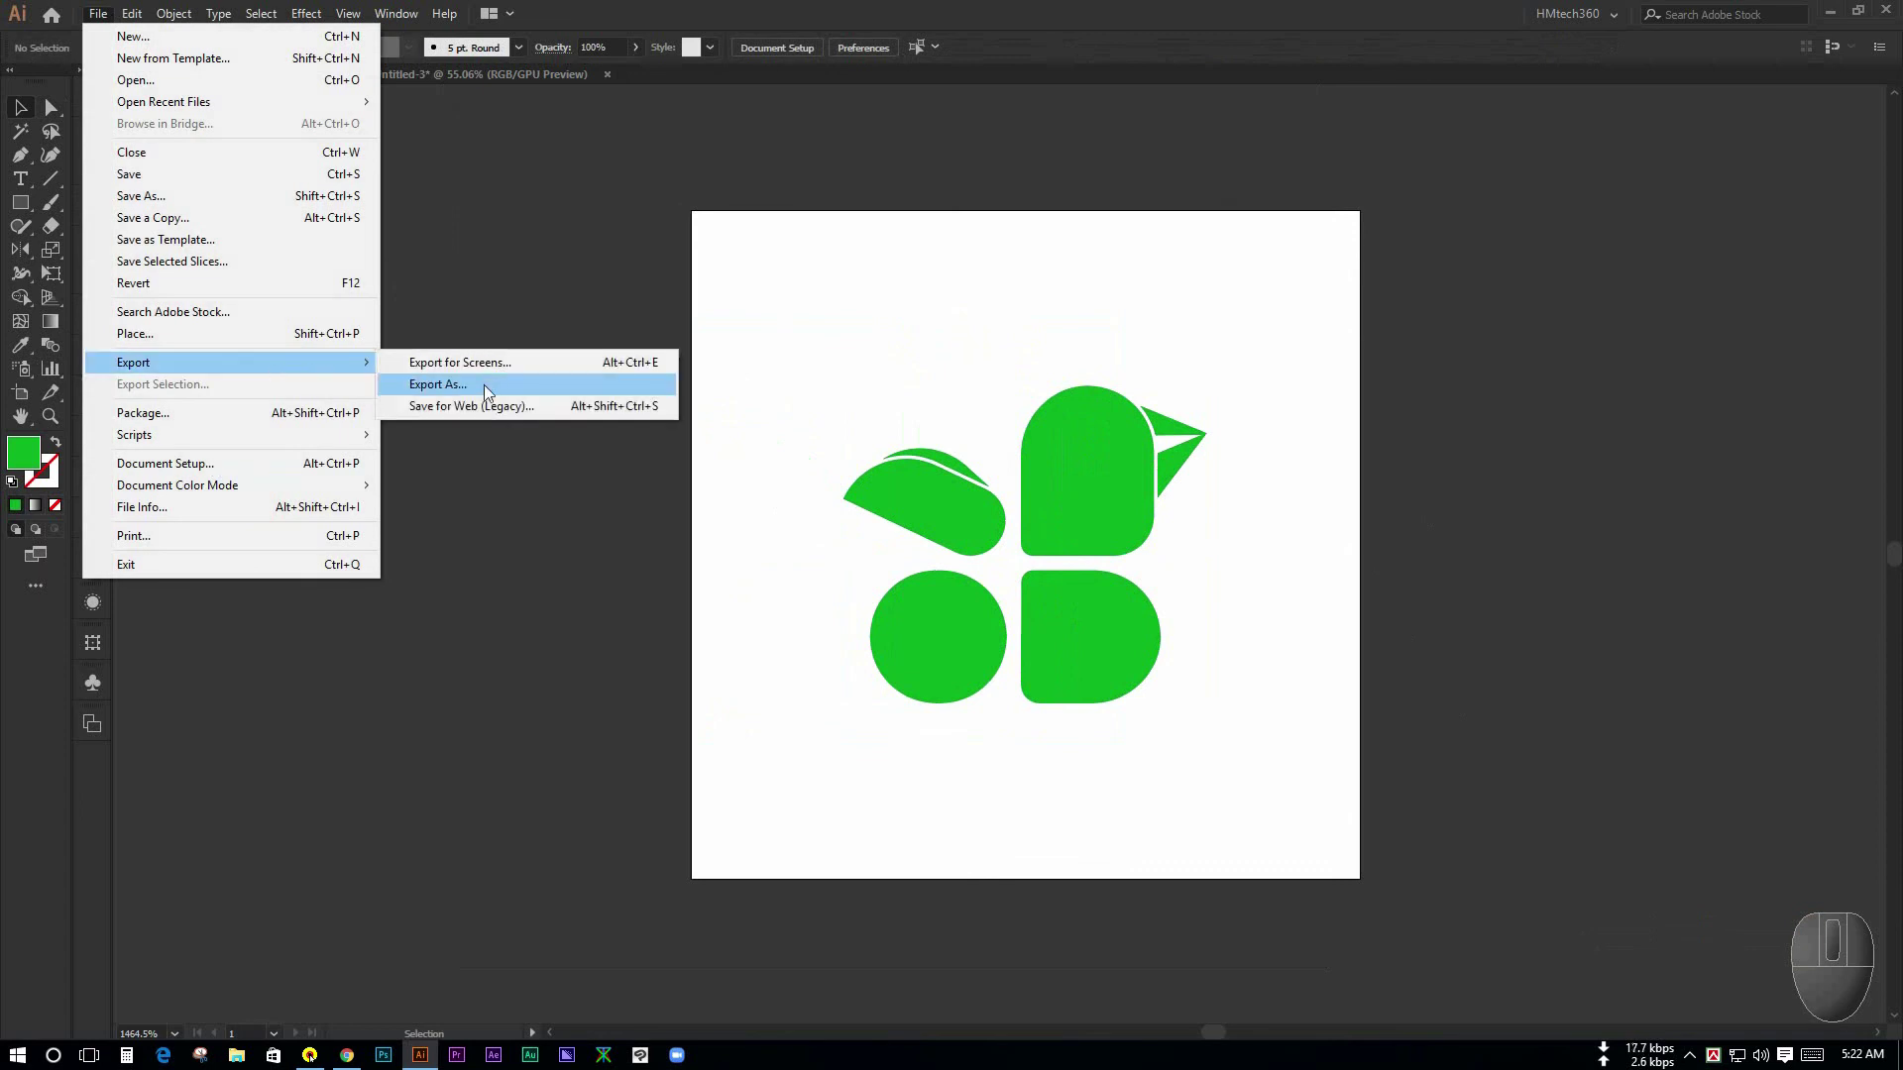
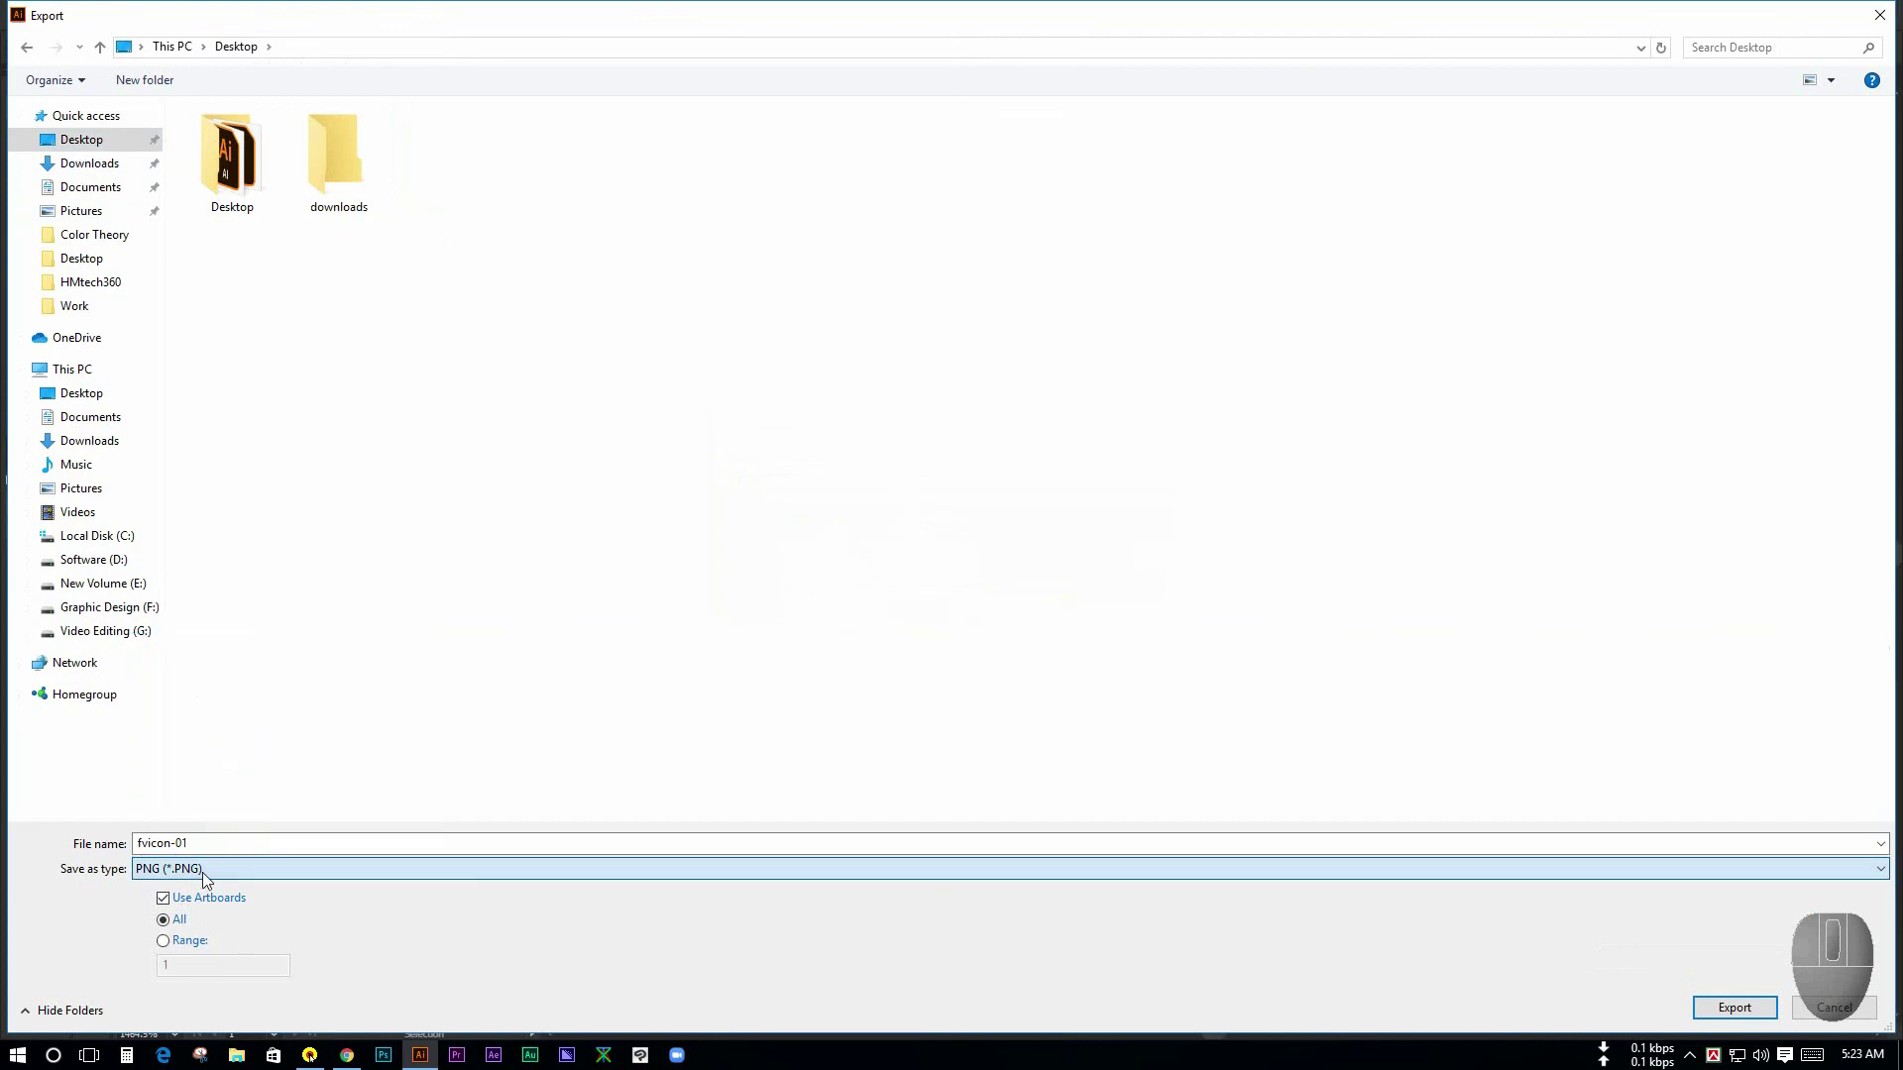
left_click(1718, 1000)
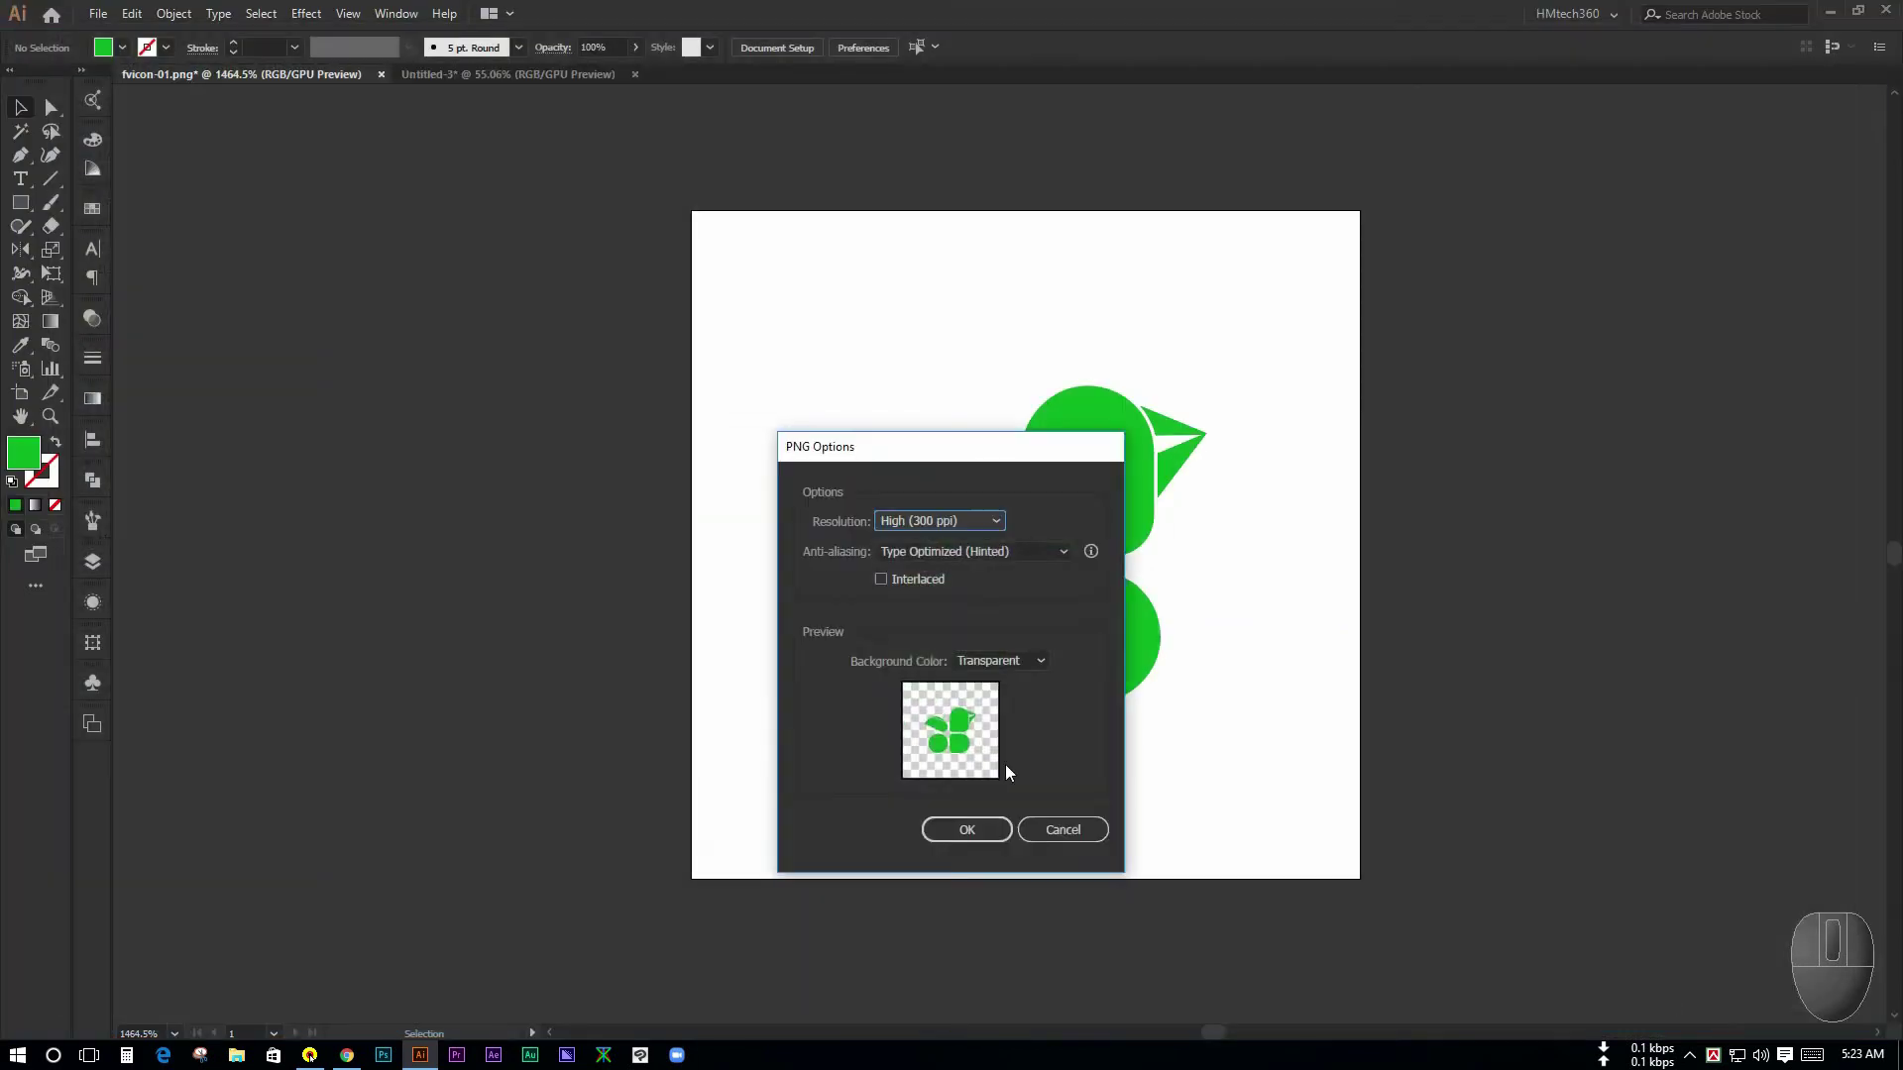
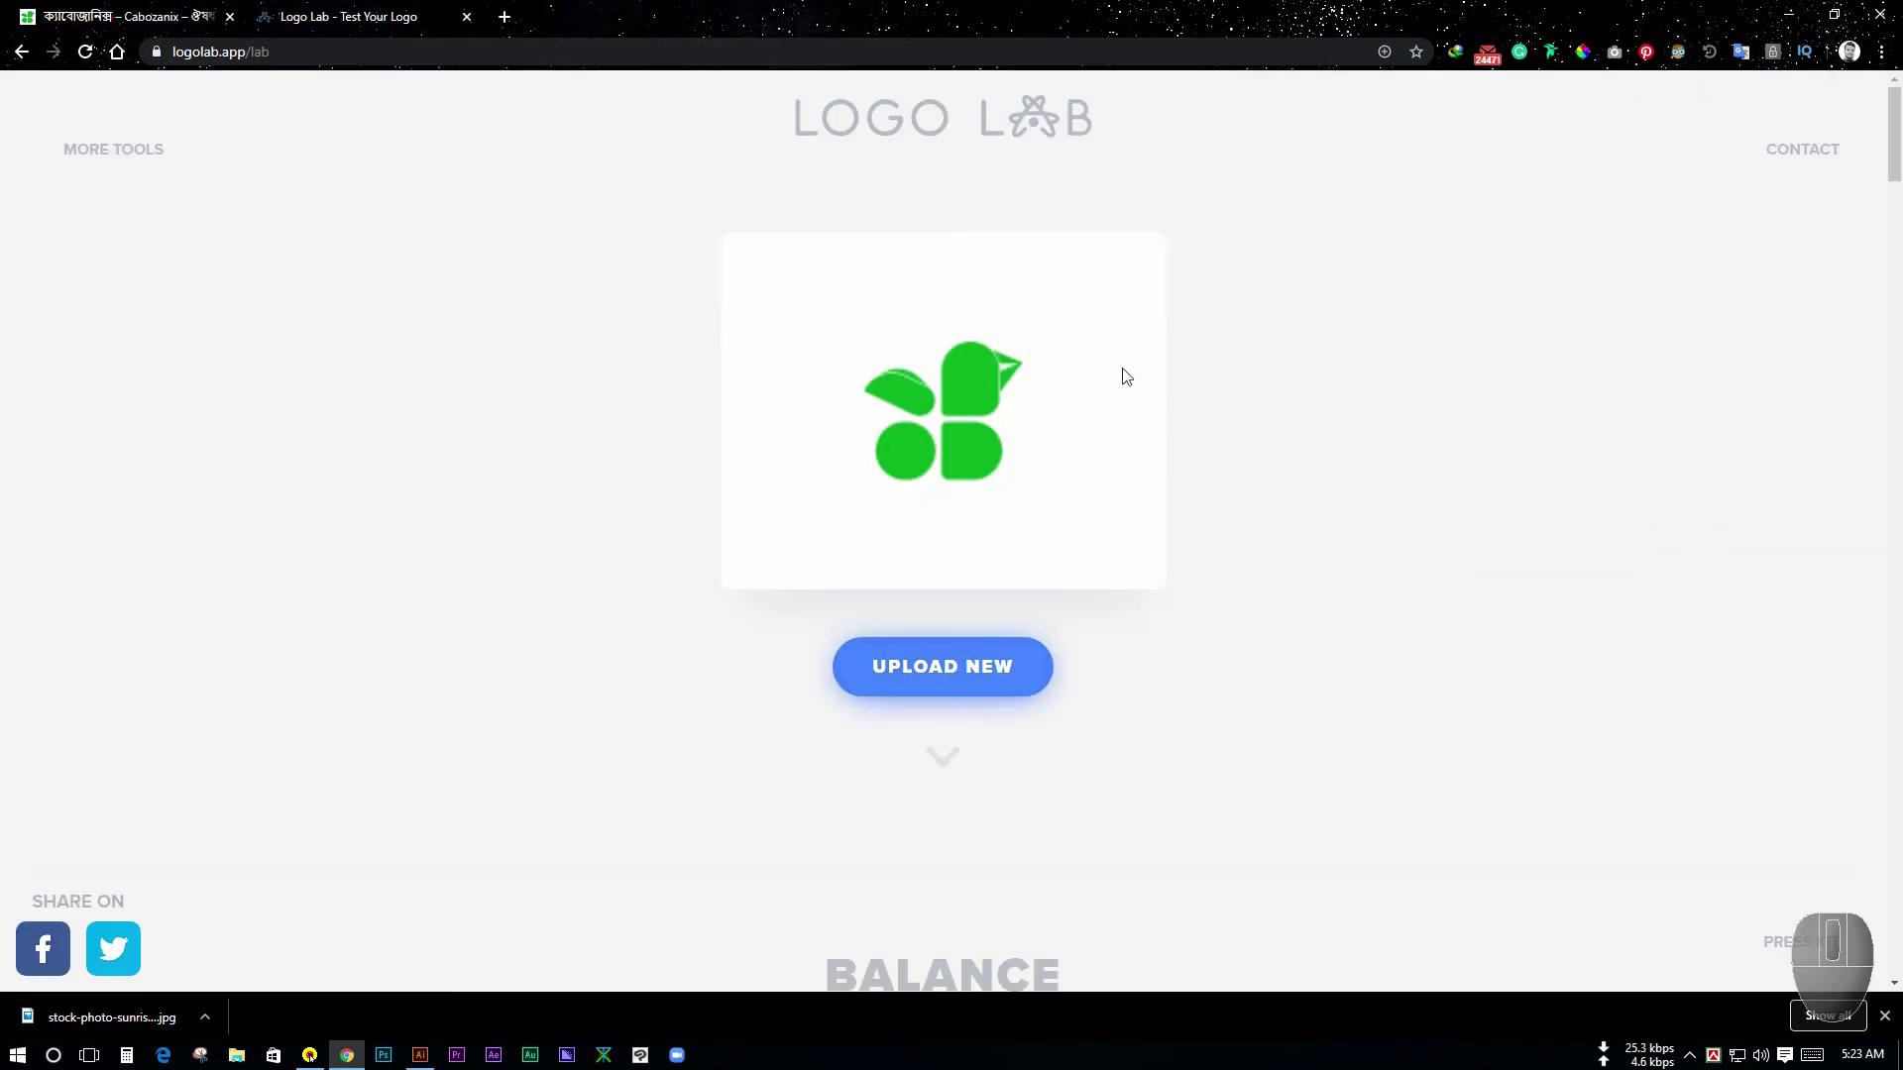
- Scroll up Logo Lab's results page for the uploaded favicon
scroll("up", 3)
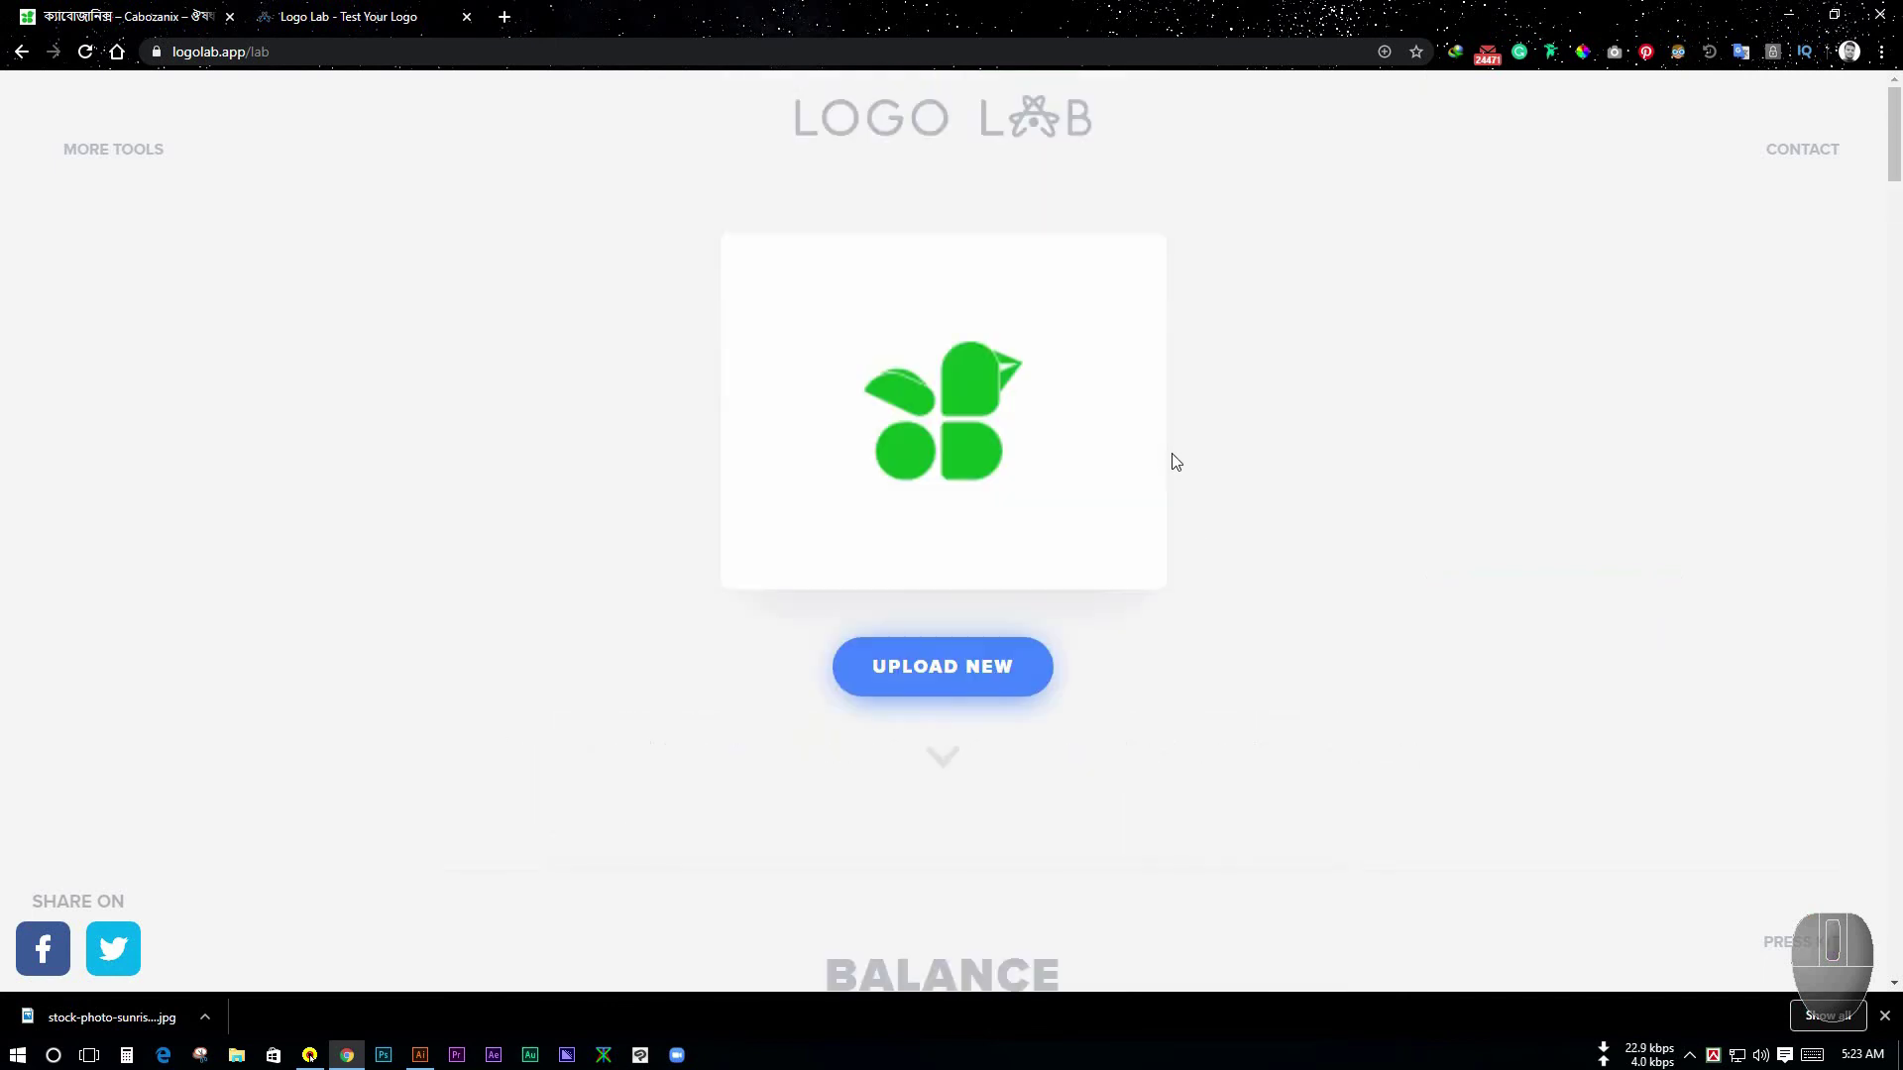
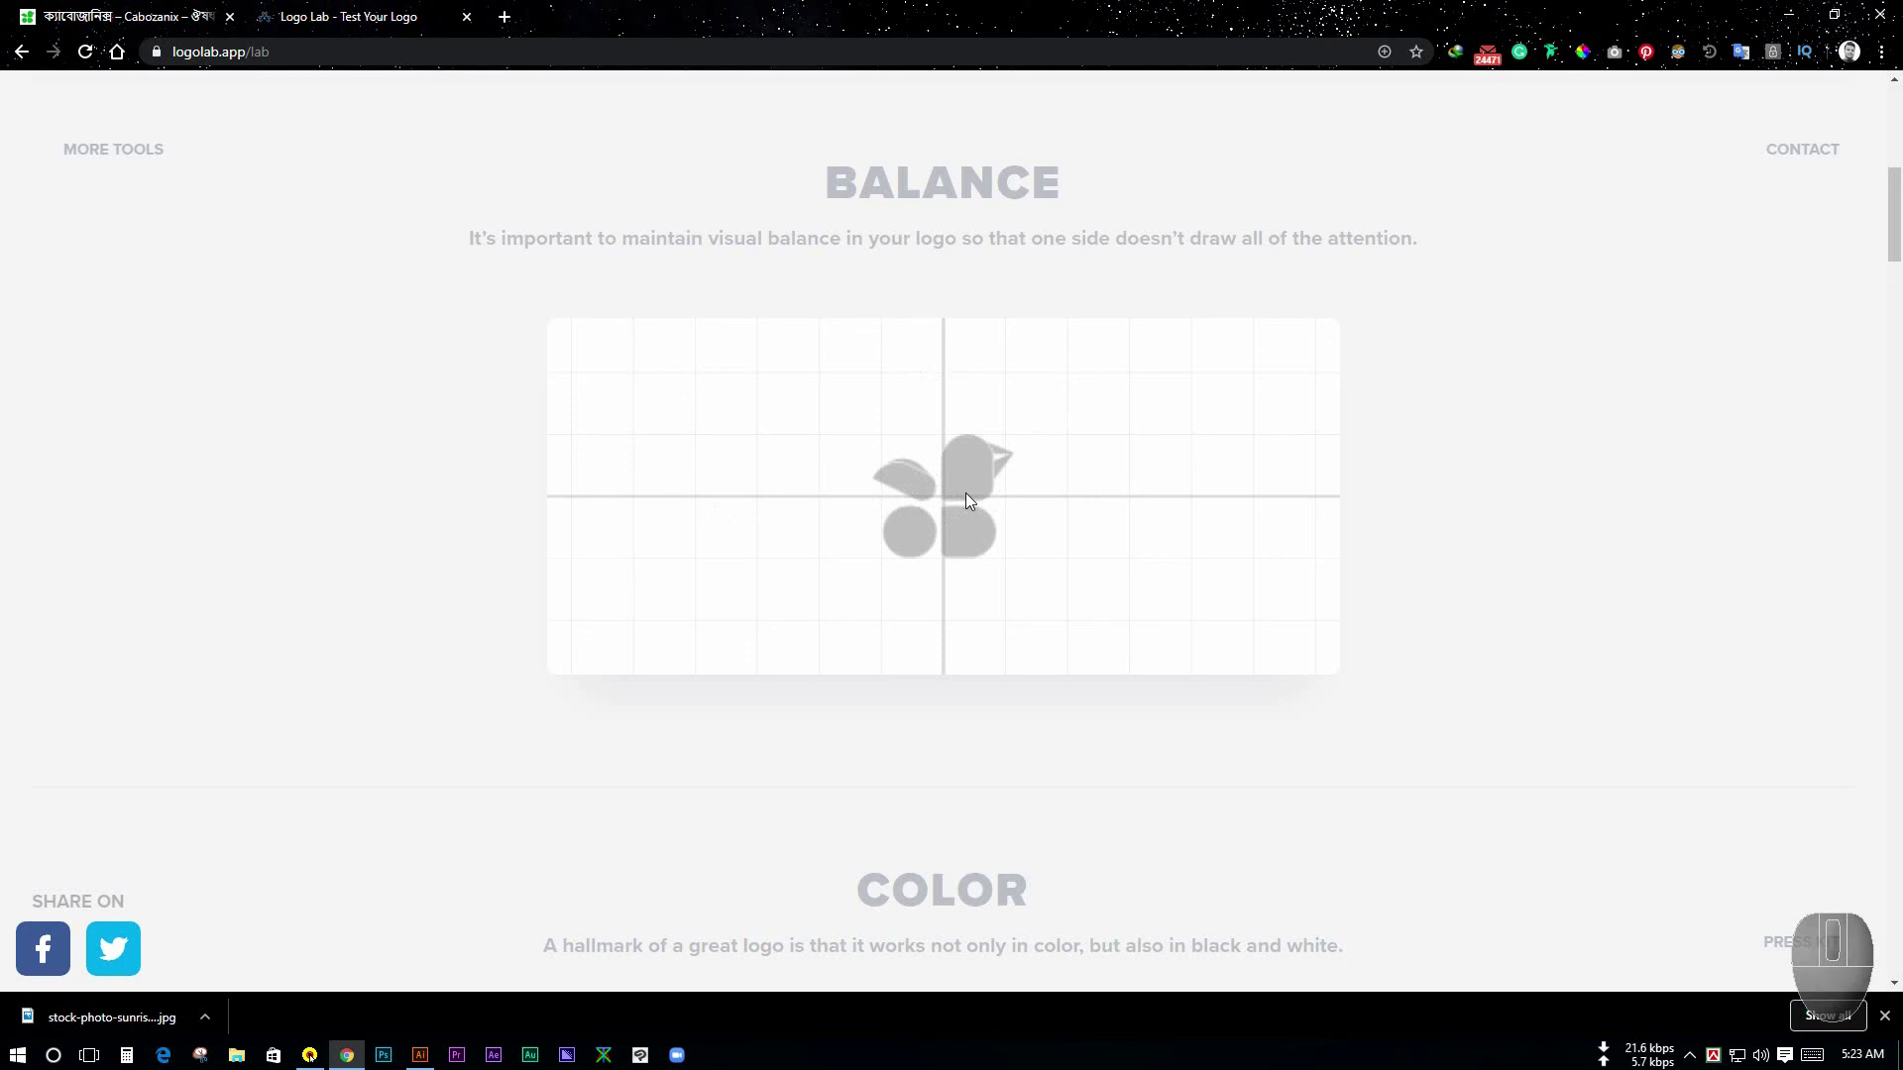
- Scroll the Logo Lab results past Balance, Color Blind and Scalability tests
key("F1")
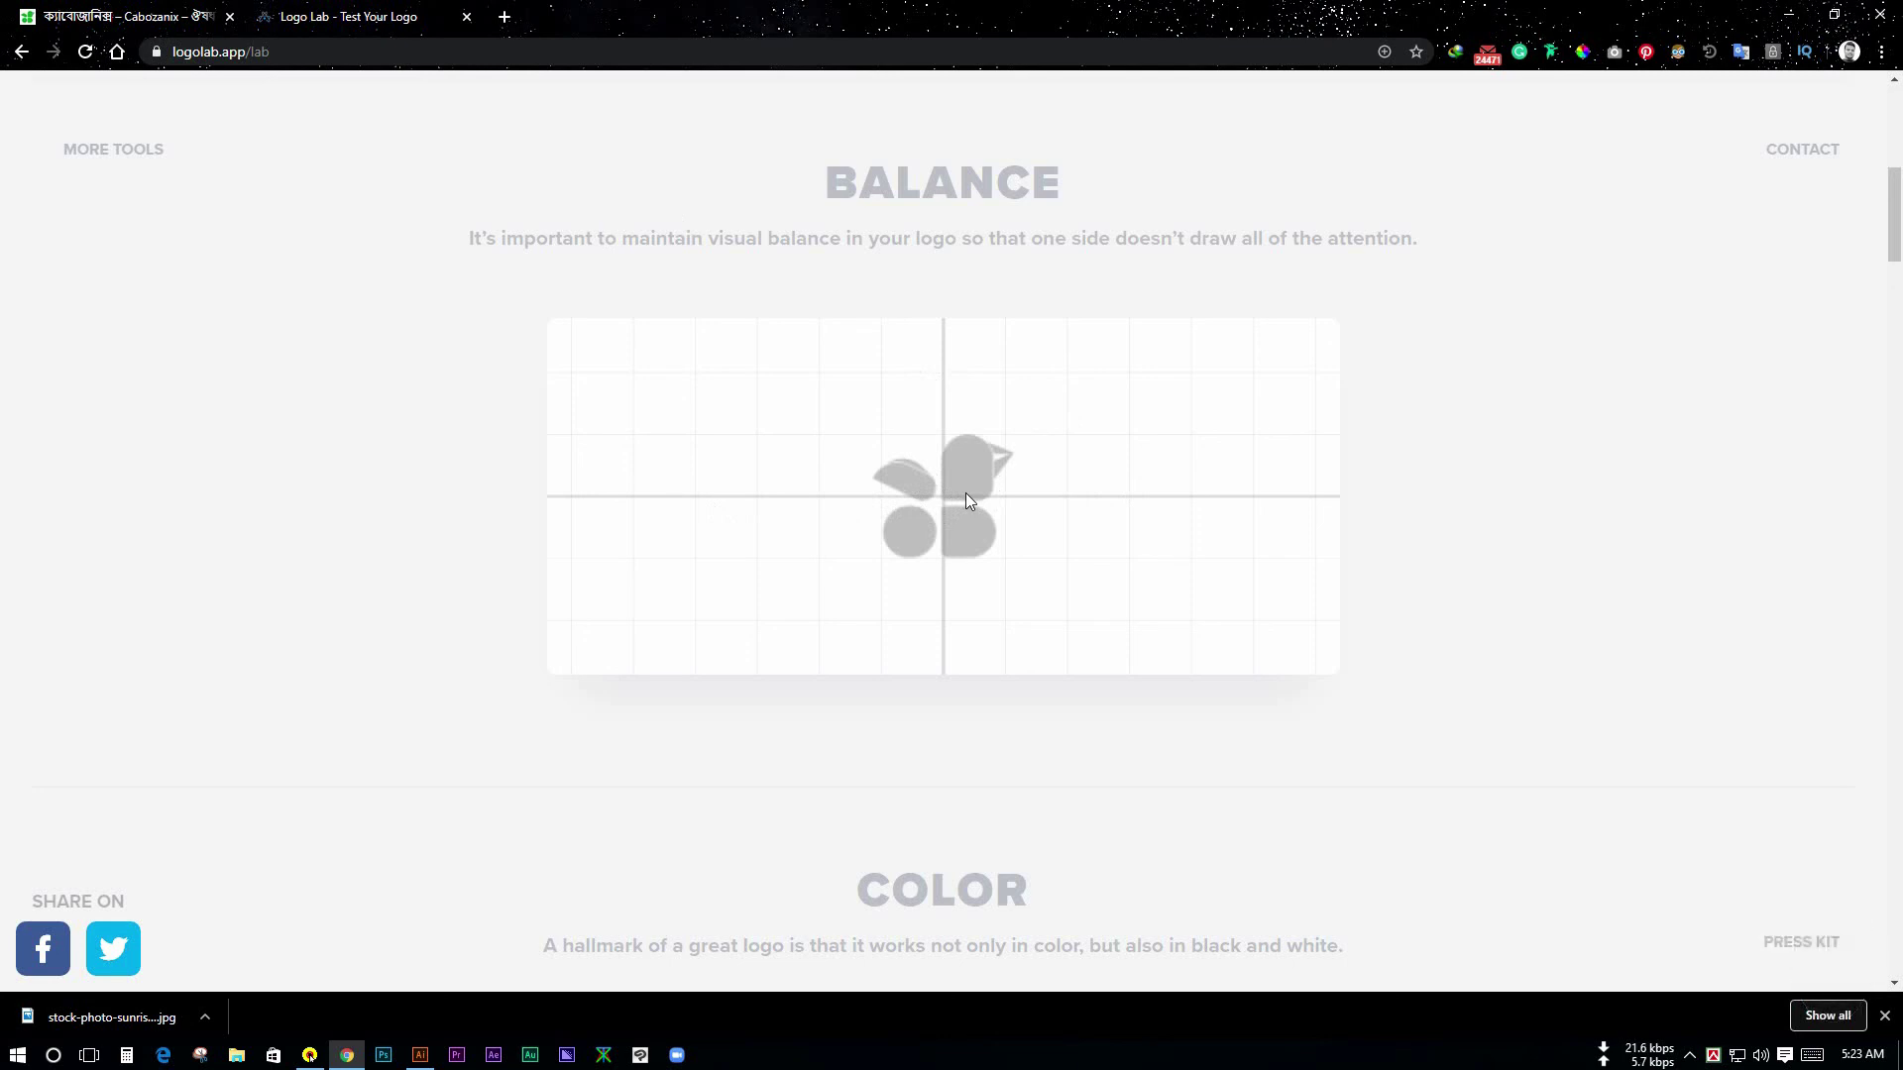
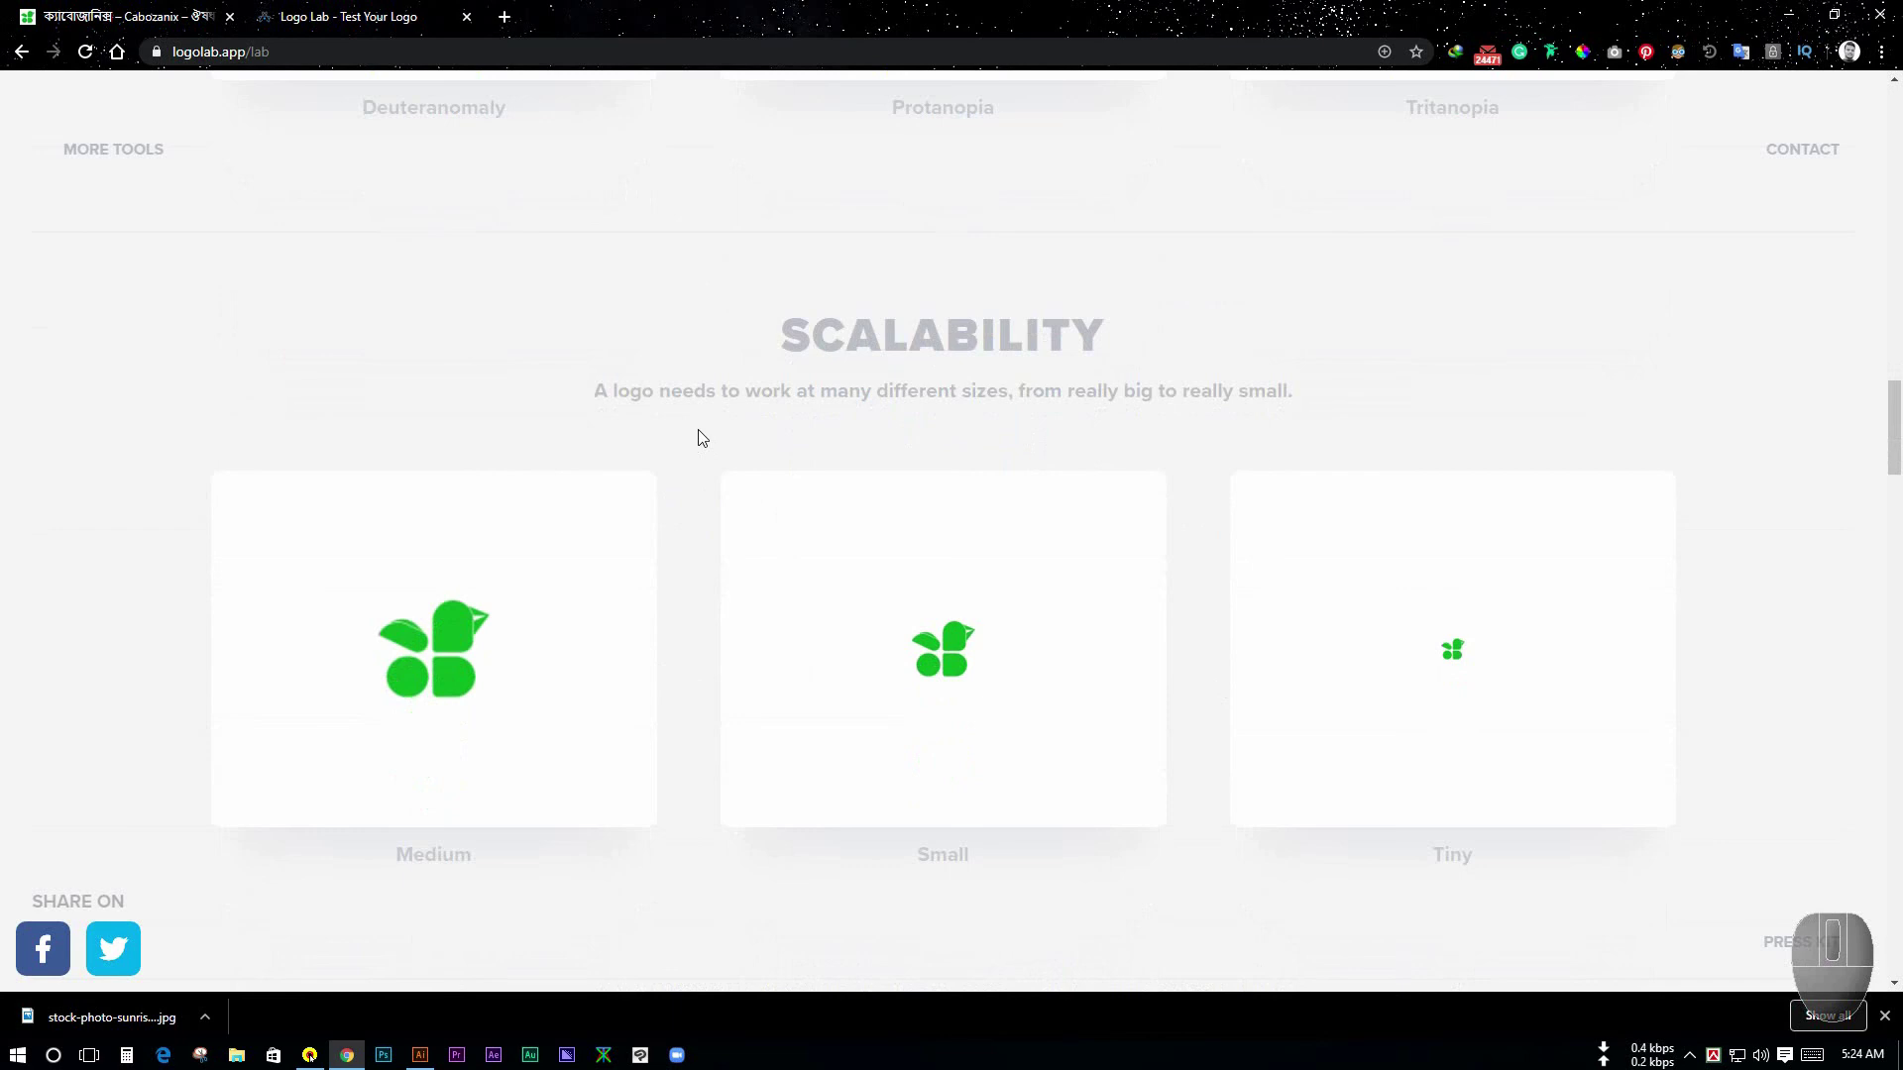
scroll("down", 3)
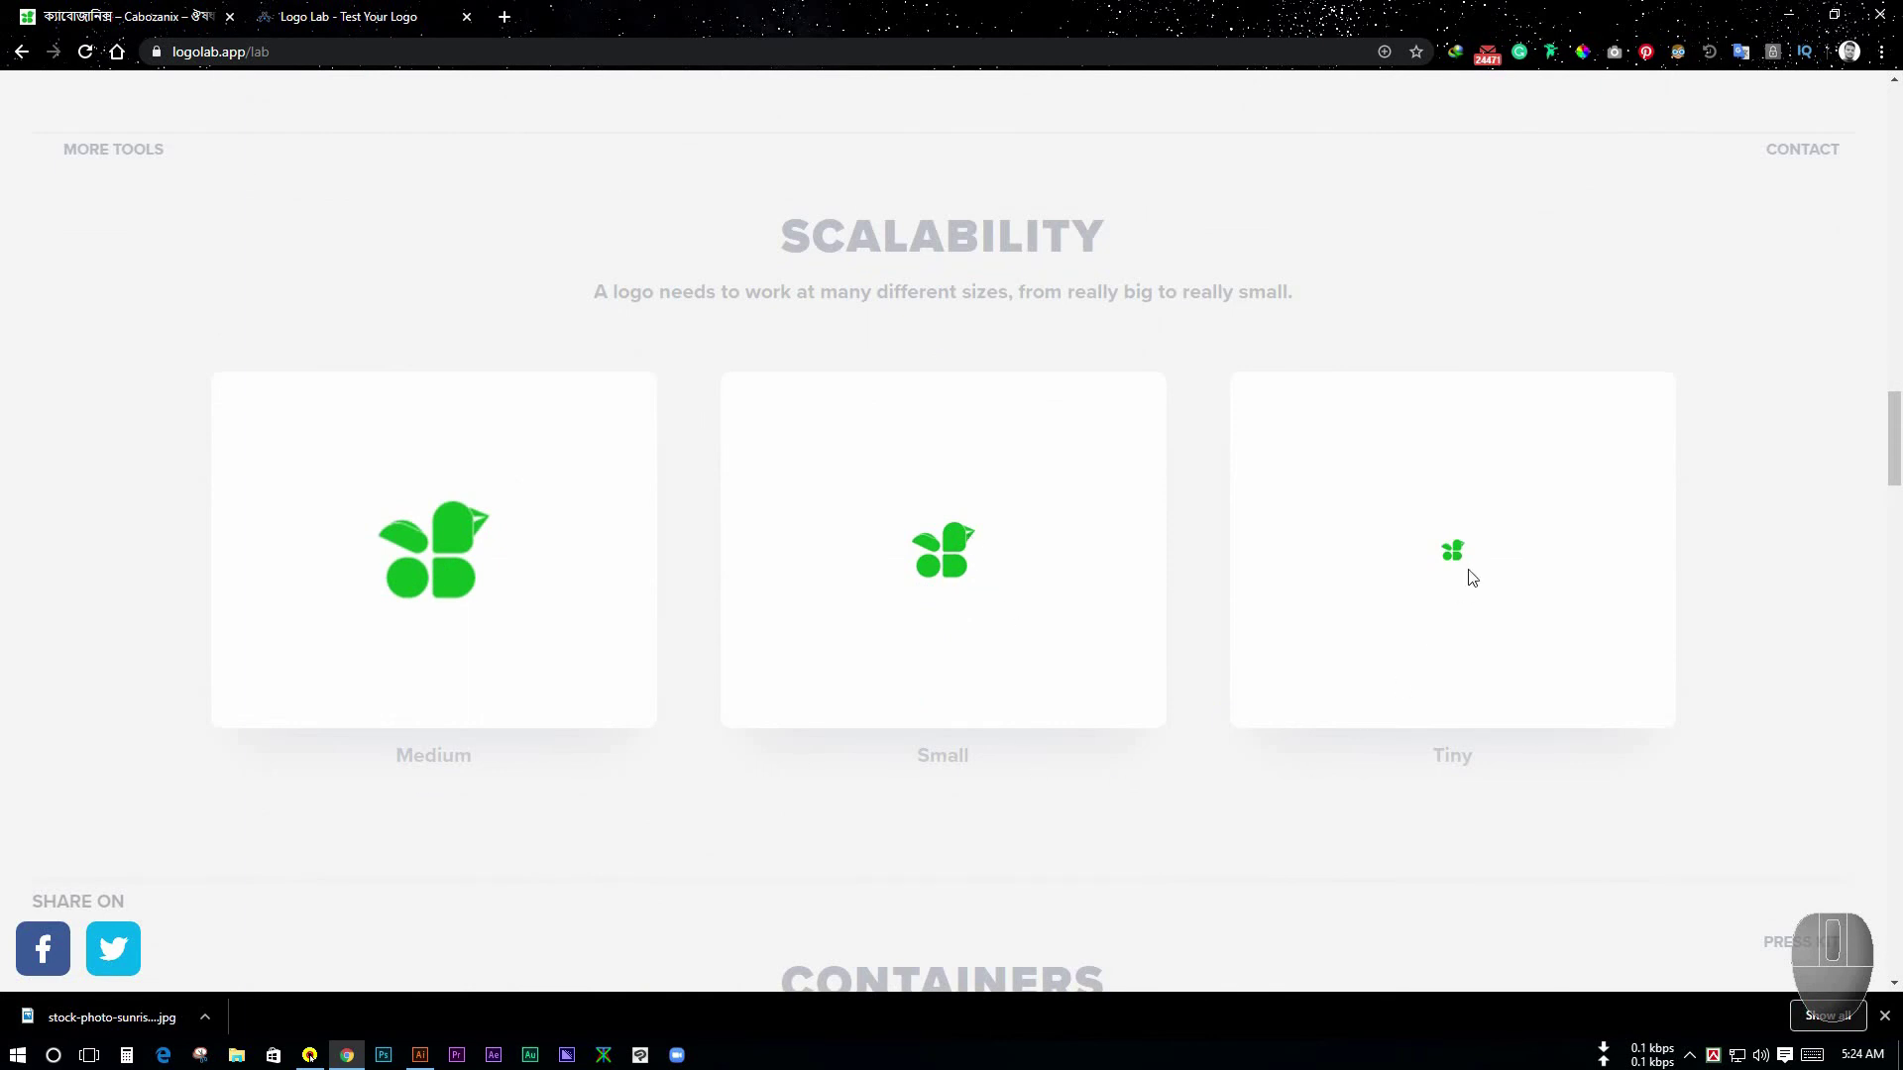
scroll("down", 3)
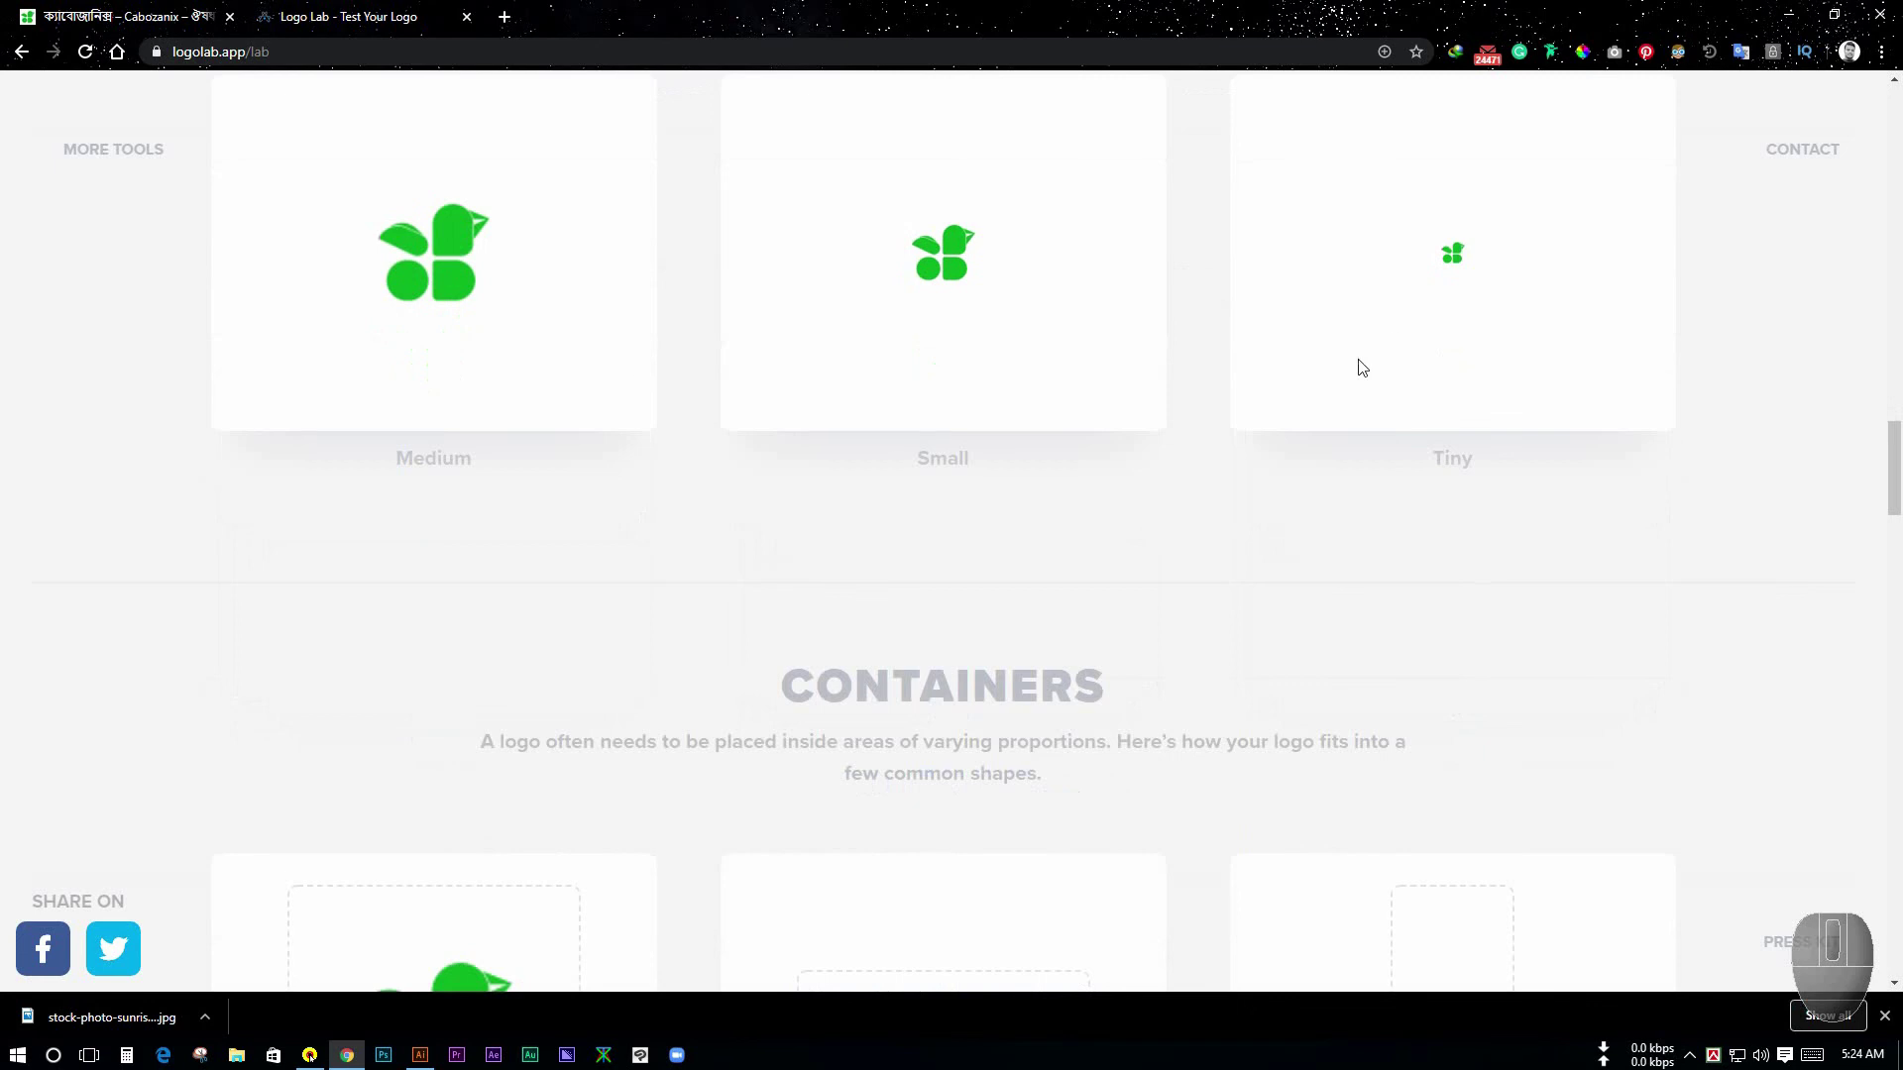
scroll("down", 3)
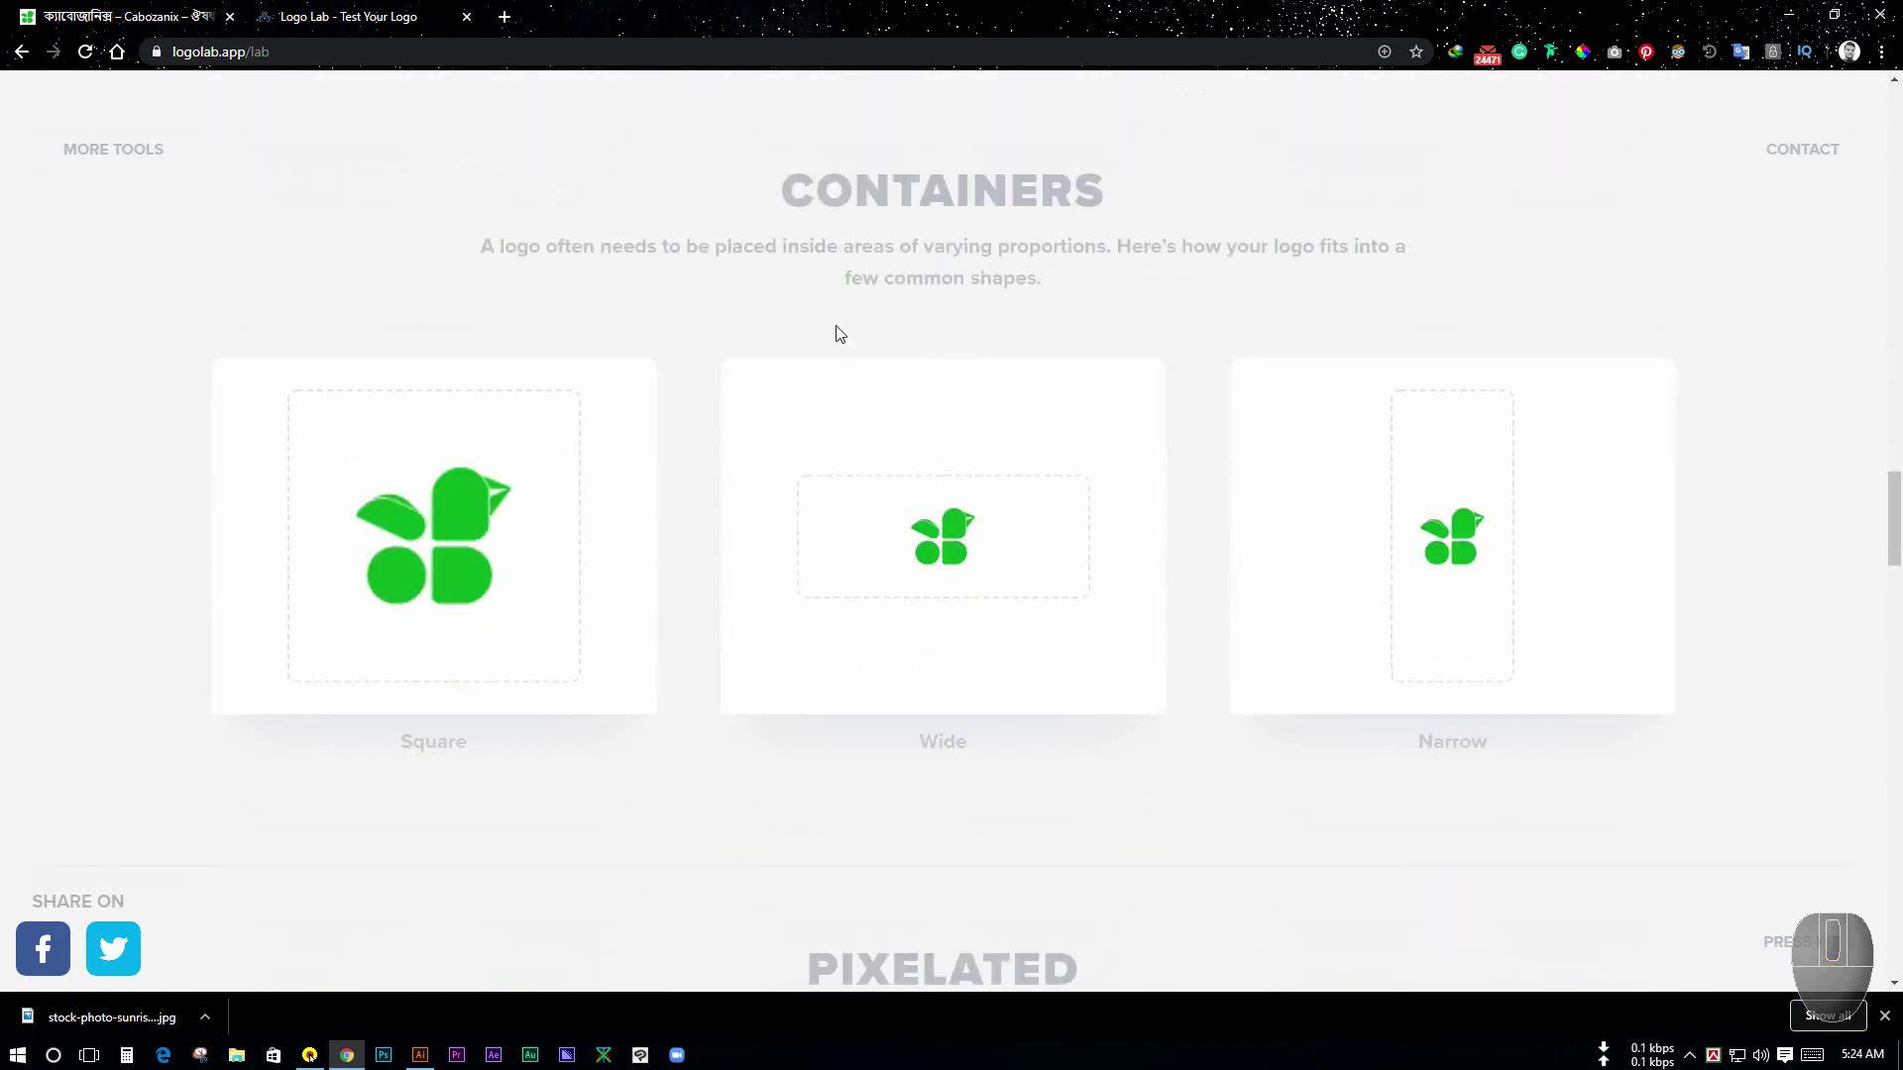
- Continue down to the Containers and Pixelated previews at 96, 48 and 32 px
key("F1")
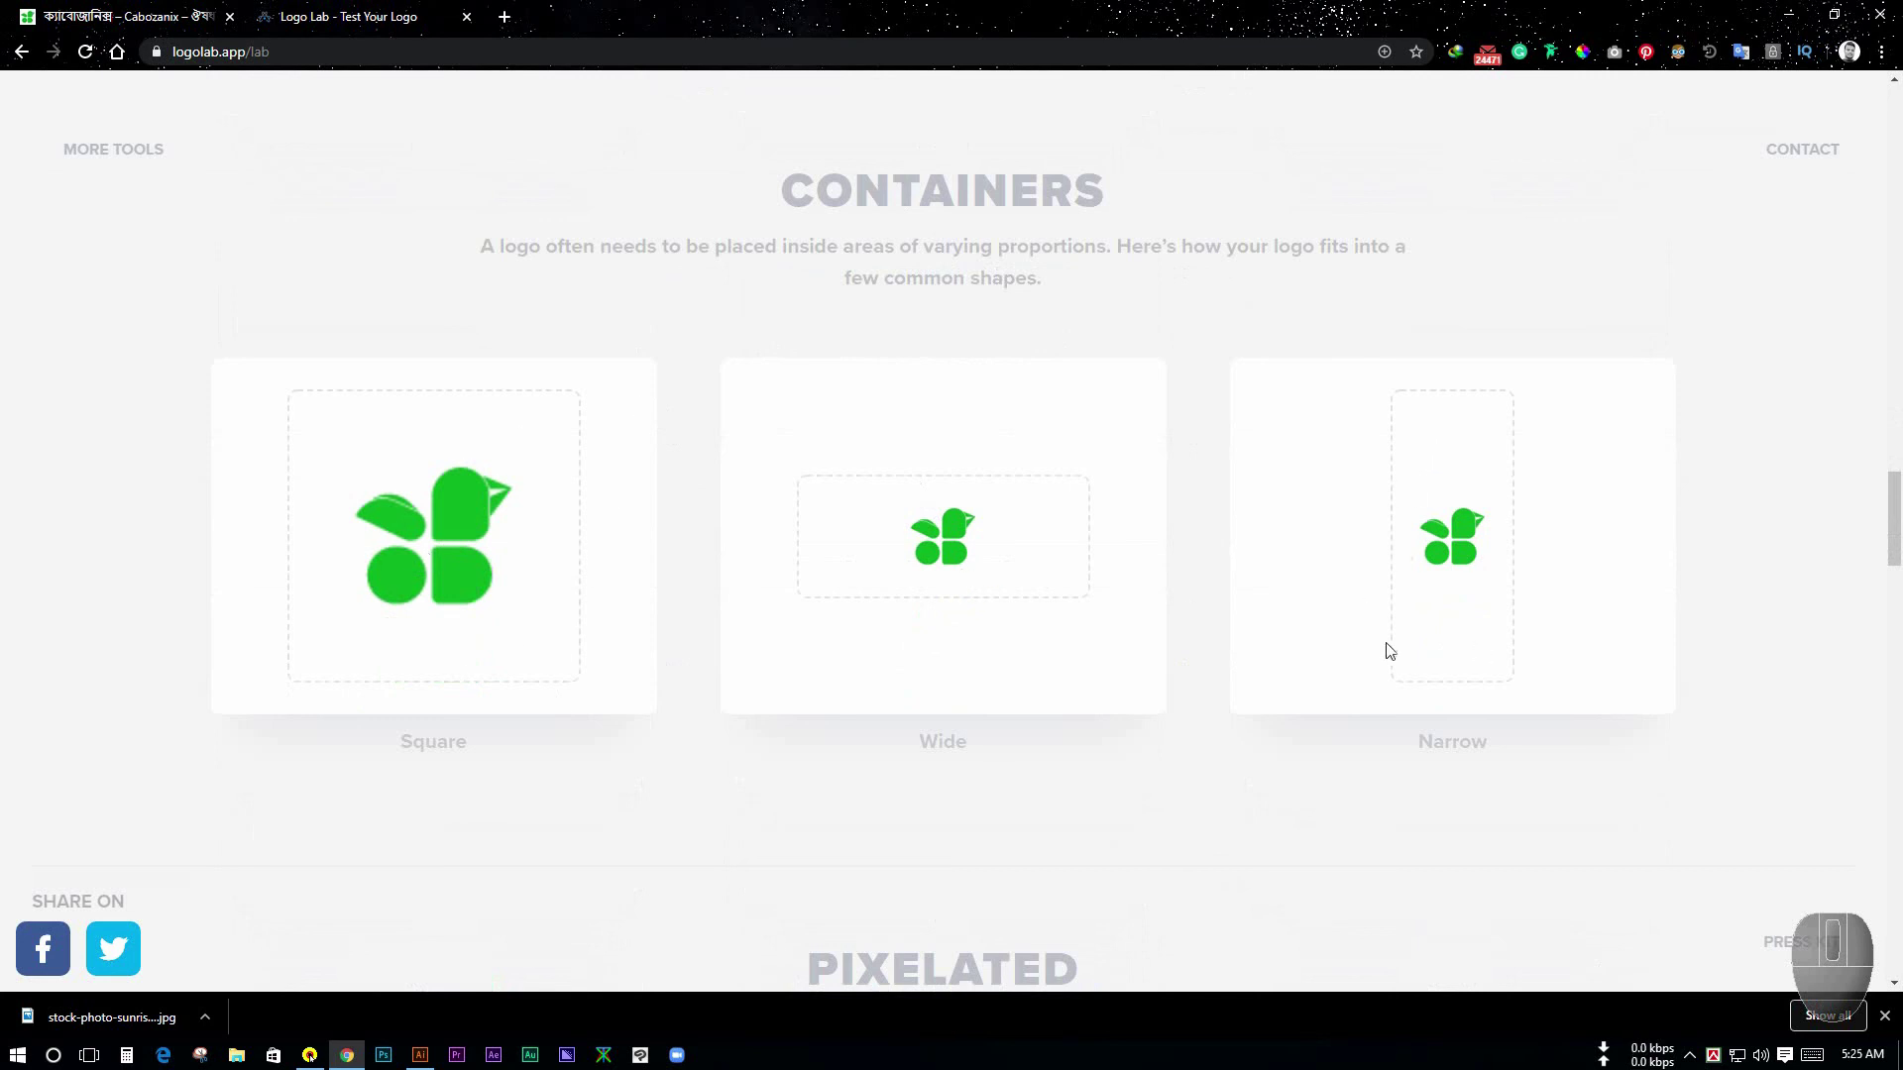
scroll("down", 3)
scroll("up", 3)
scroll("down", 3)
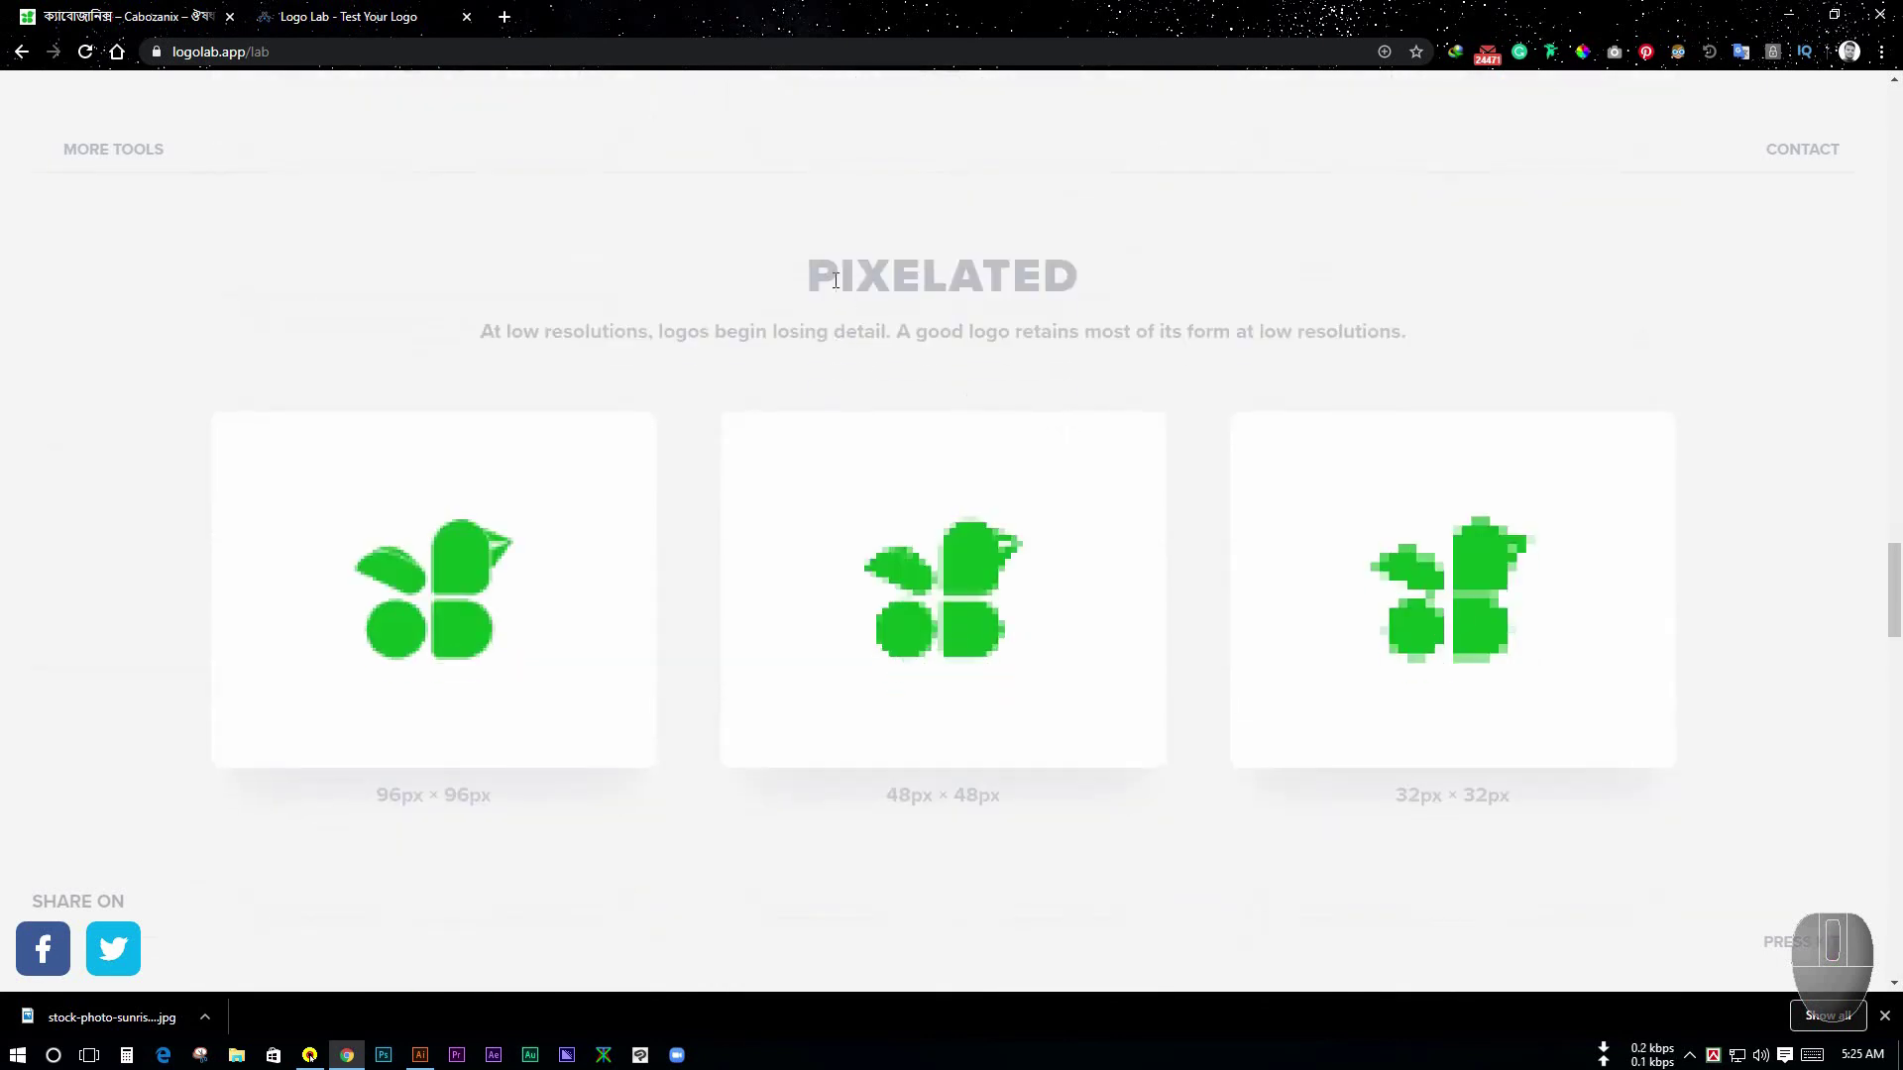
- Scroll through the Blur Levels 1–3 and Slices sections toward the App Icon previews
scroll("down", 3)
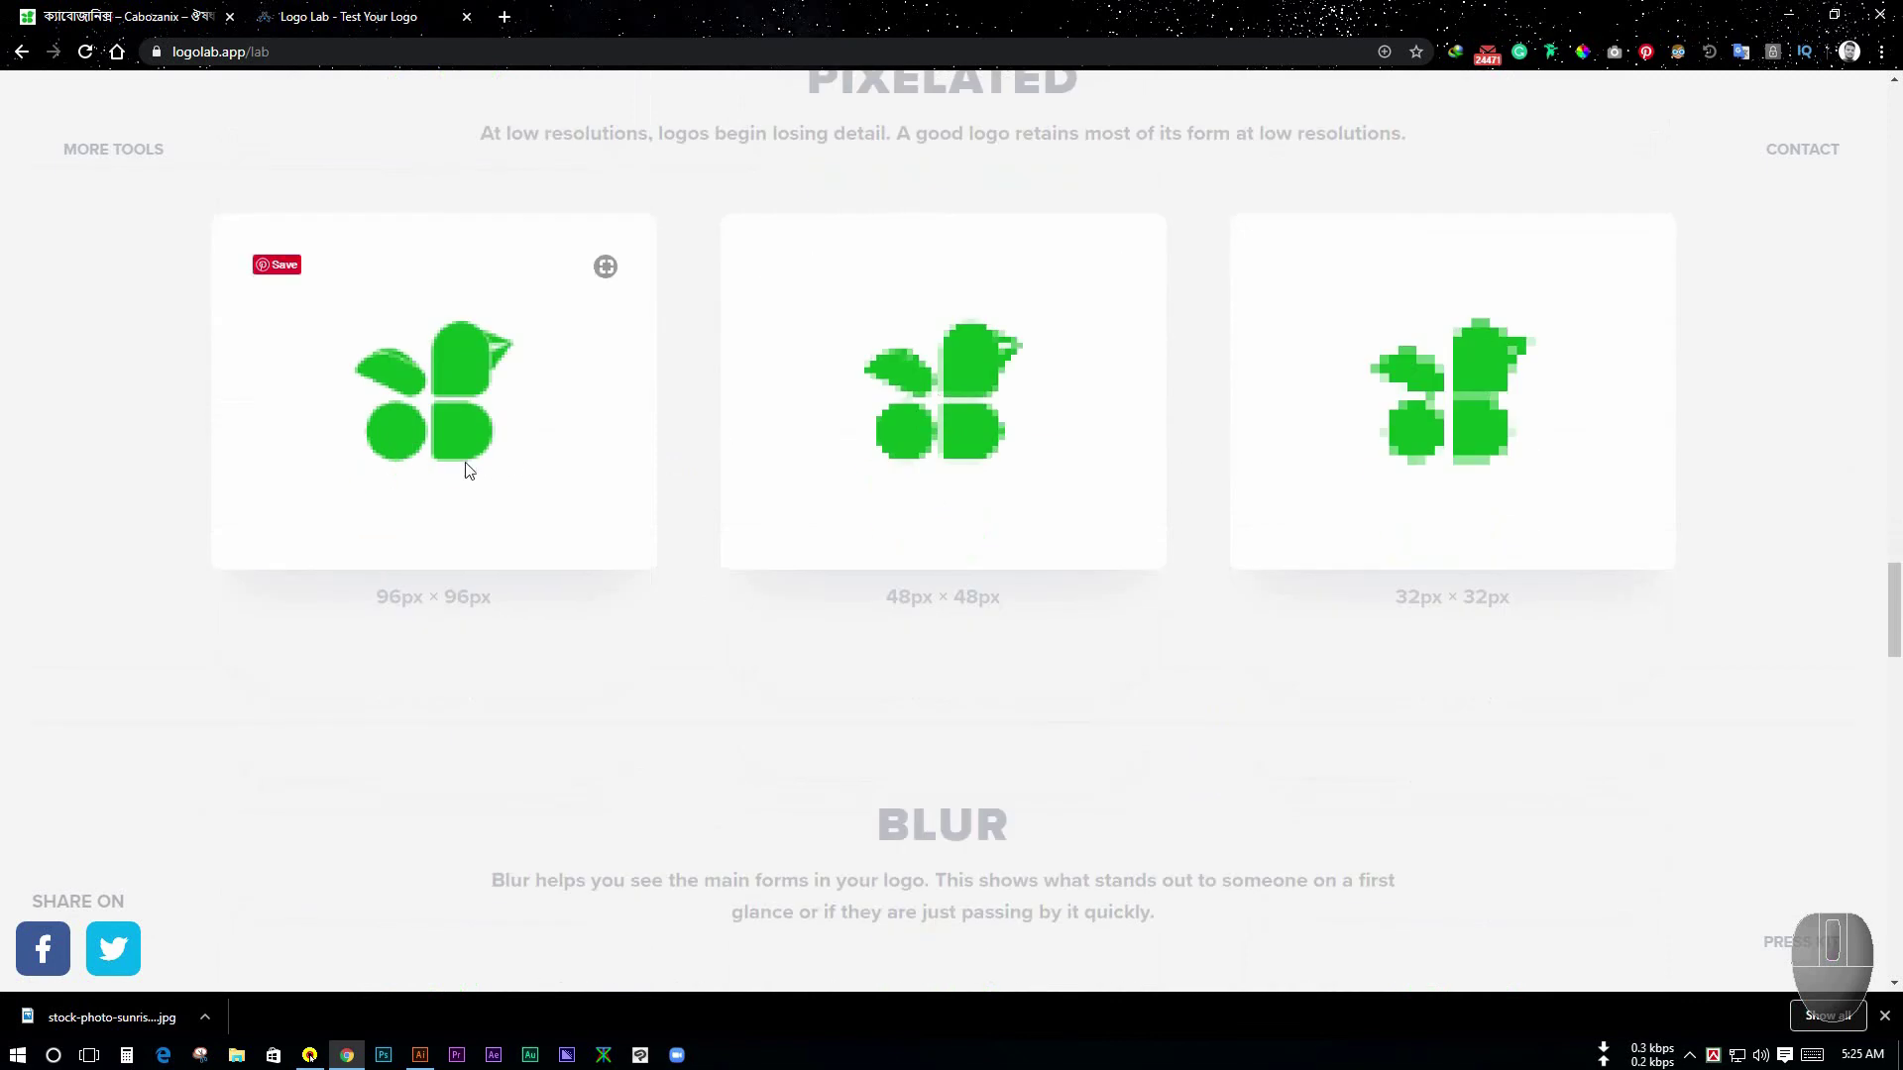
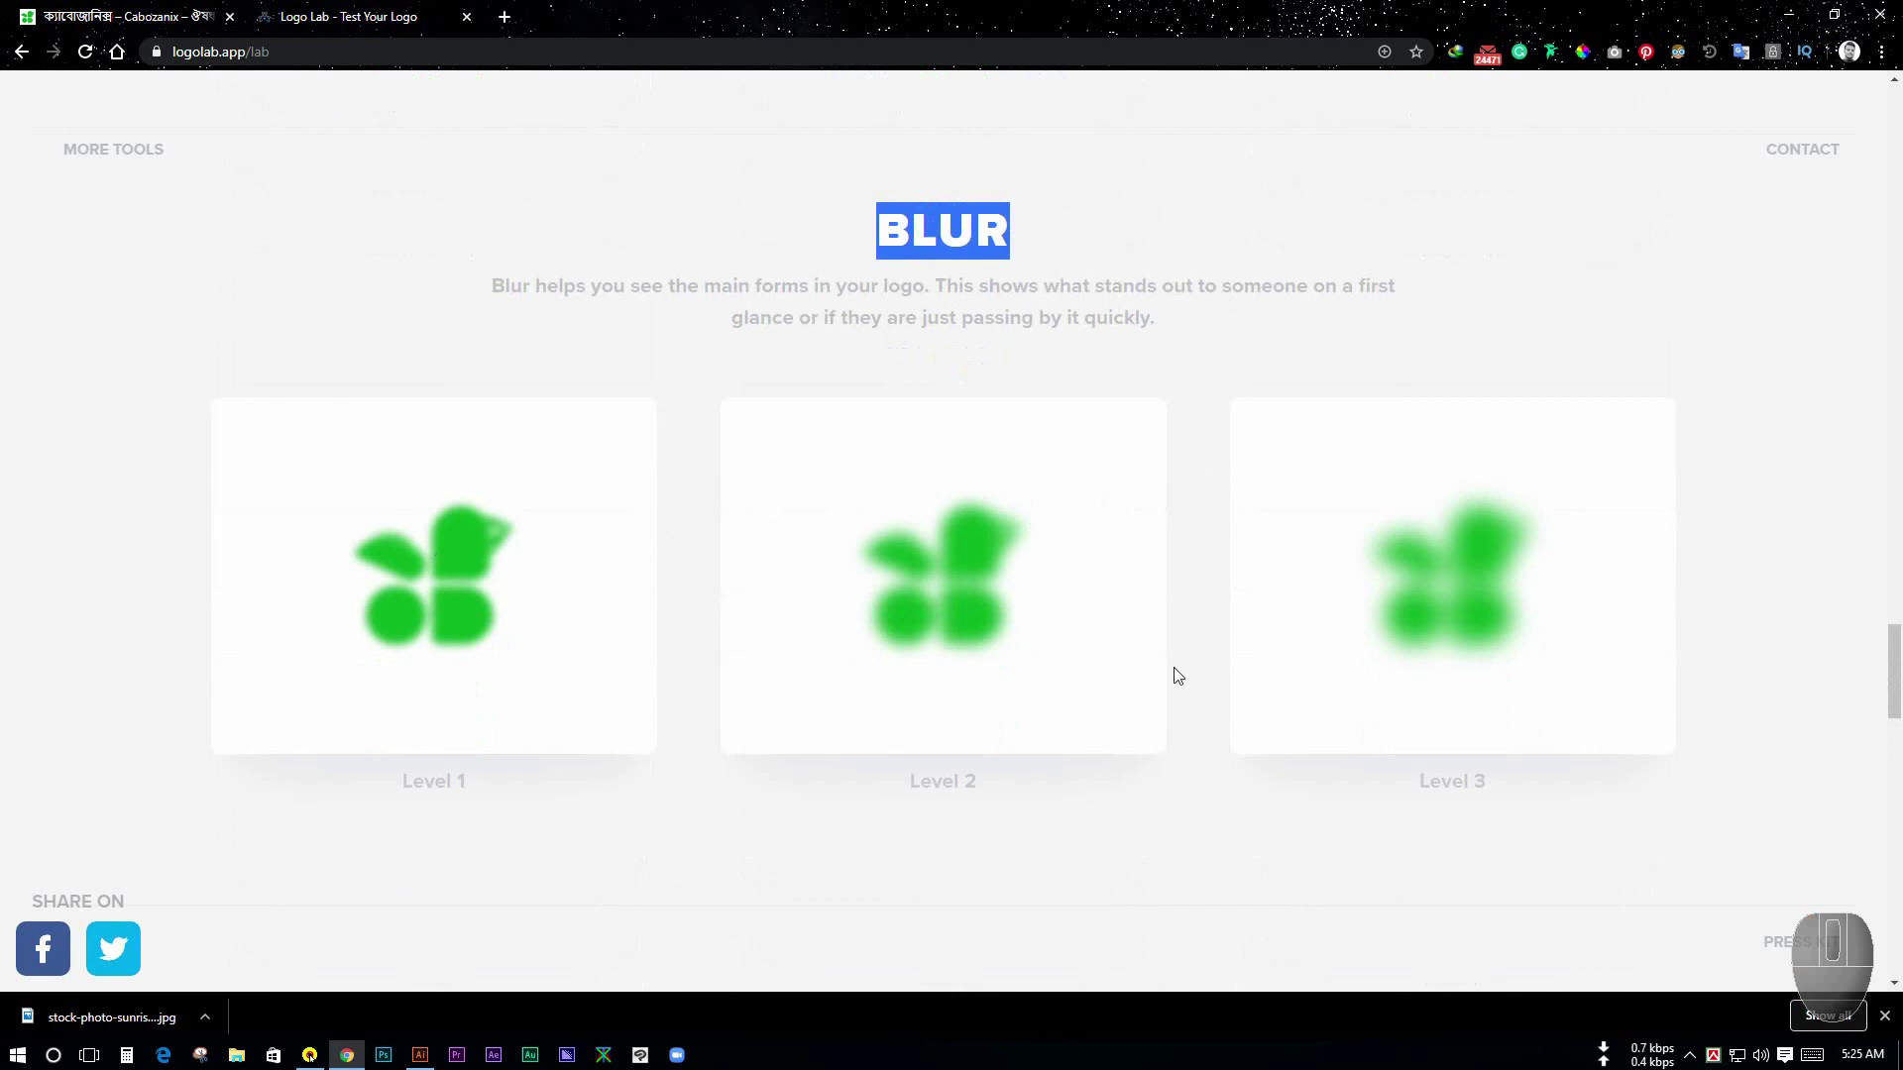
scroll("down", 3)
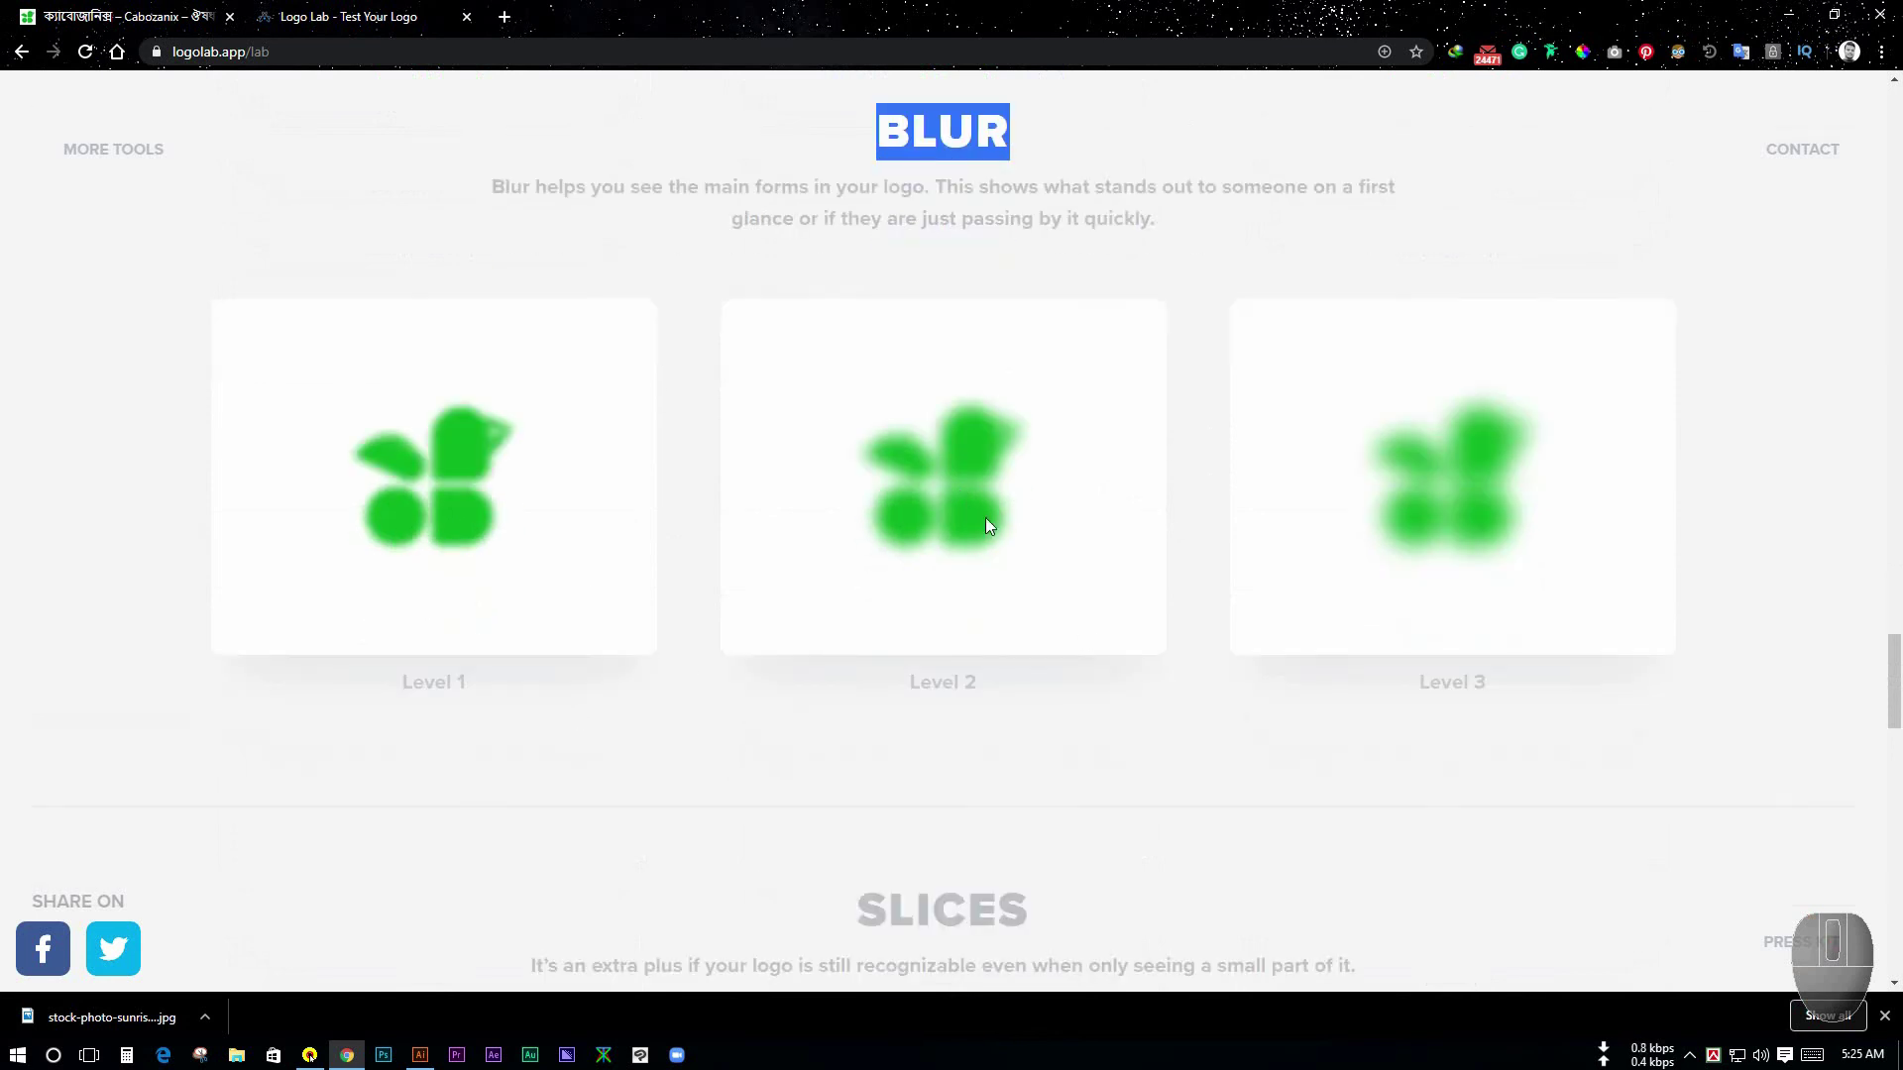
scroll("down", 3)
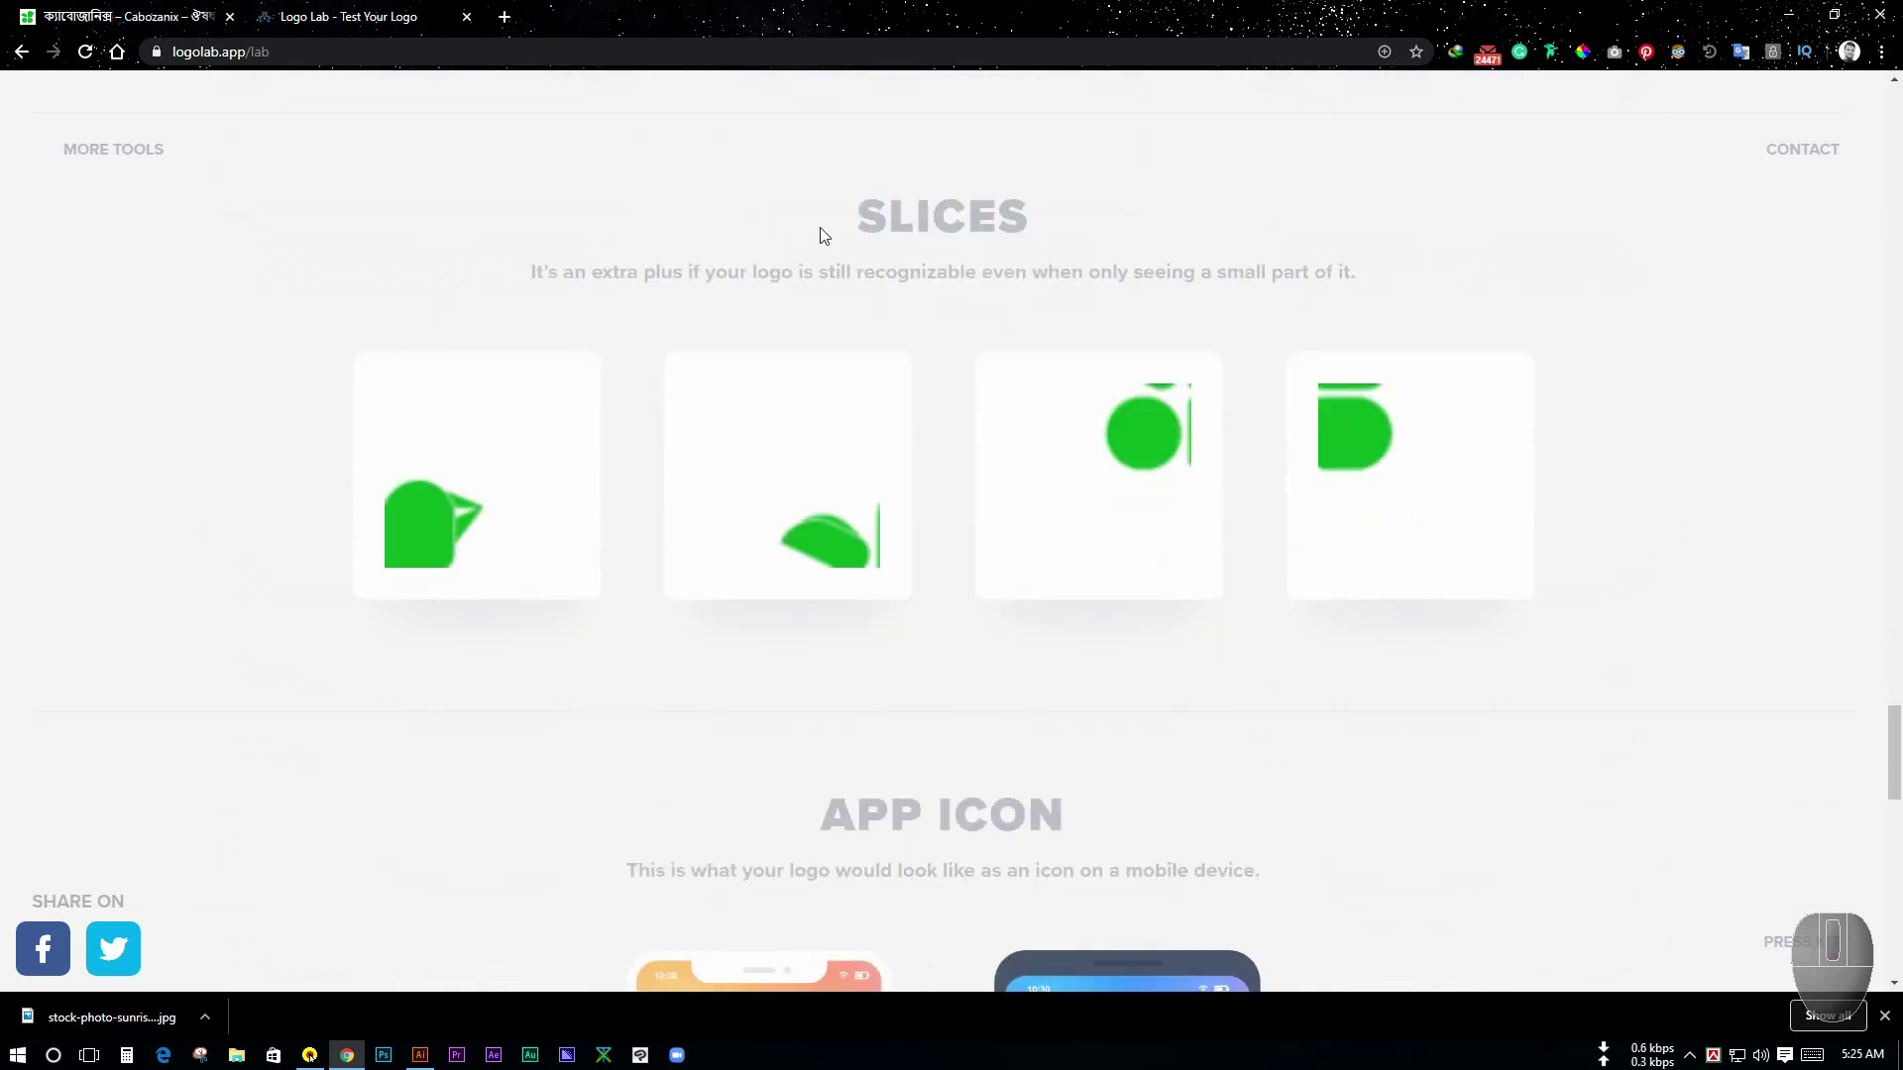
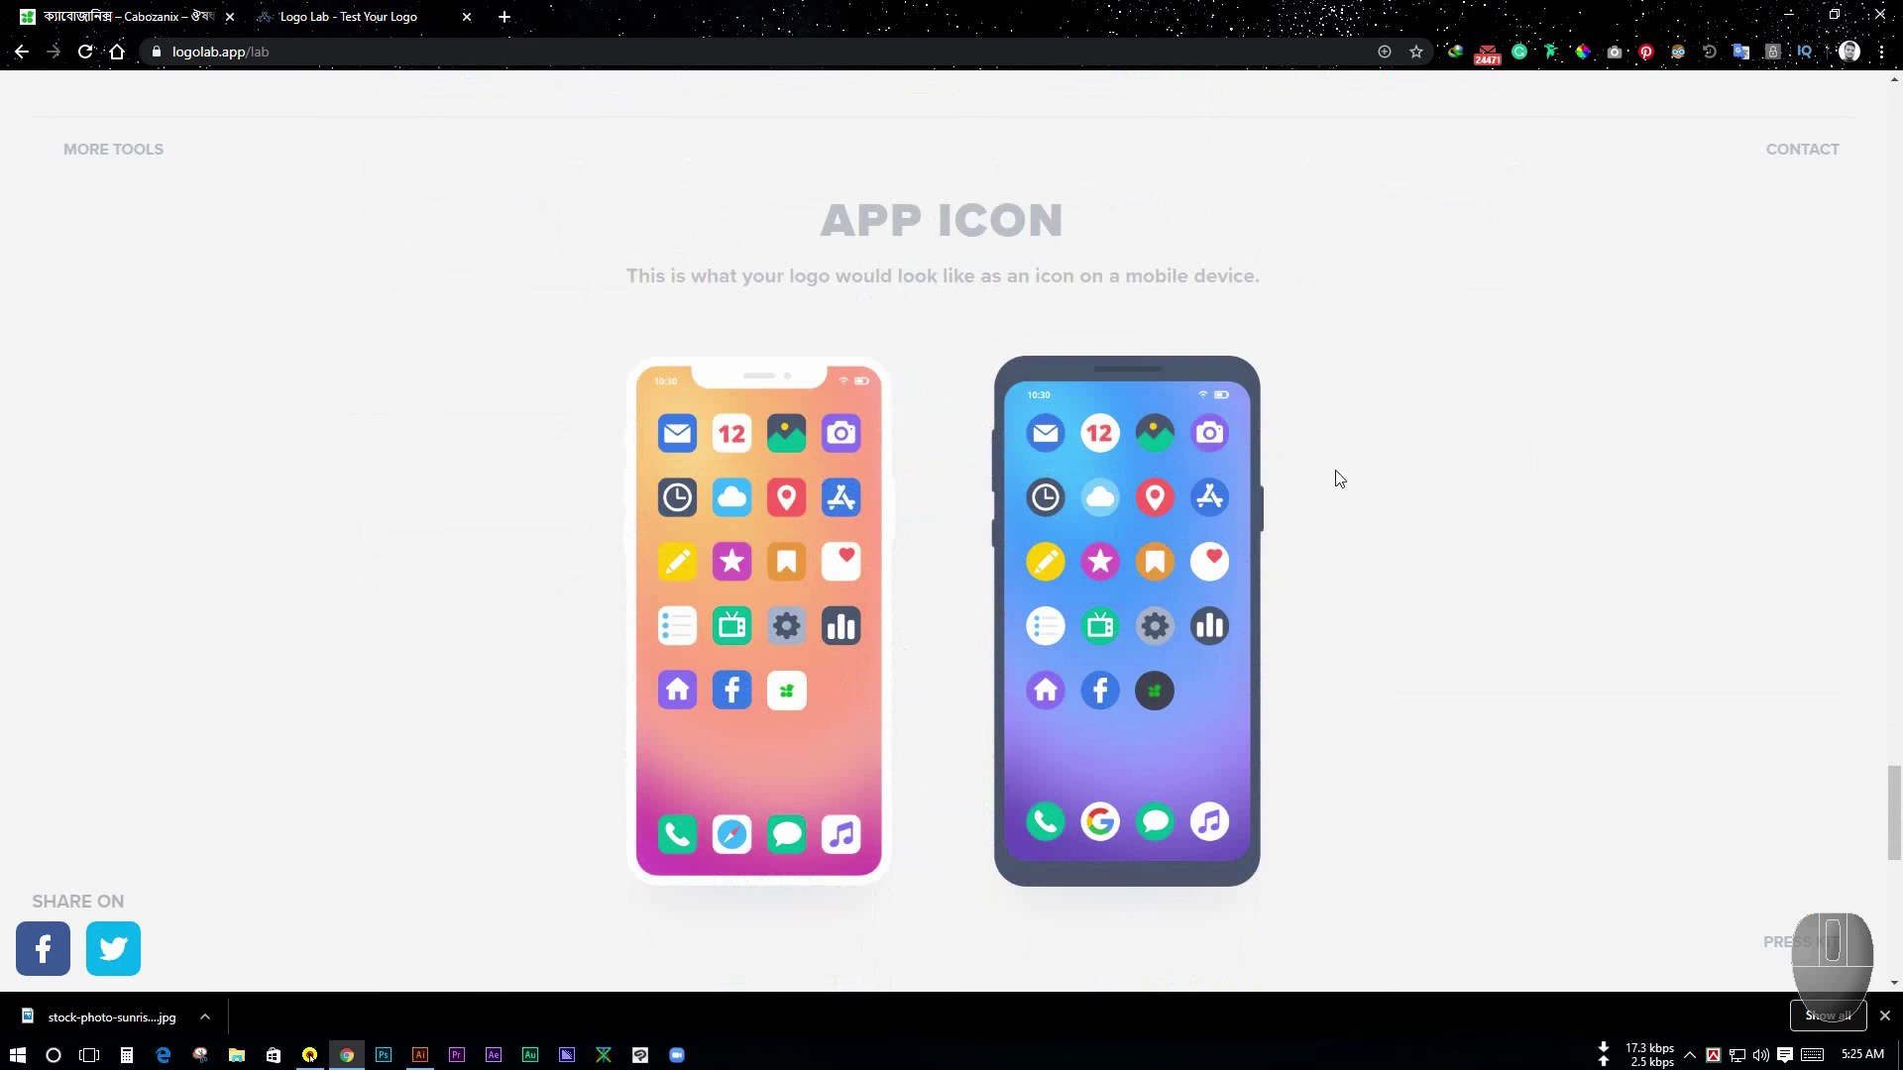
- Scroll to the Attention test showing the bird favicon among famous brand logos
scroll("down", 3)
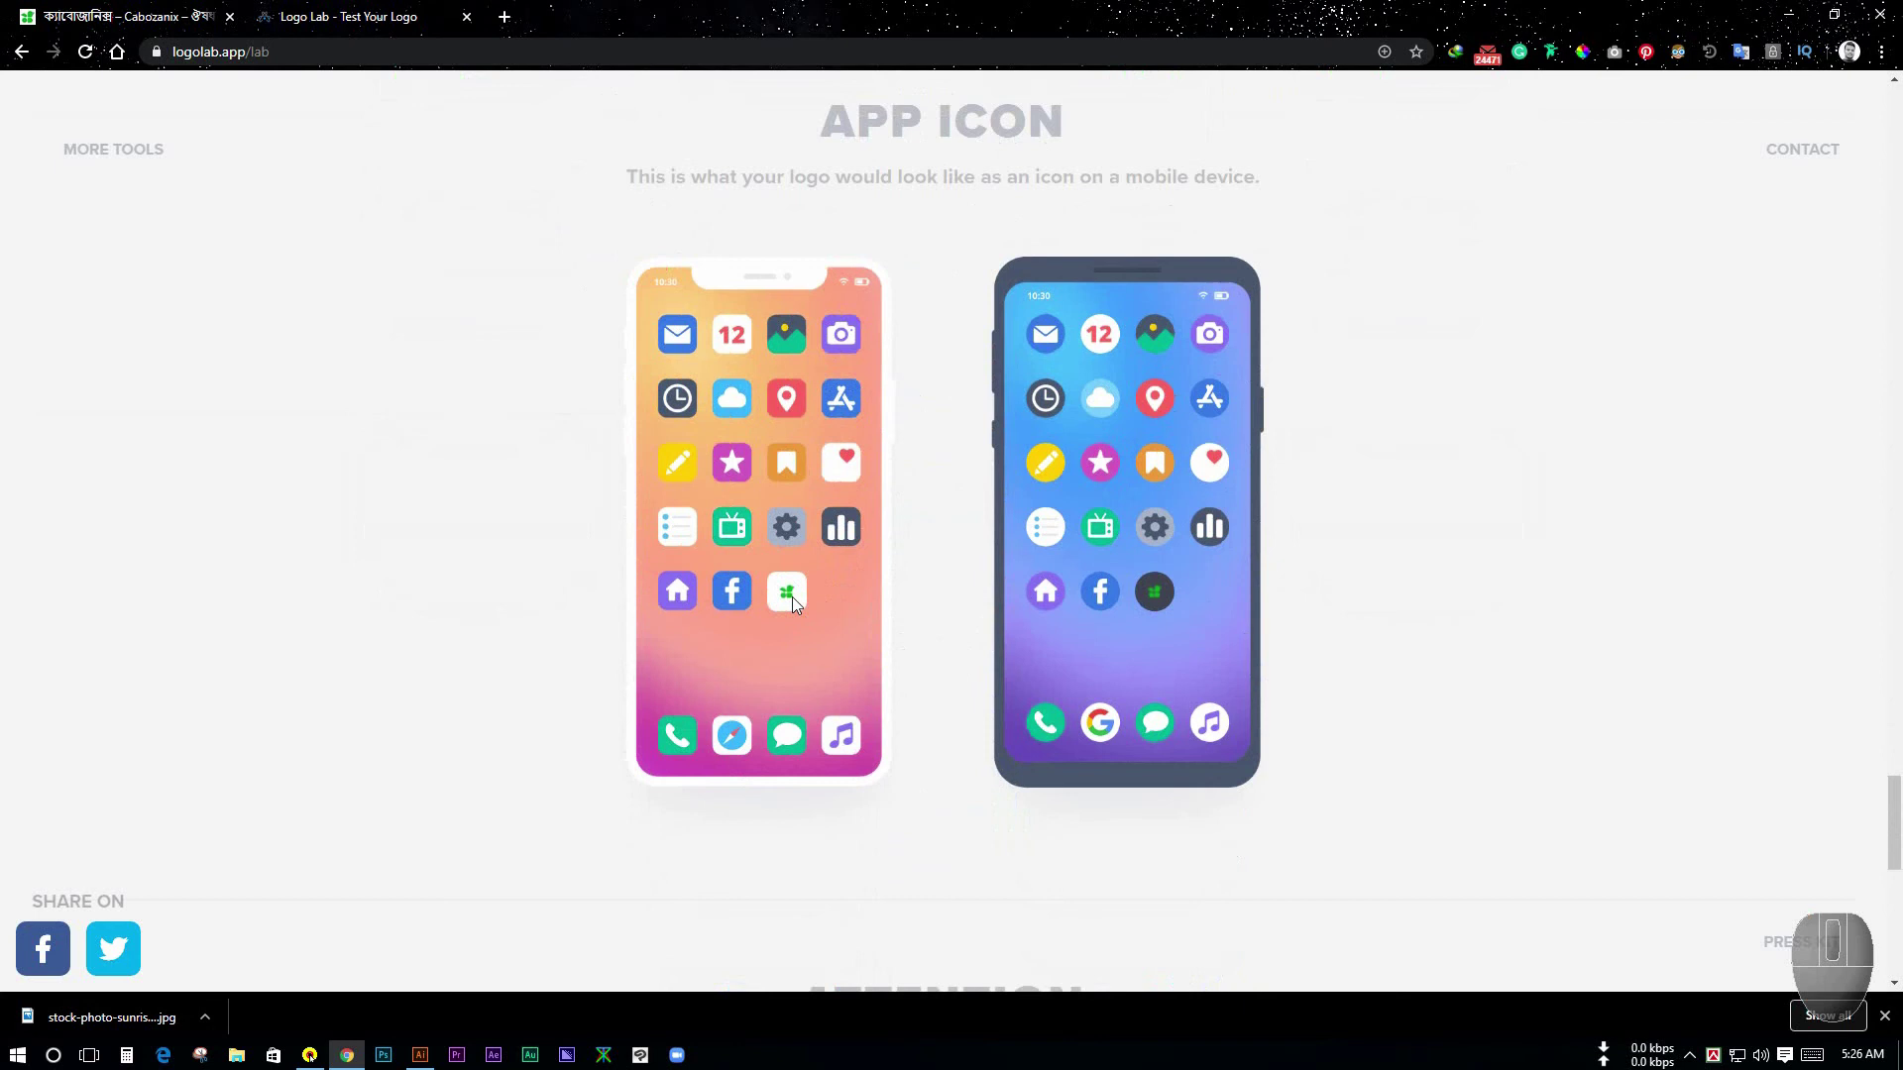
scroll("down", 3)
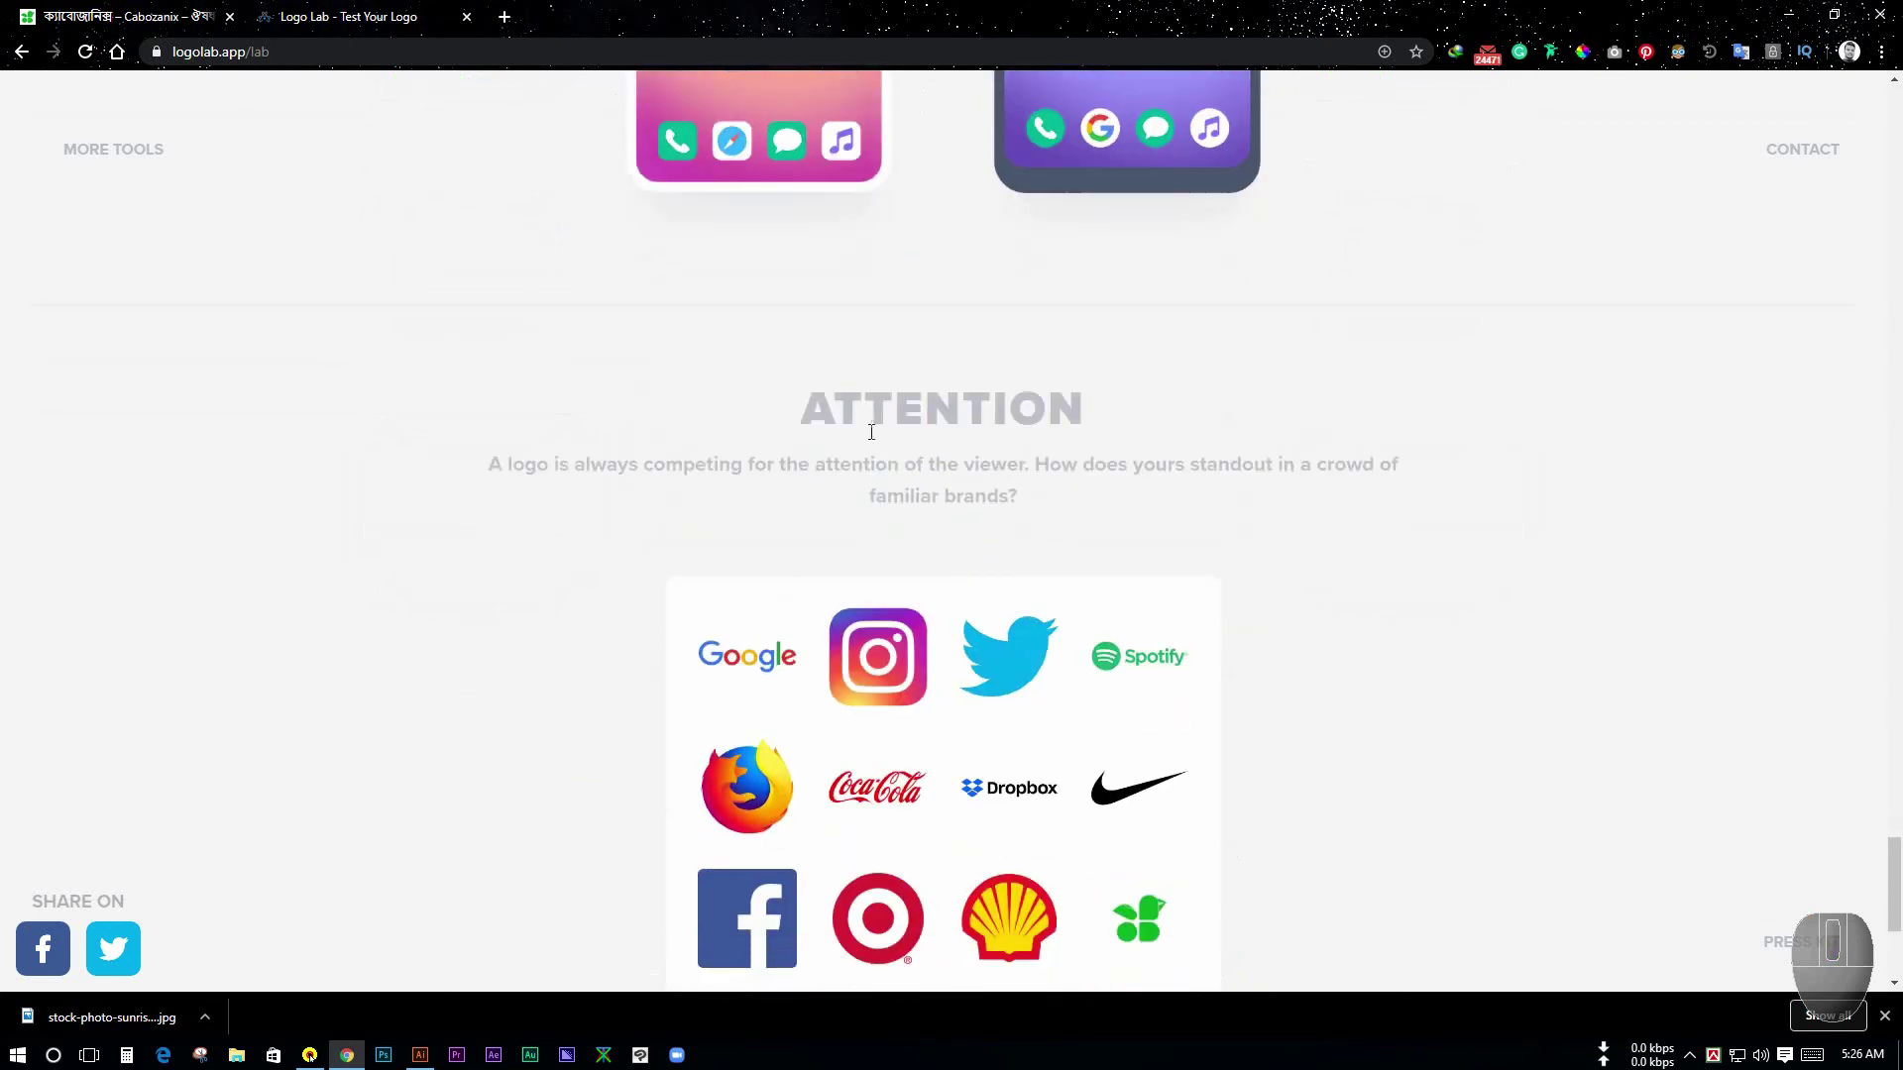
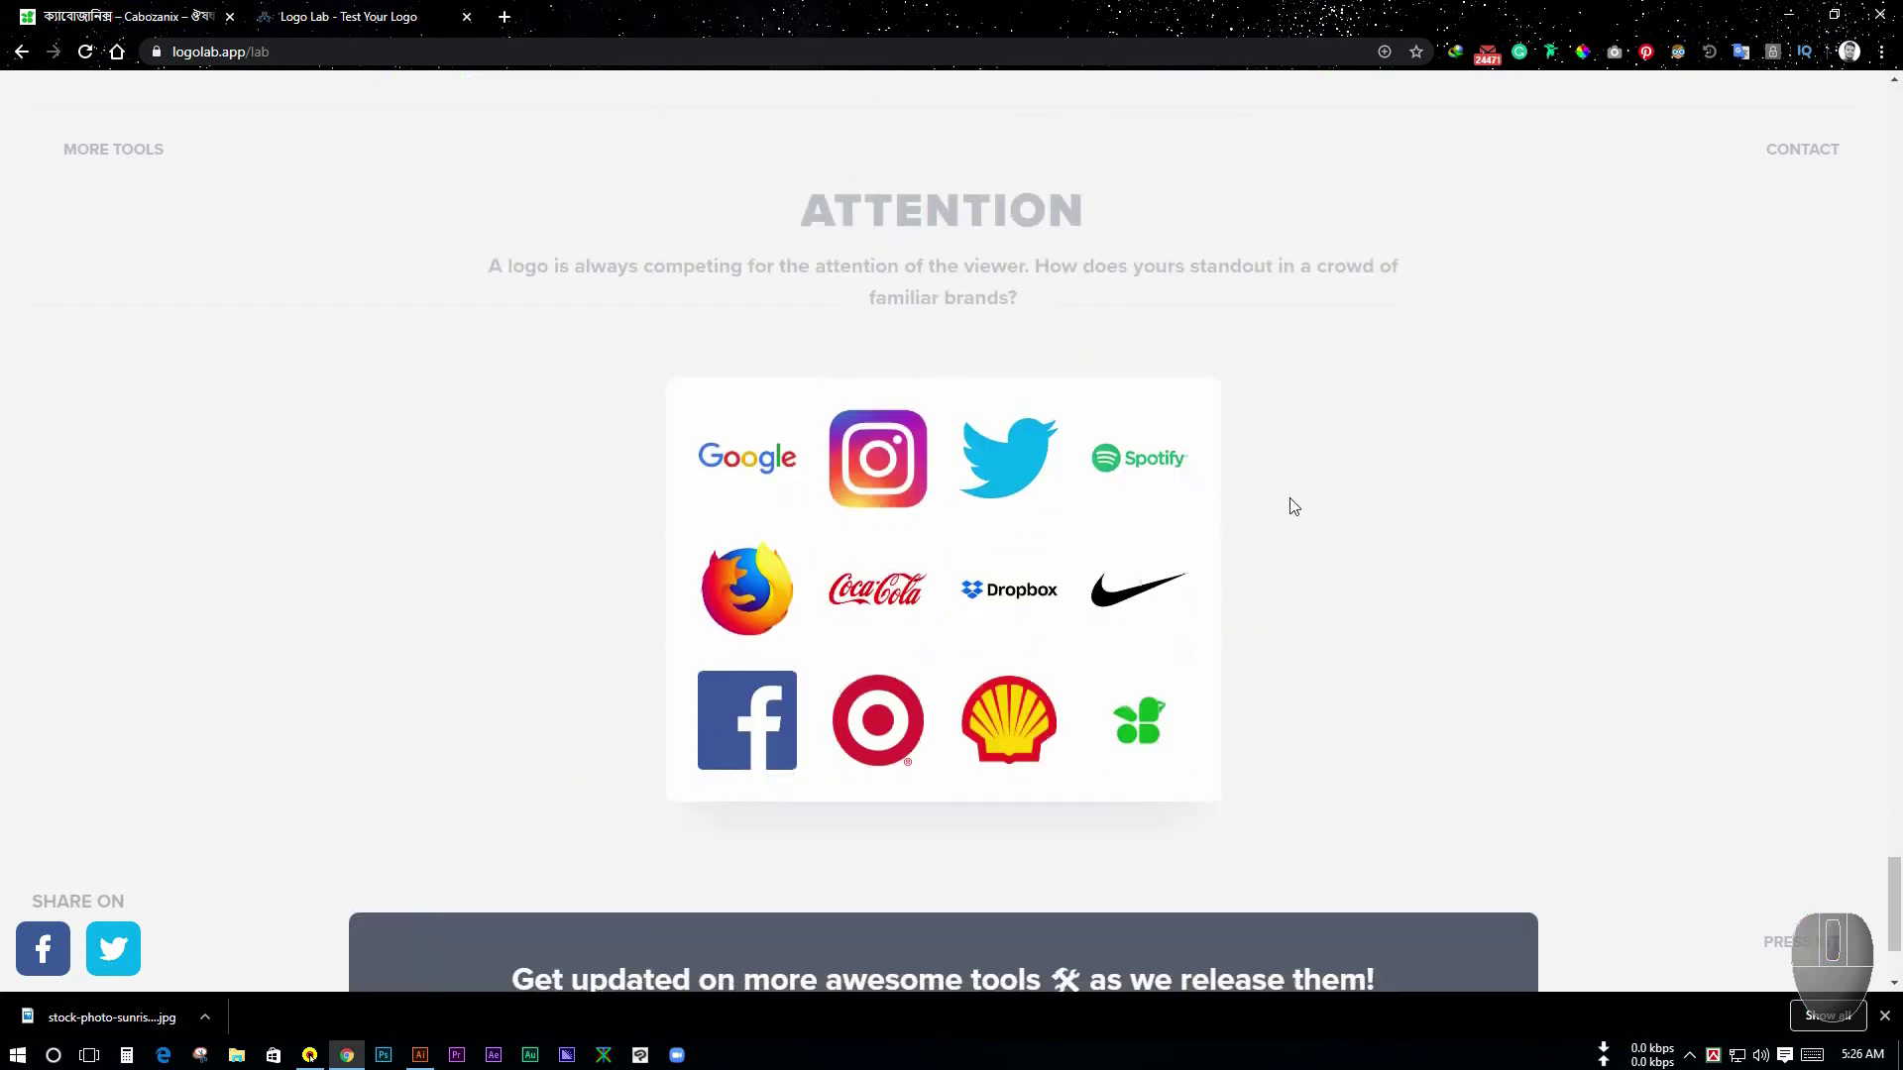
scroll("up", 3)
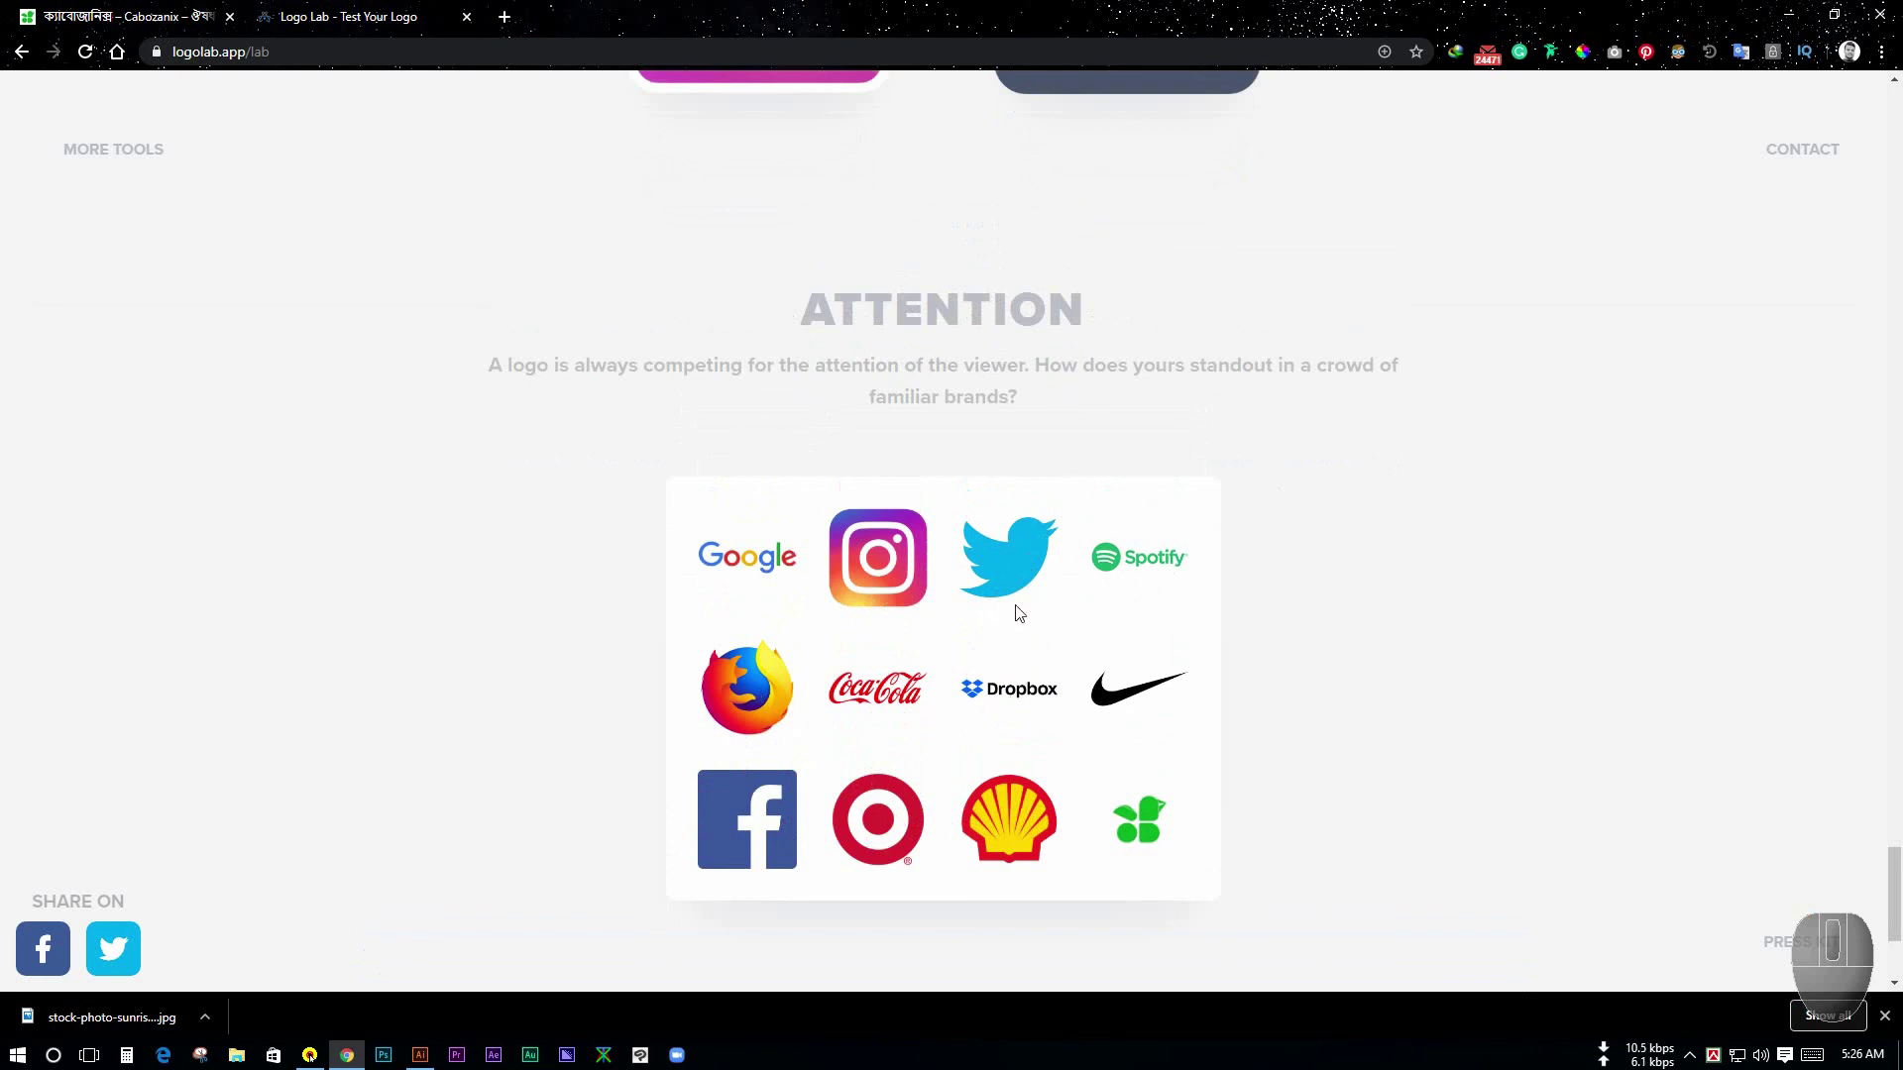
scroll("down", 3)
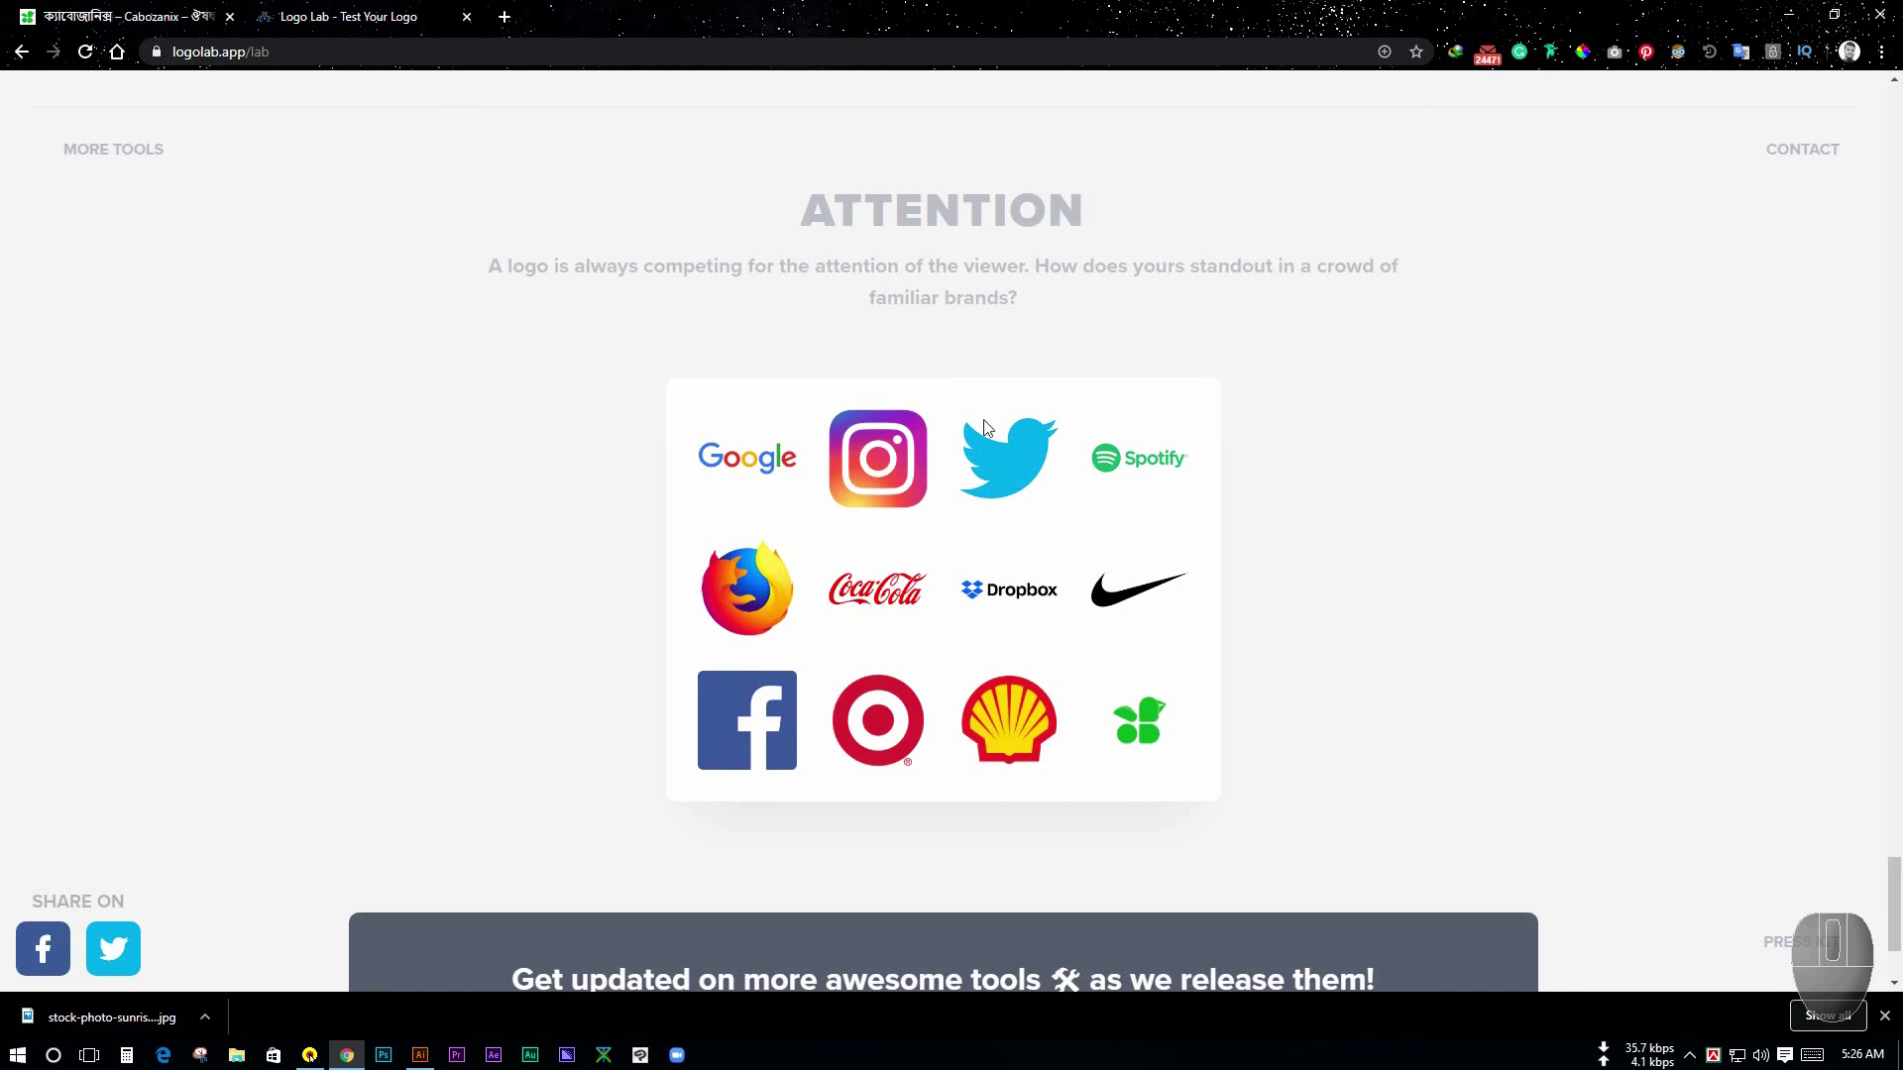
key("F1")
- Scroll back toward the top of the results at the Balance grid and Color test
scroll("up", 3)
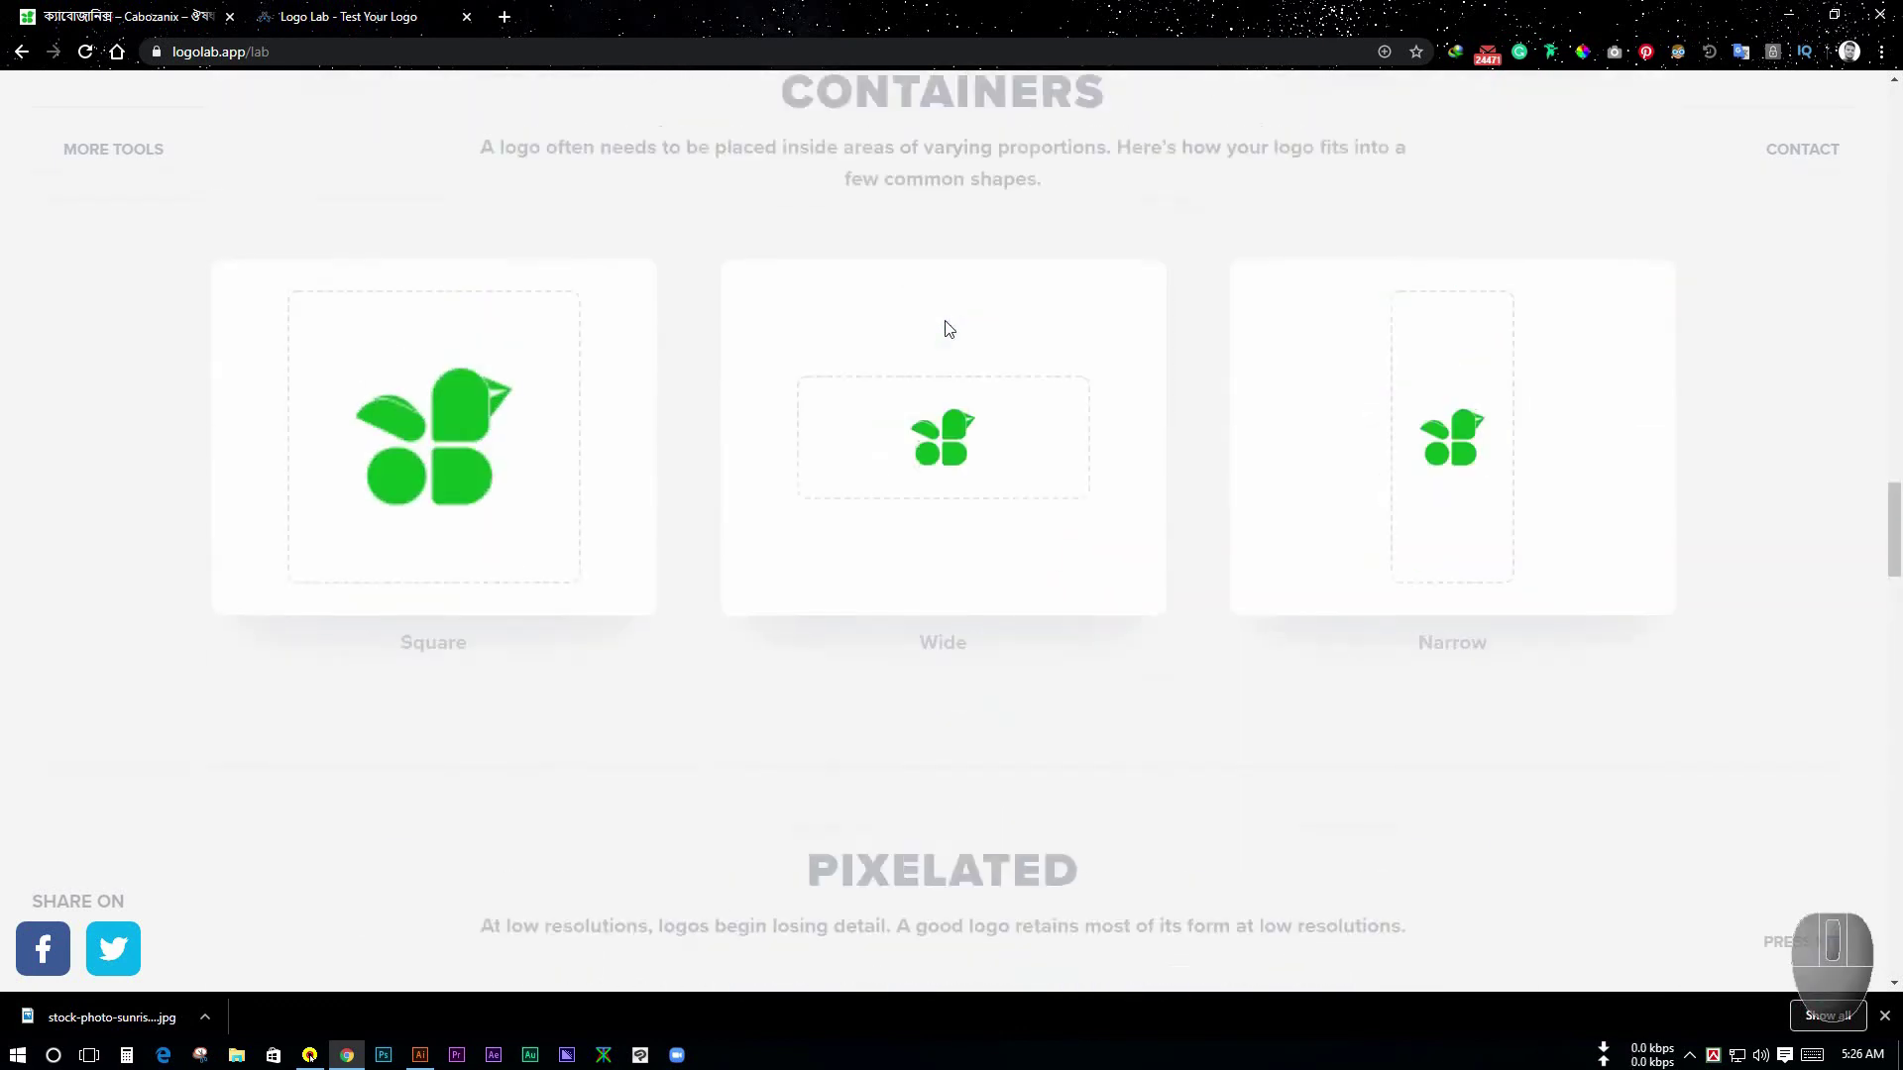
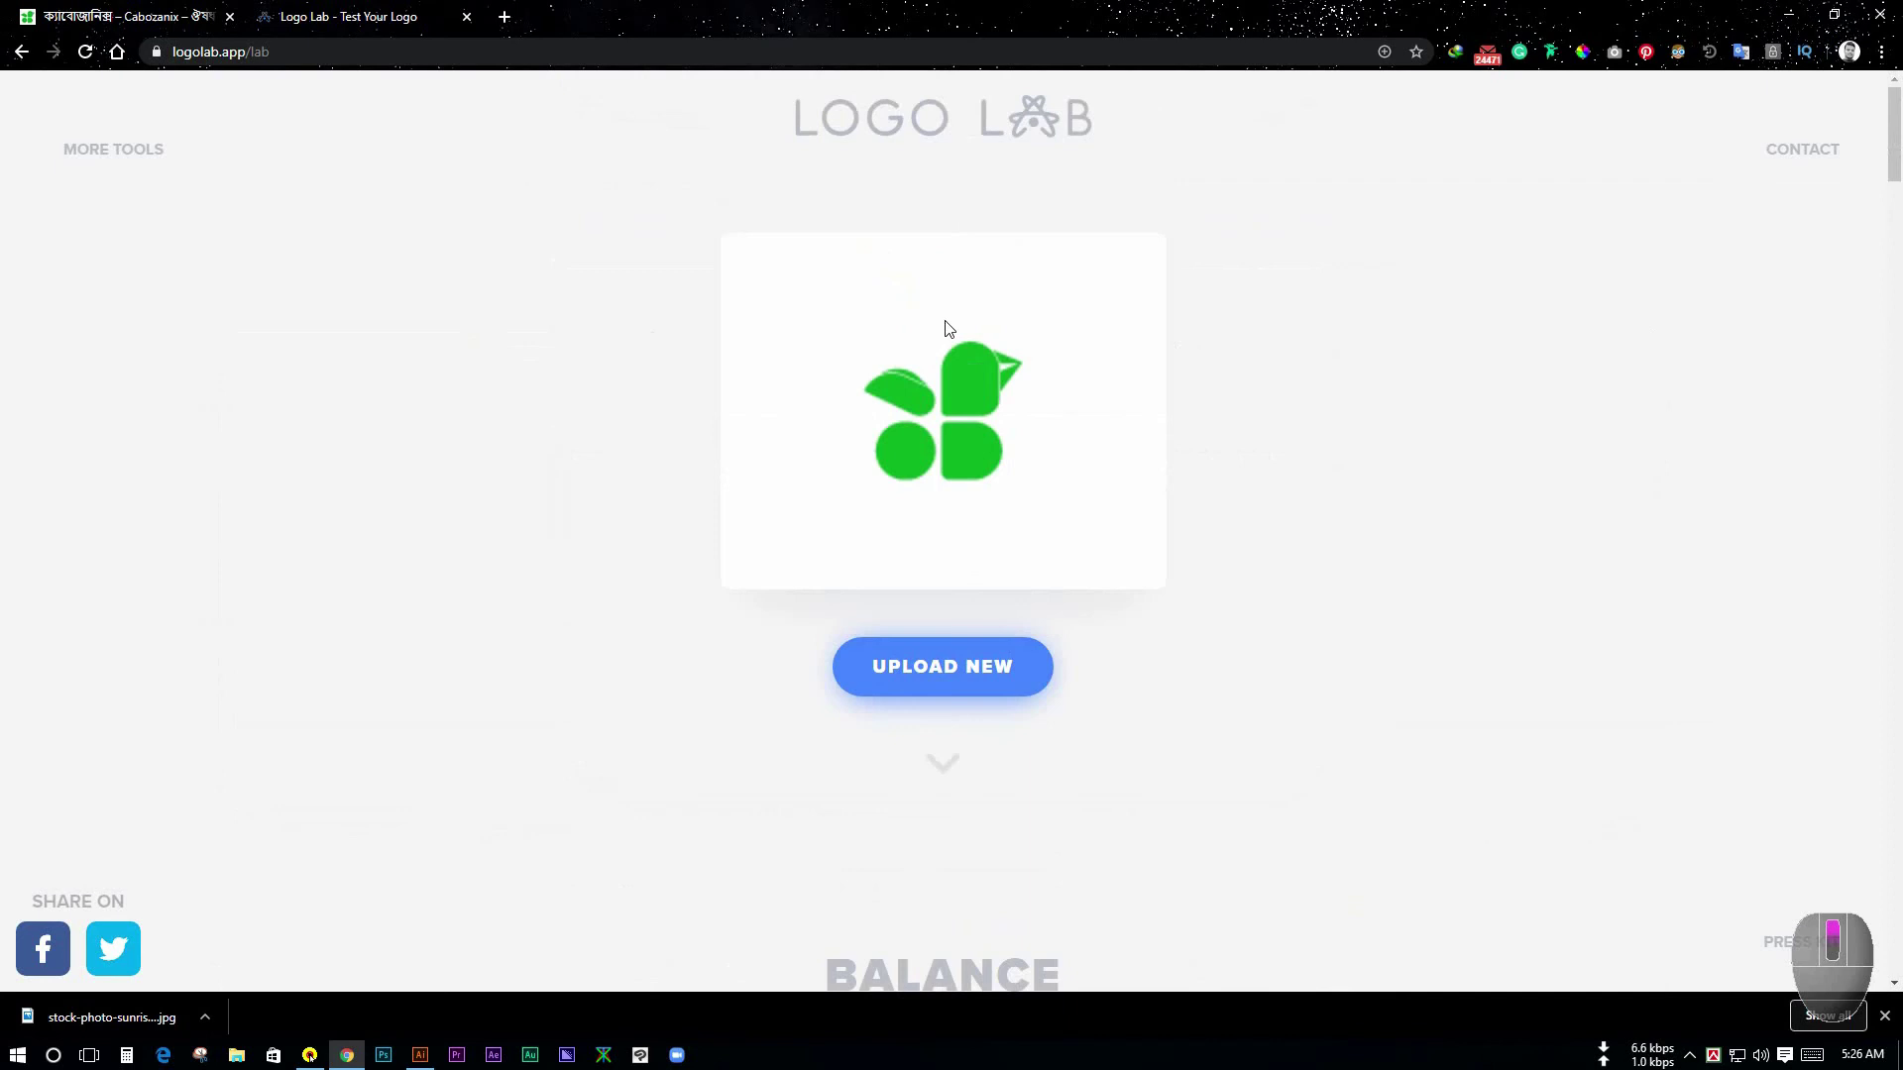
scroll("down", 3)
scroll("down", 3)
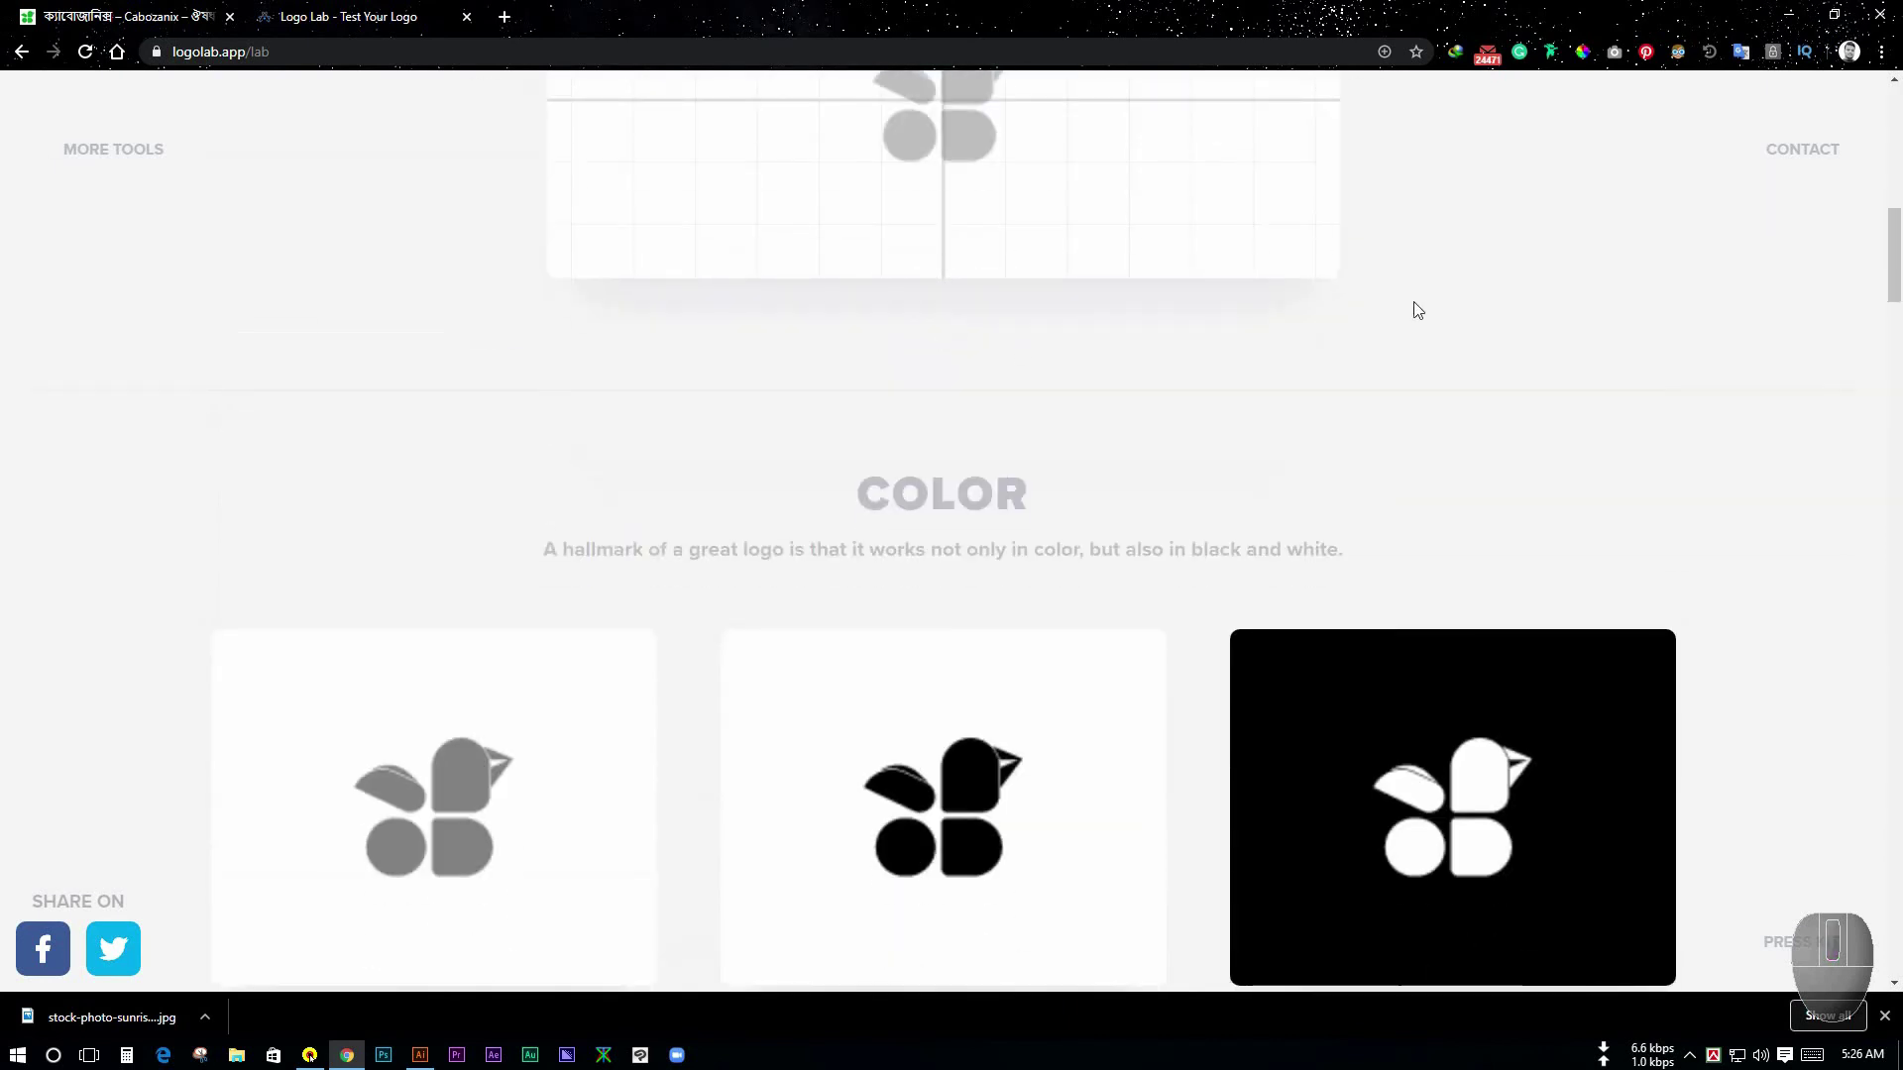
scroll("up", 3)
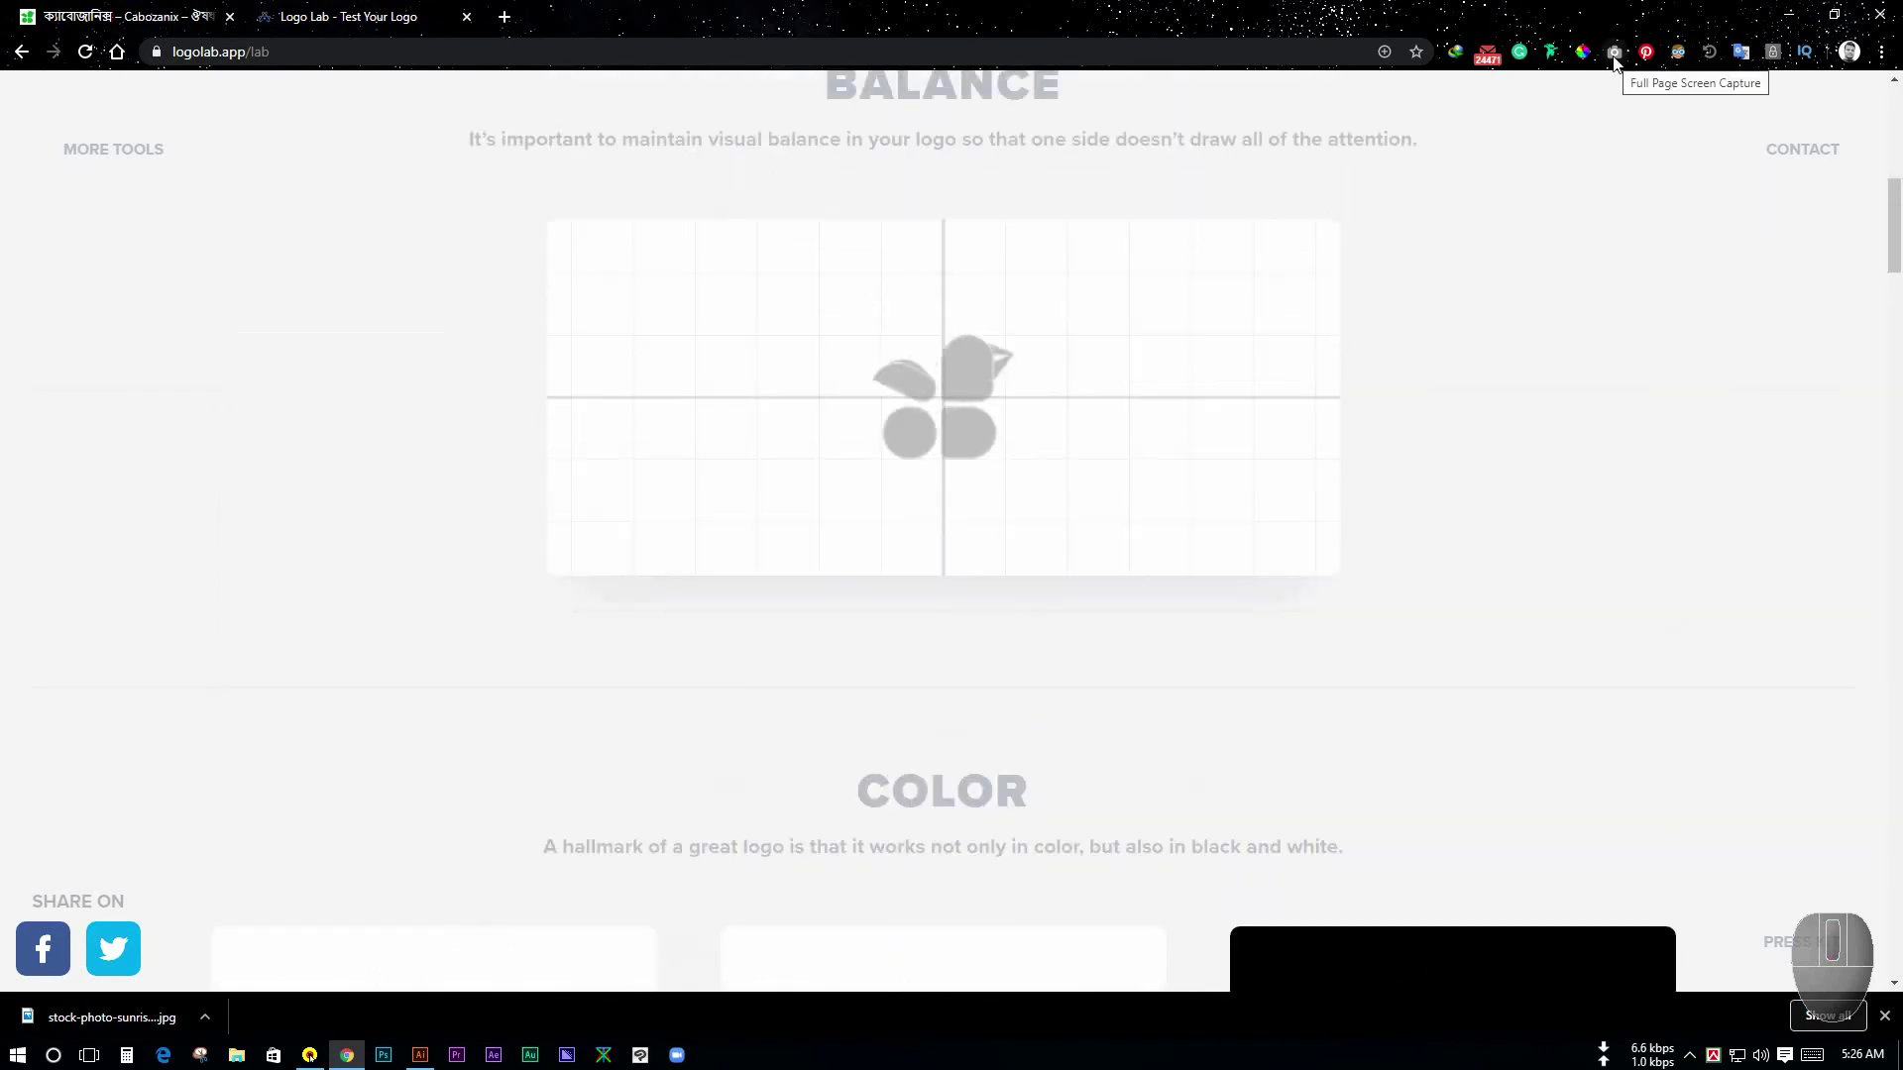
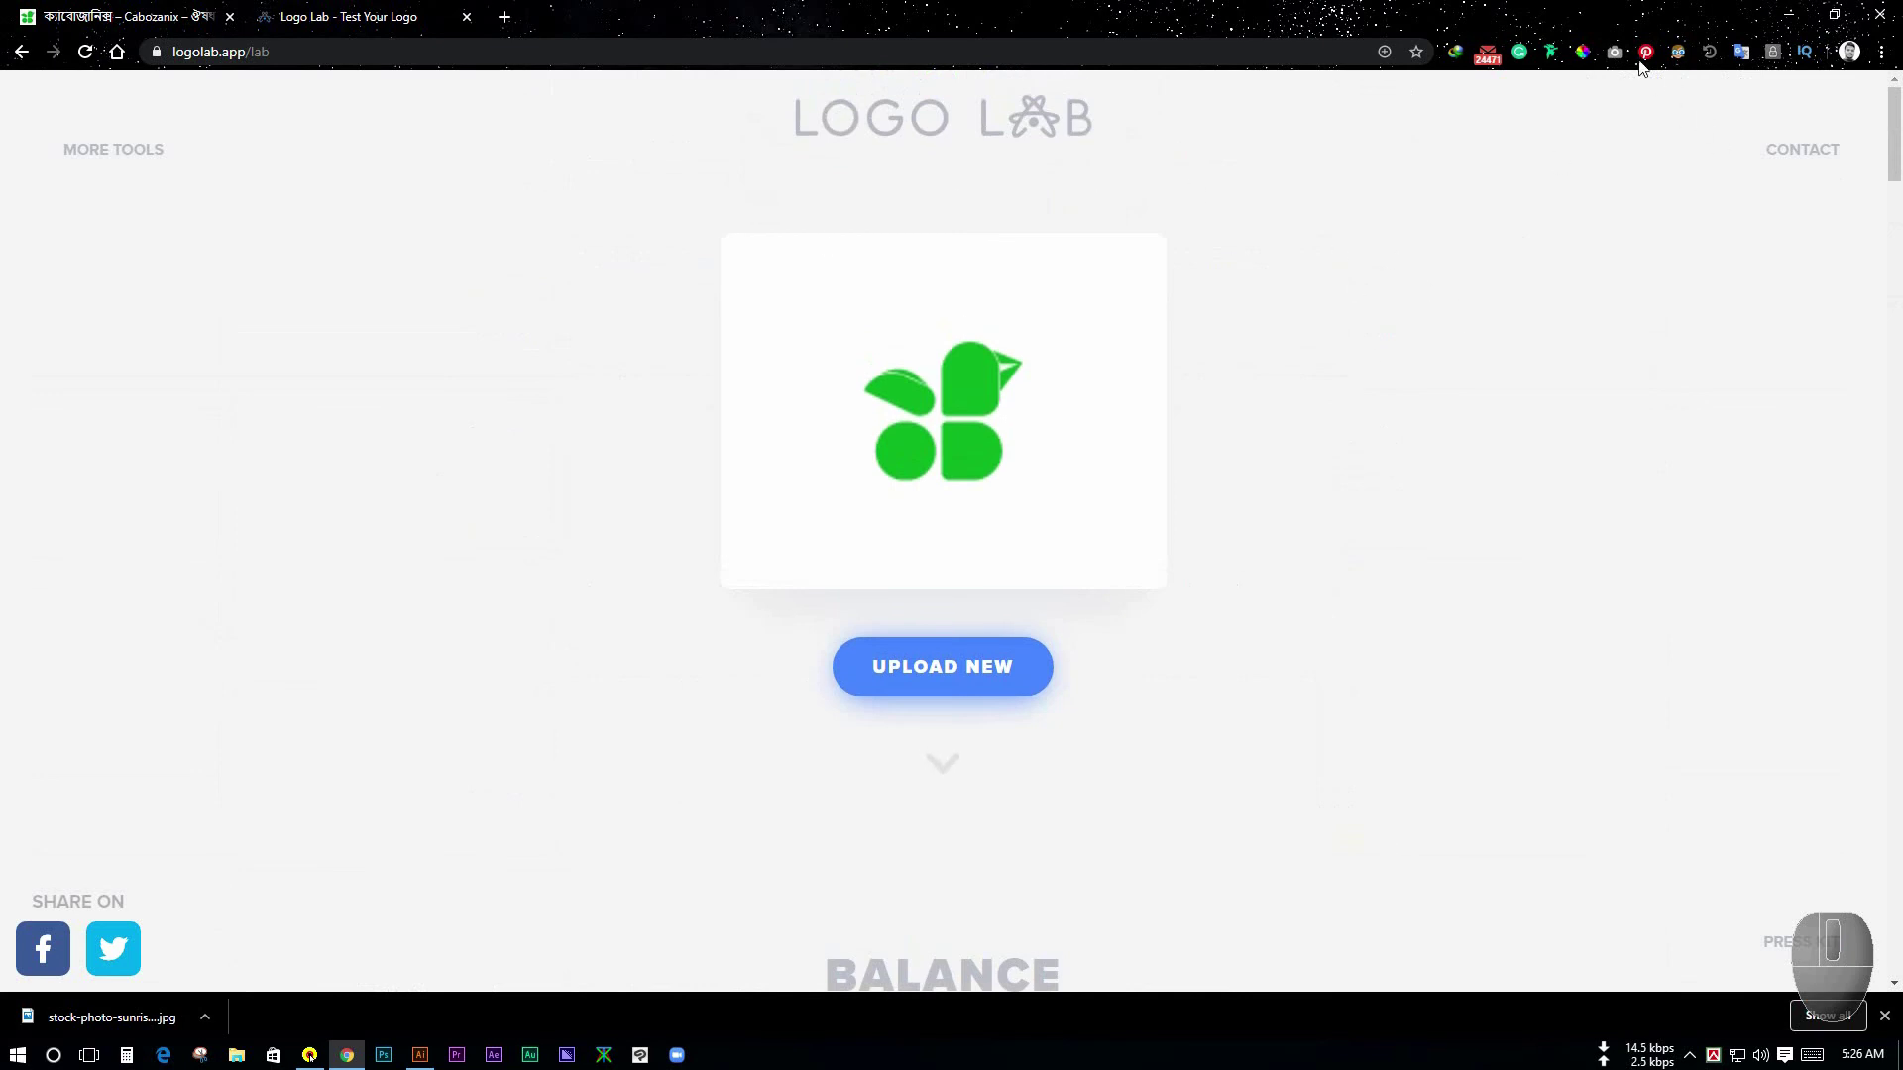
- Start a Full Page Screen Capture of the entire Logo Lab results page
left_click(1624, 58)
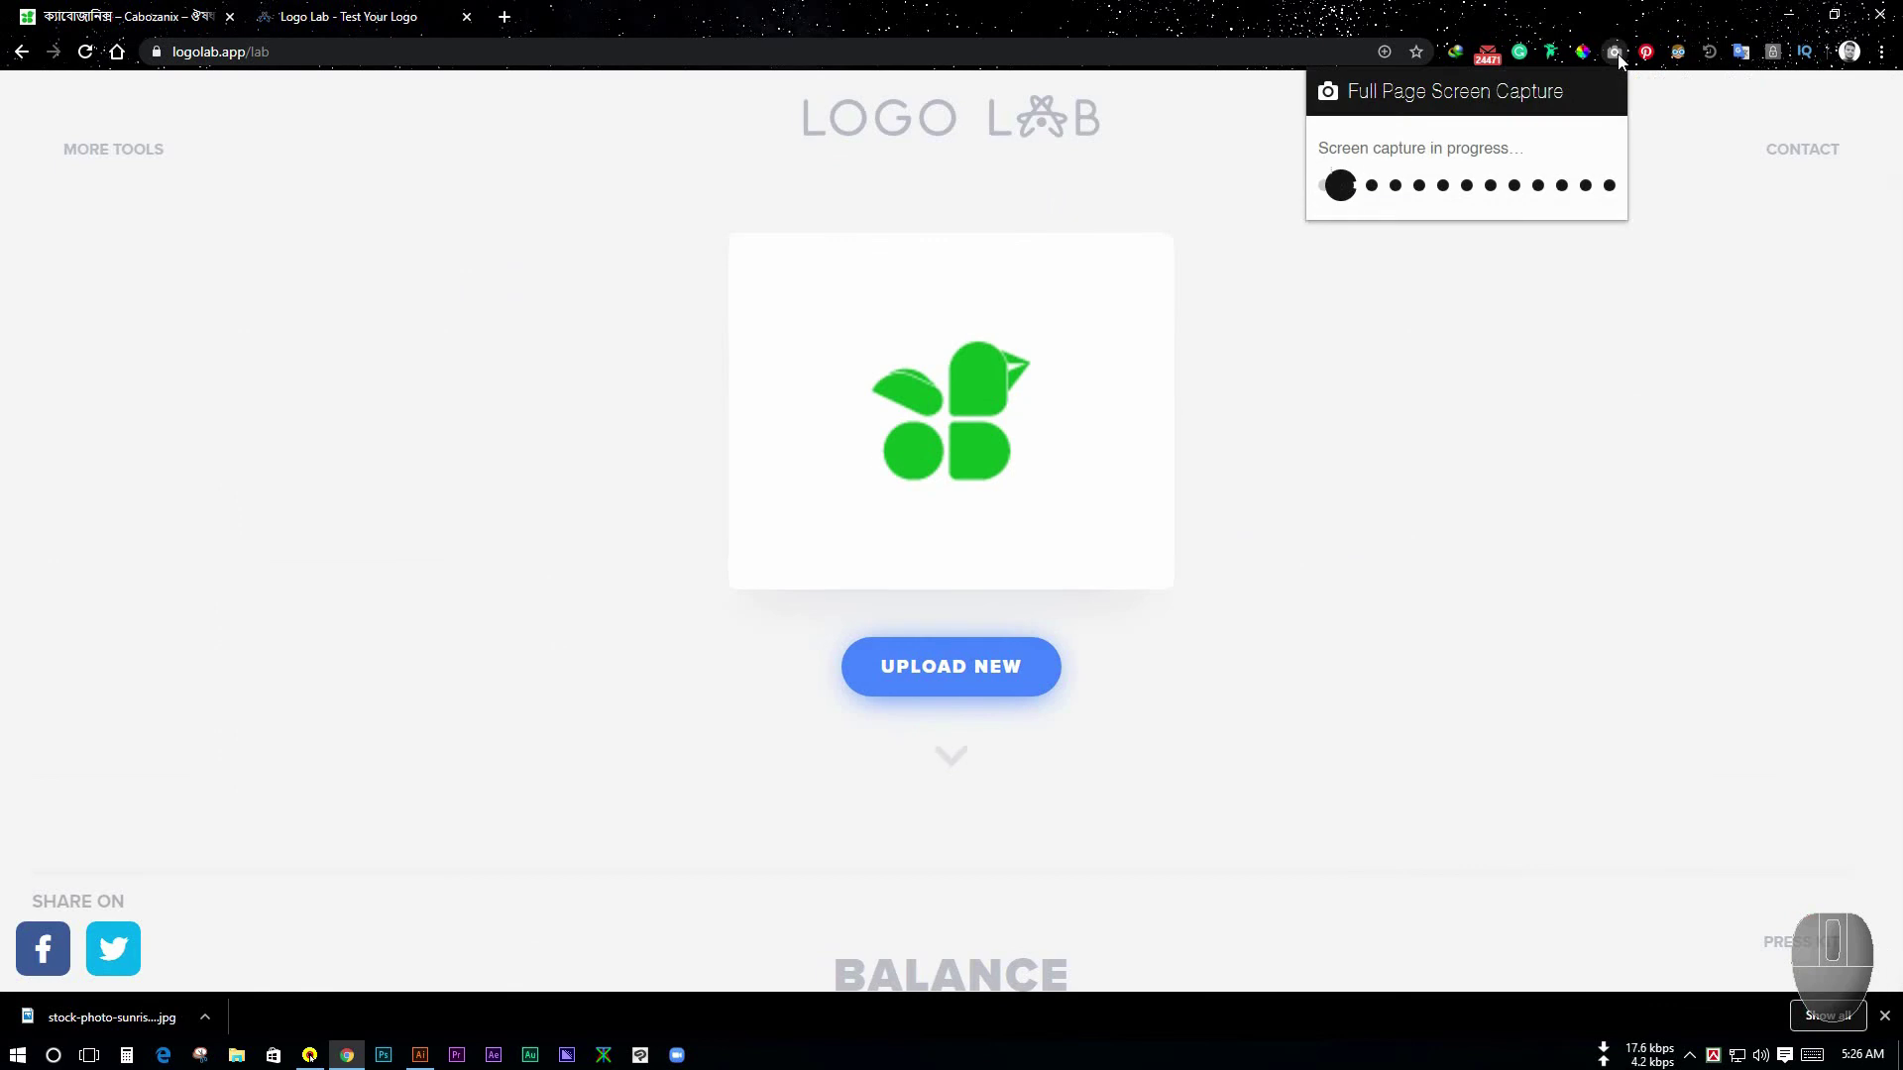
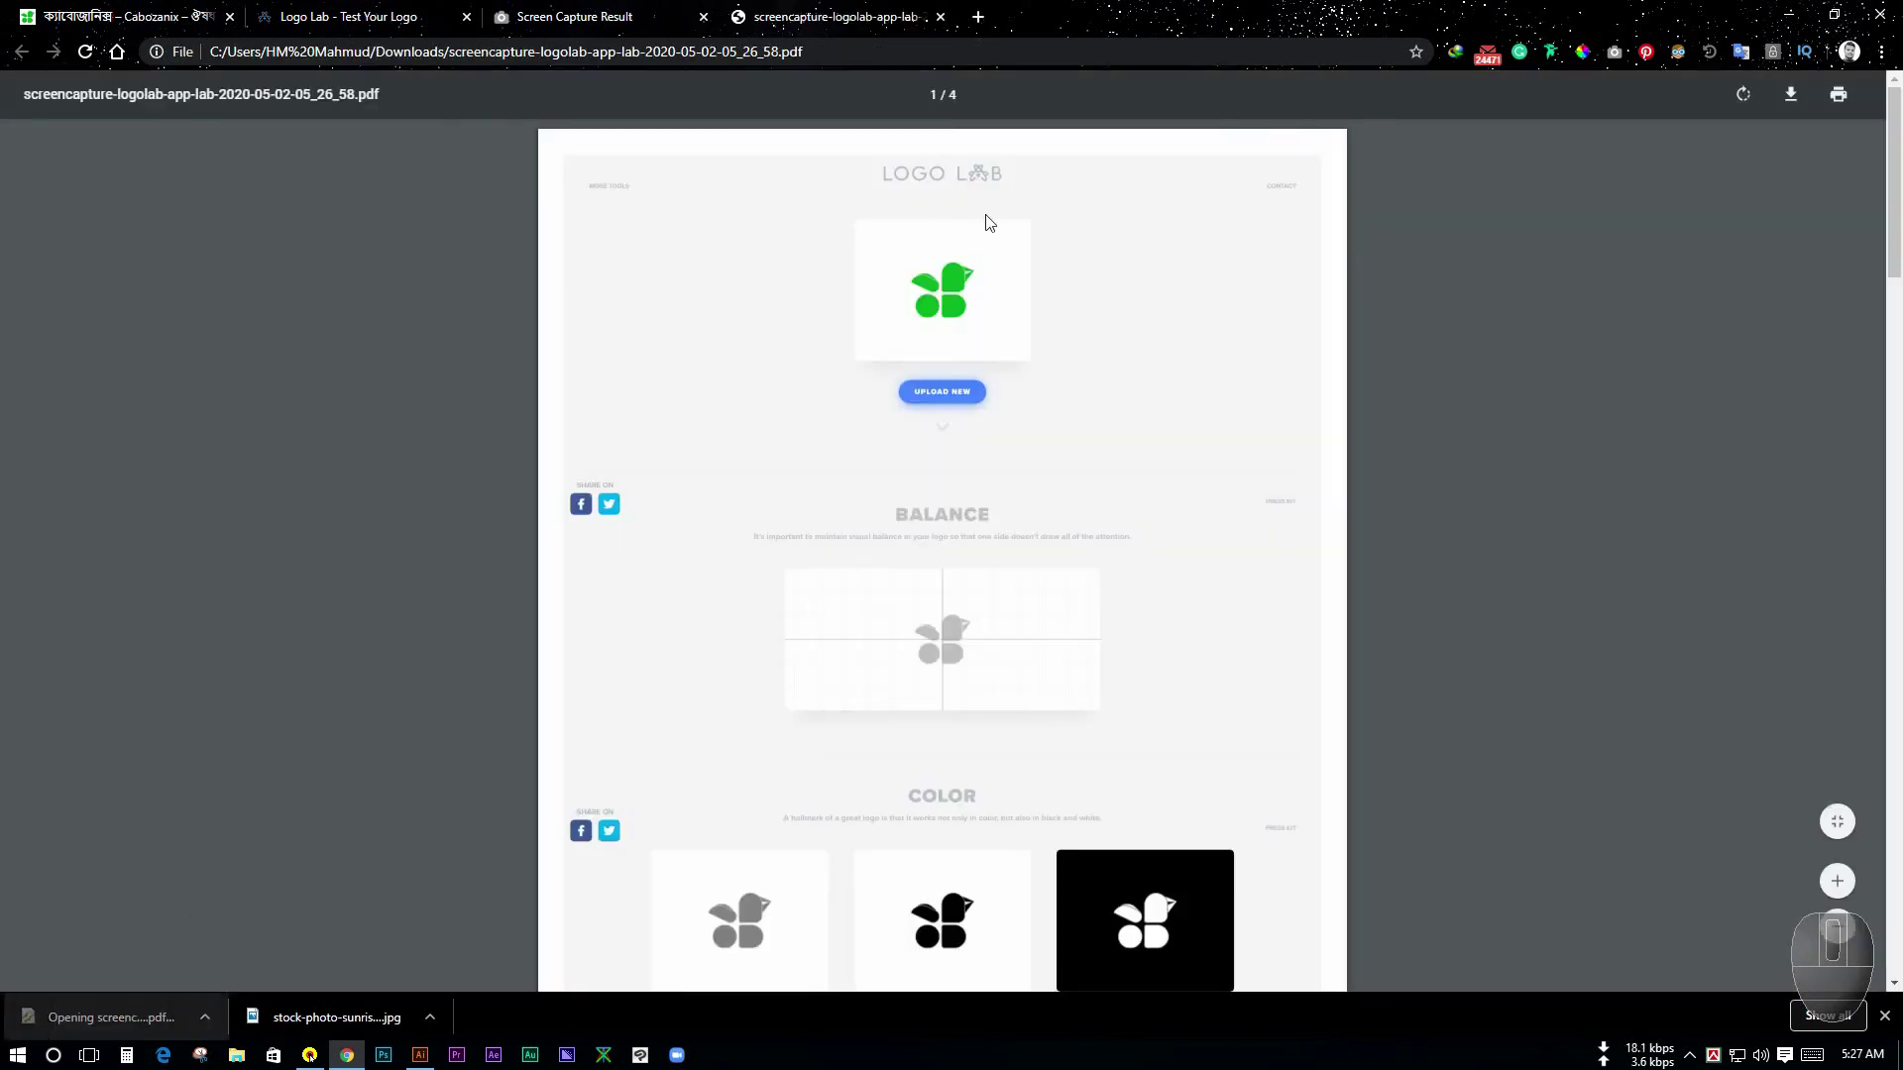
- Scroll through the four pages of the saved Logo Lab results PDF in Chrome
scroll("down", 3)
scroll("down", 3)
scroll("up", 3)
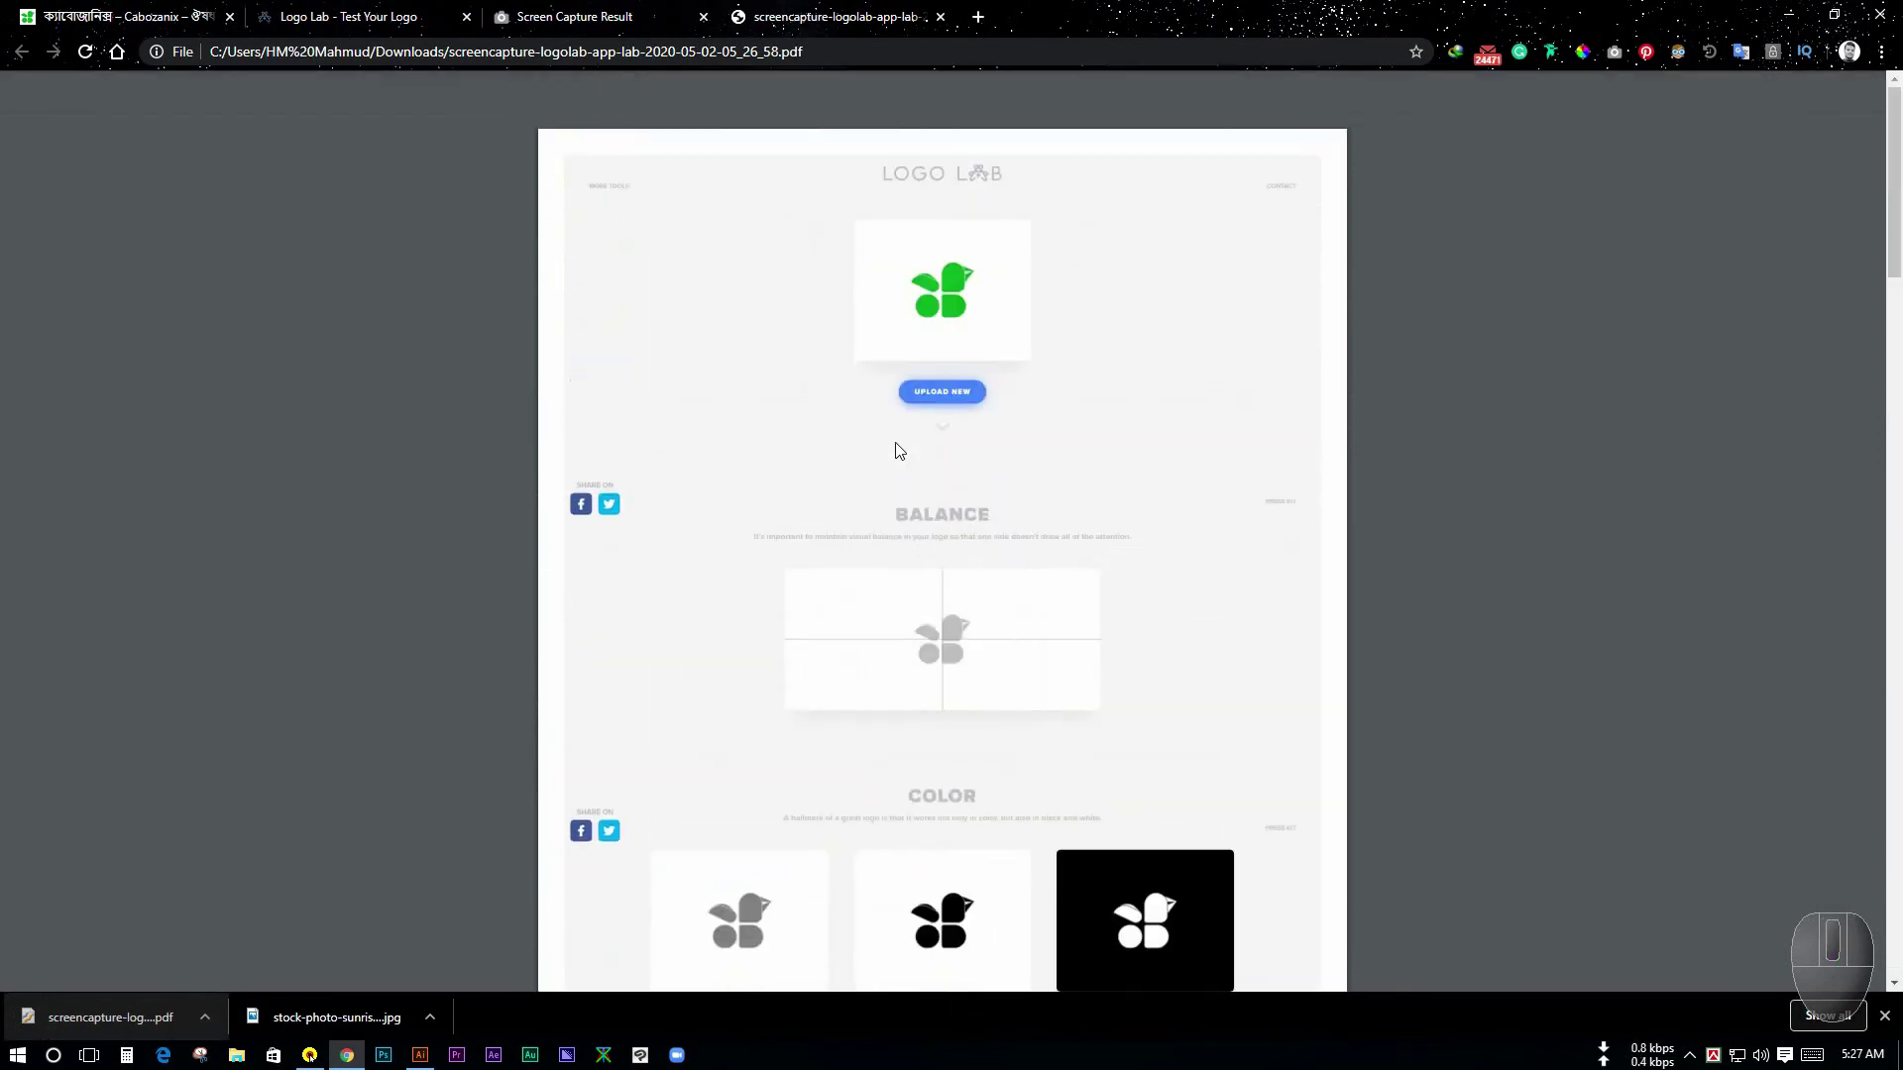
scroll("down", 3)
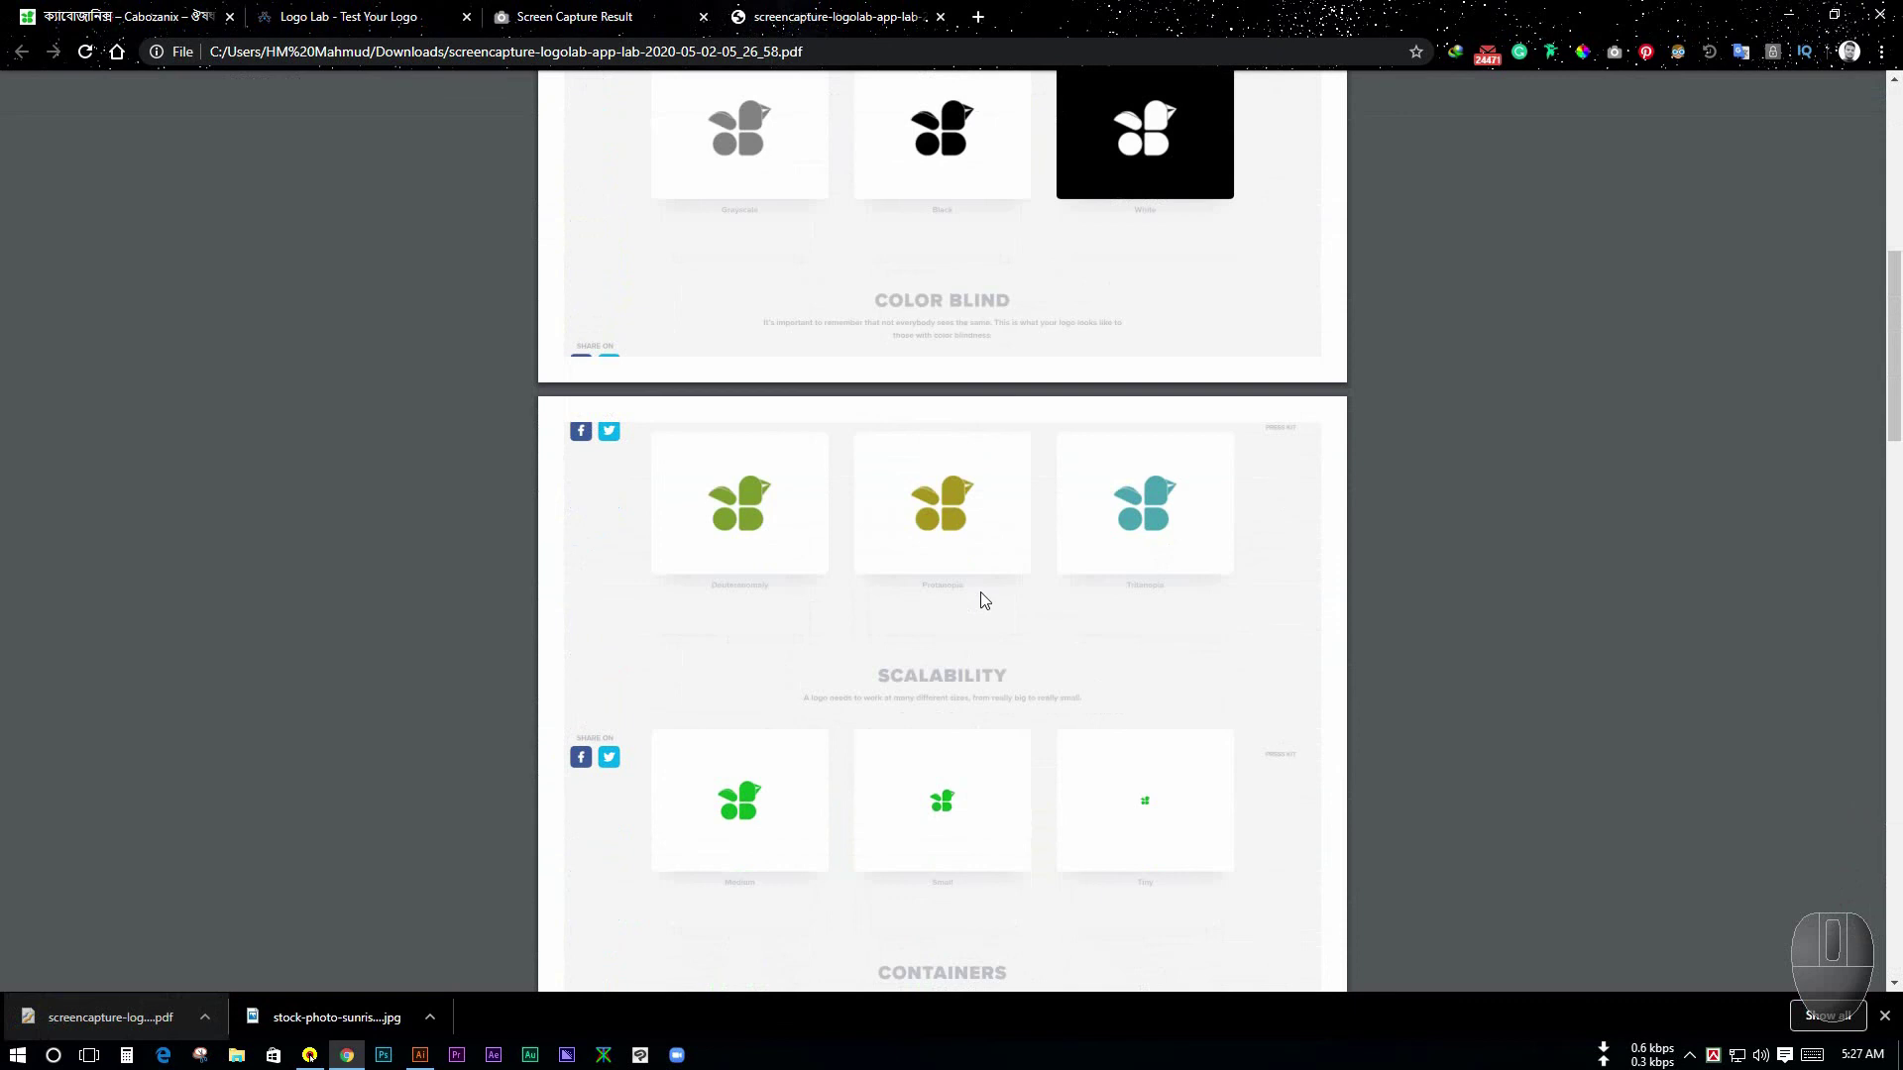